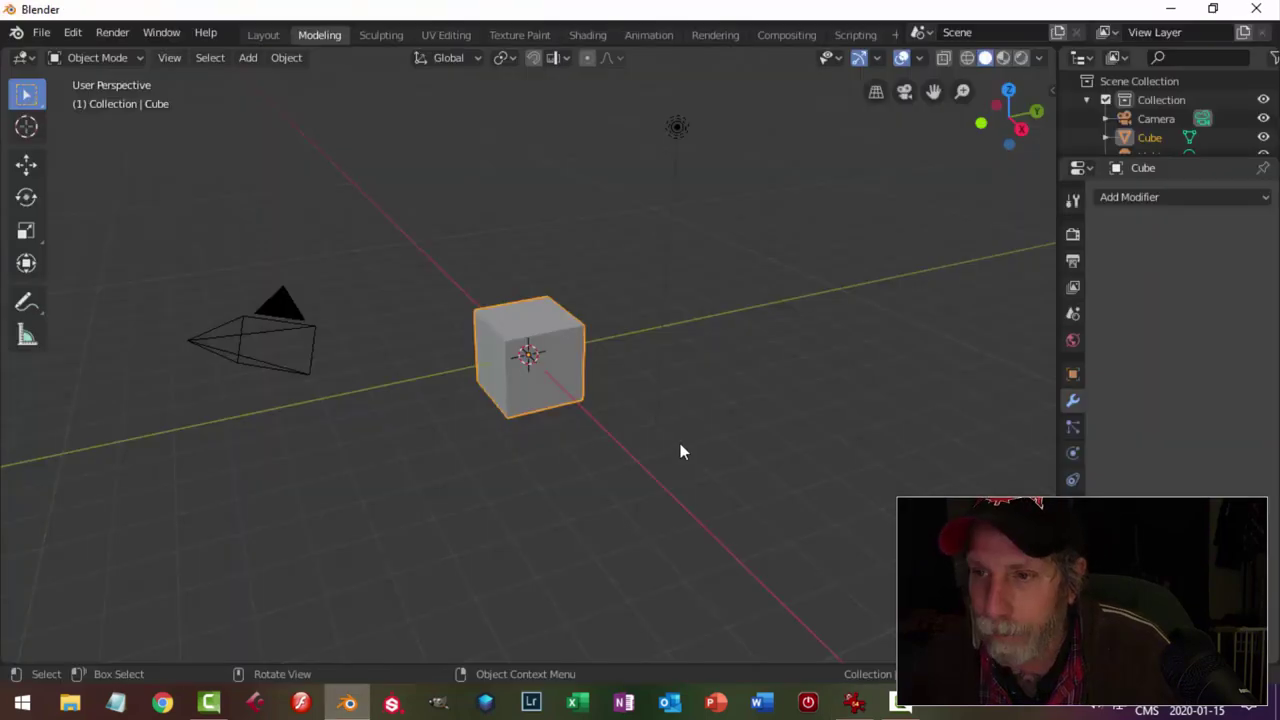
Delete the default cube, camera and light, then face the empty scene from the front.
key(a)
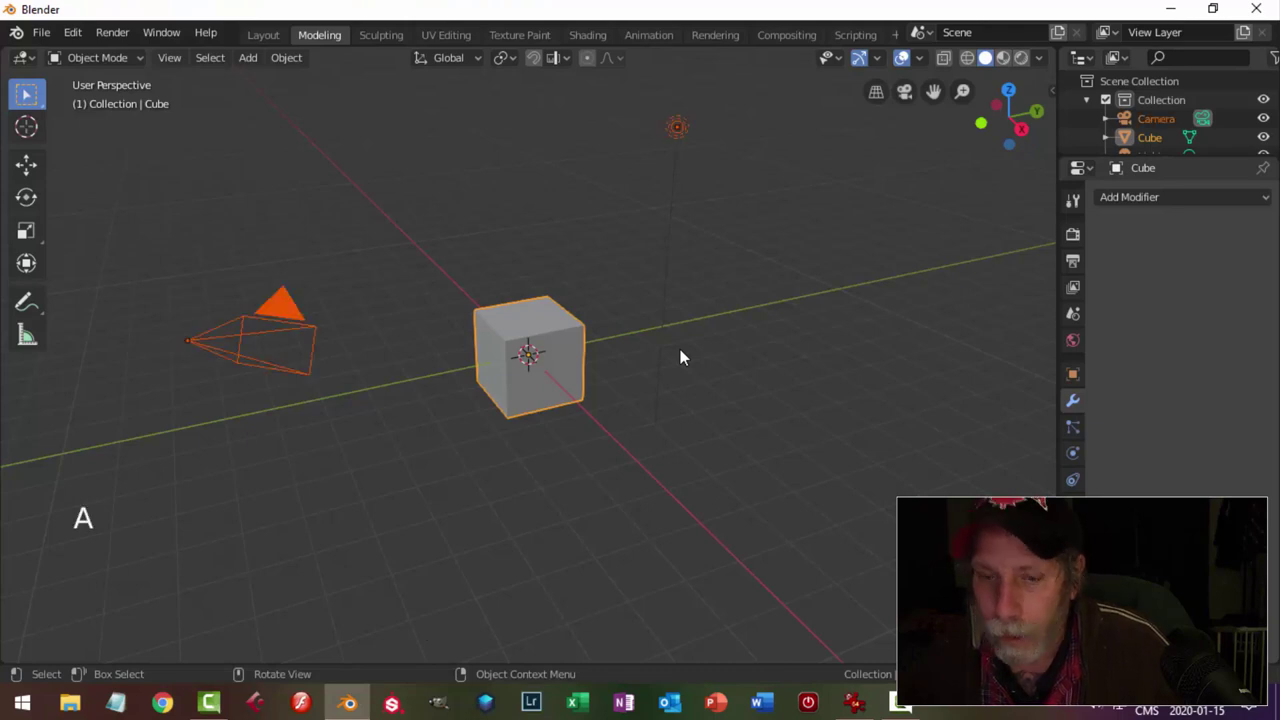
key(x)
key(KP_1)
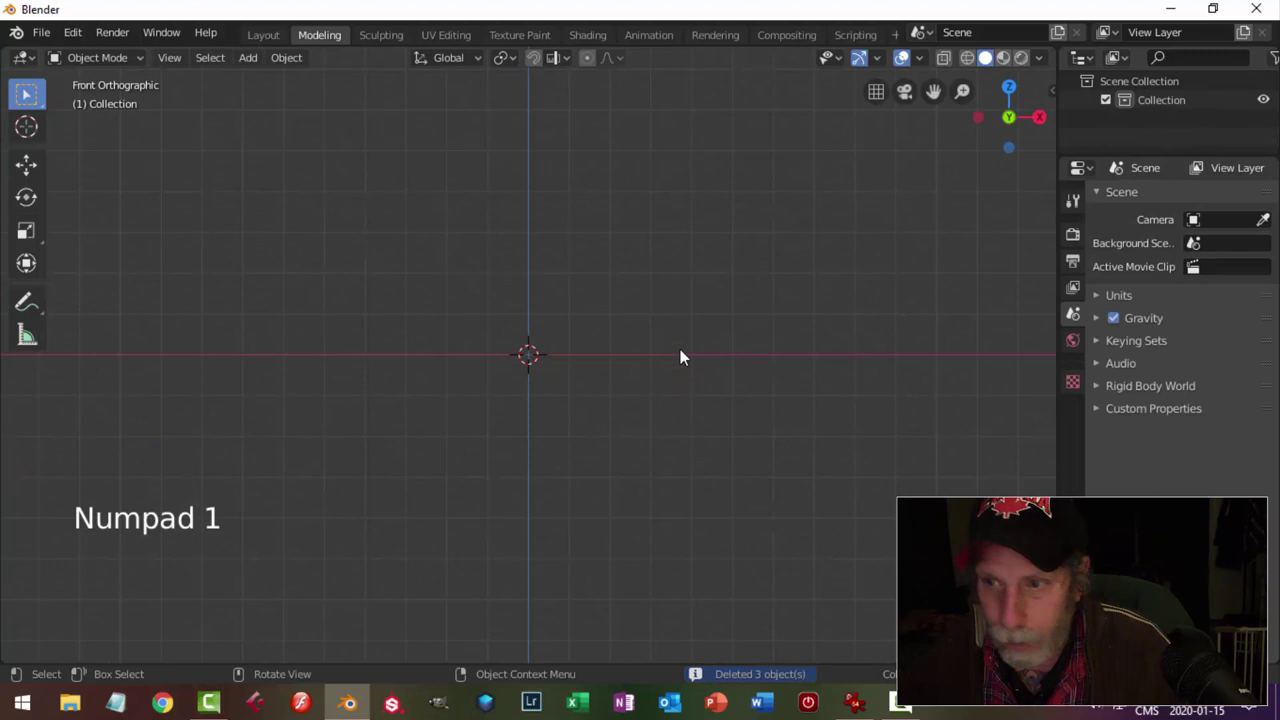
Import the pendant reference photo into the scene as an image plane.
key(shift+a)
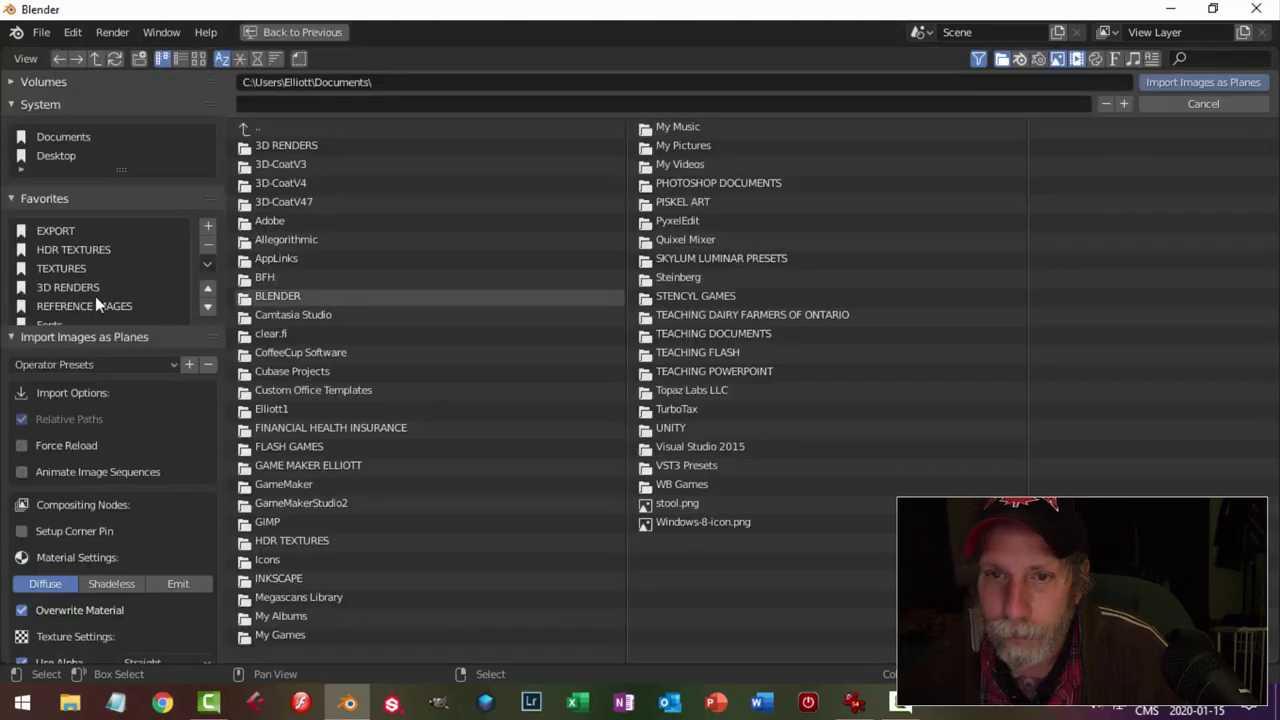
click(98, 307)
click(202, 69)
click(294, 522)
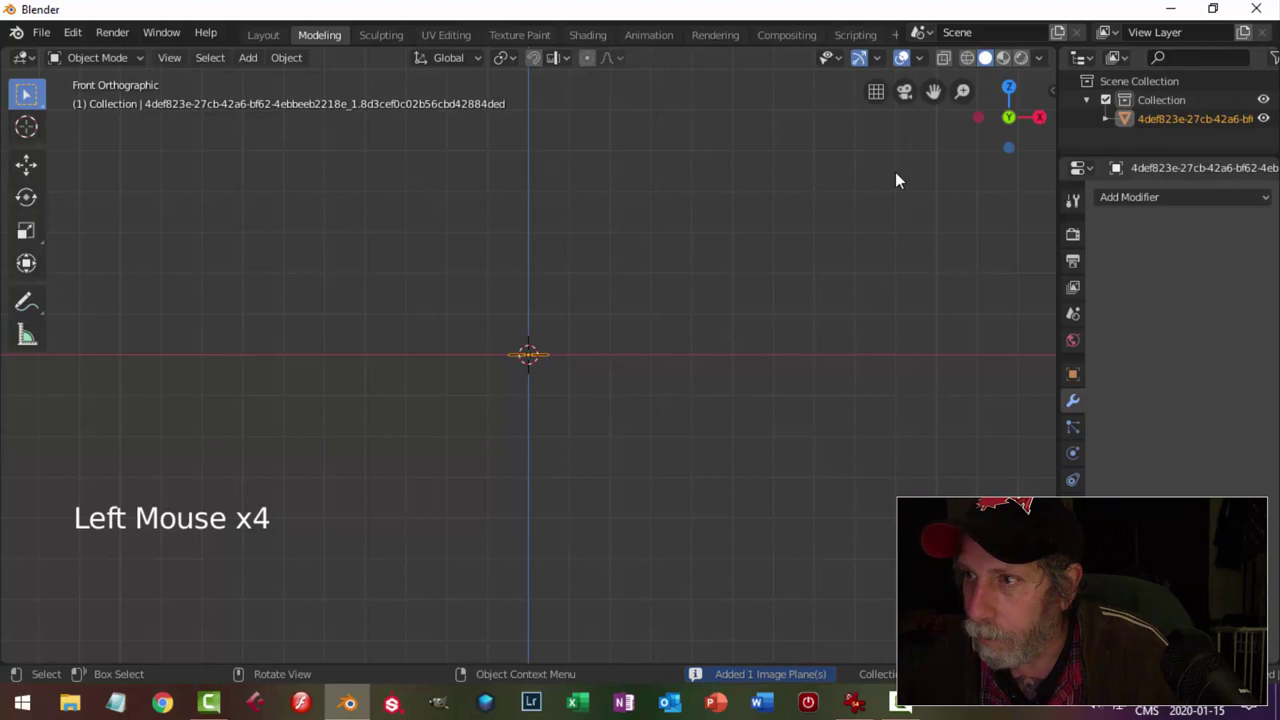
Show the photo's texture in the viewport and rotate the plane 90° on X to stand upright.
scroll(up, 3)
click(886, 55)
scroll(up, 3)
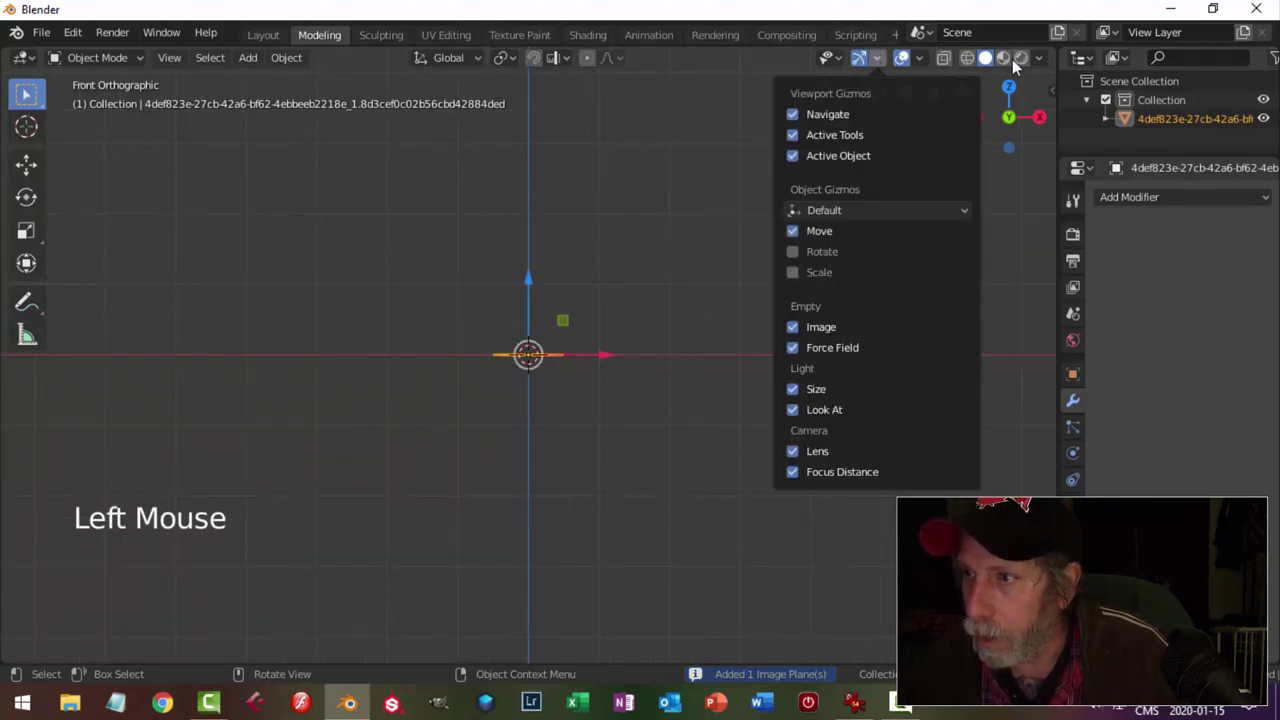
key(r)
scroll(up, 3)
scroll(up, 3)
click(962, 234)
scroll(up, 3)
scroll(down, 3)
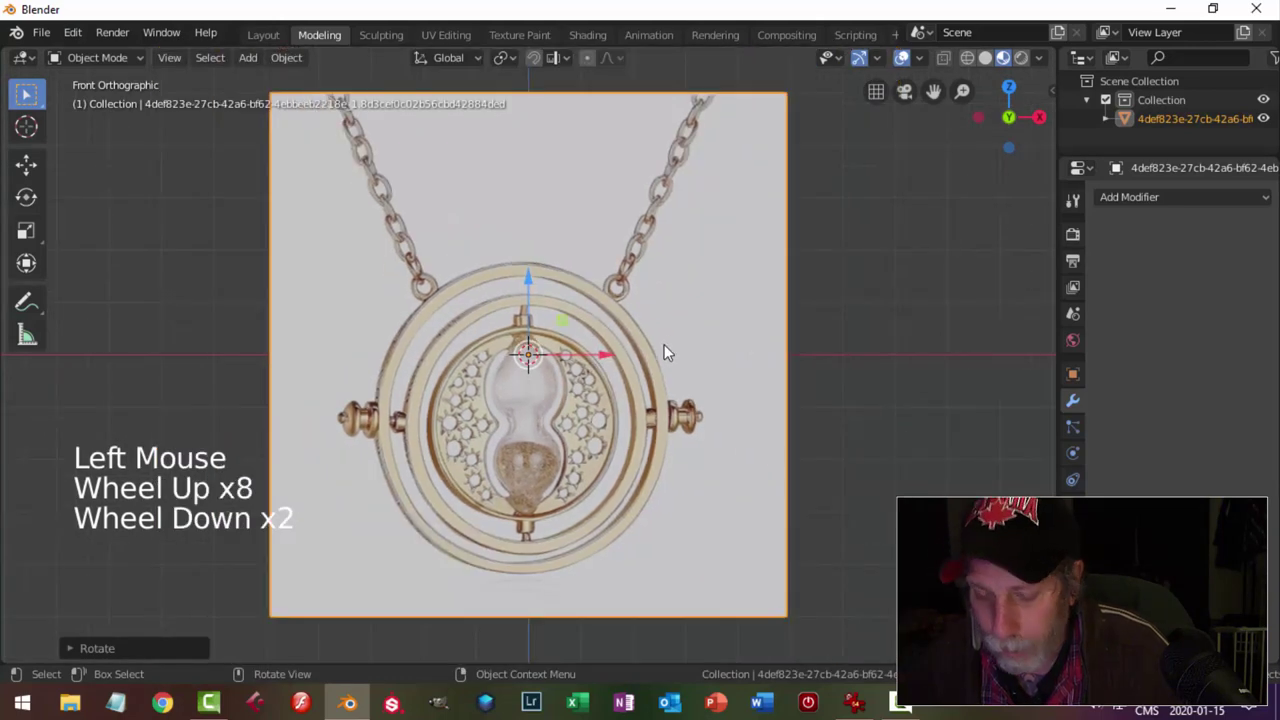
scroll(up, 3)
Raise the image plane slightly and set its origin to its geometry.
key(g)
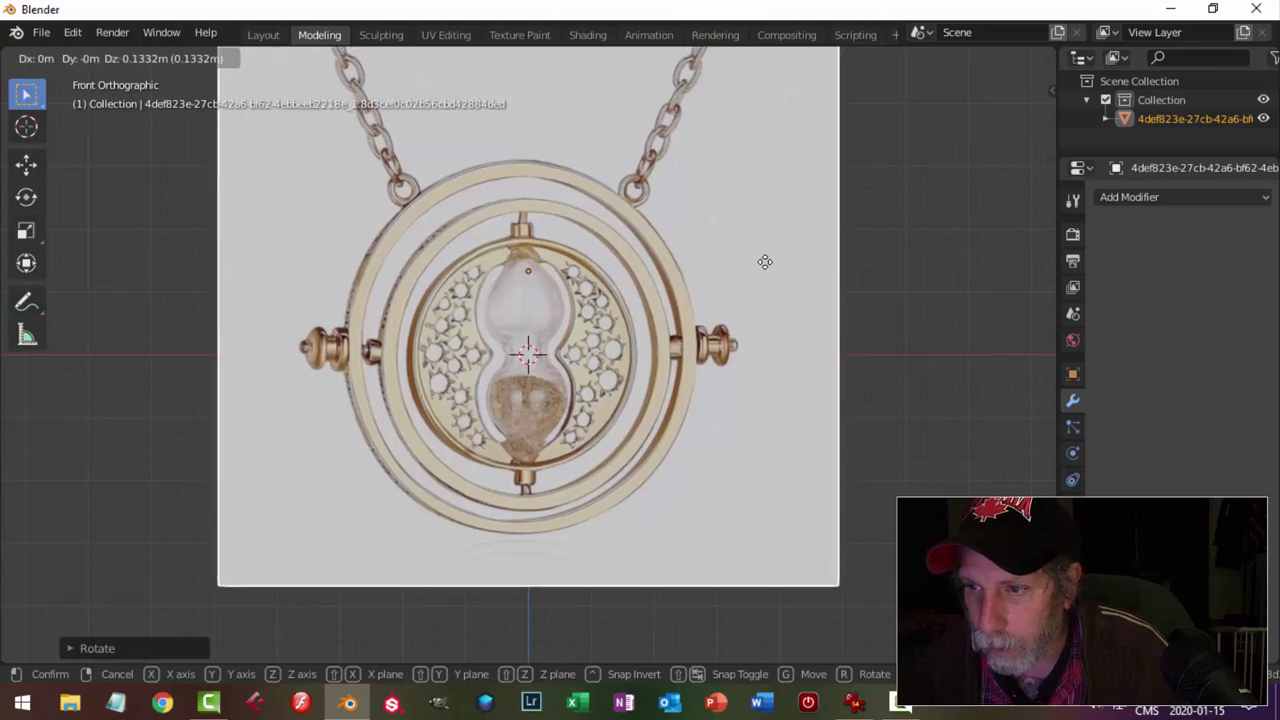
scroll(up, 3)
scroll(up, 3)
scroll(down, 3)
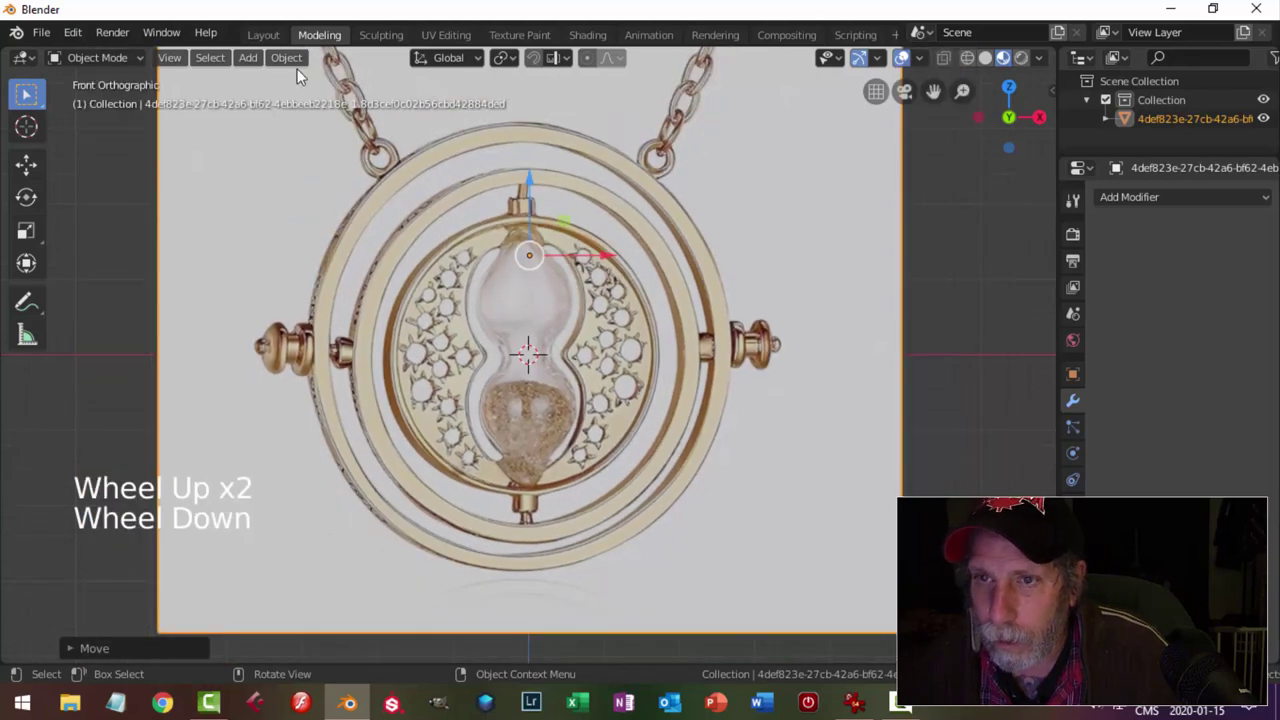
click(301, 62)
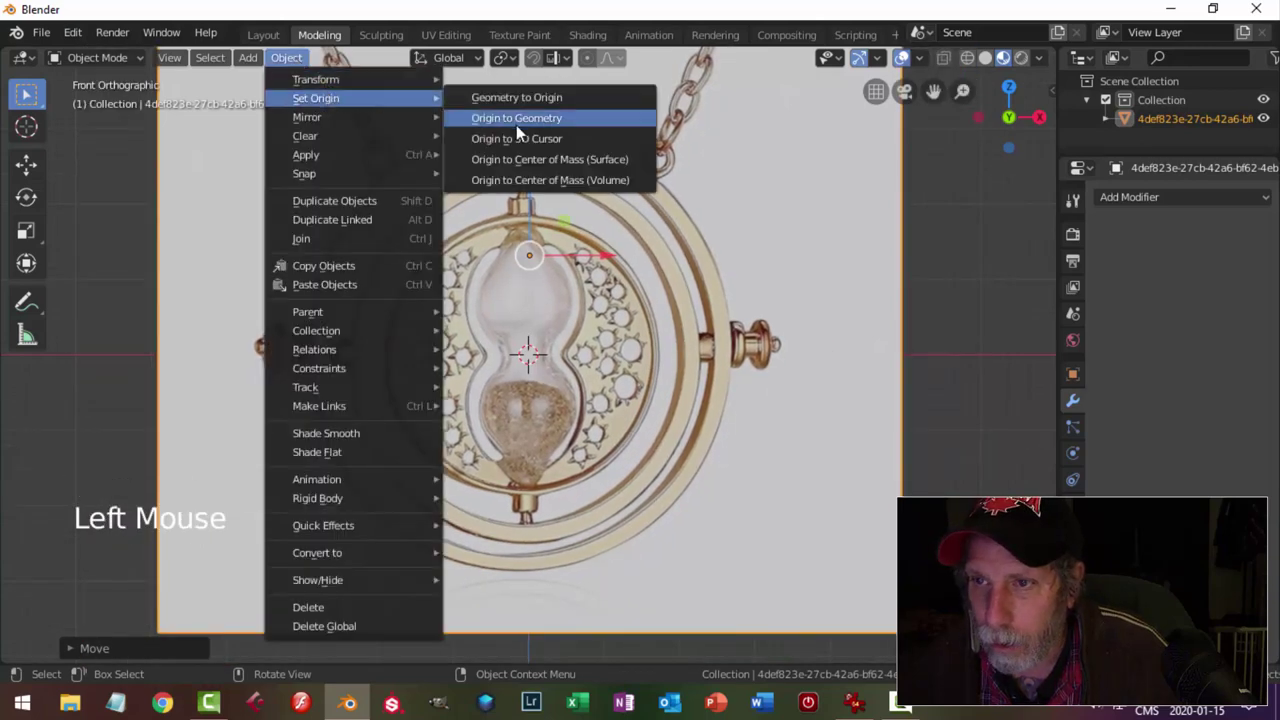
scroll(up, 3)
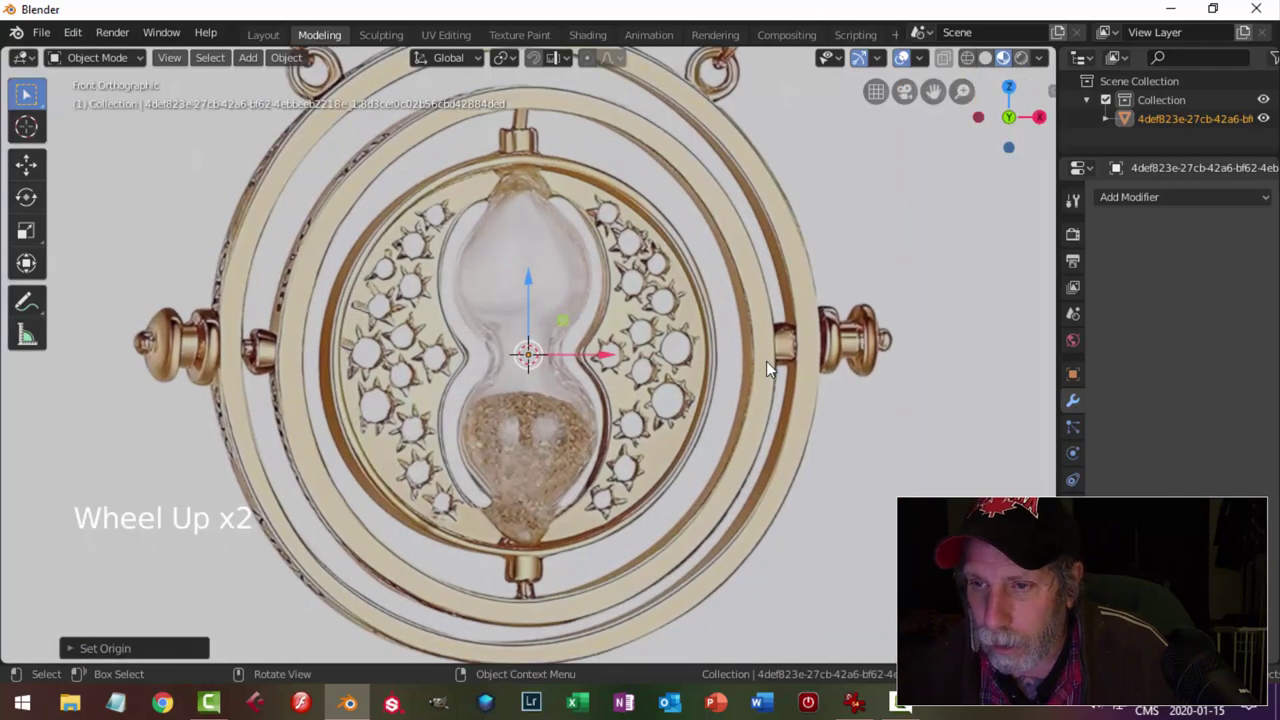
scroll(down, 3)
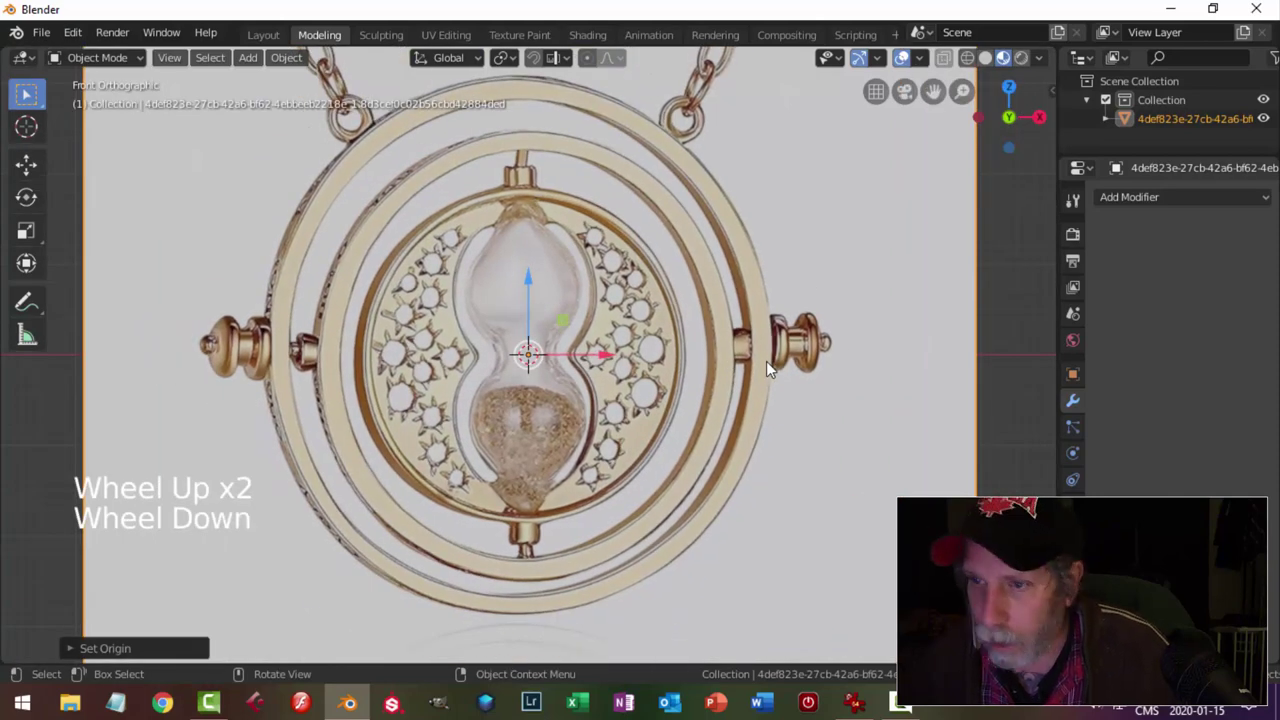
Add a mesh circle and size it to fit one of the pendant's rings.
key(shift+a)
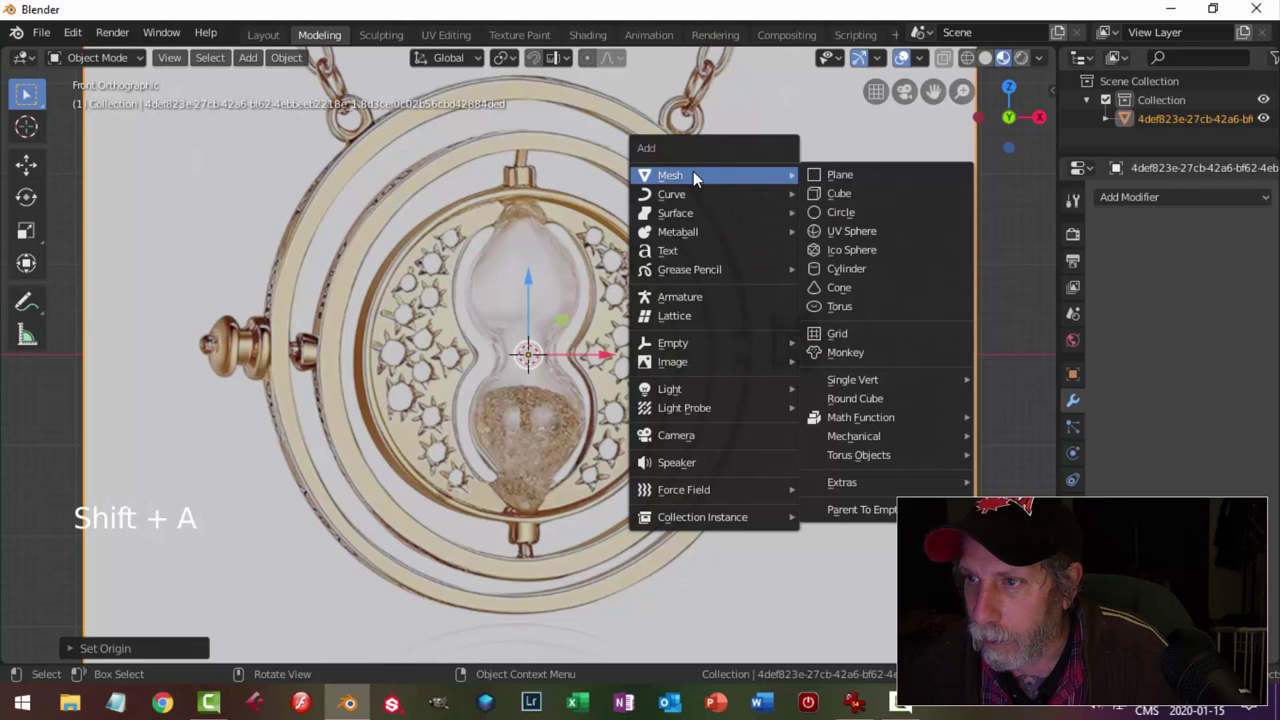
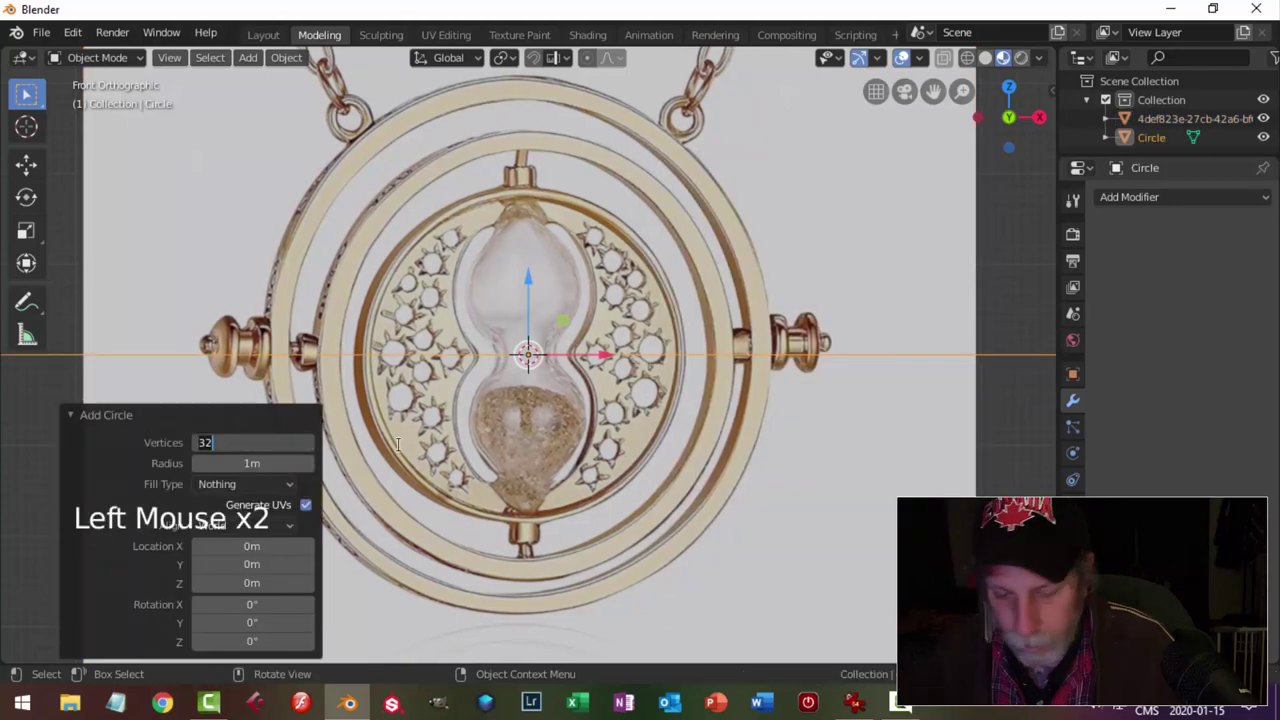
text(2)
scroll(down, 3)
key(r)
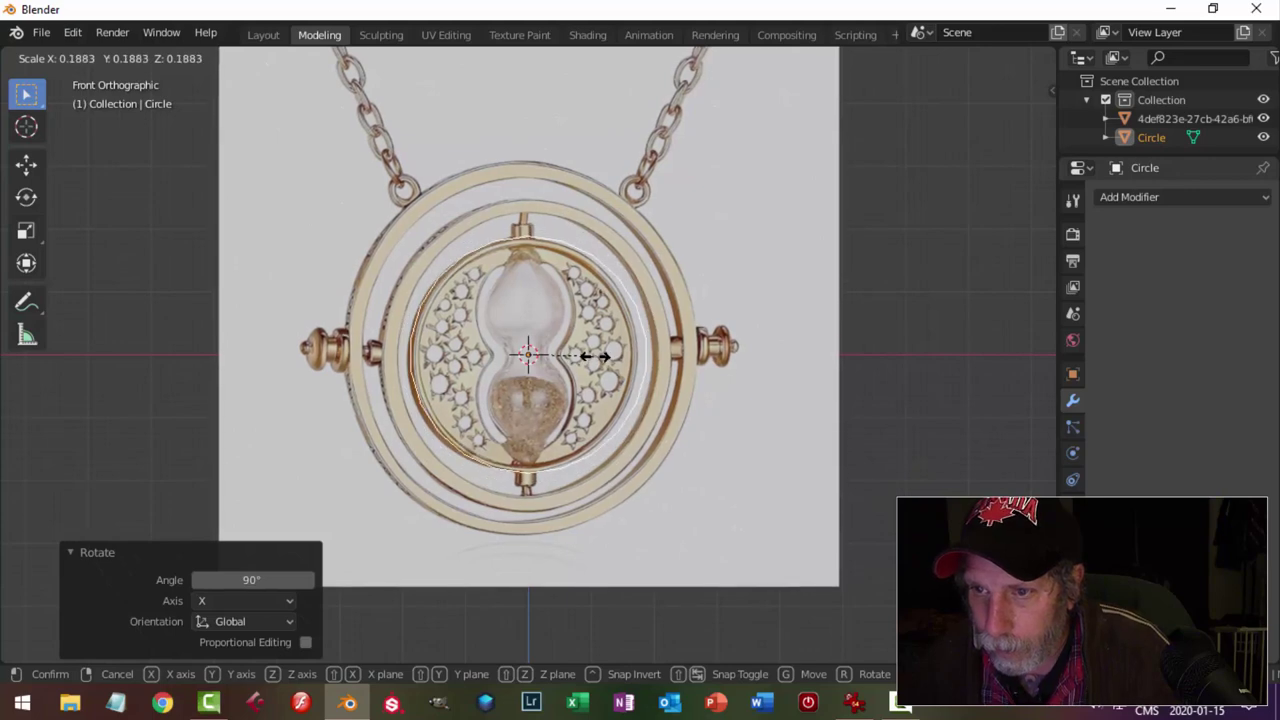
scroll(up, 3)
key(s)
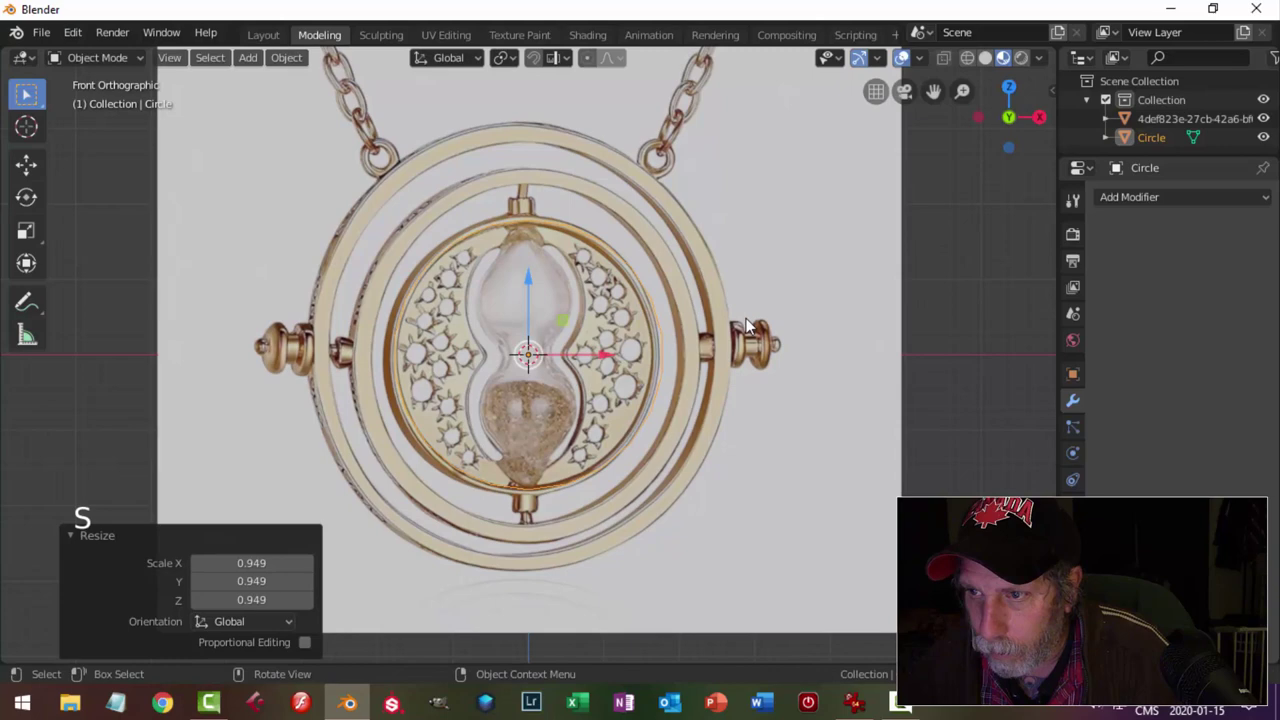
click(790, 292)
Enable the Outliner's selectability switches and make the reference picture unselectable.
click(614, 357)
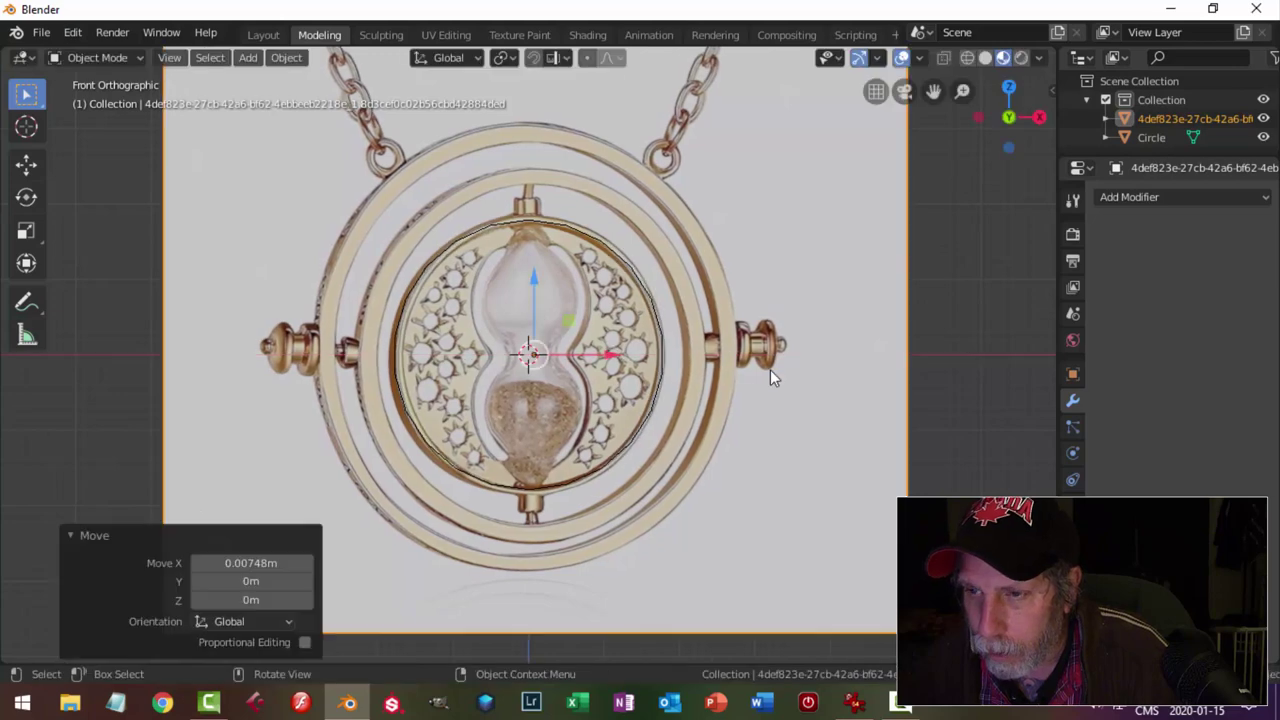
scroll(up, 3)
click(712, 280)
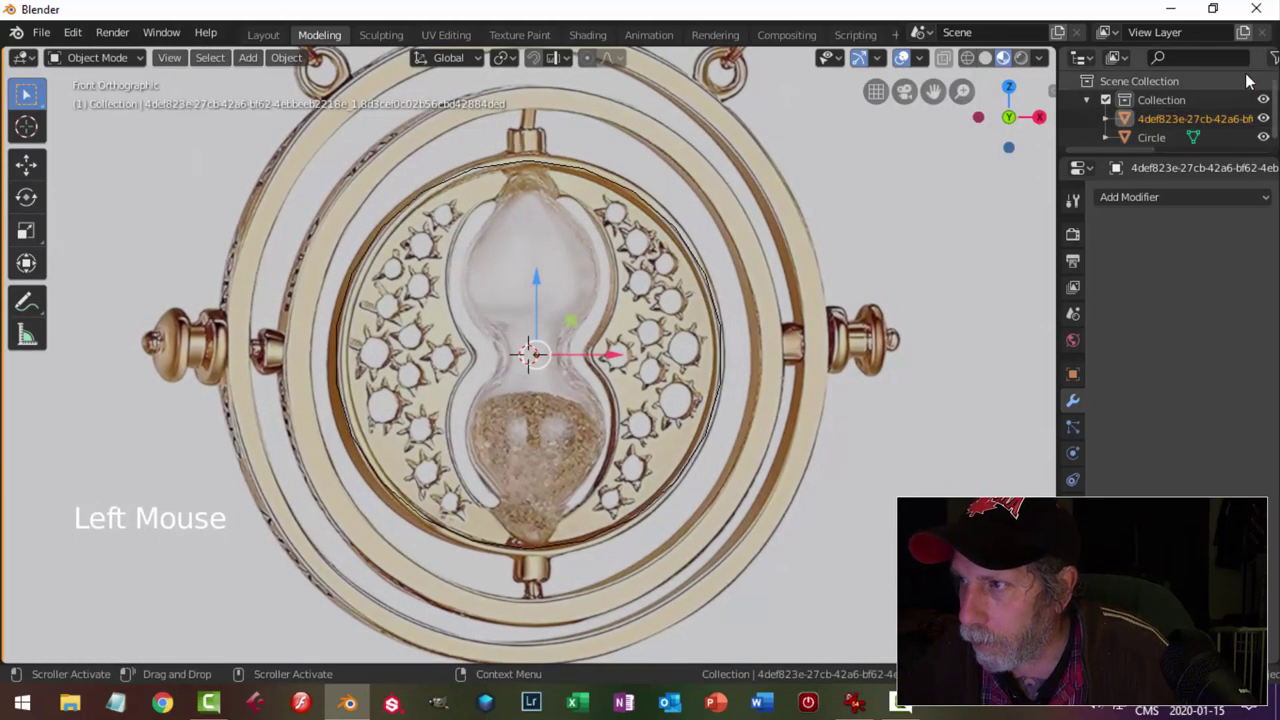
scroll(down, 3)
click(1244, 61)
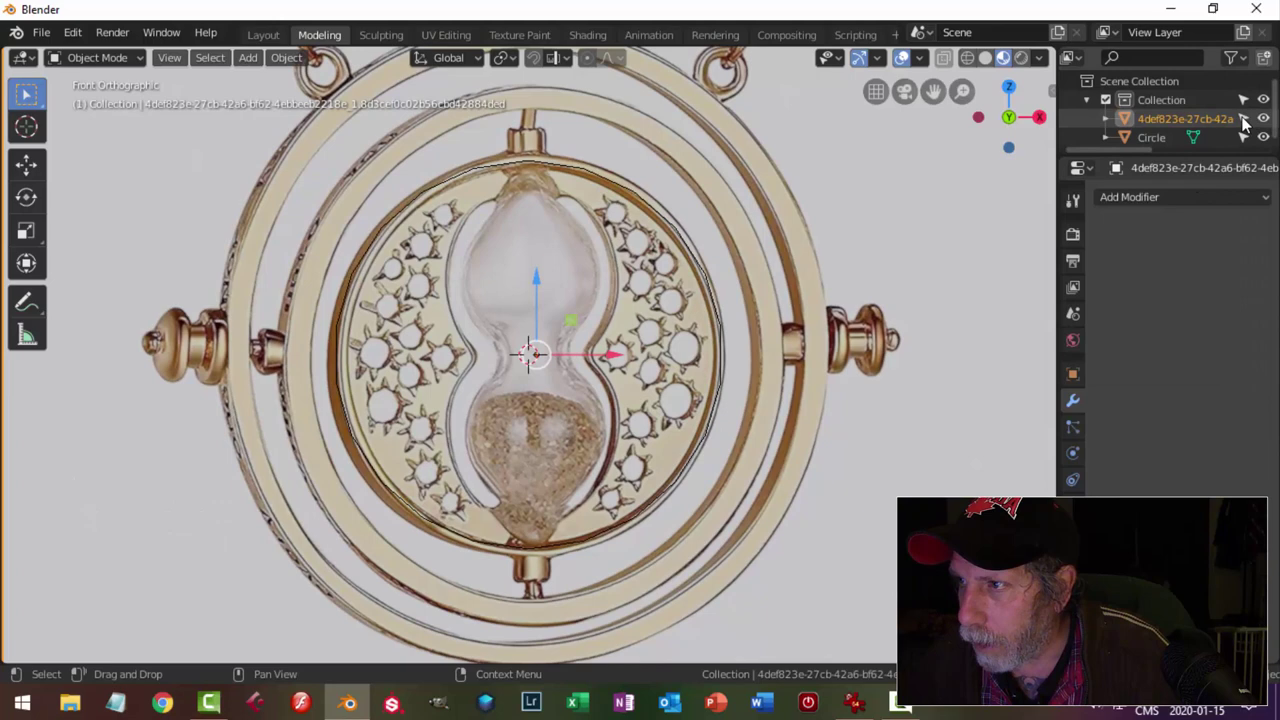
click(1247, 121)
click(710, 276)
scroll(down, 3)
Duplicate the circle twice, scaling the copies to the middle and outer rings.
key(shift+d)
key(s)
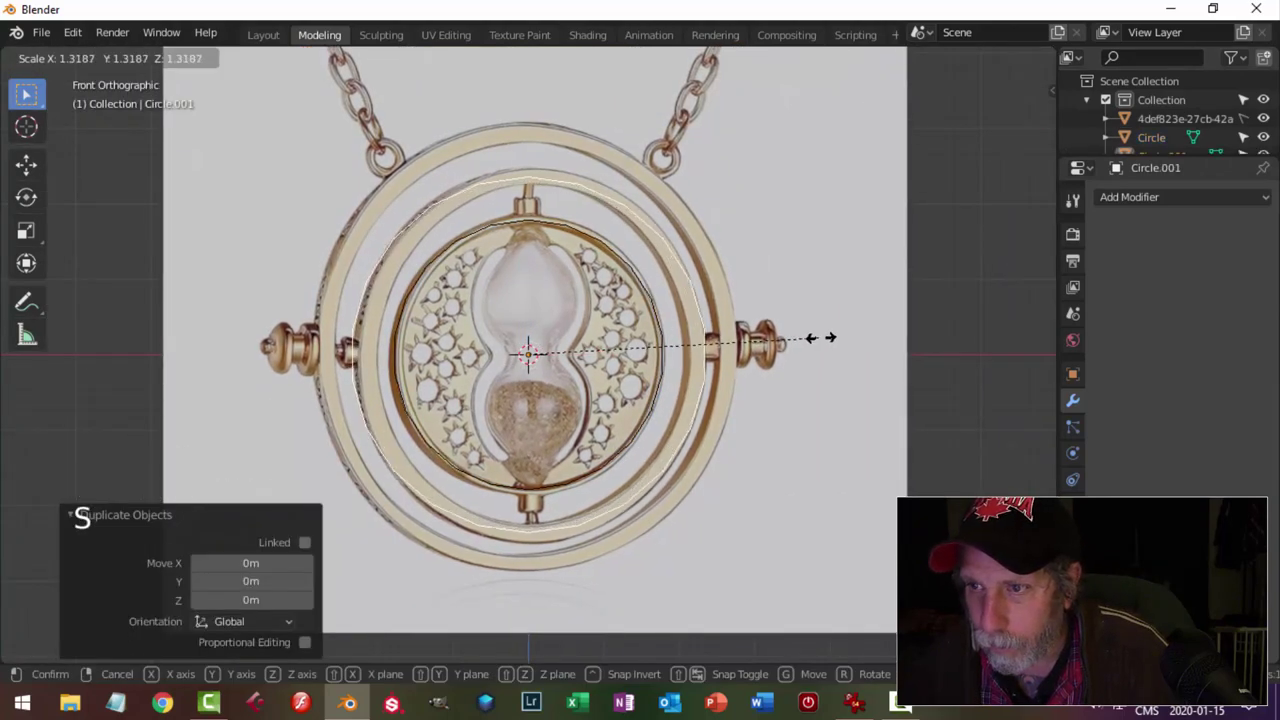
key(shift+d)
key(s)
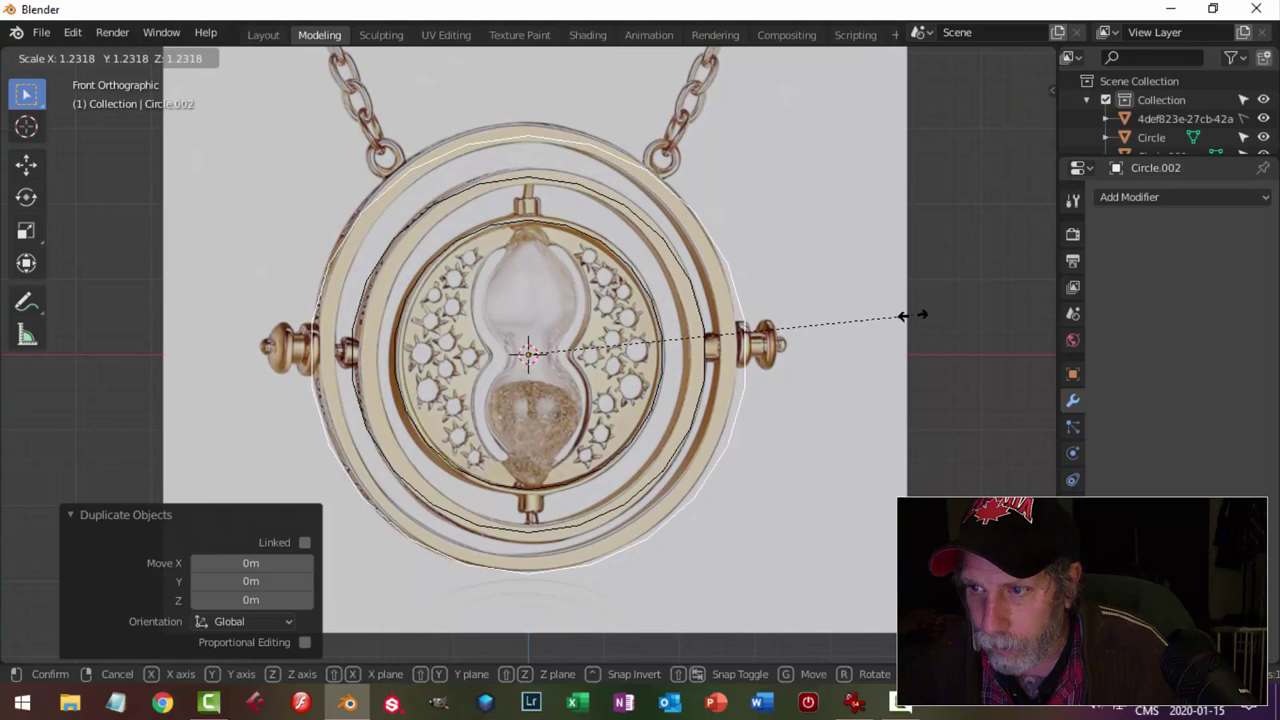
scroll(up, 3)
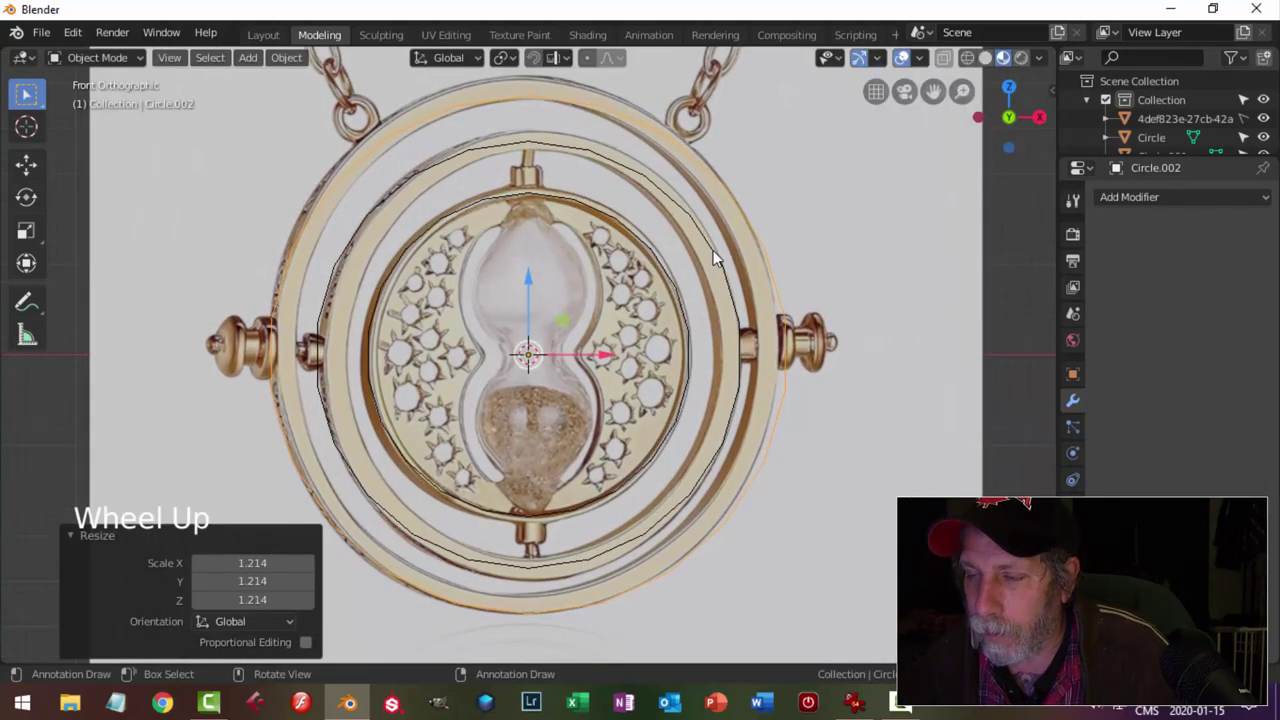
click(721, 255)
click(672, 270)
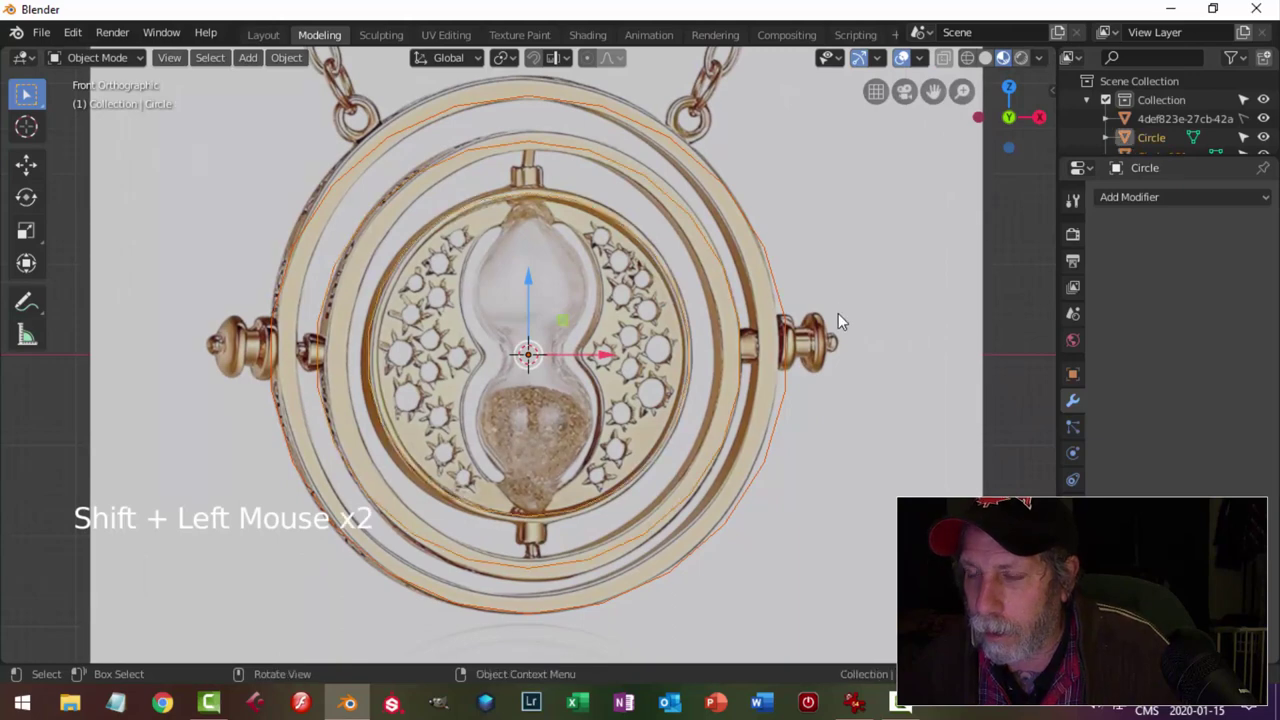
Extrude the circle's edge loop twice and scale each to the ring's band width.
key(Tab)
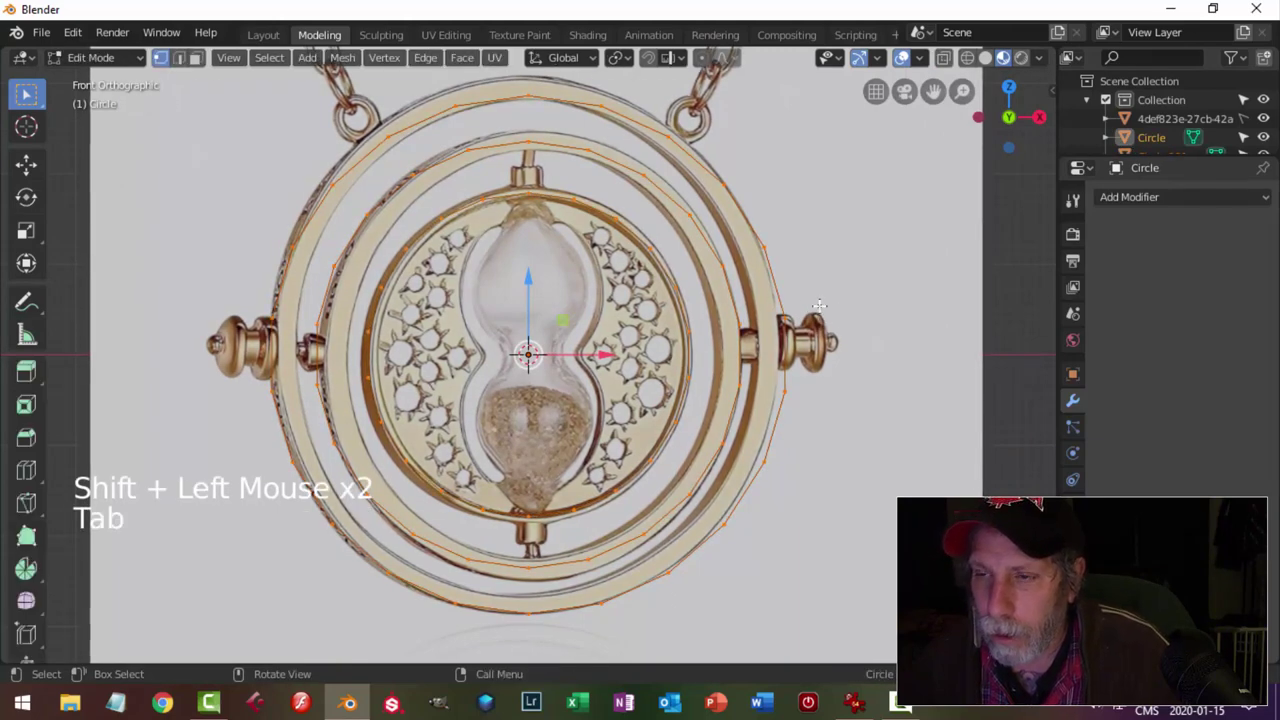
key(e)
key(s)
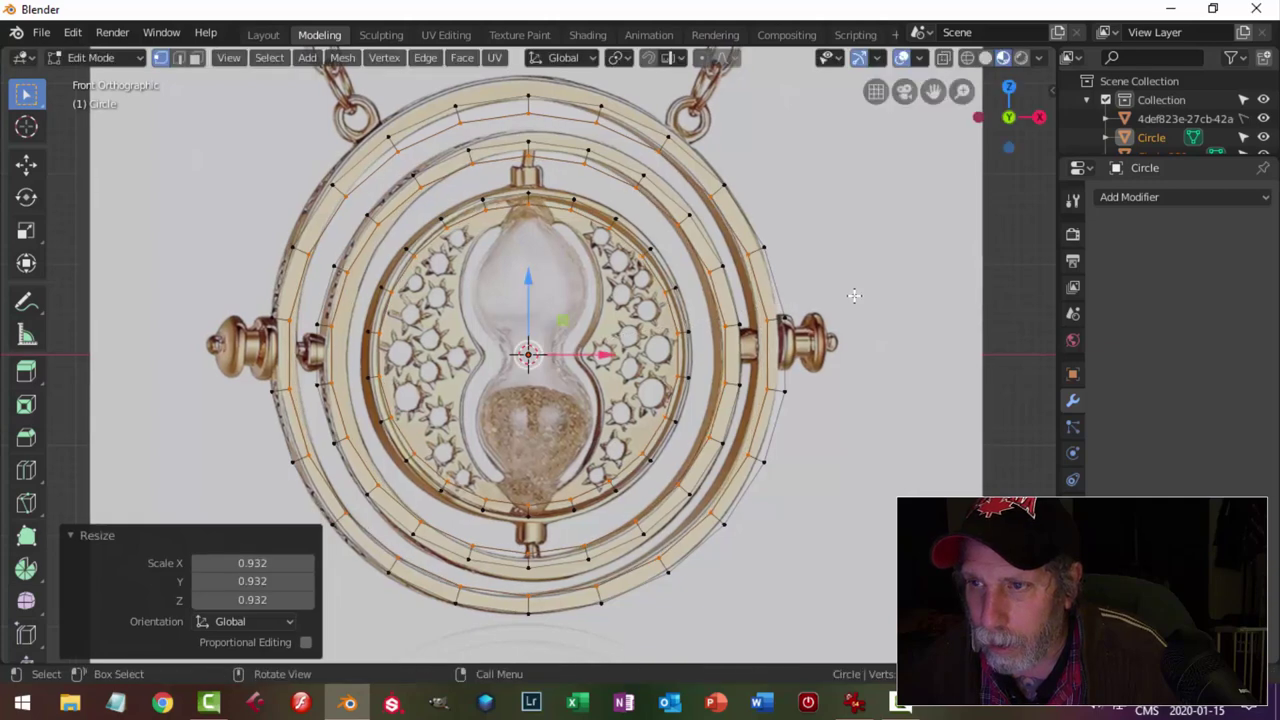
key(a)
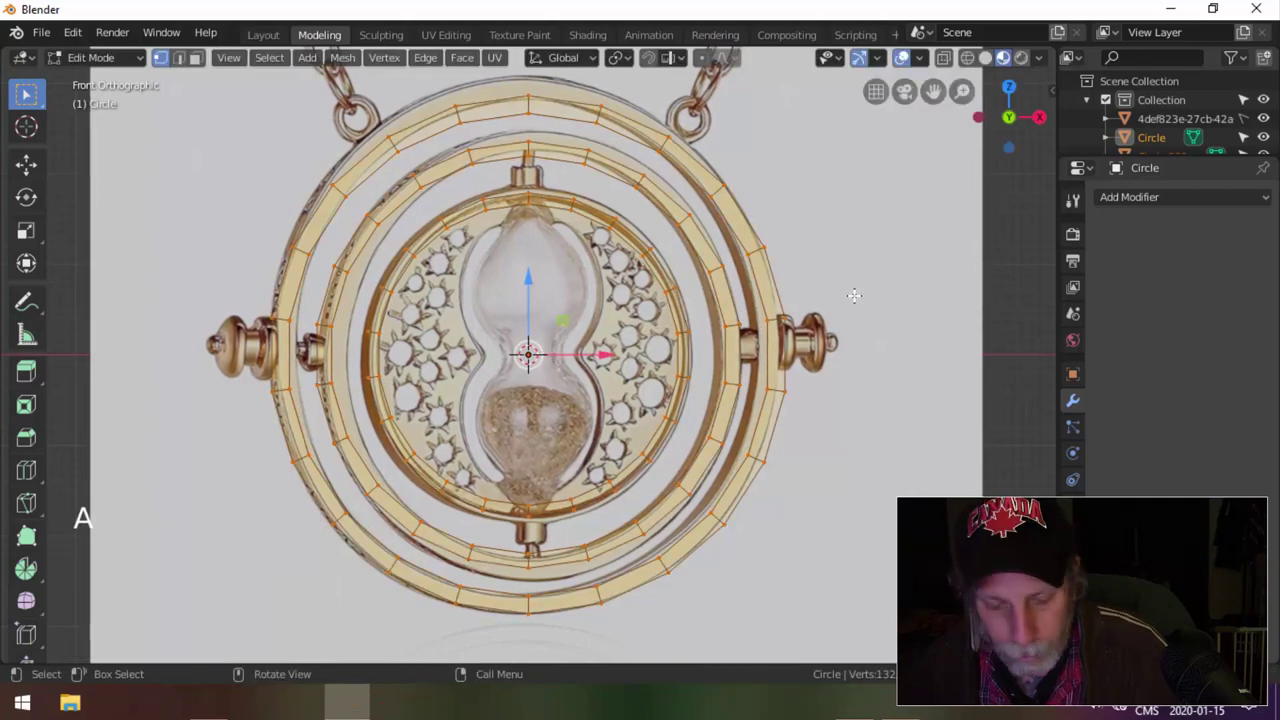
key(s)
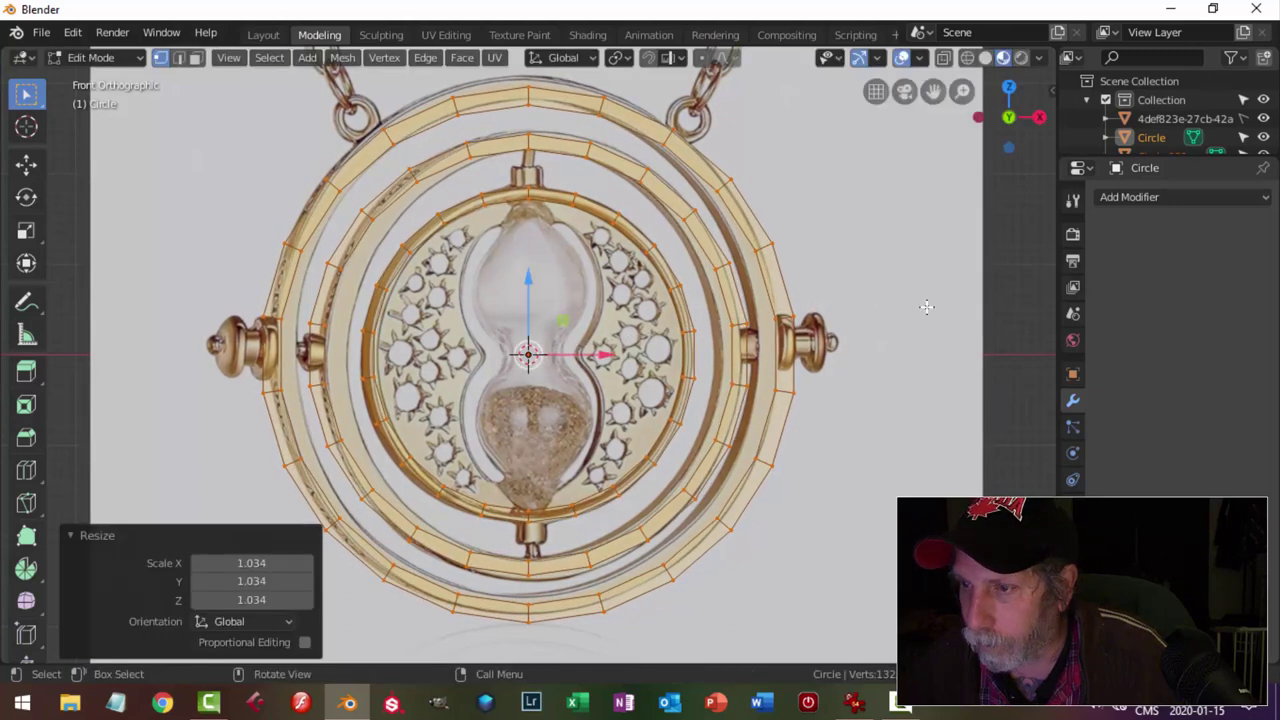
key(Tab)
Make the reference picture selectable again and select it.
click(934, 306)
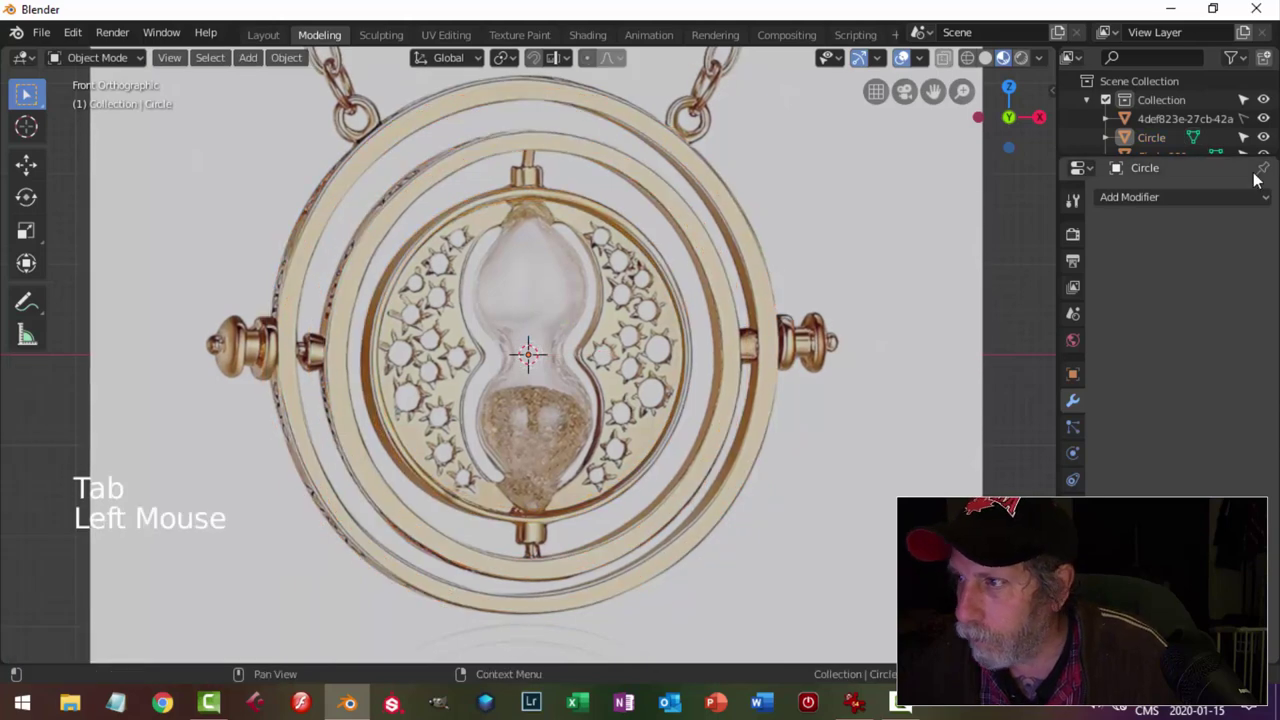
click(1255, 118)
click(866, 244)
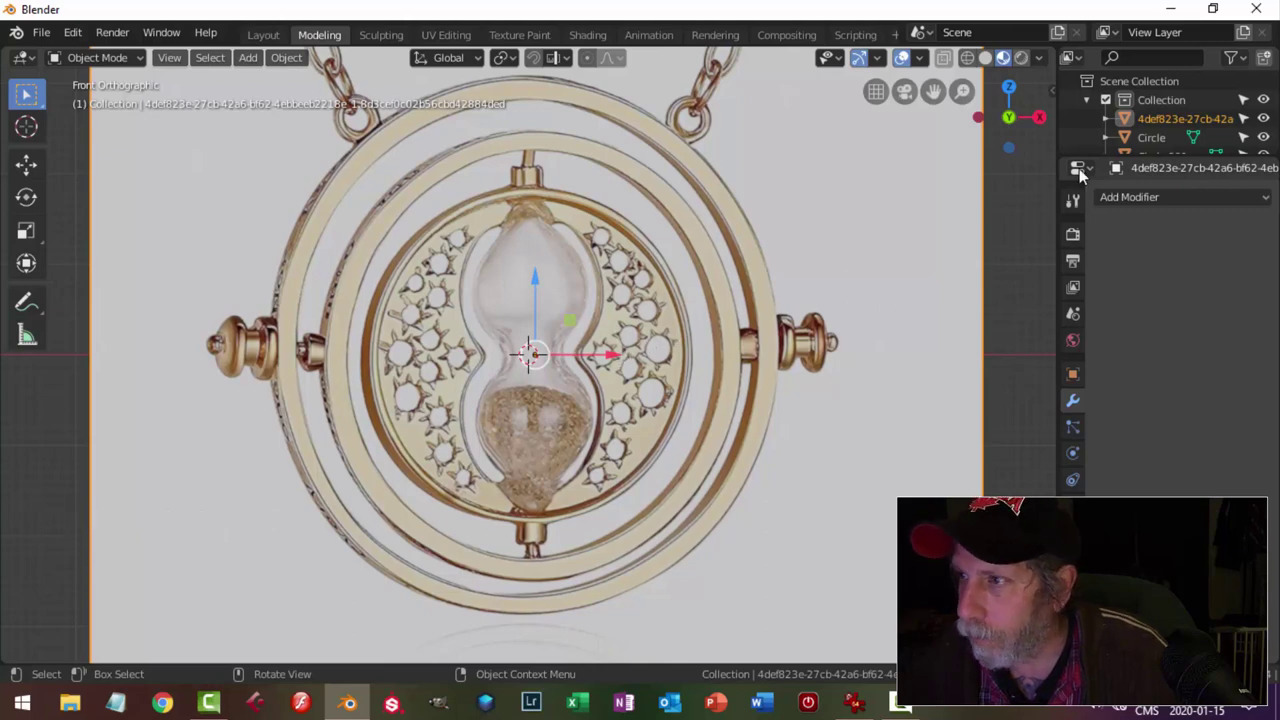
Nudge the reference picture aside and hide it, leaving only the three ring bands visible.
middle_click(897, 275)
click(607, 351)
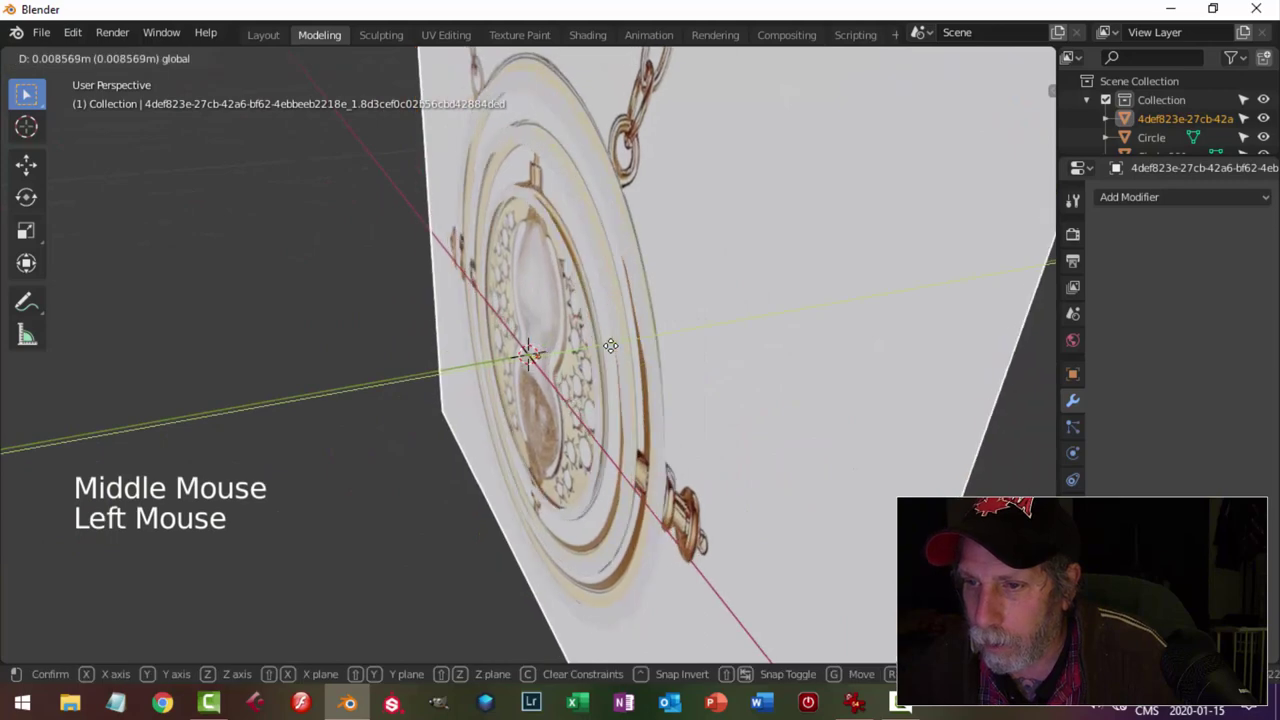
key(KP_1)
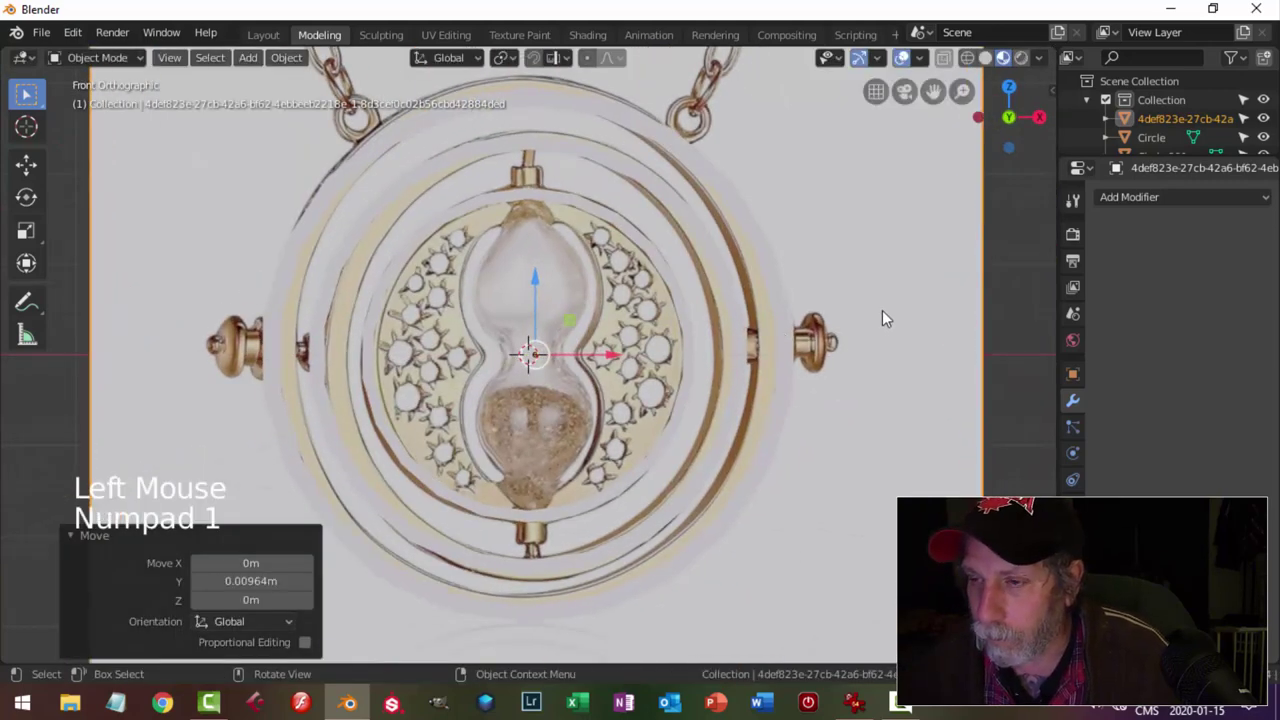
click(789, 333)
click(874, 307)
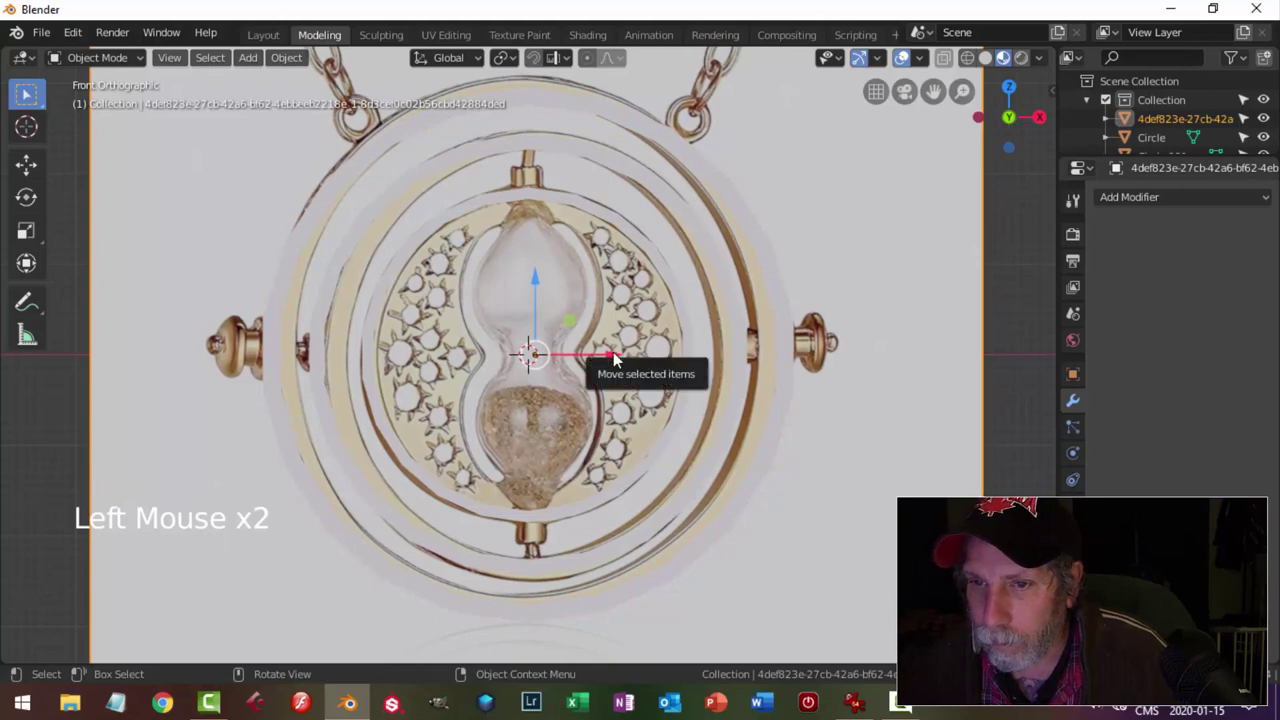
click(617, 357)
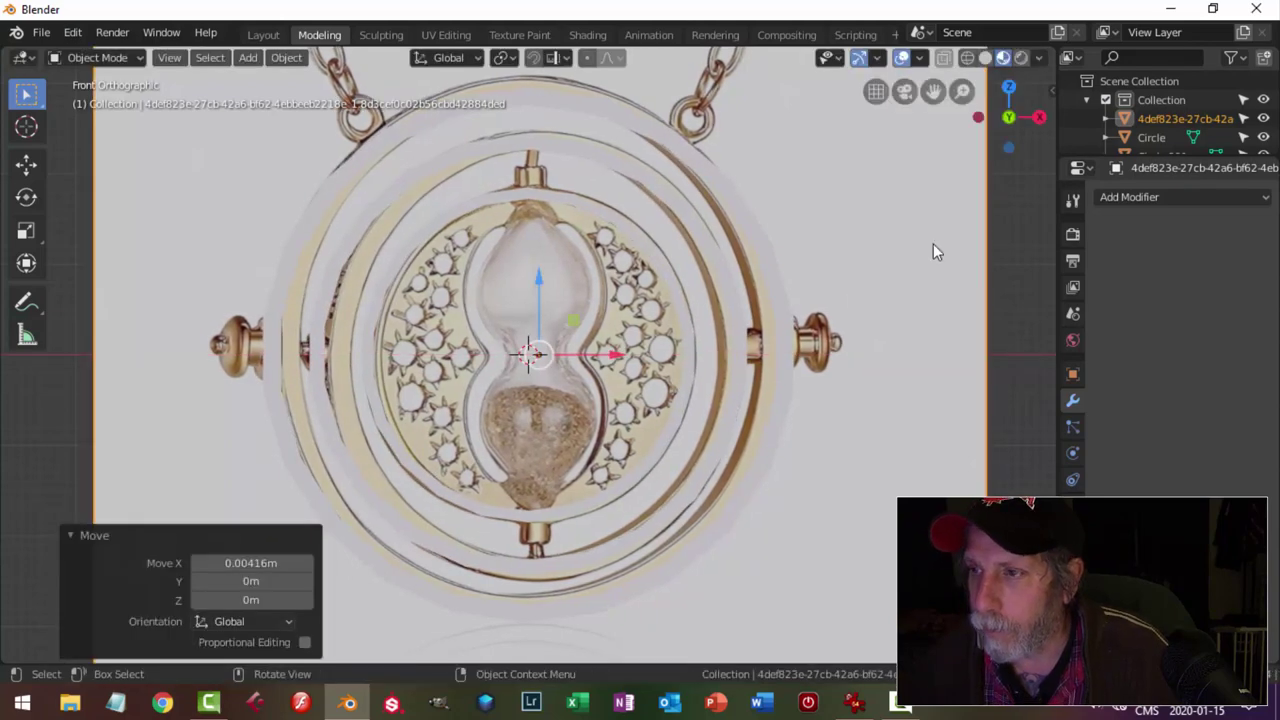
click(1267, 122)
Extrude the flat ring faces along Y into thick bands and inspect them edge-on.
middle_click(890, 282)
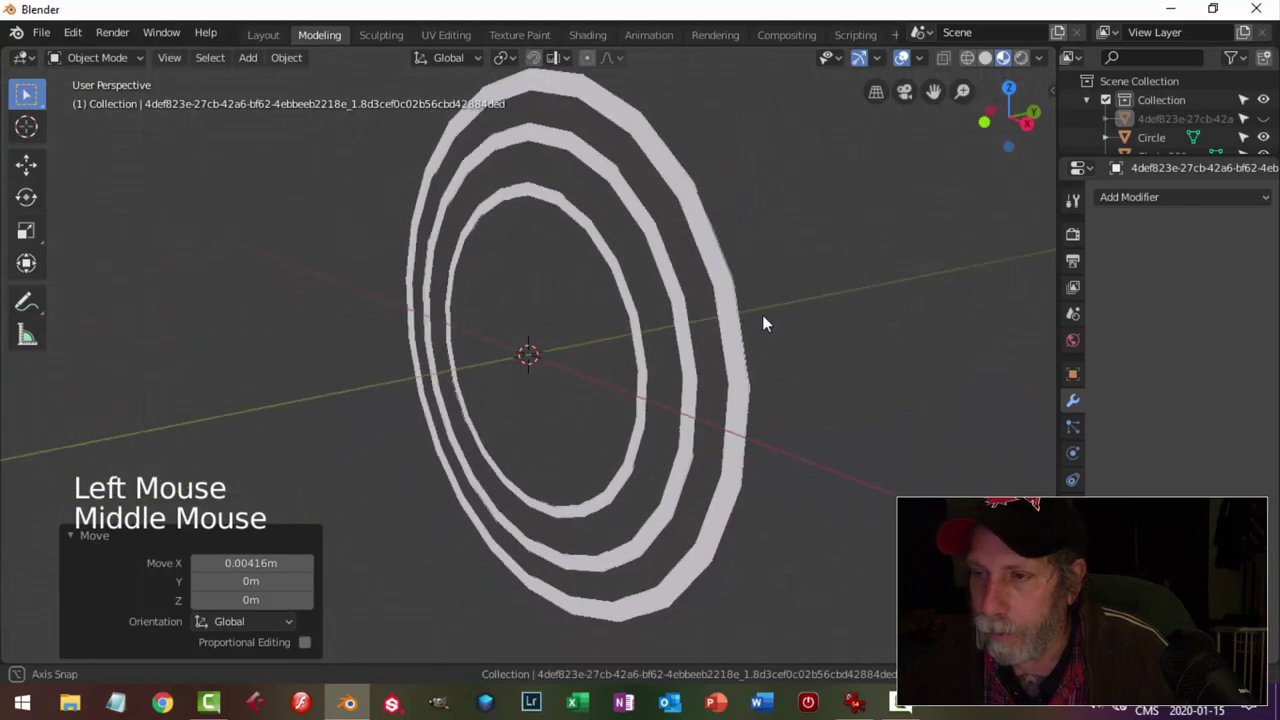
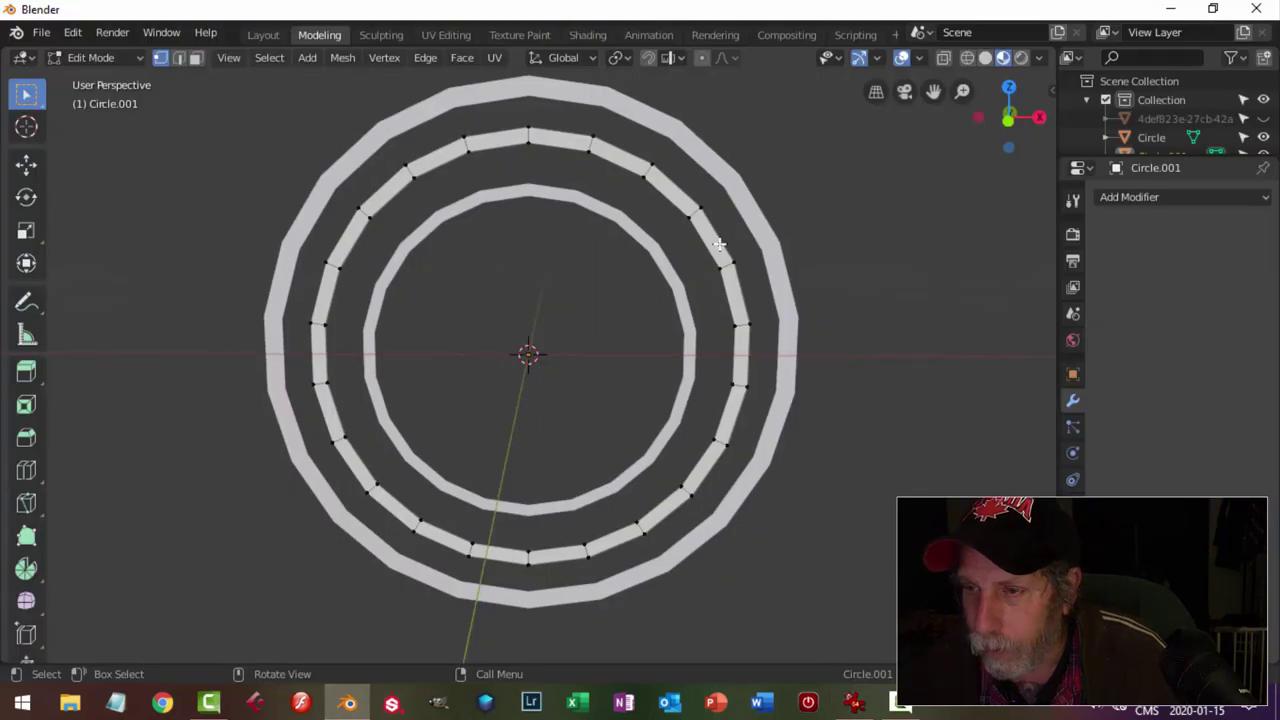
key(Tab)
middle_click(849, 311)
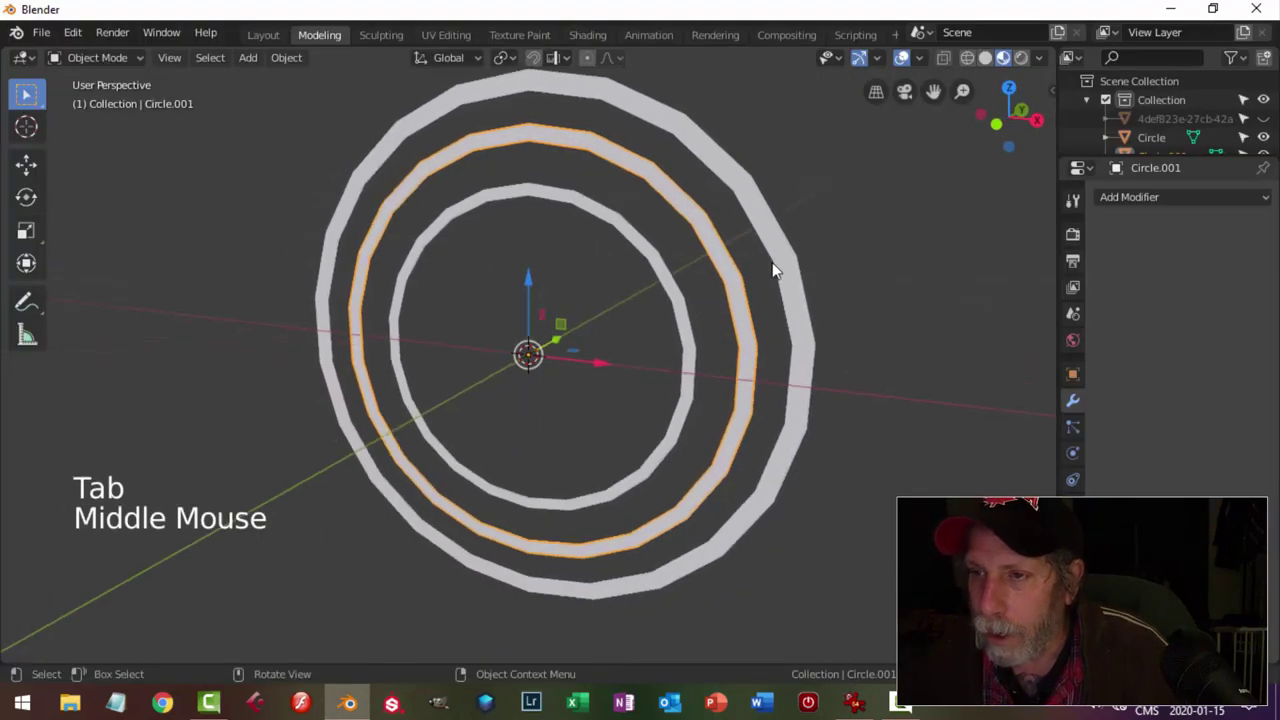
key(a)
middle_click(876, 313)
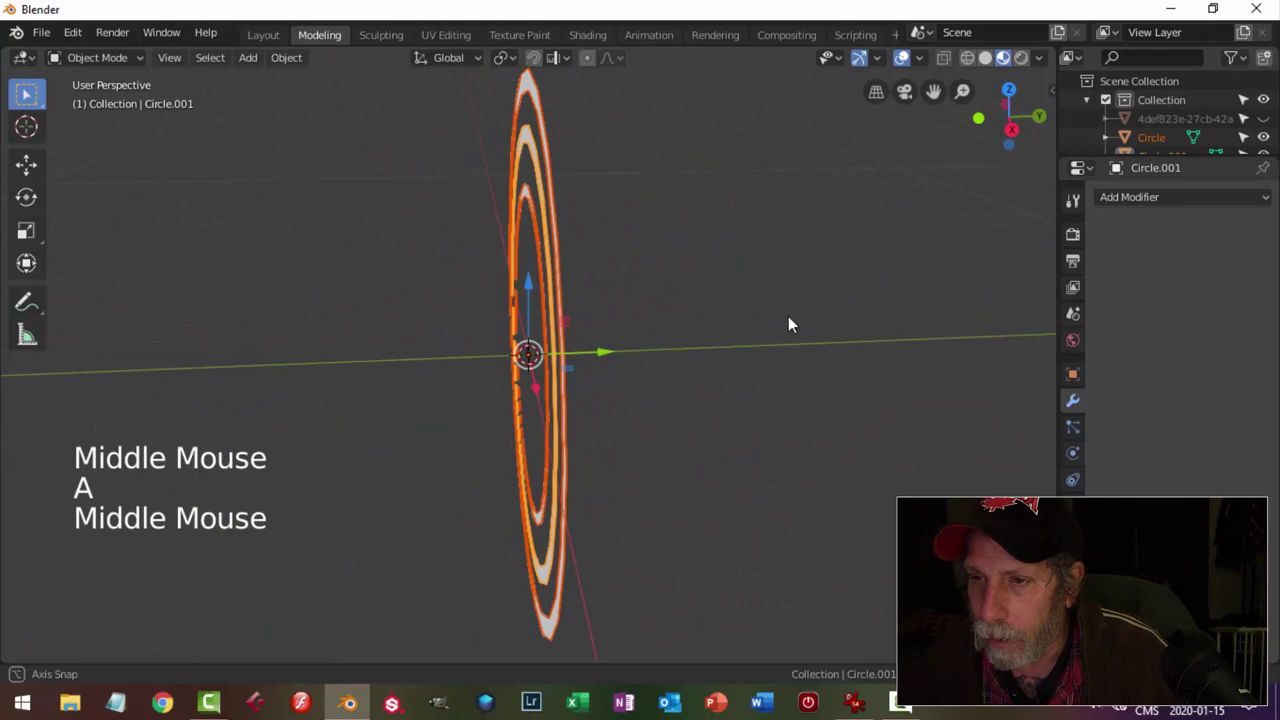
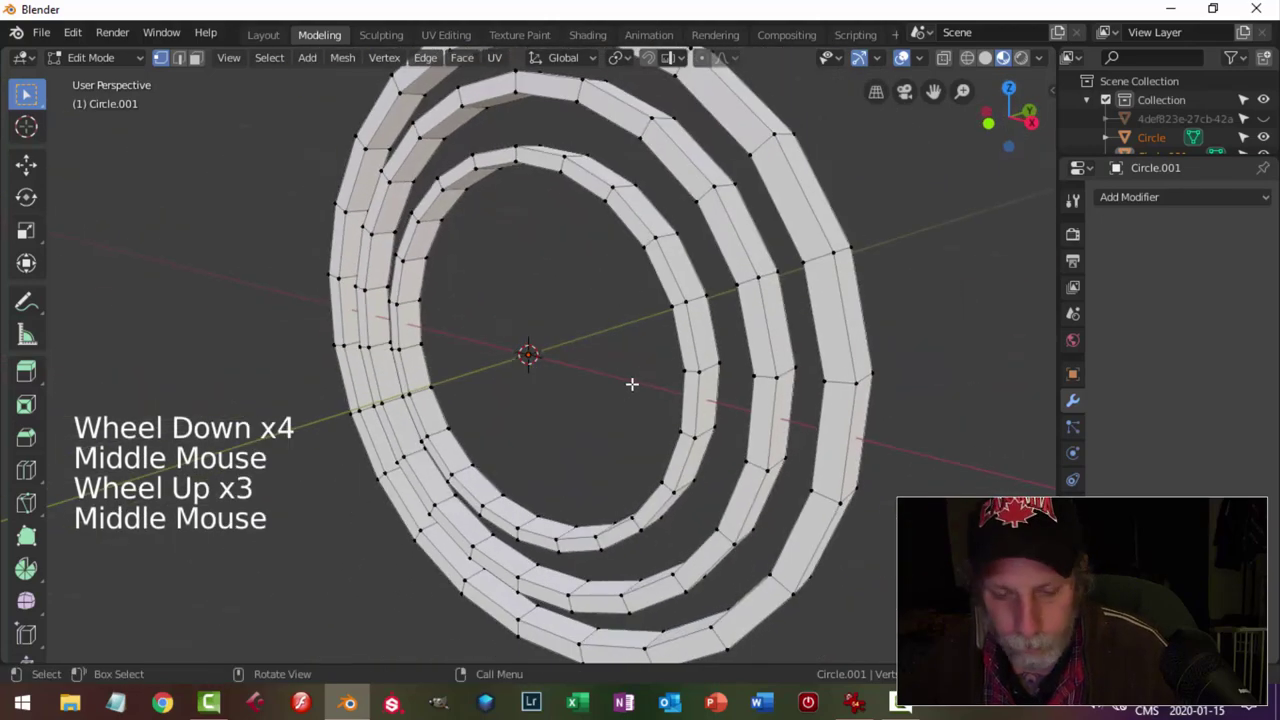
Return to object mode and show the rings in plain Solid shading.
key(Tab)
scroll(down, 3)
middle_click(687, 377)
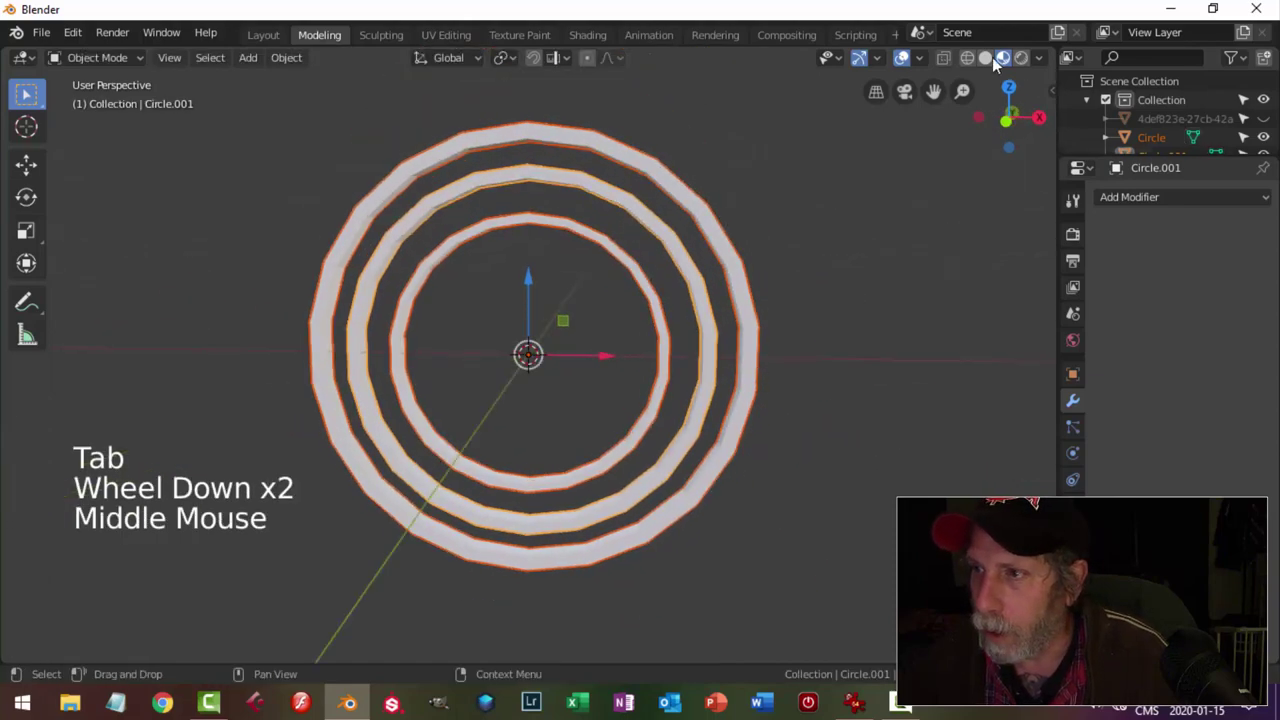
click(993, 62)
middle_click(907, 51)
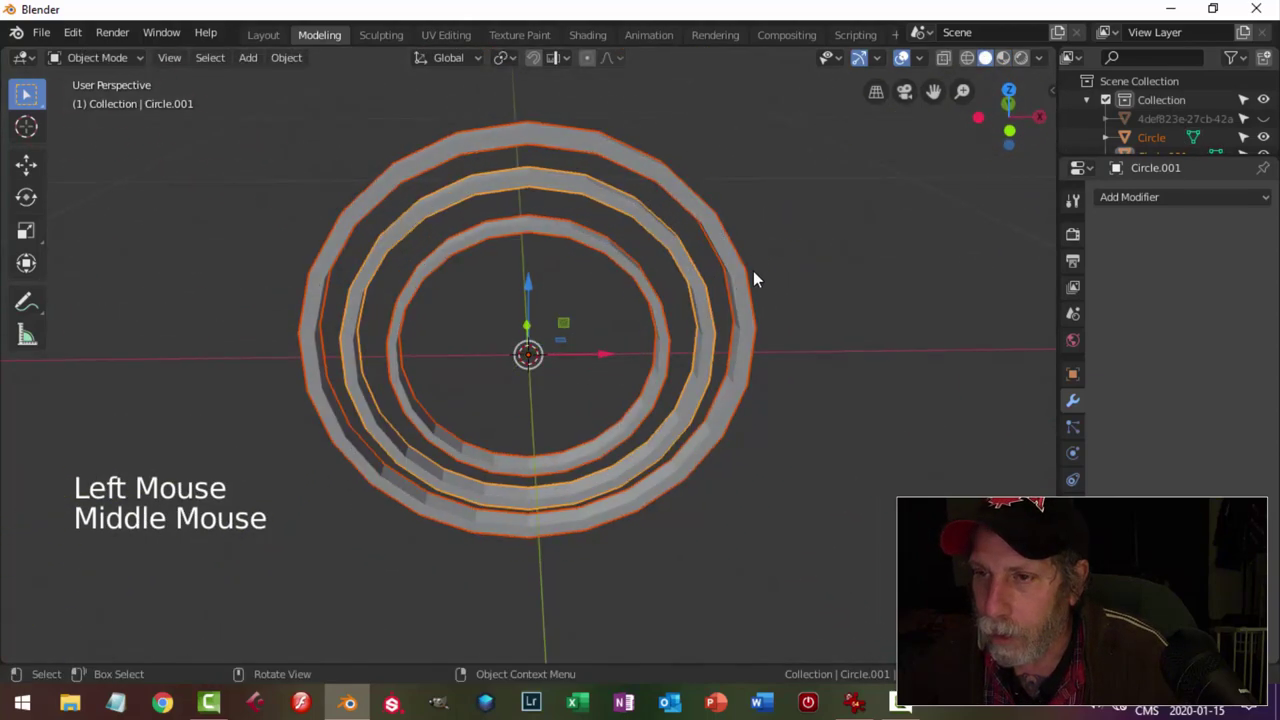
scroll(up, 3)
middle_click(907, 51)
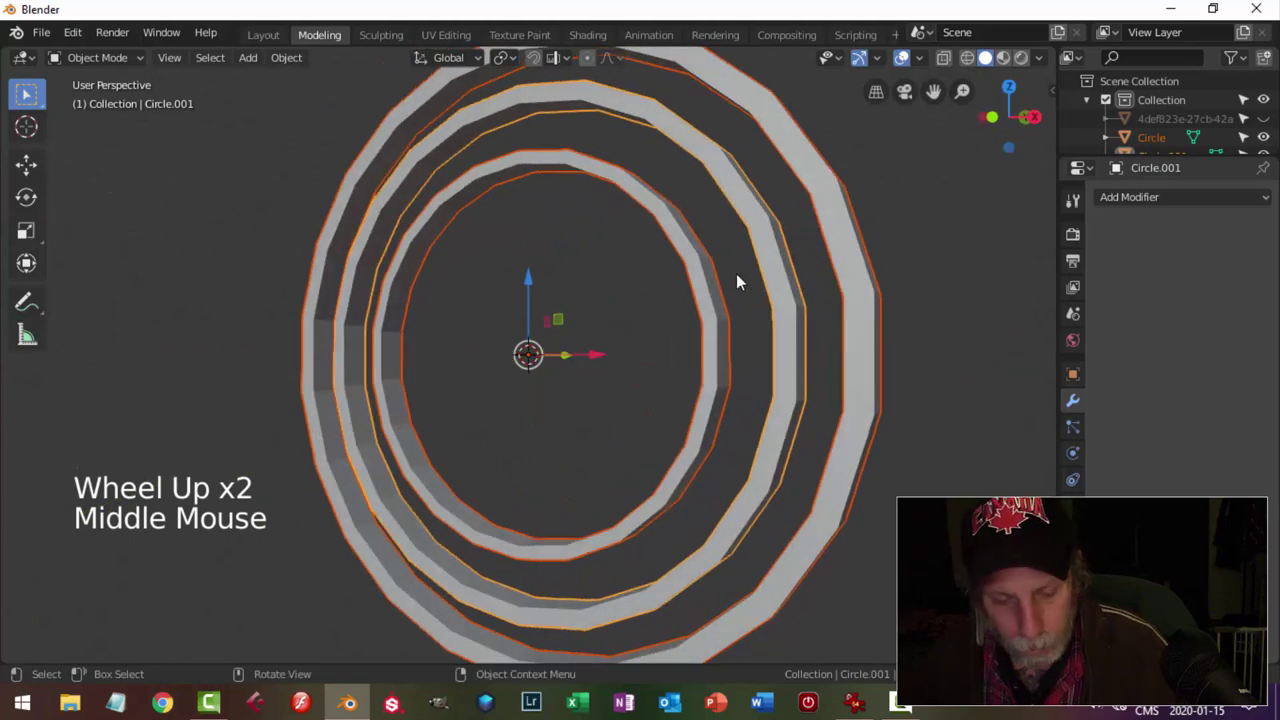
Apply the rings' scale with Ctrl+A and re-enter their mesh in edge select.
key(ctrl+a)
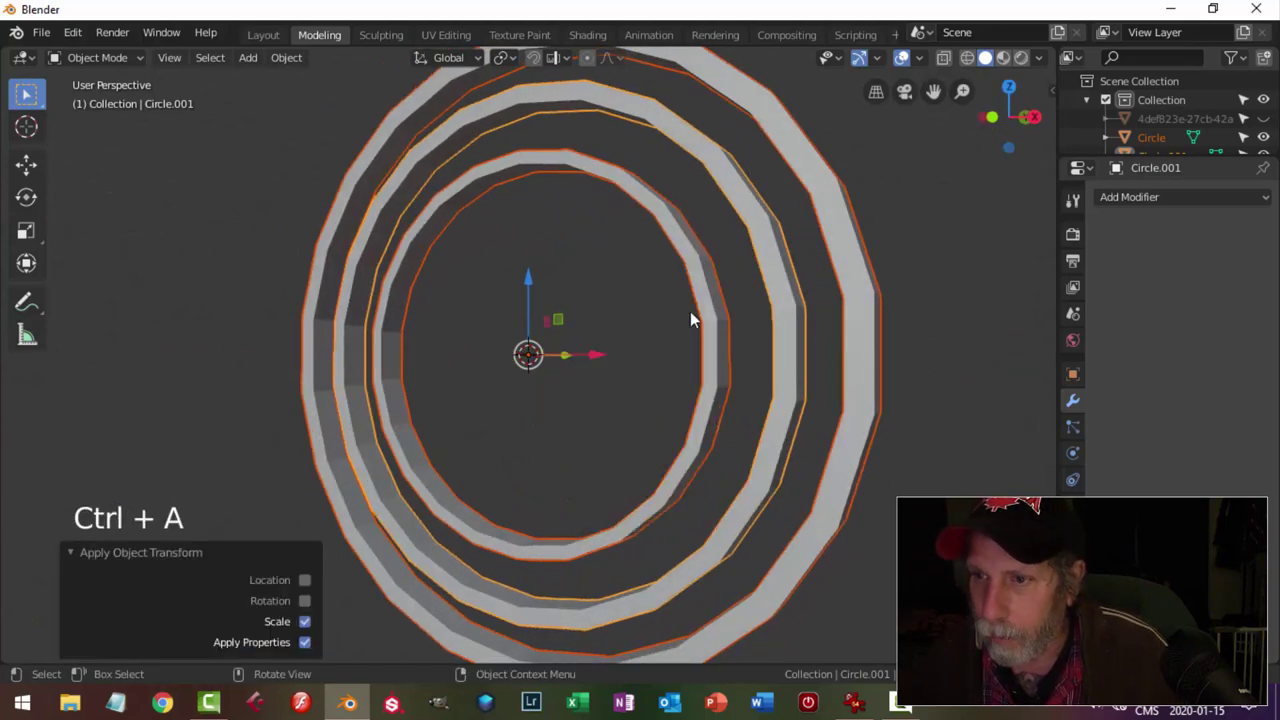
scroll(down, 3)
middle_click(907, 51)
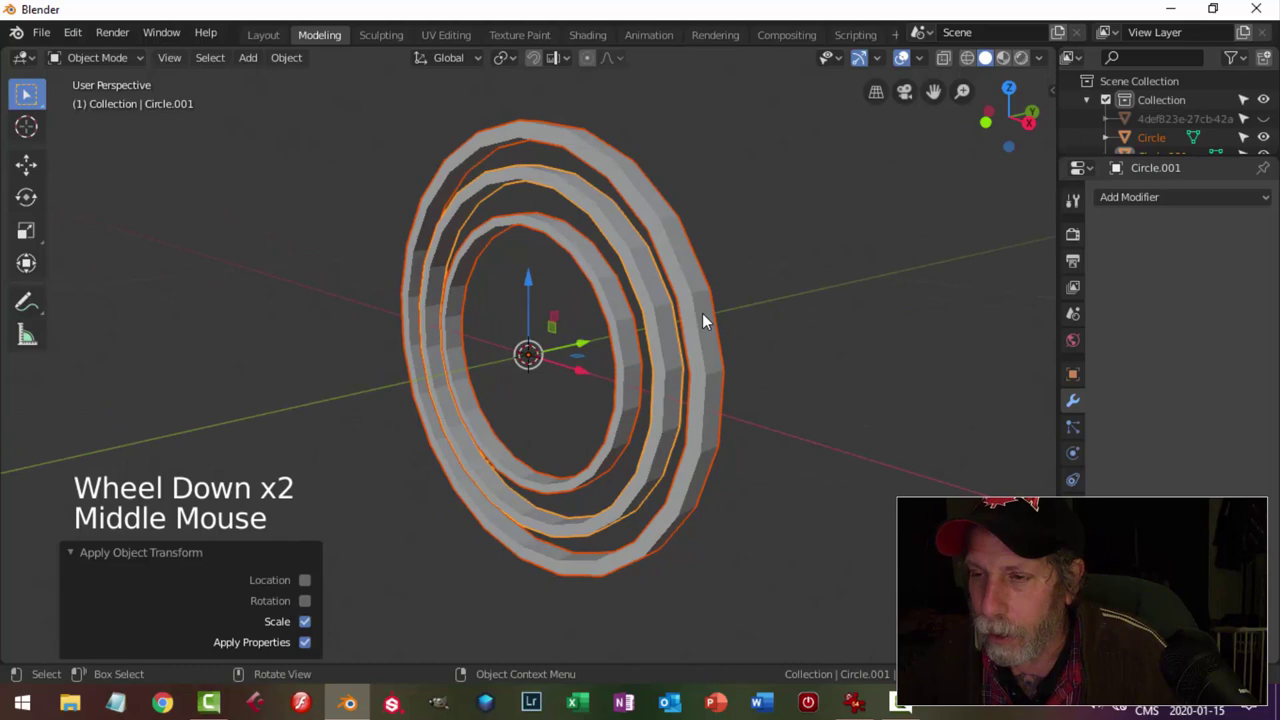
key(Tab)
scroll(up, 3)
key(2)
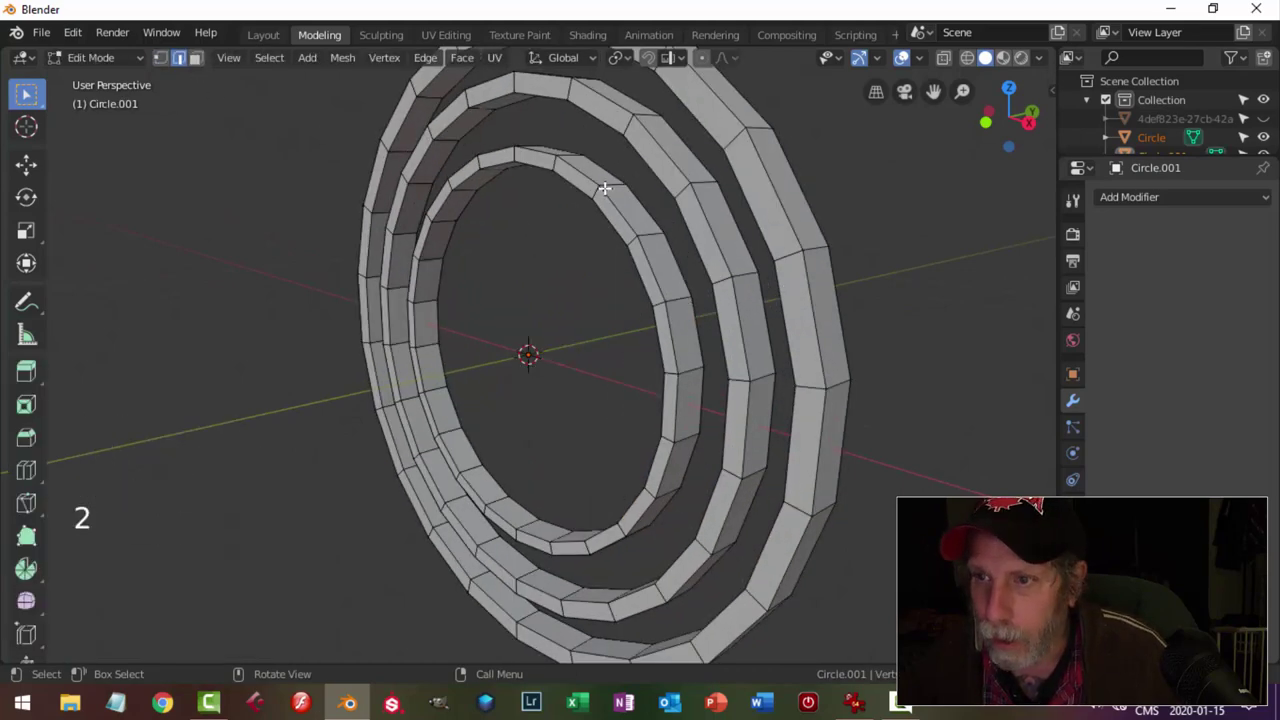
Bevel the rings' rim edge loops with 2 segments to round them off.
click(907, 51)
middle_click(907, 51)
click(907, 51)
click(907, 51)
middle_click(907, 51)
key(ctrl+b)
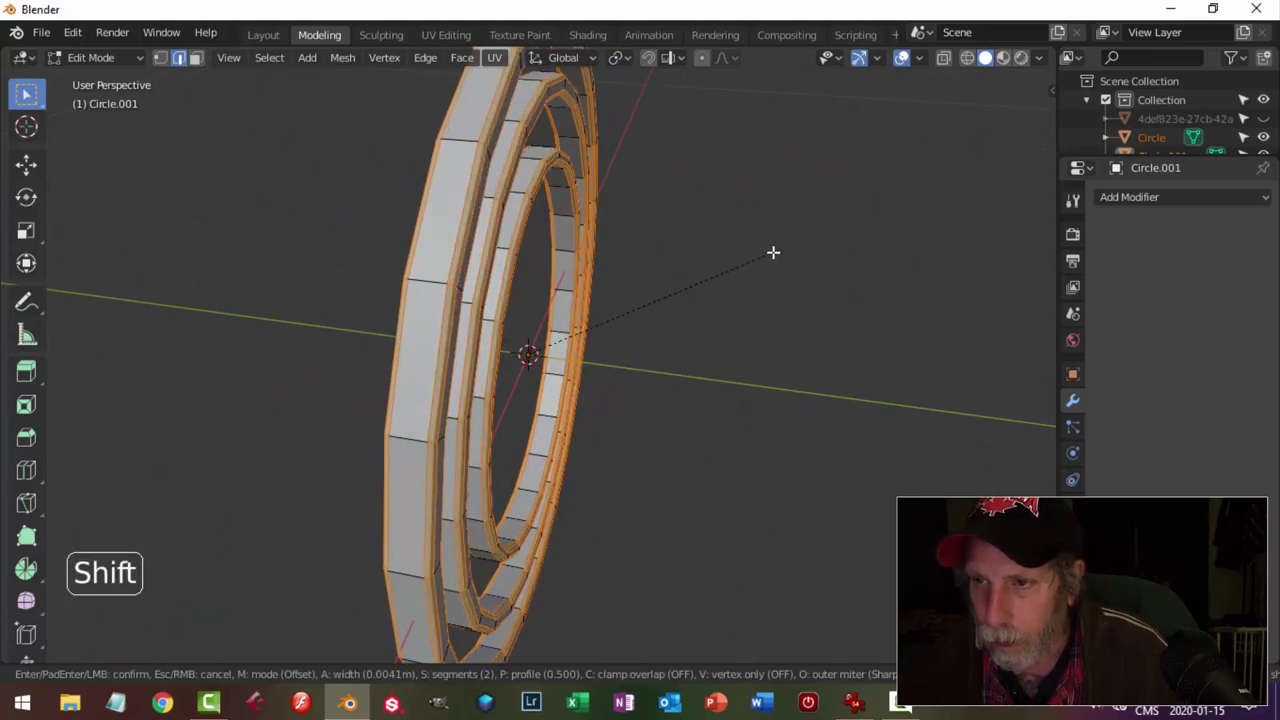
middle_click(907, 51)
key(Tab)
middle_click(907, 51)
Add Subdivision Surface smoothing and Shade Smooth, turning the rings into rounded hoops.
key(ctrl+2)
scroll(down, 3)
middle_click(907, 51)
right_click(907, 51)
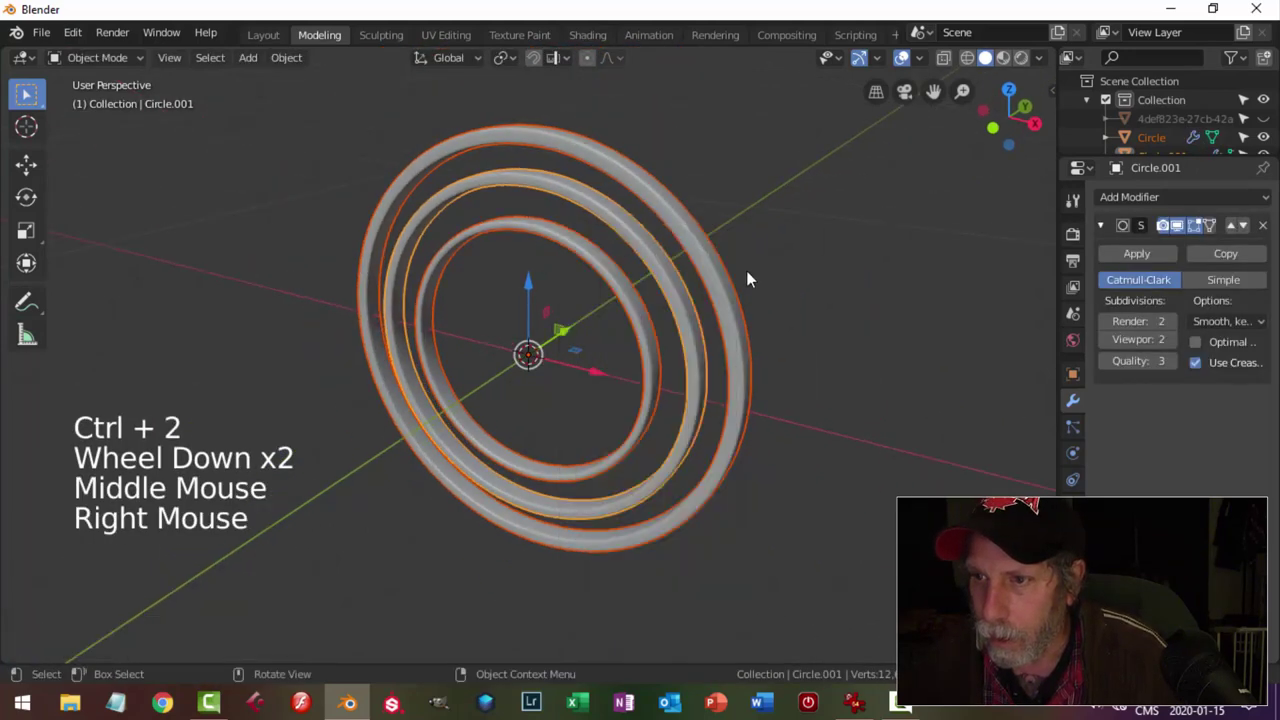
key(alt+a)
scroll(up, 3)
middle_click(907, 51)
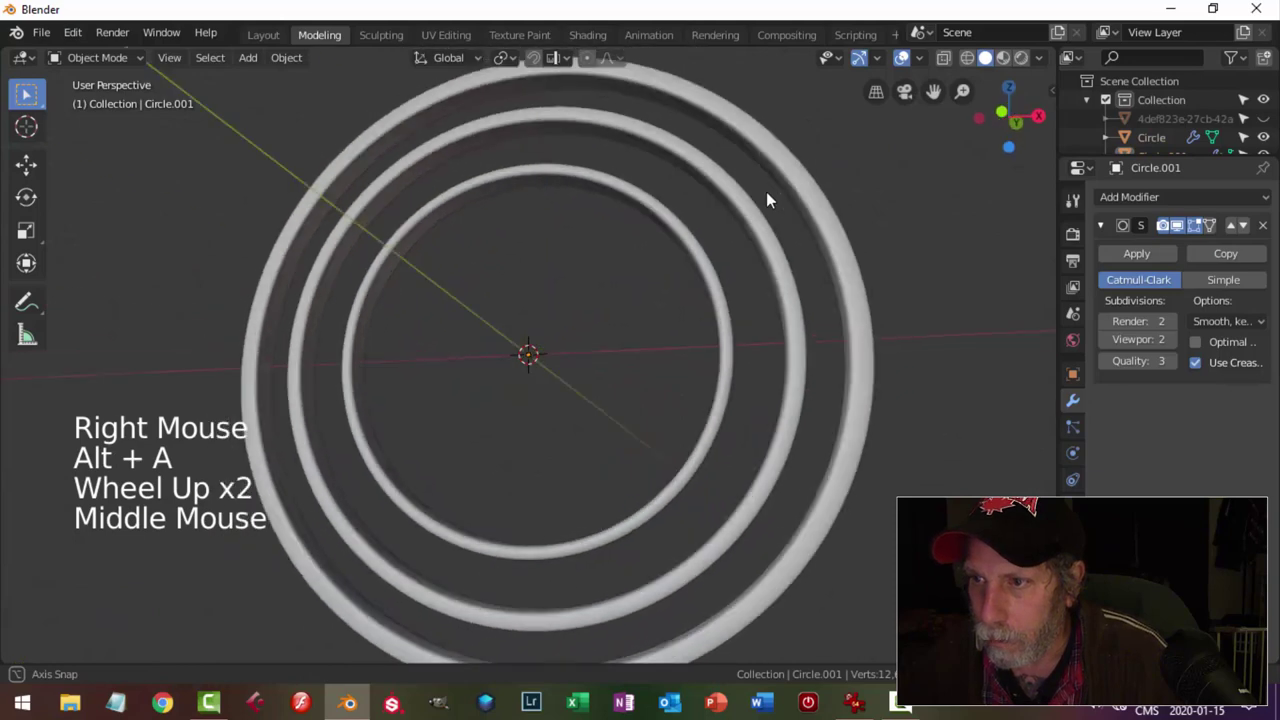
scroll(up, 3)
scroll(down, 3)
middle_click(907, 51)
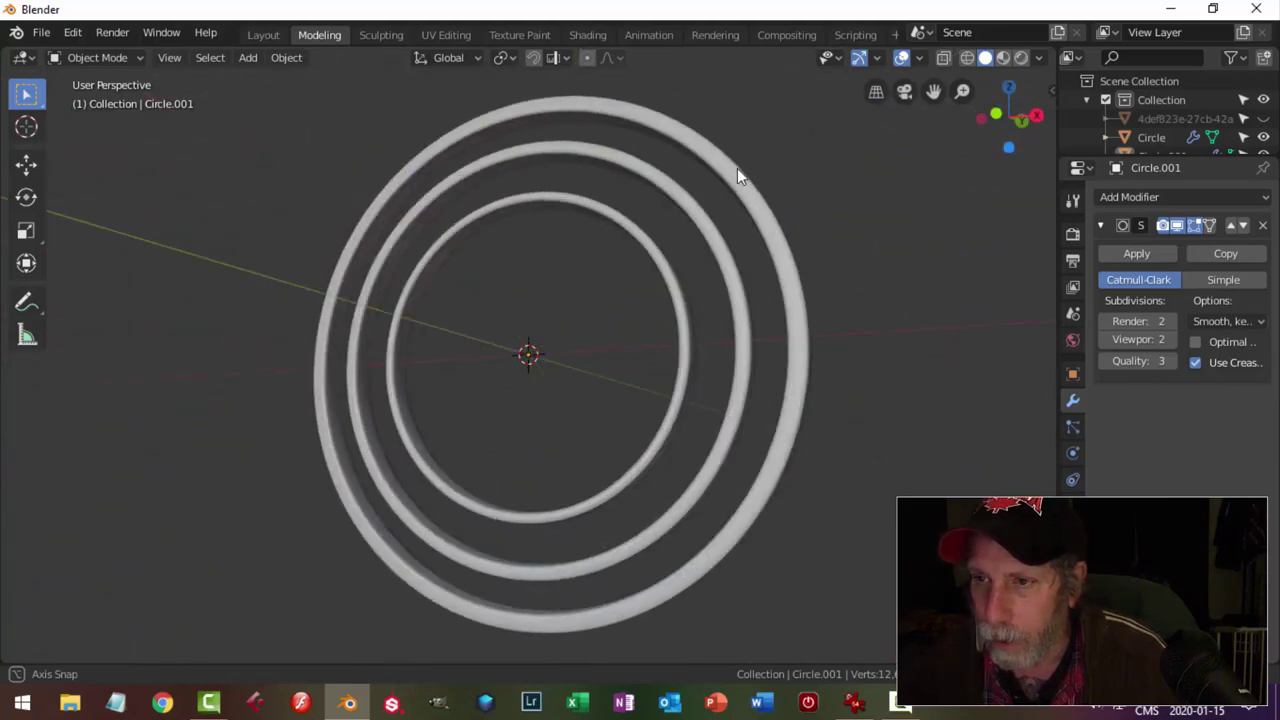
middle_click(907, 51)
Select the innermost ring and enter its mesh for editing.
click(907, 51)
middle_click(907, 51)
key(Tab)
scroll(up, 3)
middle_click(907, 51)
Duplicate the inner ring's inside edge loop and separate it as Circle.003.
key(alt+a)
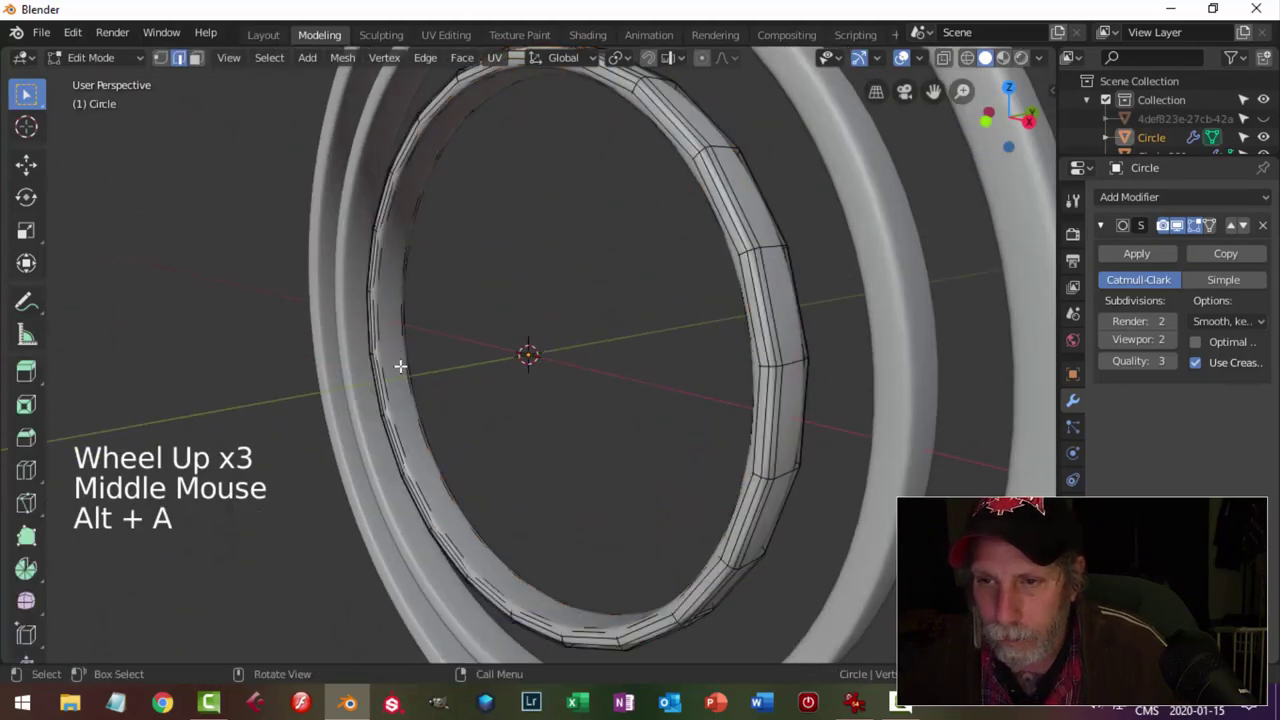
key(2)
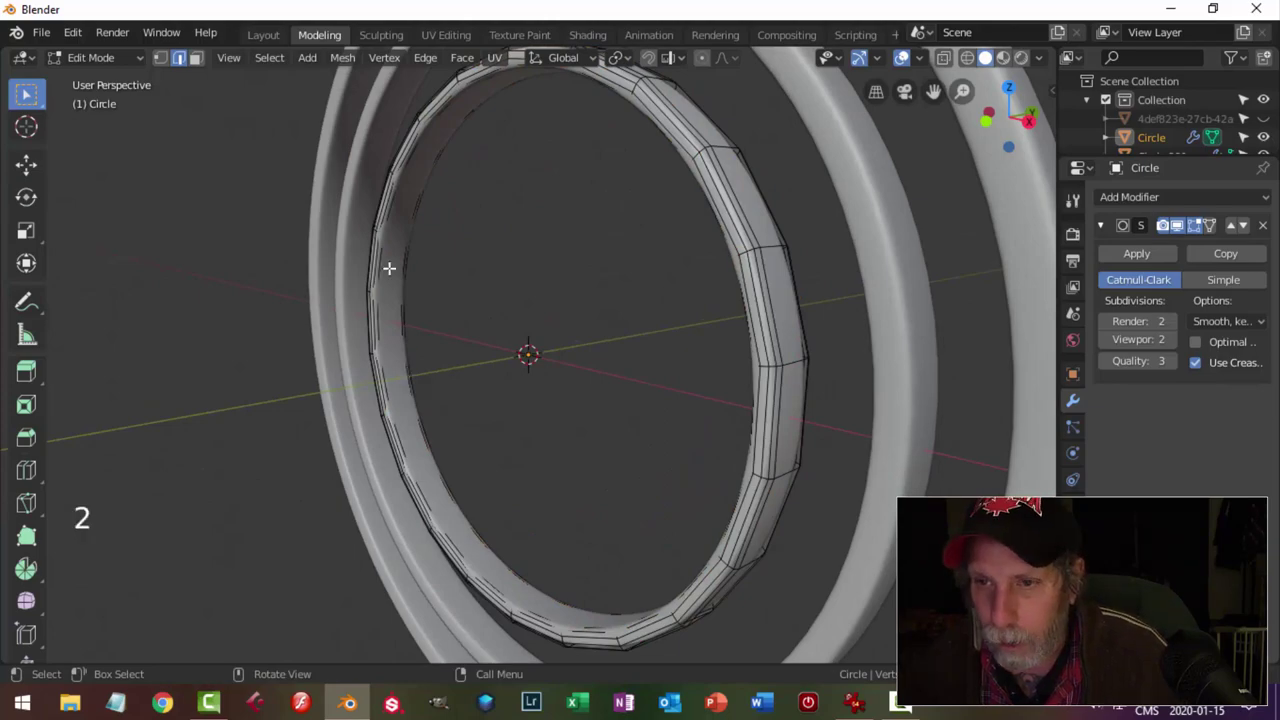
click(907, 51)
middle_click(907, 51)
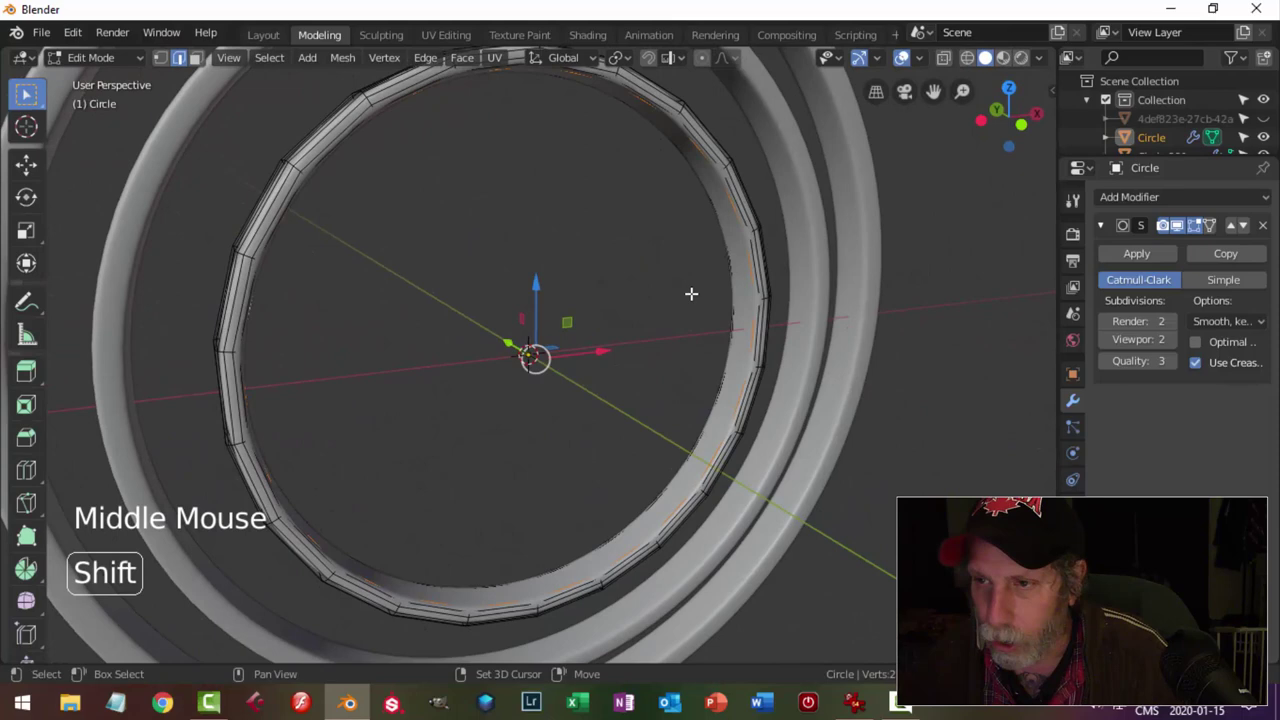
key(shift+d)
key(p)
key(Tab)
Scale the new circular outline to size and reselect the inner ring.
click(907, 51)
middle_click(907, 51)
click(907, 51)
key(s)
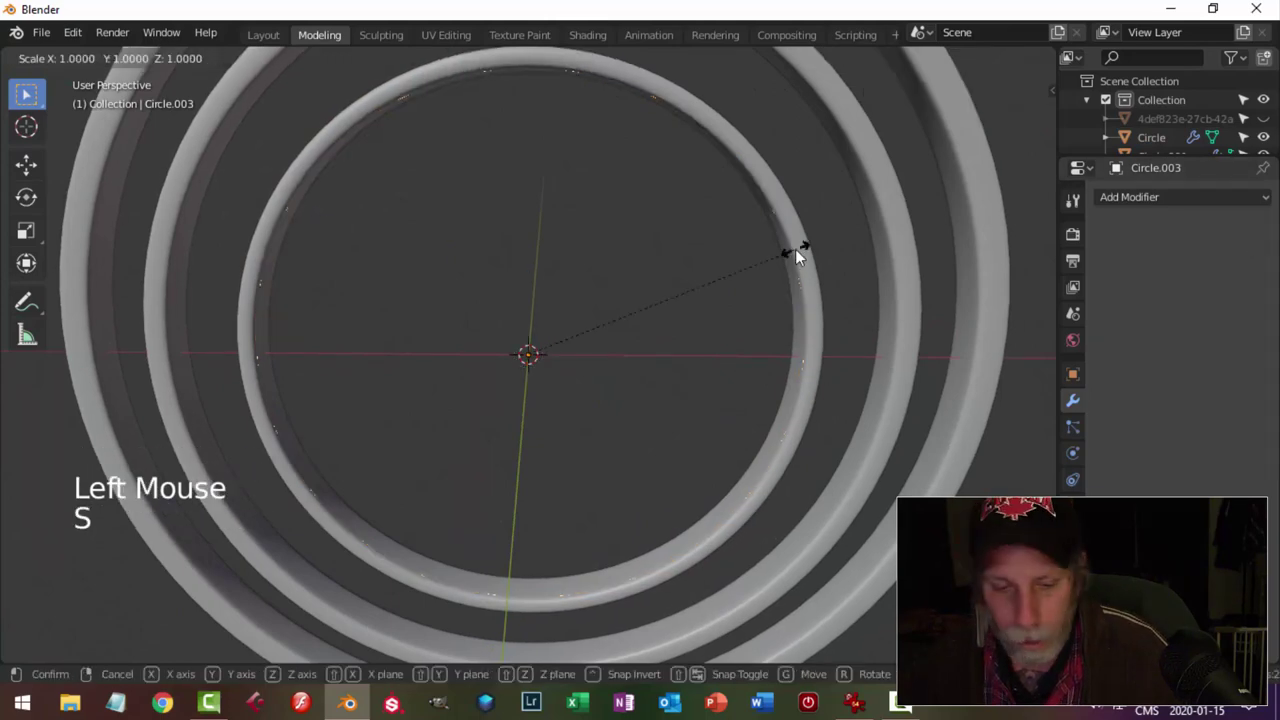
key(a)
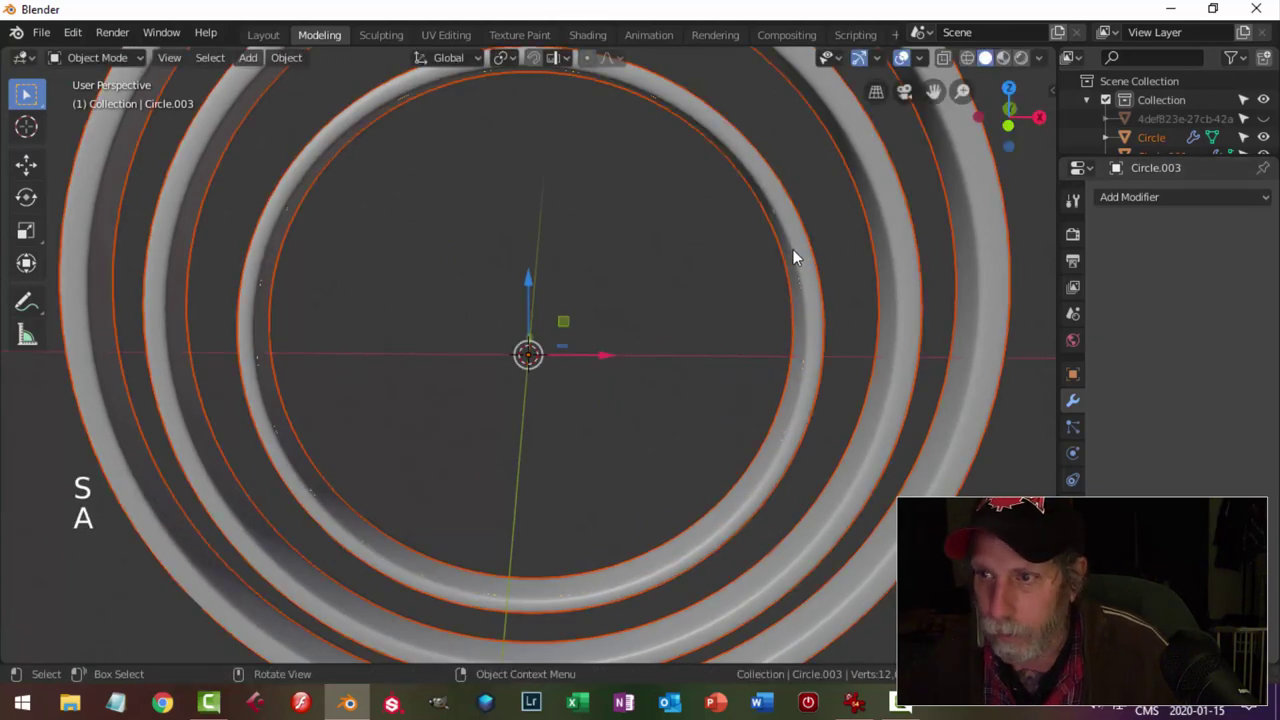
key(alt+a)
click(785, 231)
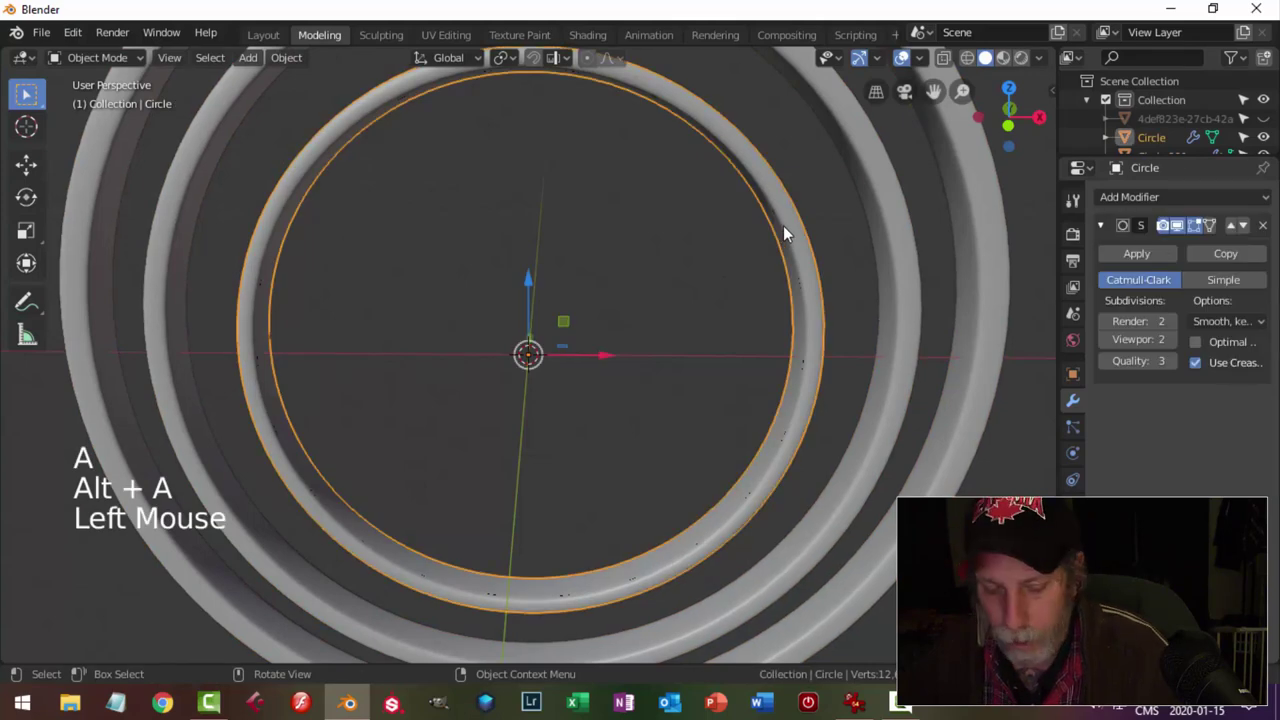
Fill the Circle.003 outline with a face so it becomes a flat disc.
key(h)
click(779, 207)
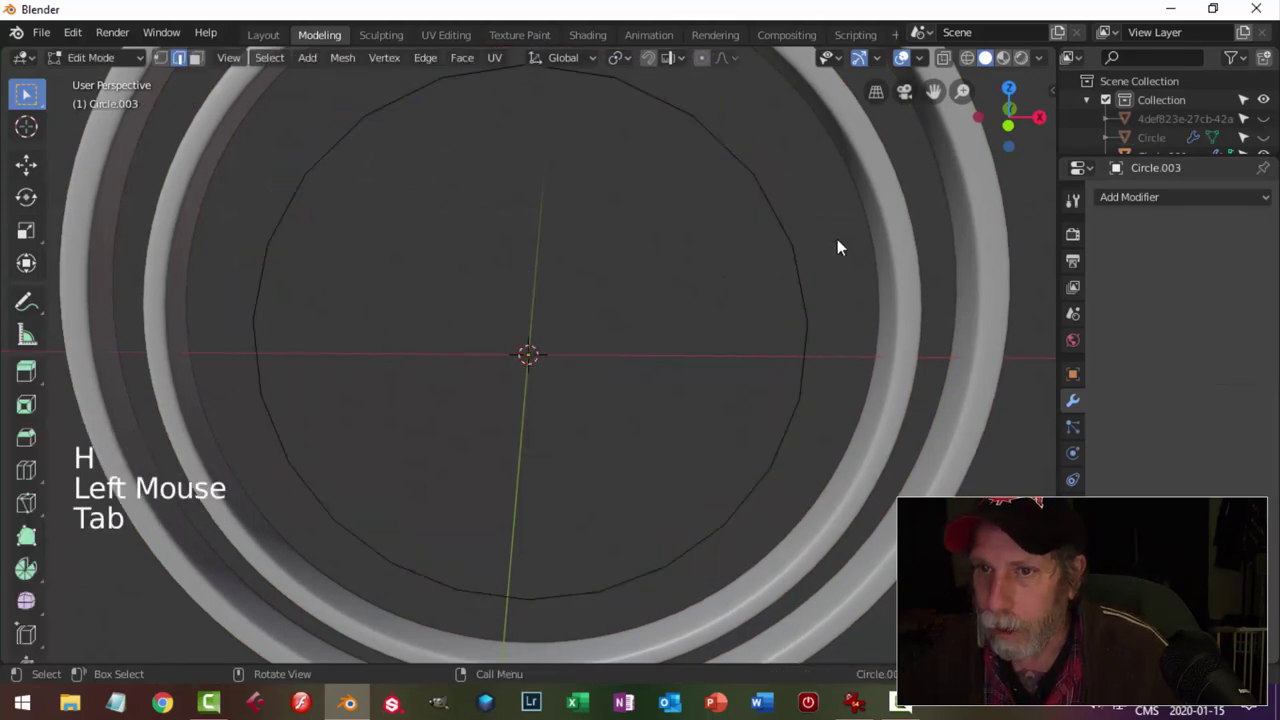
key(Tab)
key(a)
key(f)
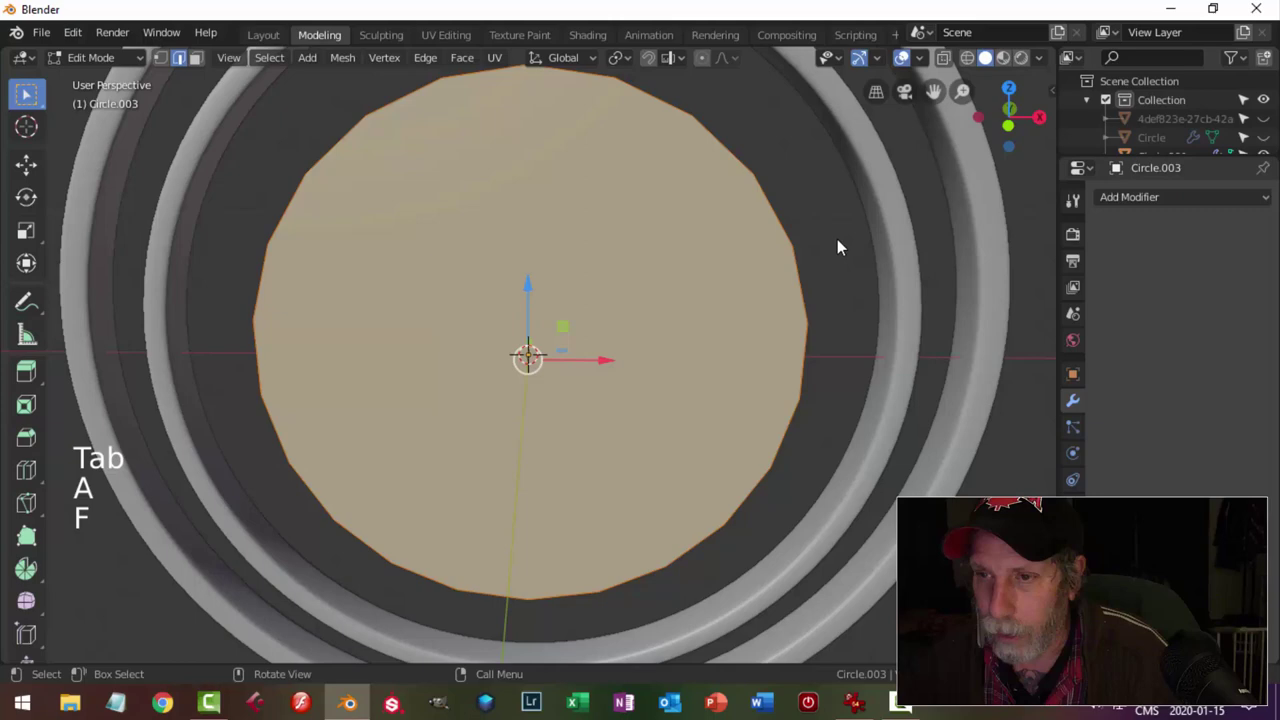
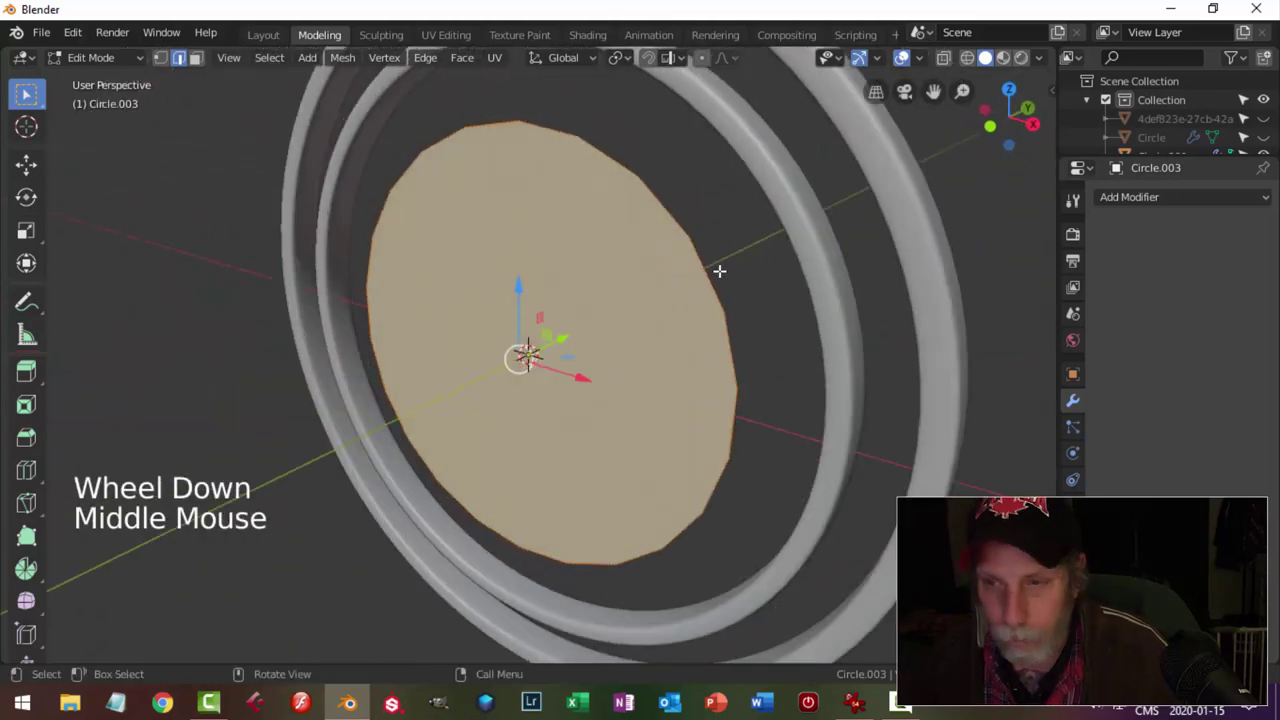
key(alt+a)
key(Tab)
Unhide the other objects and view the new disc sitting inside the inner ring.
middle_click(726, 276)
key(alt+h)
key(alt+a)
click(635, 290)
click(992, 210)
click(1267, 123)
click(631, 302)
middle_click(689, 327)
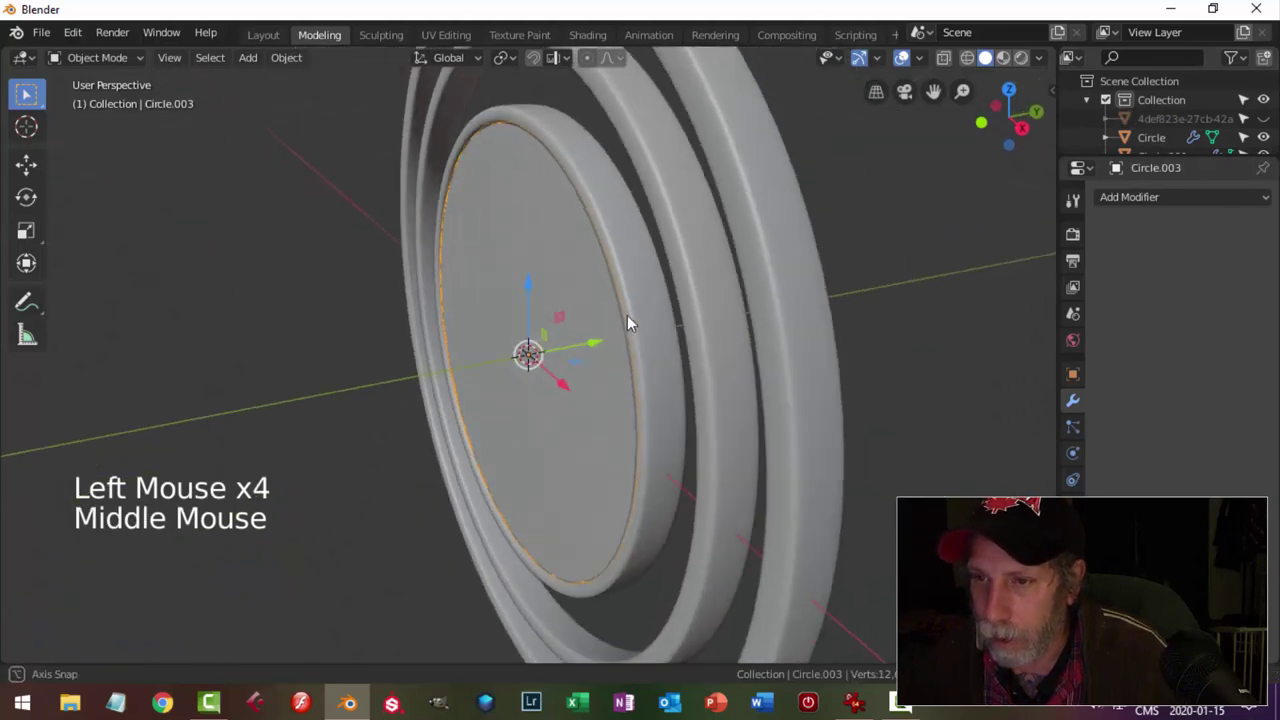
From the right side view, extrude the disc along X to give it thickness, then return to Object Mode.
key(KP_3)
key(z)
scroll(up, 3)
scroll(up, 3)
click(613, 355)
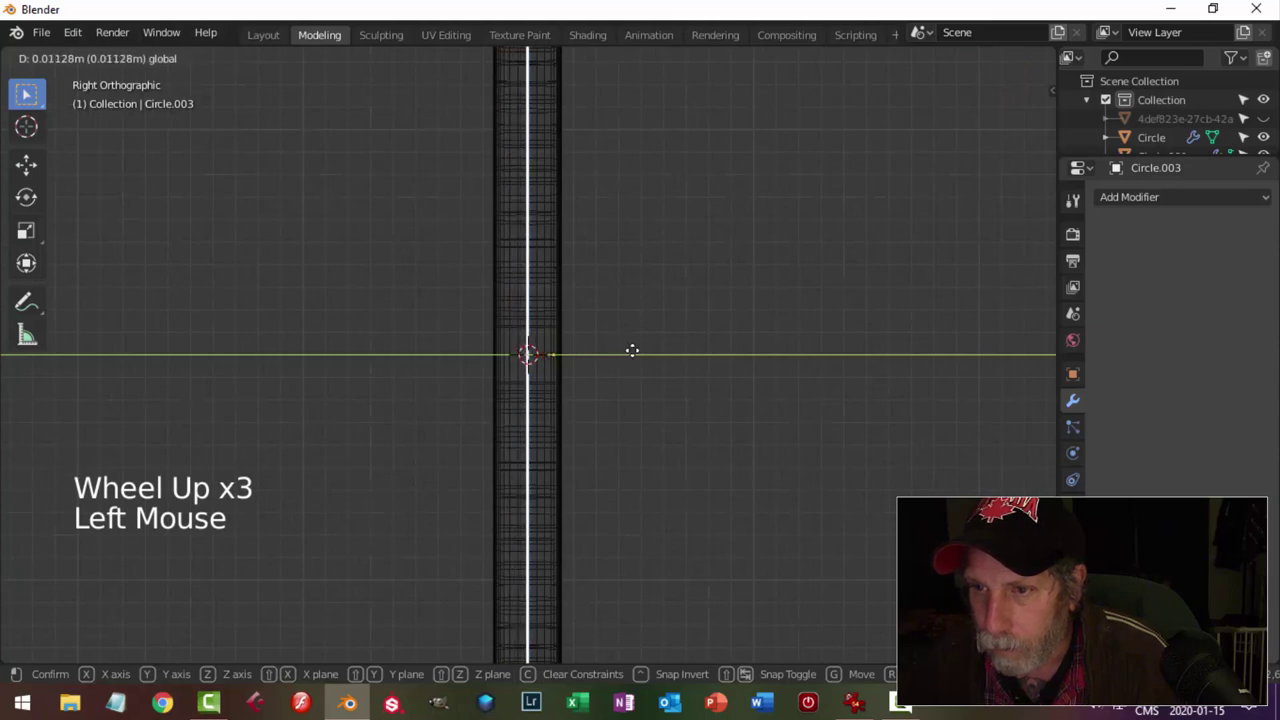
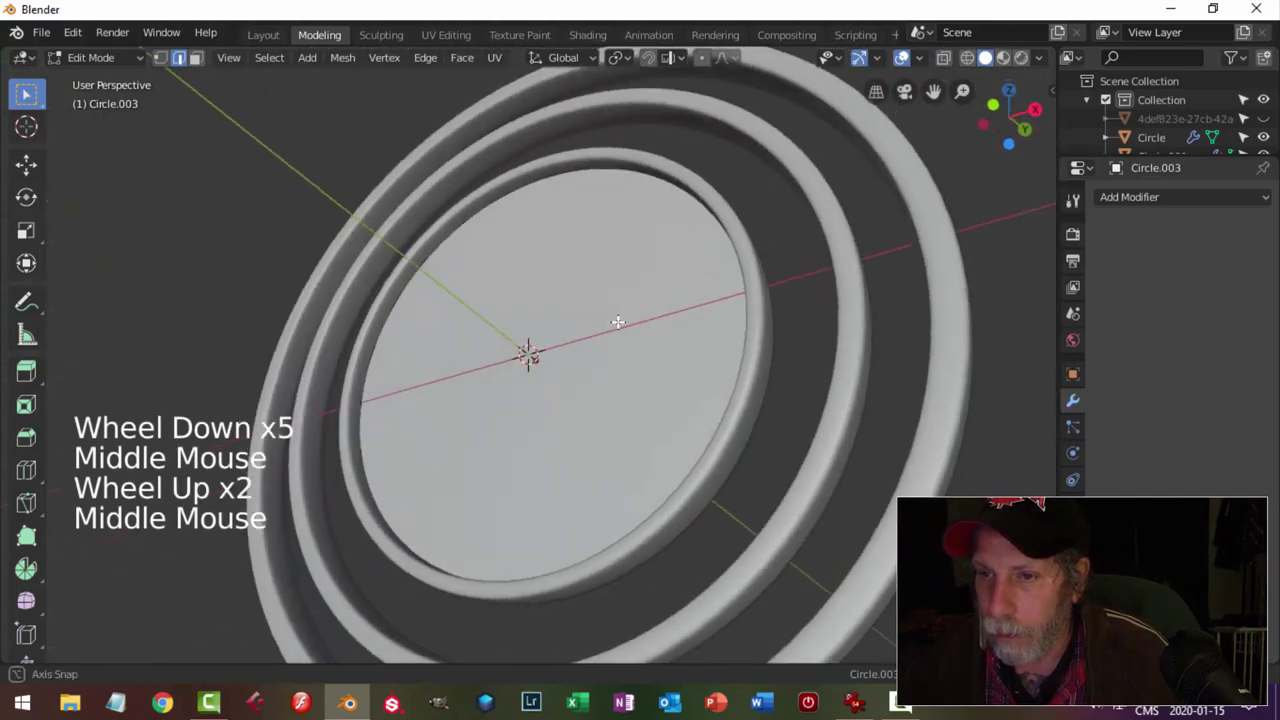
key(Tab)
Adjust the disc's size slightly and orbit around the disc and rings to check the fit.
click(538, 284)
middle_click(663, 338)
key(s)
click(651, 356)
key(alt+a)
scroll(down, 3)
middle_click(621, 359)
scroll(up, 3)
middle_click(655, 367)
scroll(down, 3)
middle_click(673, 348)
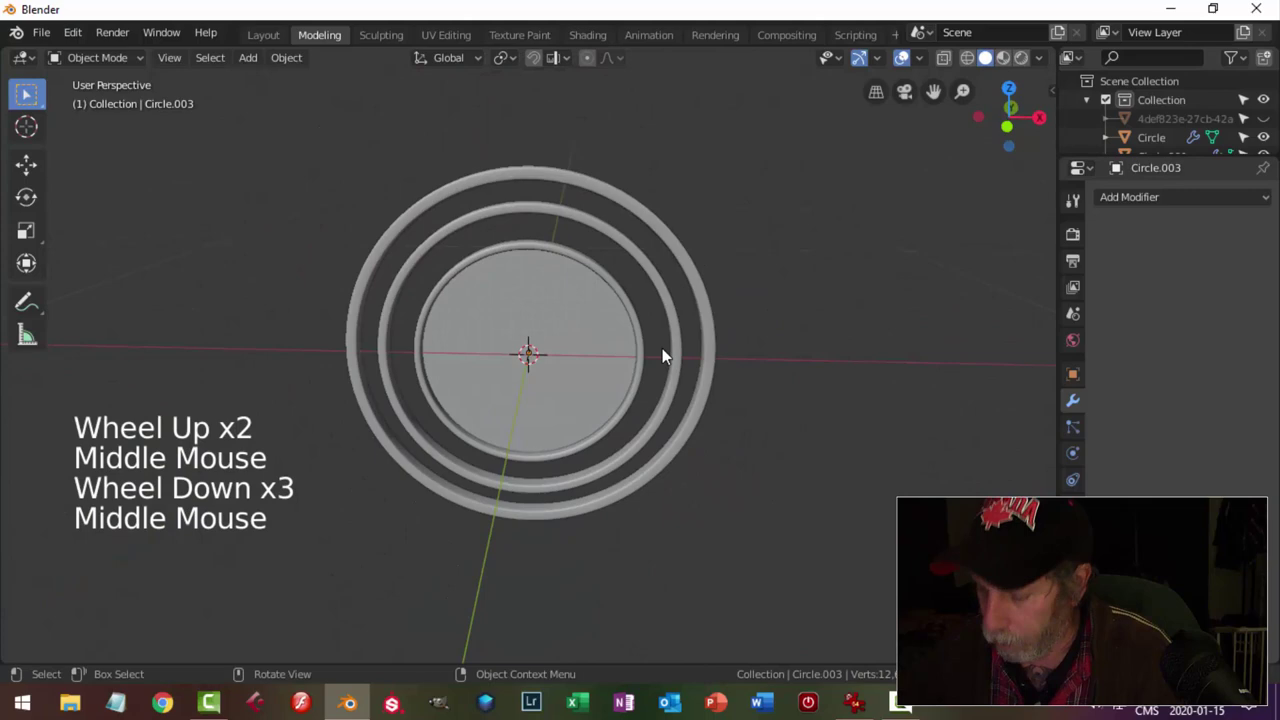
In front view, unhide the reference photo plane and show it in full colour behind the rings for comparison.
key(KP_1)
click(1275, 124)
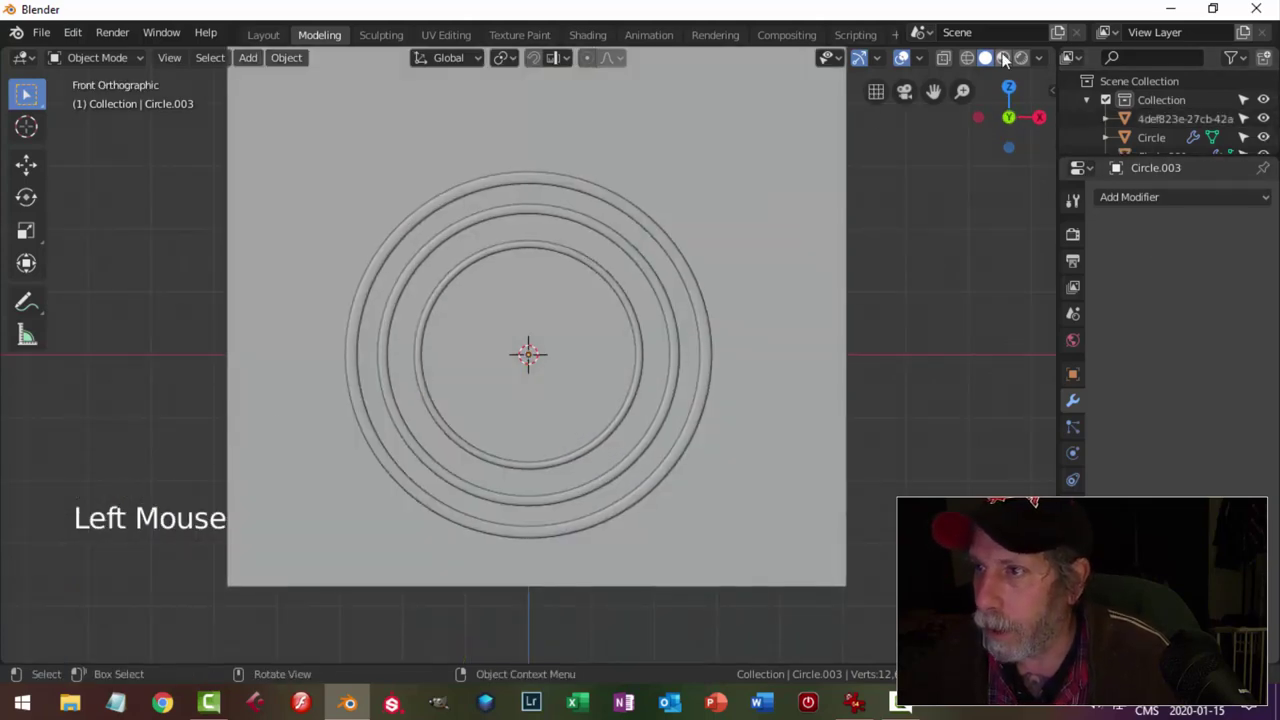
click(1010, 57)
scroll(up, 3)
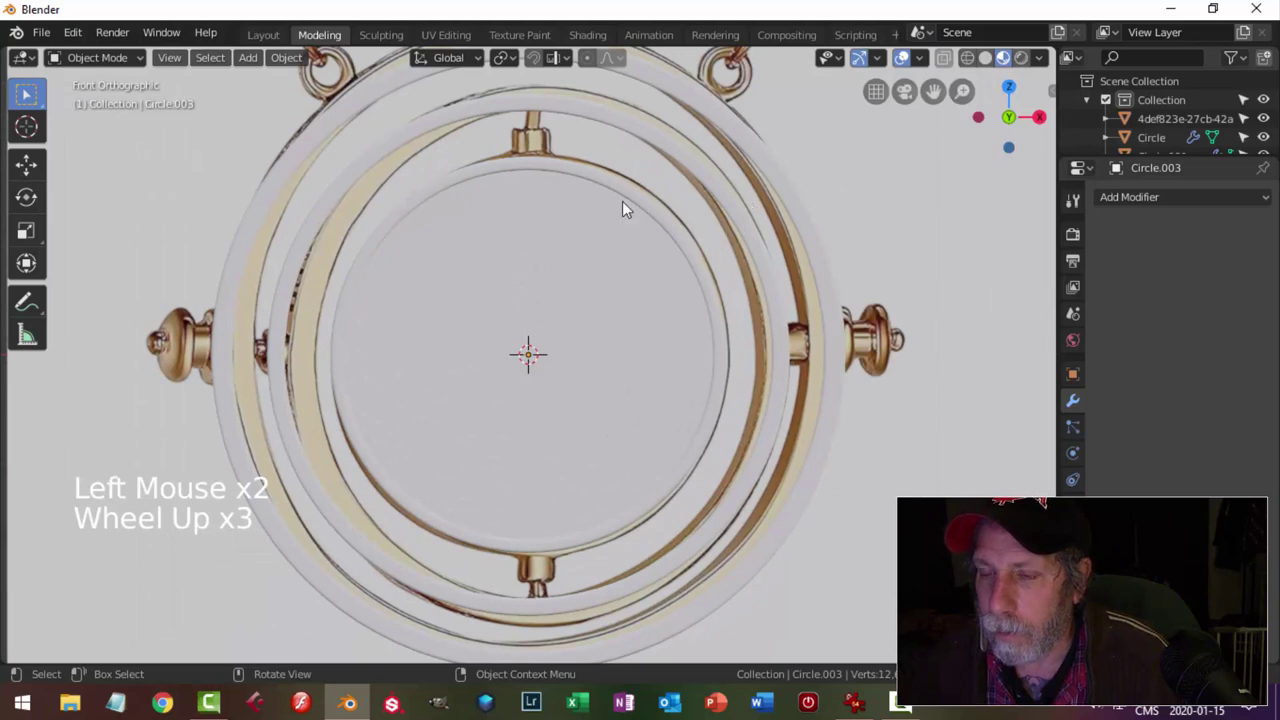
scroll(up, 3)
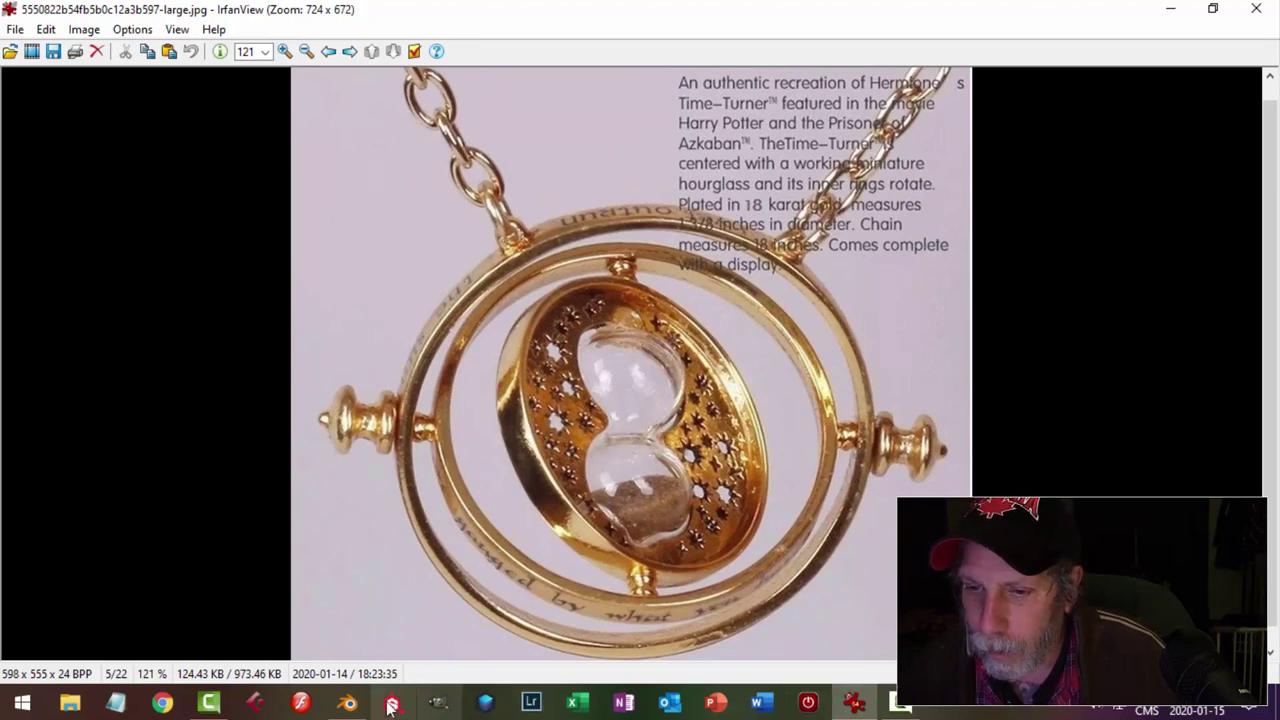
middle_click(741, 328)
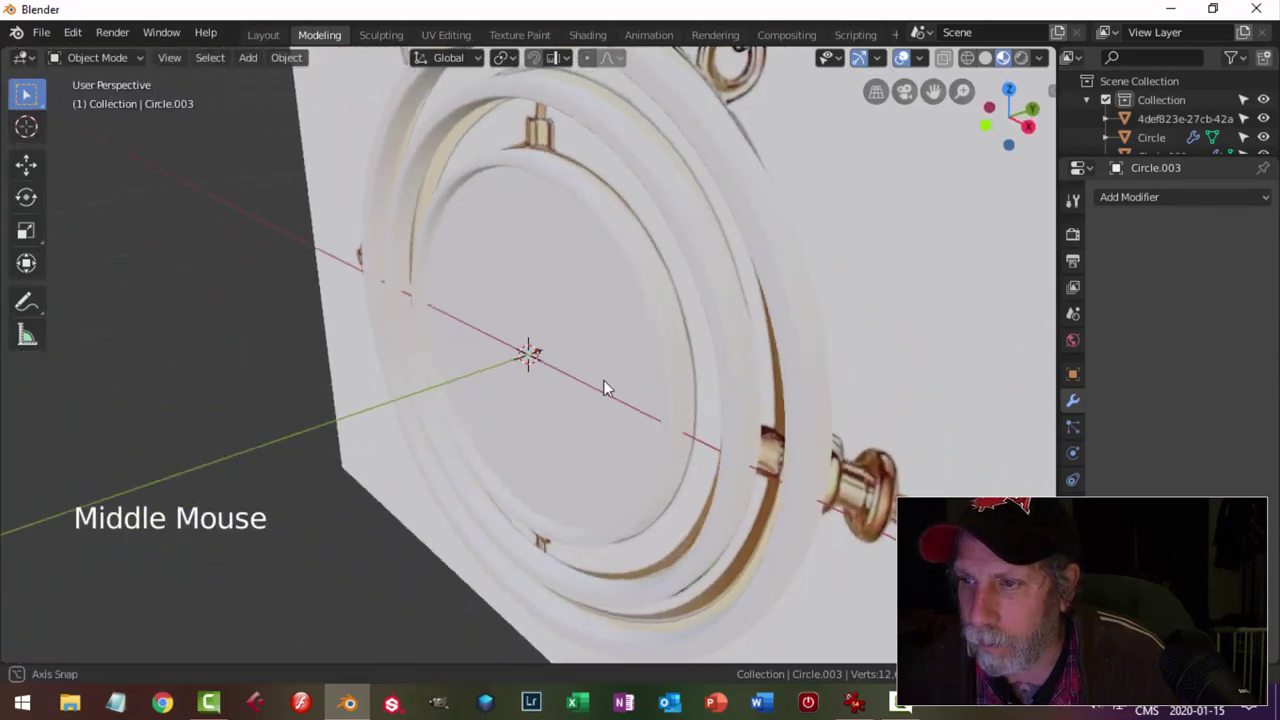
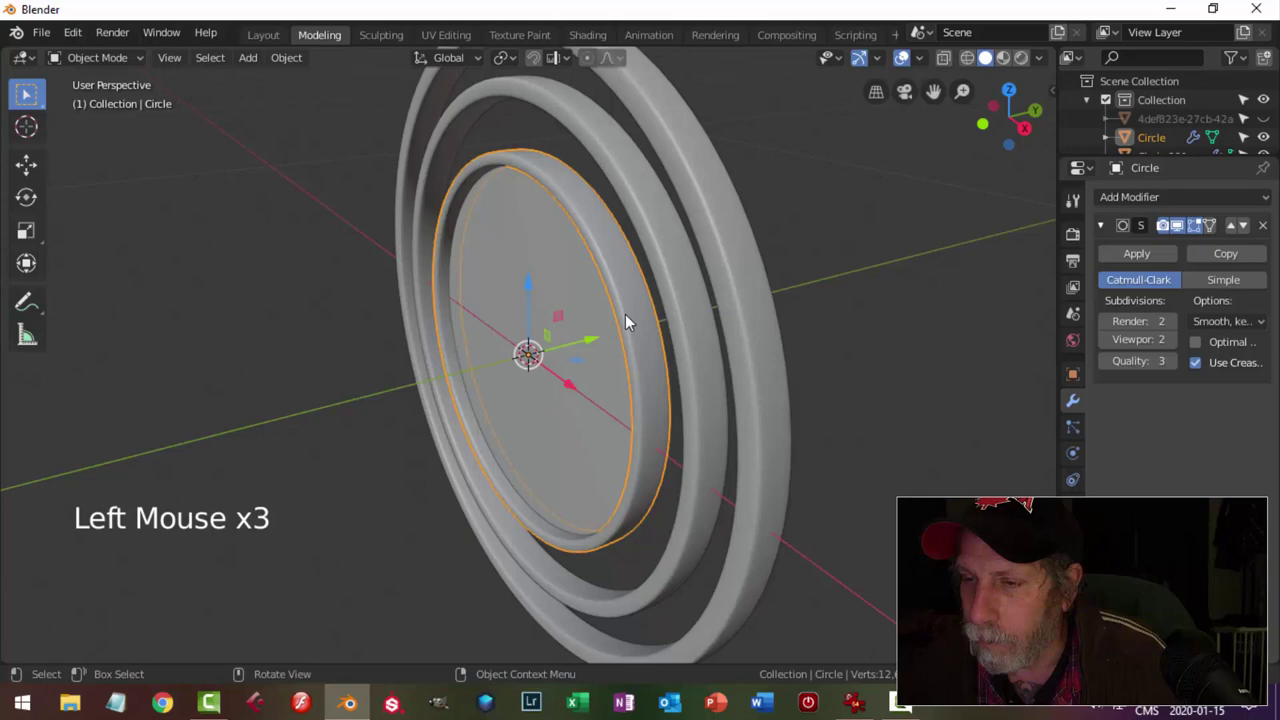
middle_click(687, 385)
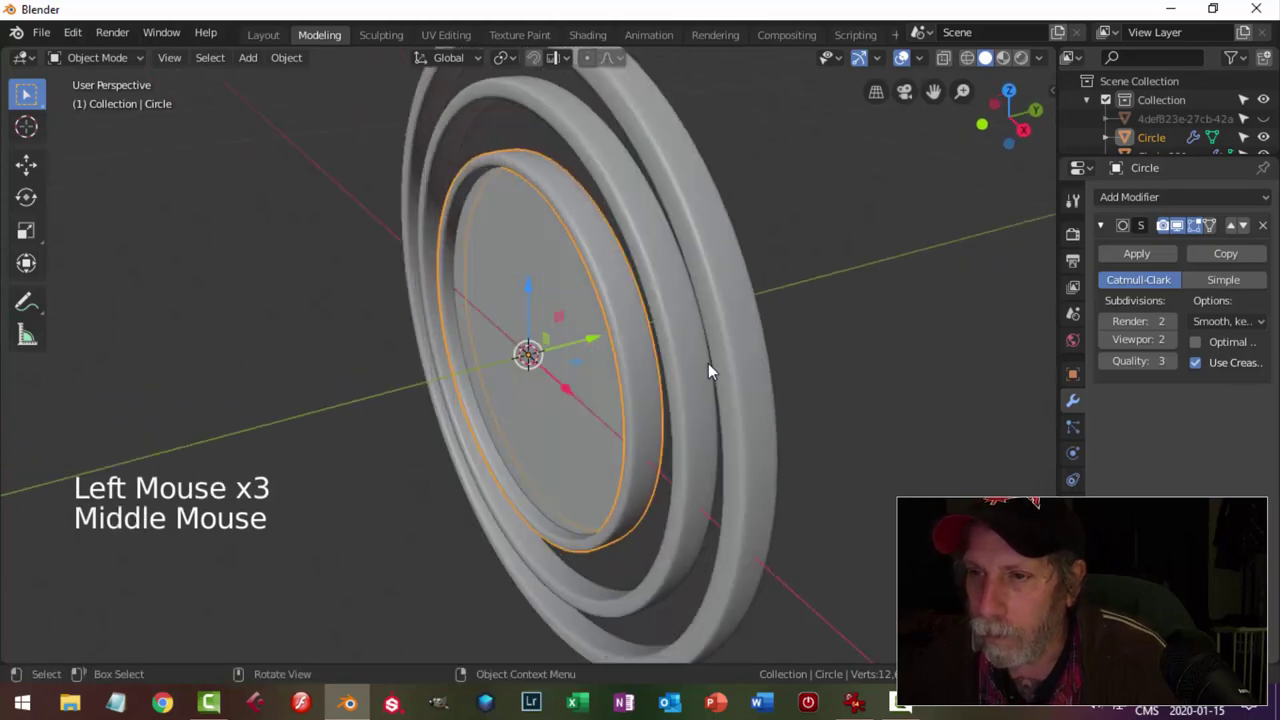
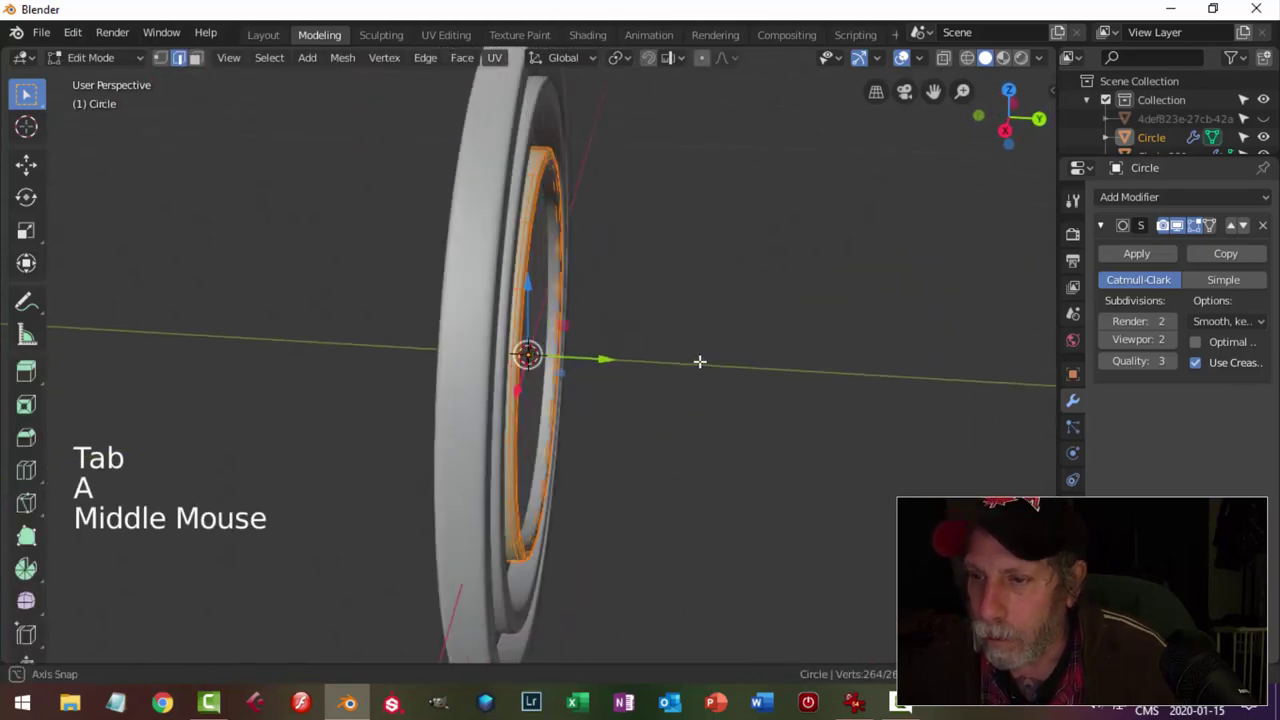
key(KP_3)
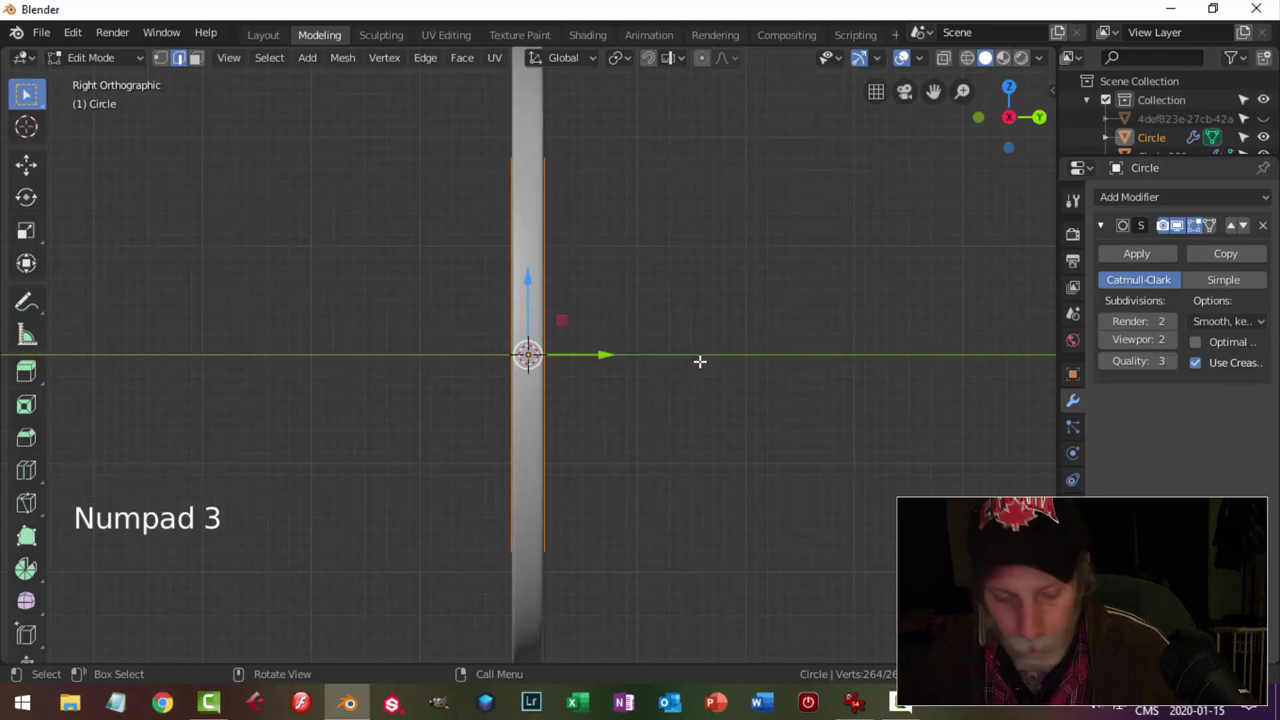
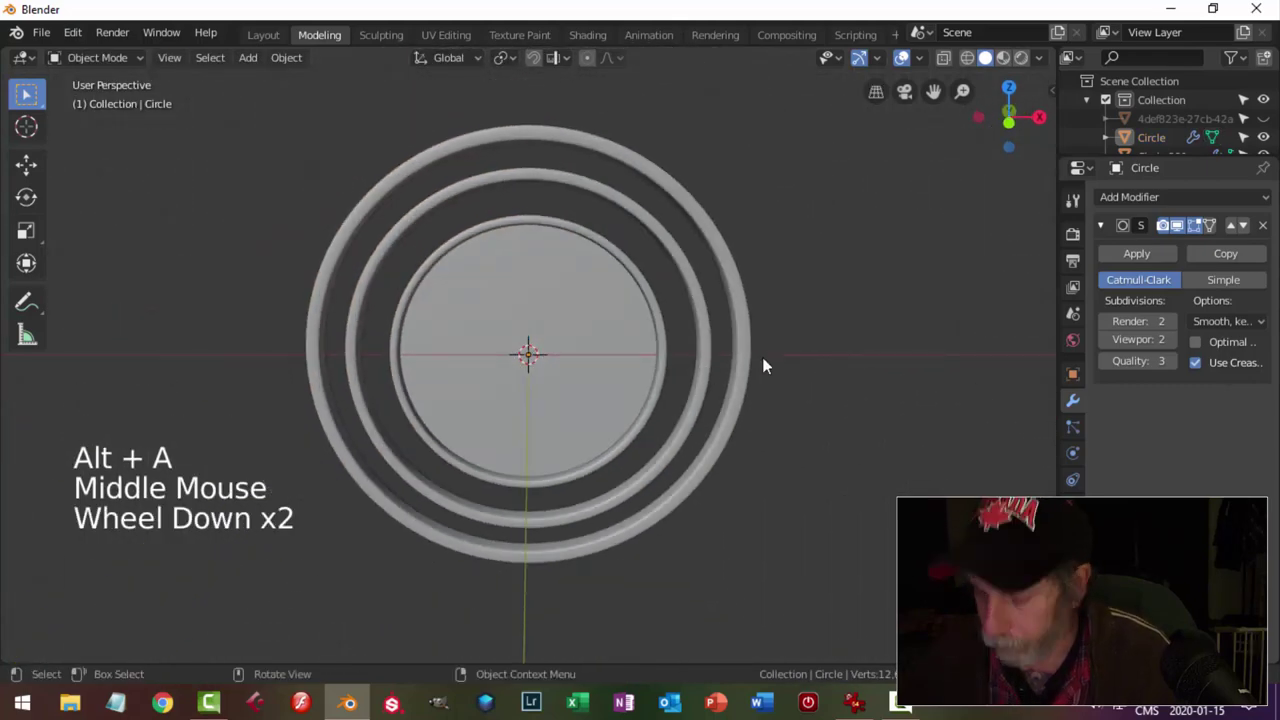
key(KP_1)
scroll(down, 3)
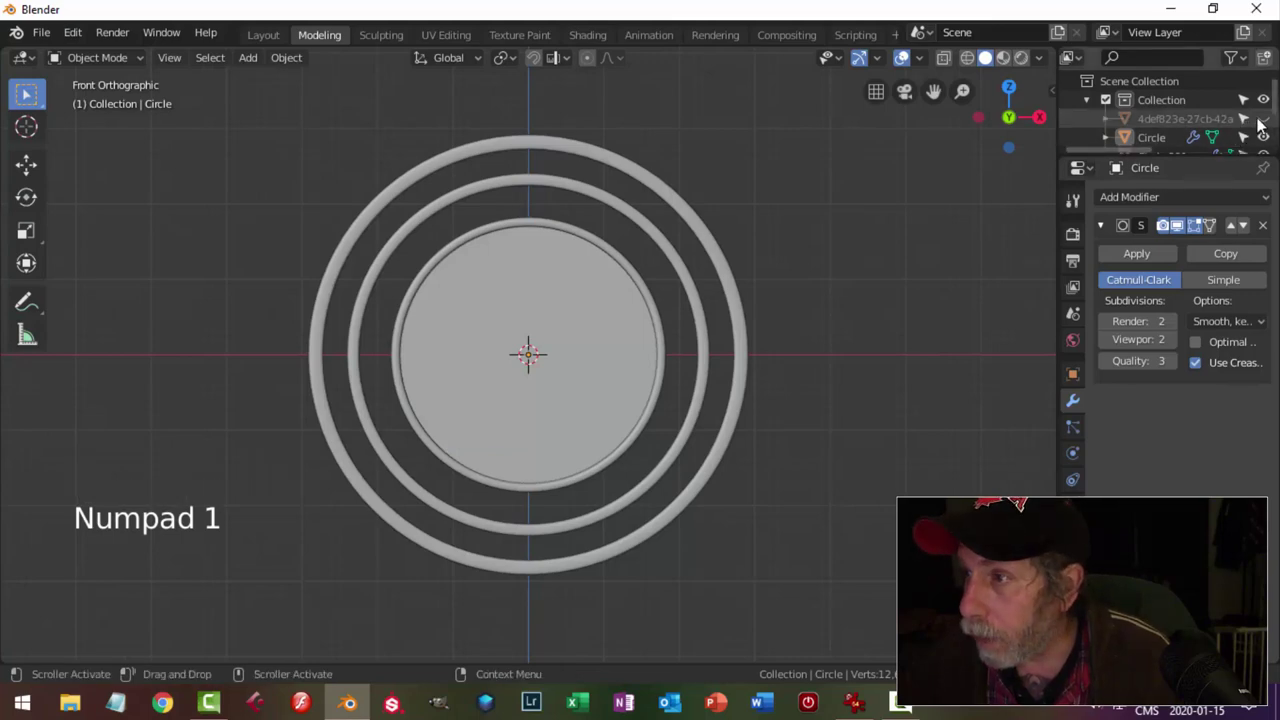
click(1264, 120)
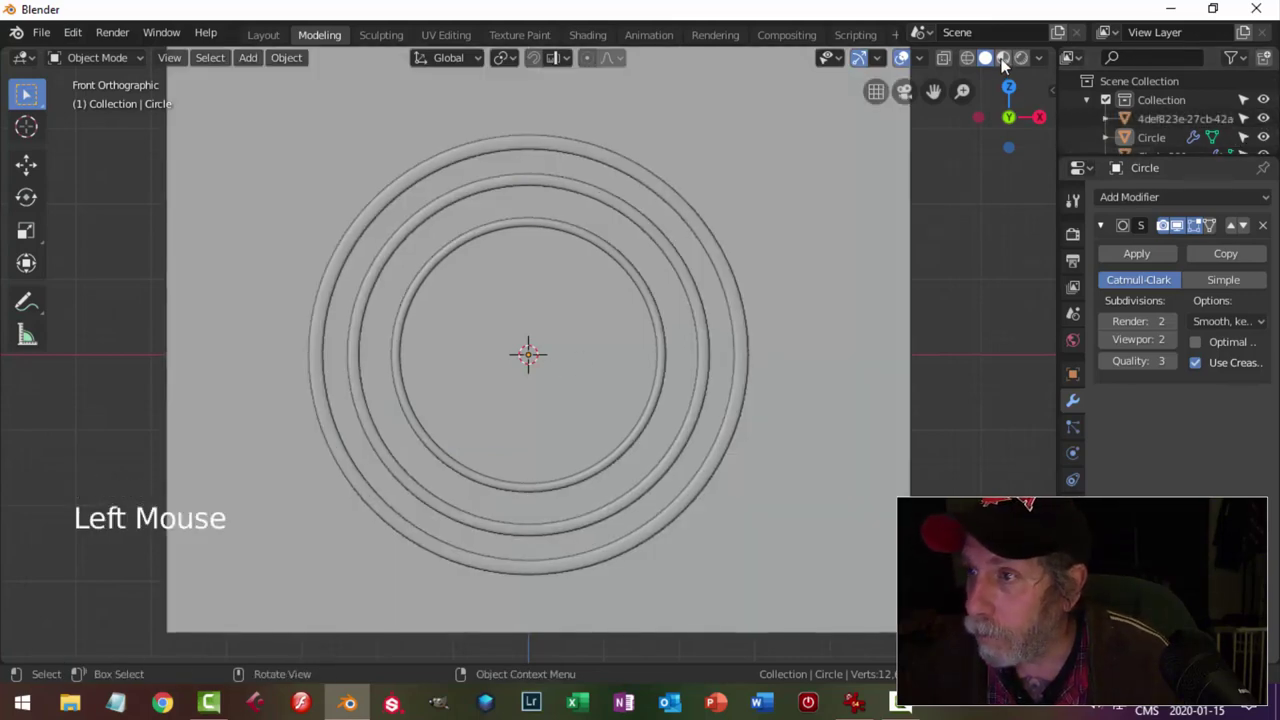
click(1006, 63)
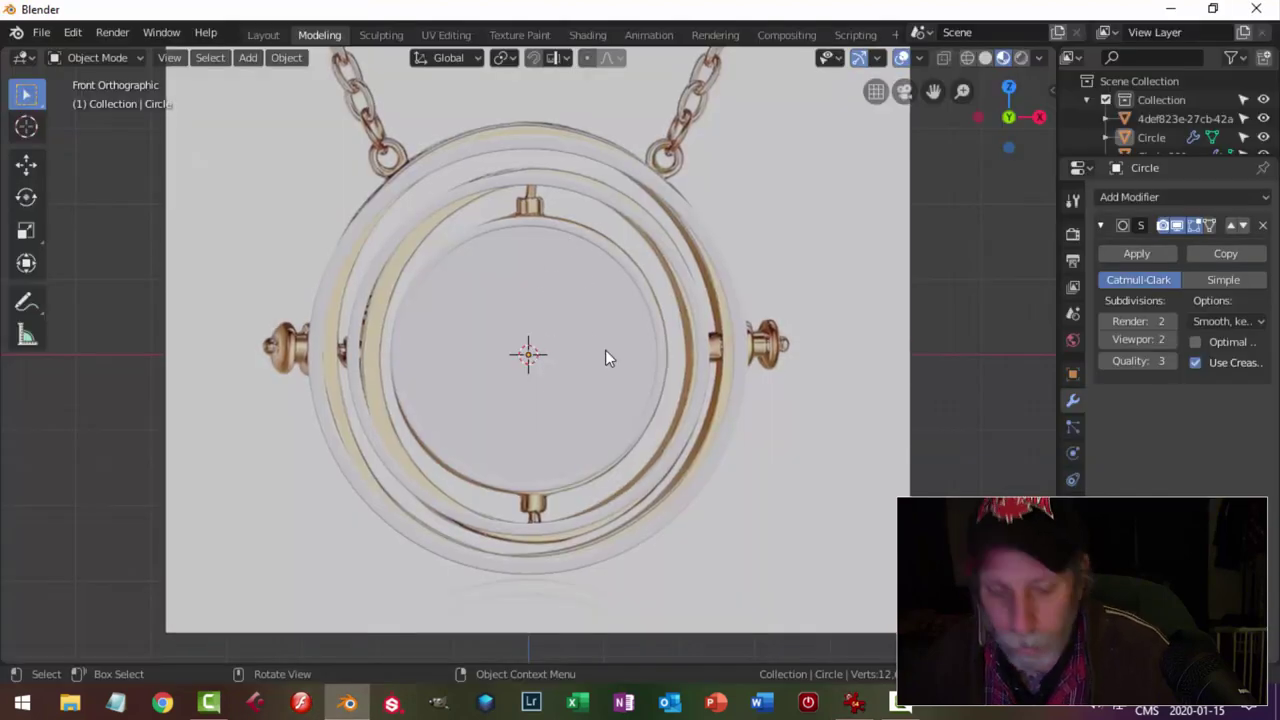
Add a mesh cylinder and shrink it down to pivot-pin size at the top of the inner ring.
key(shift+a)
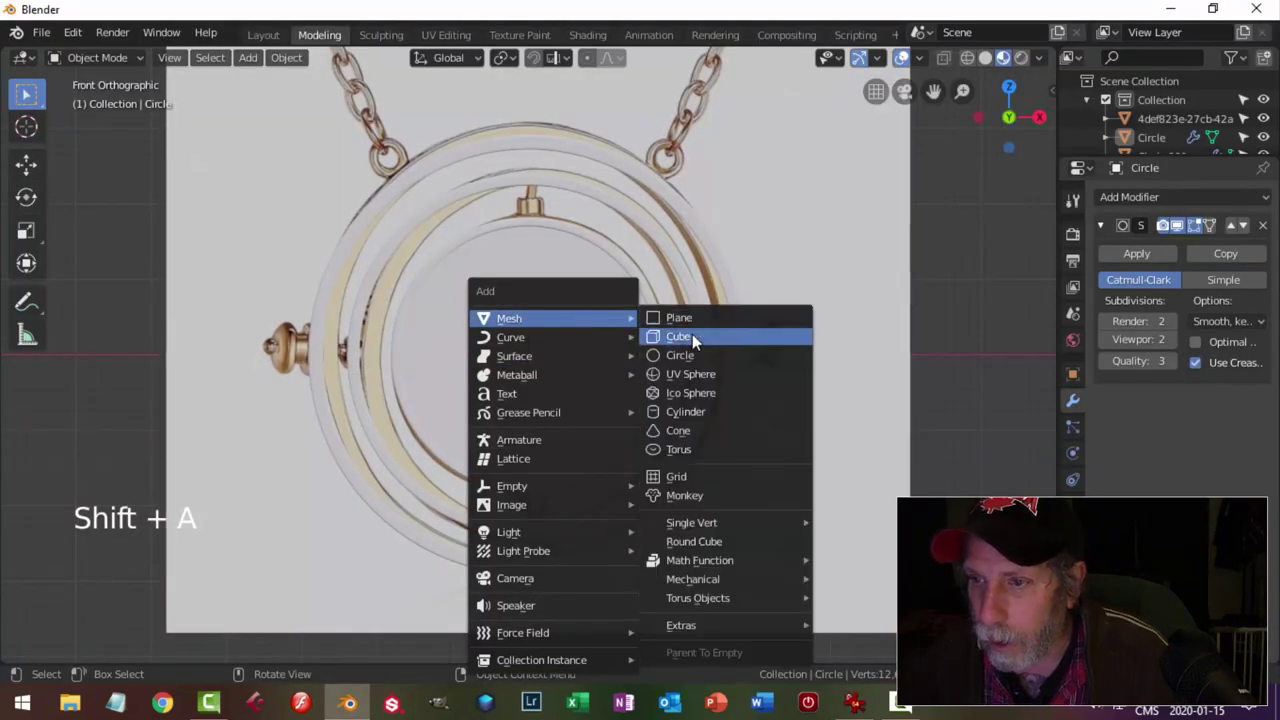
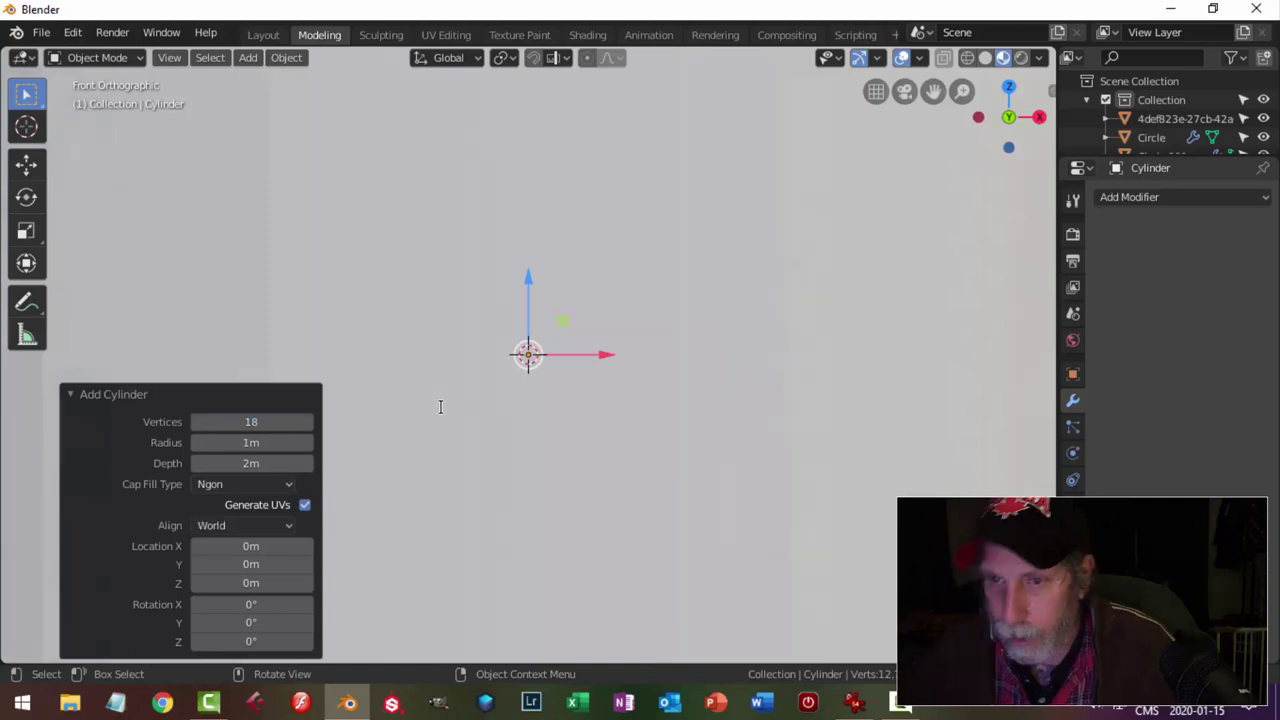
click(294, 485)
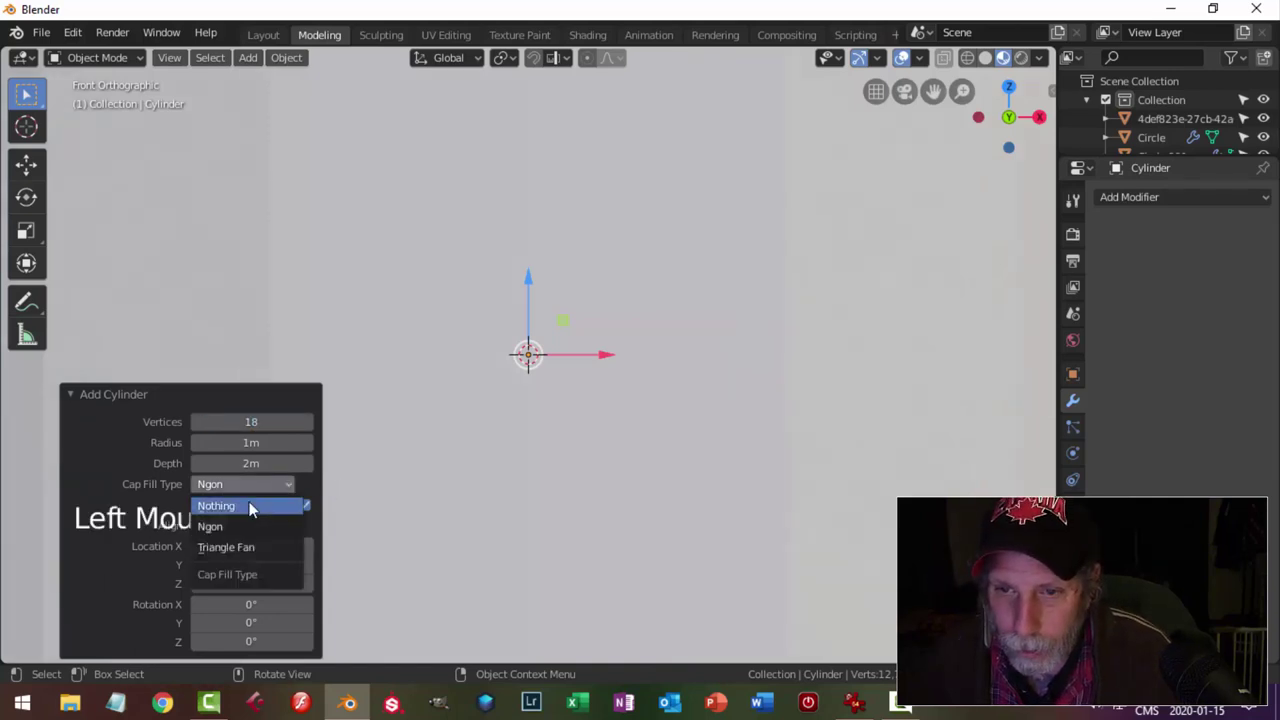
key(Tab)
key(s)
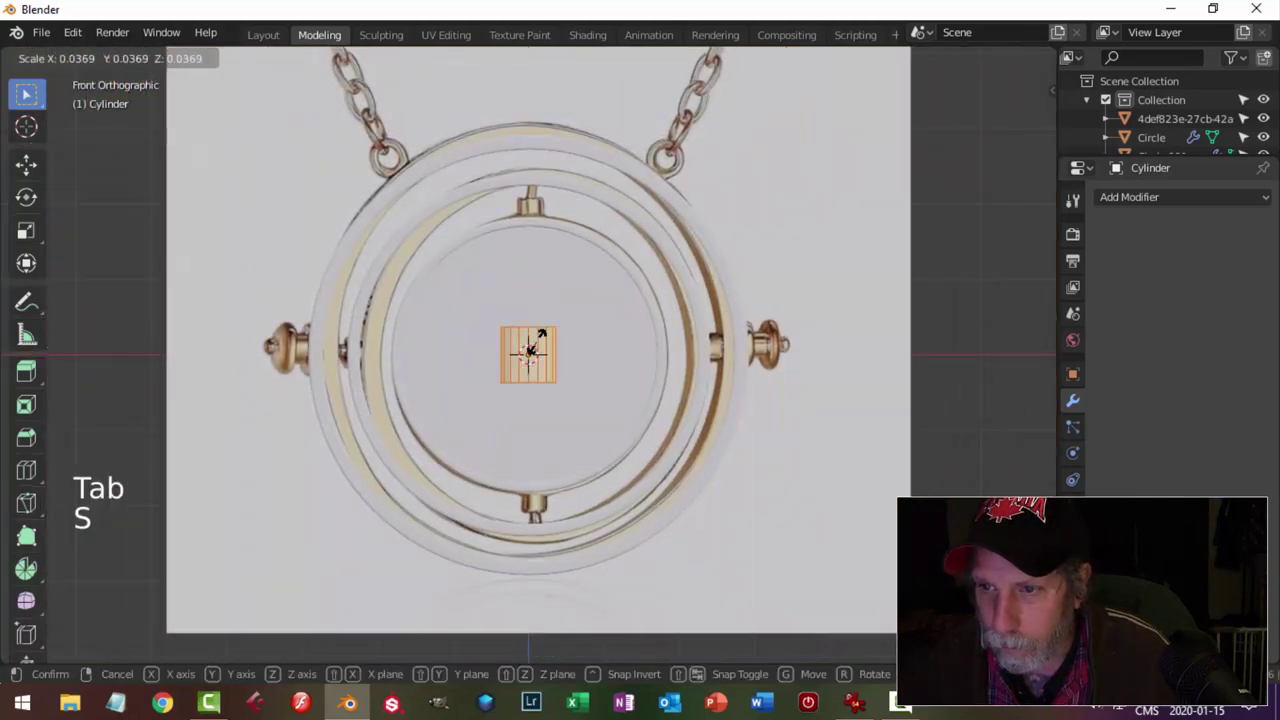
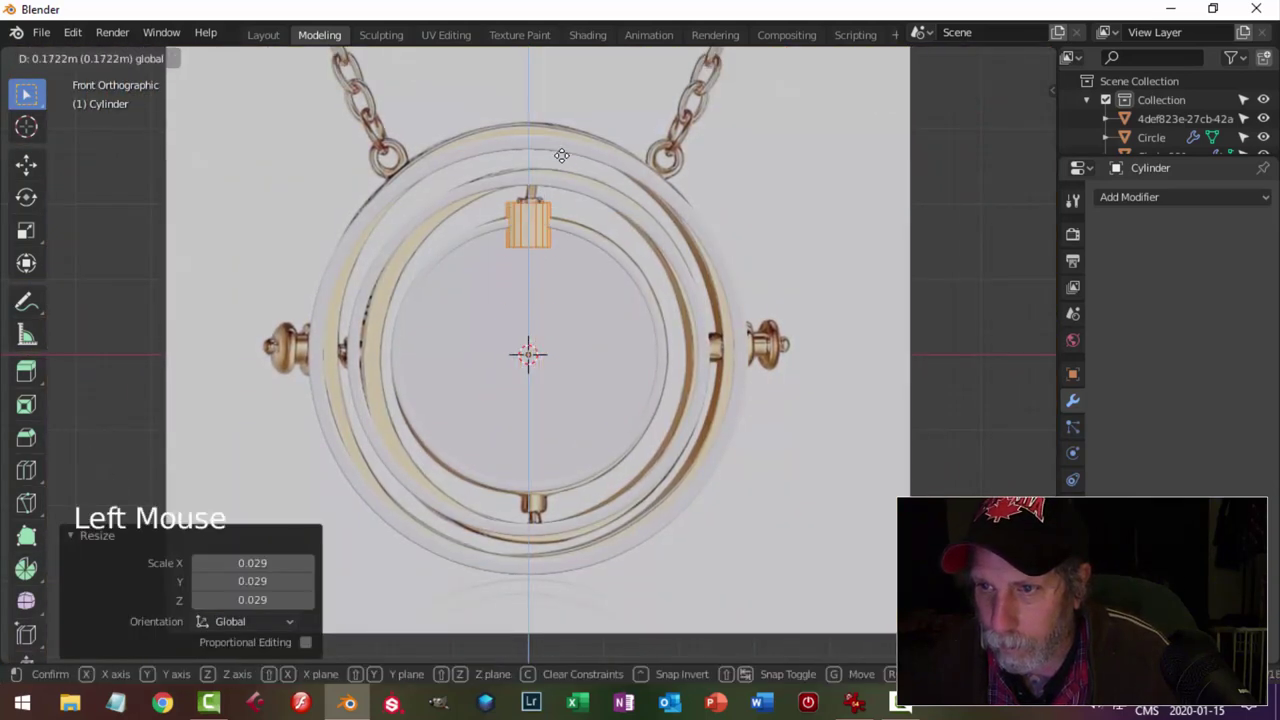
key(s)
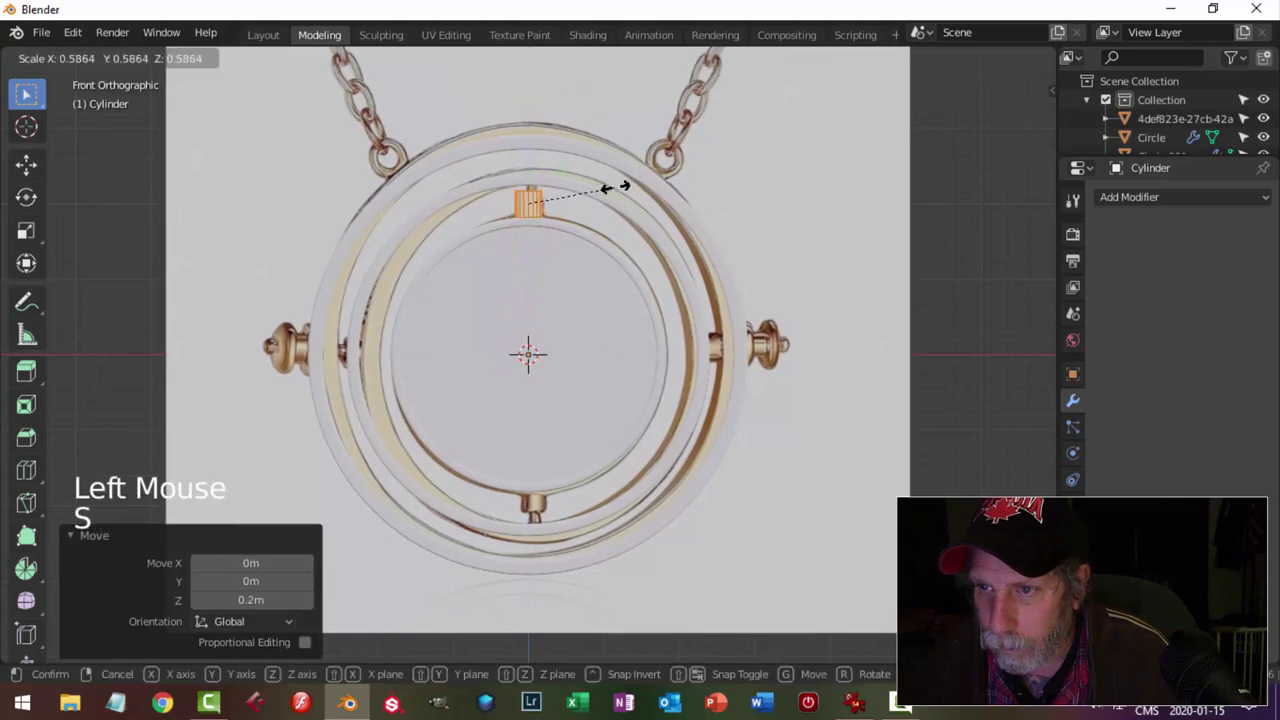
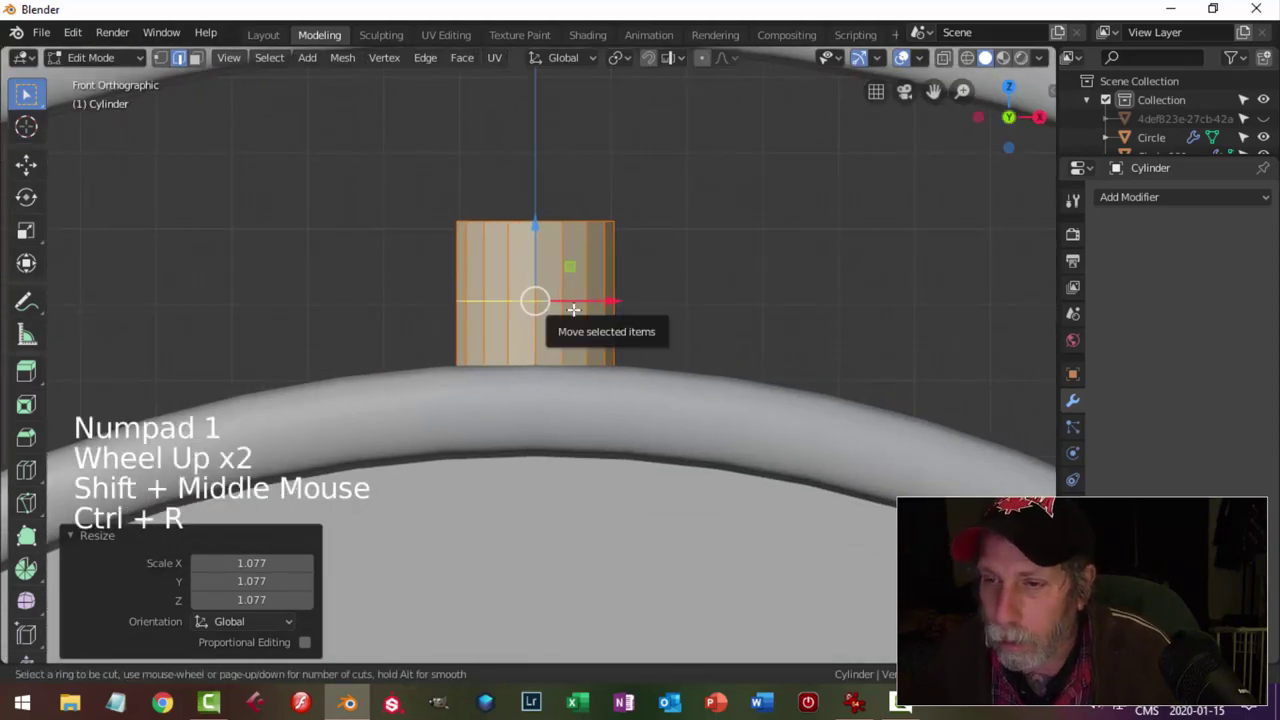
Add edge loops around the pin cylinder and widen the middle loops with proportional falloff.
key(ctrl+b)
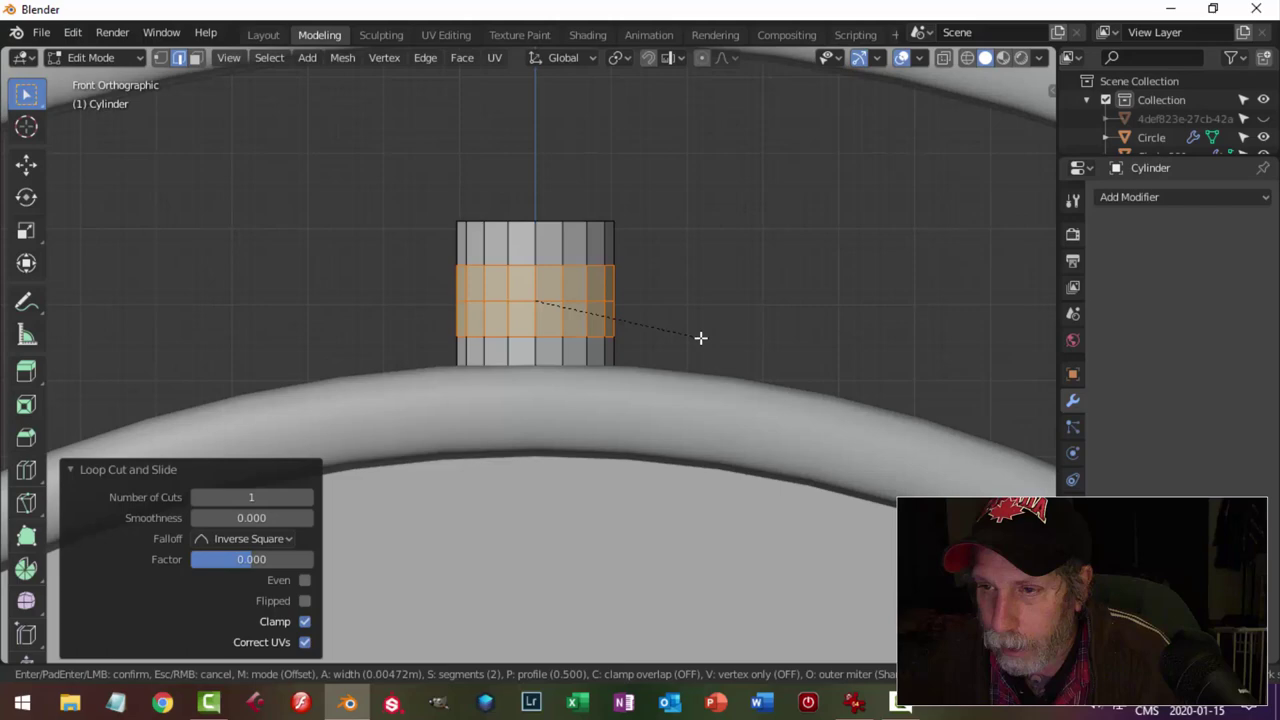
key(alt+a)
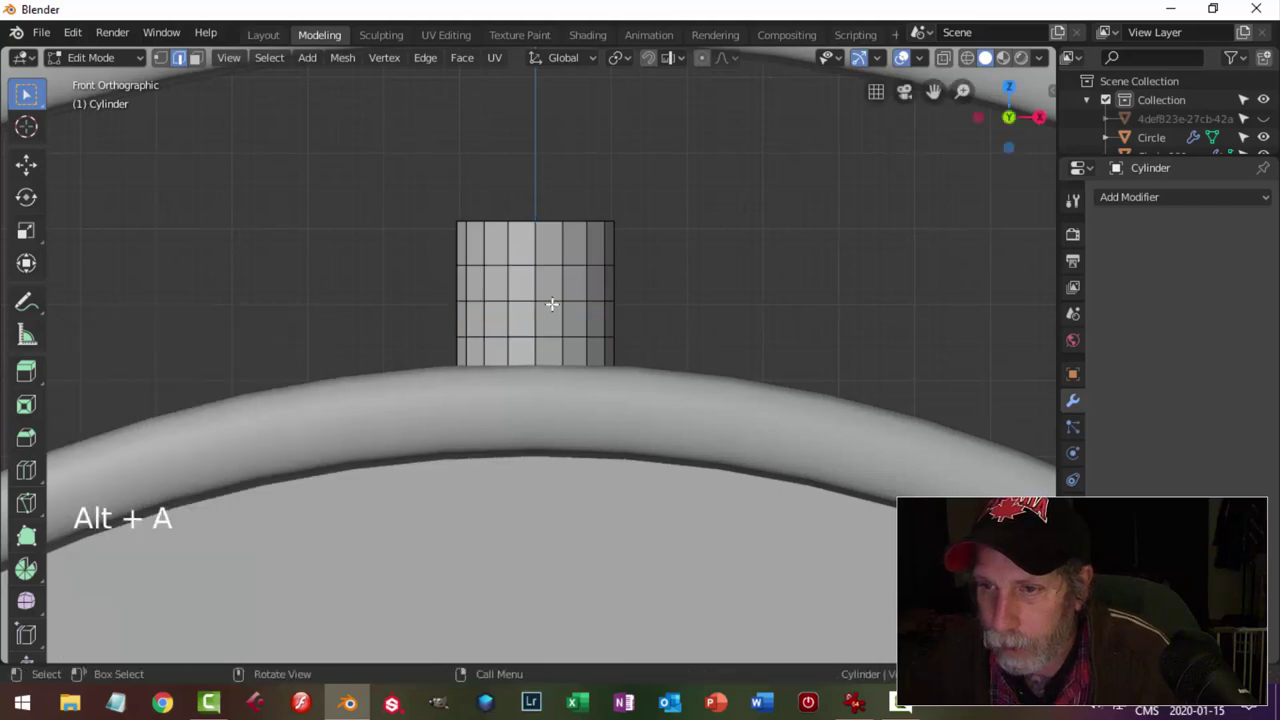
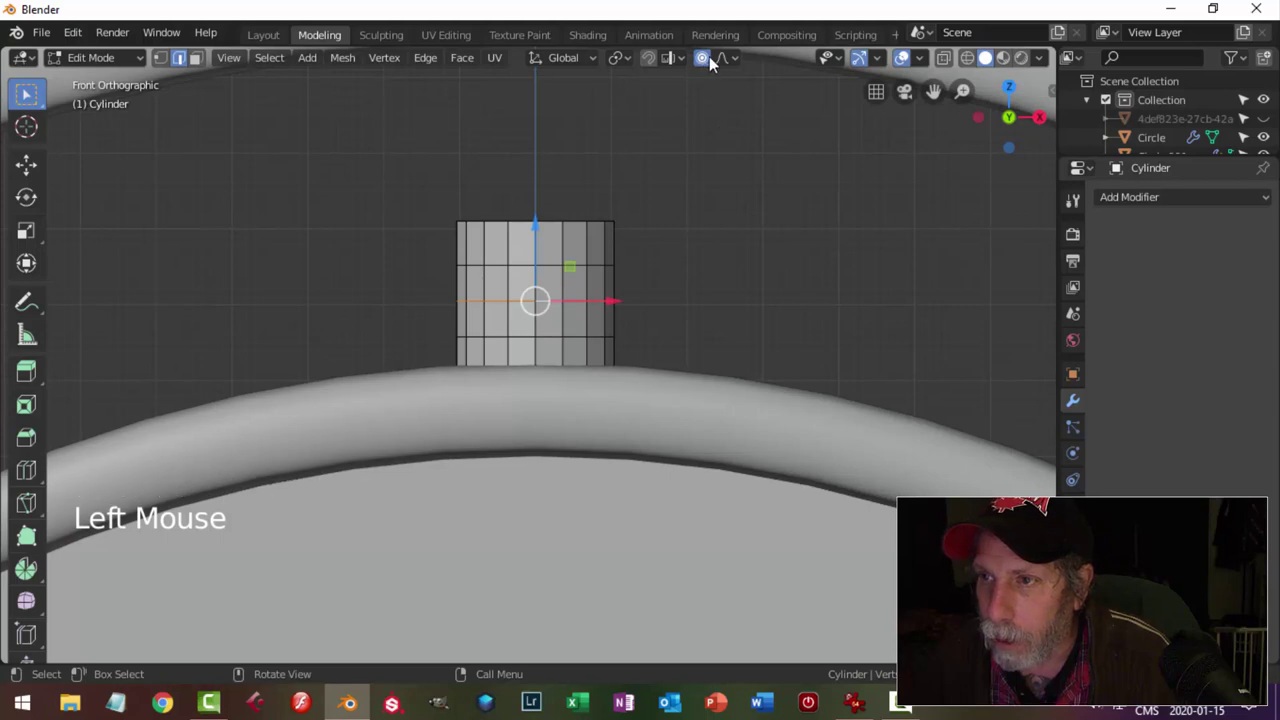
scroll(down, 3)
key(s)
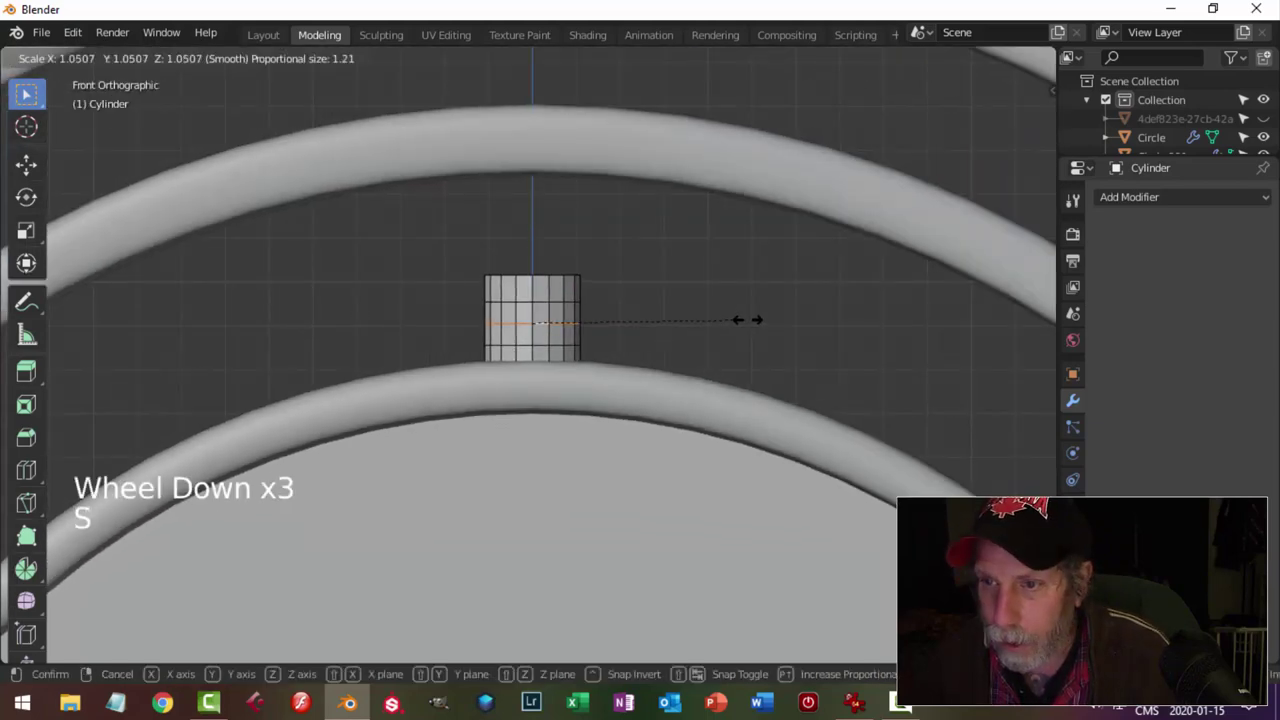
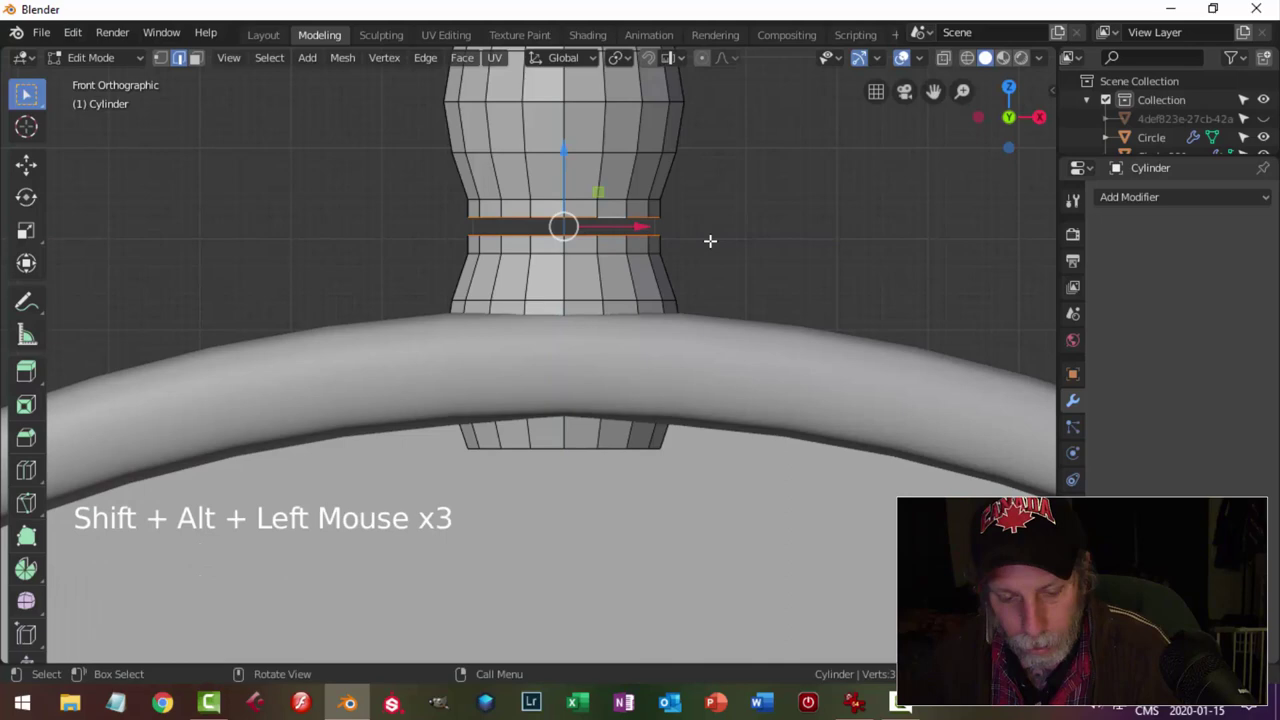
Add more loops at the waist and compress the pin shorter along Z.
key(ctrl+e)
key(alt+a)
scroll(down, 3)
scroll(up, 3)
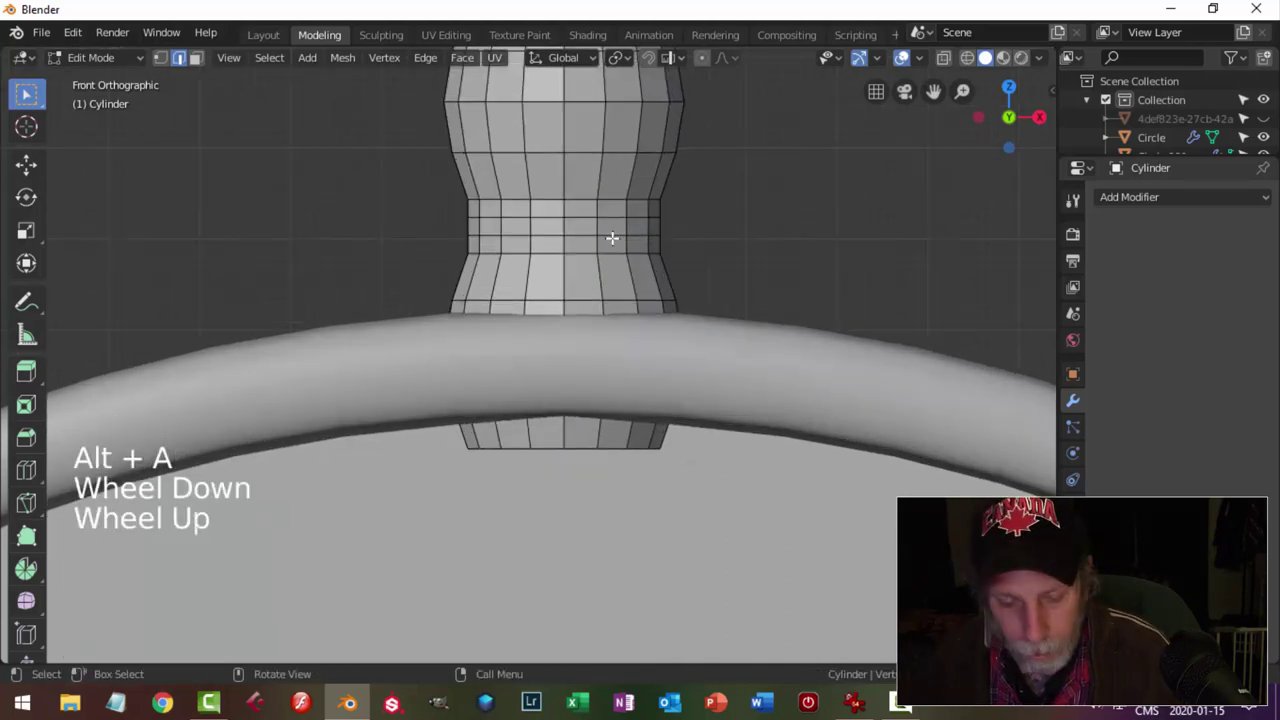
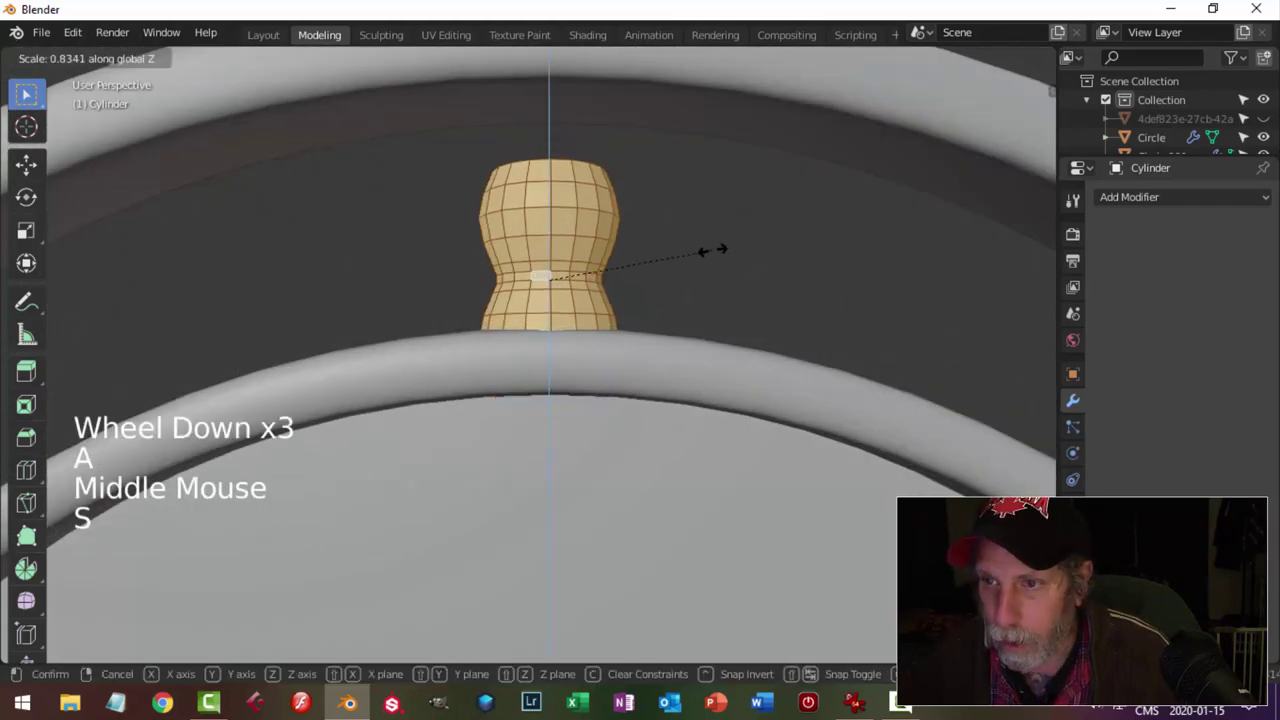
key(KP_1)
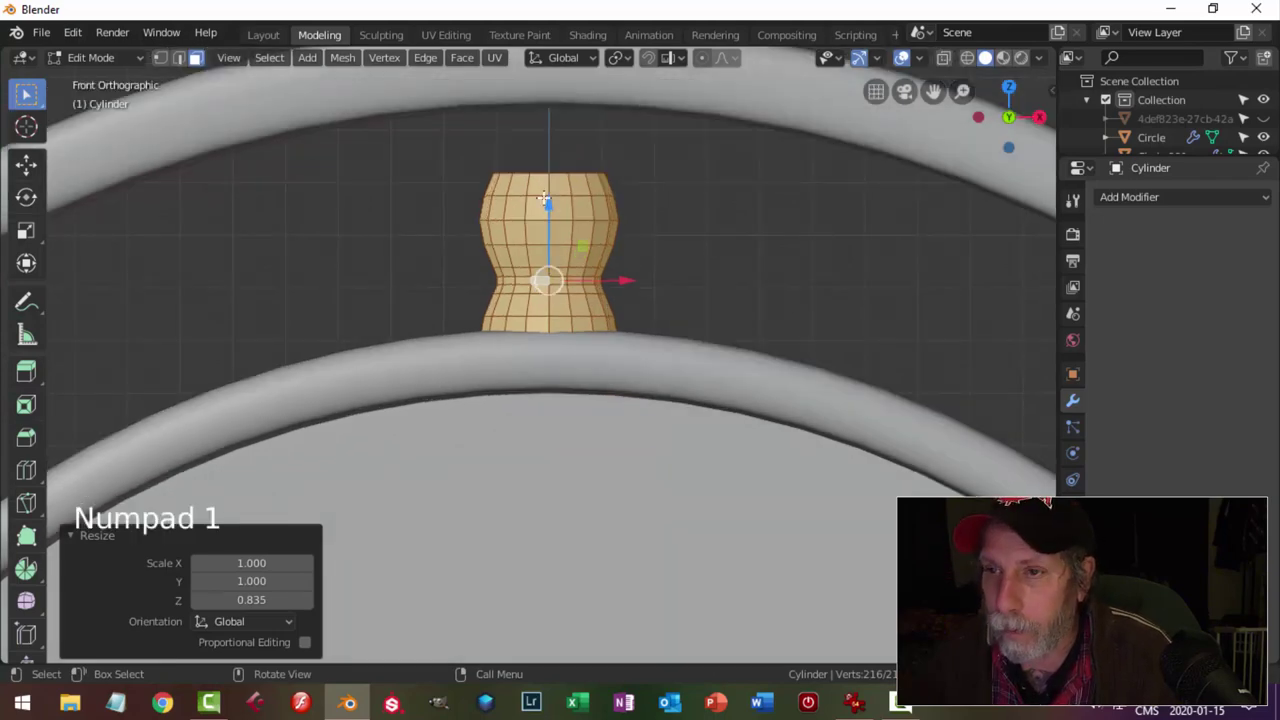
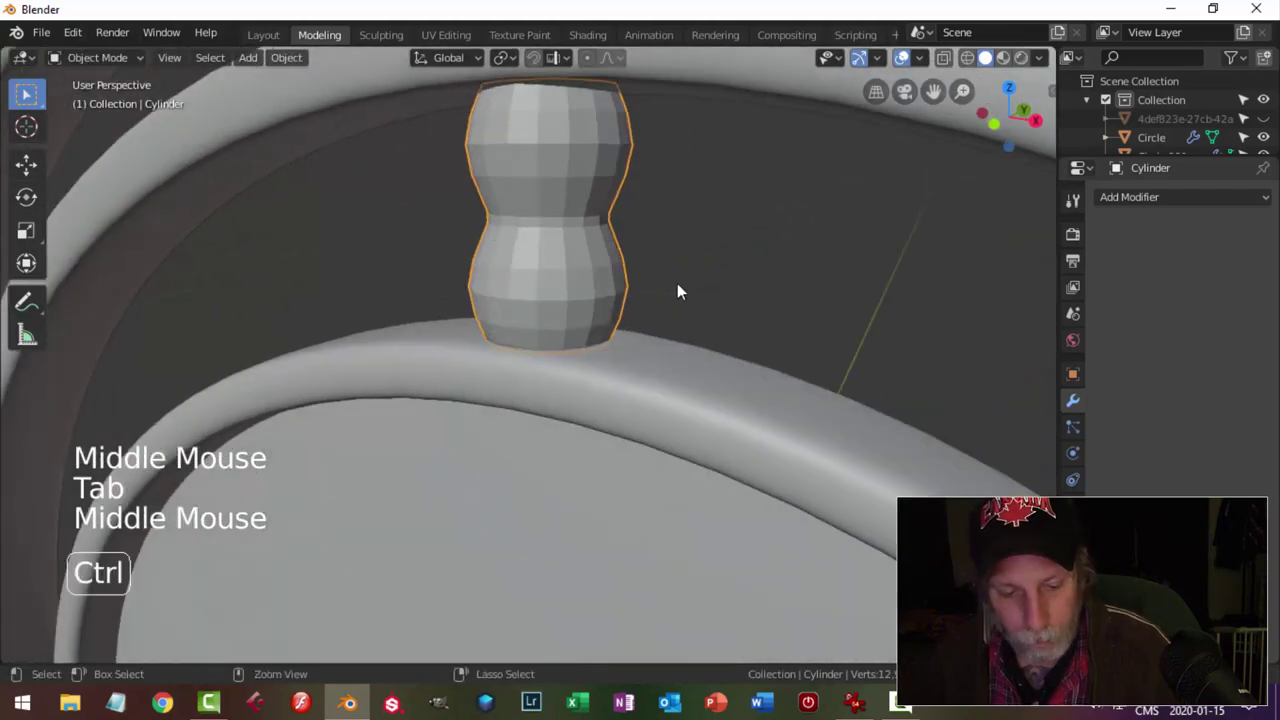
Give the pin a Subdivision Surface modifier and smooth shading.
key(ctrl+2)
right_click(571, 168)
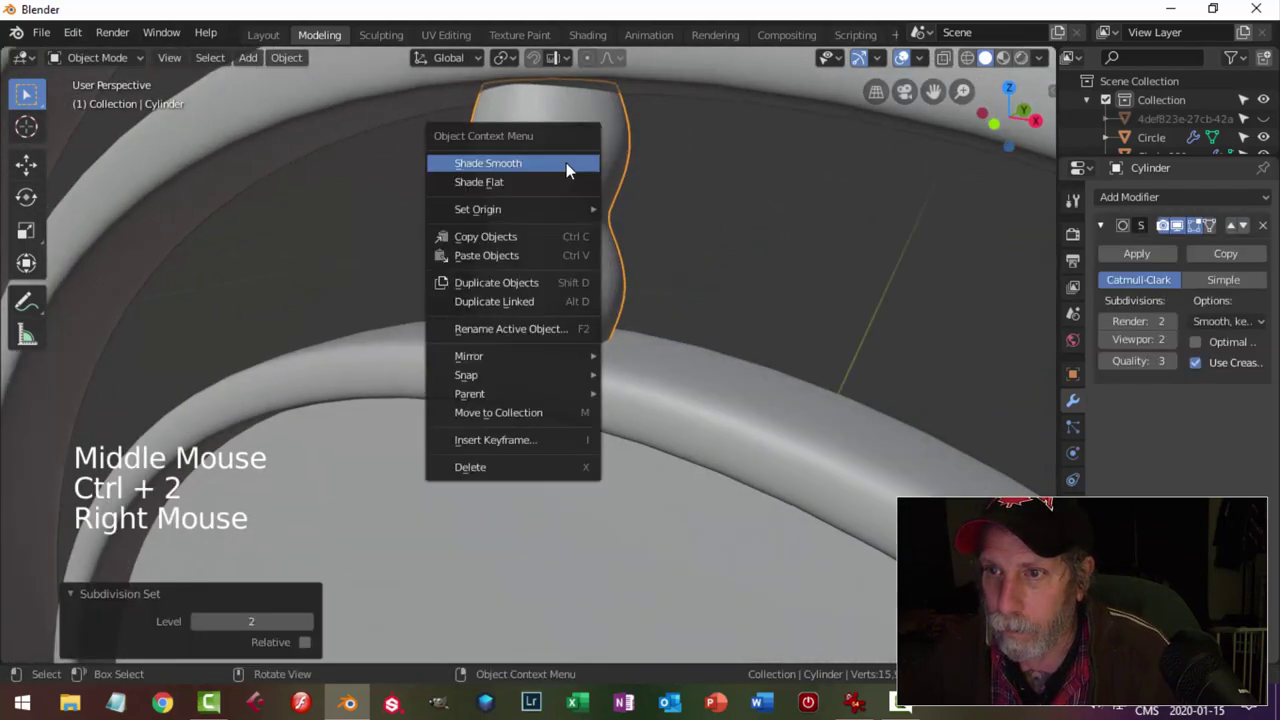
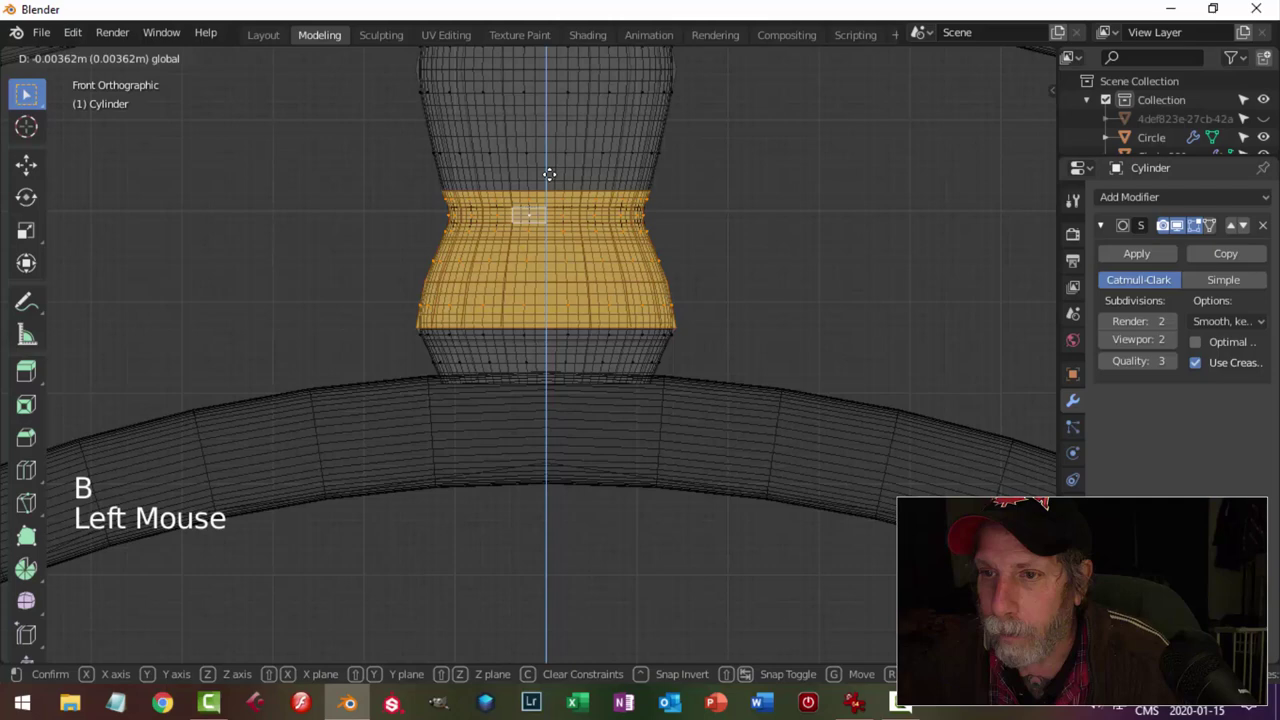
Back in Edit Mode, move and widen the bead's middle edge loops into a waisted, rounded profile.
key(alt+a)
key(Tab)
key(Tab)
scroll(up, 3)
key(2)
key(z)
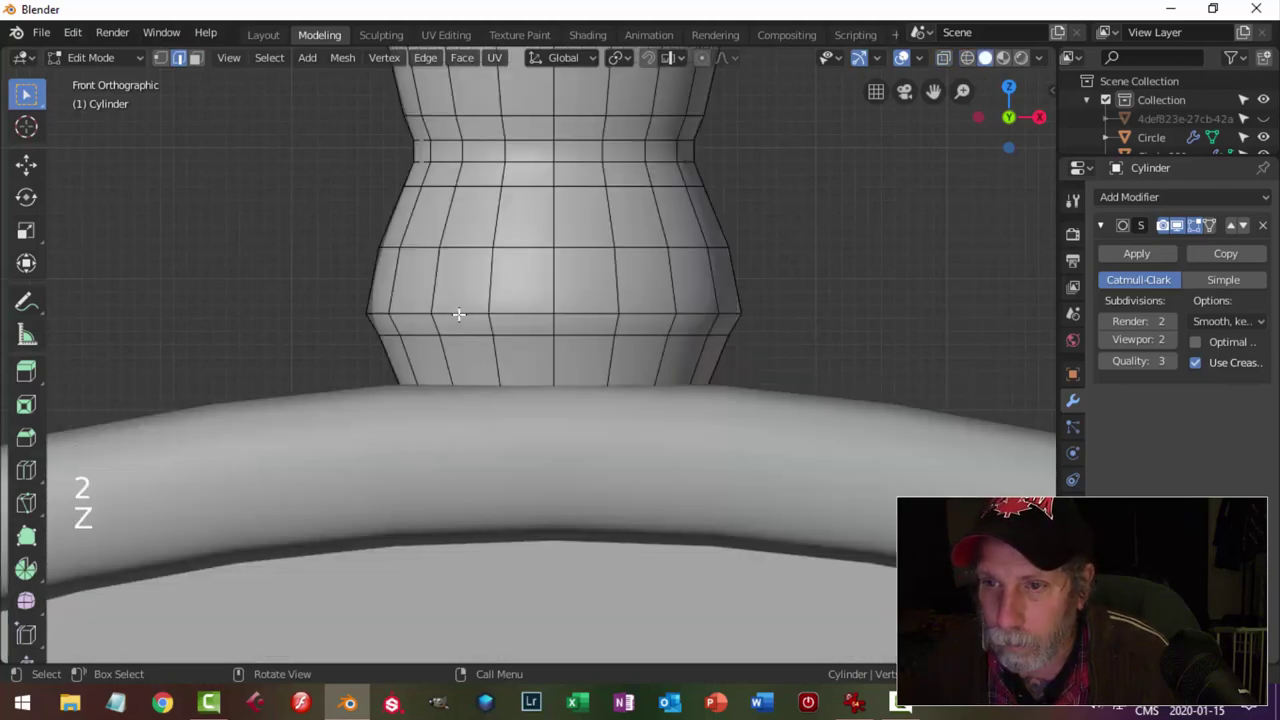
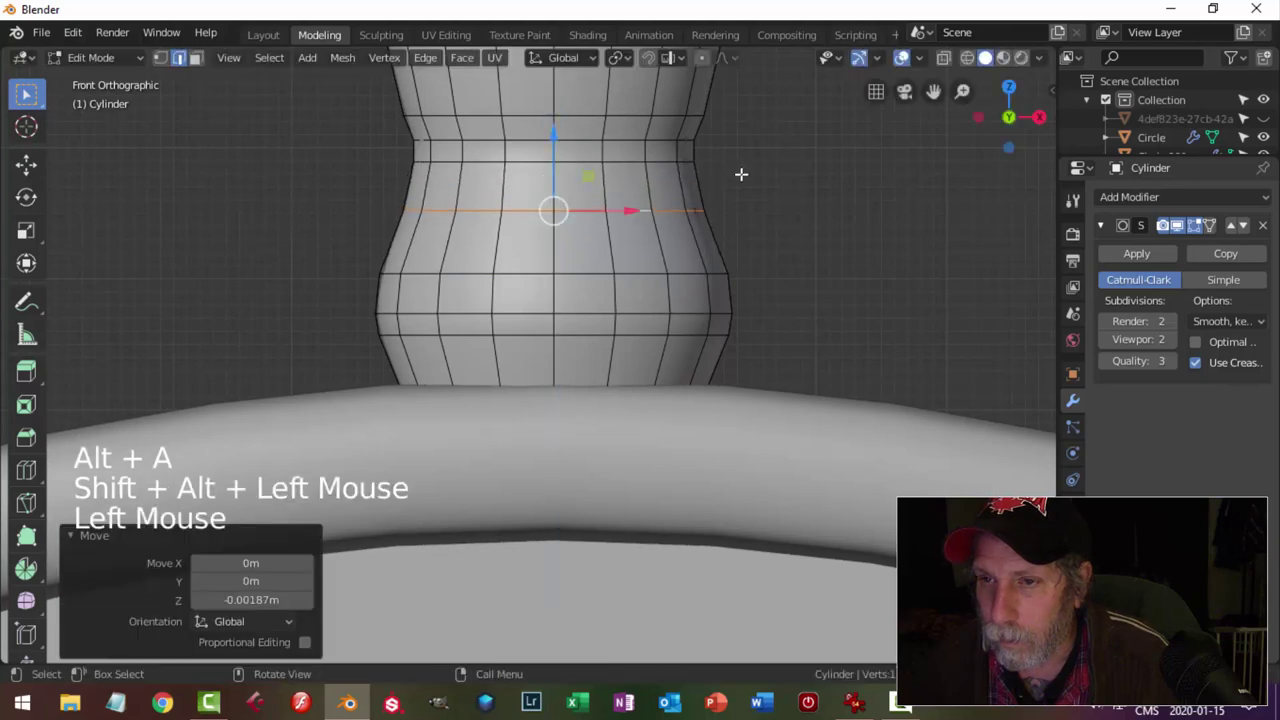
key(s)
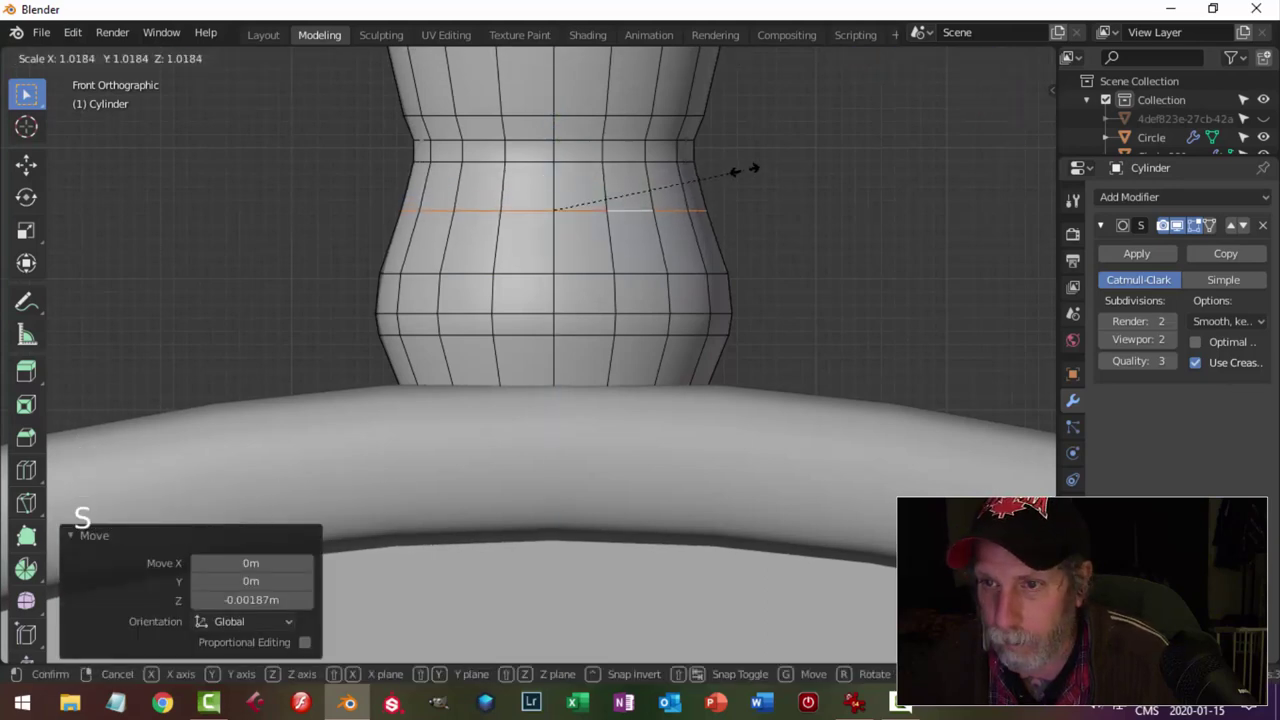
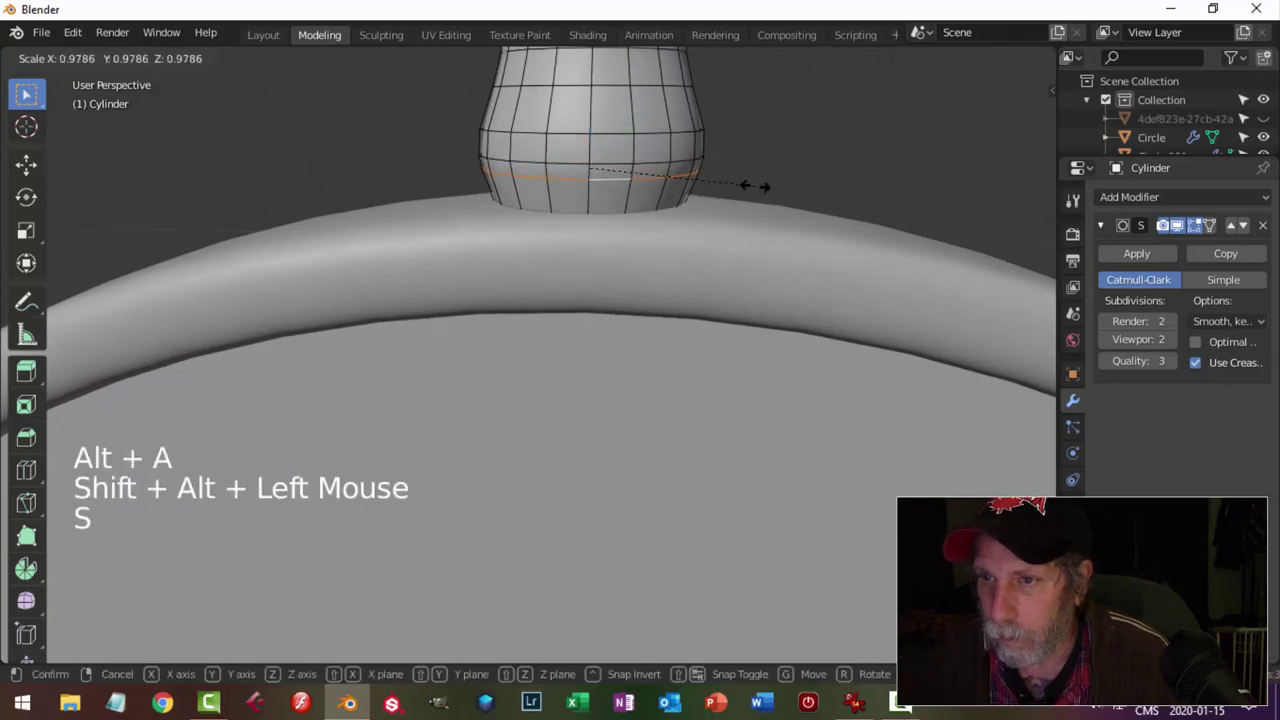
Confirm the edge-loop scaling and leave mesh editing for Object Mode.
key(alt+a)
key(Tab)
scroll(down, 3)
key(alt+a)
Return to front view and orbit around the rings to see the finished pin sitting on top.
middle_click(705, 271)
key(KP_1)
scroll(down, 3)
middle_click(714, 402)
scroll(up, 3)
middle_click(677, 343)
click(577, 196)
scroll(down, 3)
middle_click(688, 282)
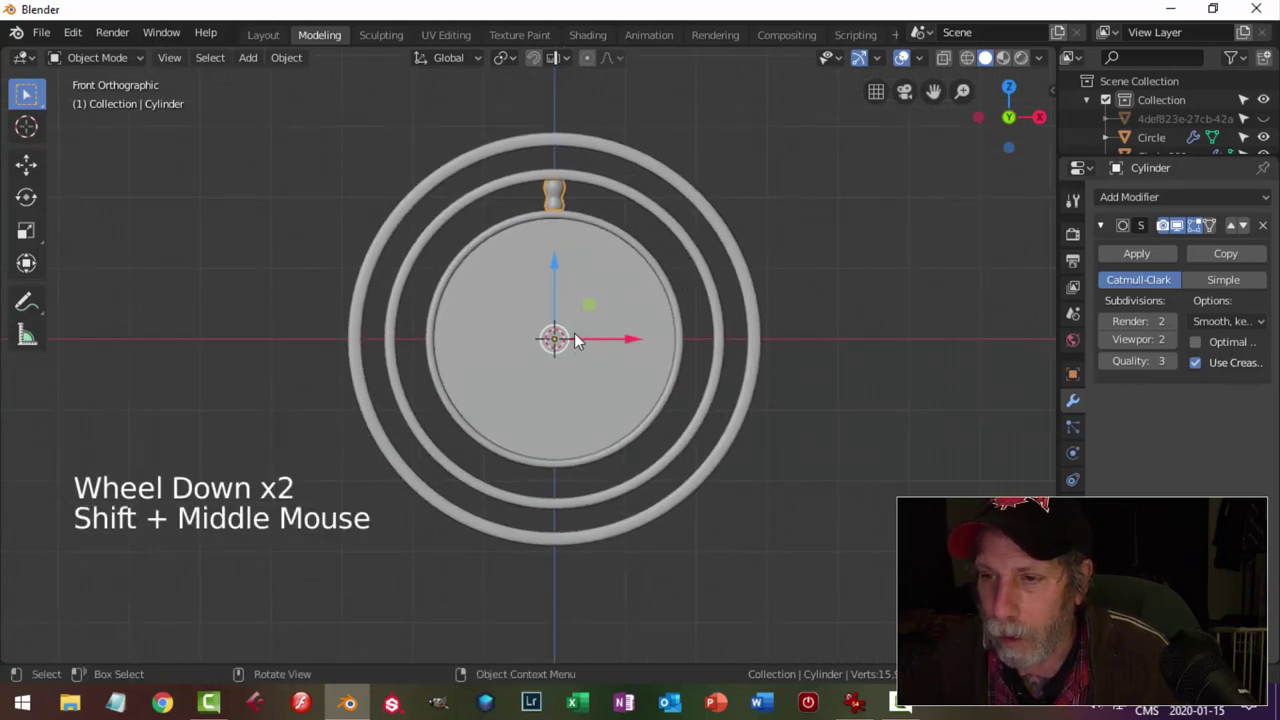
middle_click(792, 334)
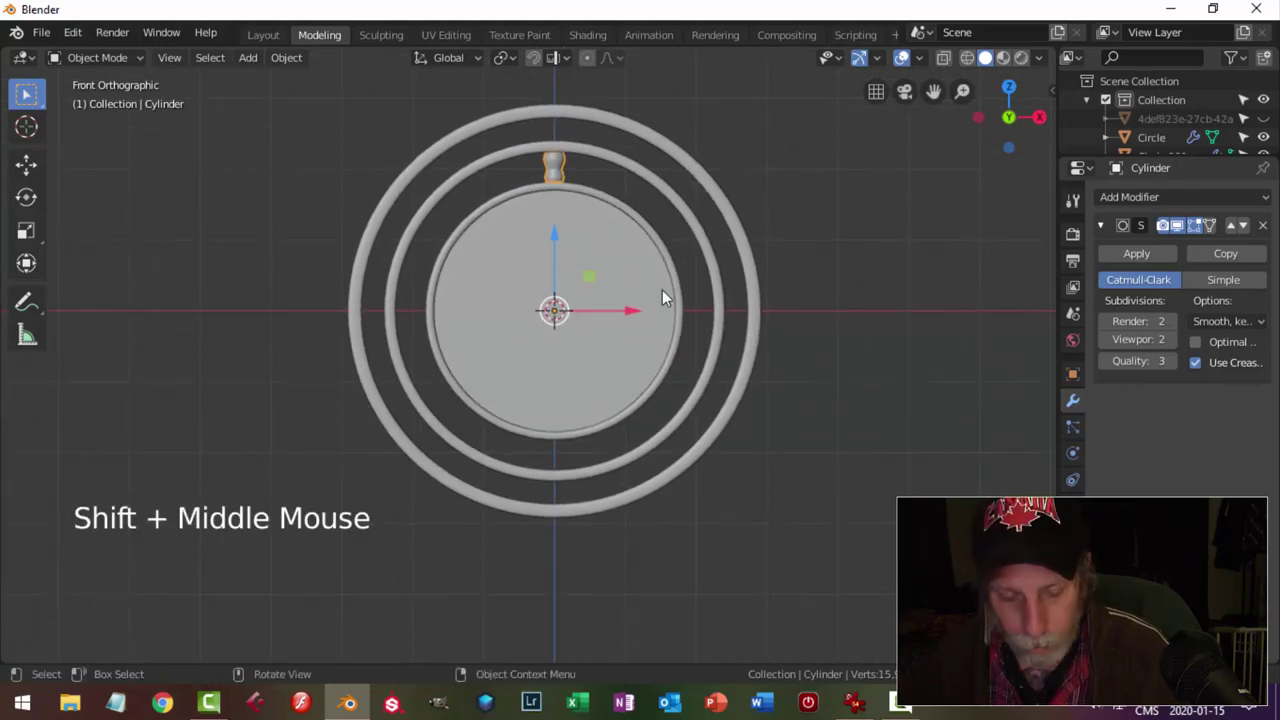
Duplicate the connector bead in place, then toggle the reference image and revert to plain solid shading.
key(shift+d)
key(r)
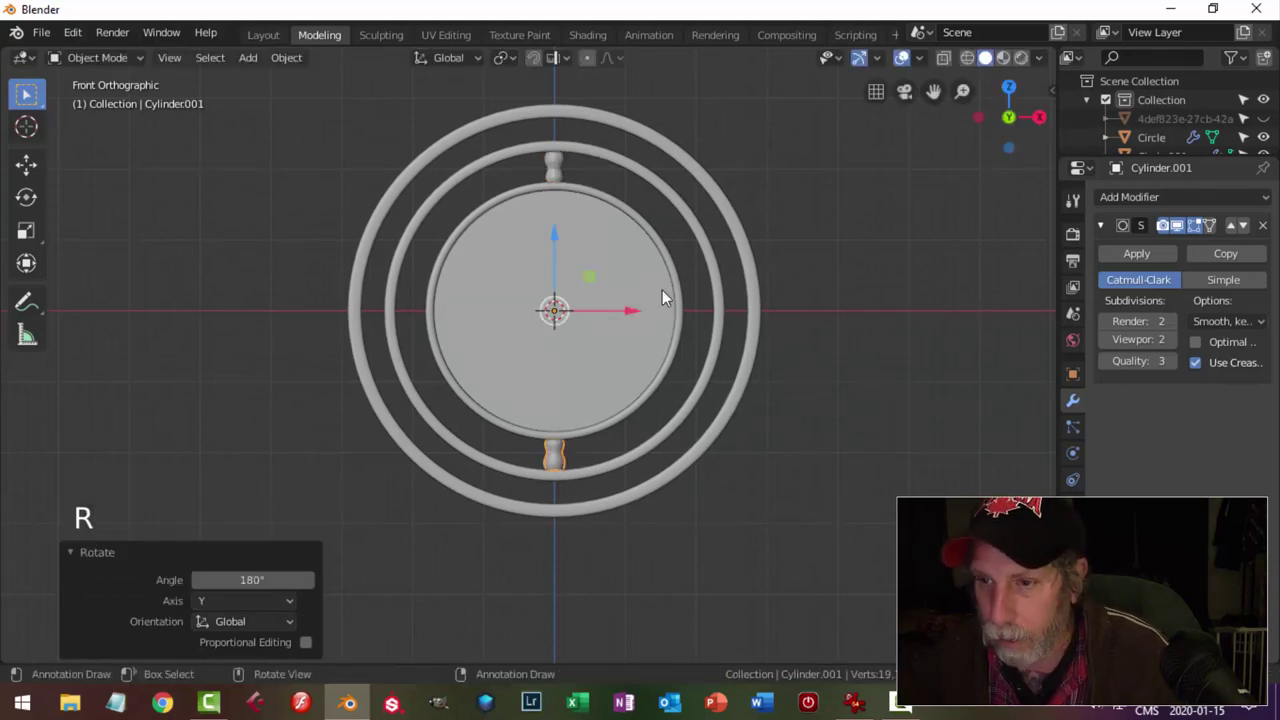
key(alt+a)
click(1264, 122)
click(1008, 58)
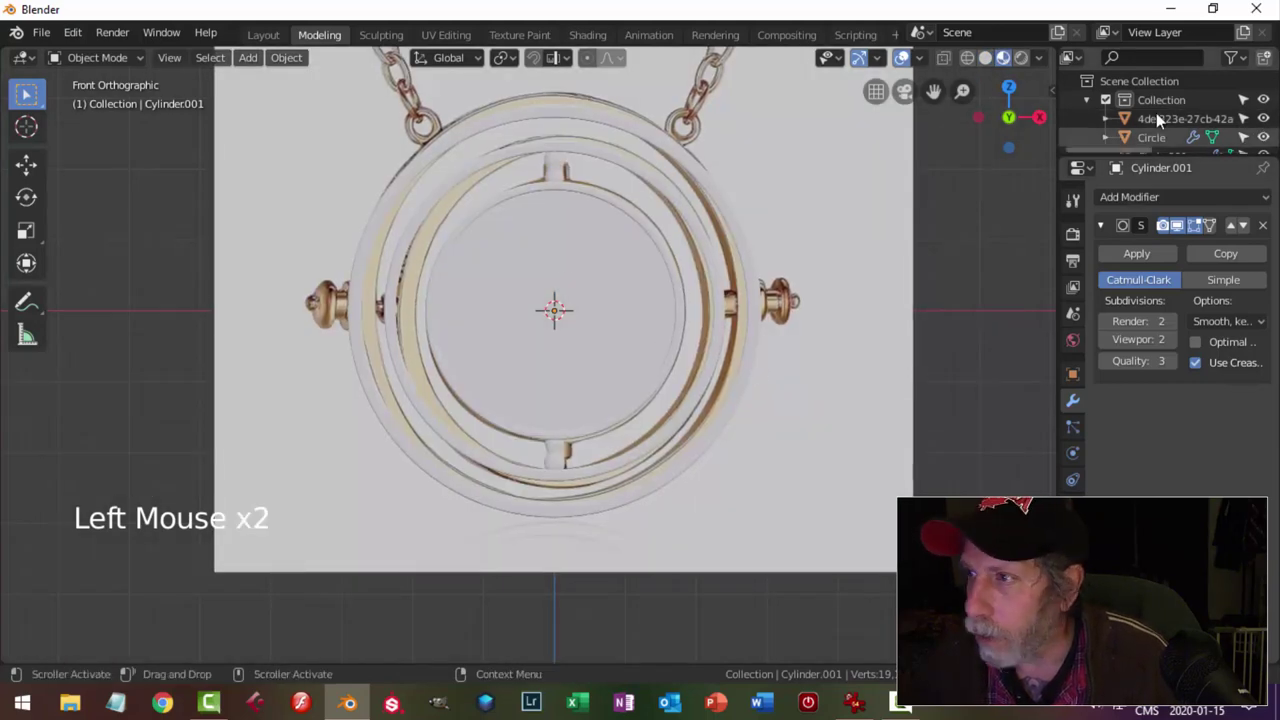
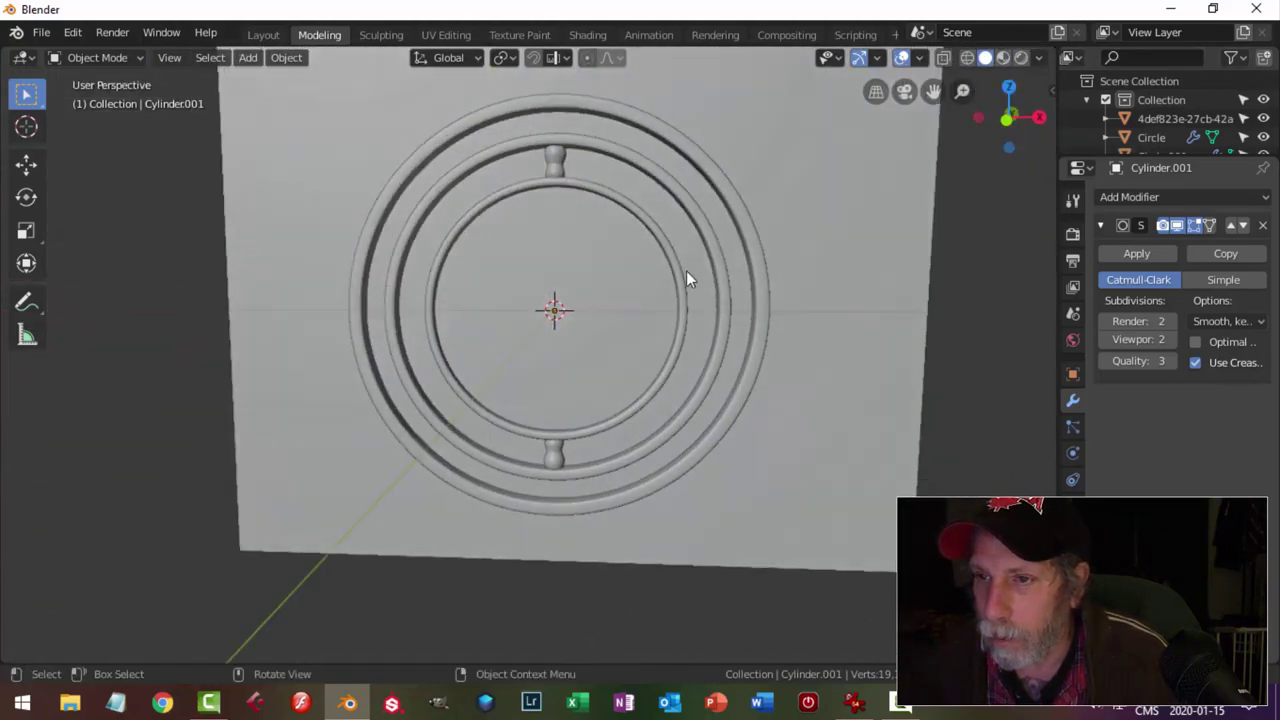
Orbit around the rings to check the beads and select the top connector bead.
click(564, 163)
click(559, 464)
scroll(up, 3)
middle_click(702, 434)
middle_click(728, 448)
scroll(down, 3)
middle_click(698, 435)
middle_click(697, 432)
key(alt+a)
click(559, 105)
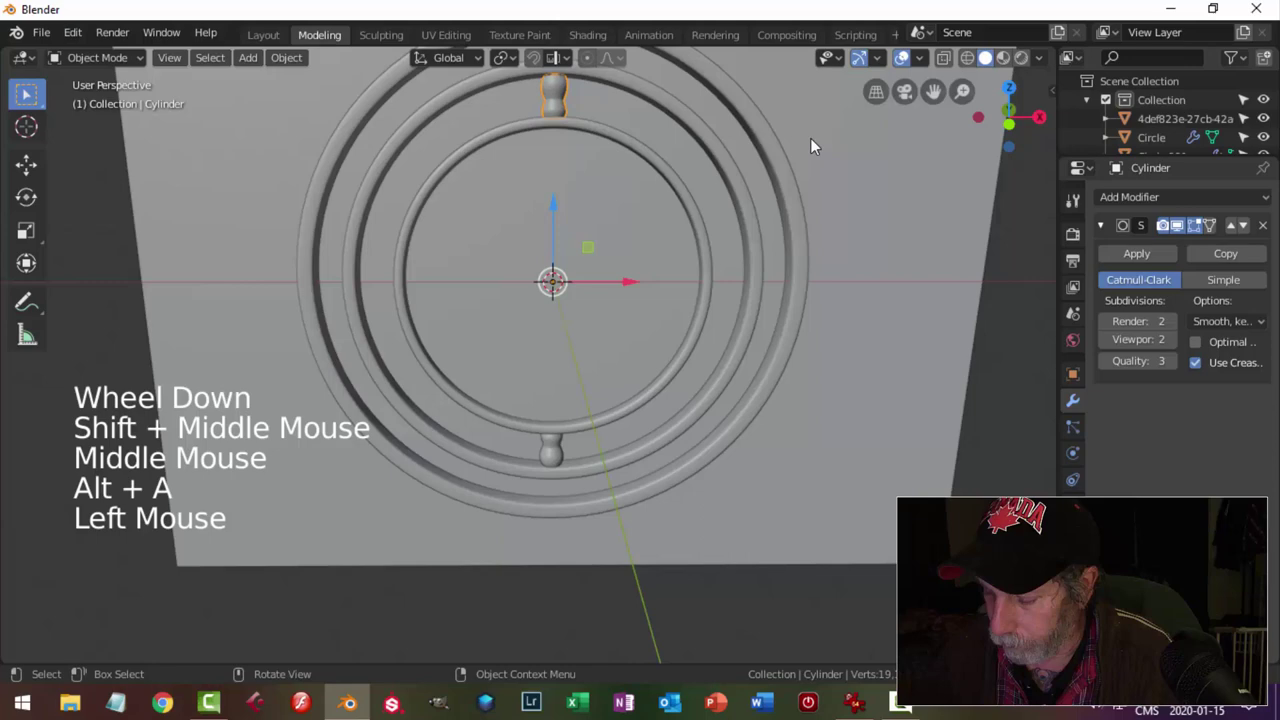
Duplicate the bead, rotate it 90° about Y and place it on the right side between the rings.
key(KP_1)
key(shift+d)
key(r)
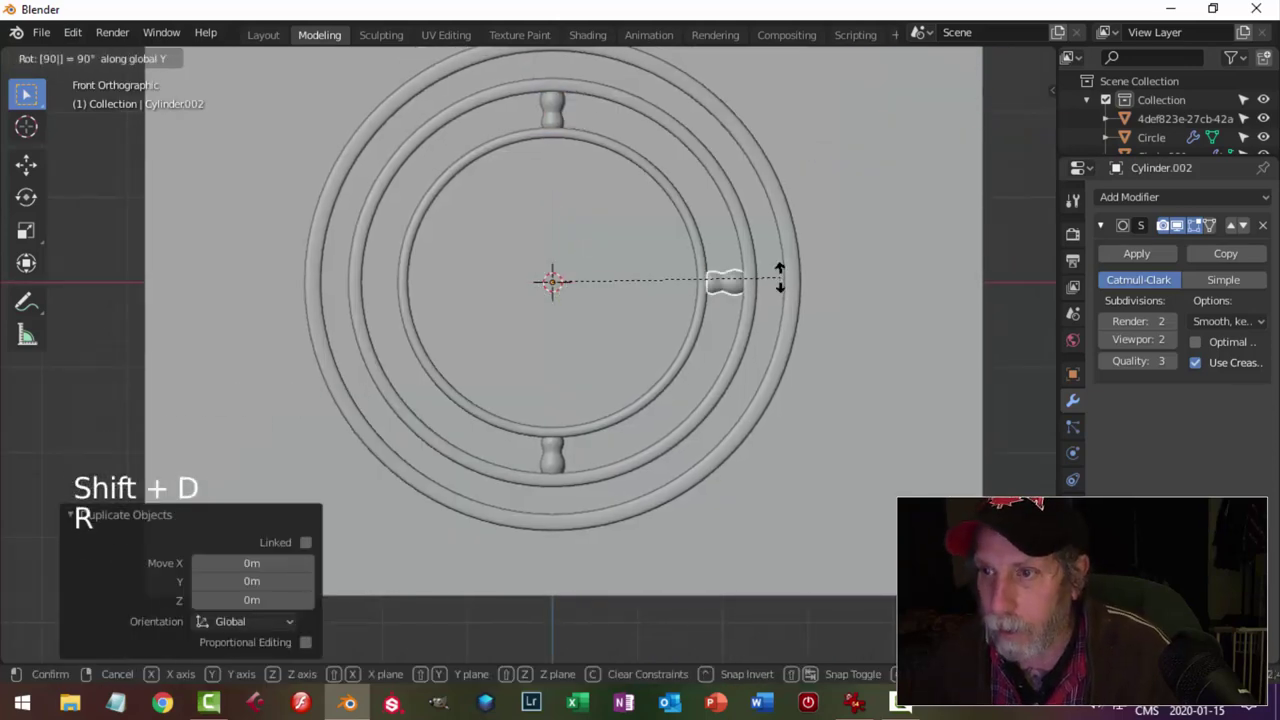
click(632, 288)
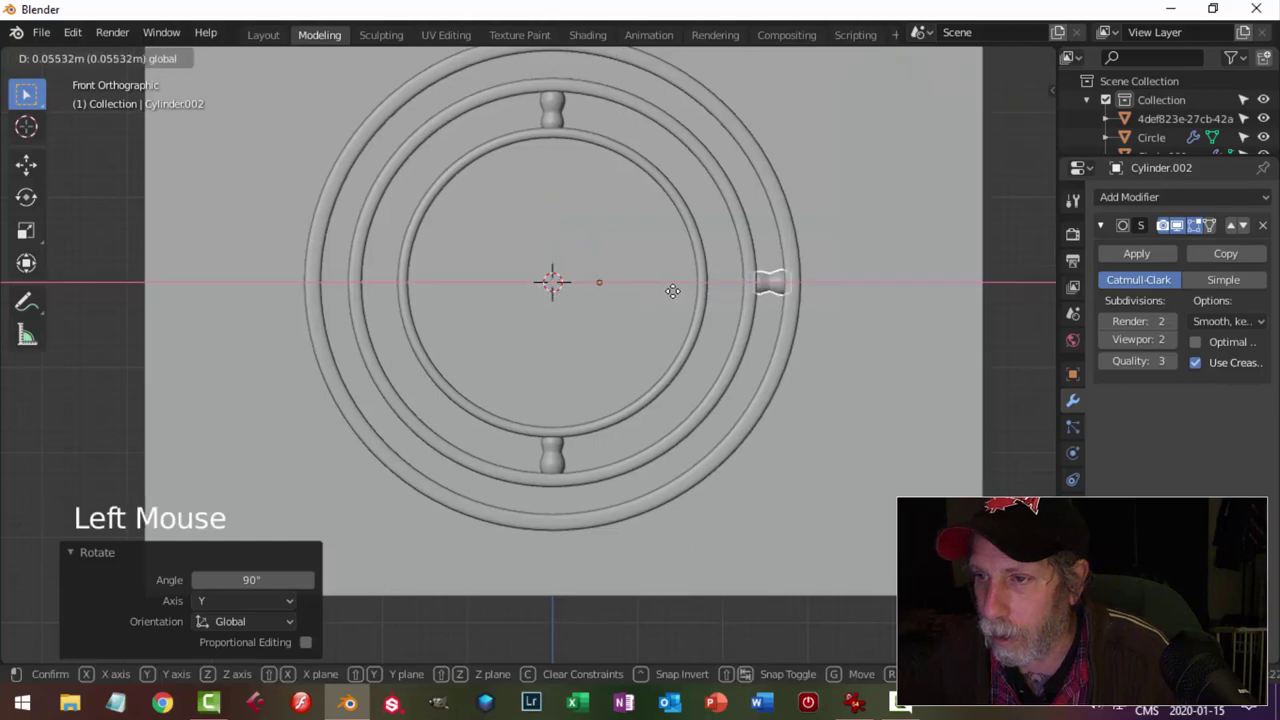
key(alt+a)
scroll(up, 3)
middle_click(853, 299)
middle_click(742, 344)
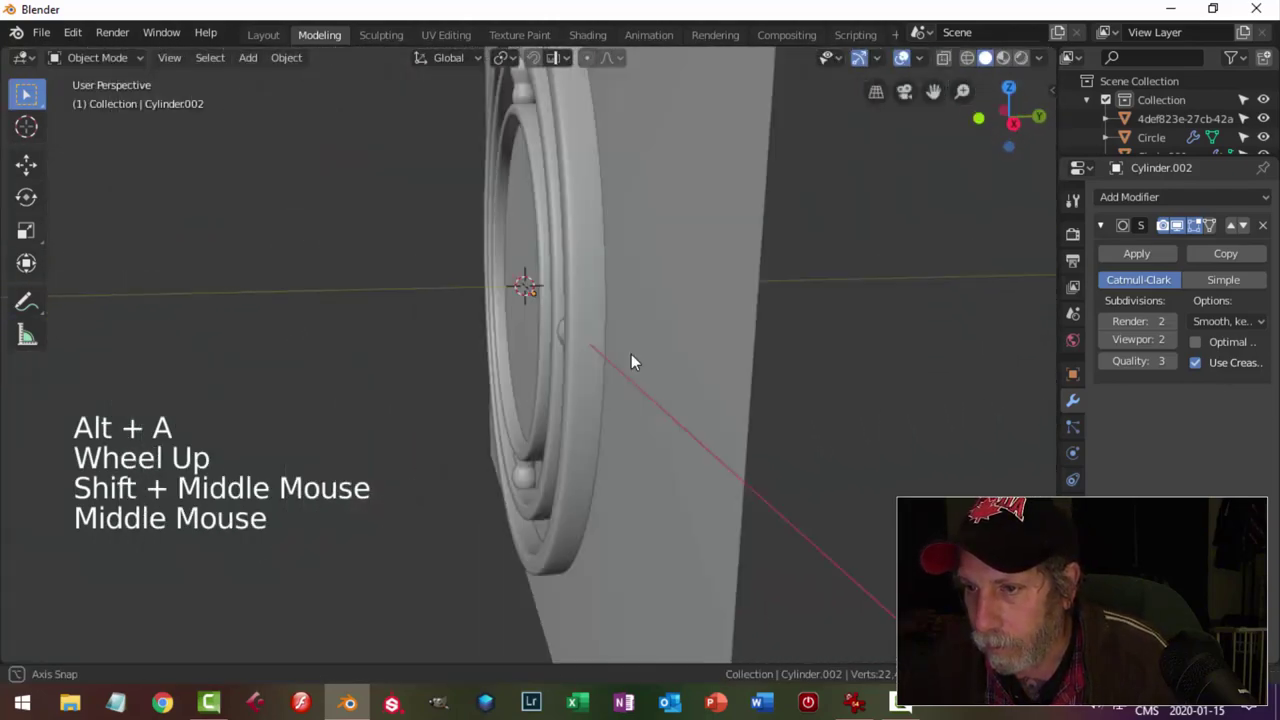
click(723, 294)
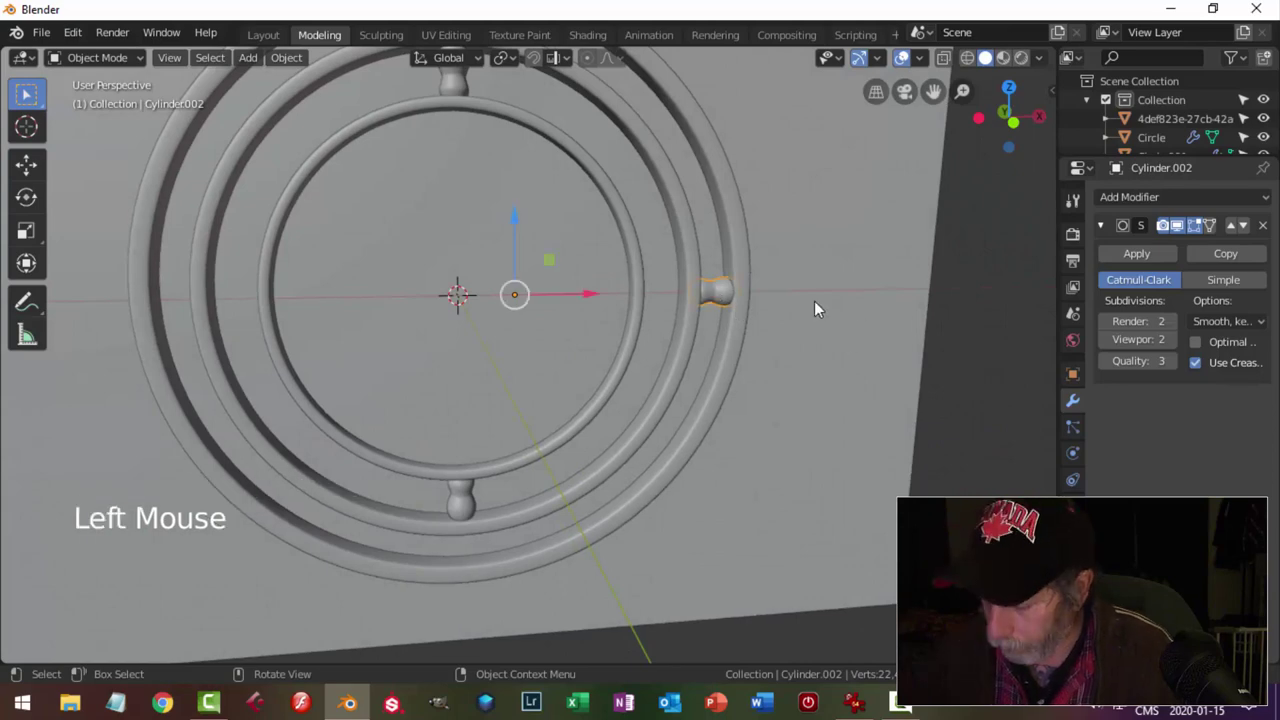
Set the bead's origin to the 3D cursor, duplicate it and rotate 180° to put a copy on the left side.
key(KP_1)
click(296, 62)
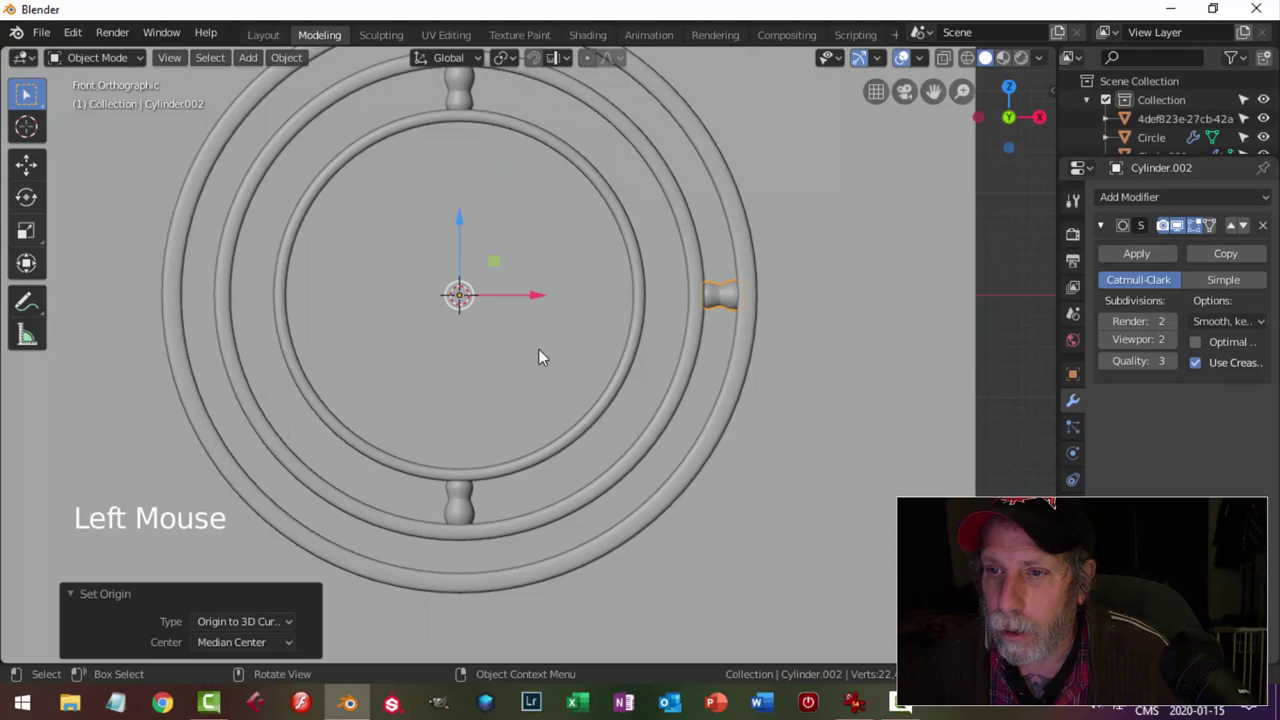
key(shift+d)
key(r)
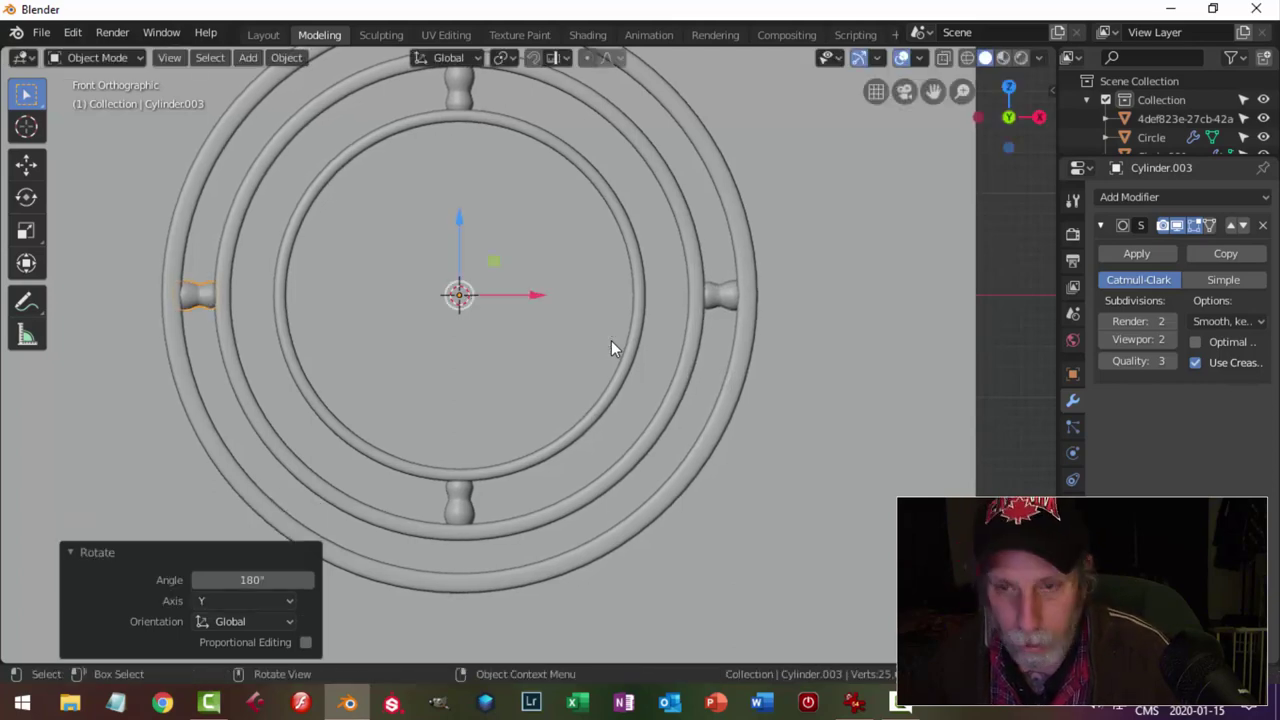
key(alt+a)
Orbit around the assembly to check the side beads and select the Circle ring.
scroll(down, 3)
middle_click(619, 359)
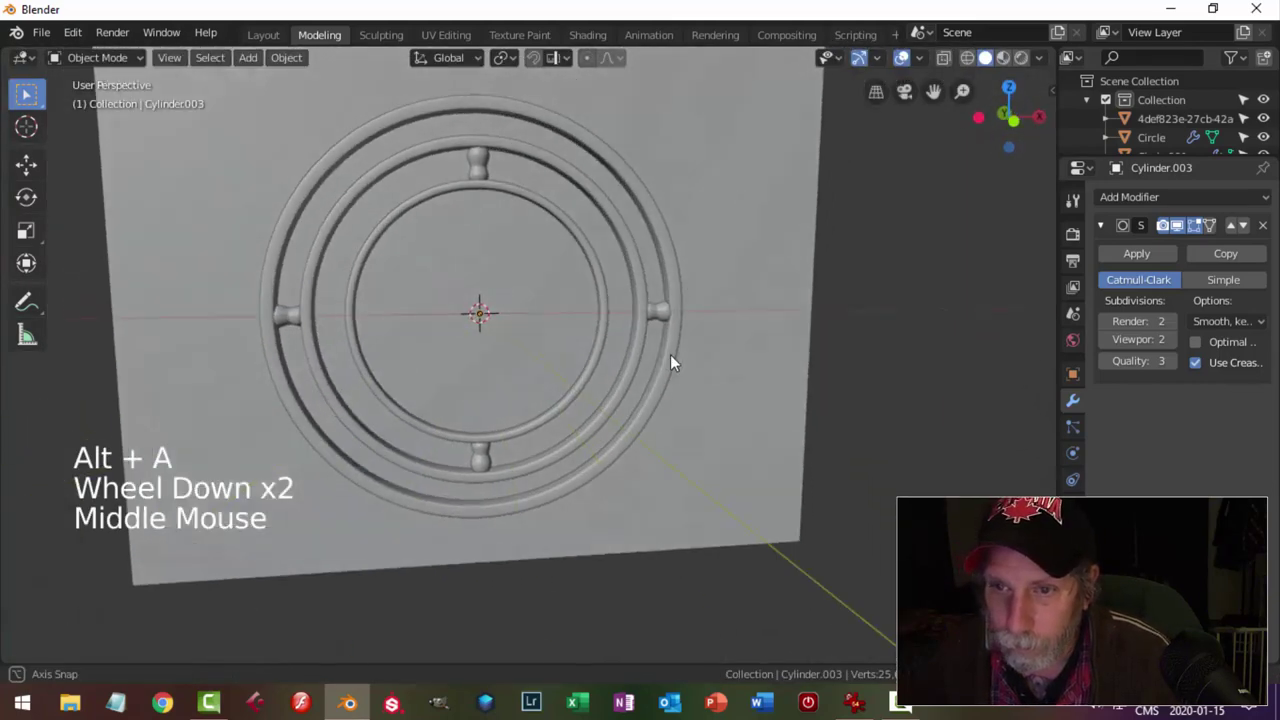
scroll(up, 3)
middle_click(297, 330)
middle_click(532, 353)
middle_click(612, 336)
click(258, 358)
click(251, 304)
middle_click(404, 331)
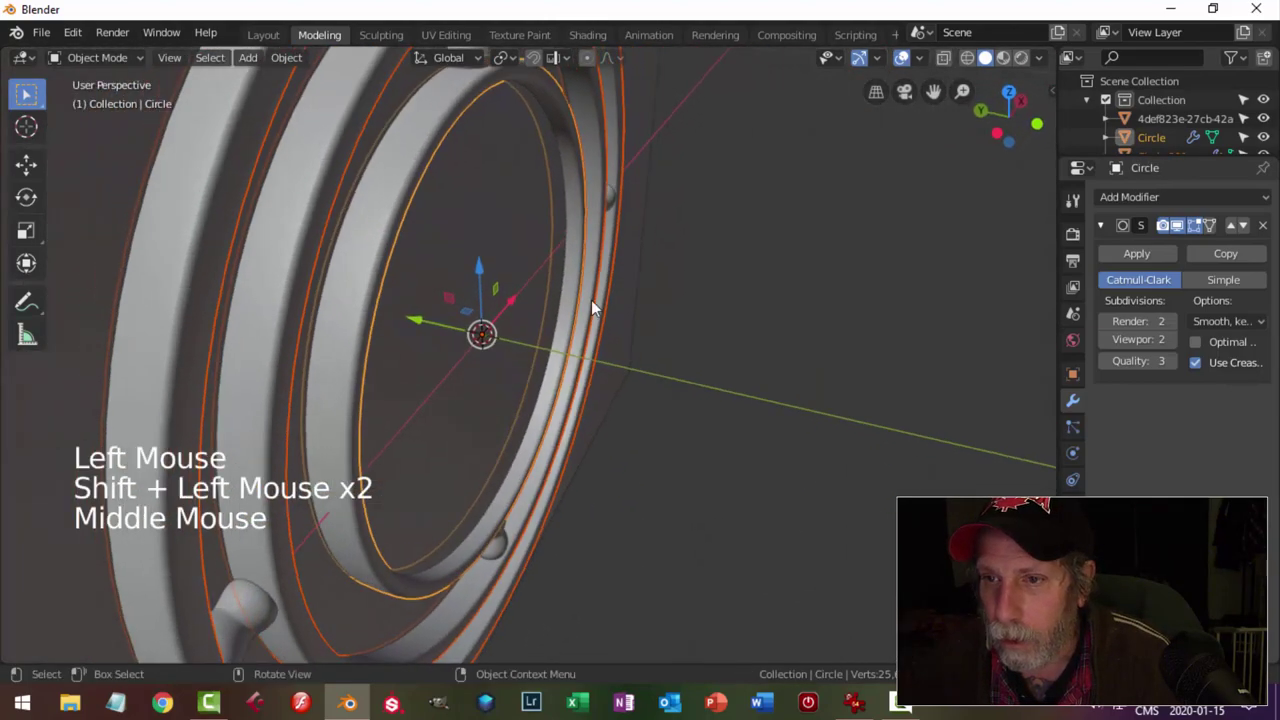
key(KP_3)
scroll(up, 3)
key(s)
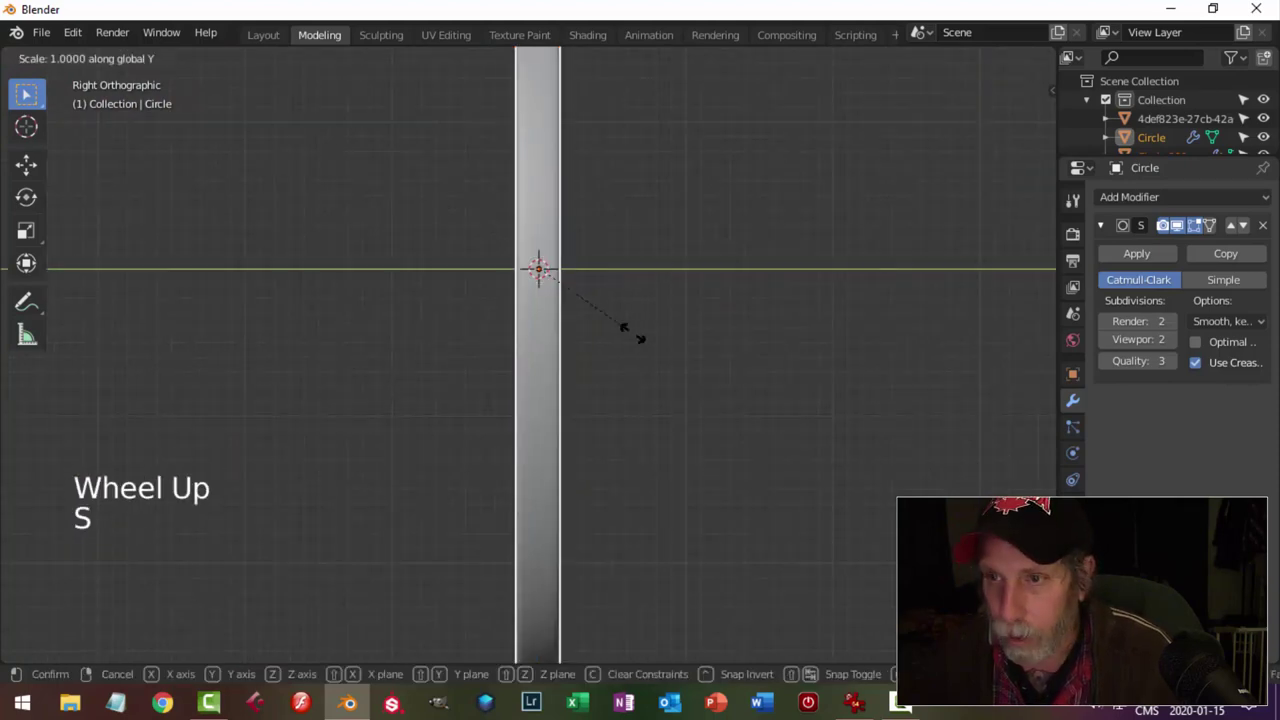
key(alt+a)
scroll(down, 3)
middle_click(672, 320)
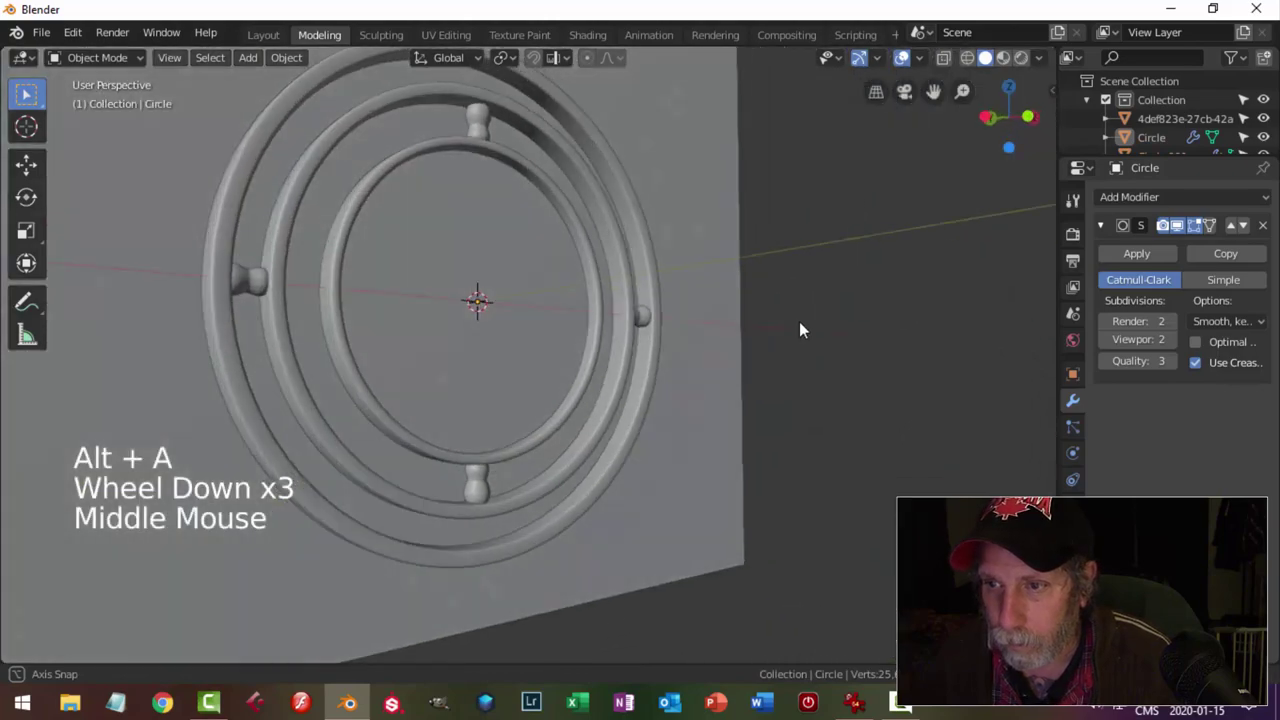
key(KP_1)
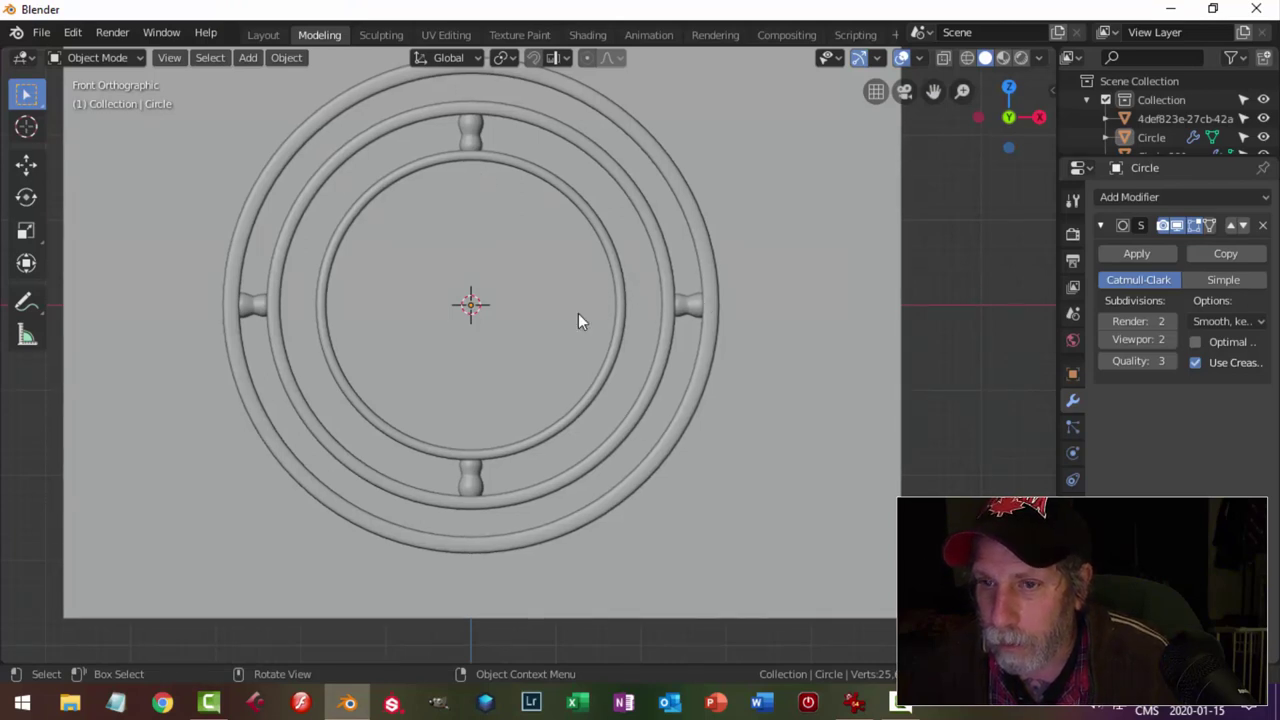
key(KP_1)
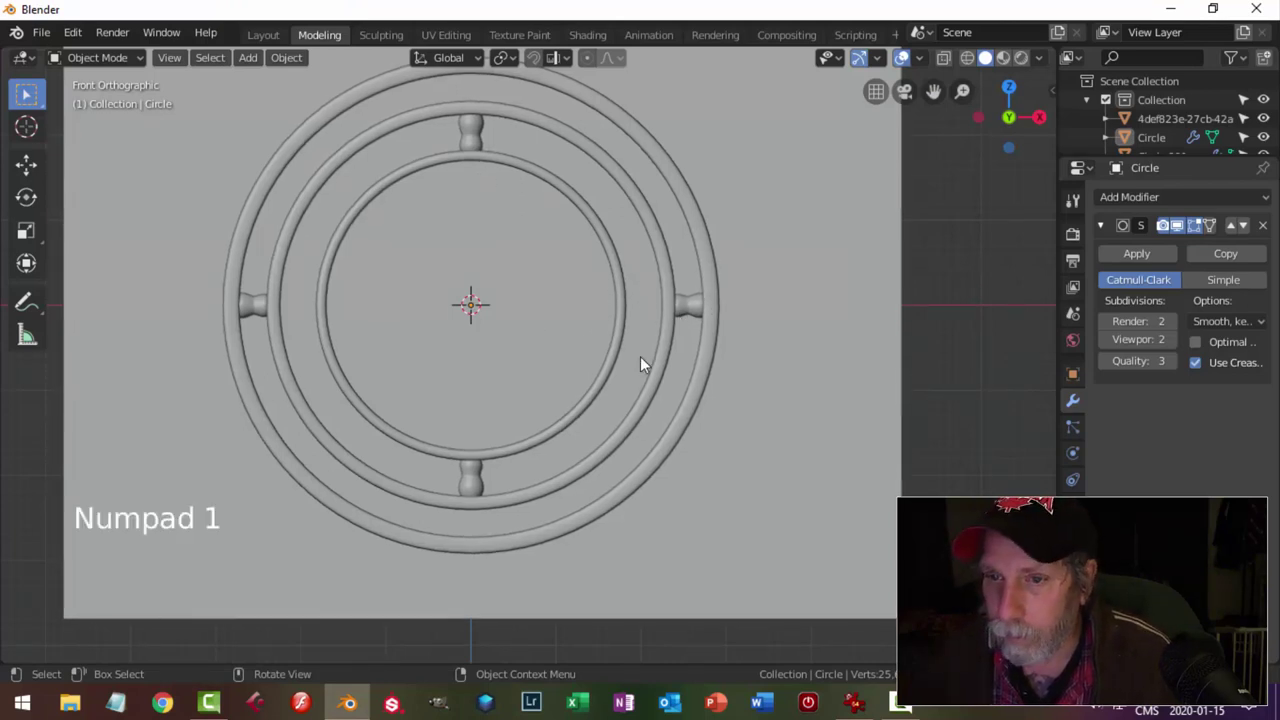
Save the project as HarryPotterTiimeTurnerVideo1.blend in the MODELS folder.
key(ctrl+s)
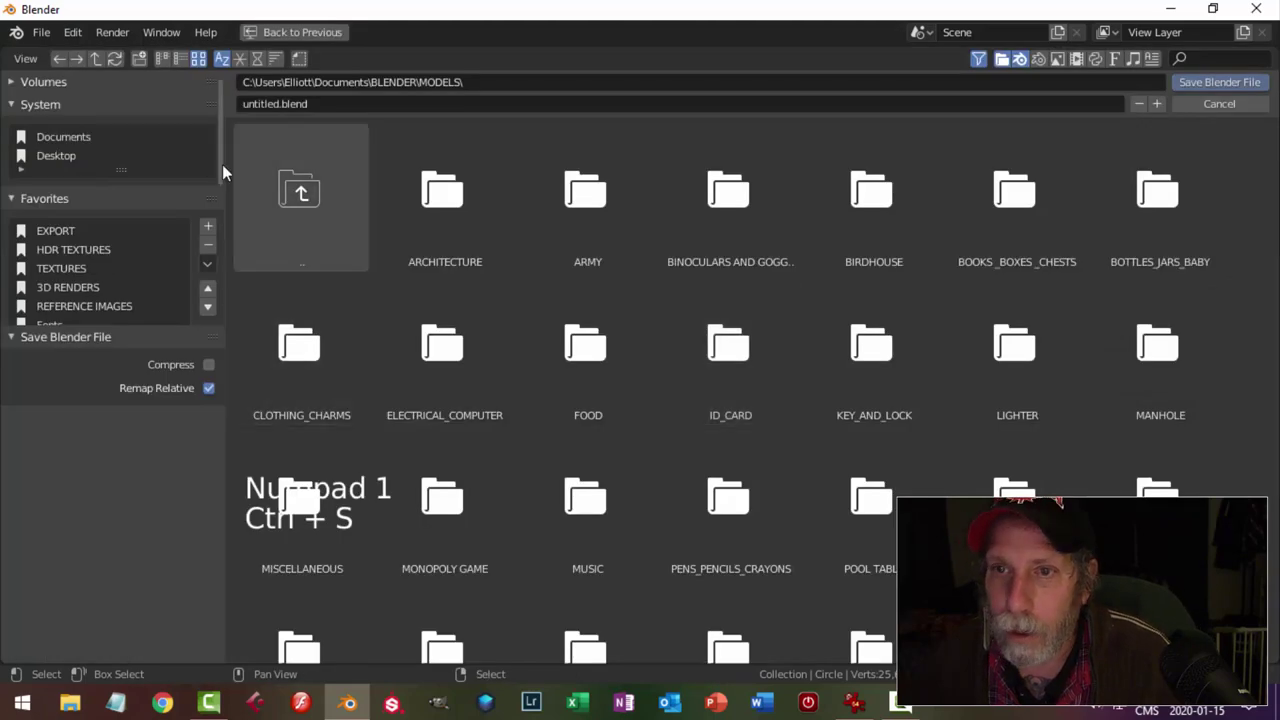
click(345, 109)
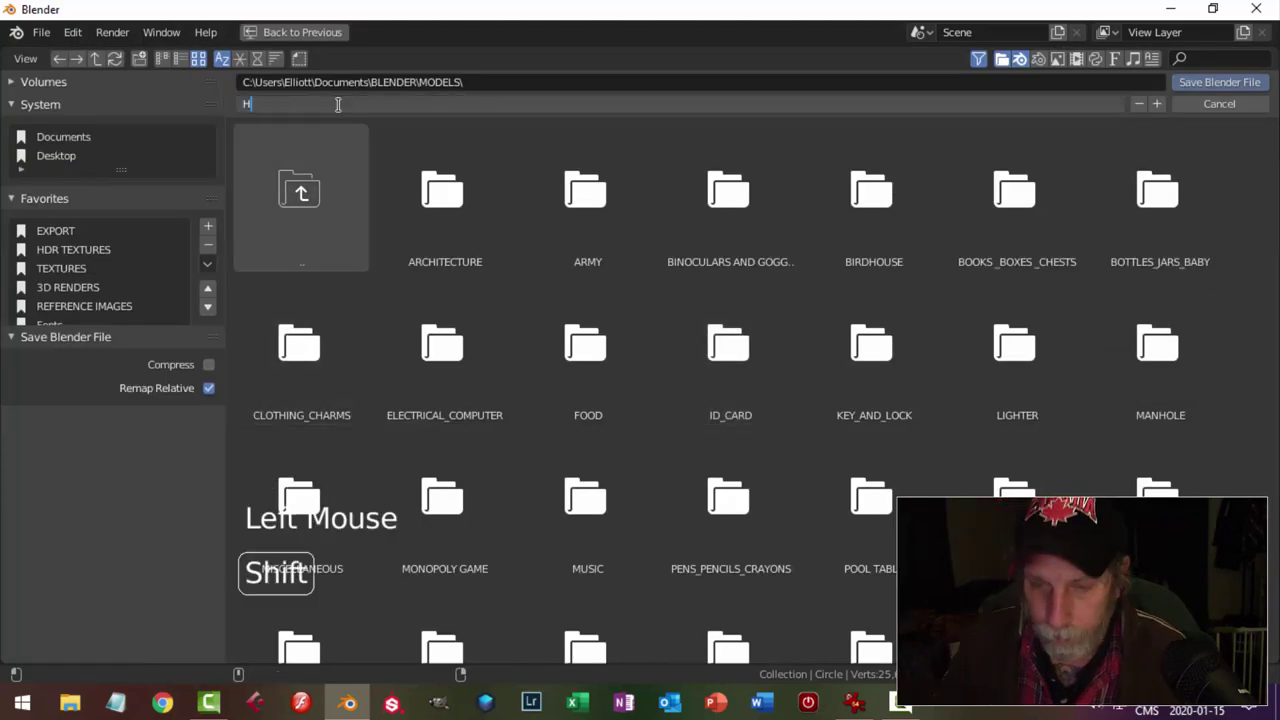
key(r)
key(t)
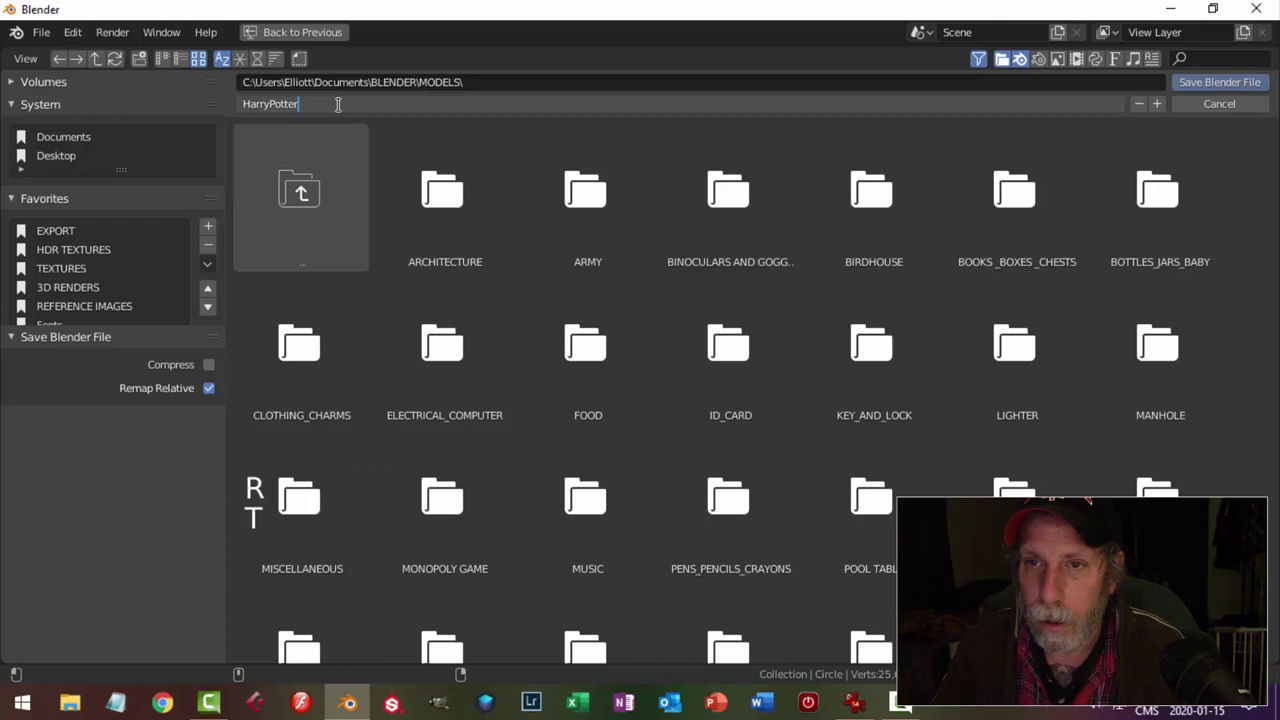
key(i)
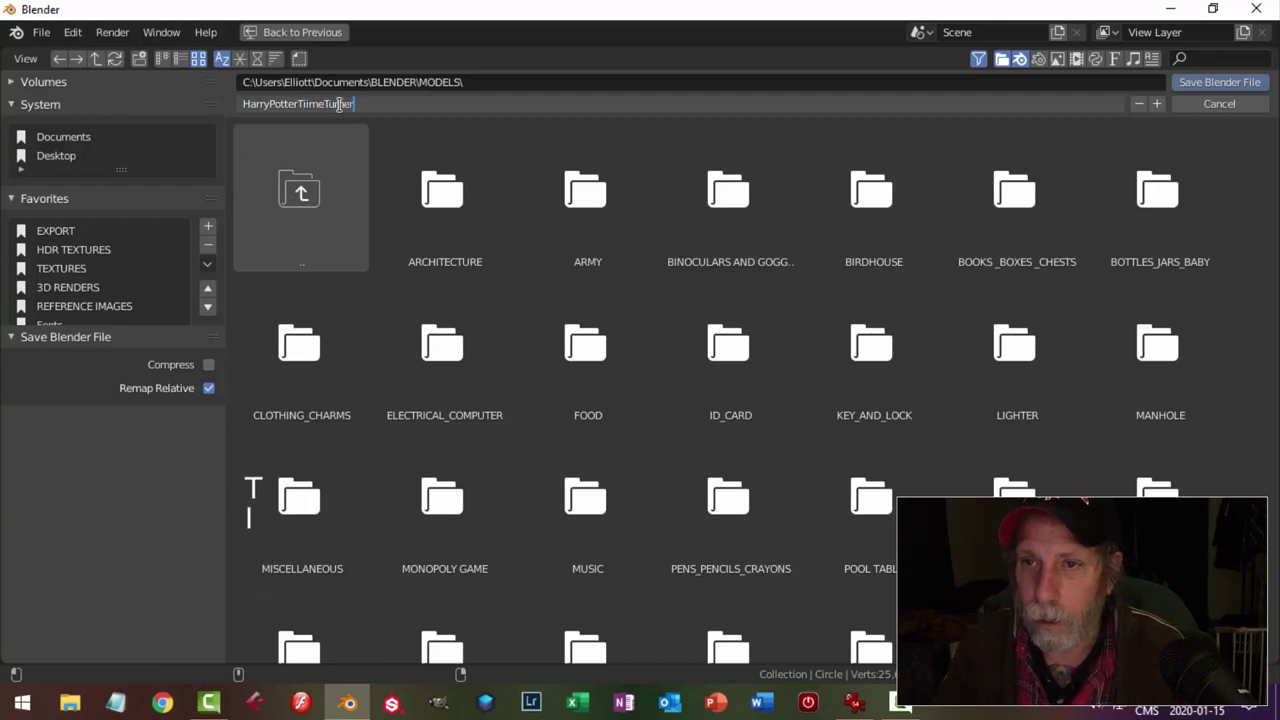
key(BackSpace)
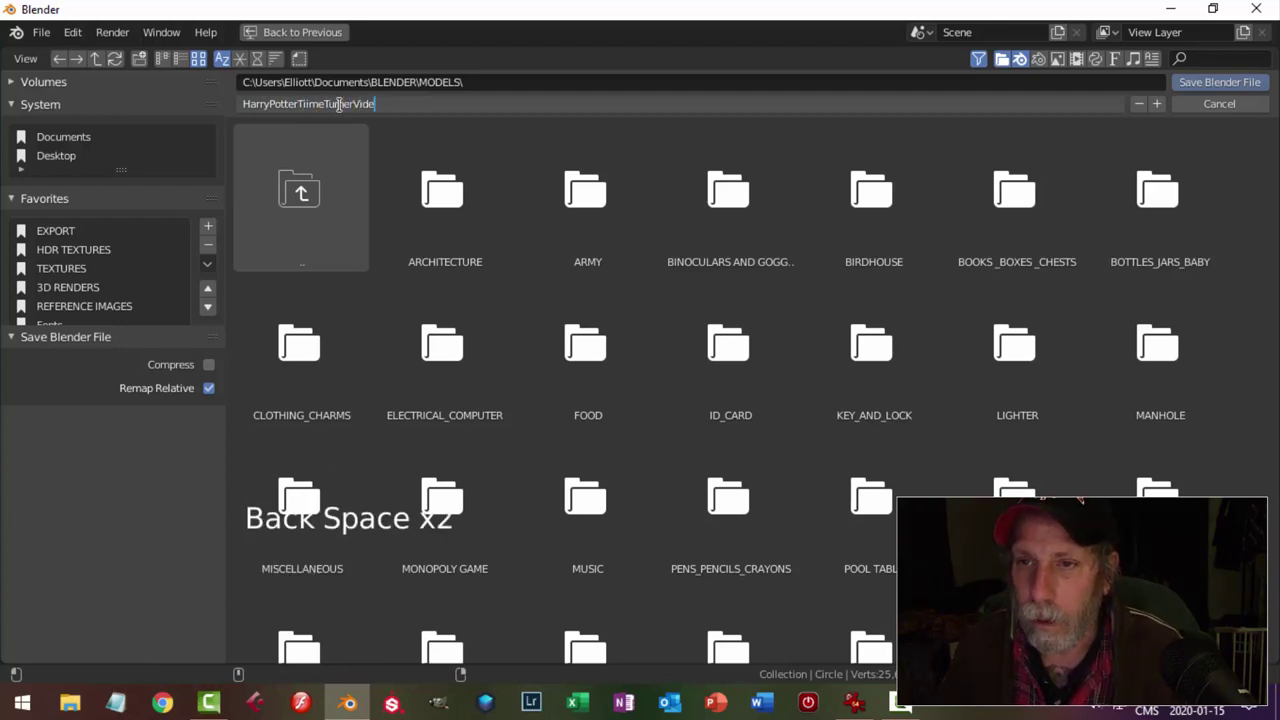
key(BackSpace)
key(Page_Up)
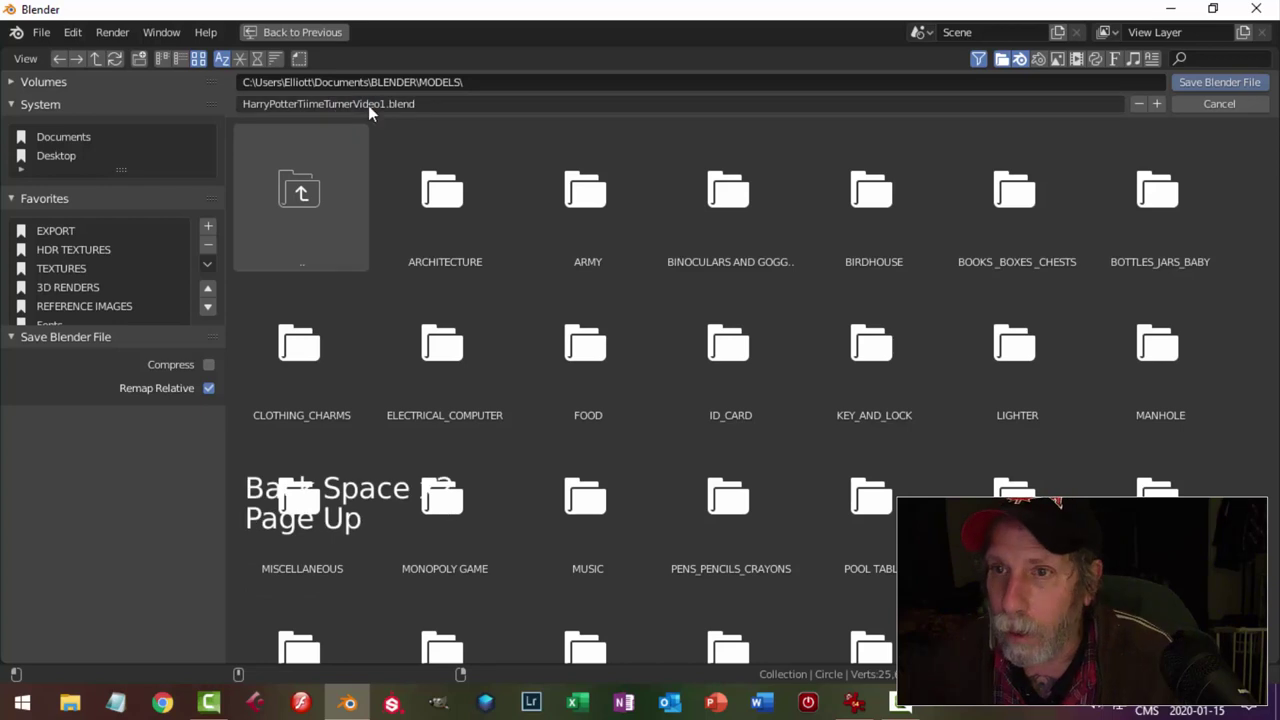
click(1232, 79)
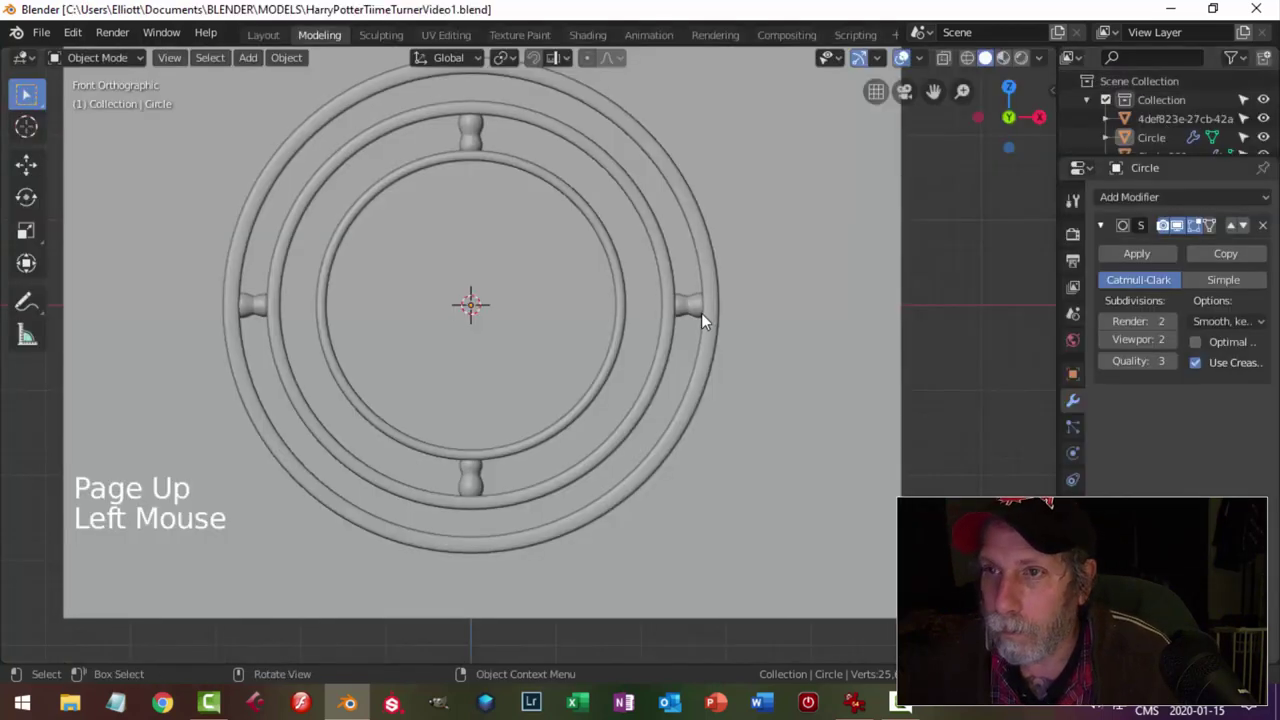
Duplicate the pendant reference image and set the copy beside the original.
scroll(down, 3)
middle_click(698, 291)
scroll(up, 3)
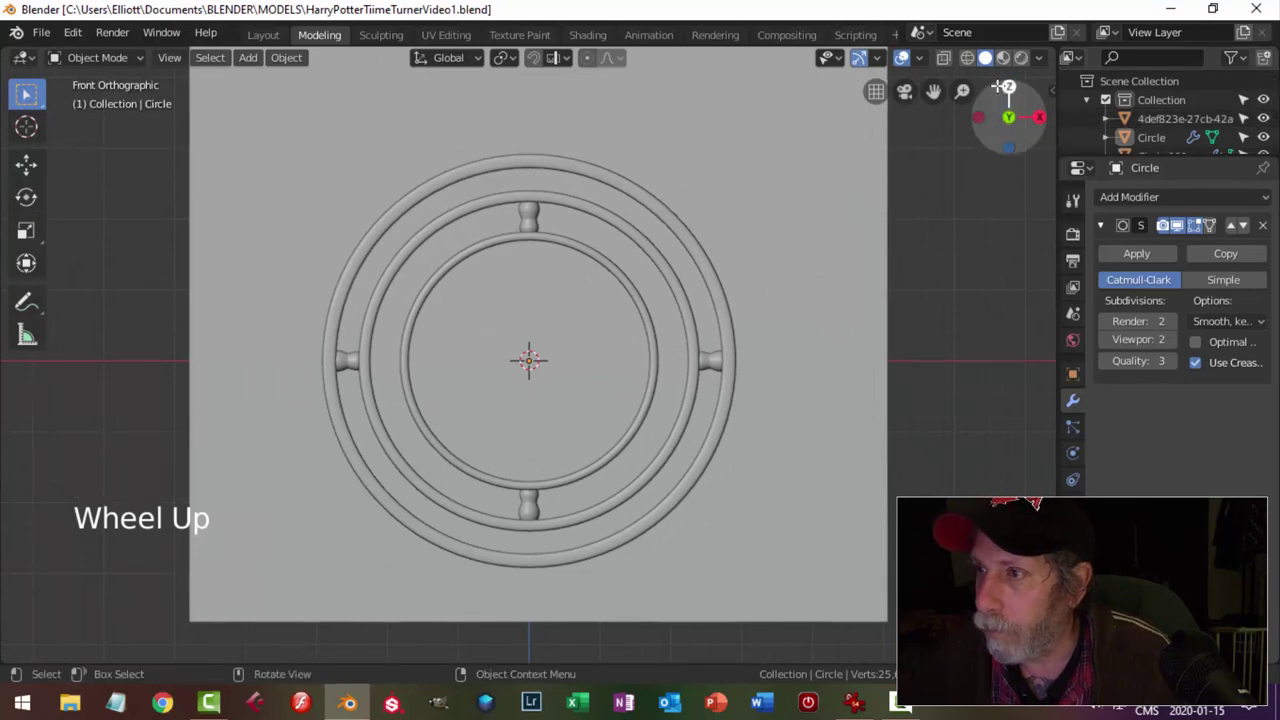
click(1008, 60)
scroll(up, 3)
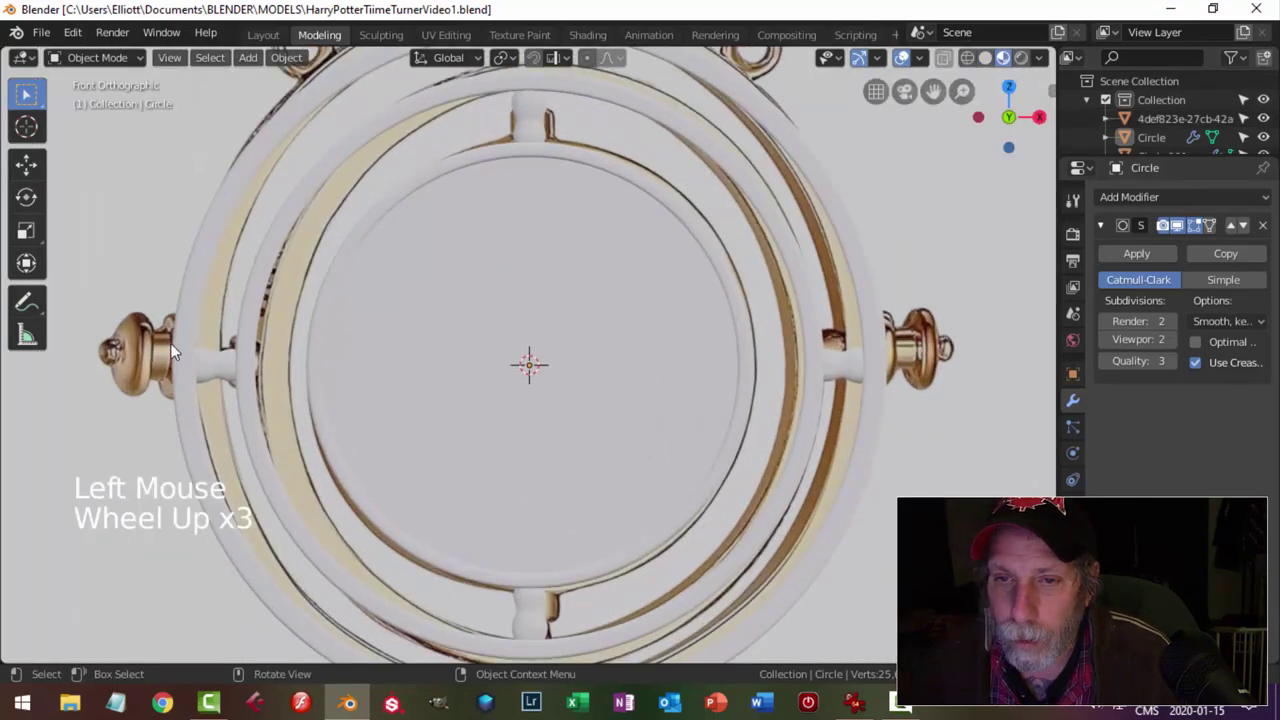
scroll(down, 3)
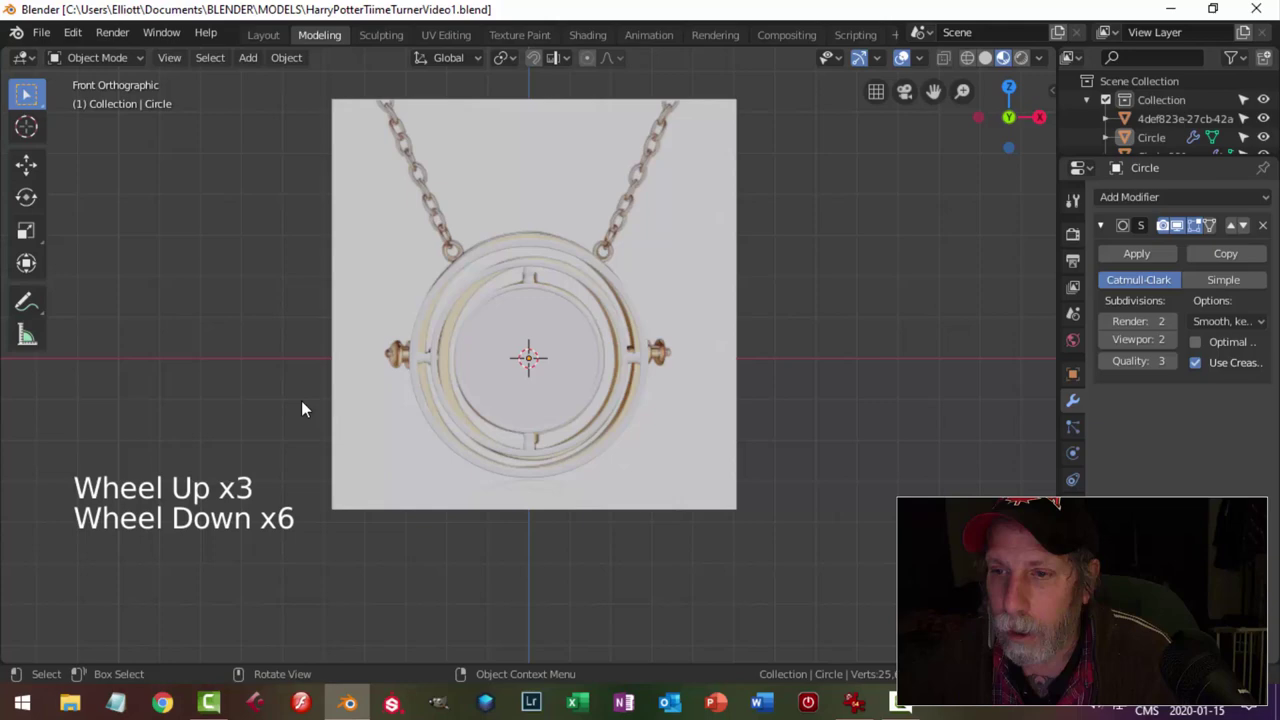
middle_click(354, 408)
click(812, 292)
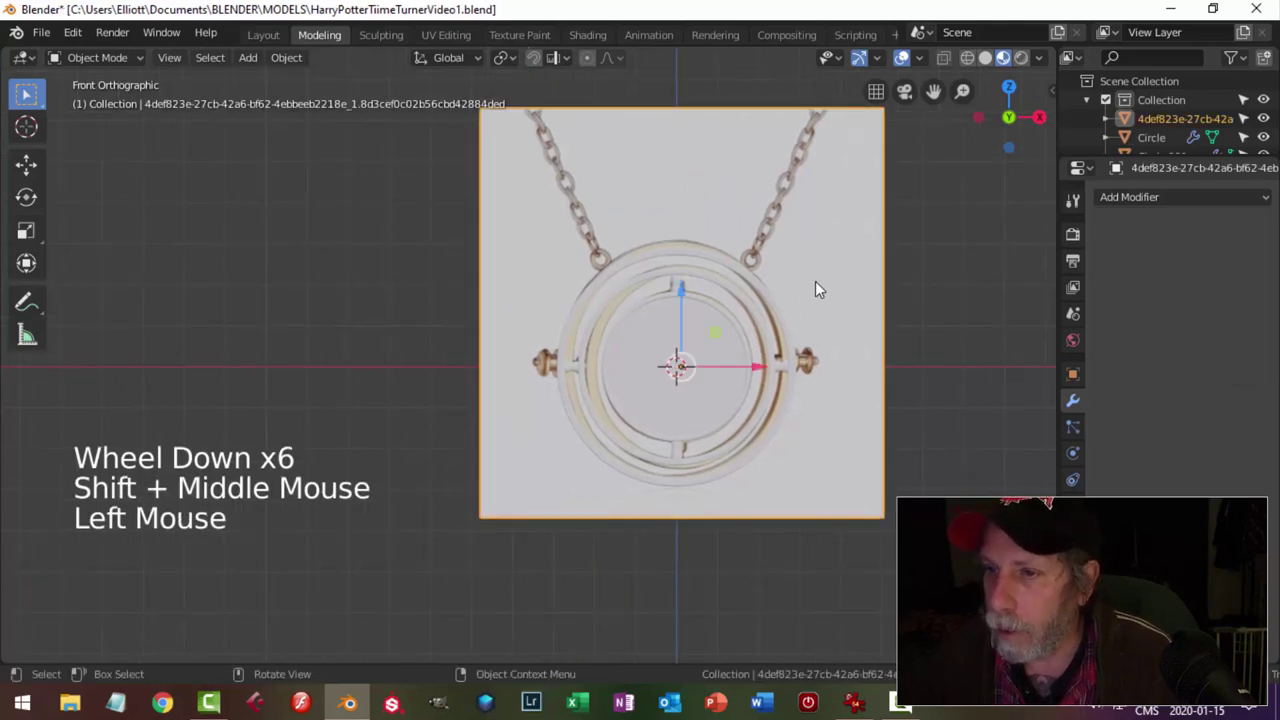
key(shift+d)
click(763, 369)
Rotate the copied reference image 90 degrees to stand sideways, then reach for a new mesh.
middle_click(352, 435)
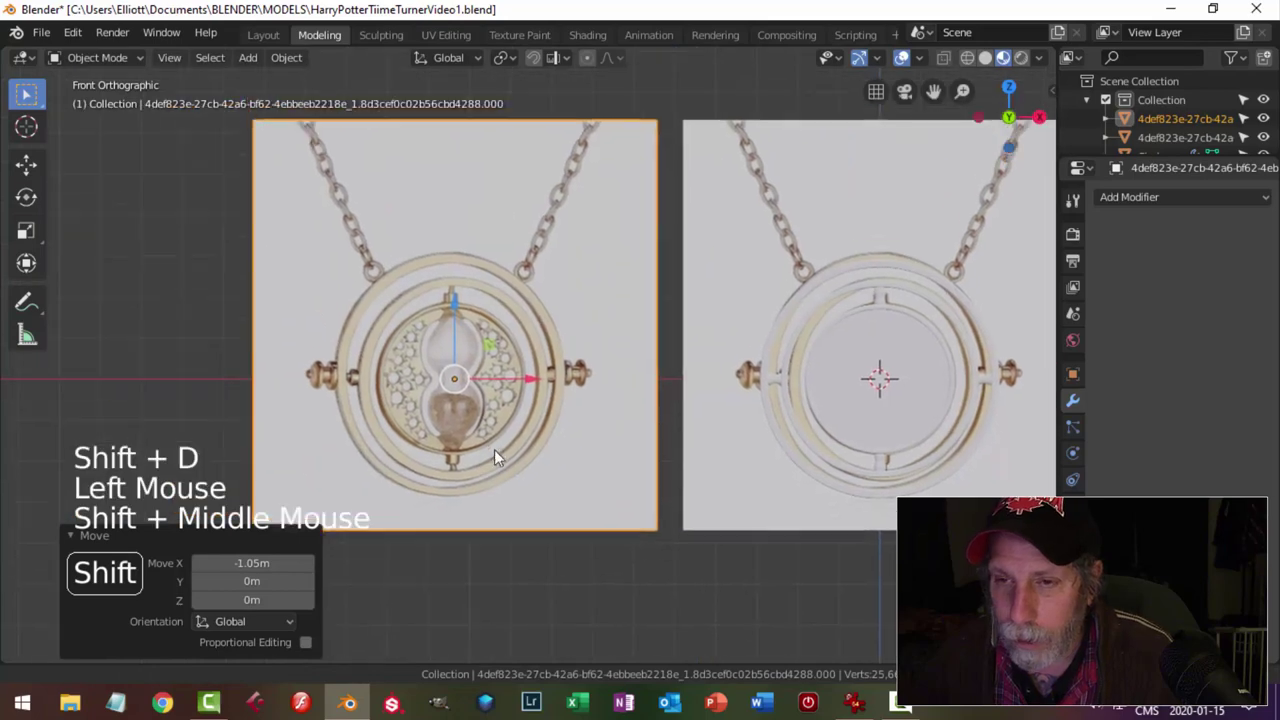
scroll(up, 3)
key(r)
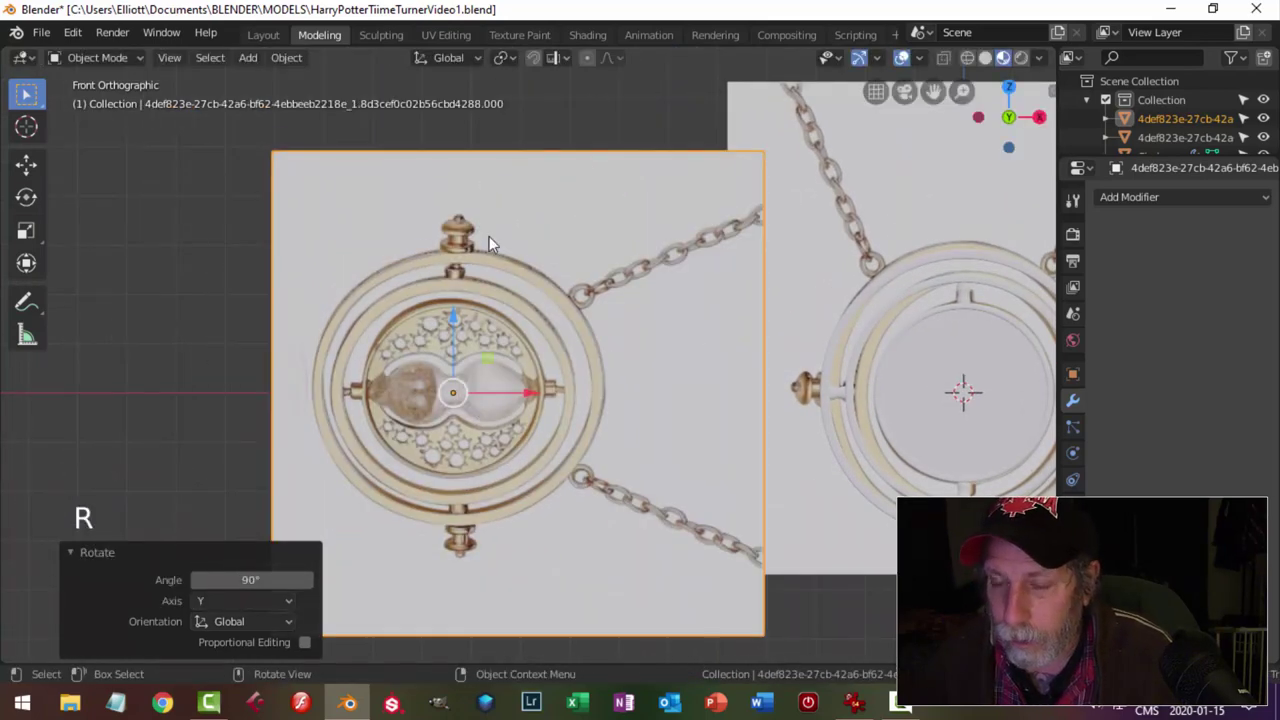
scroll(up, 3)
middle_click(545, 267)
scroll(down, 3)
scroll(down, 3)
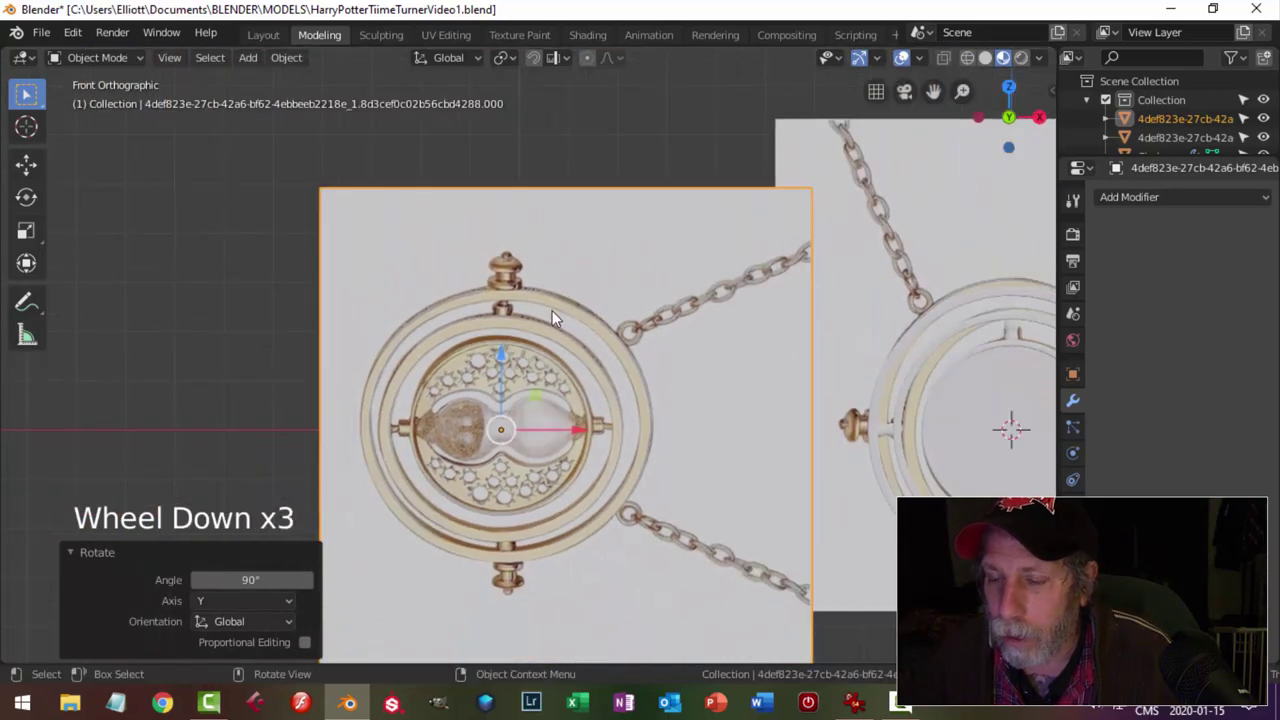
scroll(down, 3)
middle_click(561, 355)
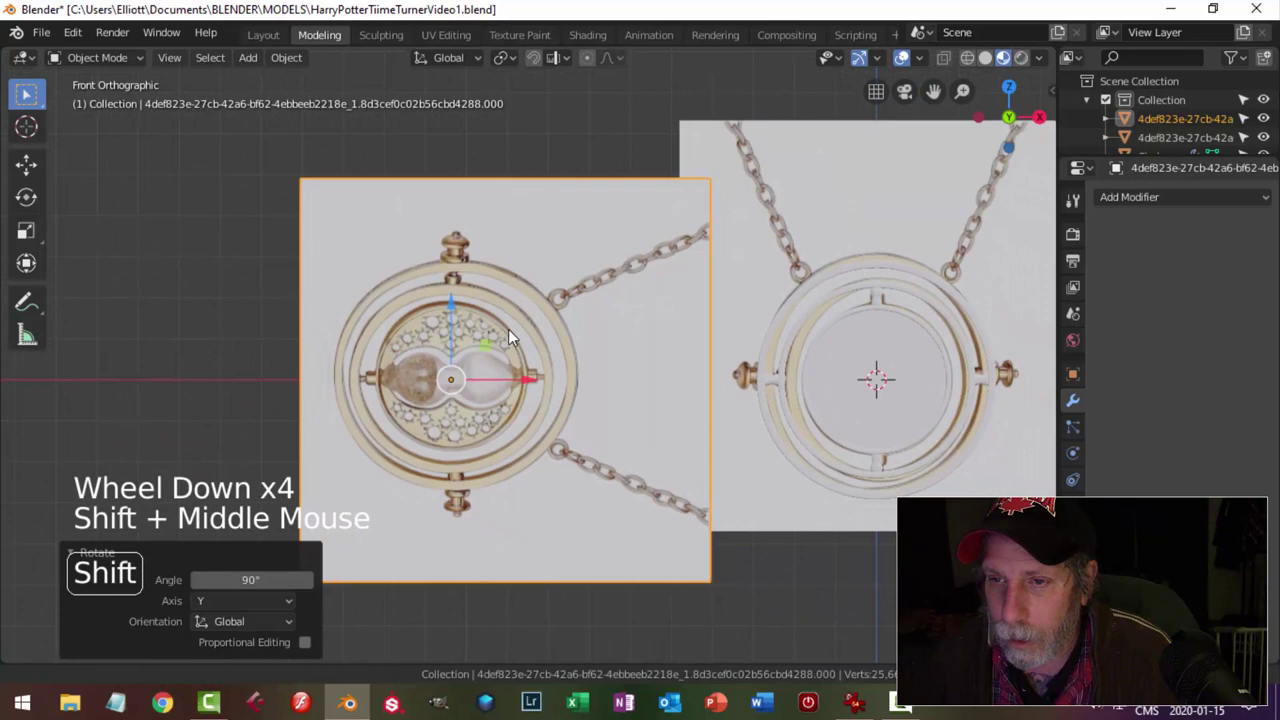
click(1248, 120)
key(shift+a)
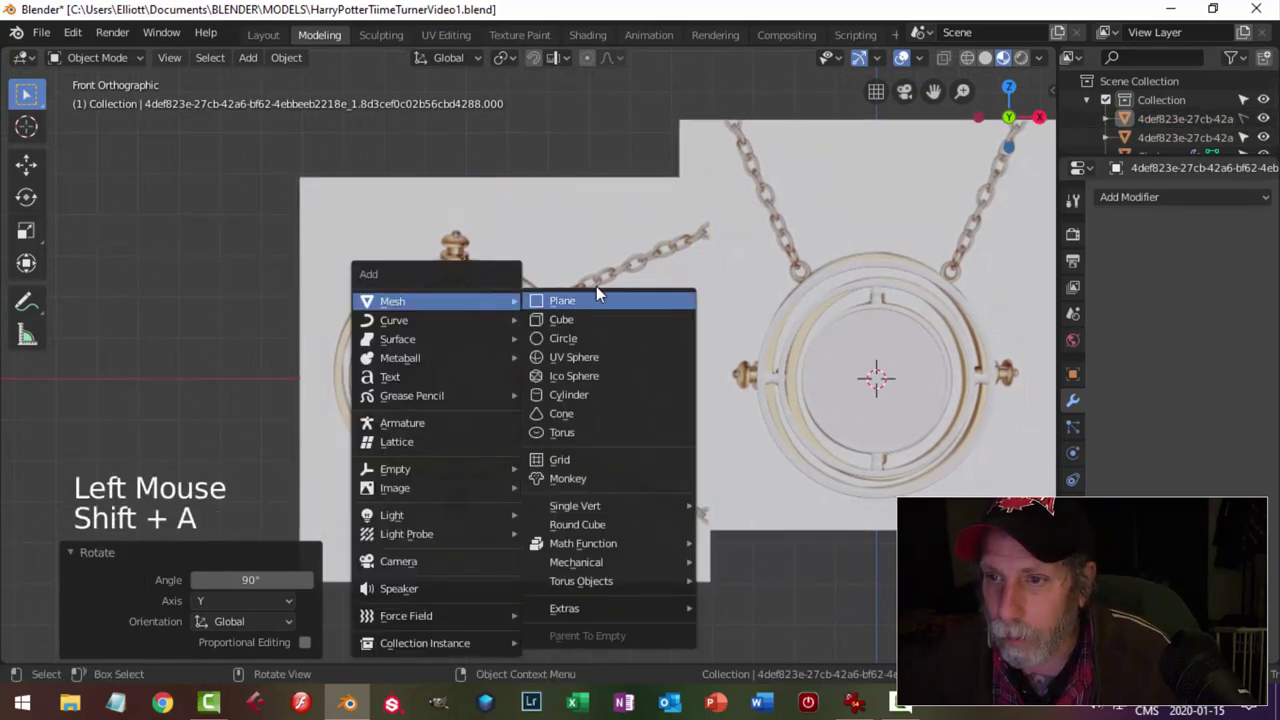
Add a plane, position it over the sideways reference and enter vertex editing.
scroll(down, 3)
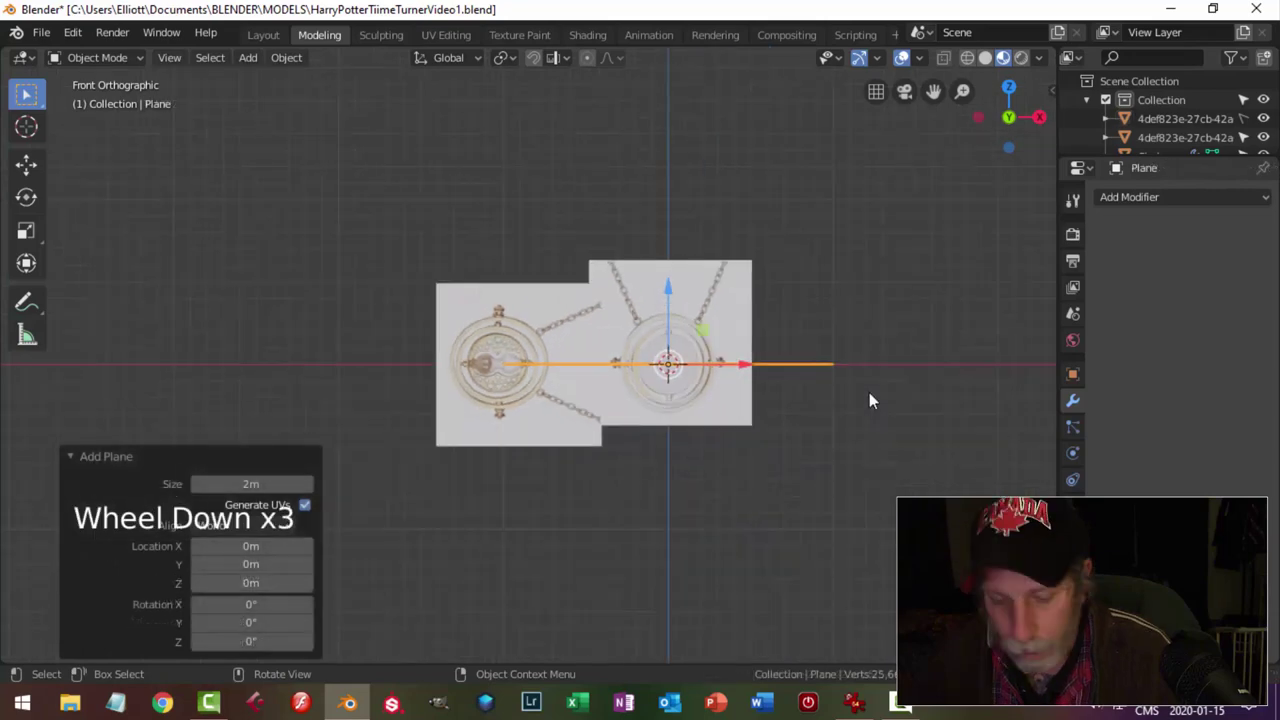
key(r)
scroll(up, 3)
key(g)
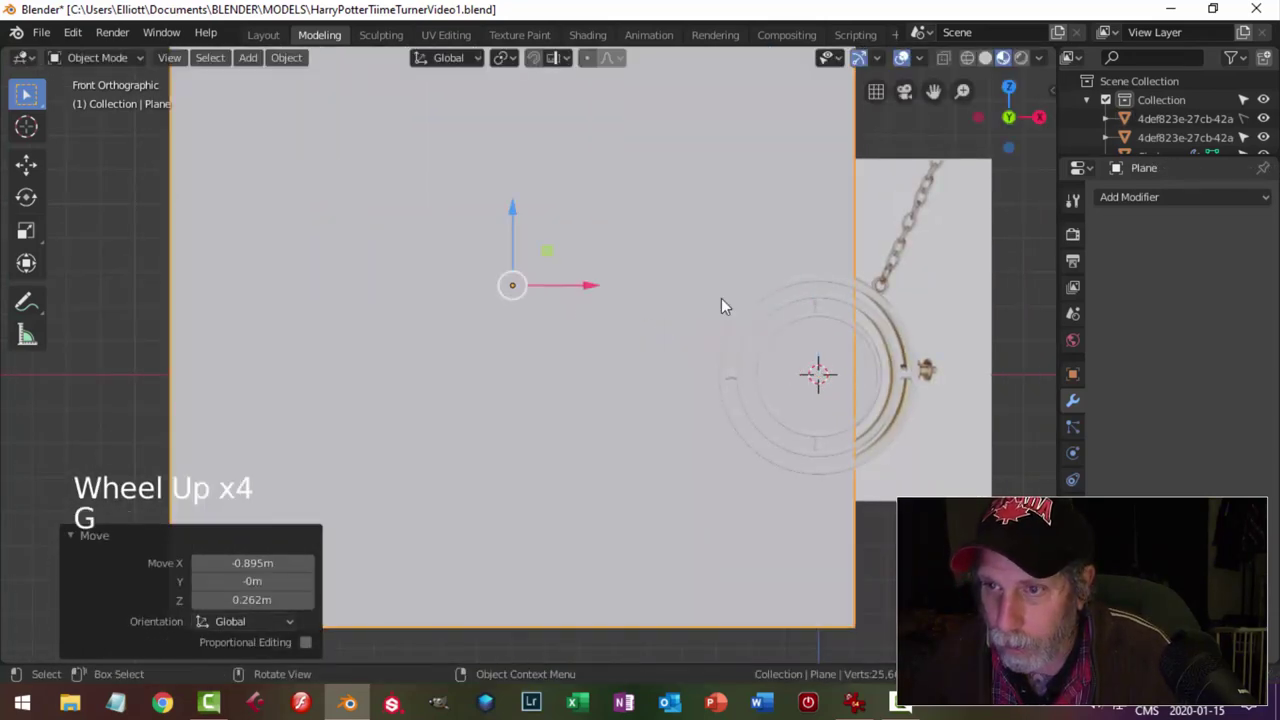
key(Tab)
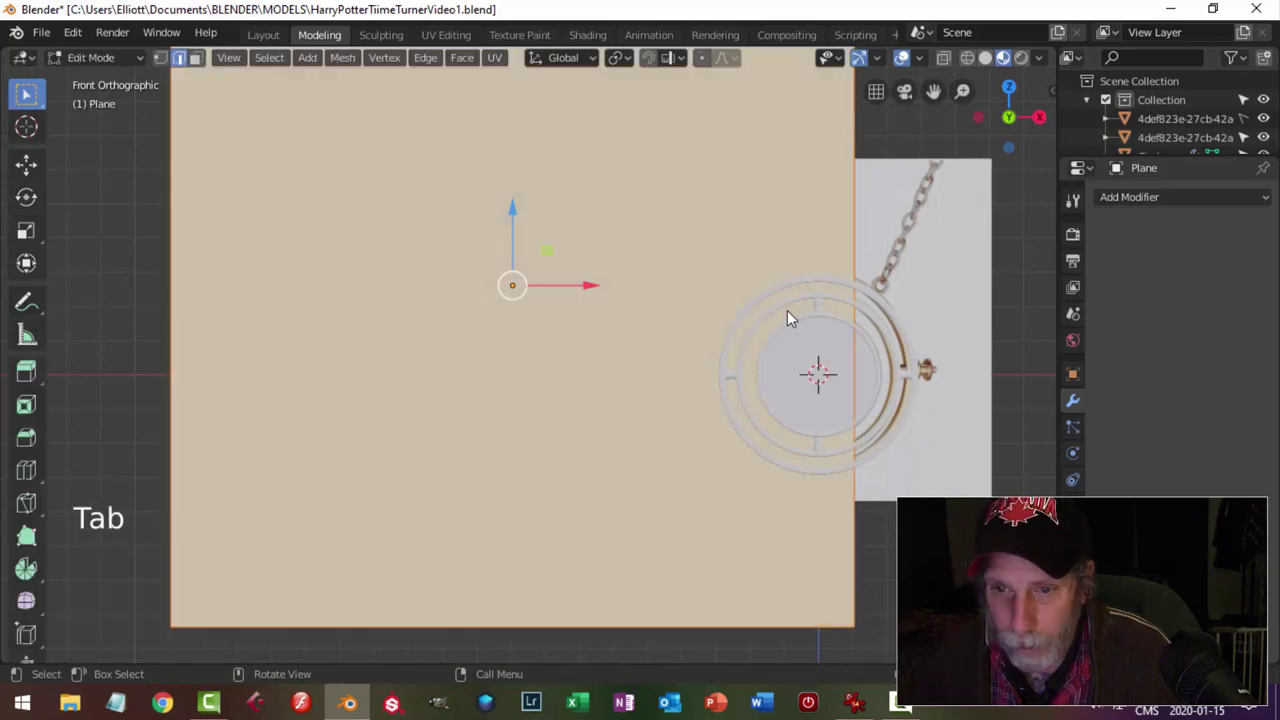
key(1)
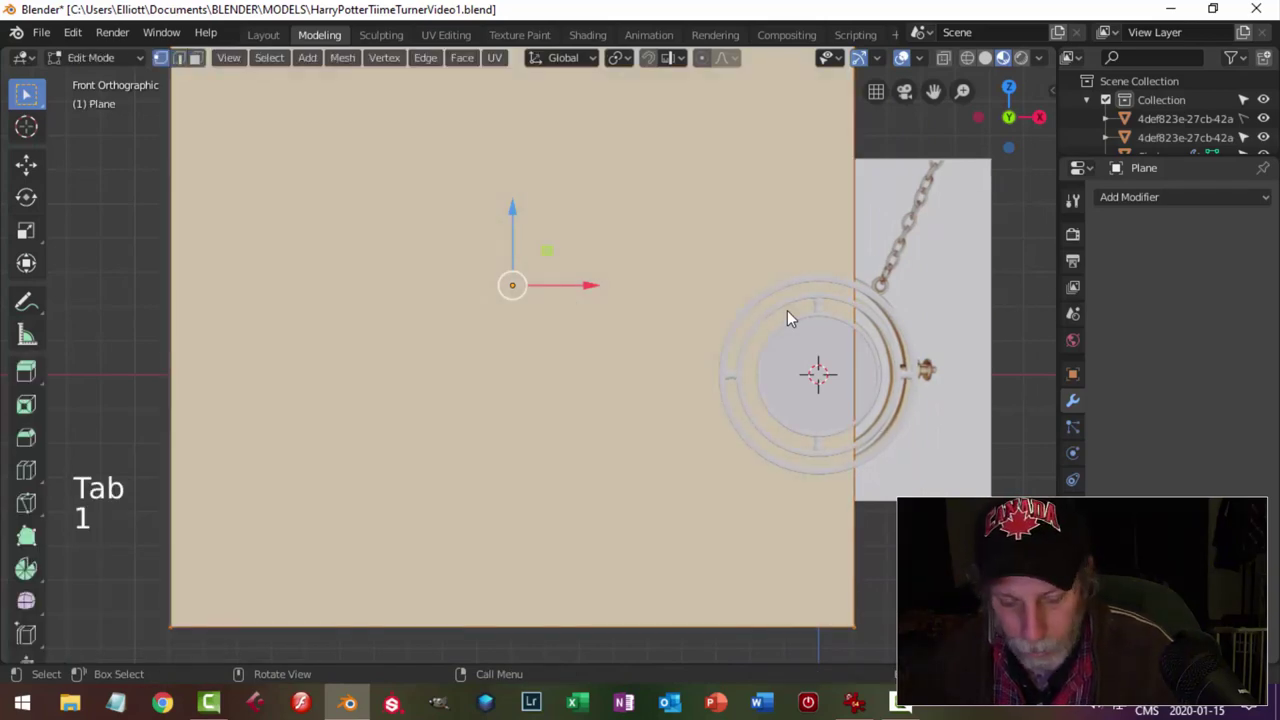
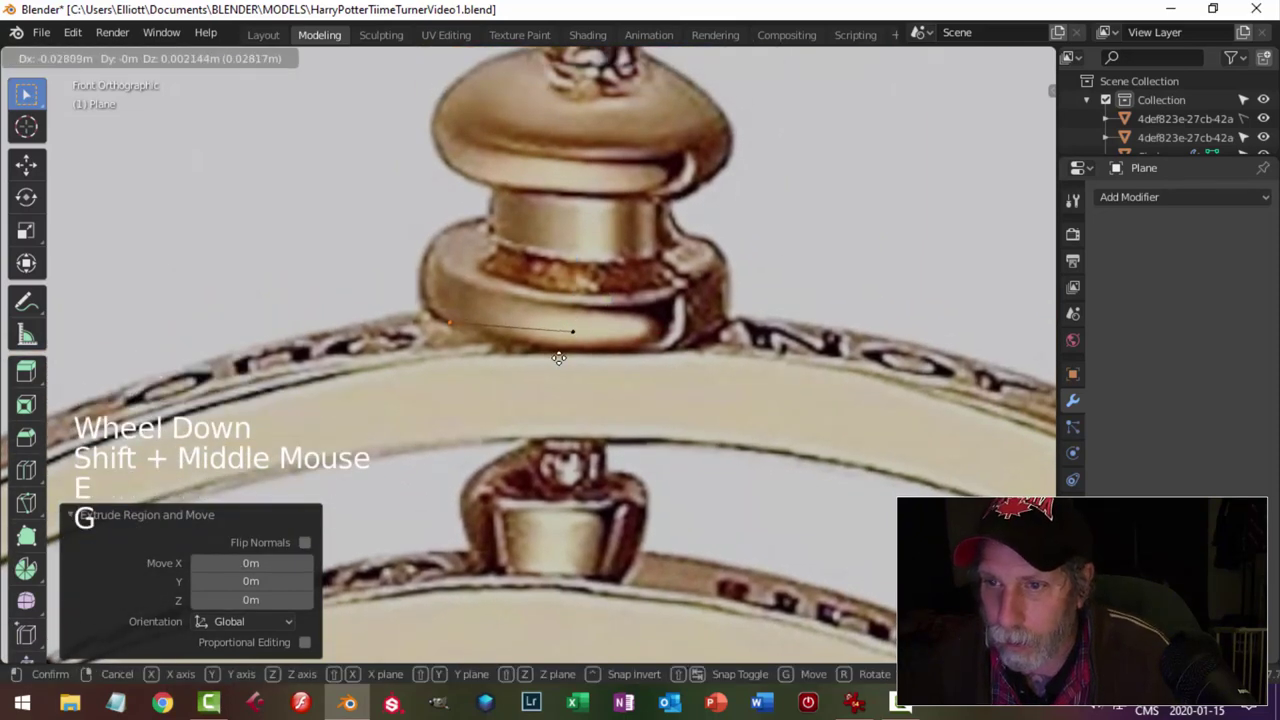
Move and extrude vertices along the hourglass end cap's edge on the reference.
key(e)
key(e)
key(g)
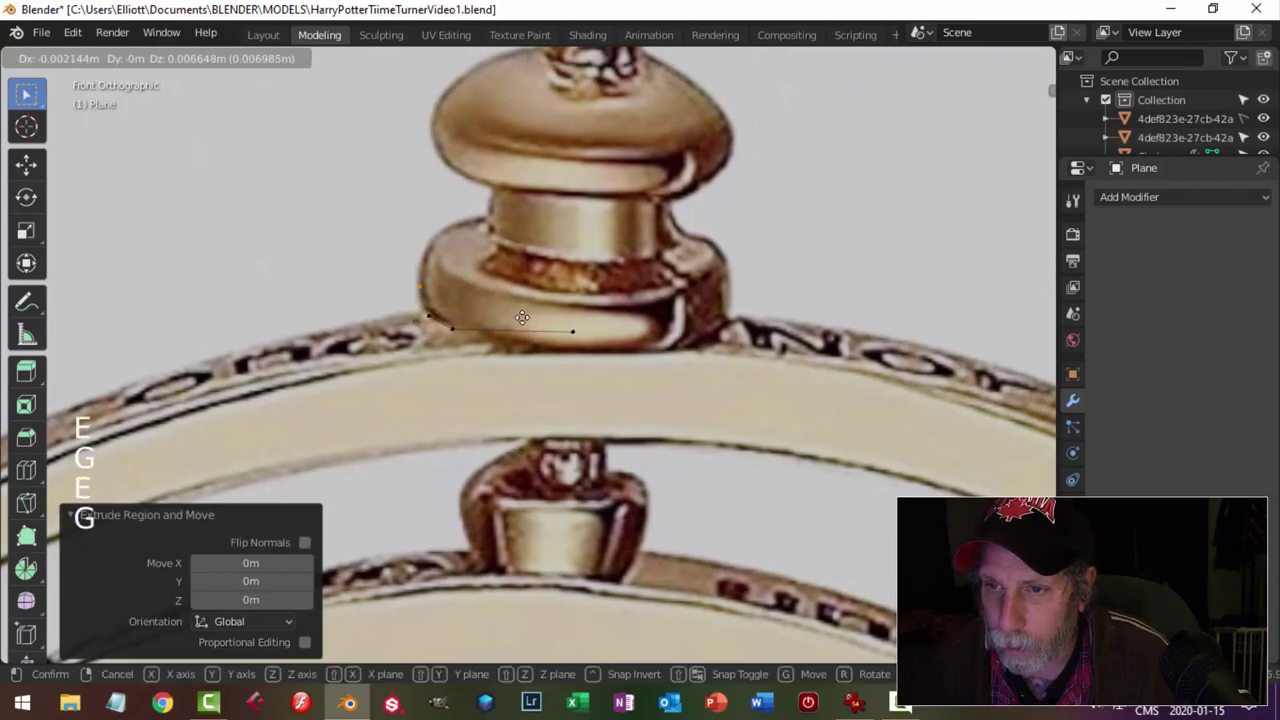
key(e)
key(g)
key(e)
key(g)
key(e)
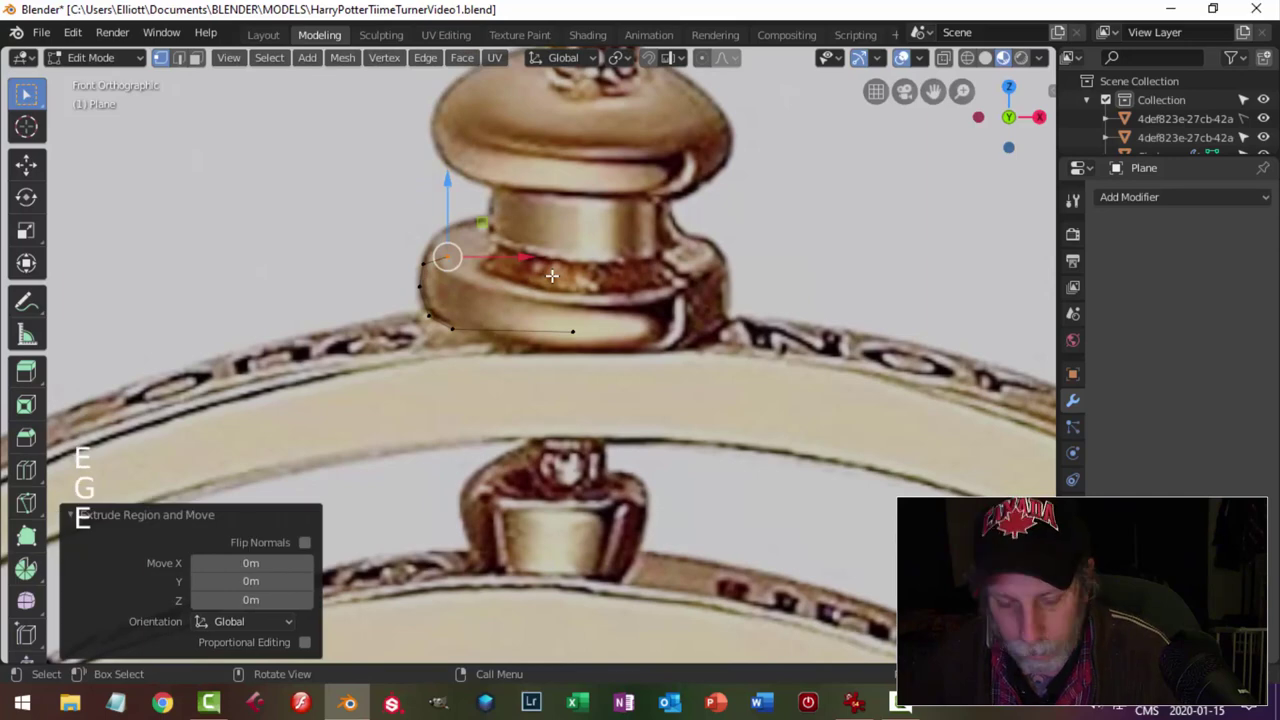
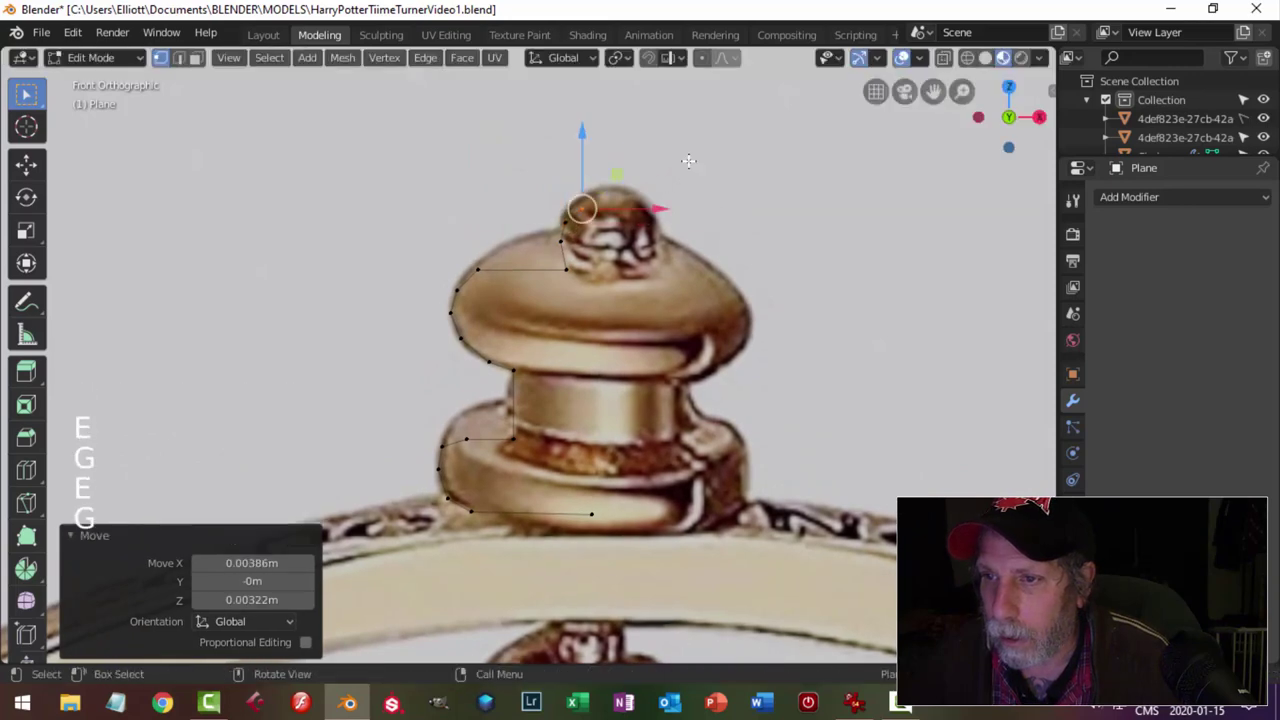
Extend the outline up to the cap's top knob and return to object mode.
key(e)
key(g)
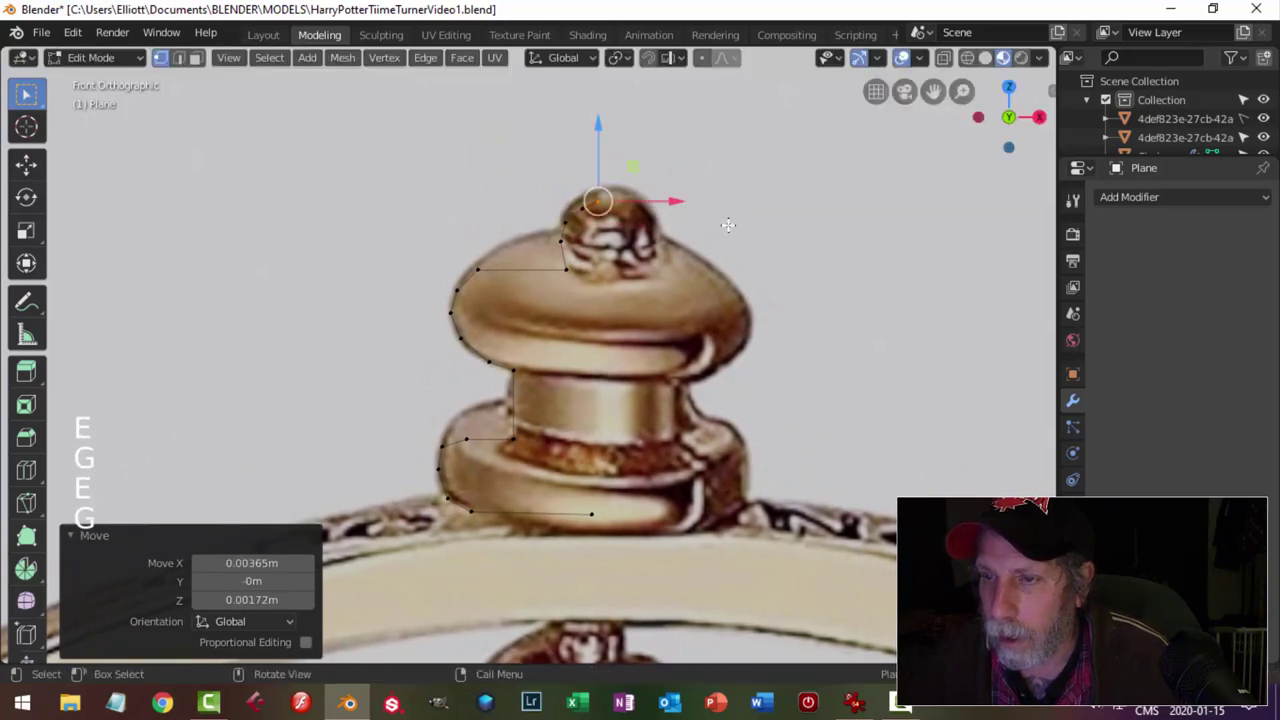
key(a)
scroll(down, 3)
key(Tab)
scroll(down, 3)
scroll(down, 3)
middle_click(717, 408)
scroll(up, 3)
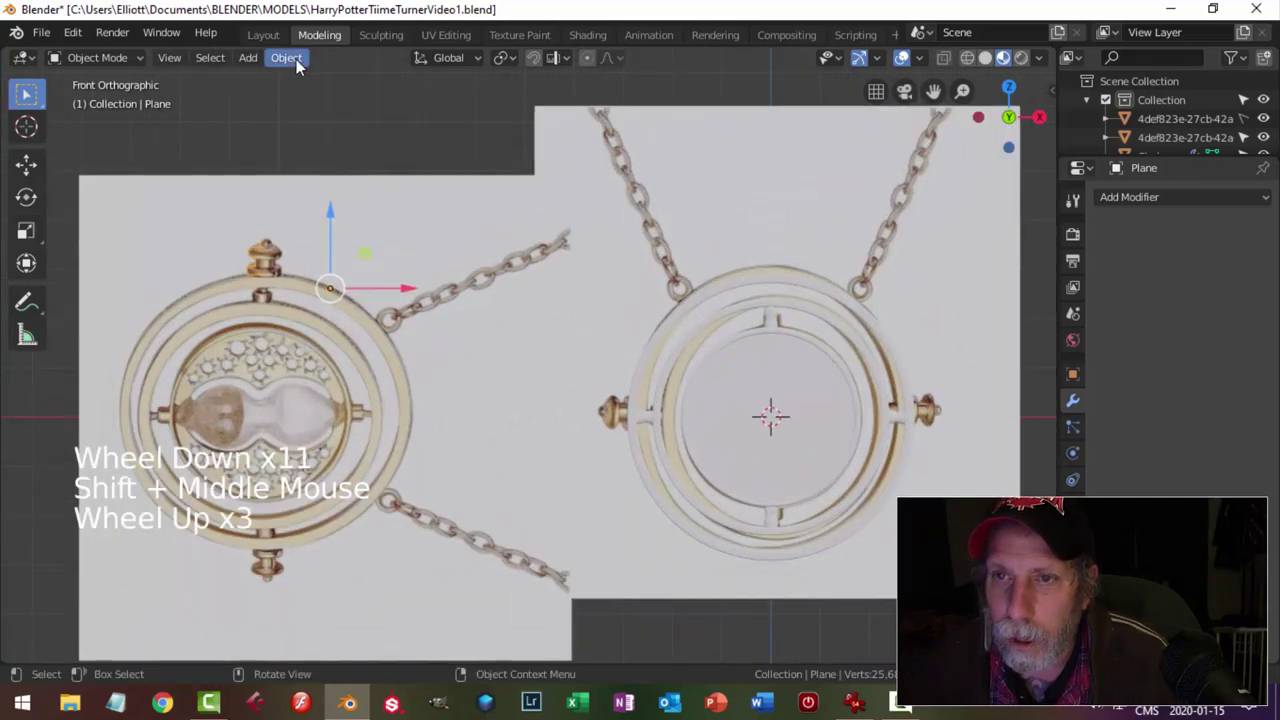
Set the traced profile's origin to the 3D cursor at the pendant centre.
click(300, 64)
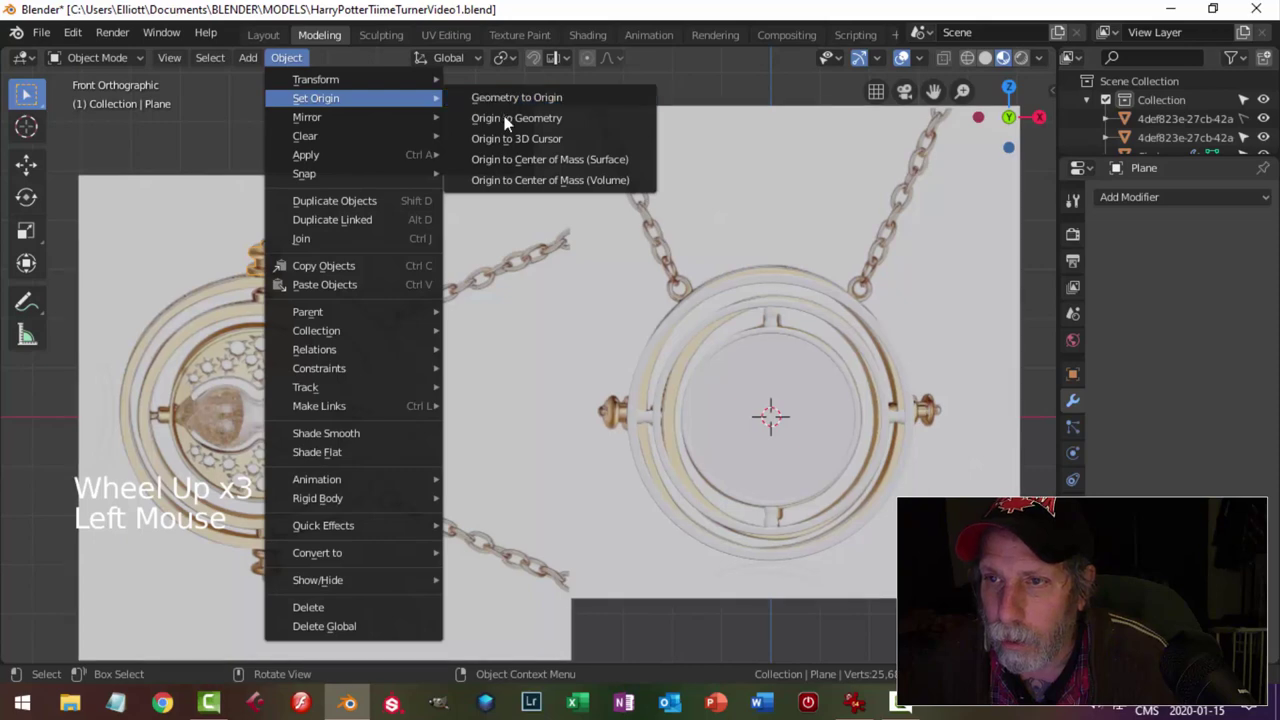
click(304, 58)
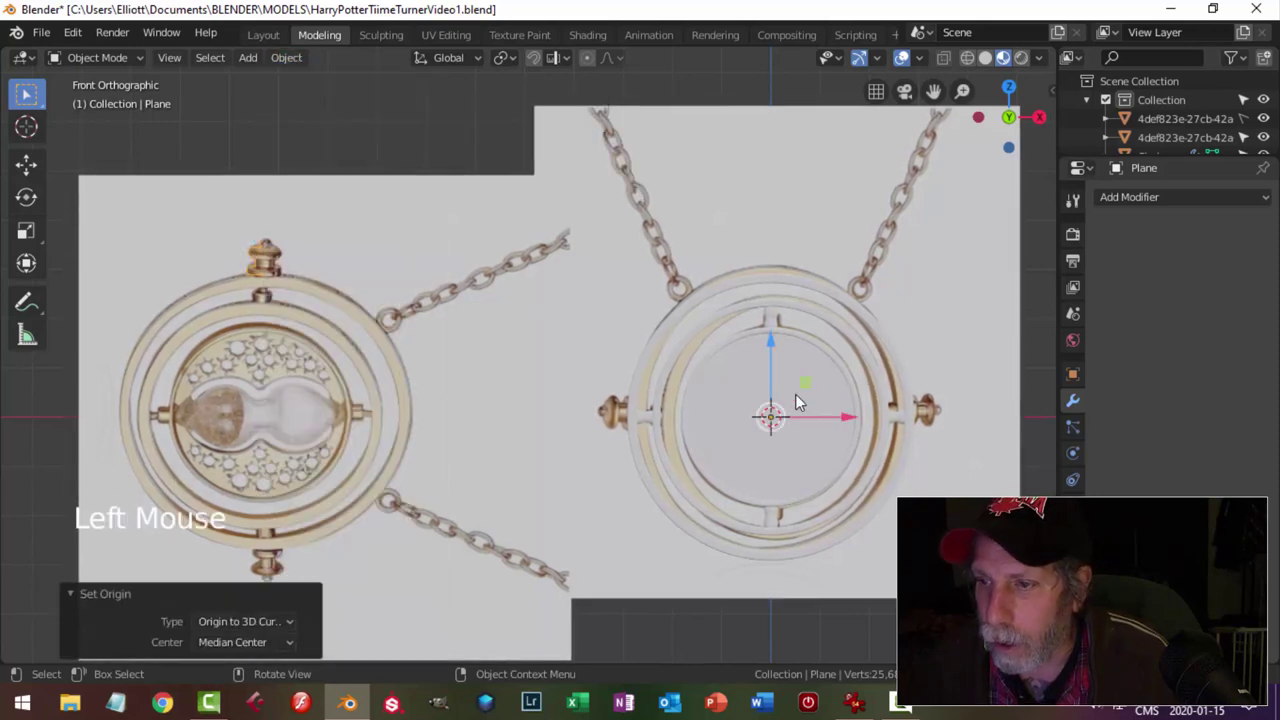
click(288, 63)
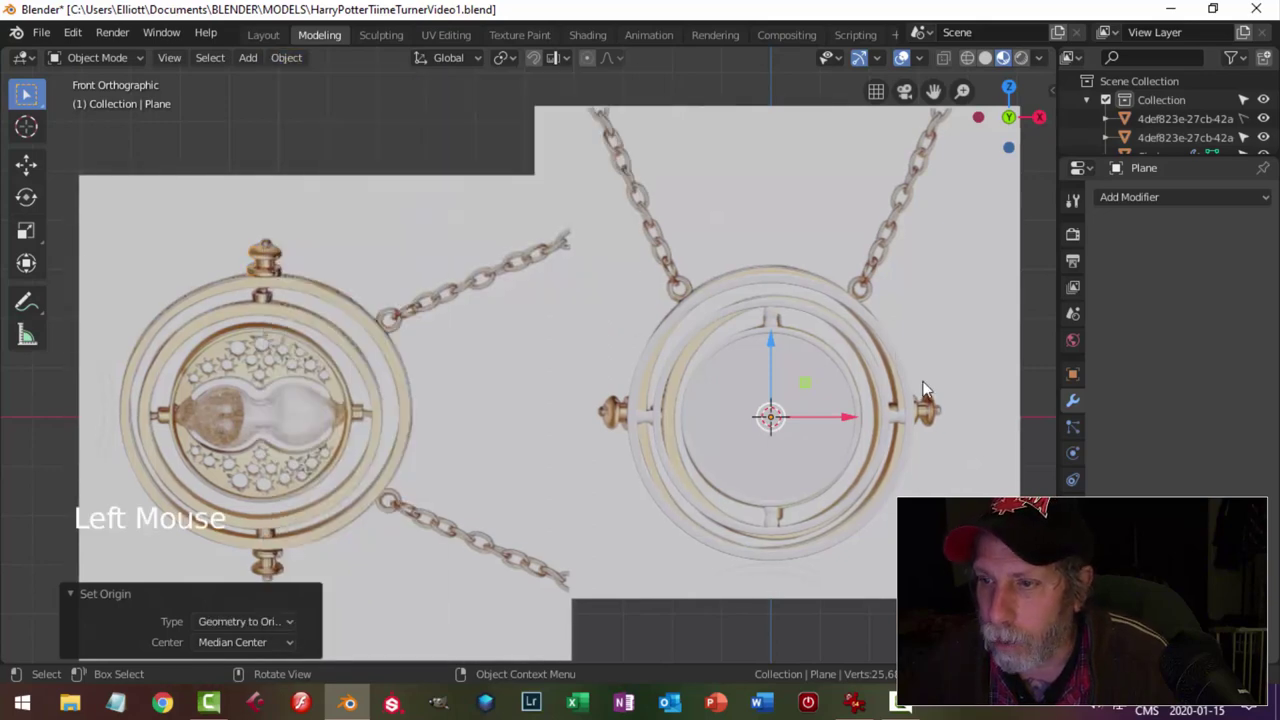
scroll(up, 3)
scroll(down, 3)
Hide the front-view reference image and reselect the cap profile.
click(898, 431)
key(h)
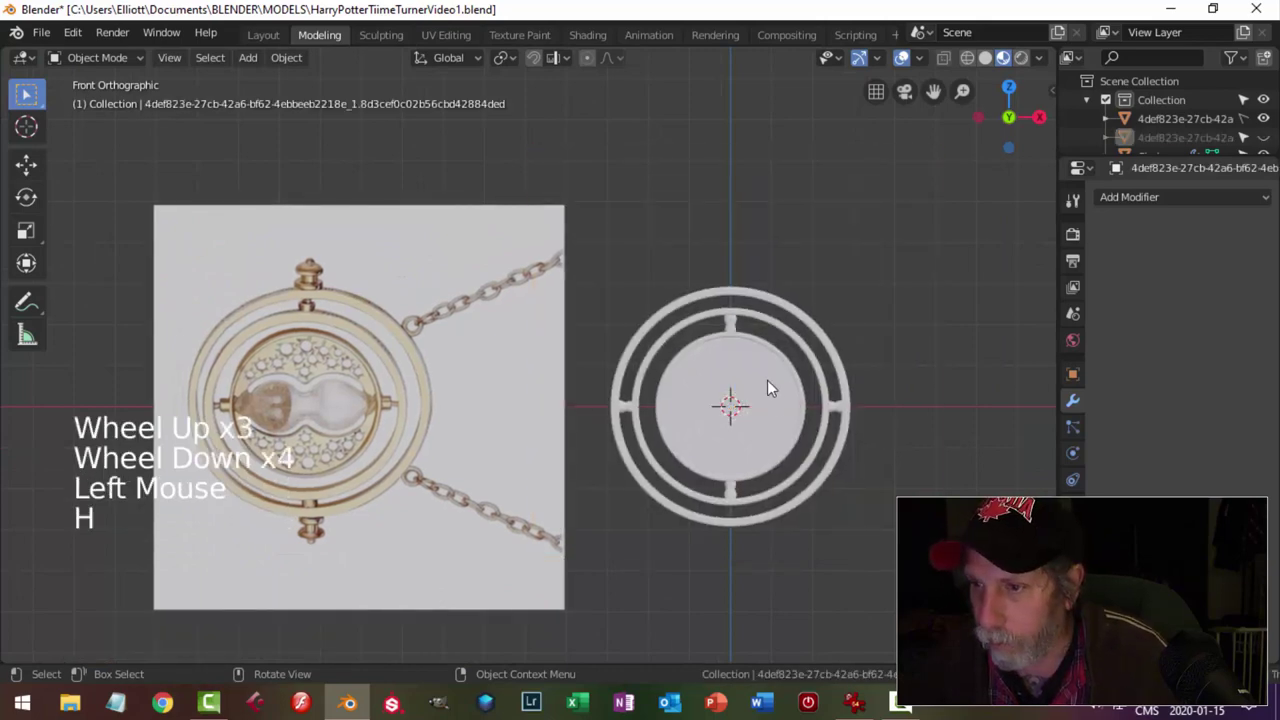
click(770, 385)
key(h)
middle_click(802, 437)
Add a Screw modifier to revolve the profile into a rounded solid end cap.
click(742, 430)
key(KP_Decimal)
scroll(up, 3)
key(KP_1)
scroll(up, 3)
scroll(down, 3)
Set the Screw axis to Y and tweak vertices into a broad base with a rounded knob.
click(605, 347)
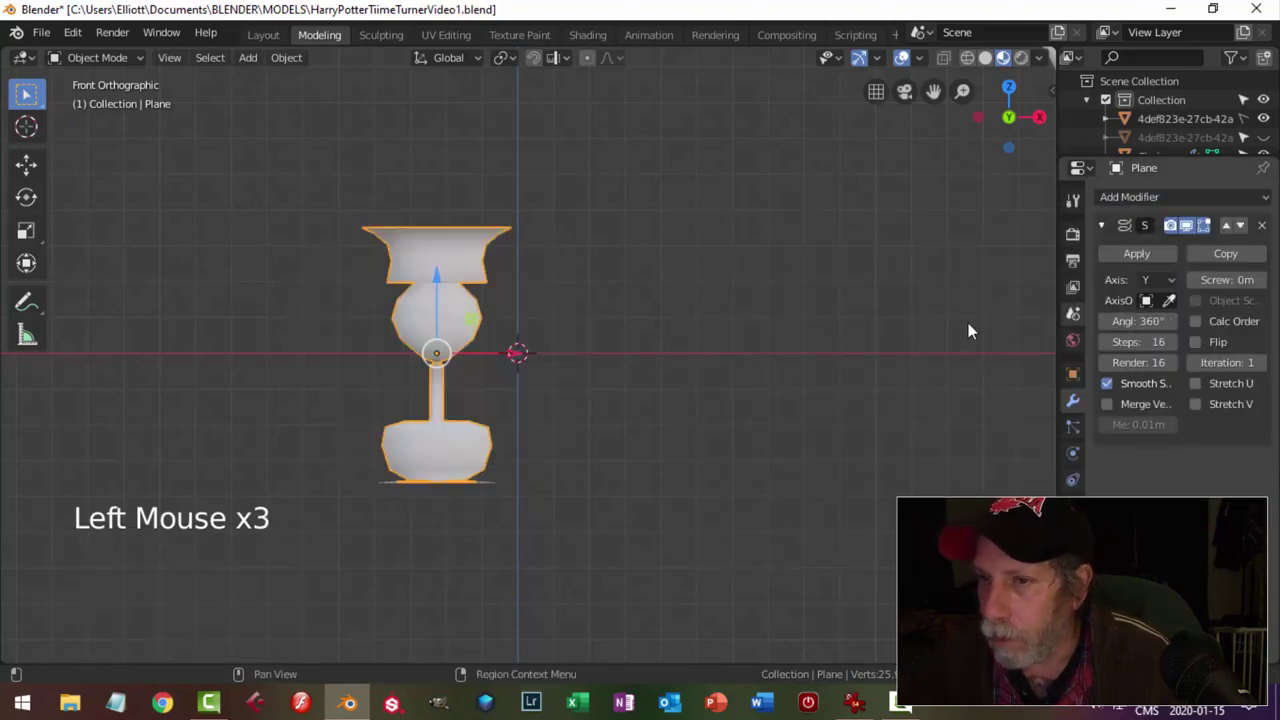
scroll(up, 3)
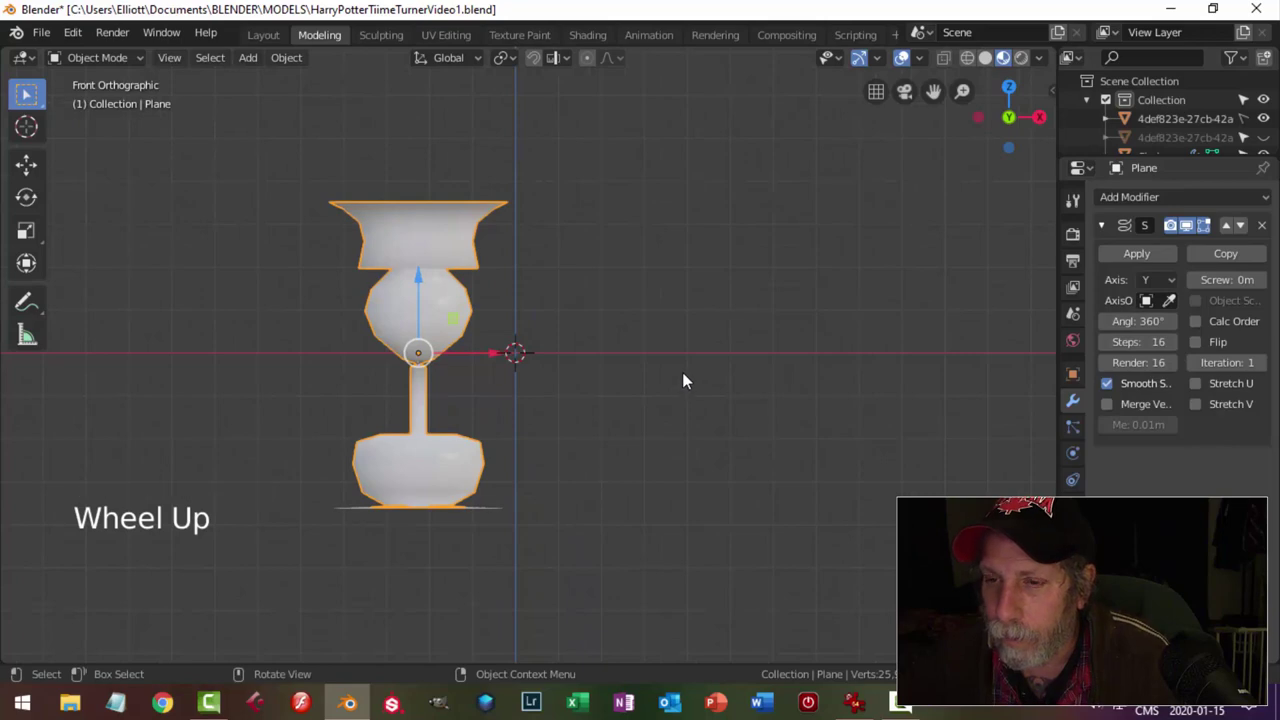
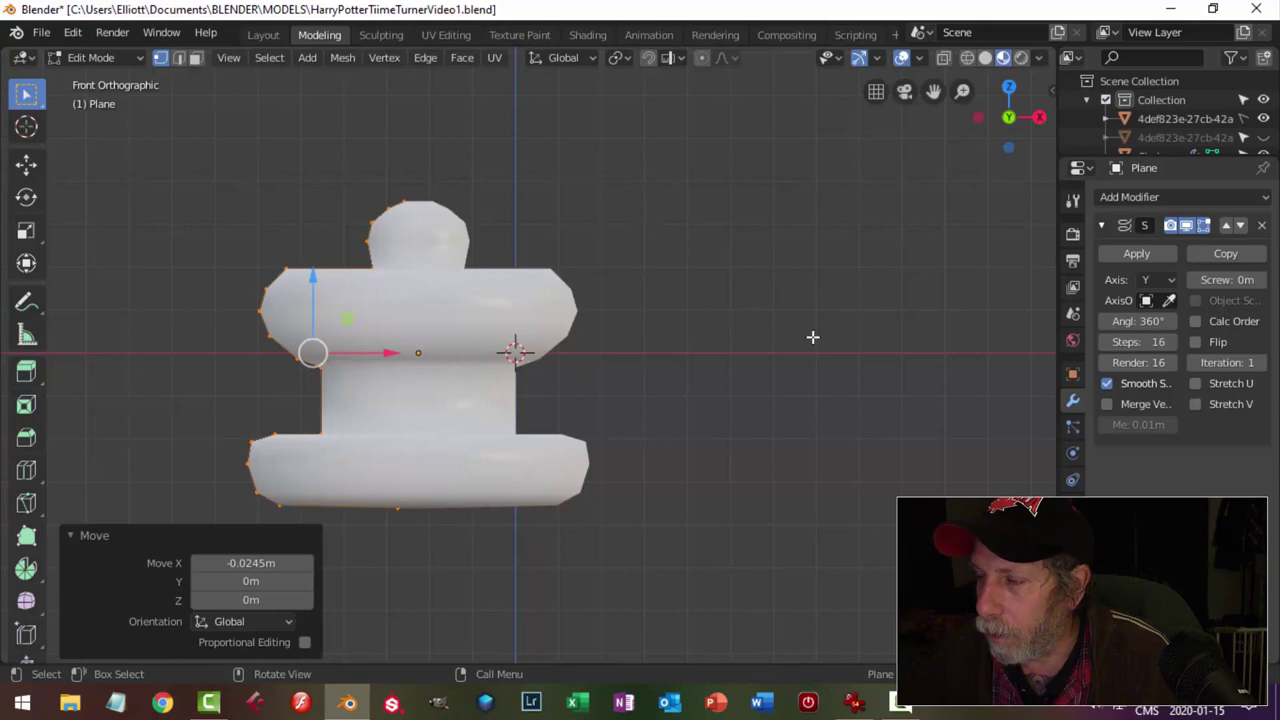
key(Tab)
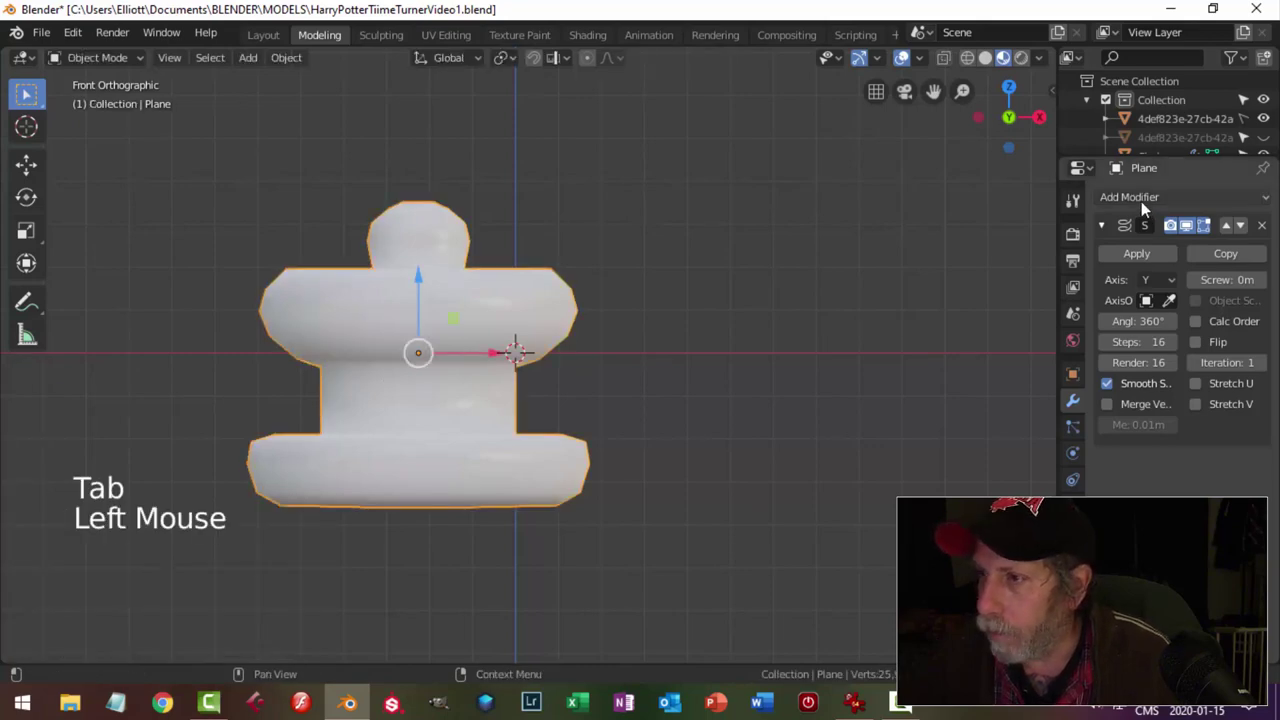
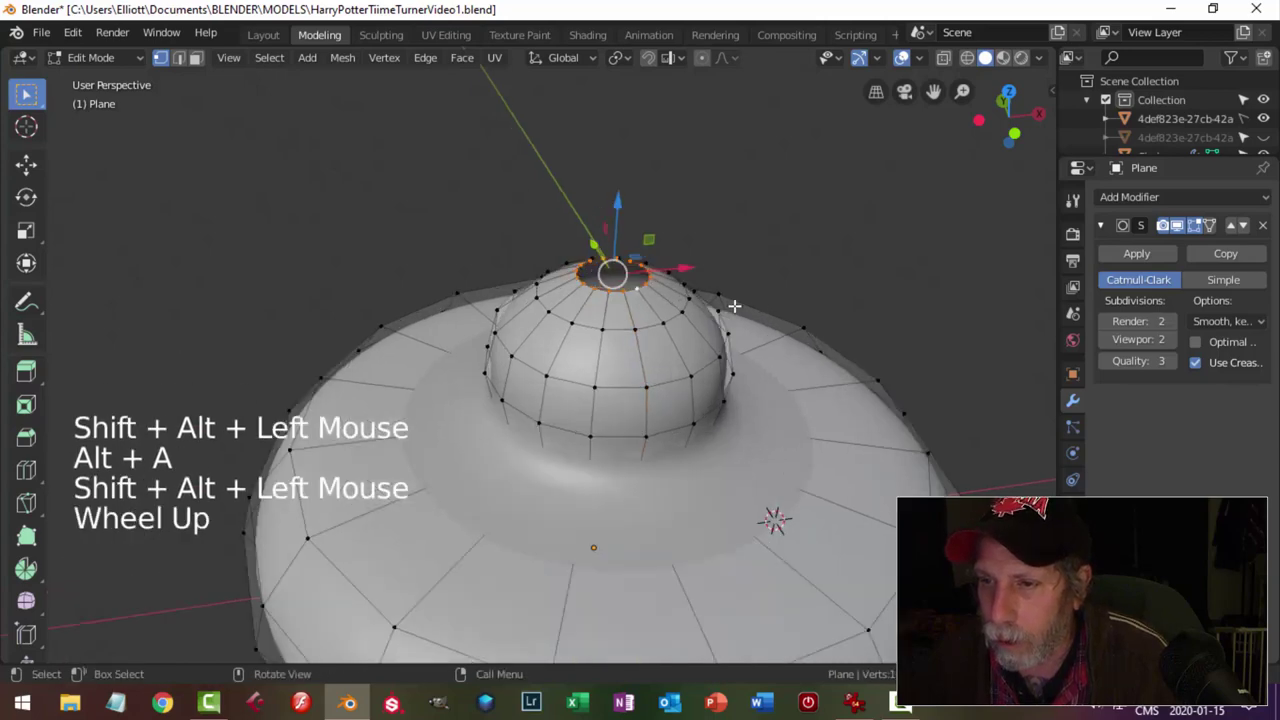
Close the cap's faces into a smooth solid and orbit back toward the rings.
click(467, 66)
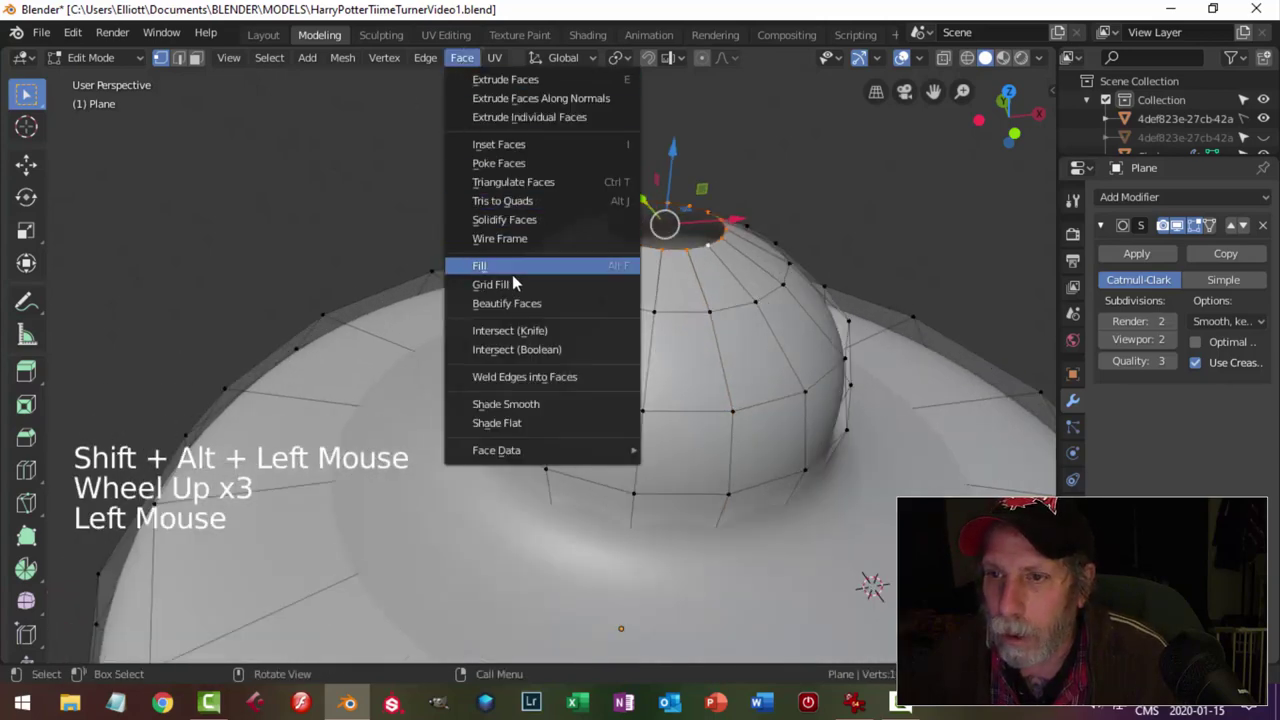
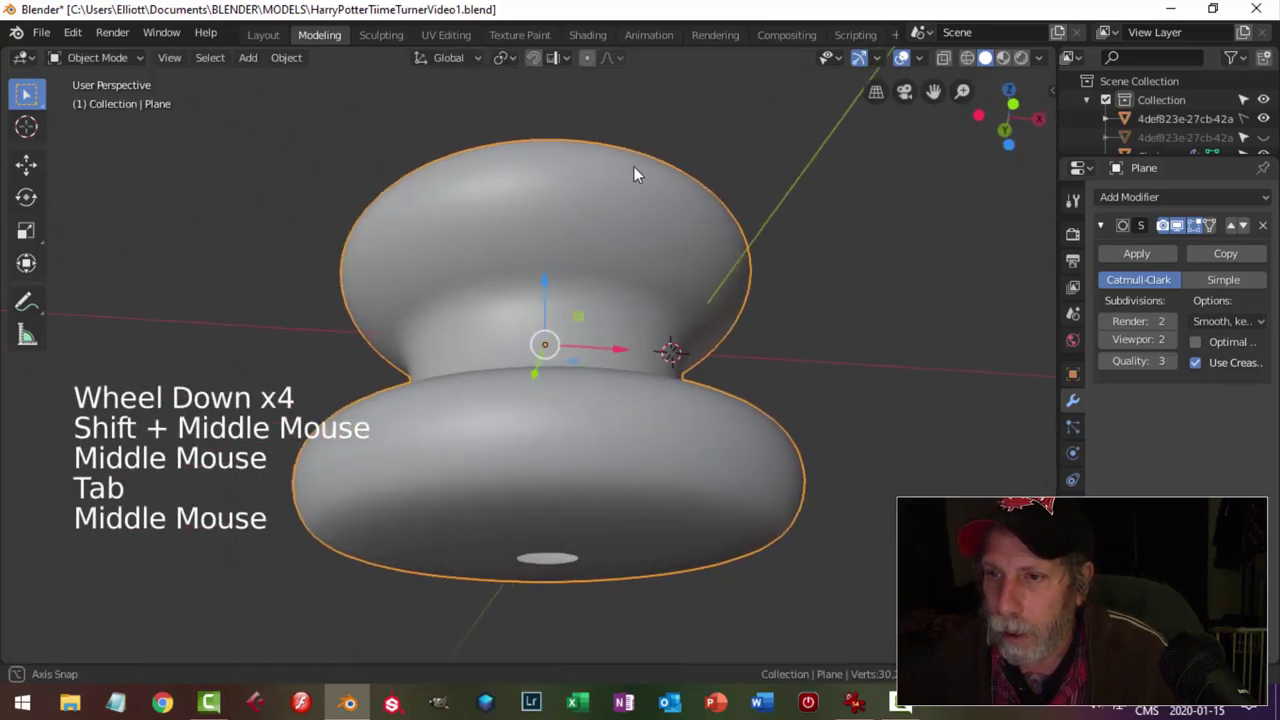
scroll(down, 3)
middle_click(606, 326)
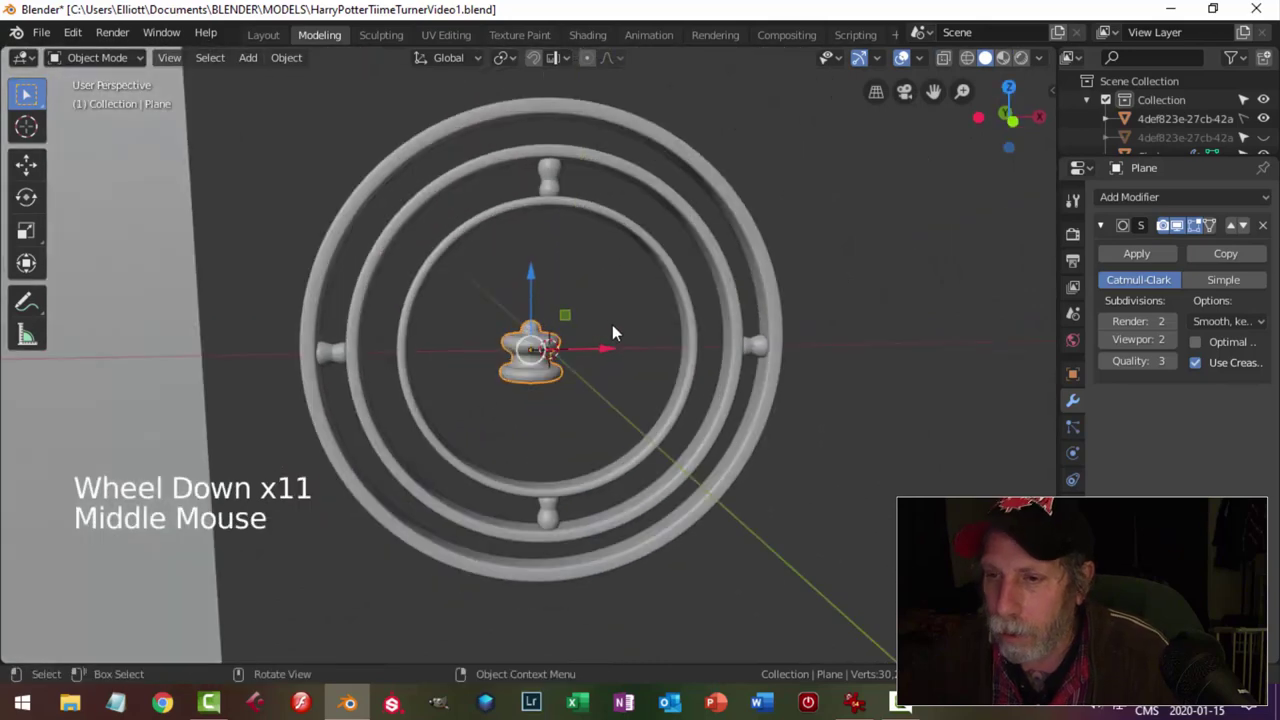
scroll(up, 3)
scroll(down, 3)
scroll(down, 3)
scroll(down, 3)
In front view, move the knob piece's geometry onto the world origin.
key(KP_1)
click(293, 56)
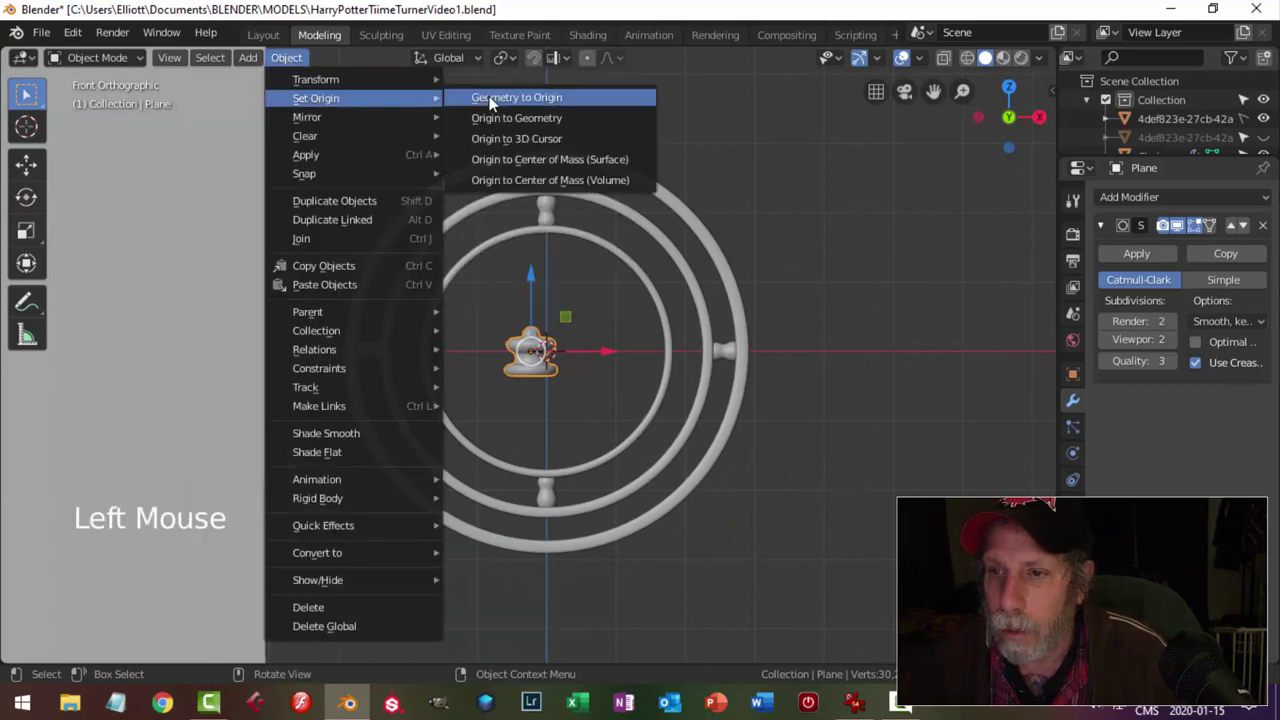
click(290, 60)
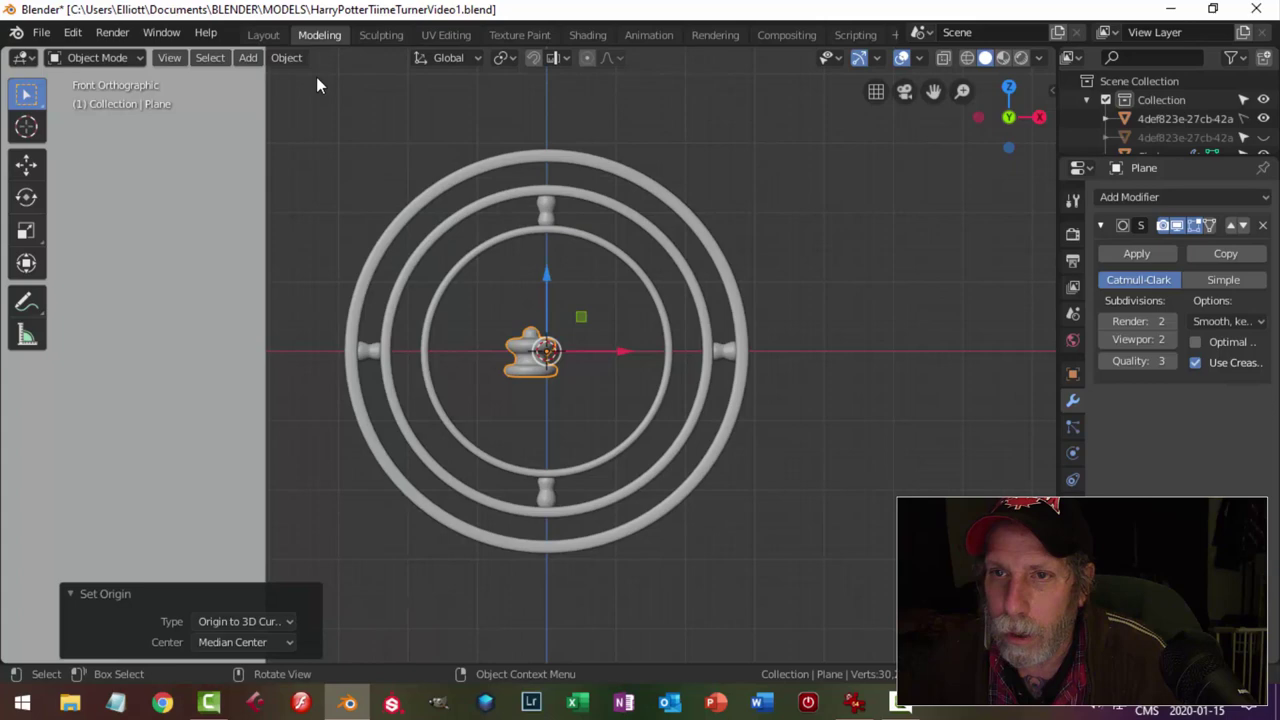
click(297, 65)
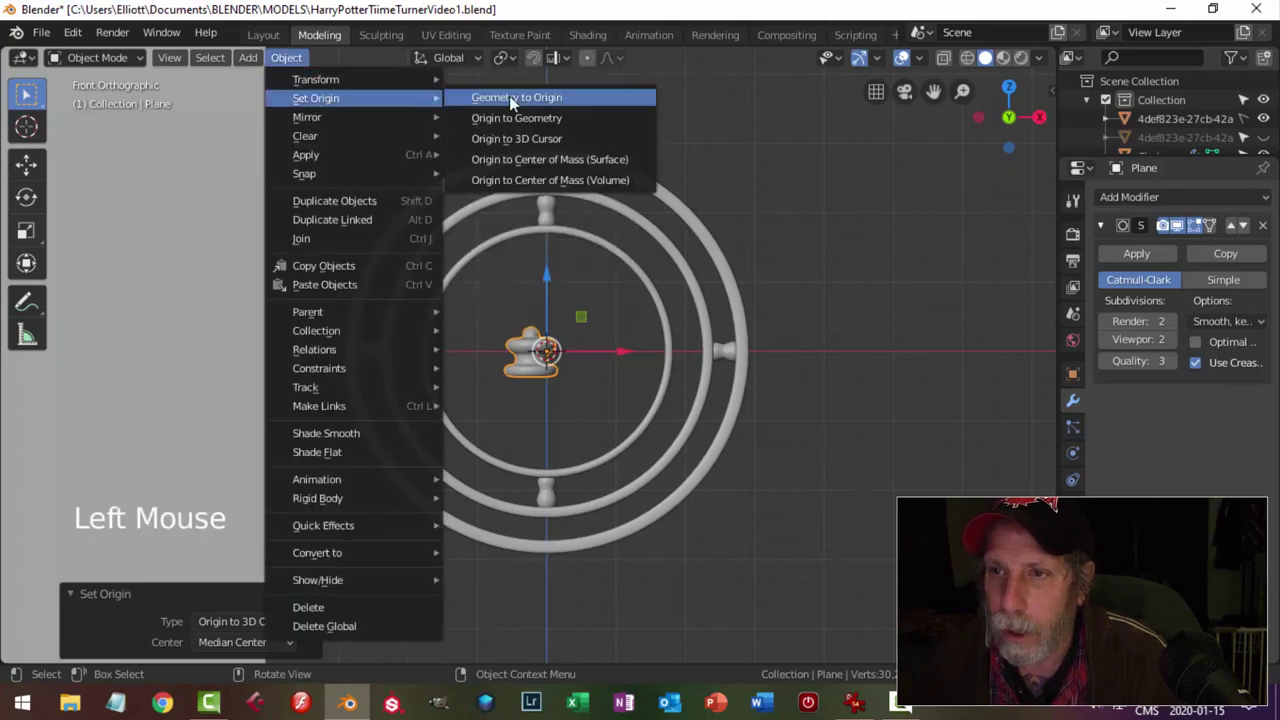
scroll(up, 3)
scroll(down, 3)
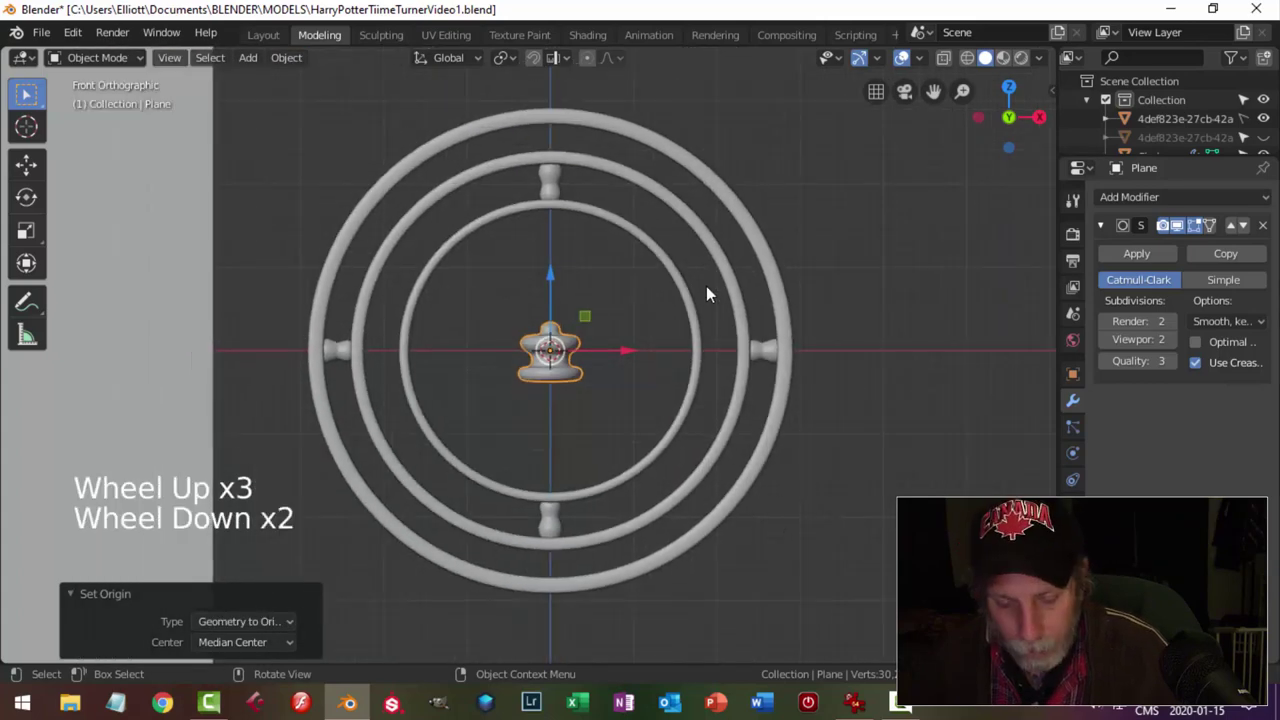
Slide the knob out along X to sit just beside the outer ring's right pin.
key(r)
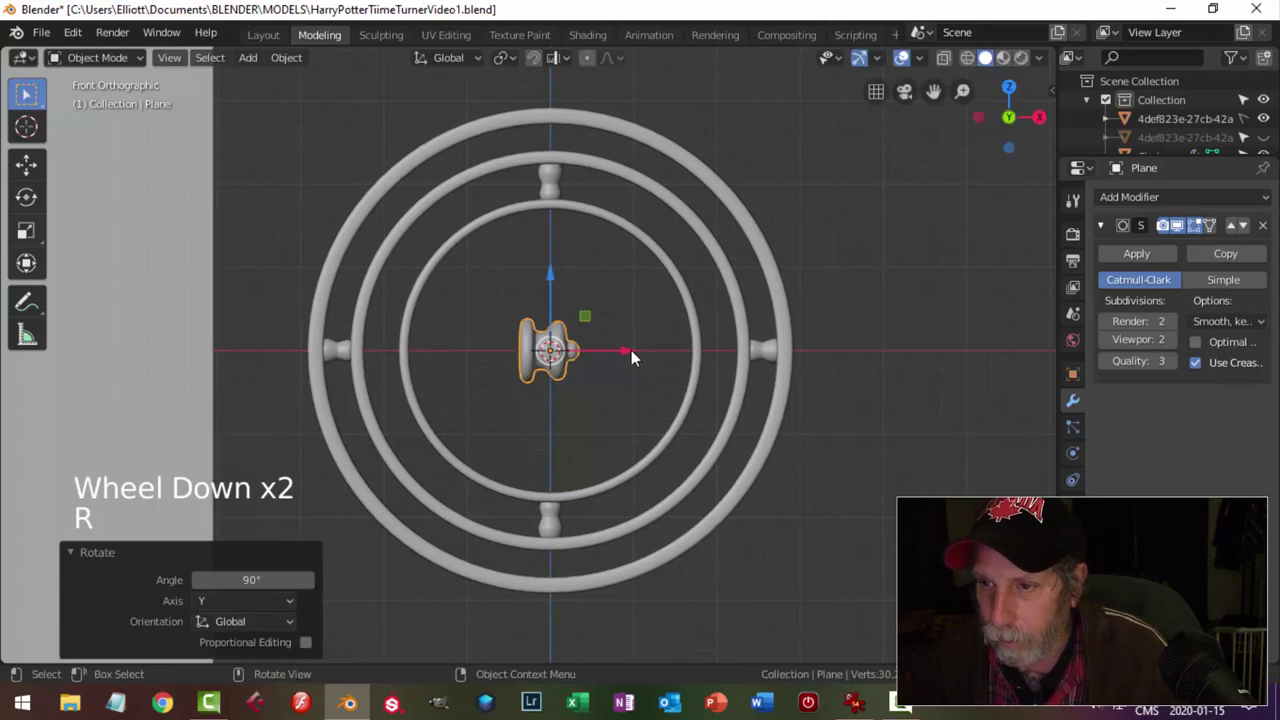
click(628, 347)
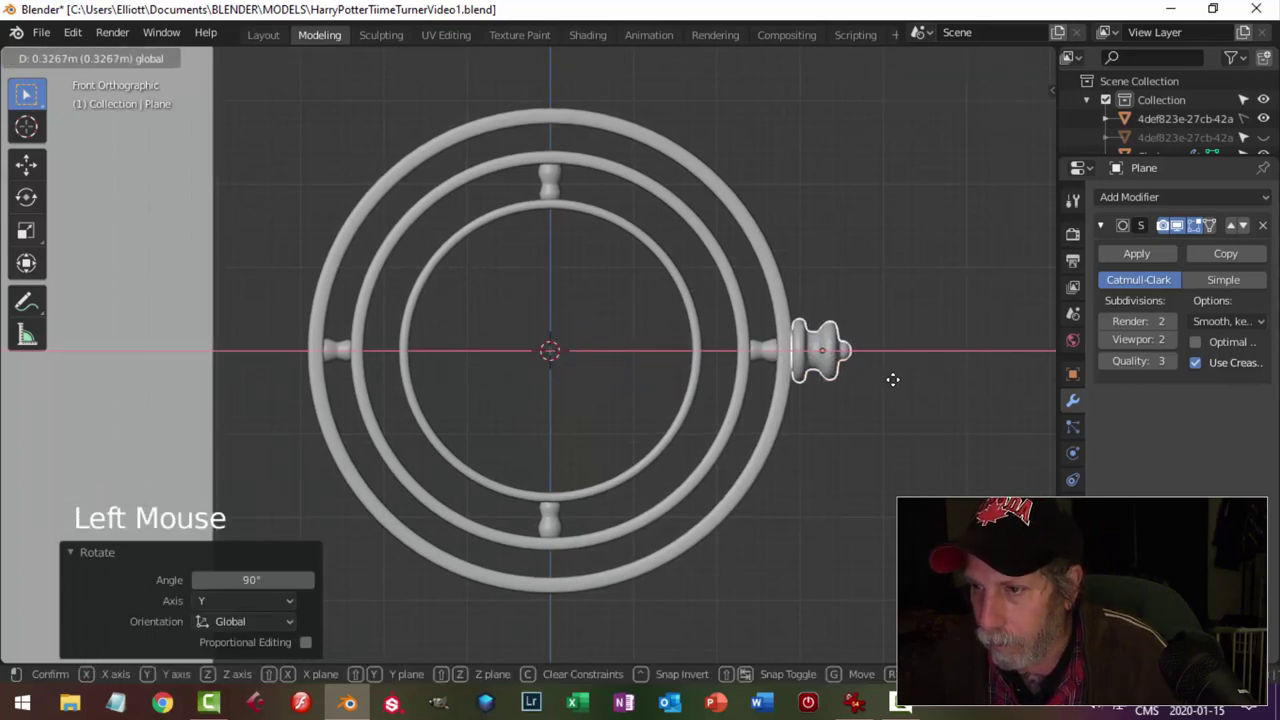
key(alt+a)
middle_click(889, 348)
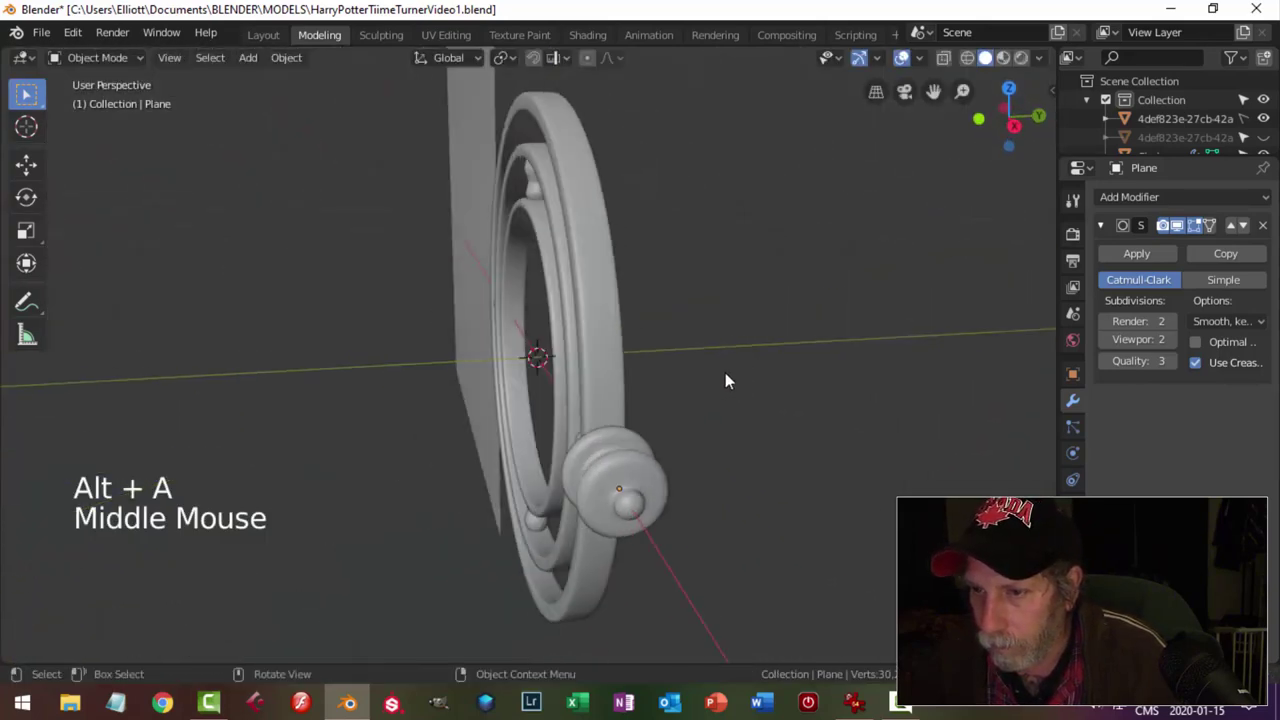
scroll(up, 3)
scroll(down, 3)
middle_click(700, 382)
middle_click(698, 364)
click(787, 317)
key(KP_1)
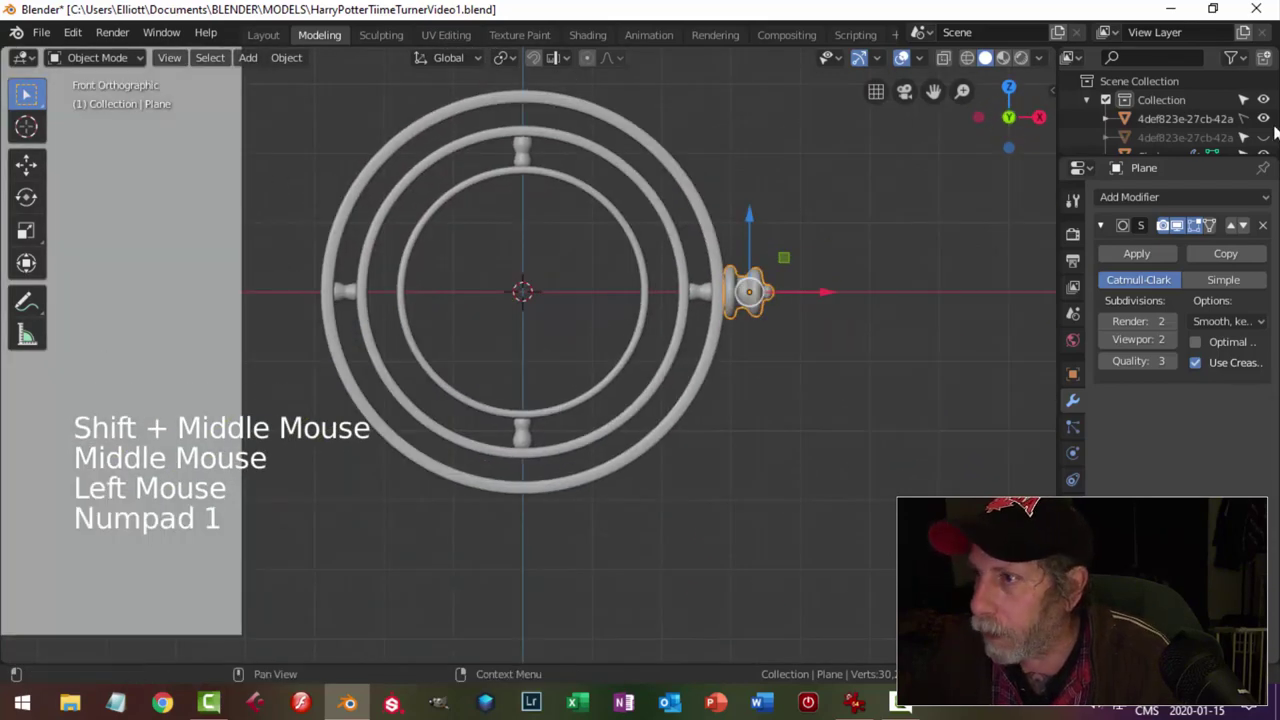
Unhide the reference Time-Turner model and switch to MatCap shading to compare.
click(1253, 125)
click(1253, 125)
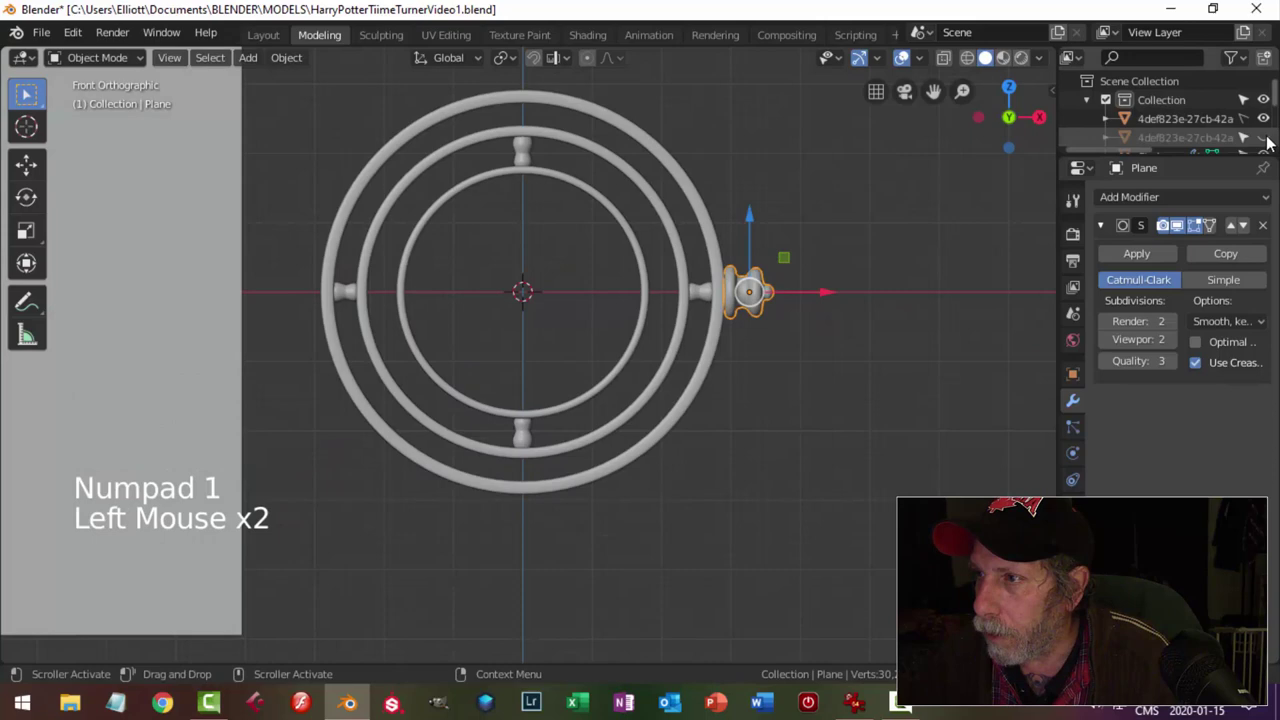
click(1272, 140)
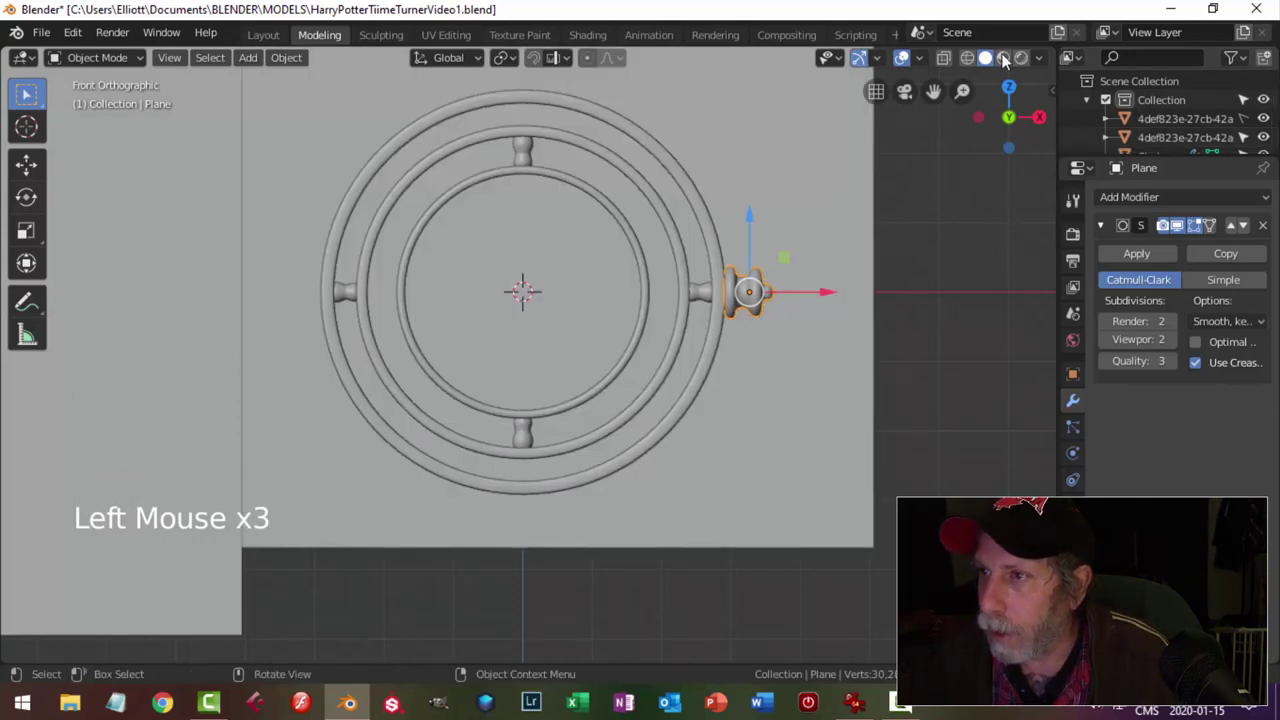
click(1011, 53)
scroll(up, 3)
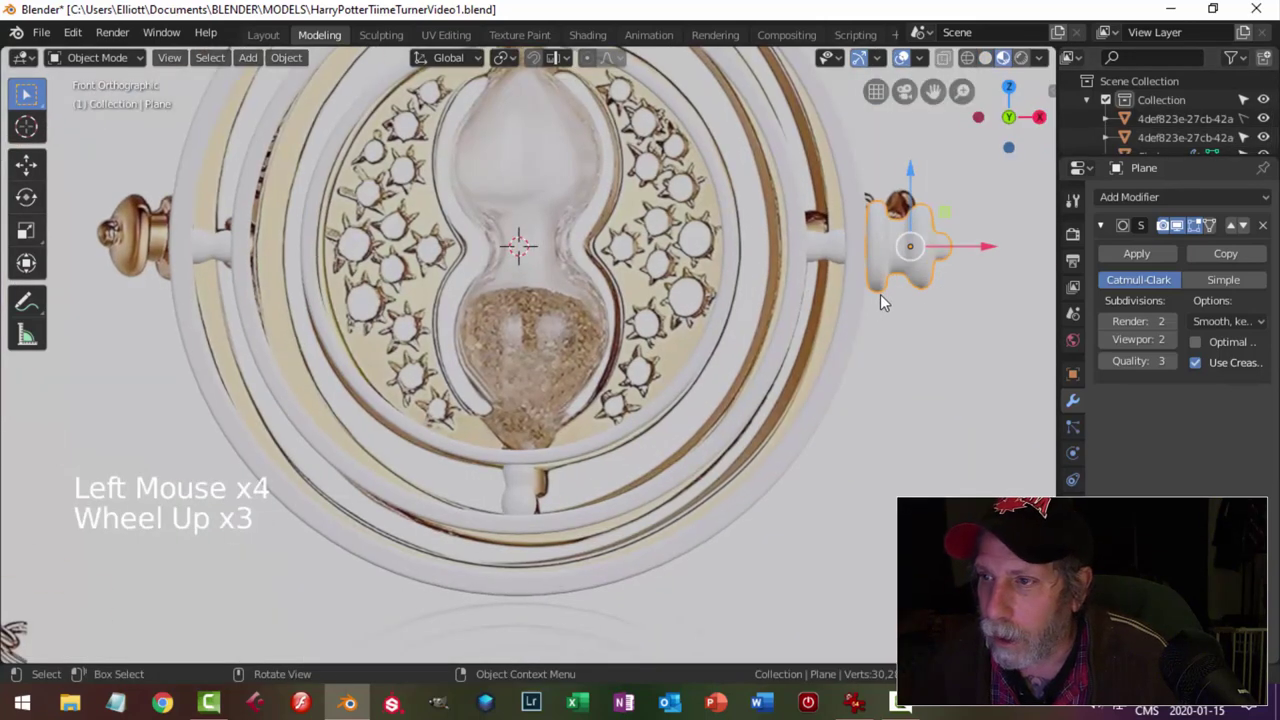
scroll(up, 3)
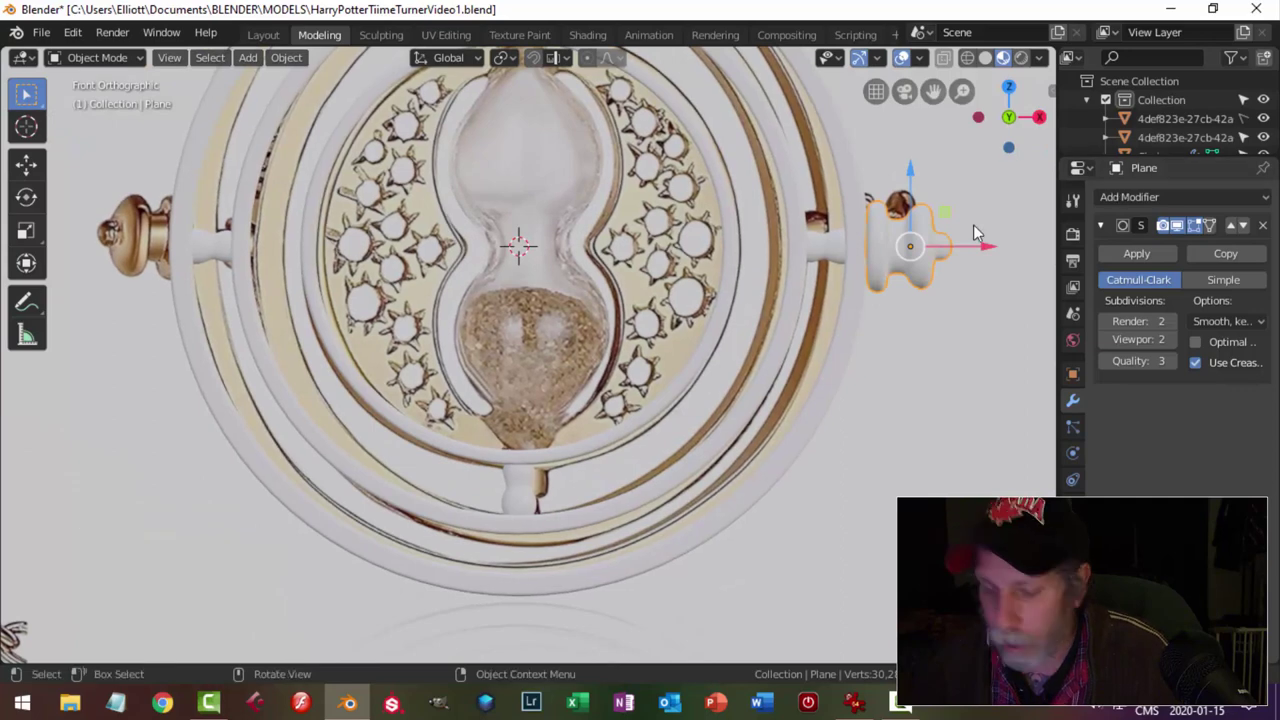
Scale the knob's profile down to about 90% so it matches the reference.
key(h)
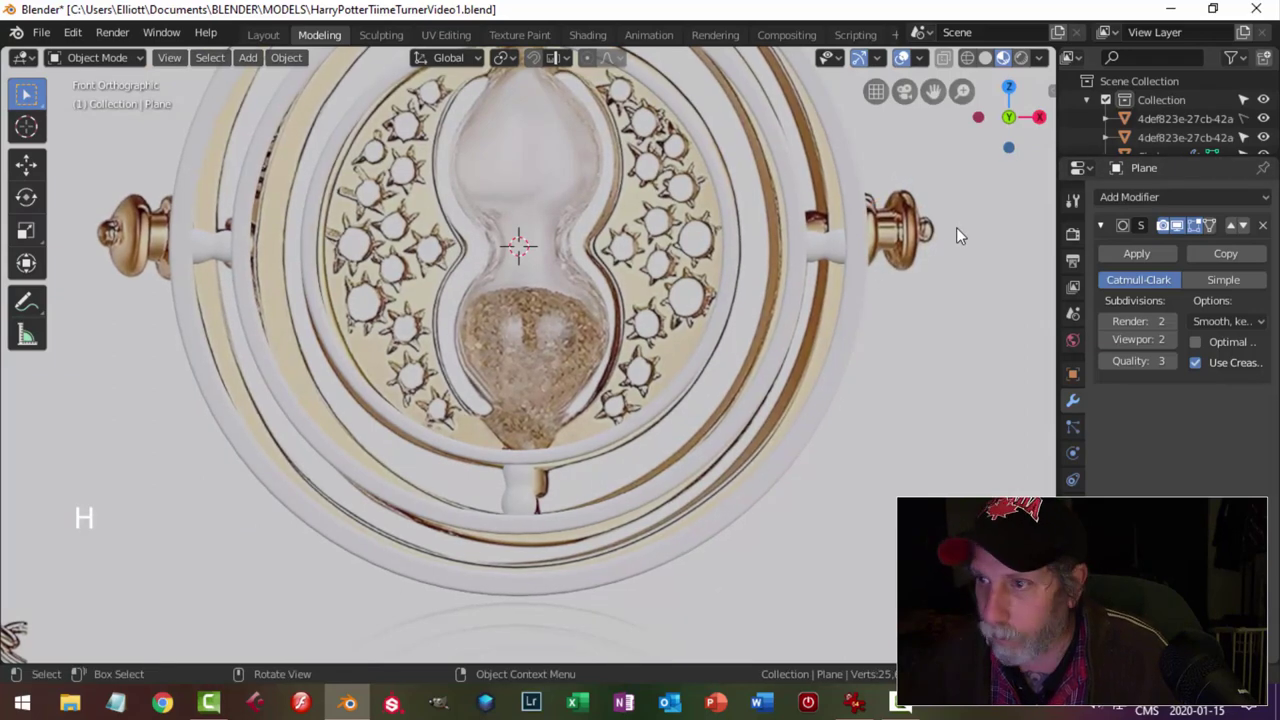
click(862, 261)
key(h)
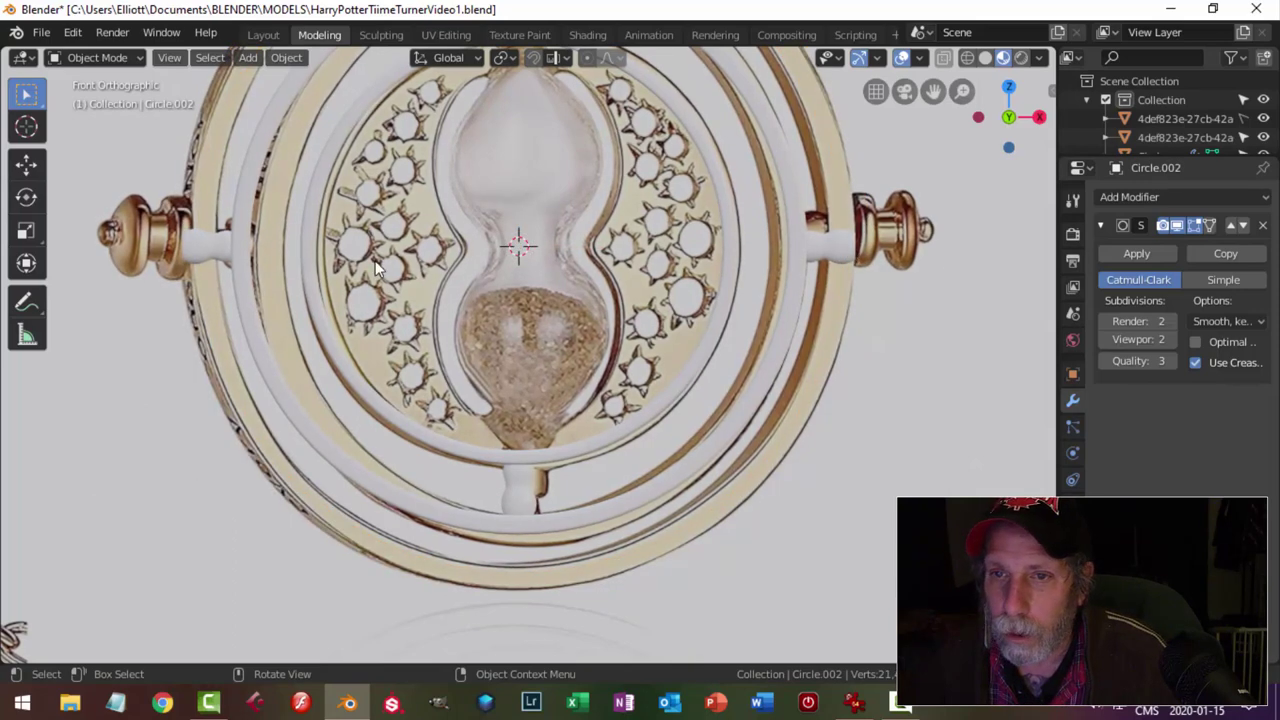
key(alt+h)
key(alt+a)
click(892, 243)
middle_click(972, 306)
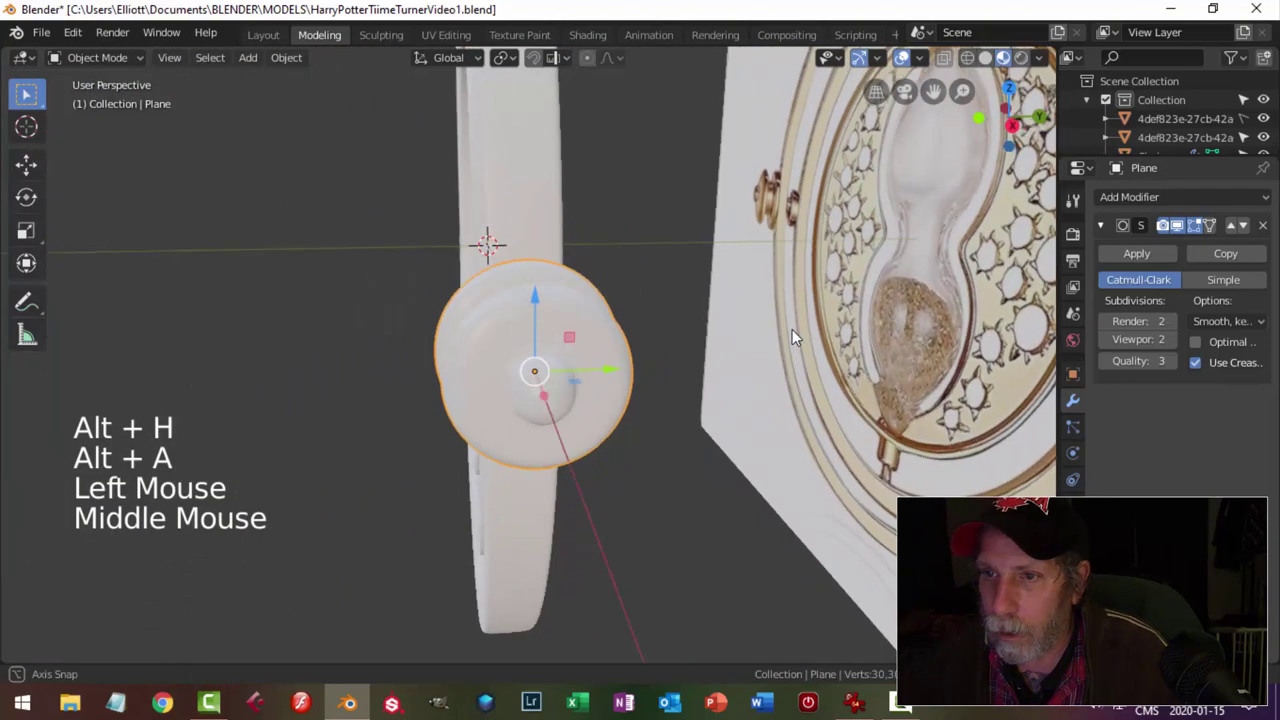
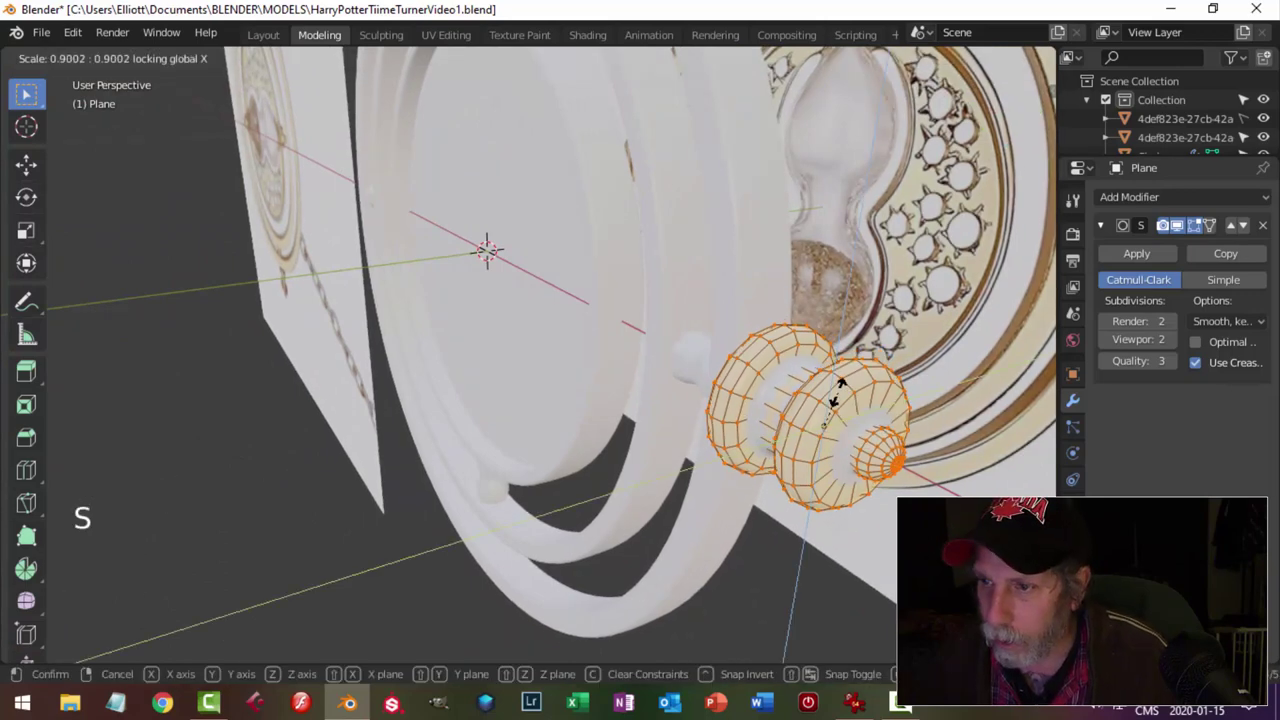
key(alt+a)
key(Tab)
key(alt+a)
Hide the reference again and return to front view in solid shading.
scroll(down, 3)
middle_click(842, 357)
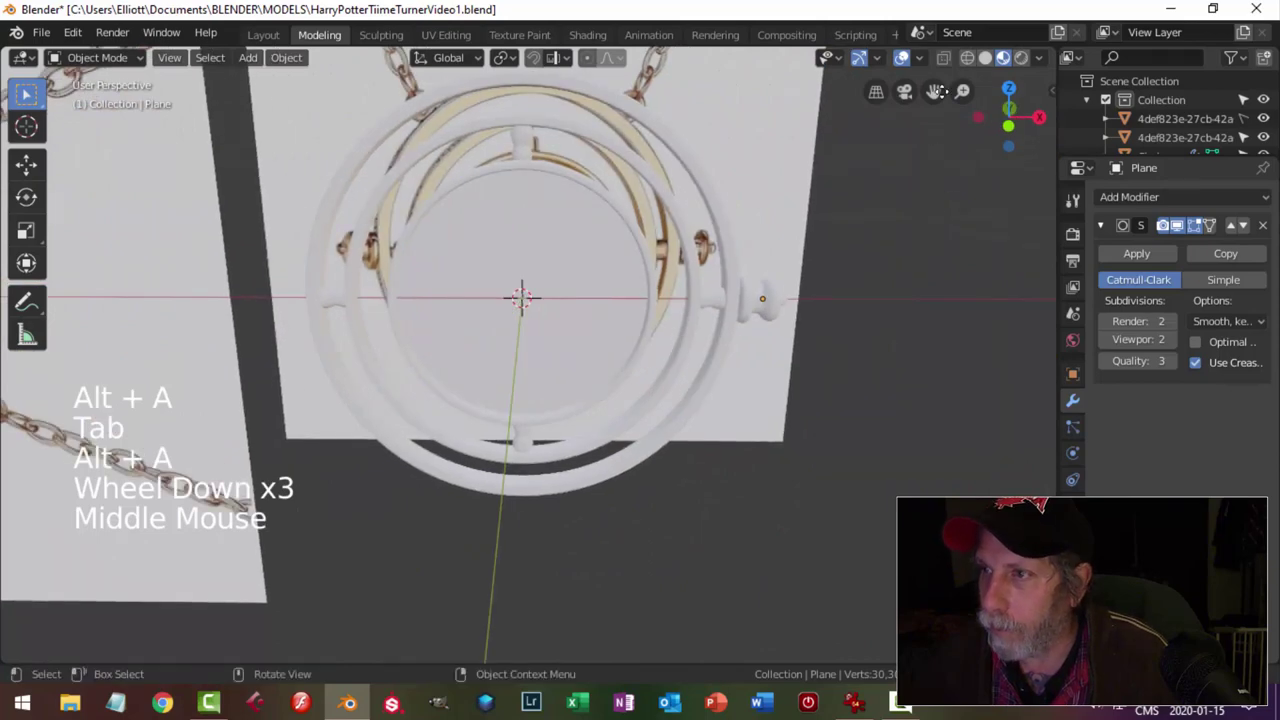
click(993, 60)
click(1265, 122)
key(KP_1)
scroll(up, 3)
click(837, 267)
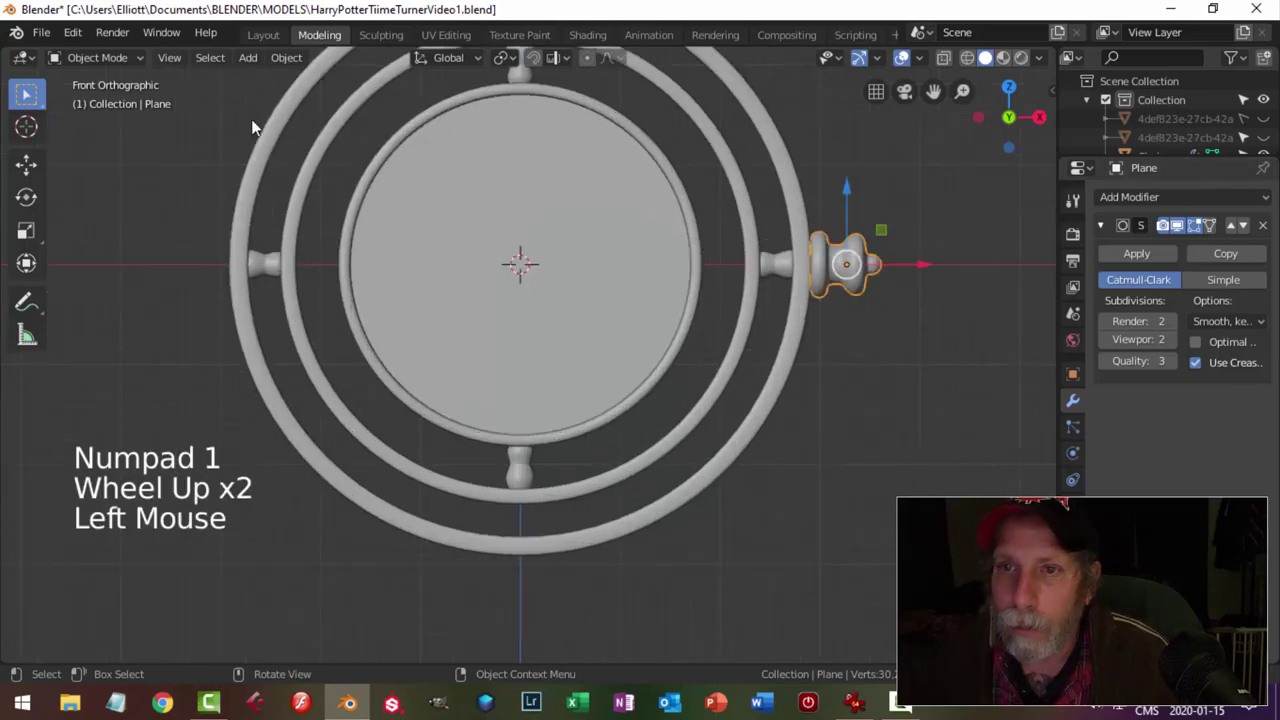
Centre the 3D cursor and set the knob's origin ready for mirroring.
click(593, 272)
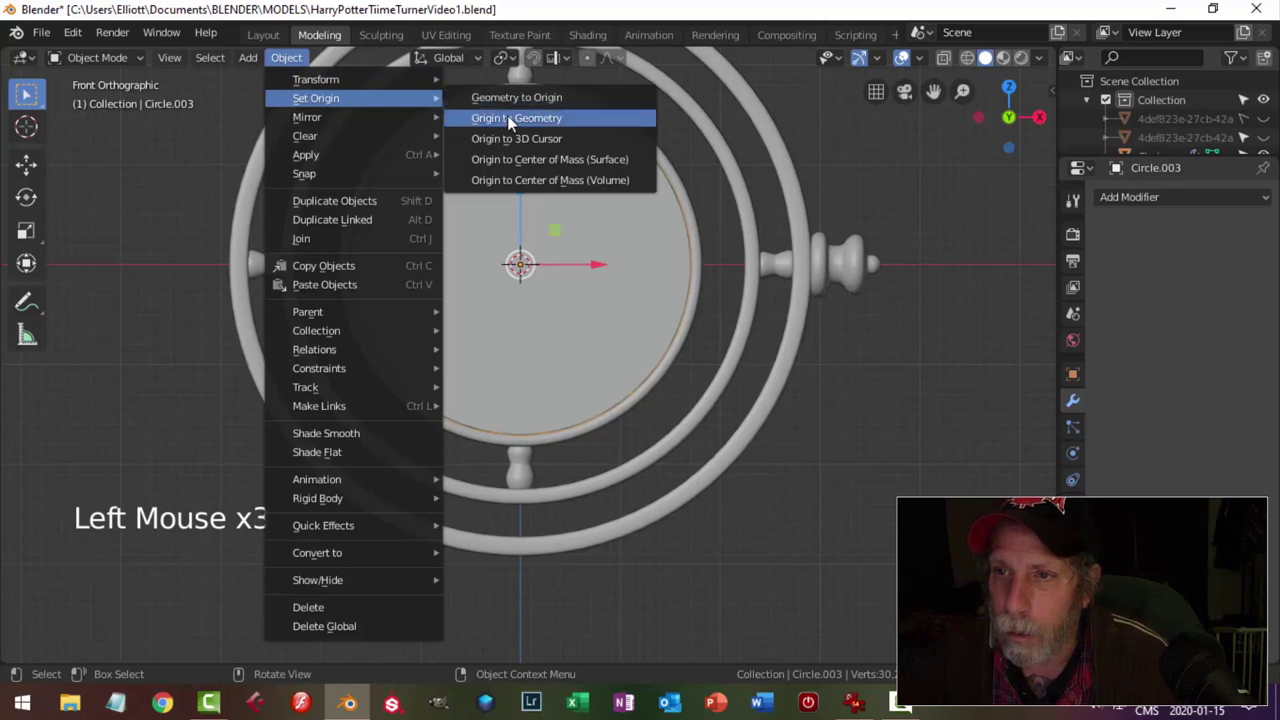
key(shift+c)
scroll(up, 3)
key(alt+a)
middle_click(698, 303)
click(839, 293)
click(294, 65)
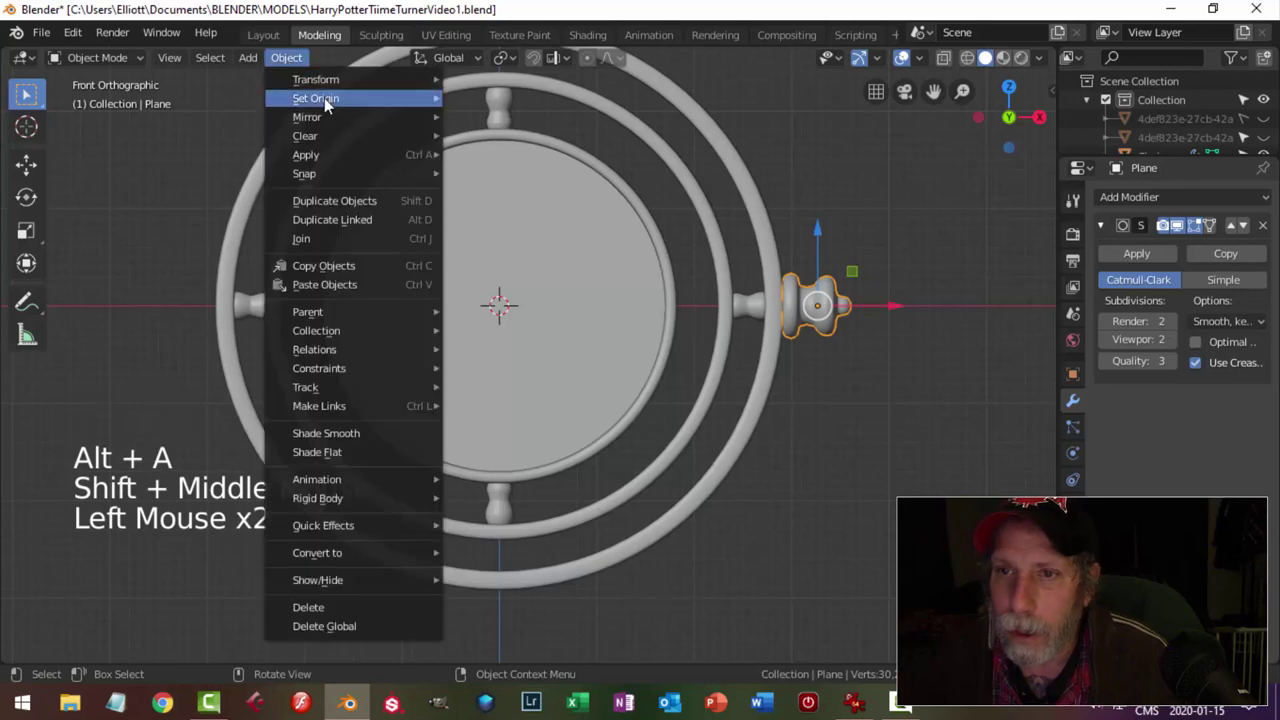
middle_click(635, 314)
Duplicate the knob and rotate the copy 180 degrees around Z onto the left side.
key(shift+d)
key(r)
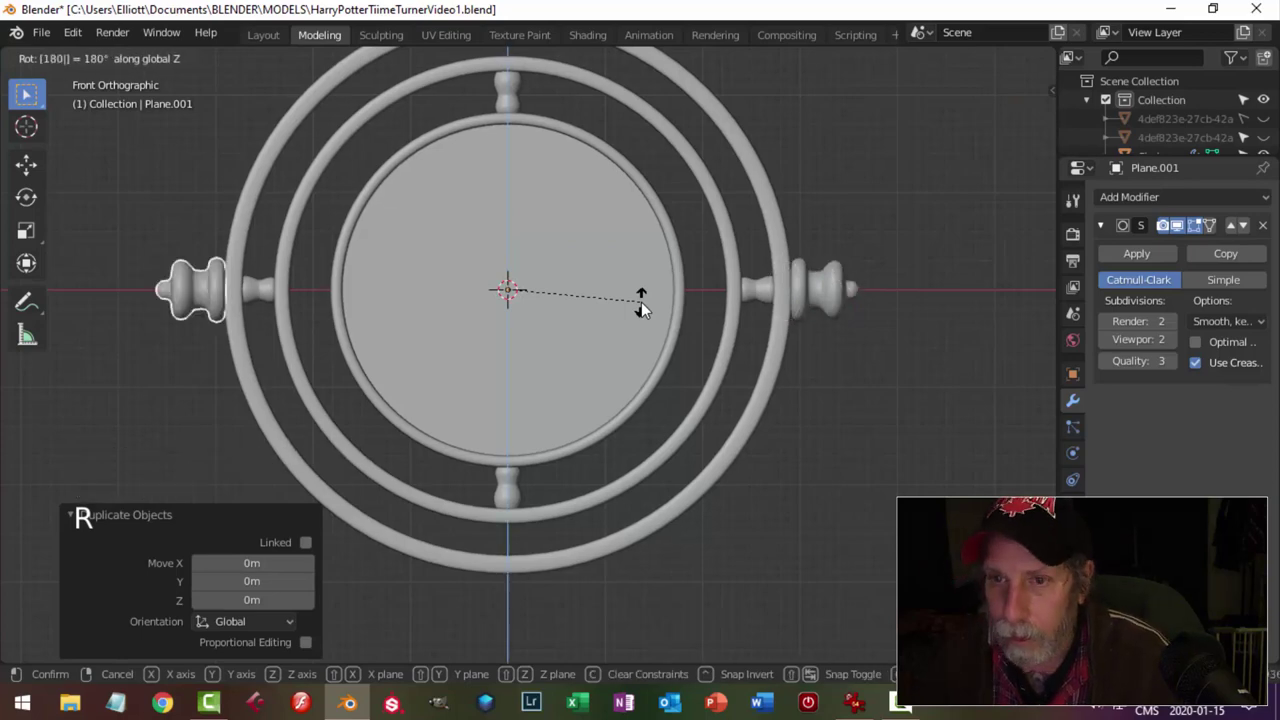
key(alt+a)
scroll(down, 3)
middle_click(658, 338)
scroll(up, 3)
middle_click(567, 371)
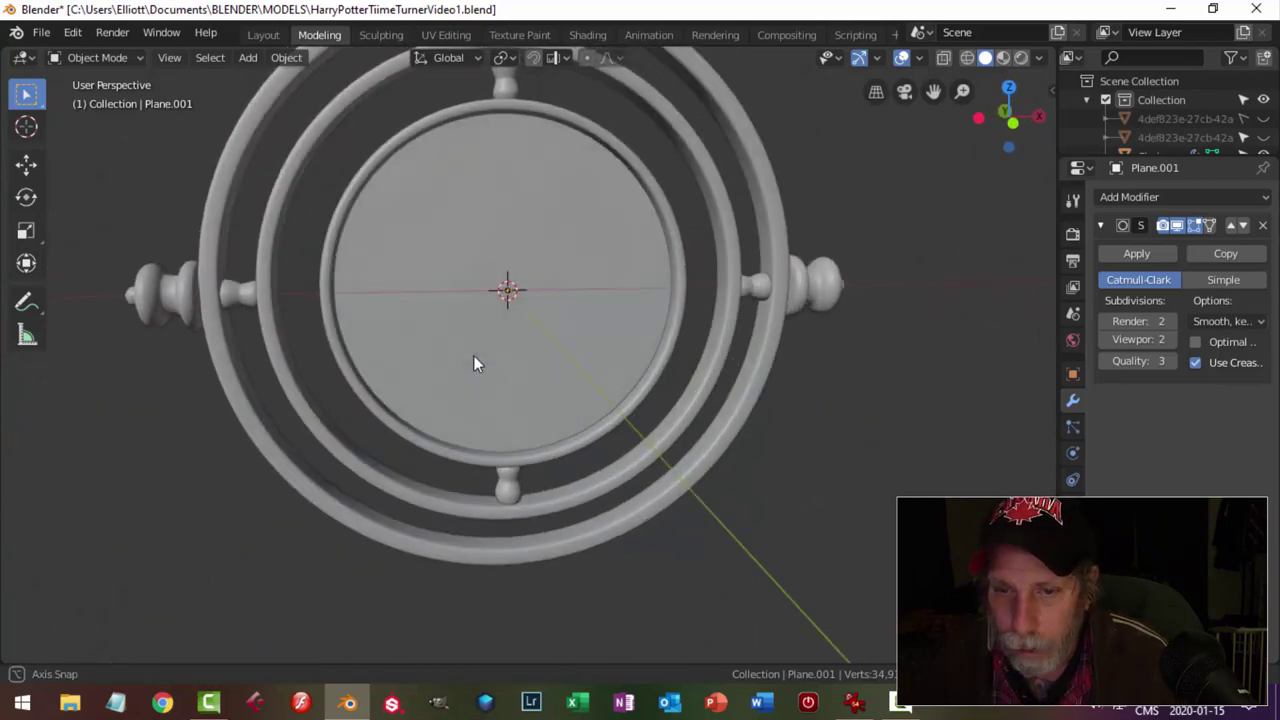
Save the file and inspect both knobs, ending in front view of the rings.
key(ctrl+s)
scroll(down, 3)
middle_click(623, 360)
middle_click(622, 366)
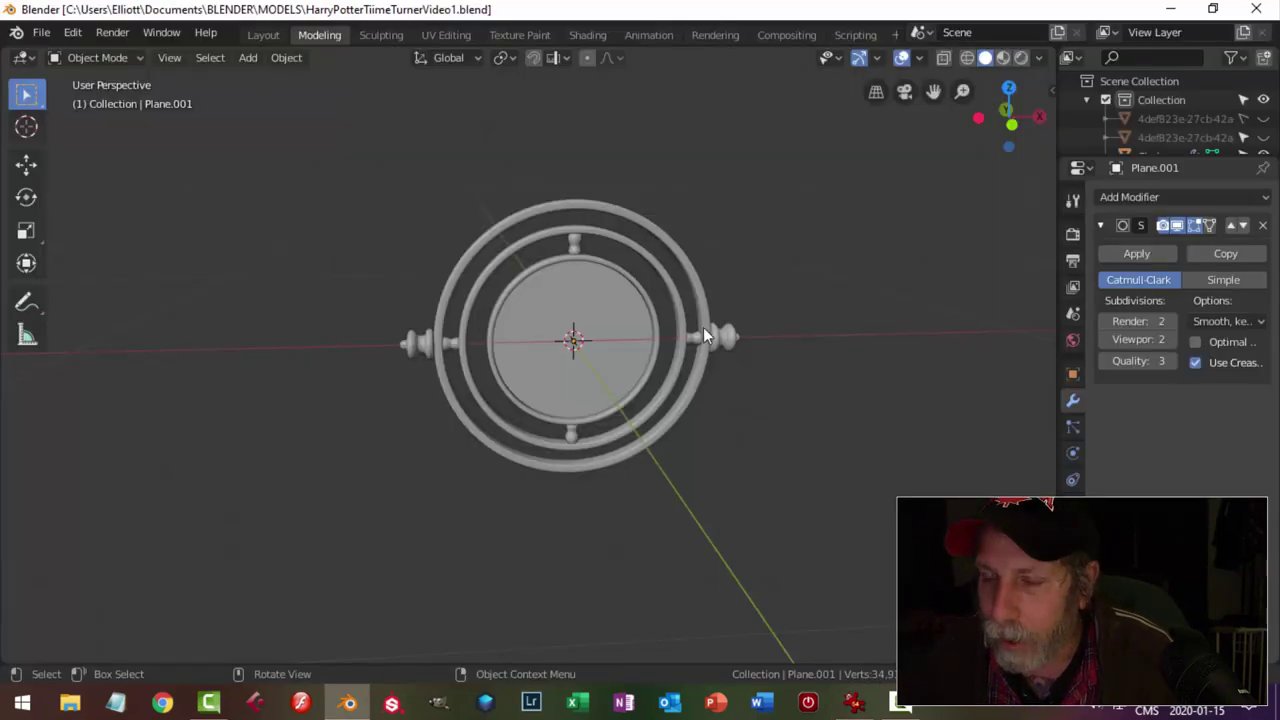
key(KP_1)
middle_click(677, 266)
scroll(up, 3)
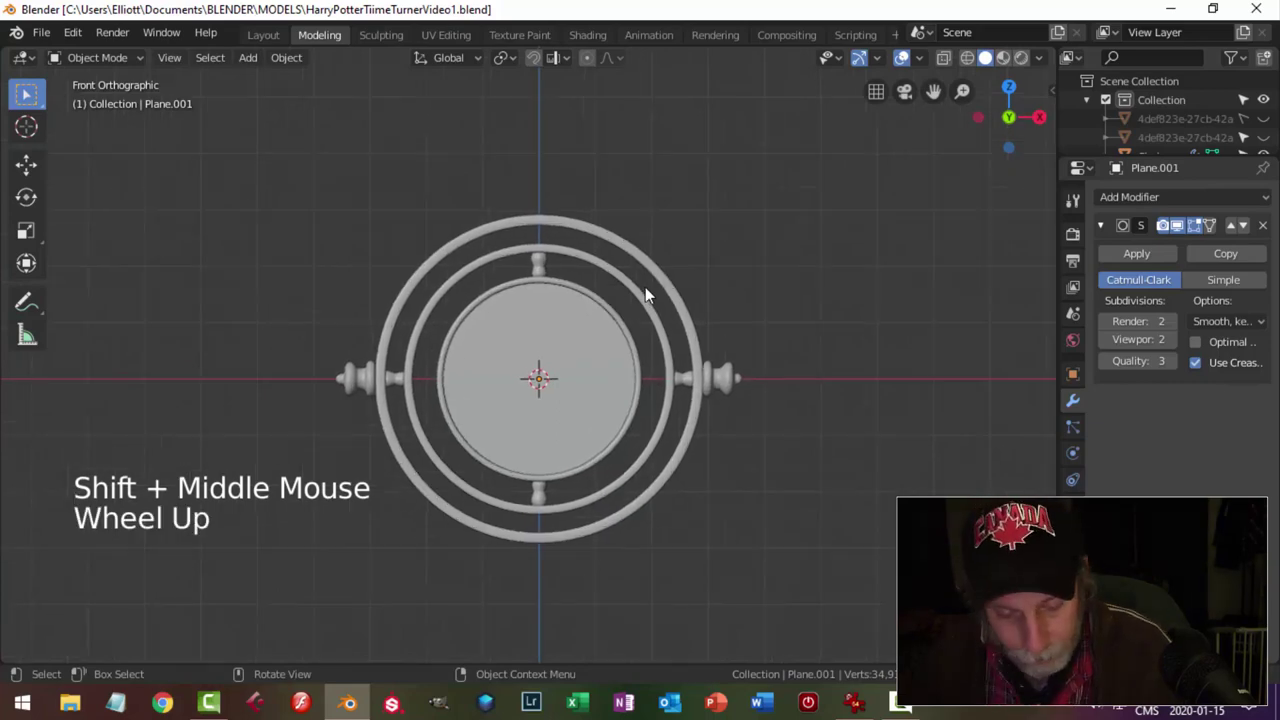
Add a new torus and shrink it down into a small loop.
key(shift+a)
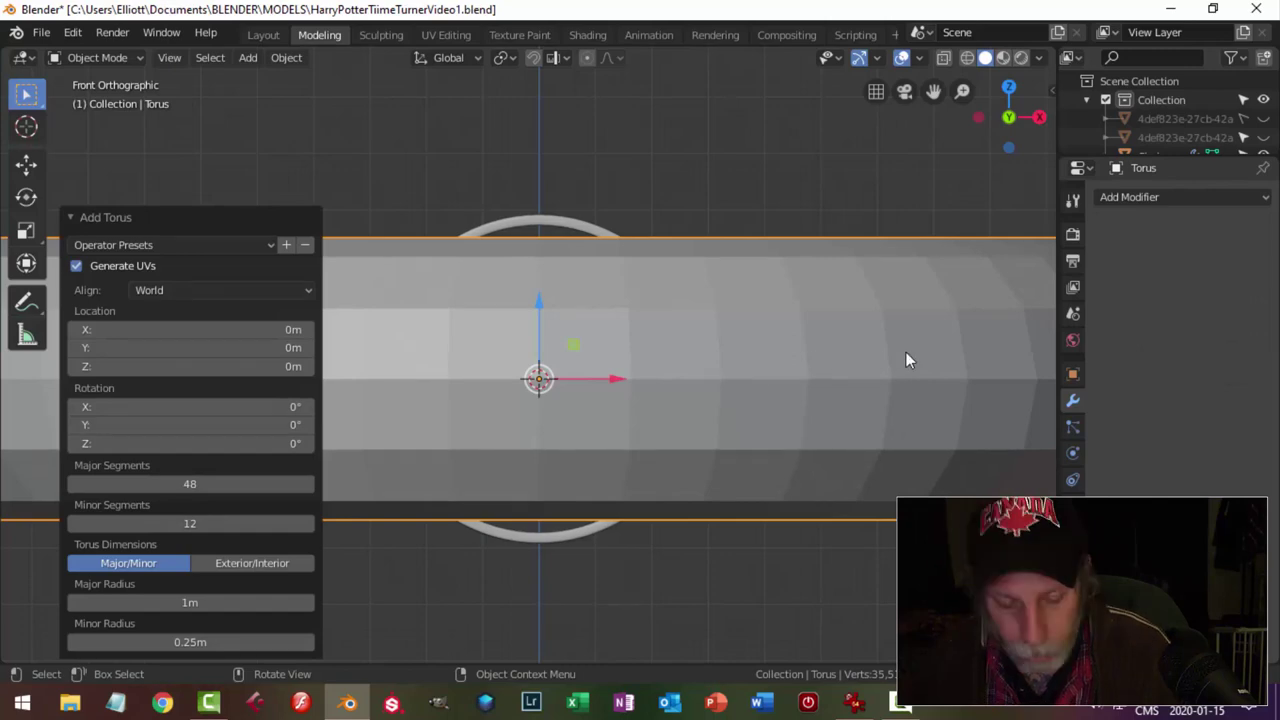
key(s)
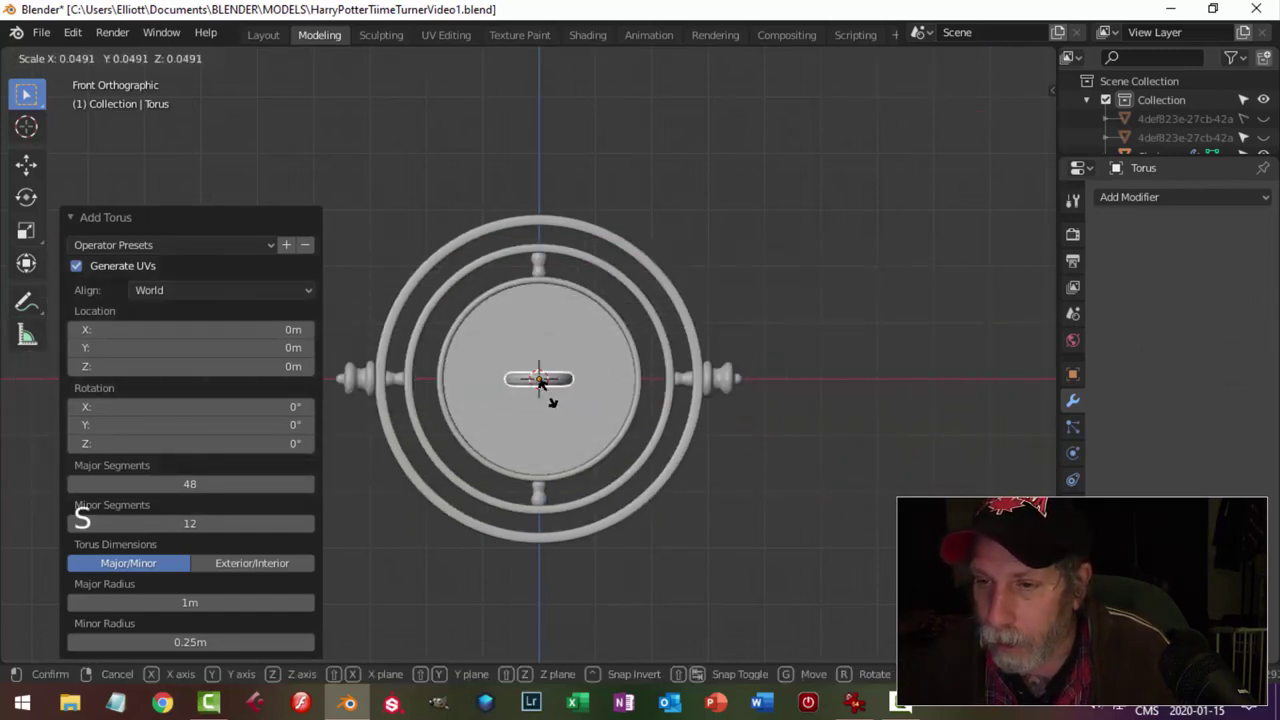
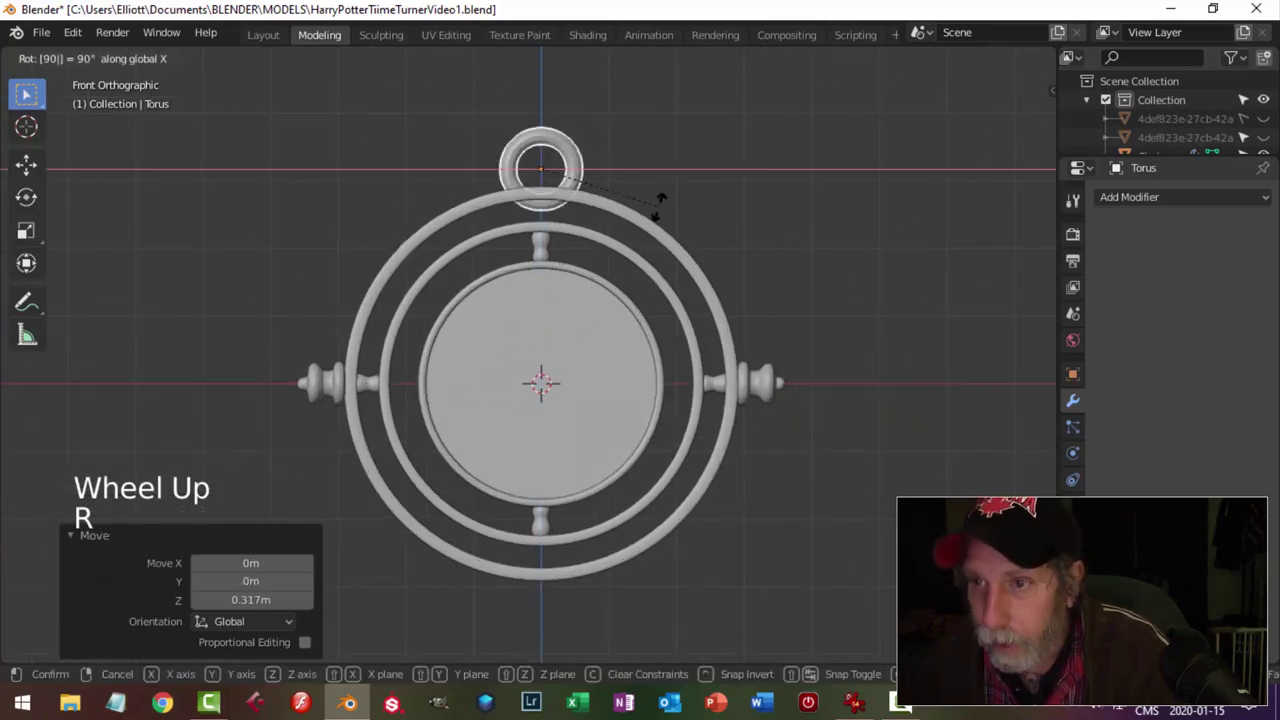
key(s)
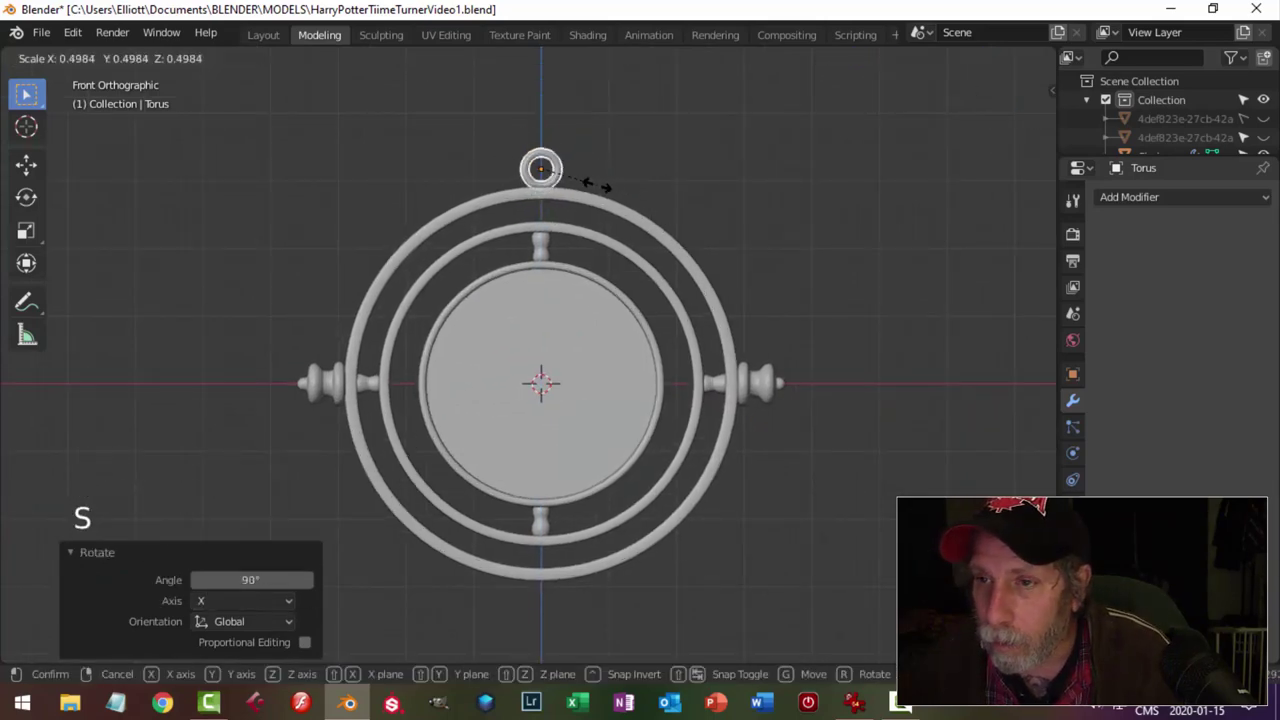
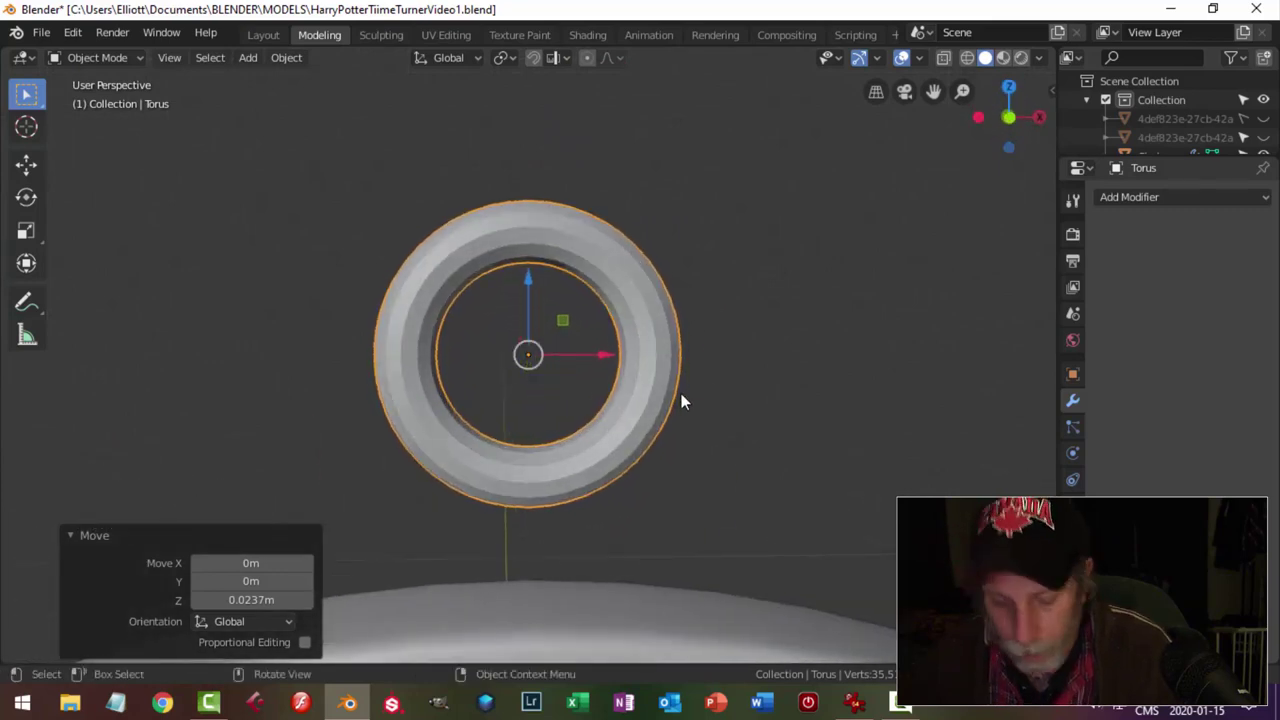
Isolate the loop, circle-select a small patch of faces on its underside and inset them.
key(shift+h)
key(ctrl+KP_7)
key(Tab)
scroll(up, 3)
key(alt+a)
key(3)
scroll(up, 3)
key(c)
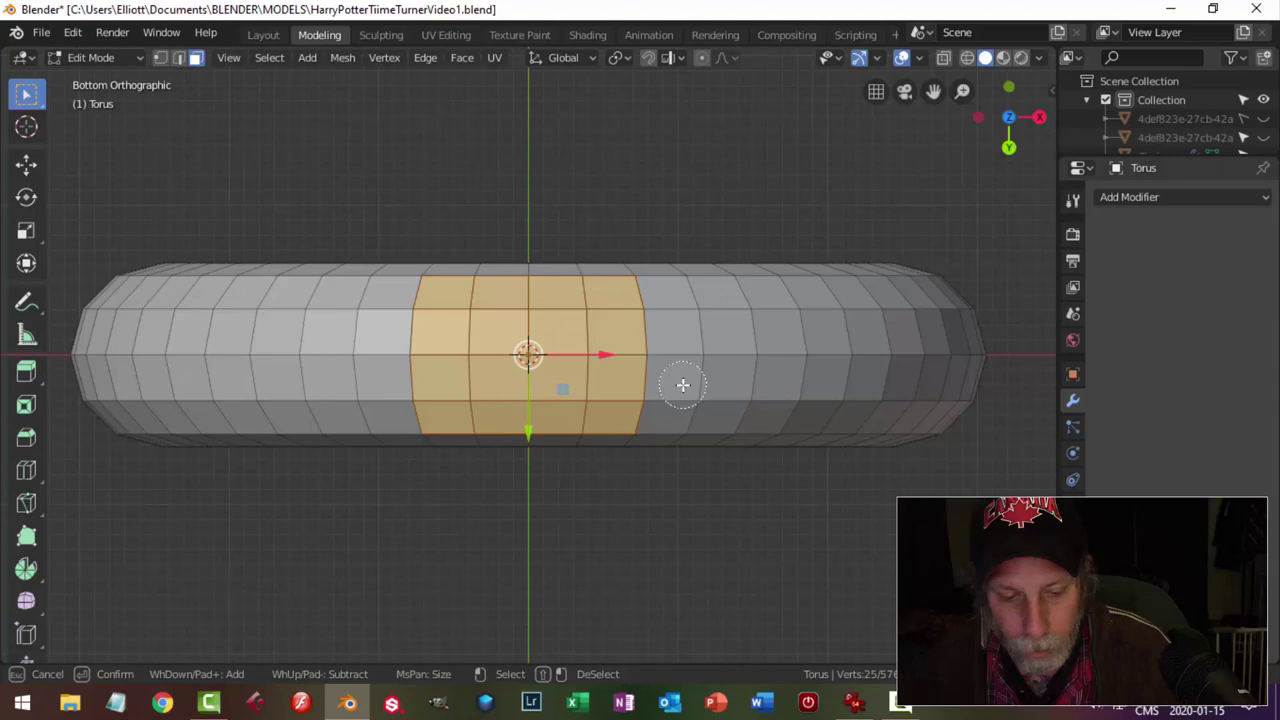
key(i)
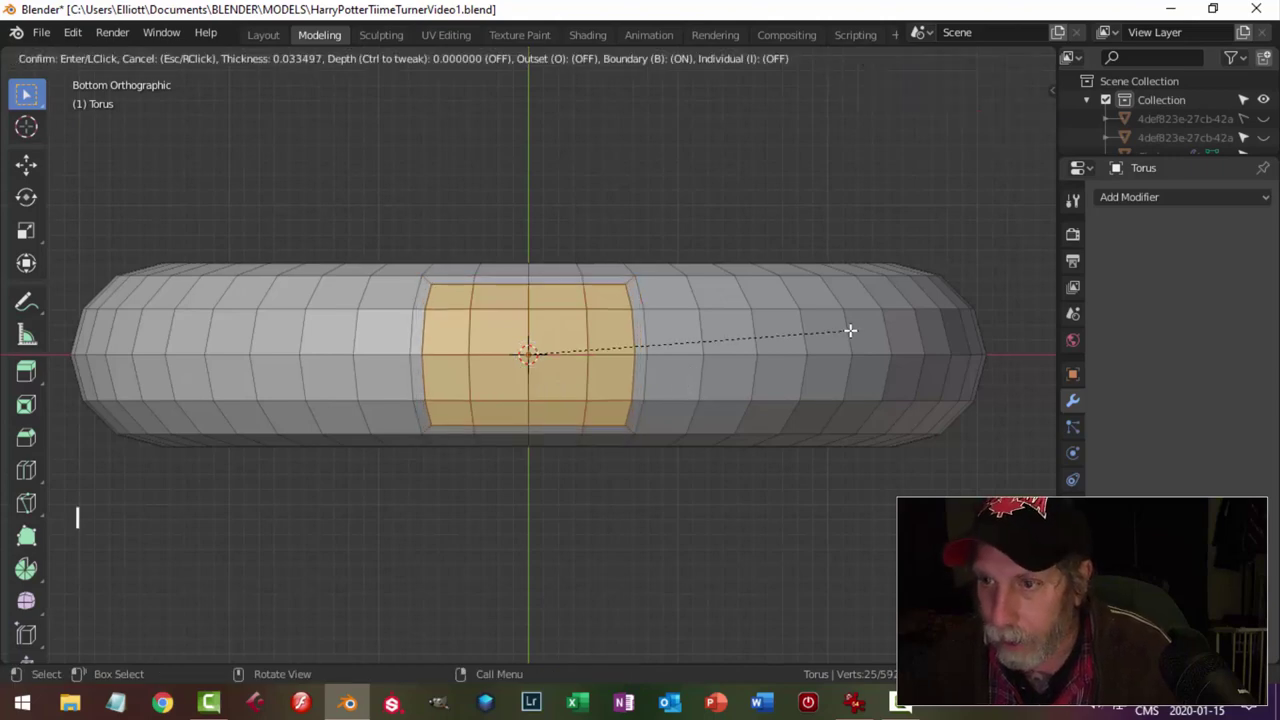
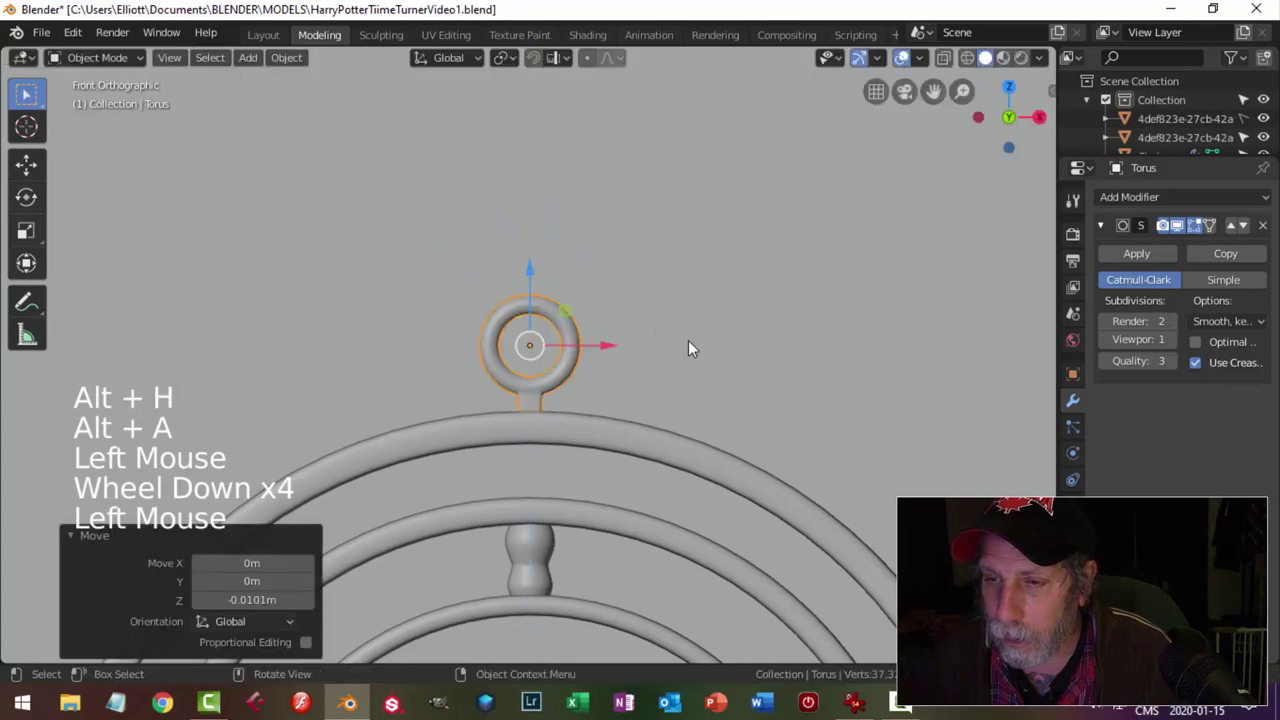
scroll(down, 3)
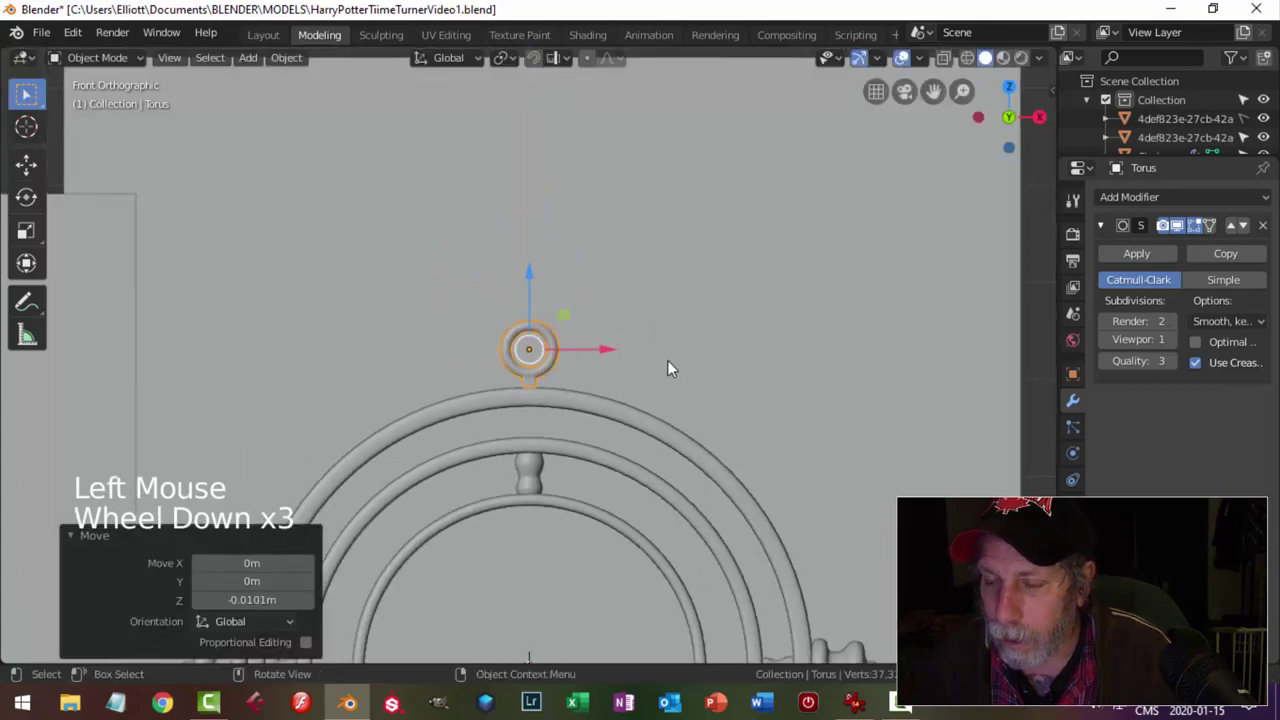
scroll(down, 3)
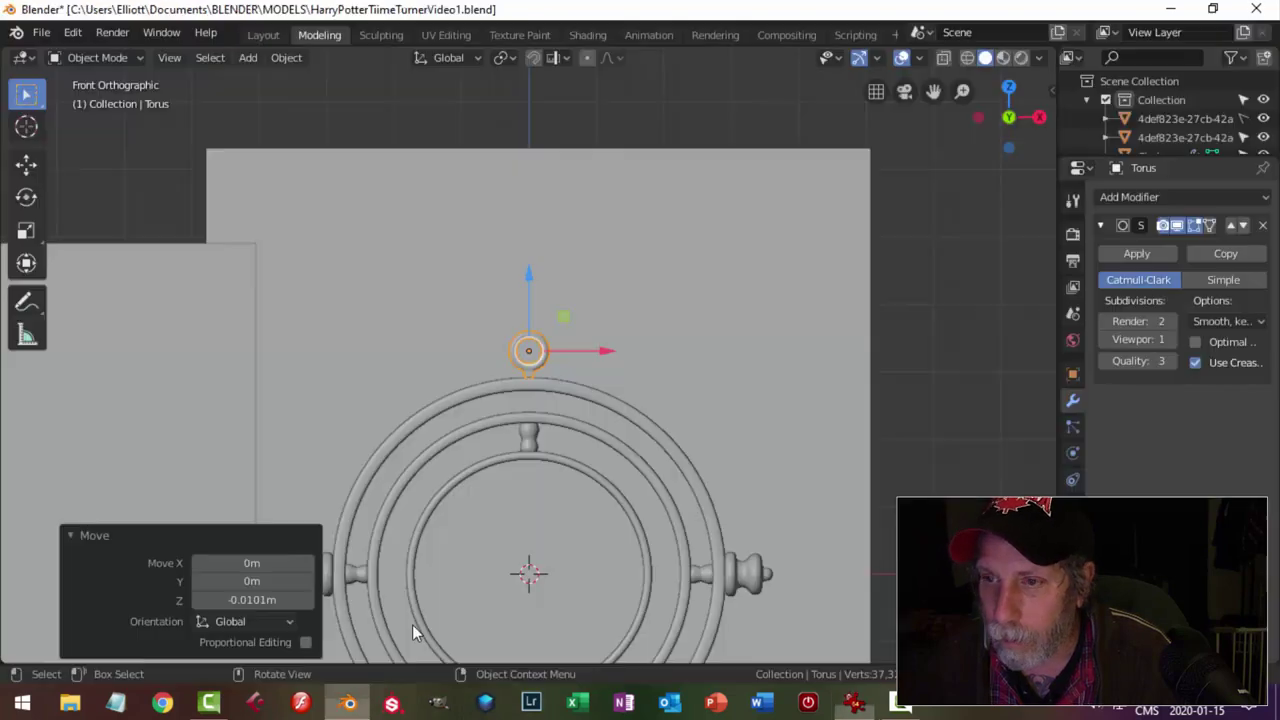
key(s)
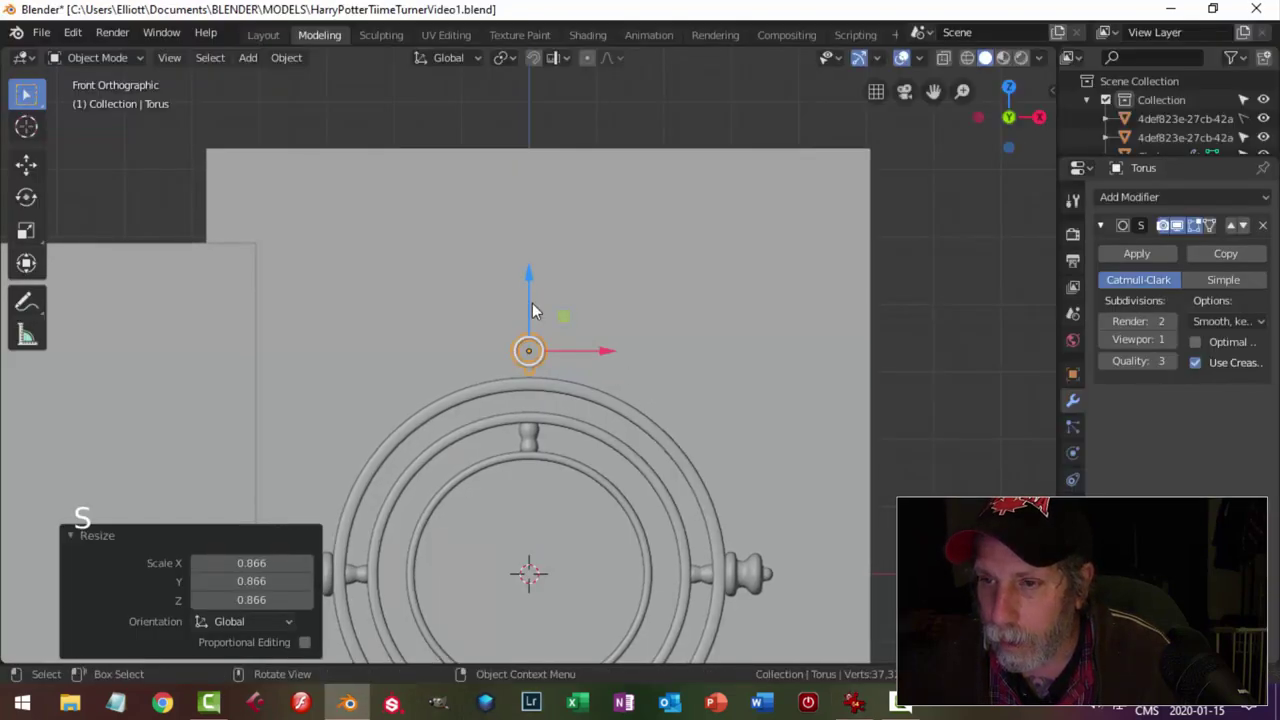
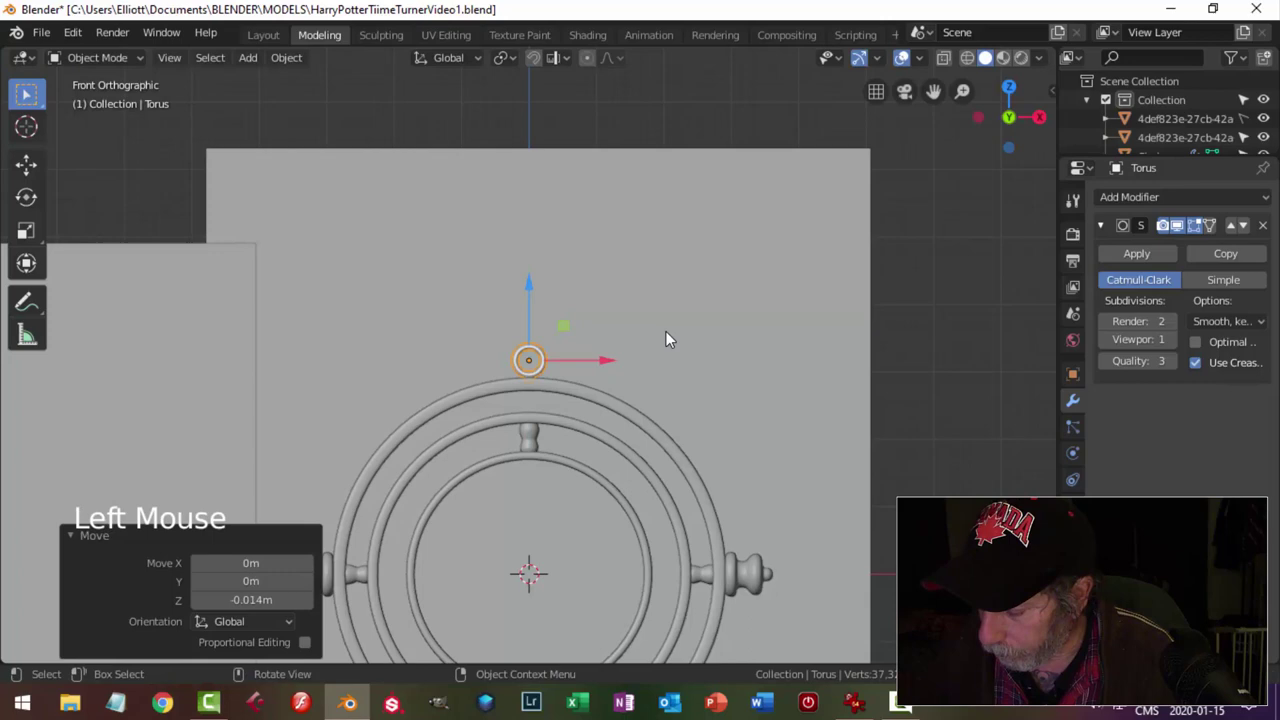
key(KP_3)
scroll(up, 3)
key(s)
scroll(up, 3)
key(alt+a)
scroll(down, 3)
middle_click(670, 439)
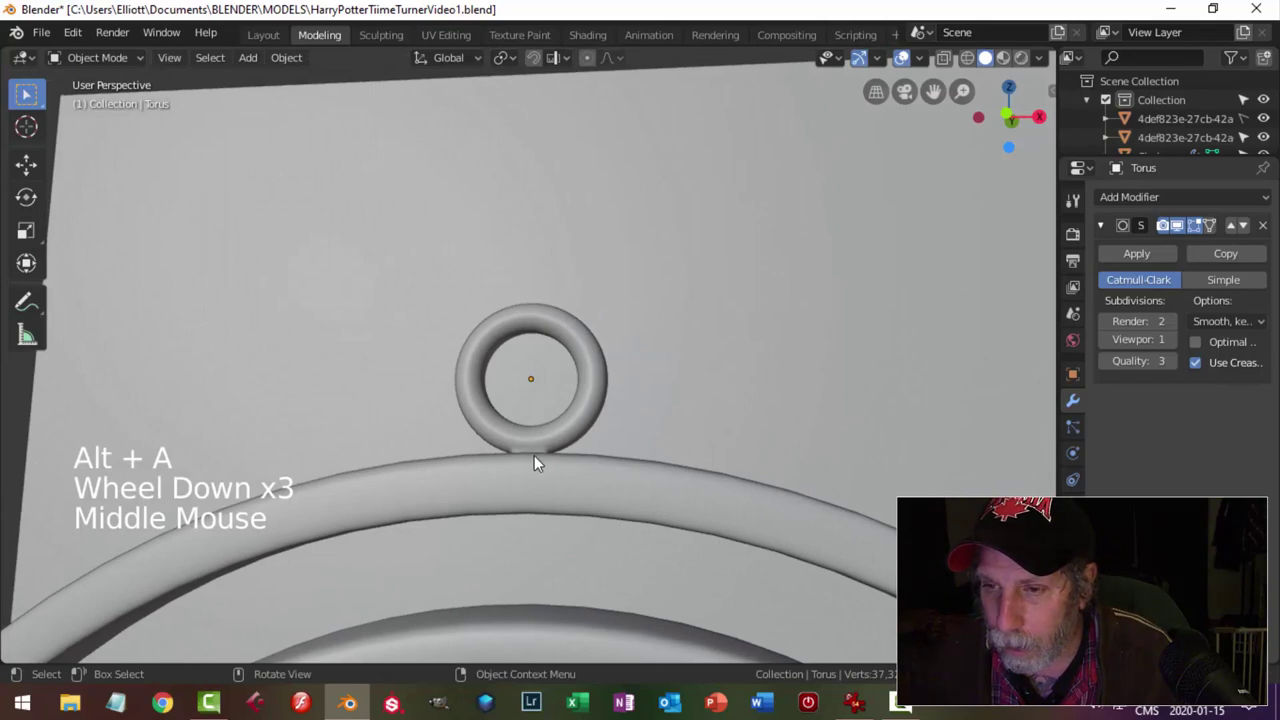
click(558, 438)
click(534, 317)
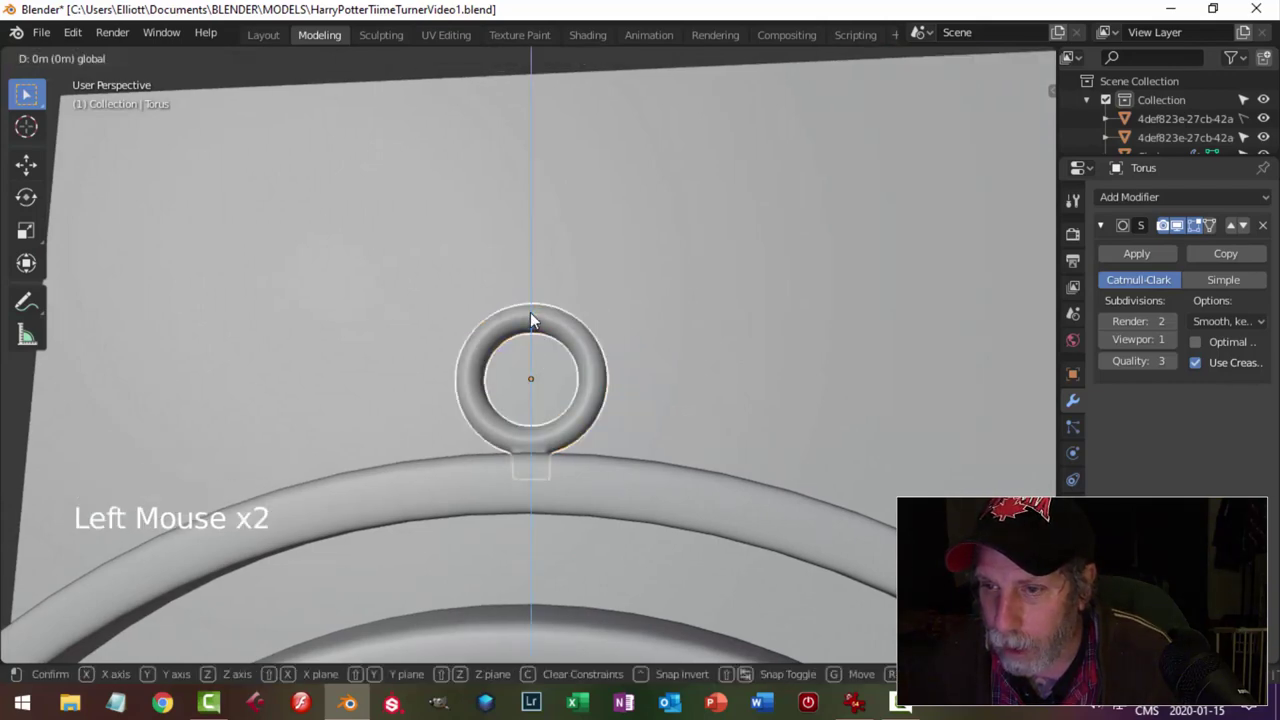
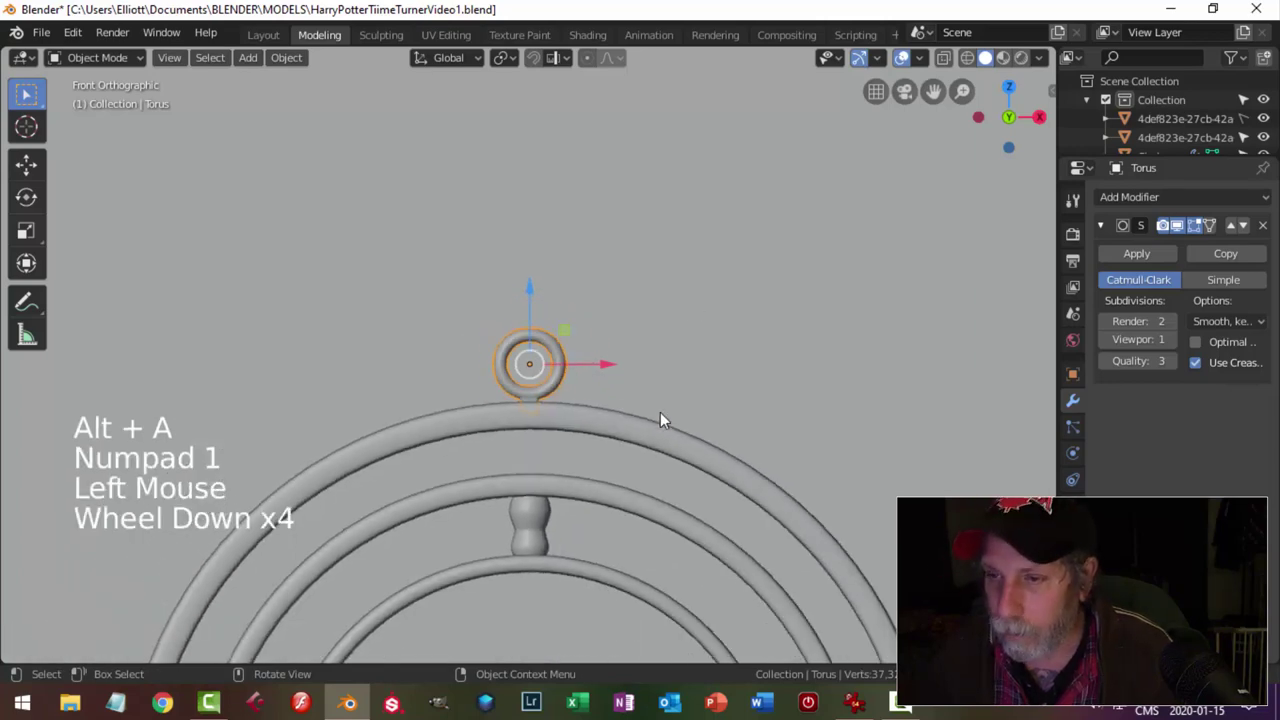
key(KP_1)
scroll(down, 3)
middle_click(596, 465)
scroll(up, 3)
scroll(down, 3)
middle_click(594, 432)
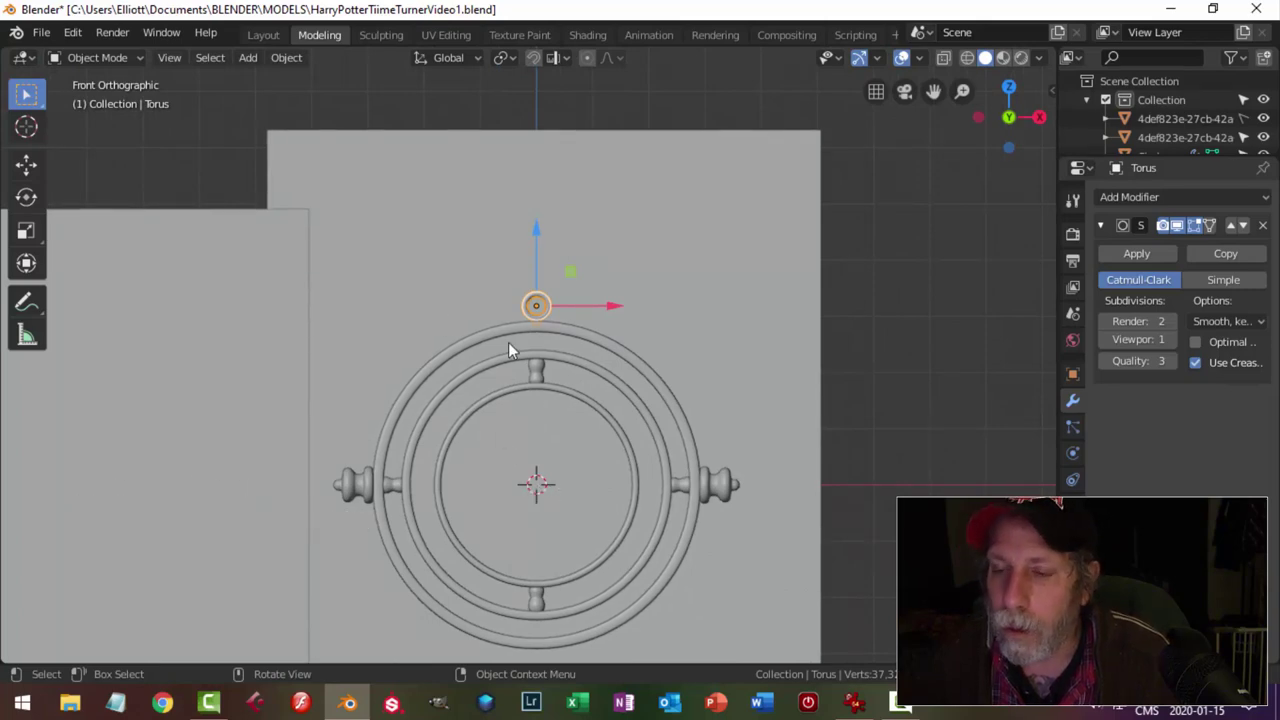
Set the loop's origin to the 3D cursor and swing it onto the outer ring's upper right.
click(304, 63)
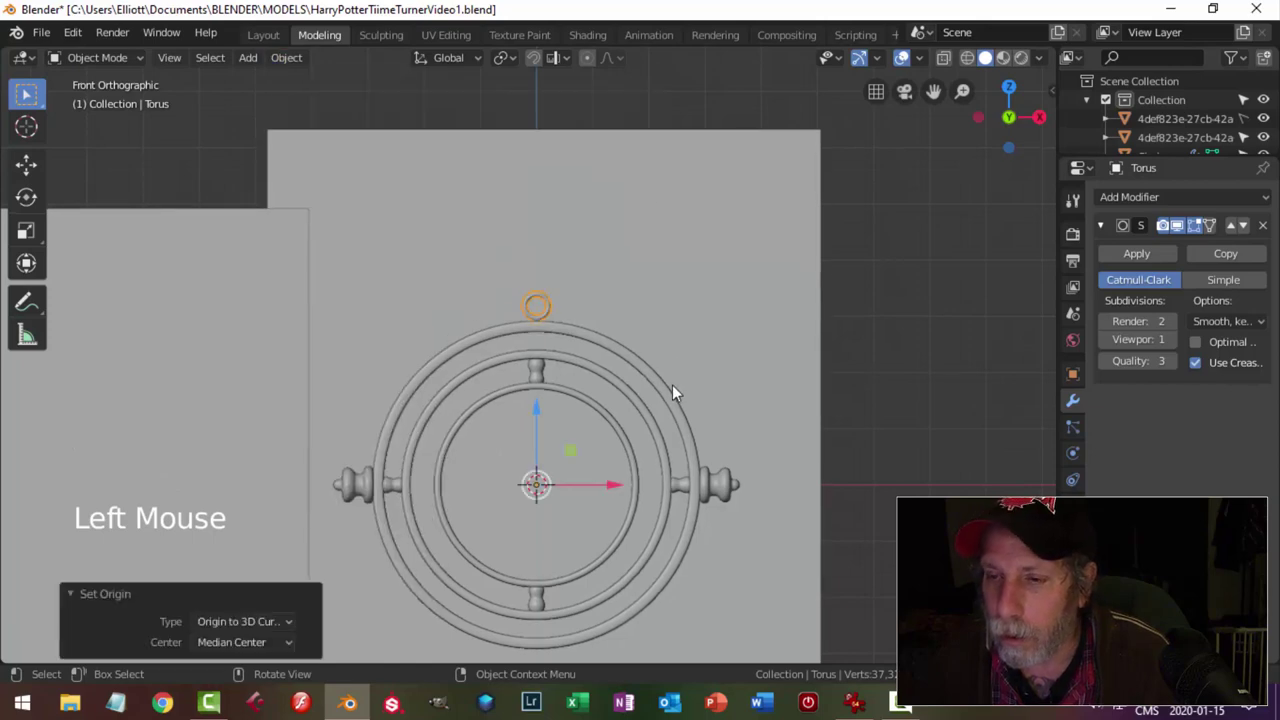
key(r)
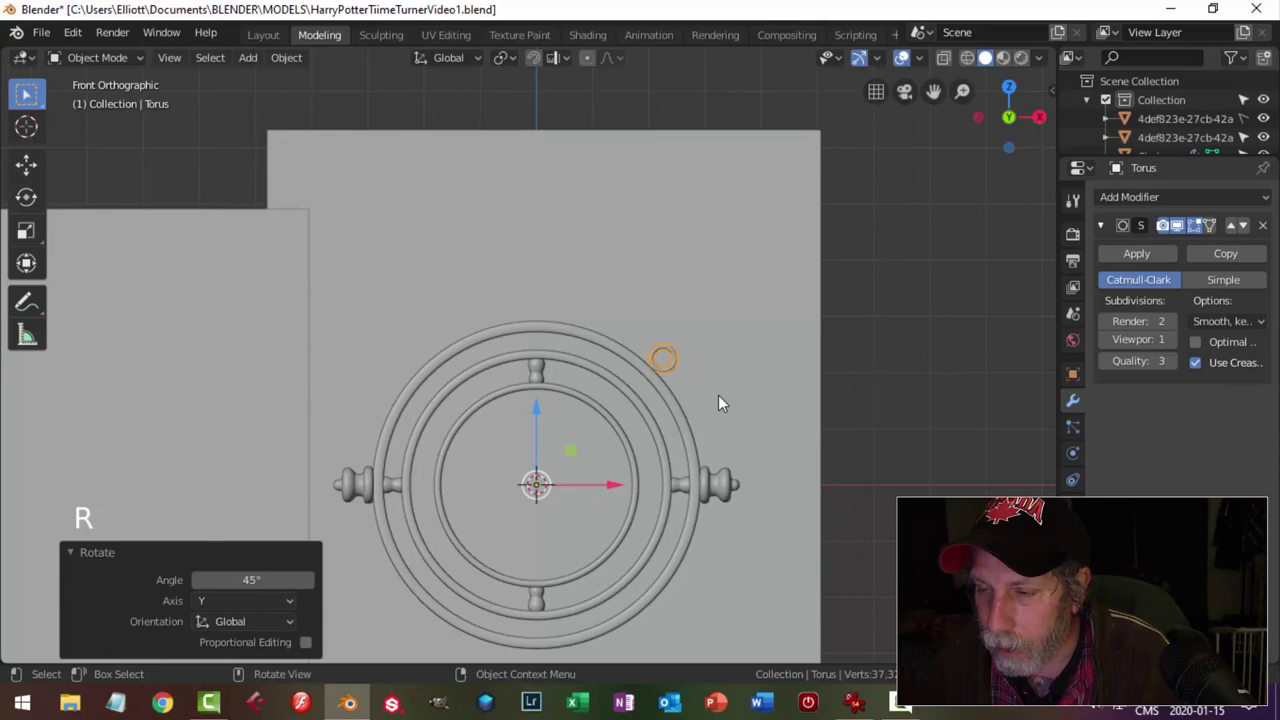
Duplicate the loop and rotate the copy a quarter turn (-90° on Y) about the pendant centre.
key(shift+d)
key(r)
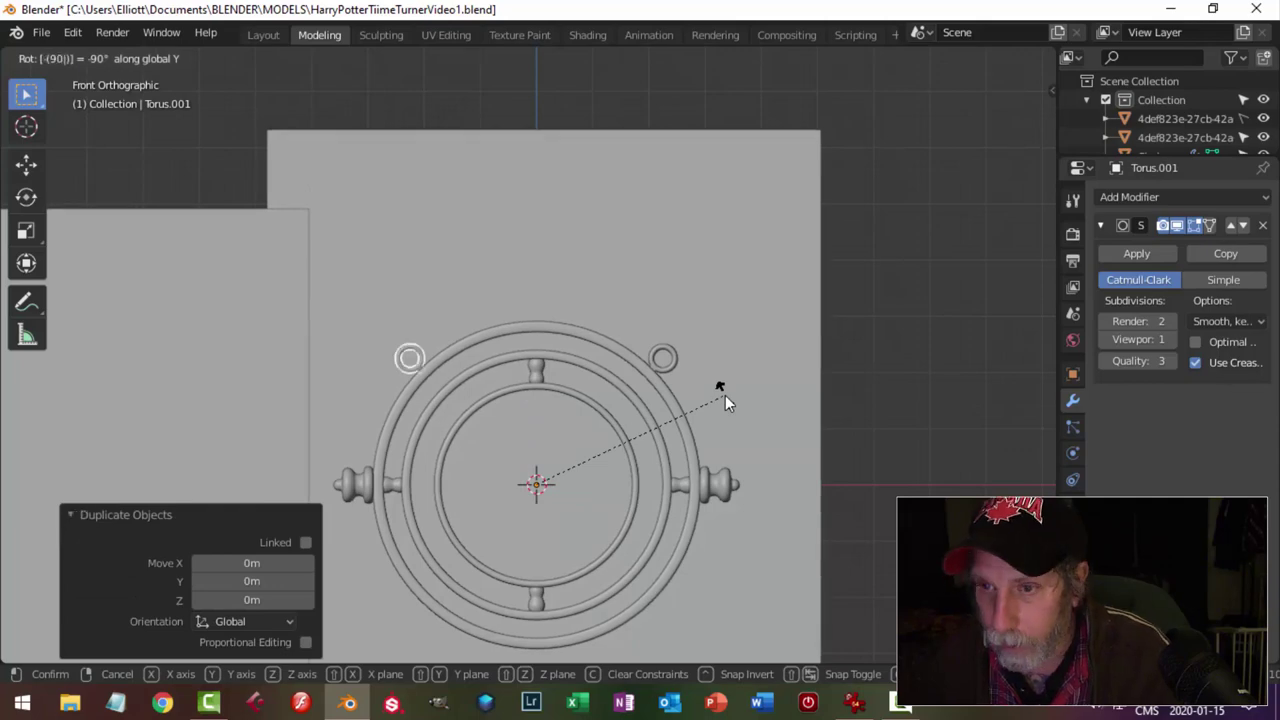
key(alt+a)
scroll(up, 3)
scroll(down, 3)
middle_click(736, 402)
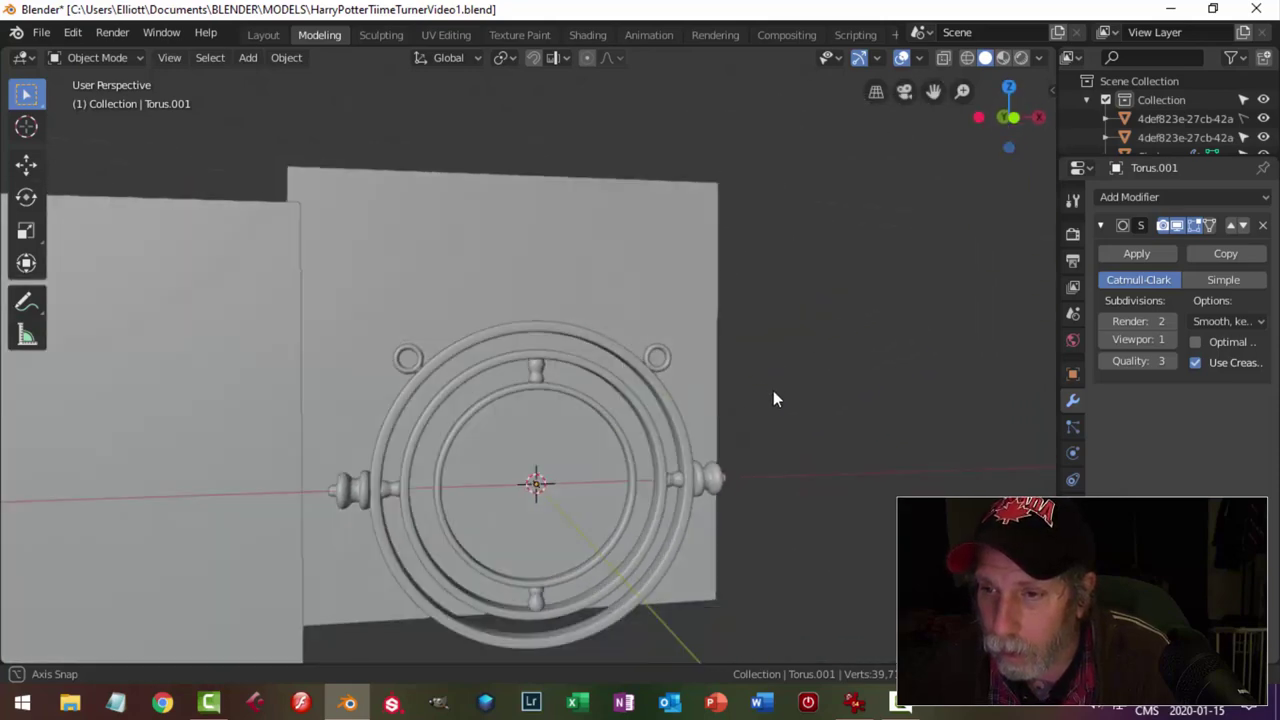
Select the extra reference picture plane and delete it.
click(278, 355)
click(1248, 125)
key(x)
click(167, 245)
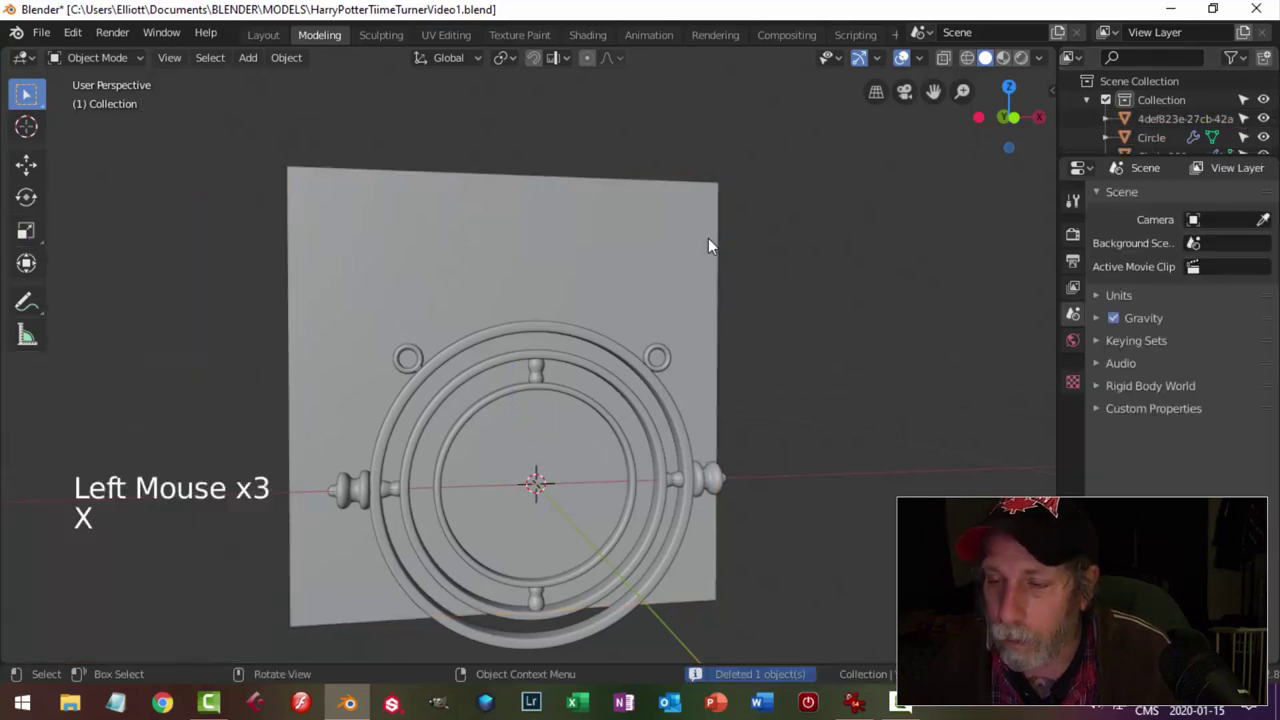
Frame the pendant in the front view and save the .blend file.
key(KP_1)
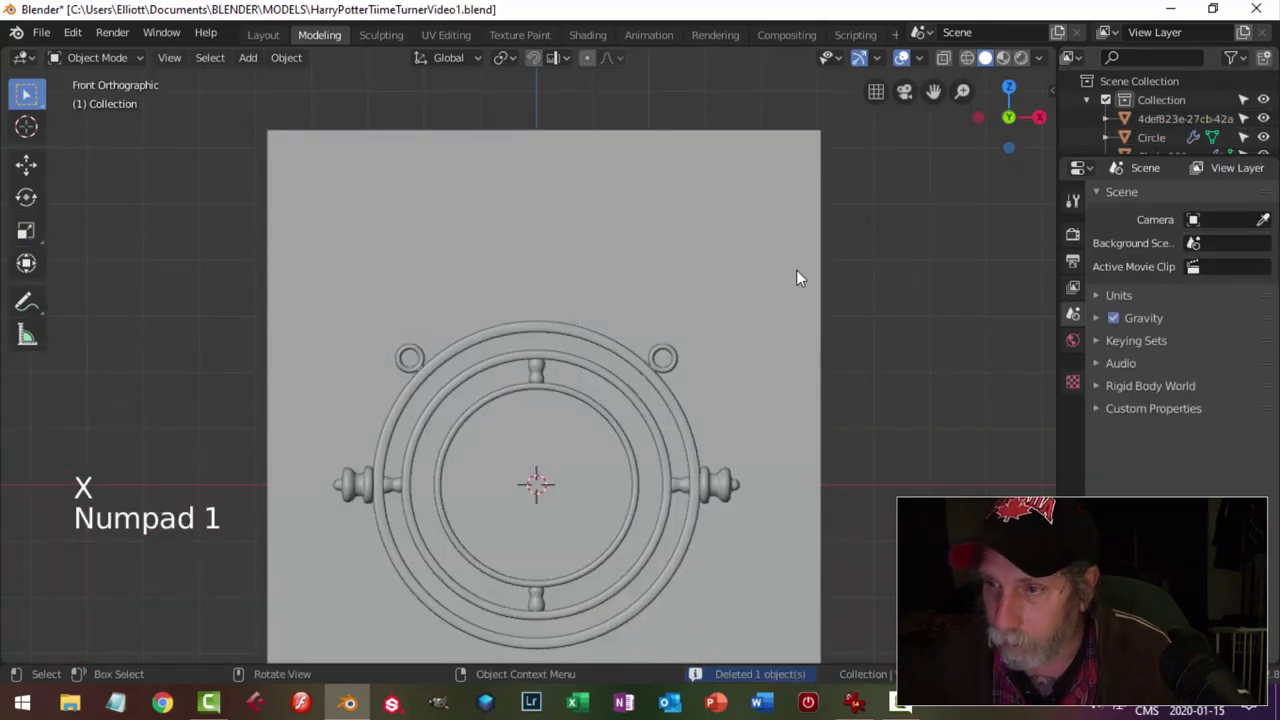
scroll(down, 3)
middle_click(797, 323)
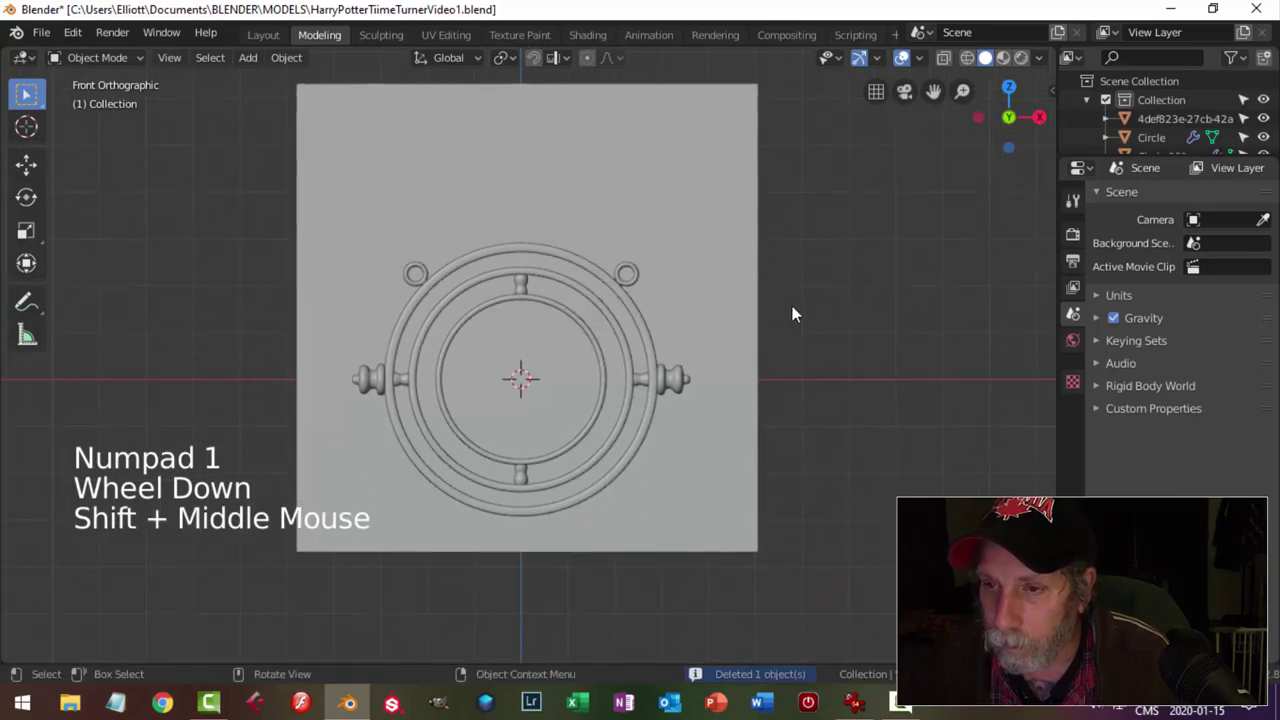
scroll(up, 3)
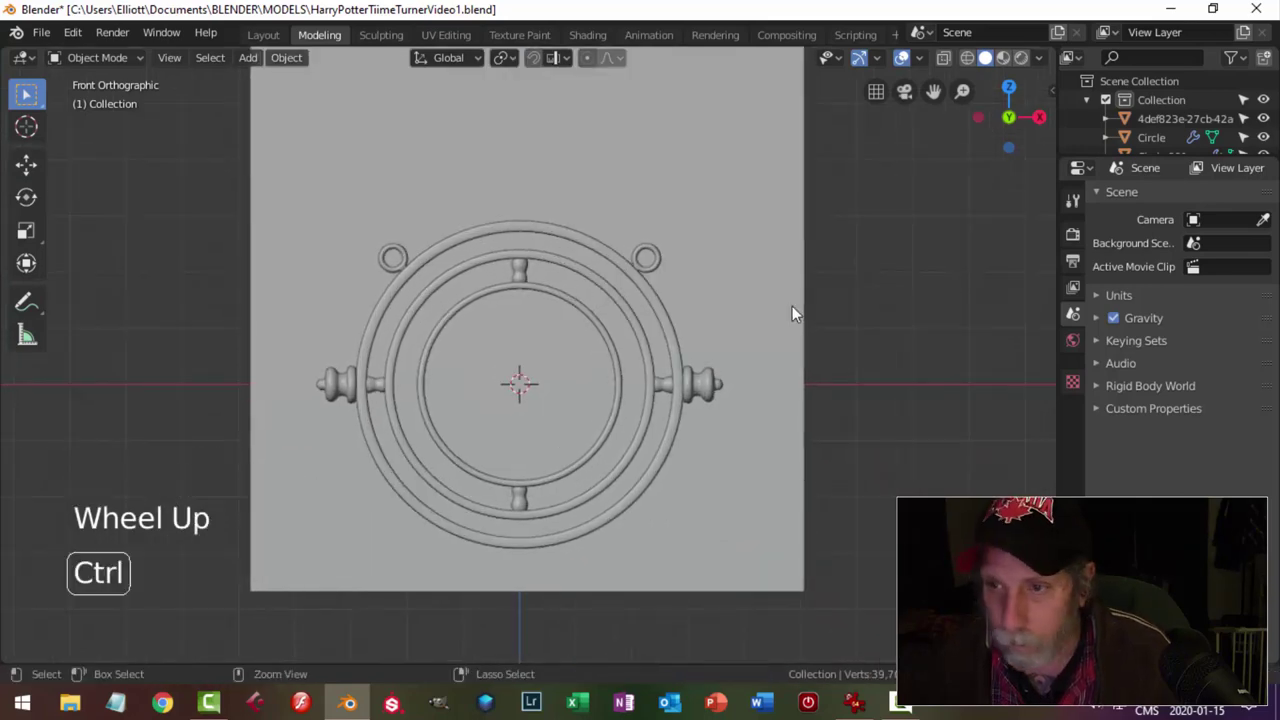
key(ctrl+s)
Hide the remaining reference picture and orbit around the rings to inspect them.
scroll(down, 3)
middle_click(862, 341)
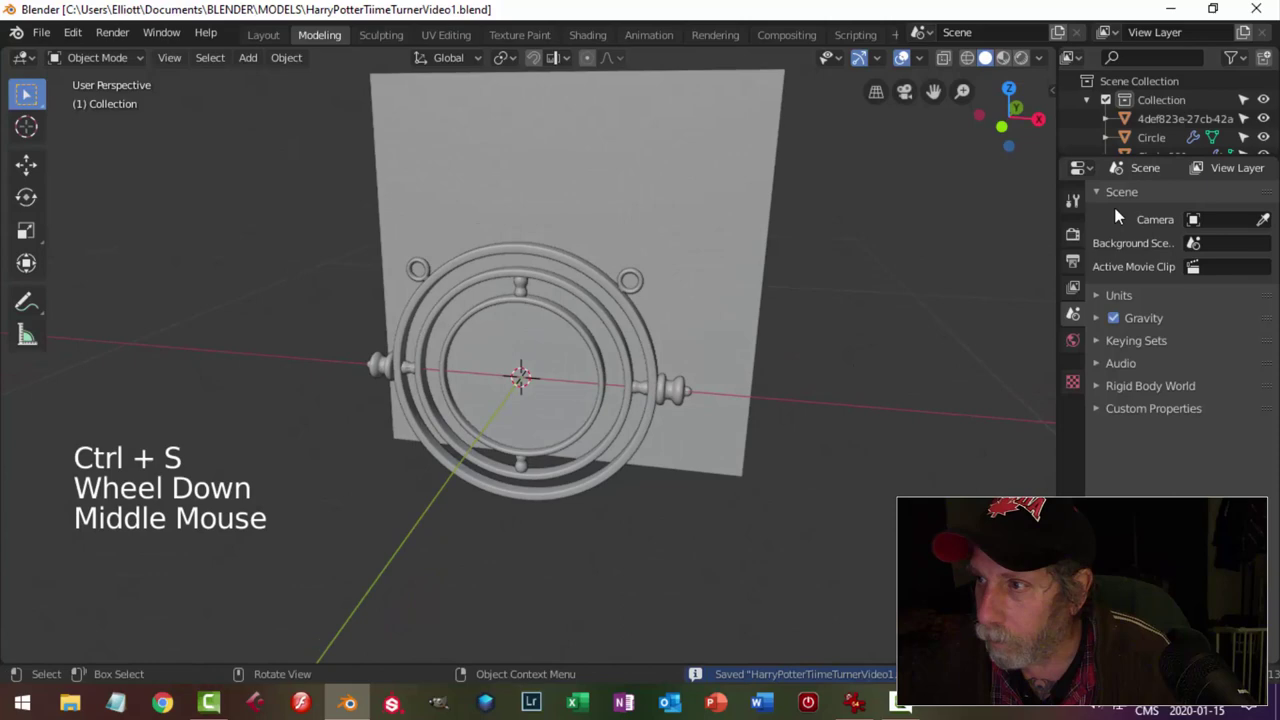
click(1271, 120)
middle_click(673, 353)
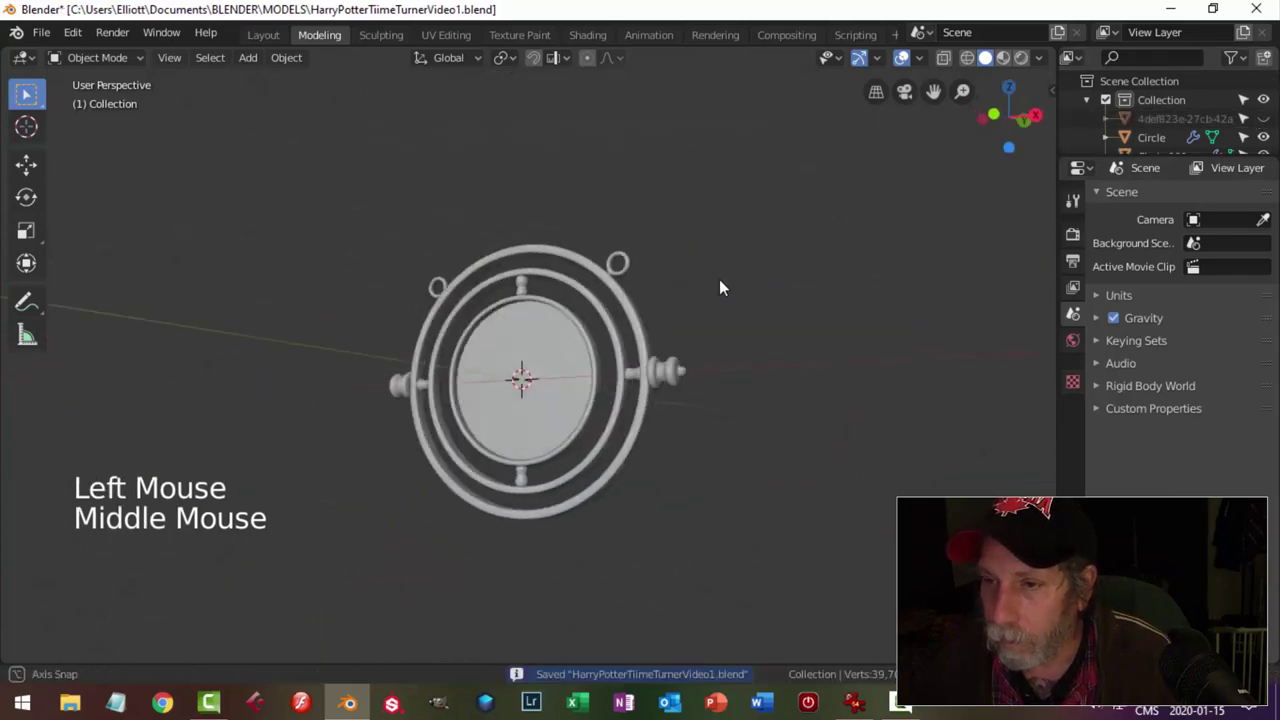
scroll(up, 3)
middle_click(729, 369)
middle_click(728, 391)
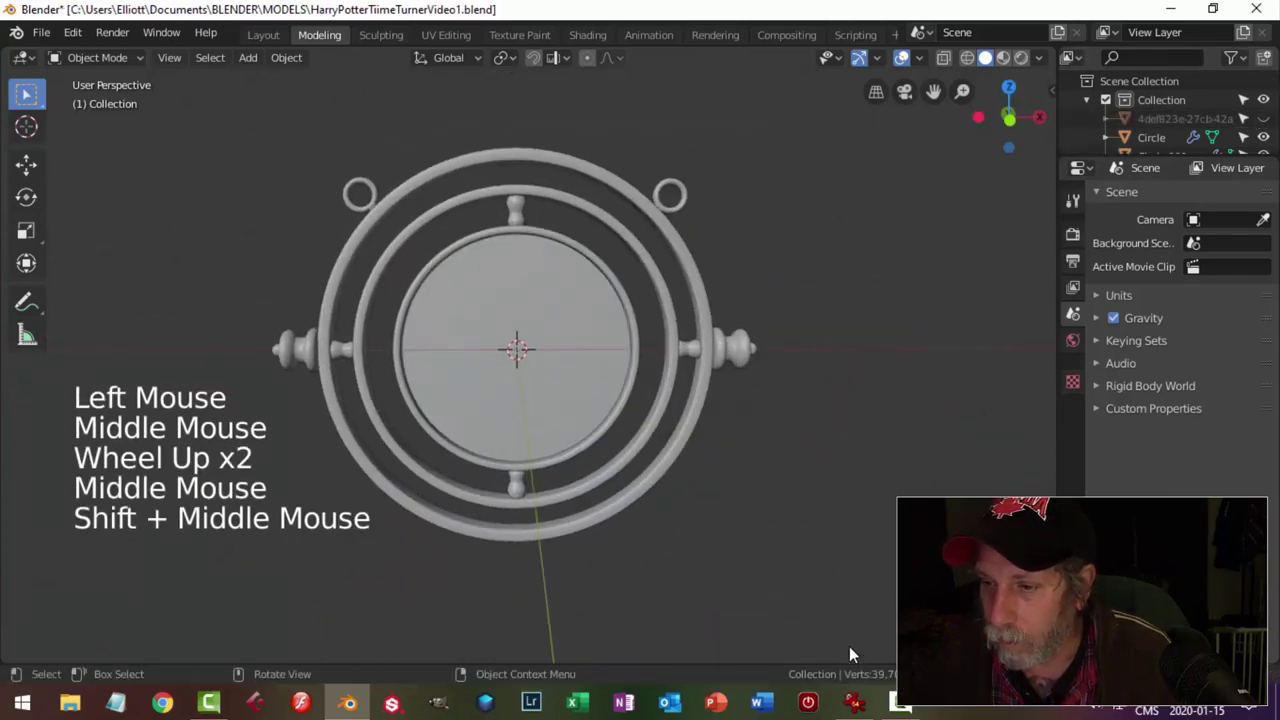
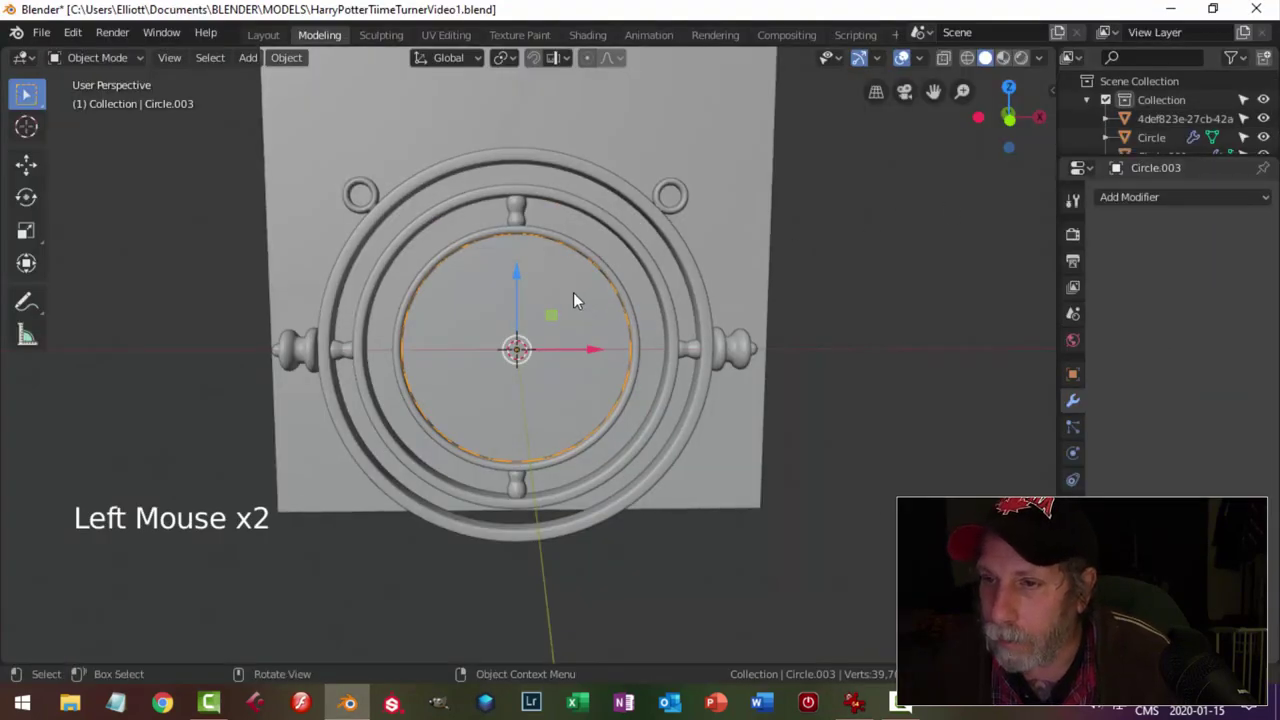
Hide the modelled pendant objects so only the golden reference picture shows in material colours.
key(a)
key(h)
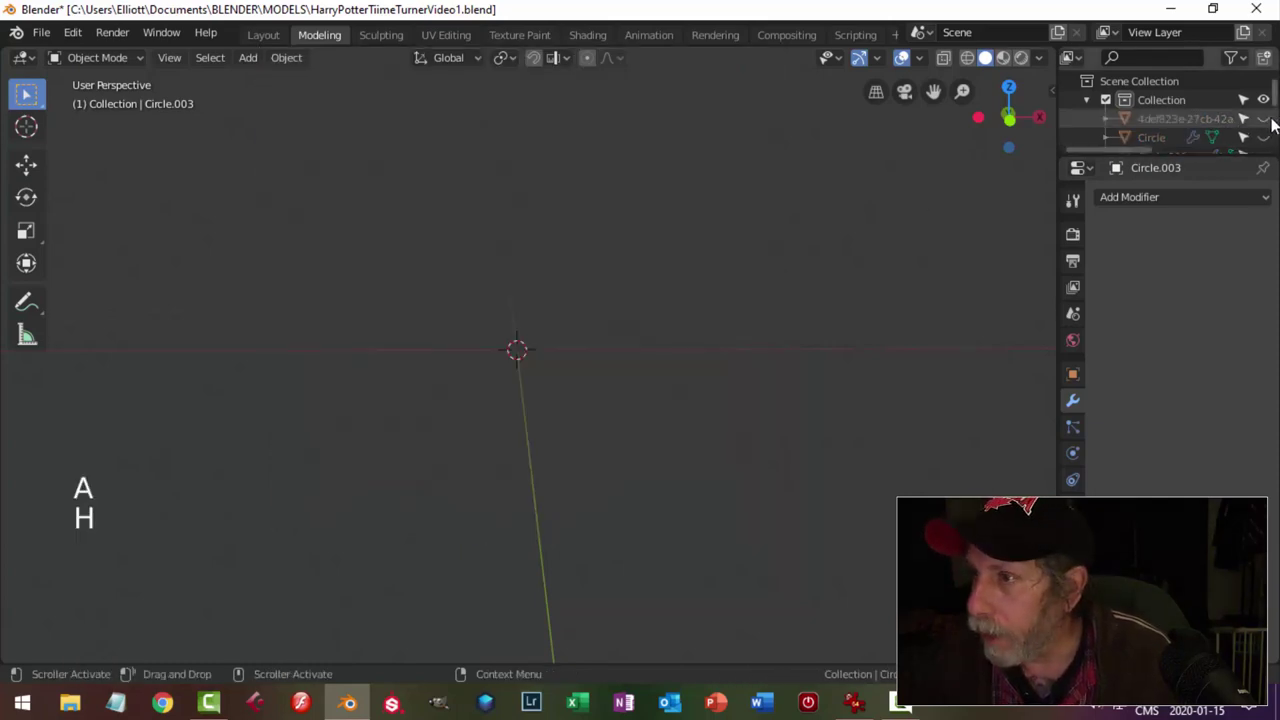
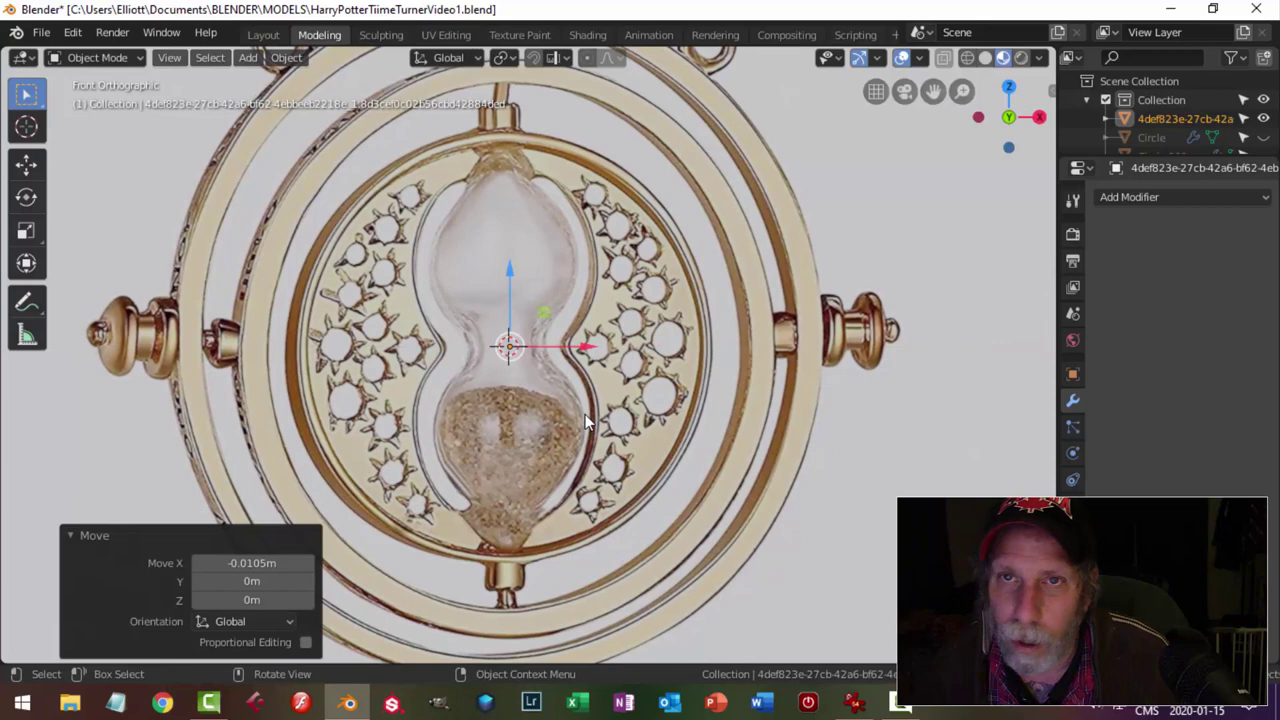
Add a front-facing plane and merge its vertices into a single starting point.
key(shift+a)
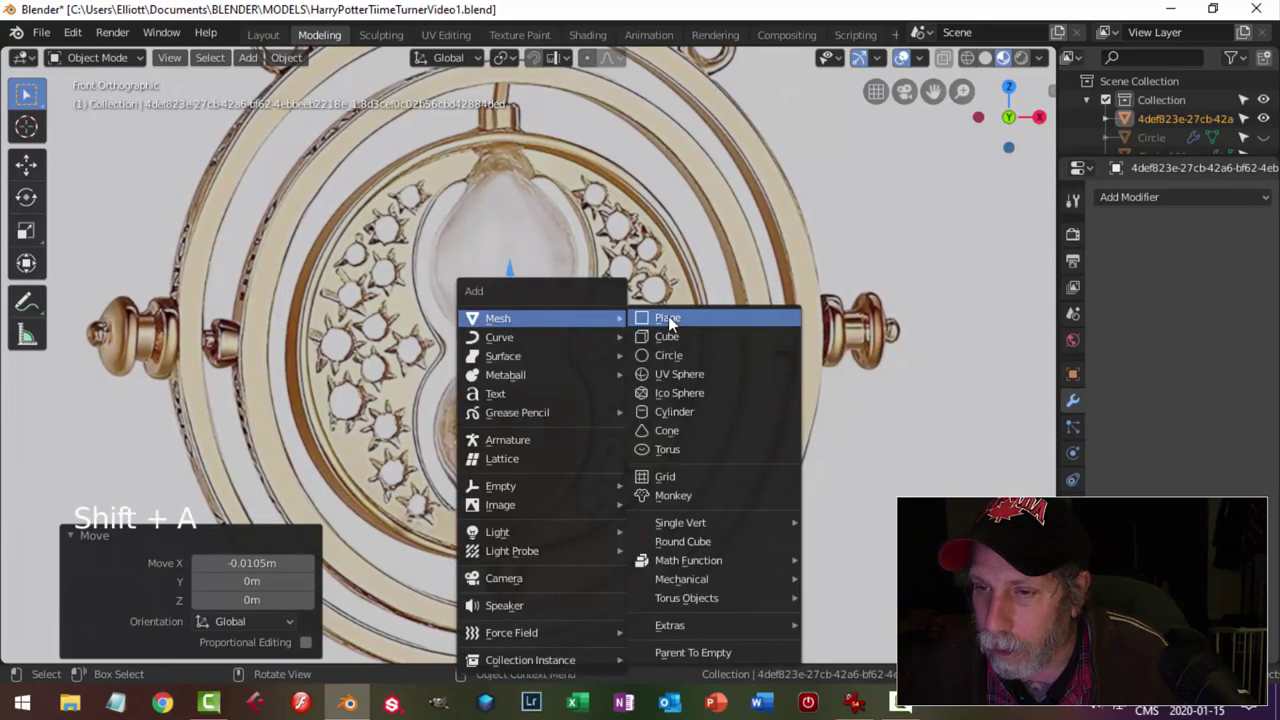
key(r)
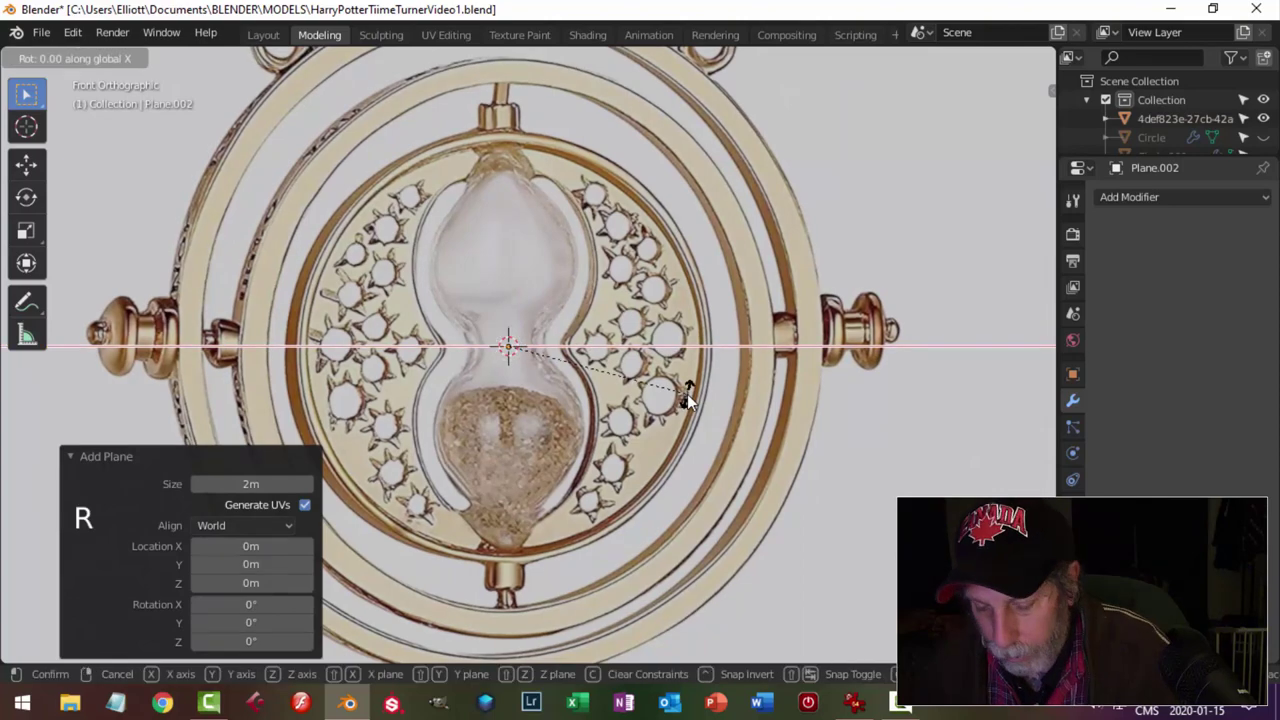
key(Tab)
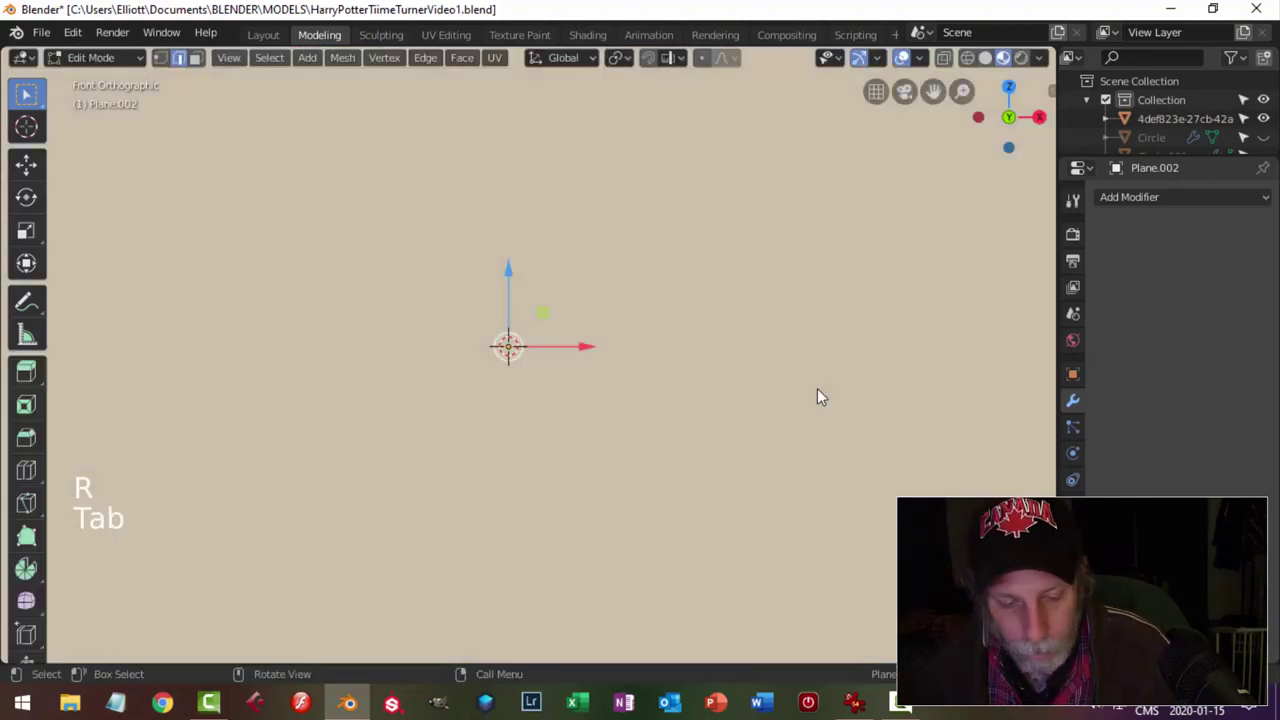
key(1)
key(alt+m)
scroll(up, 3)
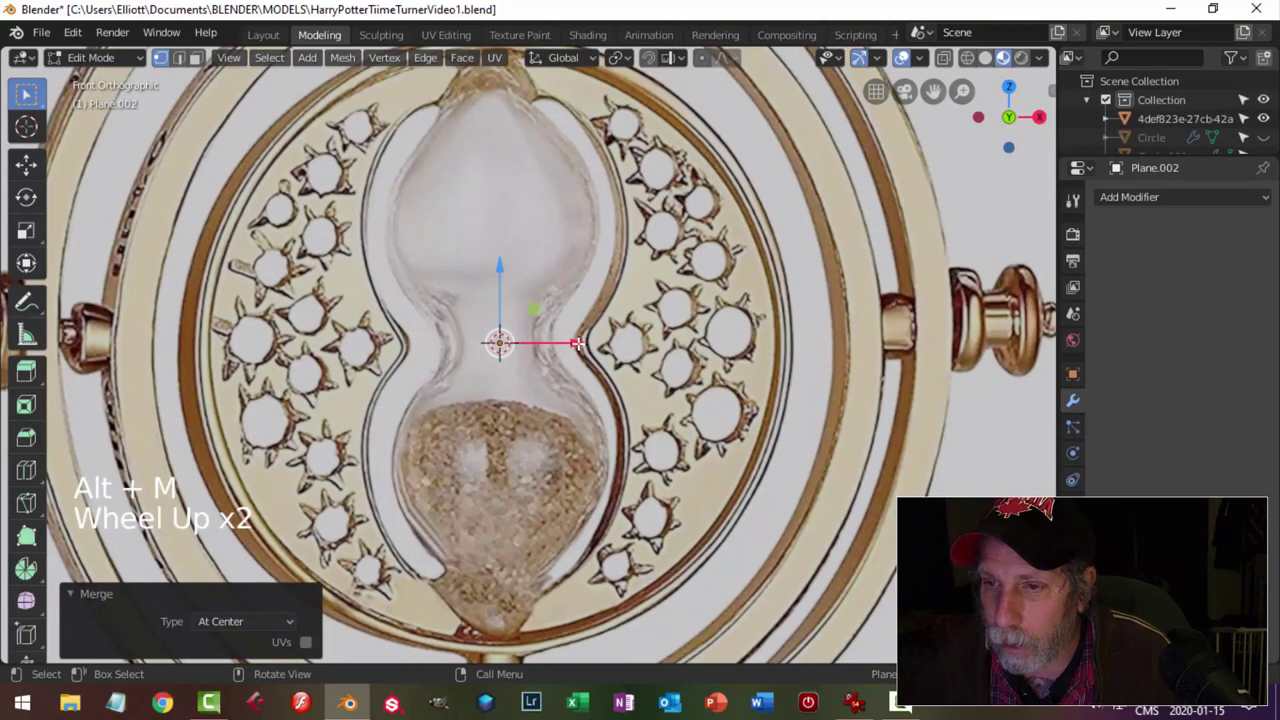
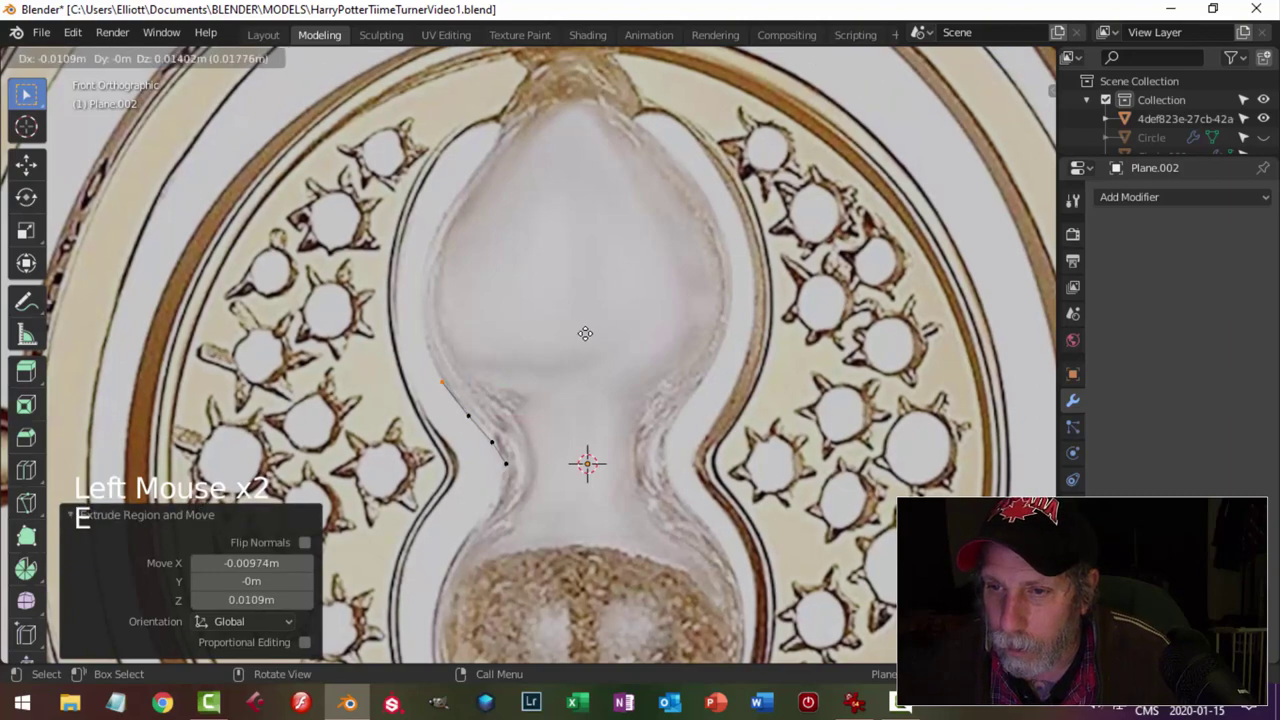
Extrude a chain of vertices tracing the hourglass bulb's left edge up to its top.
key(e)
key(g)
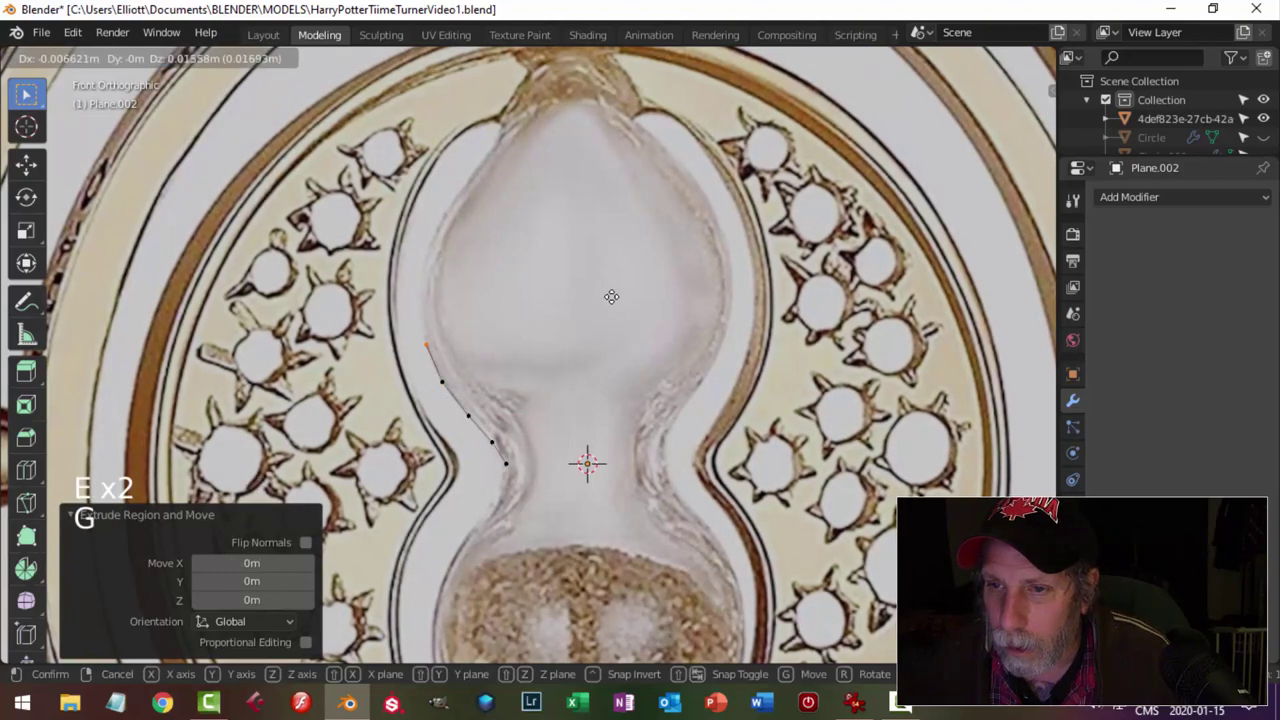
key(e)
key(g)
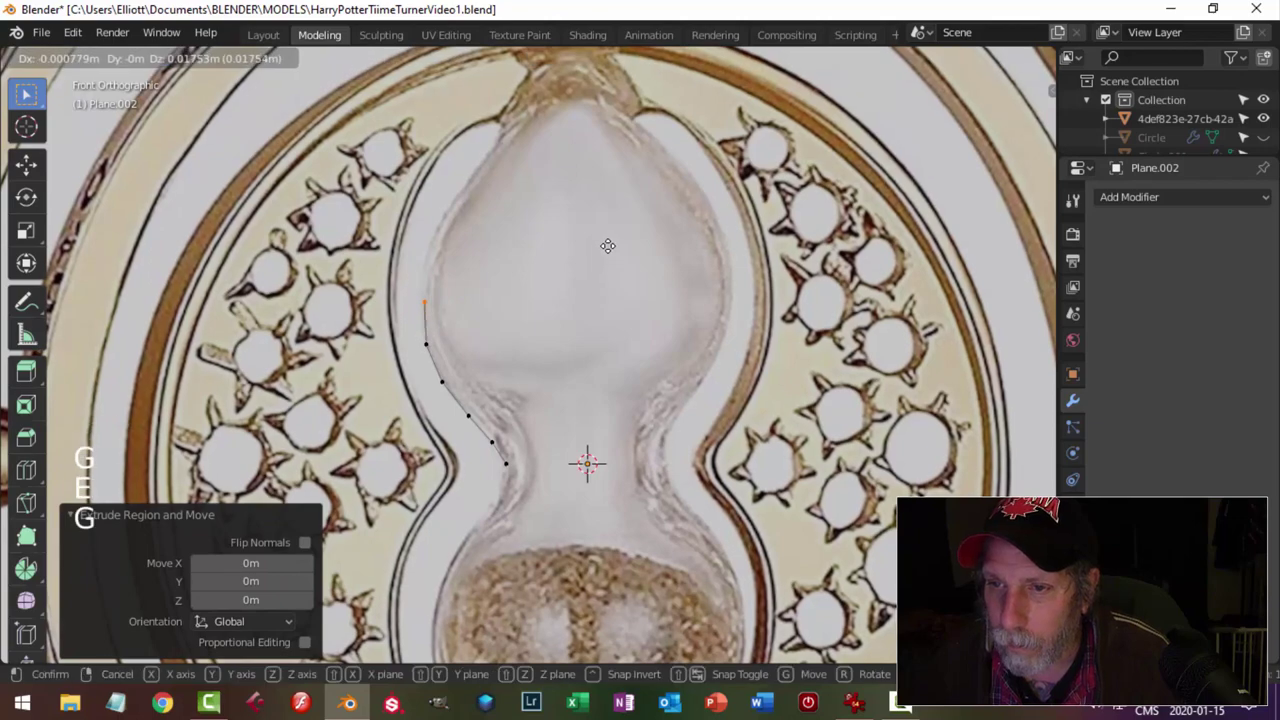
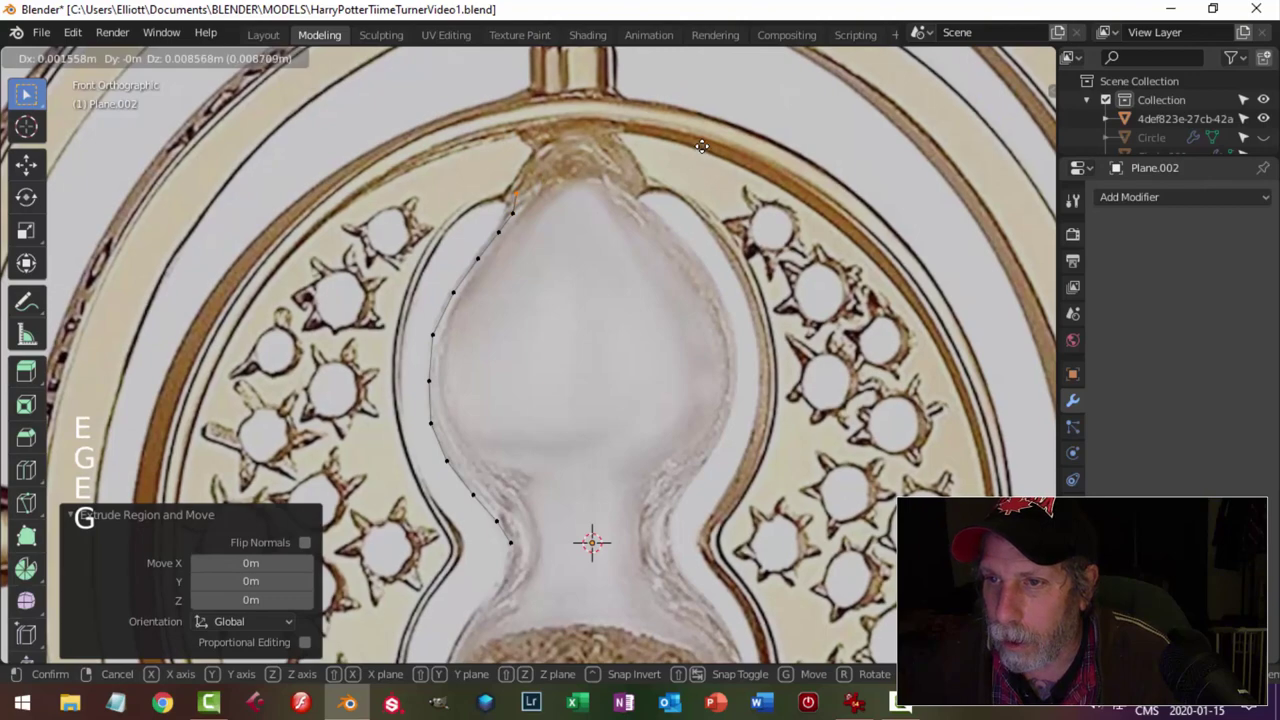
key(e)
key(g)
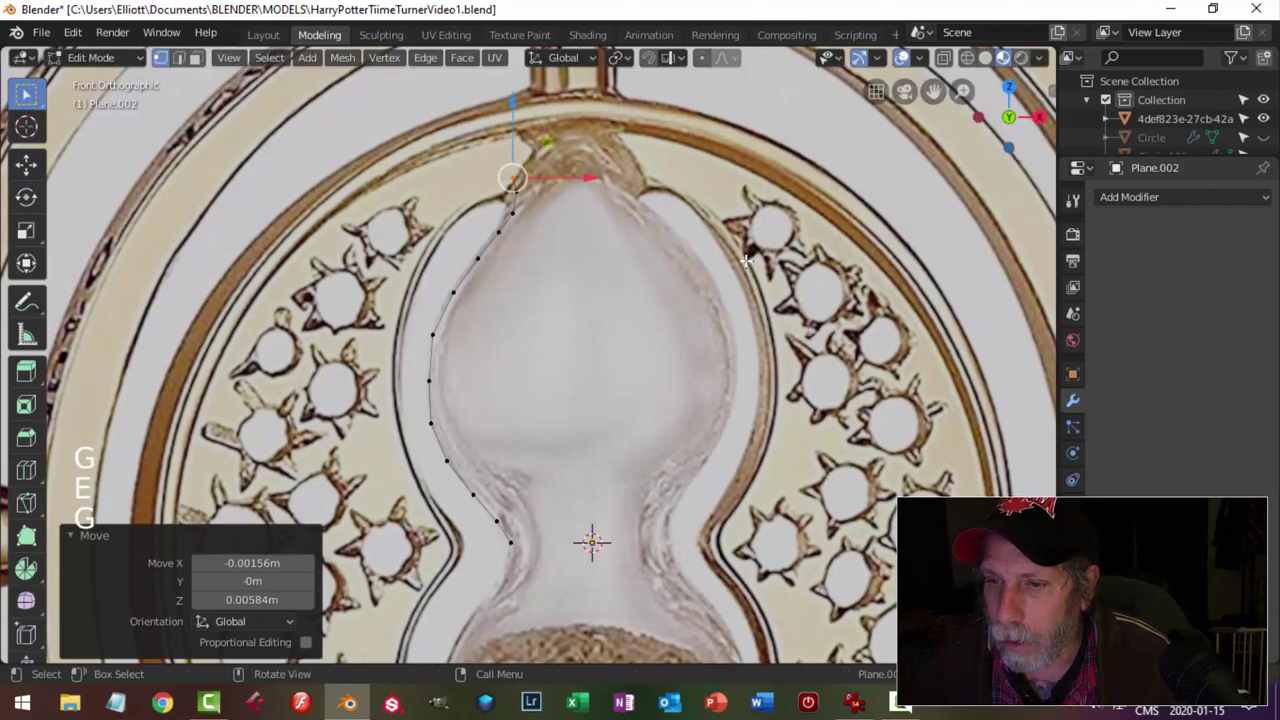
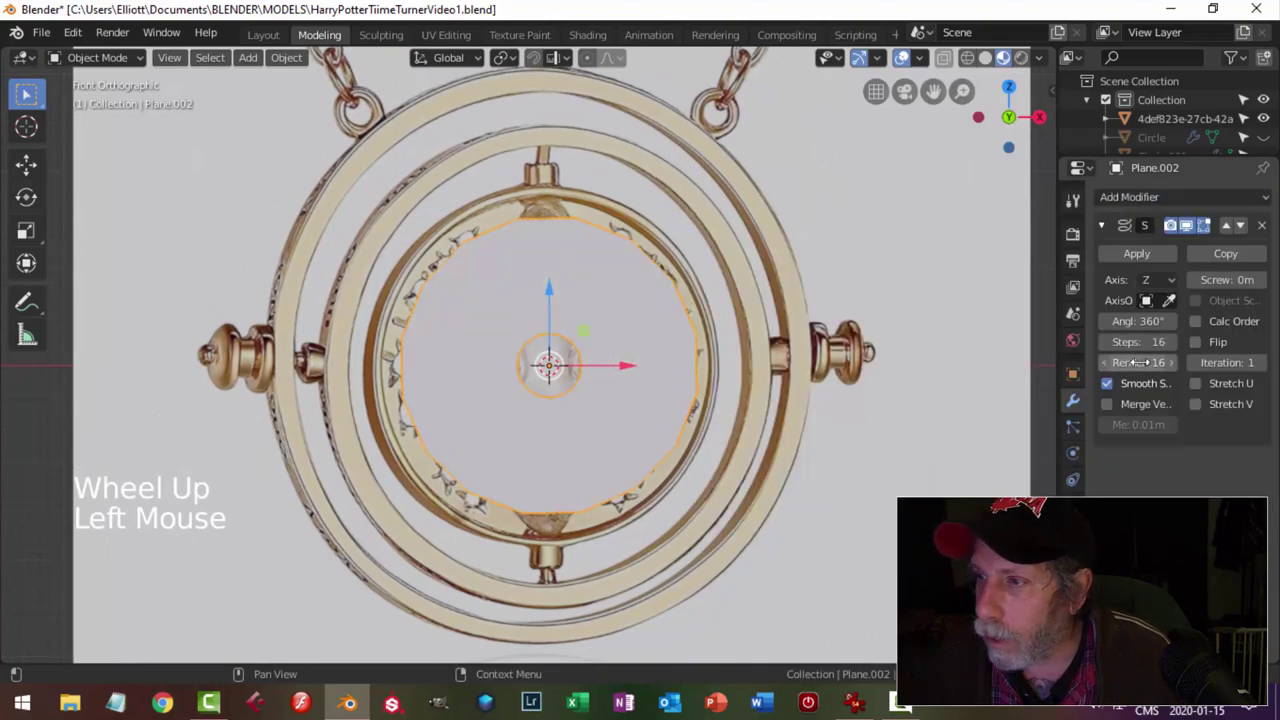
Set the Screw axis to Y, add a Subdivision Surface modifier, and duplicate the bulb.
click(1177, 282)
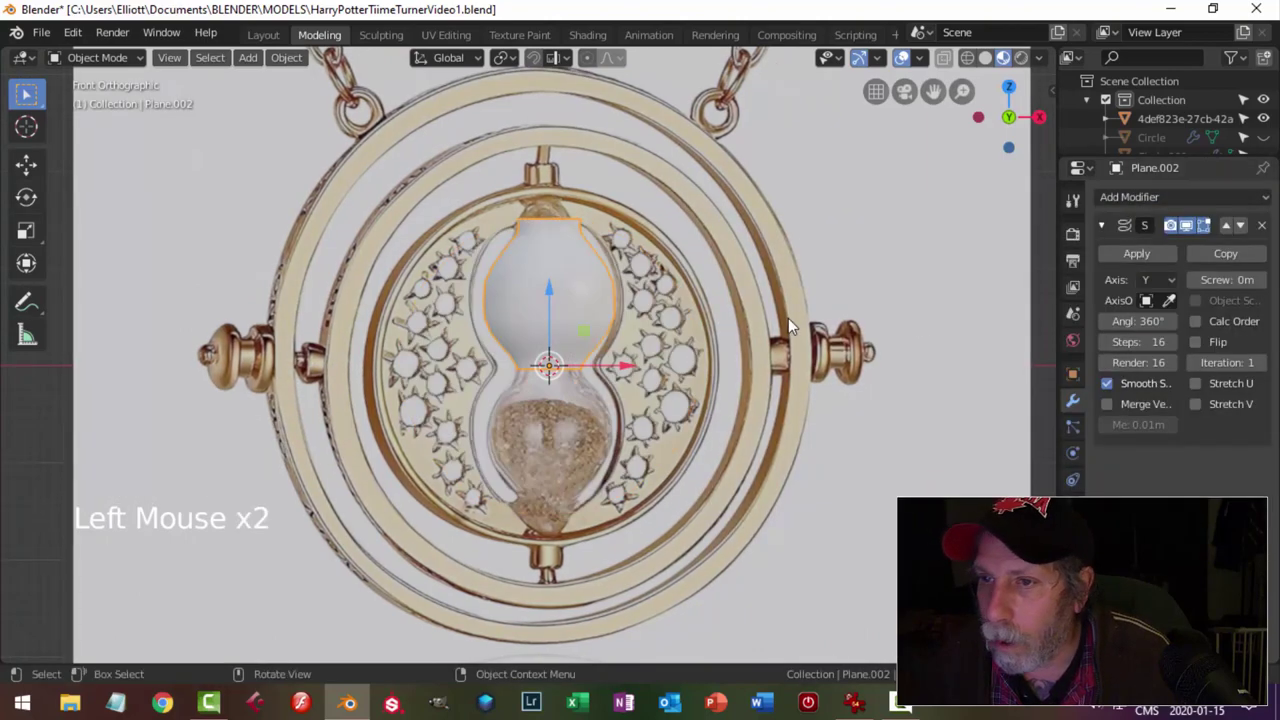
scroll(up, 3)
click(1136, 195)
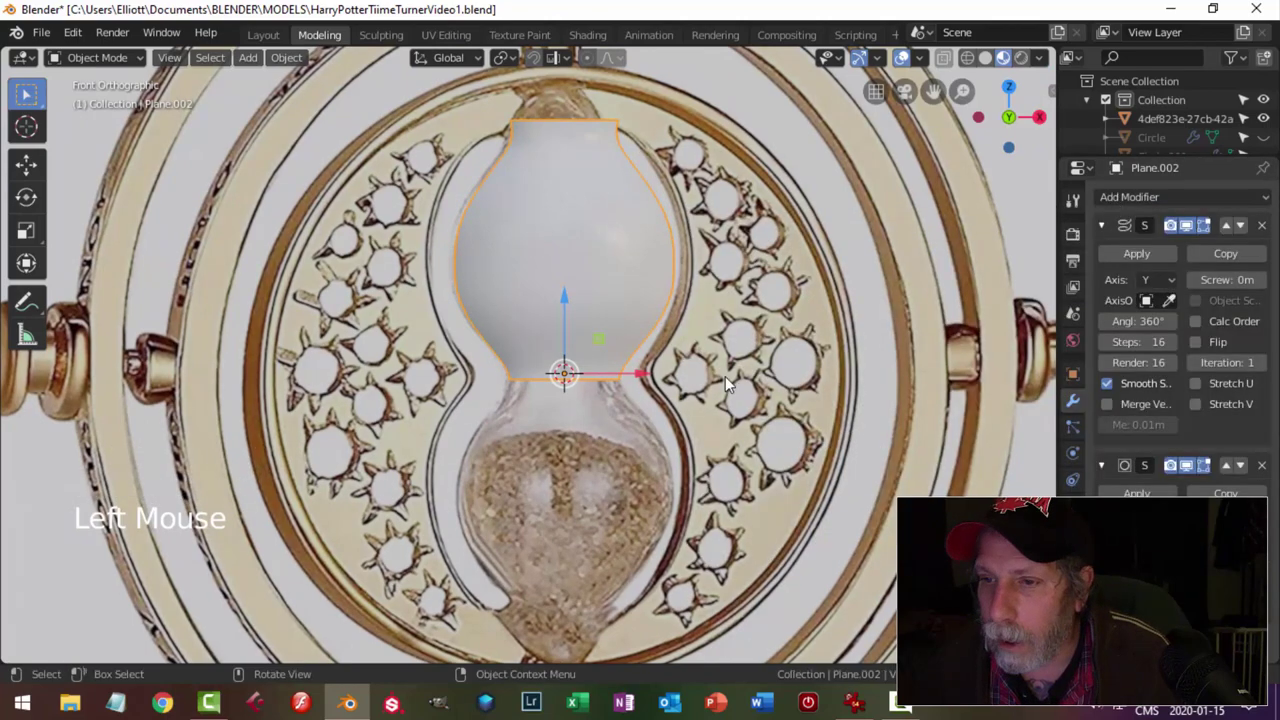
scroll(down, 3)
middle_click(733, 381)
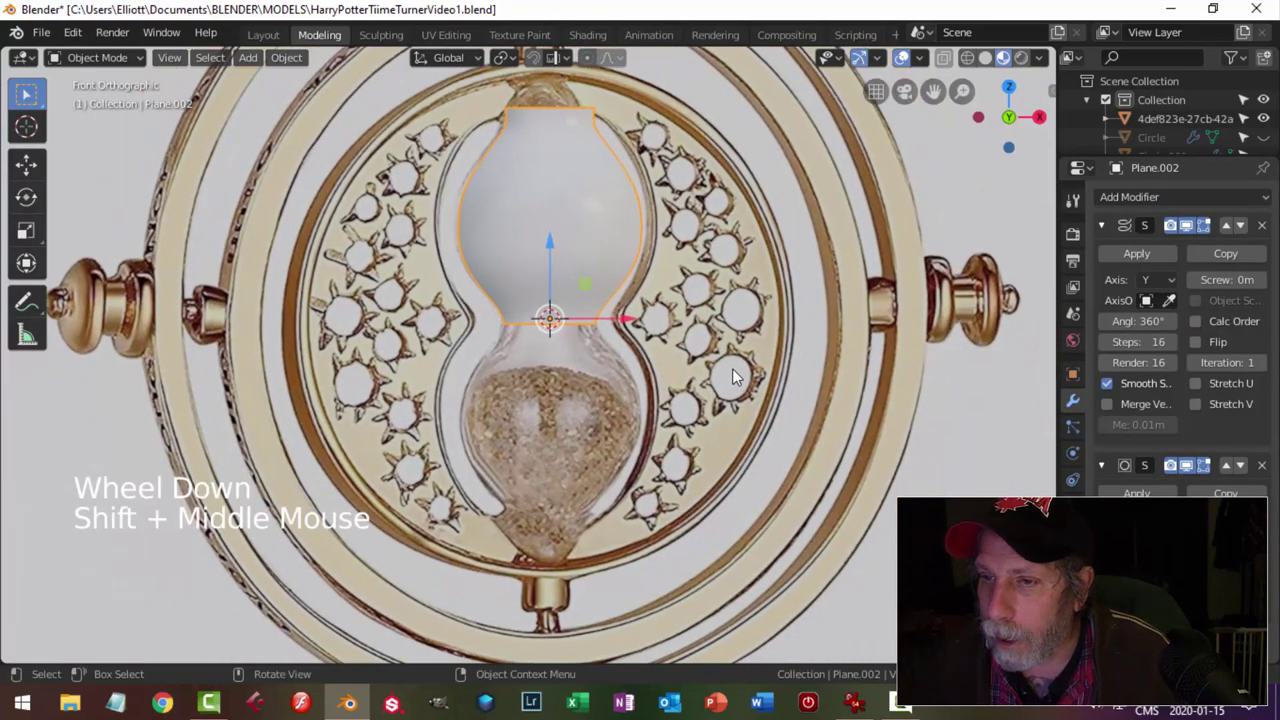
key(shift+d)
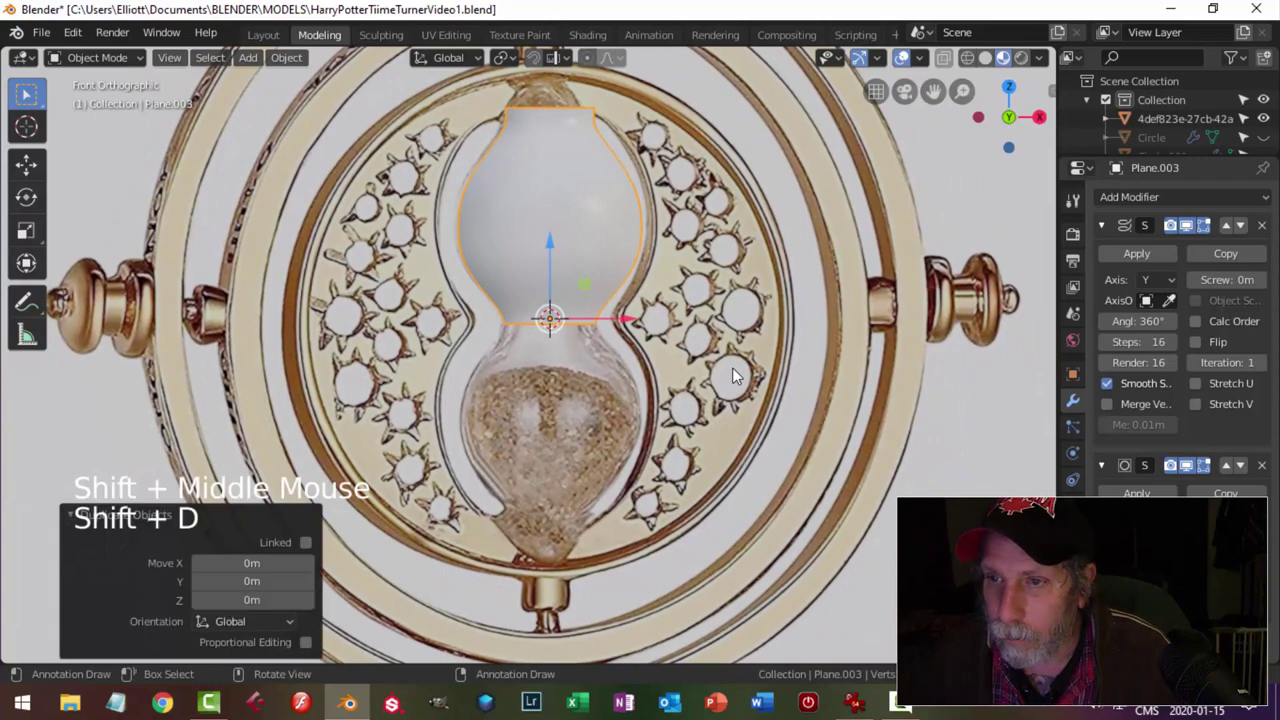
Rotate the bulb copy 180° upside down and move it just below the original.
key(r)
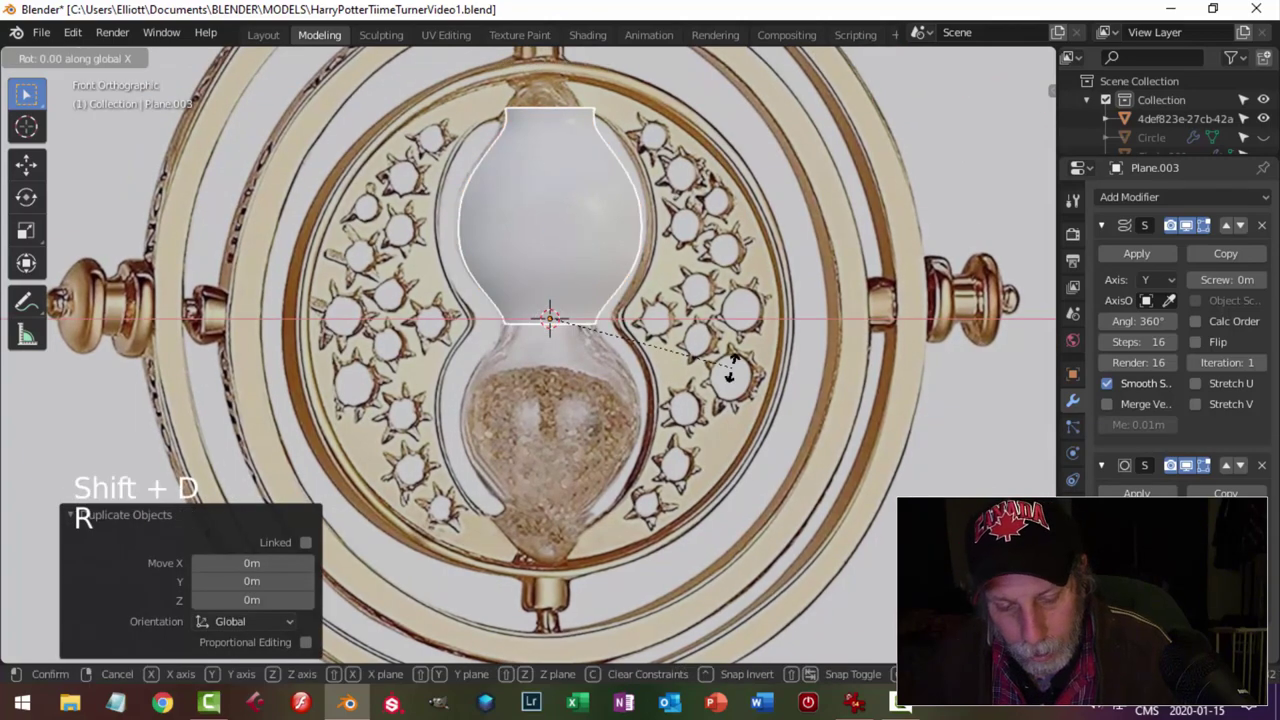
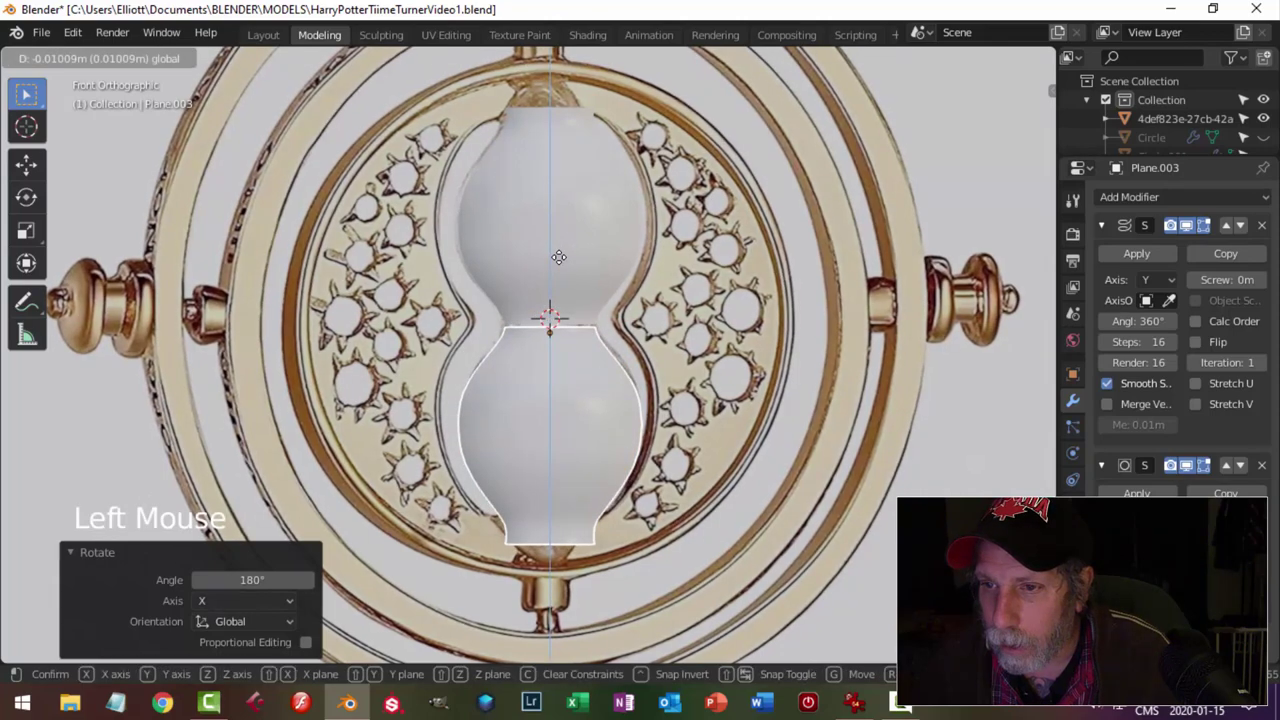
click(650, 304)
scroll(up, 3)
scroll(up, 3)
middle_click(801, 332)
scroll(up, 3)
scroll(down, 3)
scroll(down, 3)
middle_click(704, 358)
Apply the copy's Screw modifier and frame the neck where the two halves meet.
click(1146, 258)
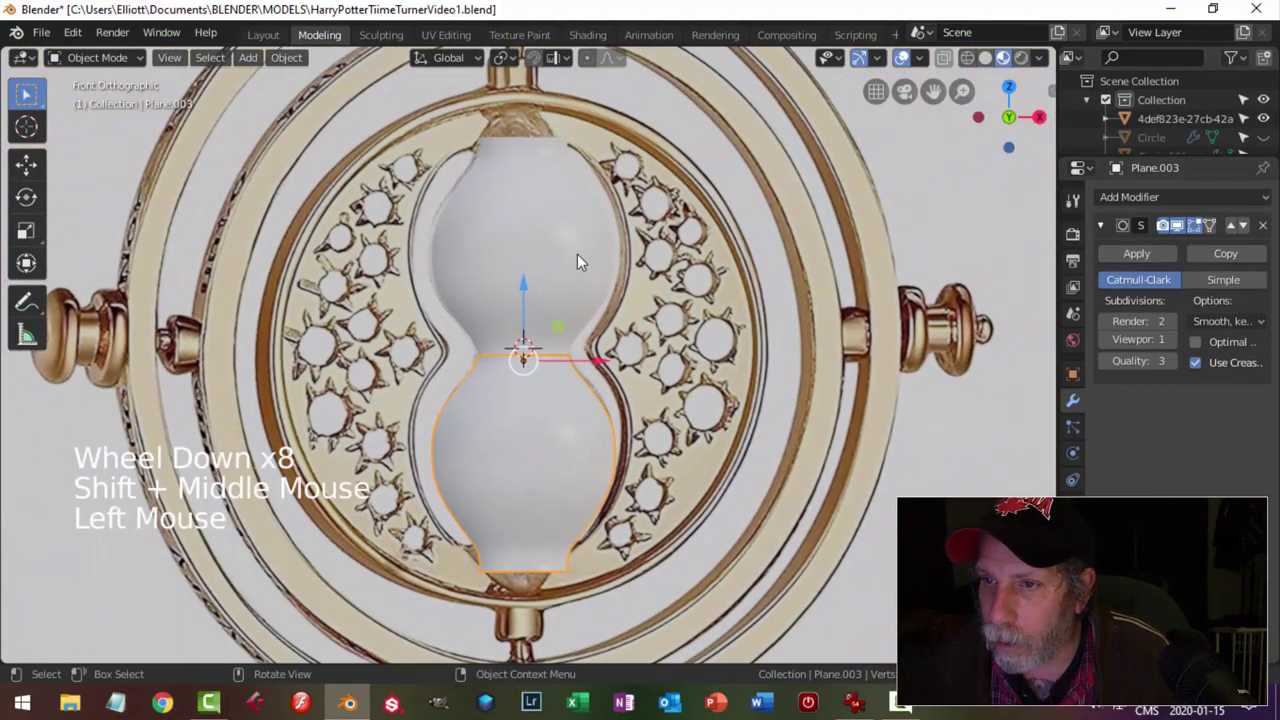
click(570, 255)
click(574, 426)
click(574, 426)
double_click(574, 425)
key(ctrl+j)
scroll(up, 3)
In X-ray vertex mode, box-select the neck vertices and scale them together to close the neck.
key(Tab)
scroll(up, 3)
key(alt+a)
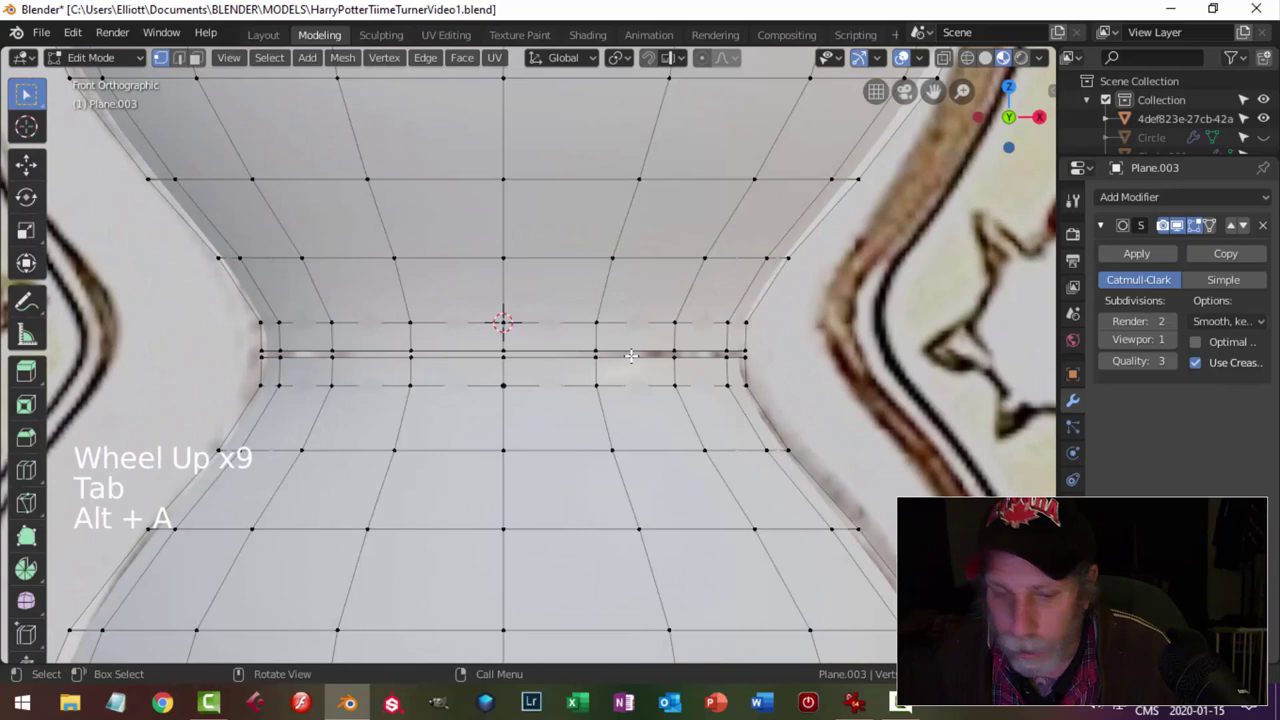
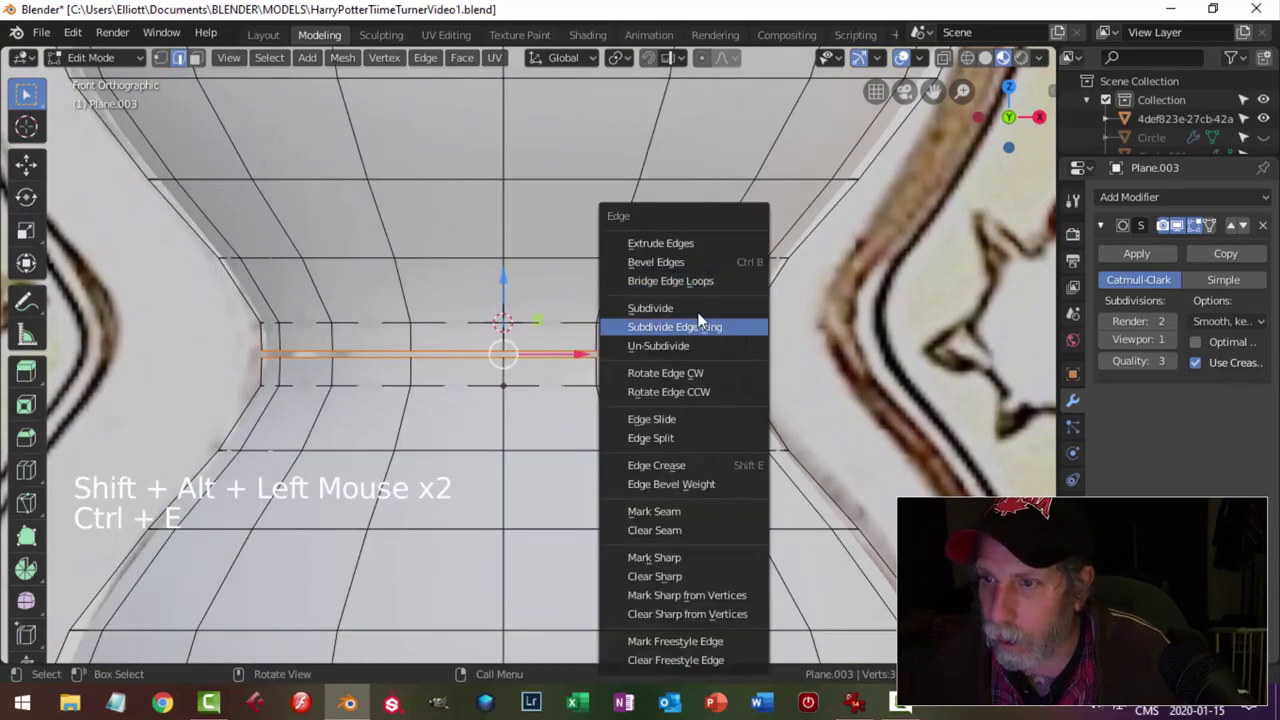
key(alt+a)
scroll(up, 3)
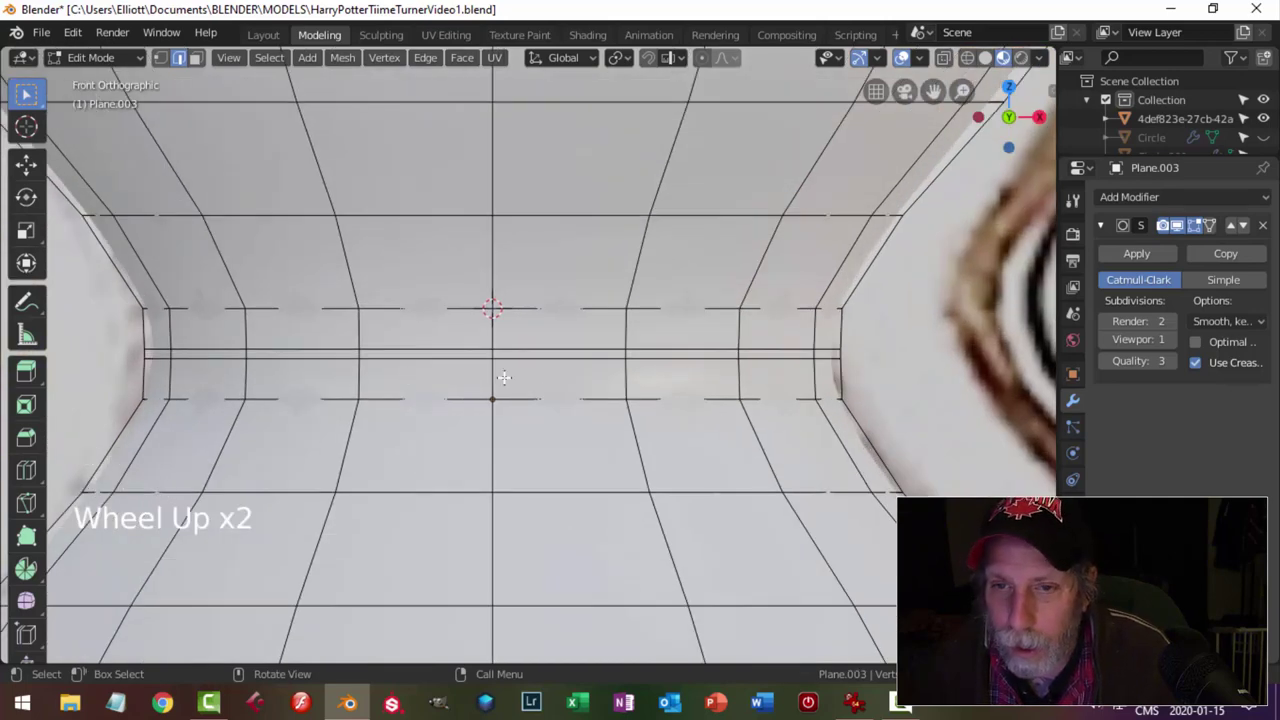
key(1)
key(b)
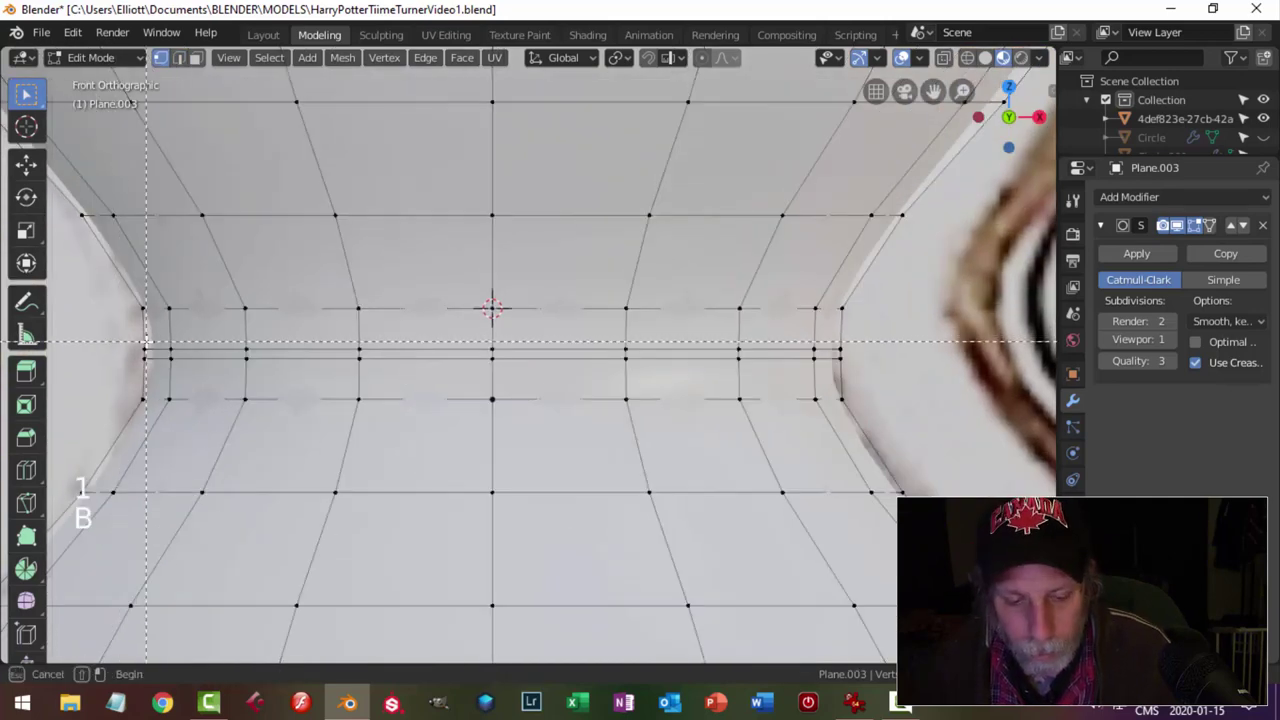
key(z)
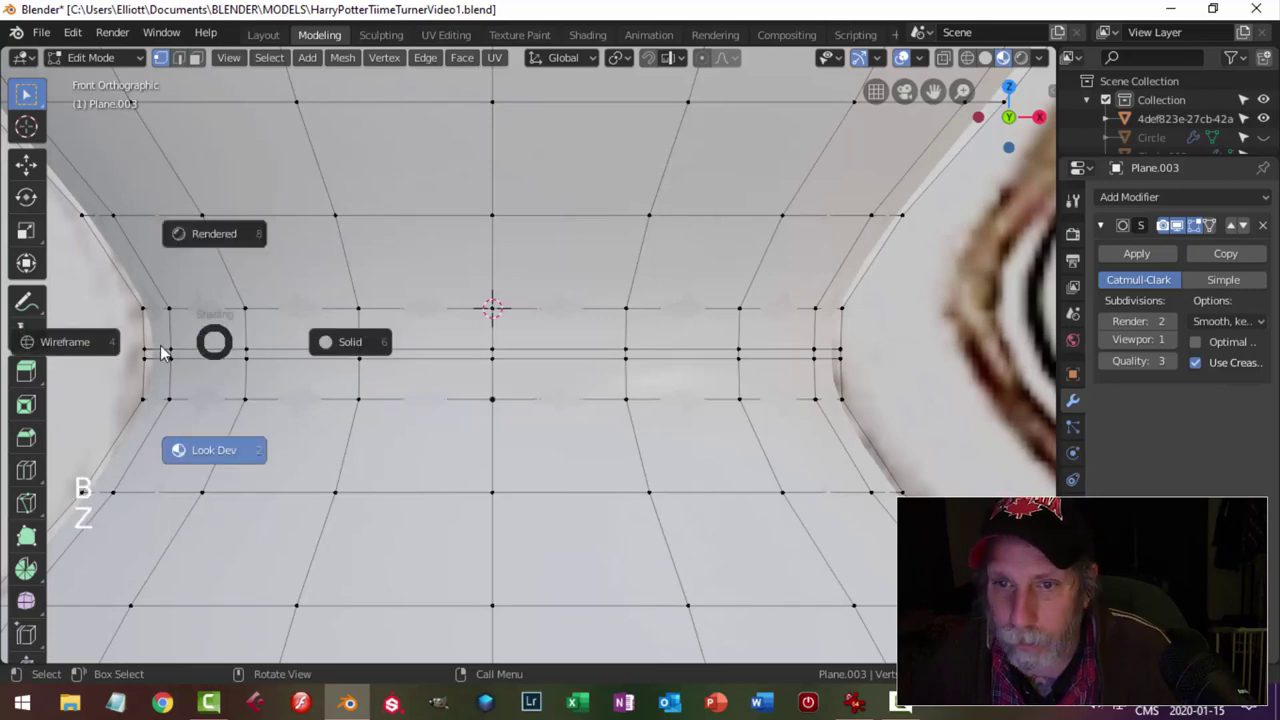
key(b)
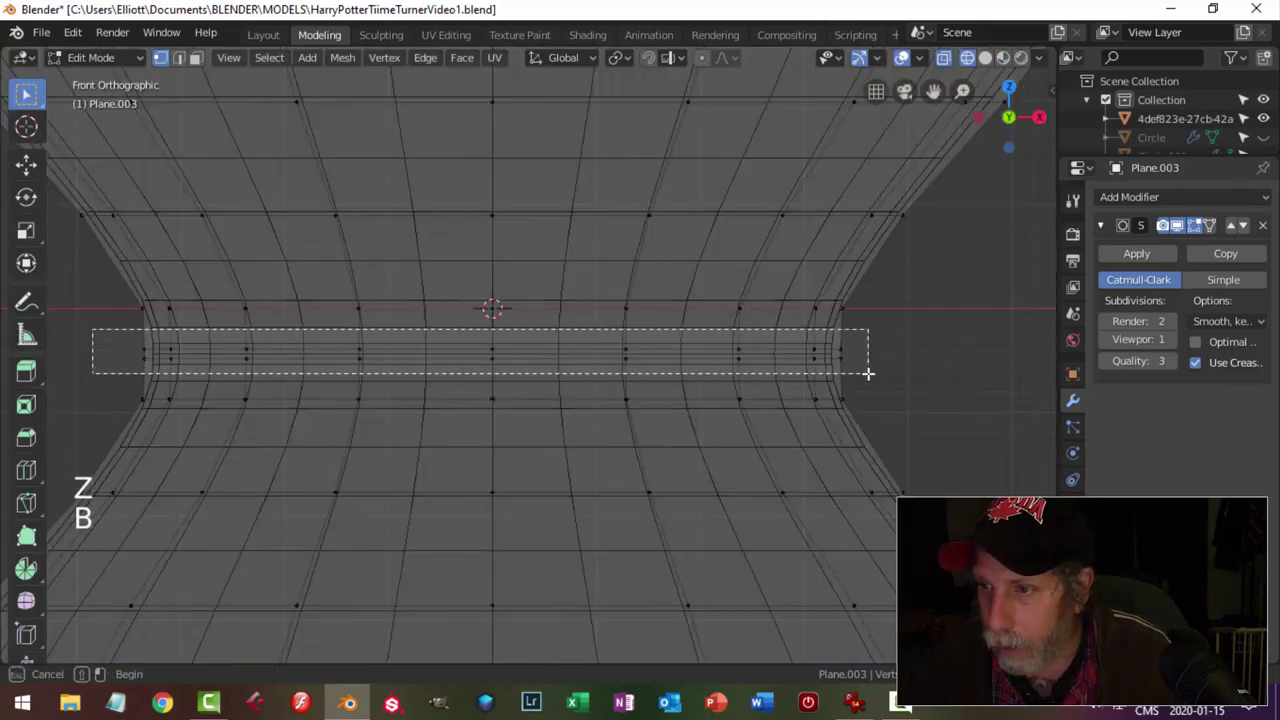
scroll(up, 3)
key(s)
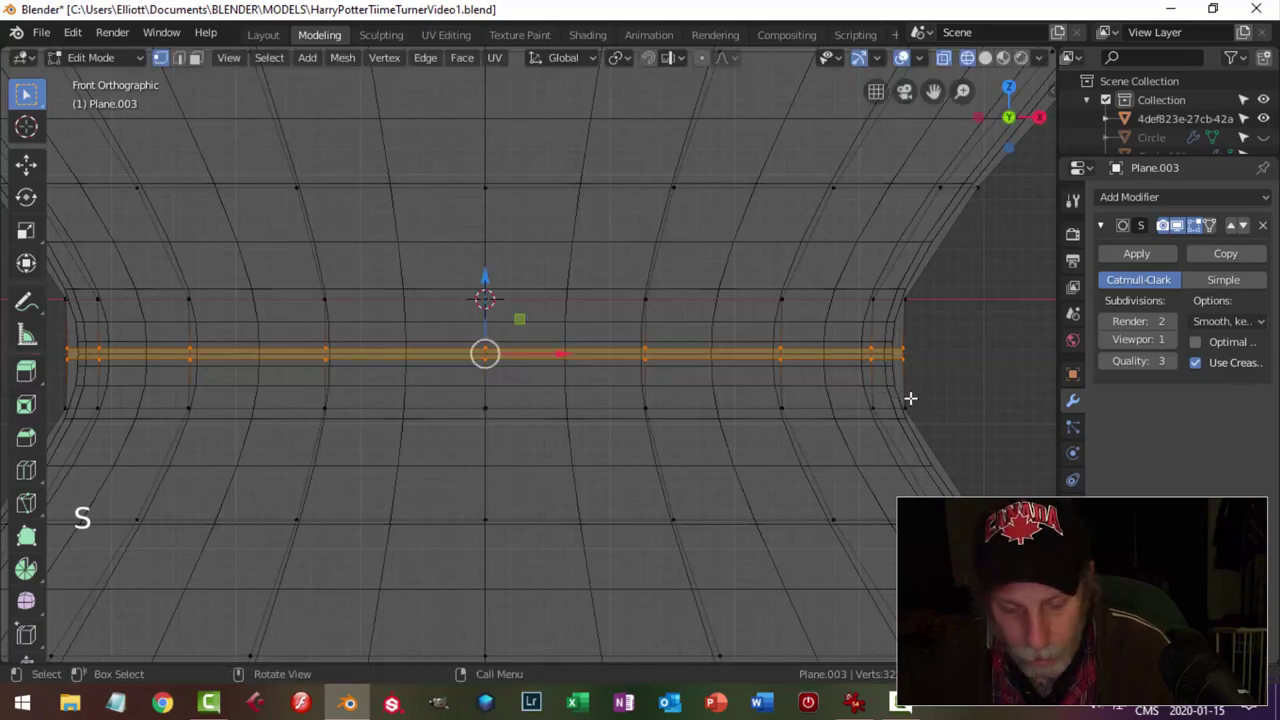
key(s)
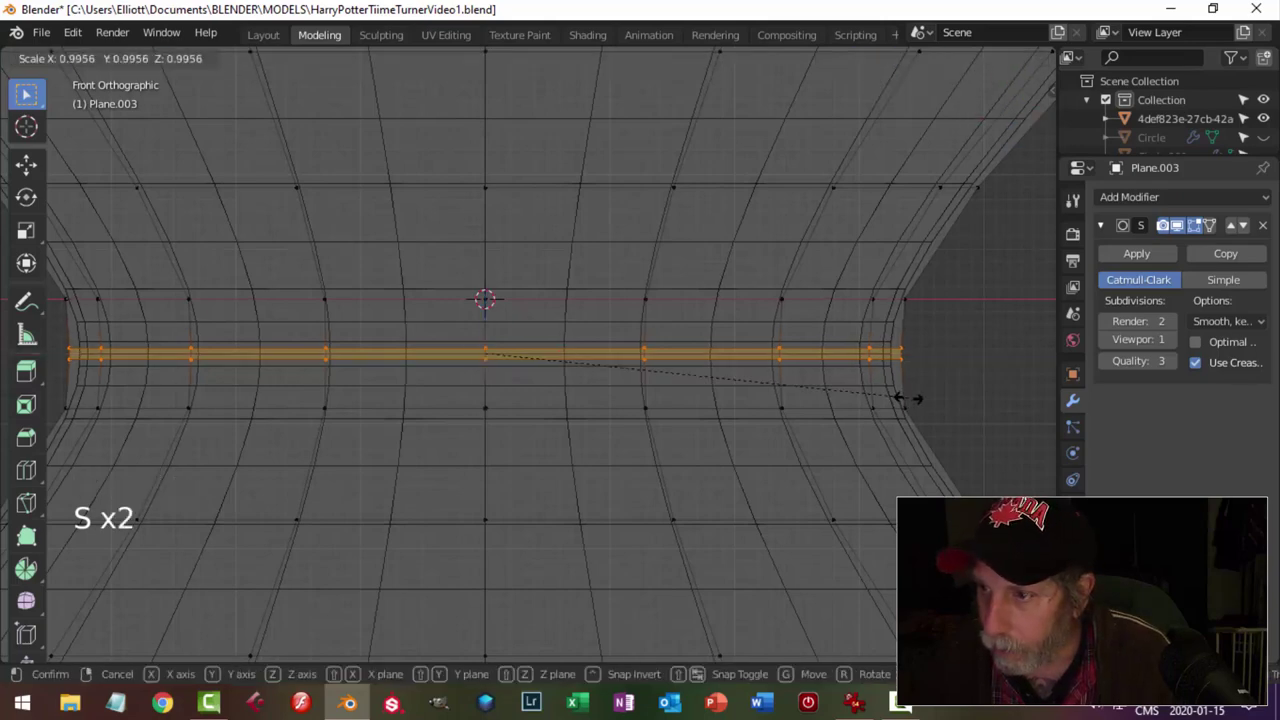
Leave Edit Mode and return the hourglass to solid shading.
key(Tab)
scroll(down, 3)
key(z)
scroll(down, 3)
key(alt+a)
scroll(down, 3)
Unhide the rings, pins and knob around the hourglass and hide the reference photo.
click(791, 359)
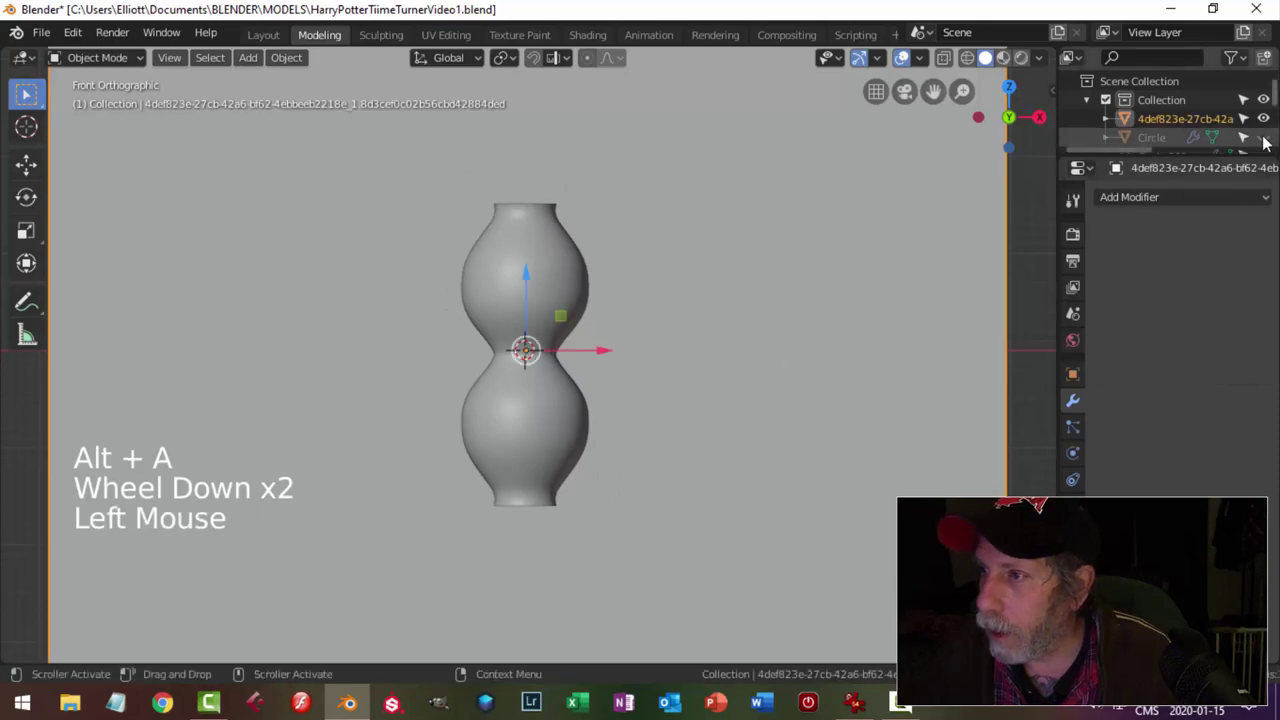
key(alt+h)
key(alt+a)
click(848, 234)
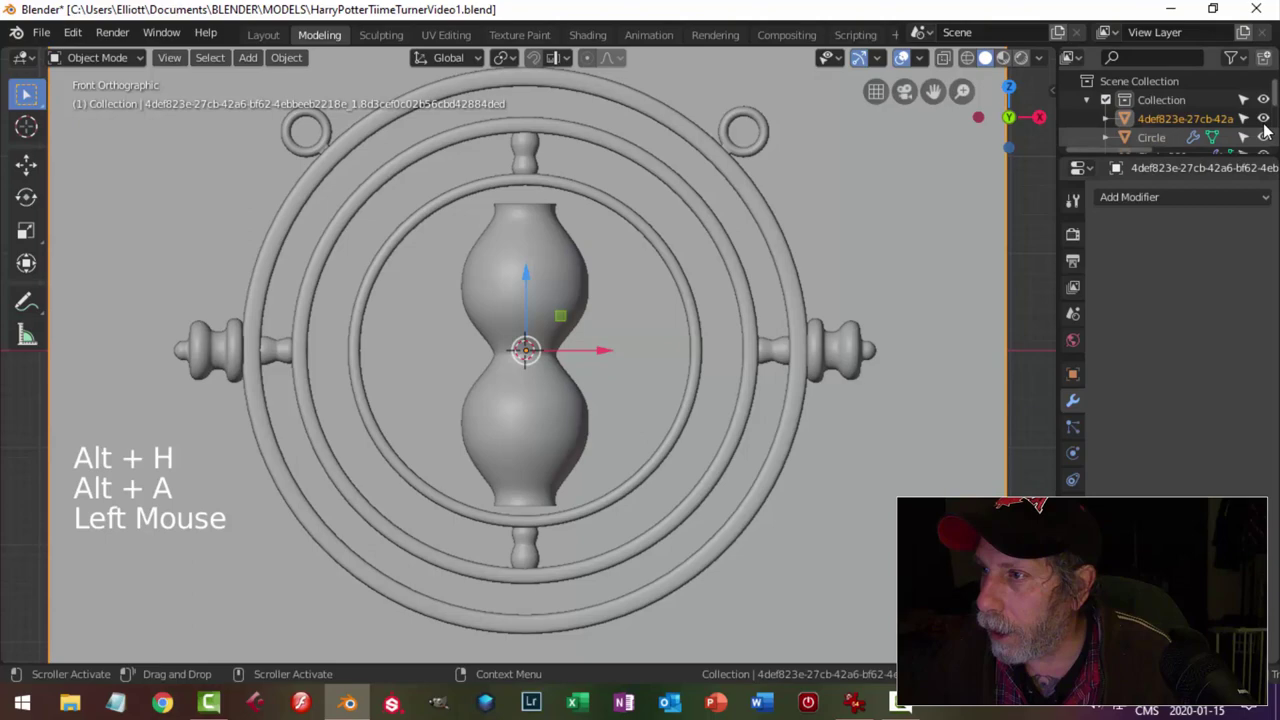
click(1267, 121)
Orbit to check the pendant, select the hourglass bulb and return to front view.
middle_click(689, 374)
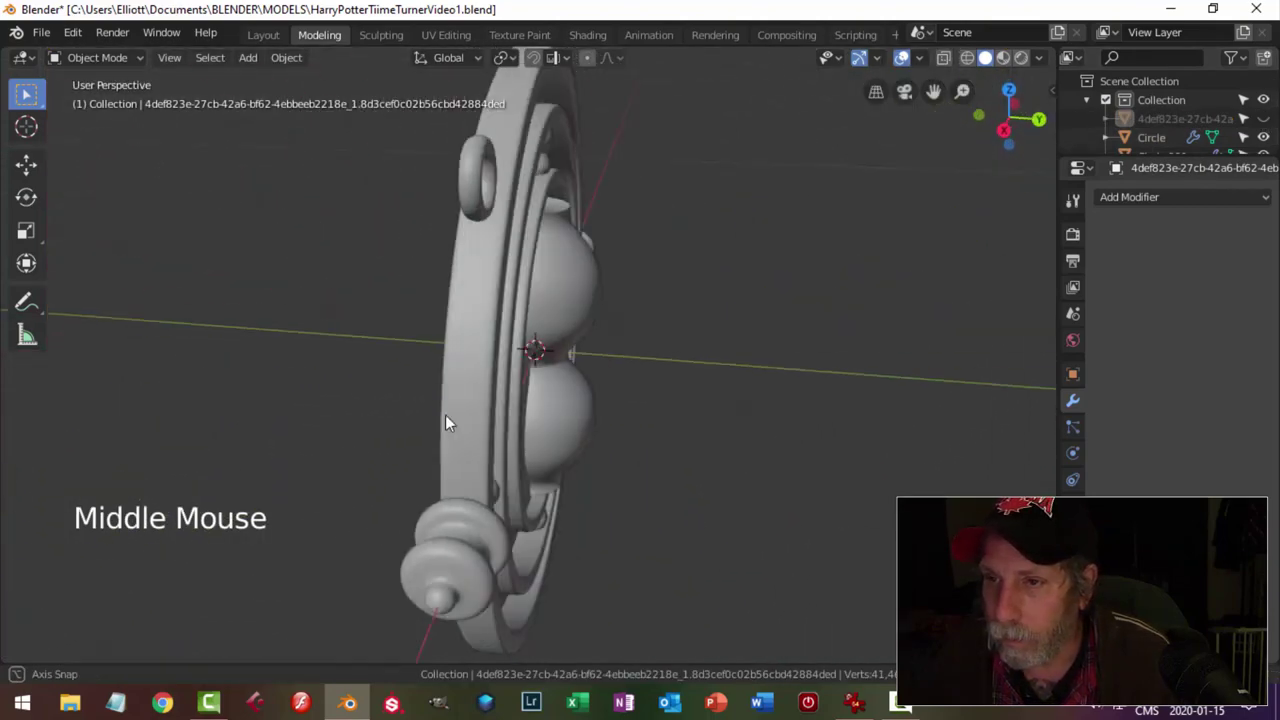
scroll(up, 3)
middle_click(641, 398)
click(563, 295)
key(KP_1)
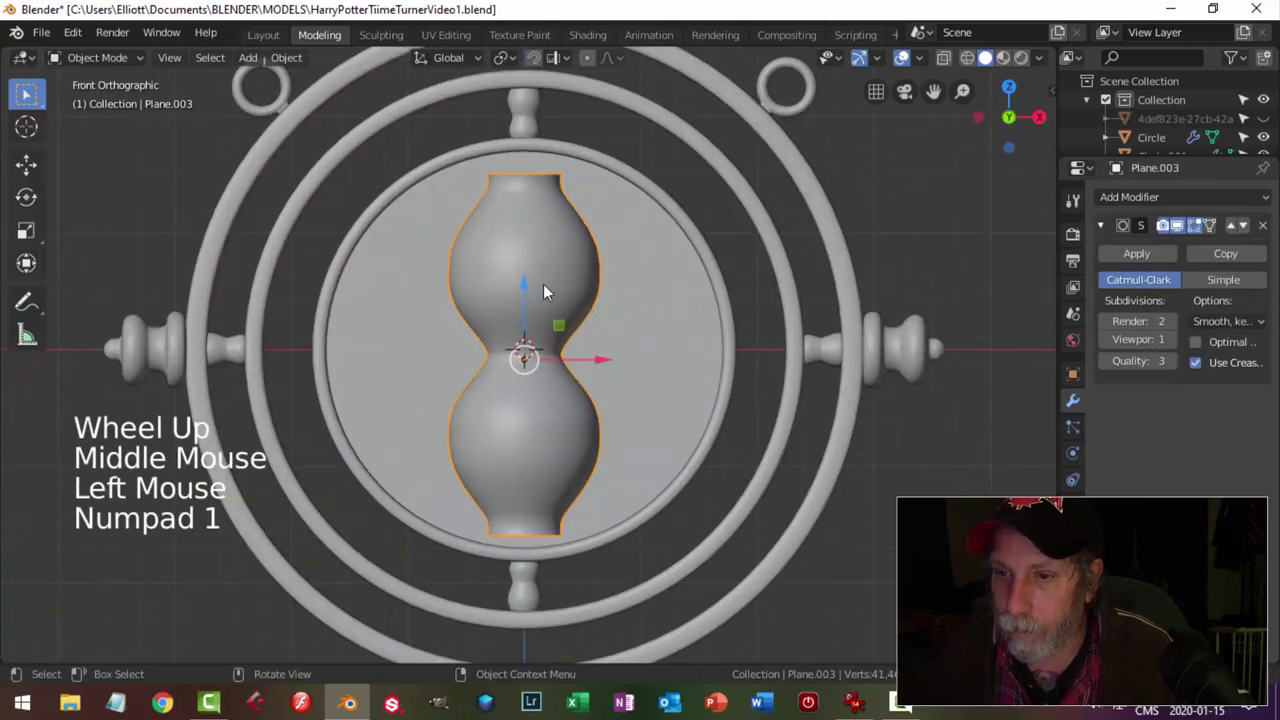
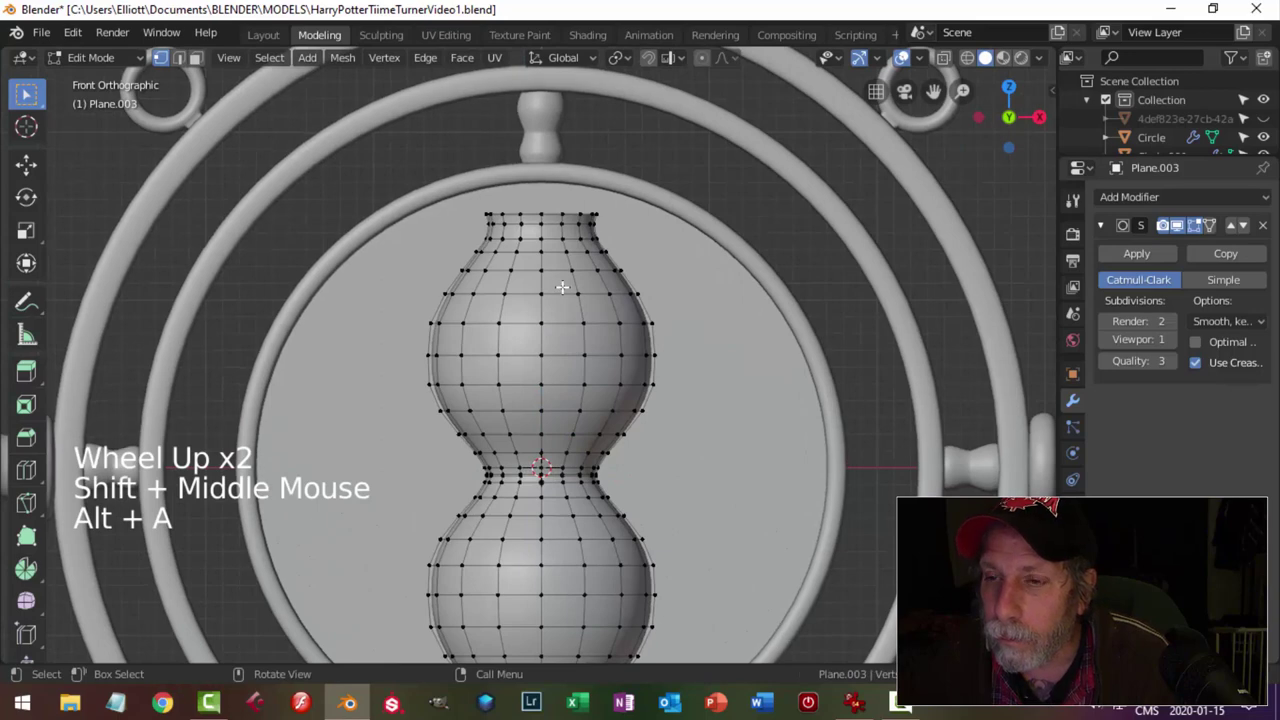
Scale the bulb's top edge loop down to about 0.71 to form a tapered neck.
key(2)
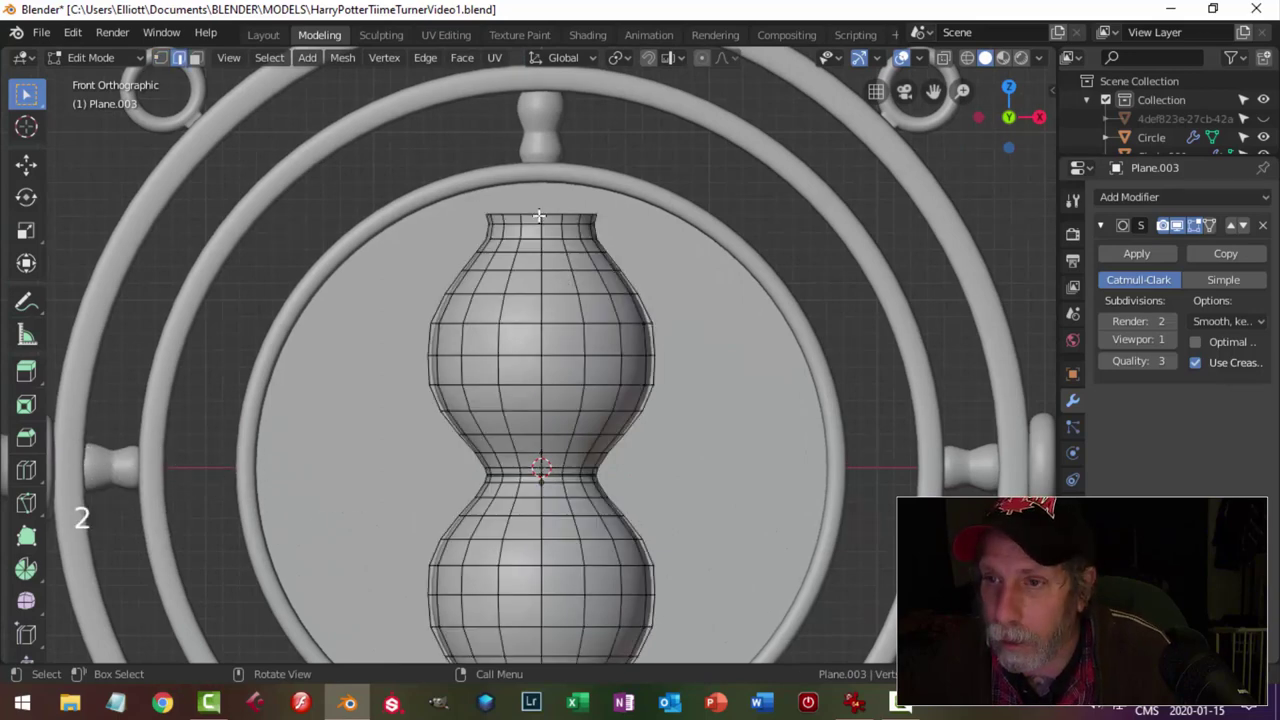
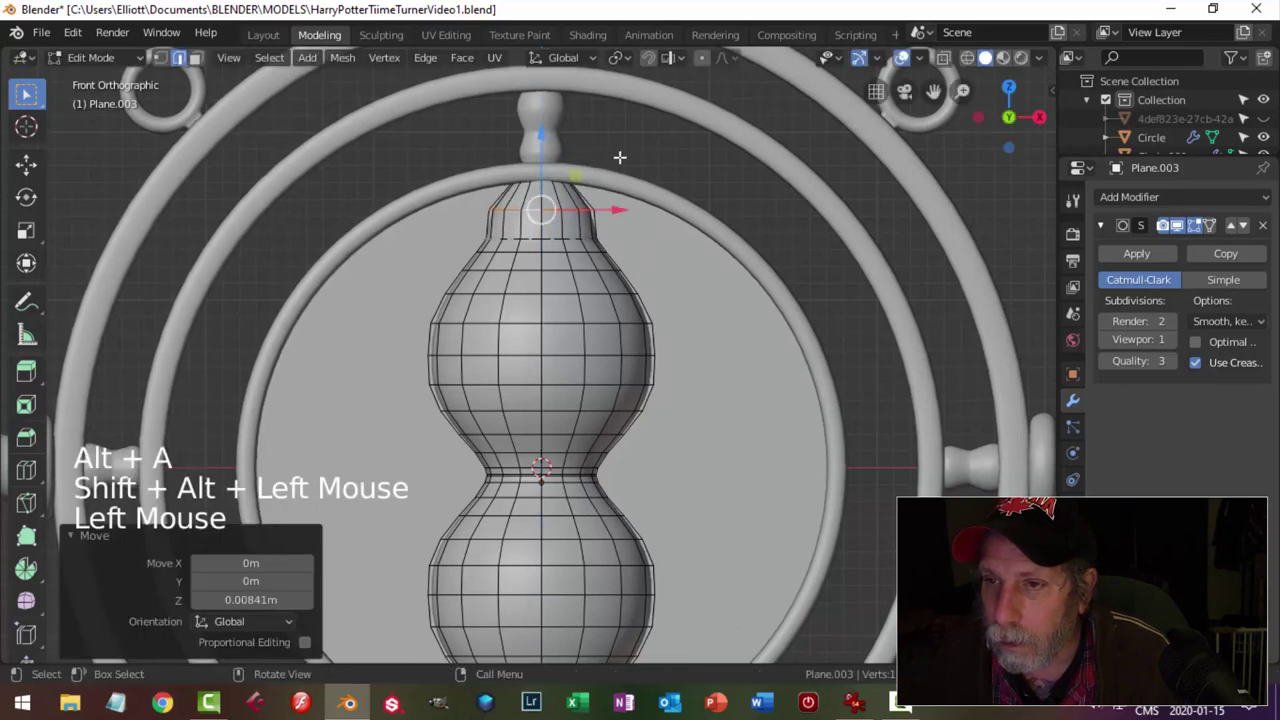
key(s)
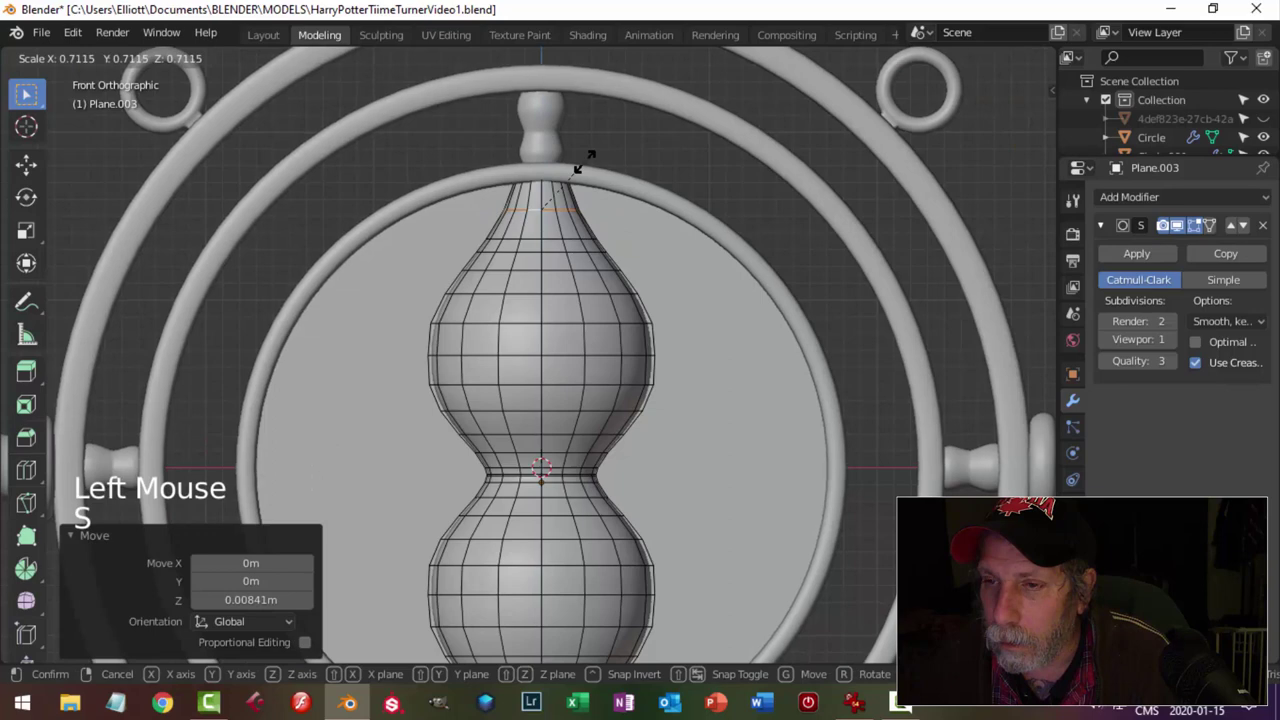
key(alt+a)
key(Tab)
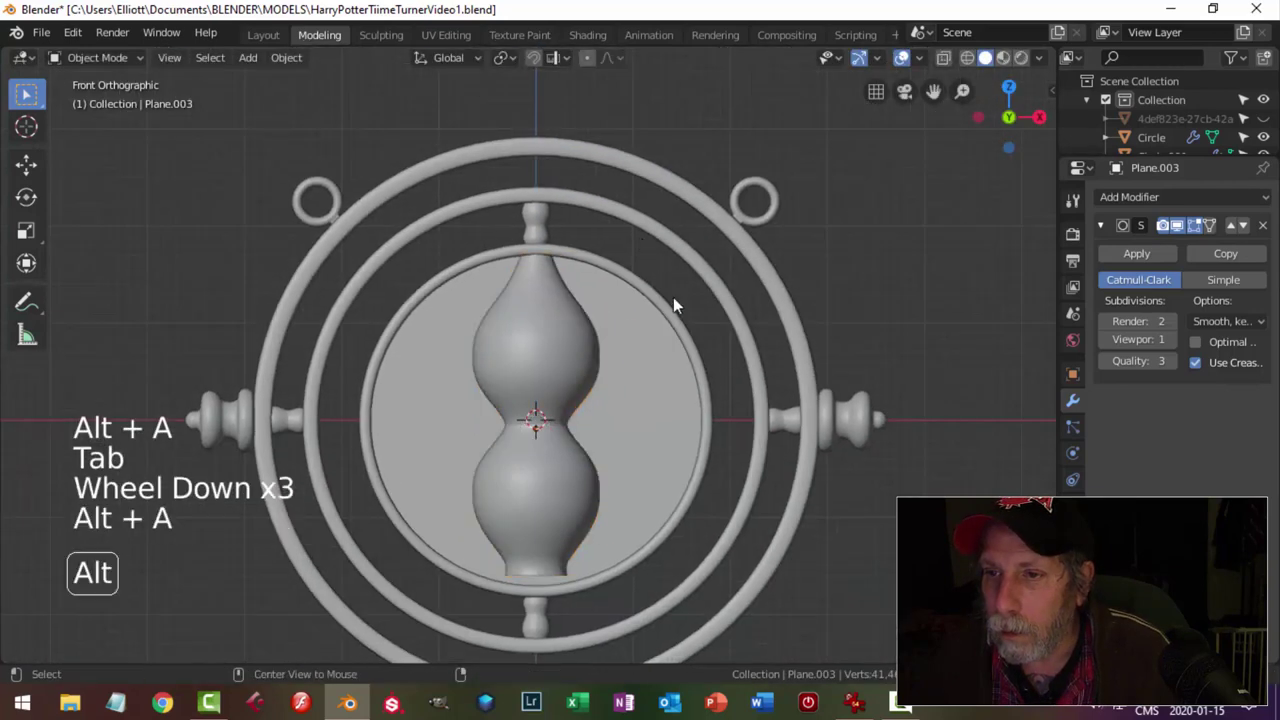
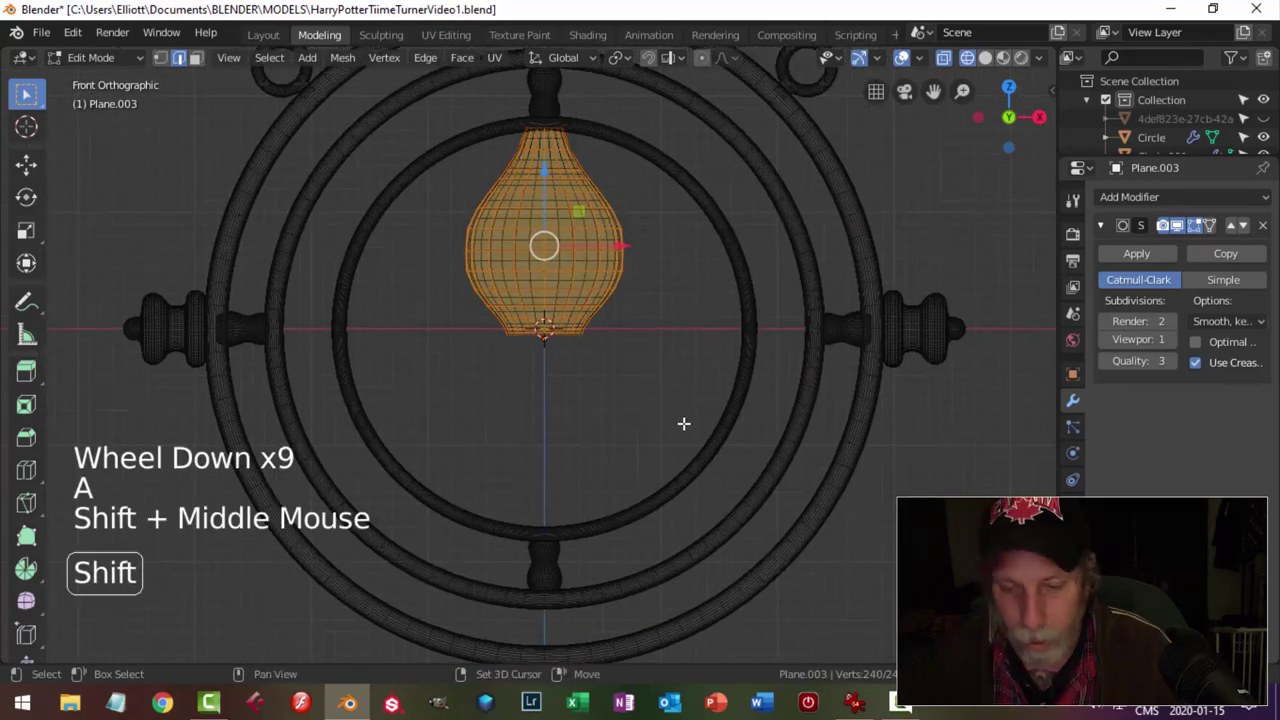
Edit the hourglass mesh and move the lower half up along Z to meet the neck.
key(shift+d)
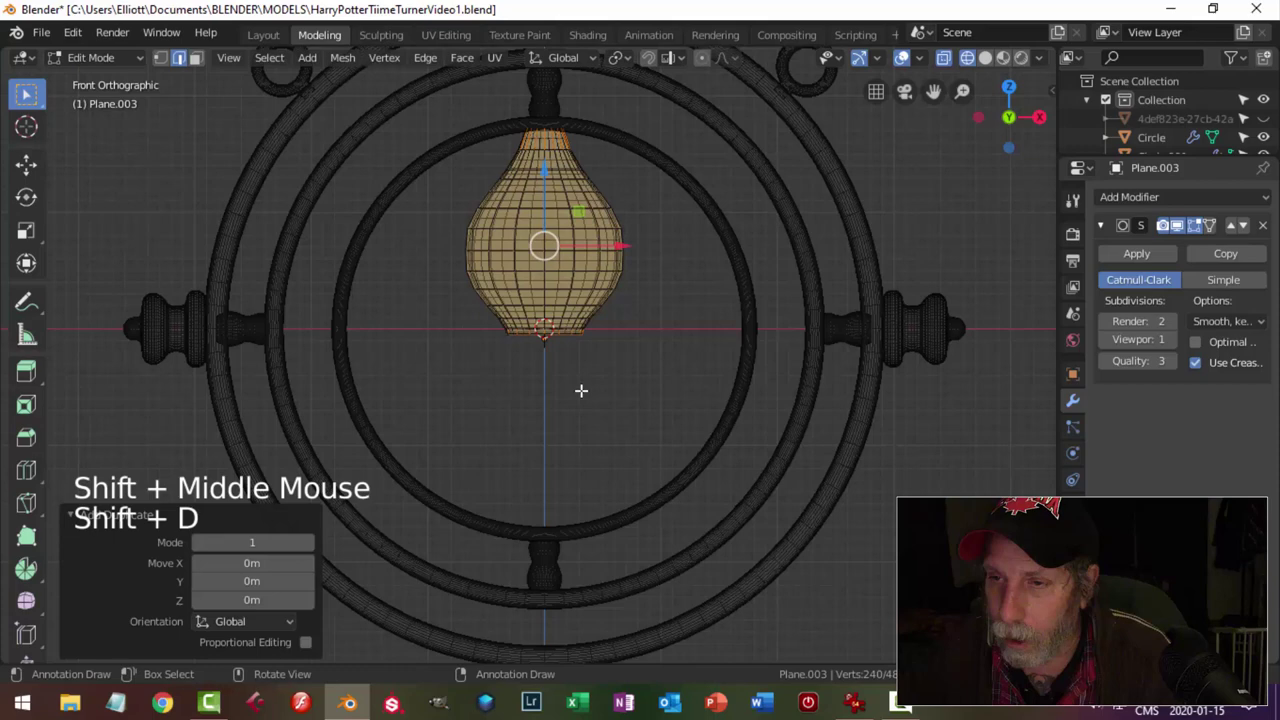
key(r)
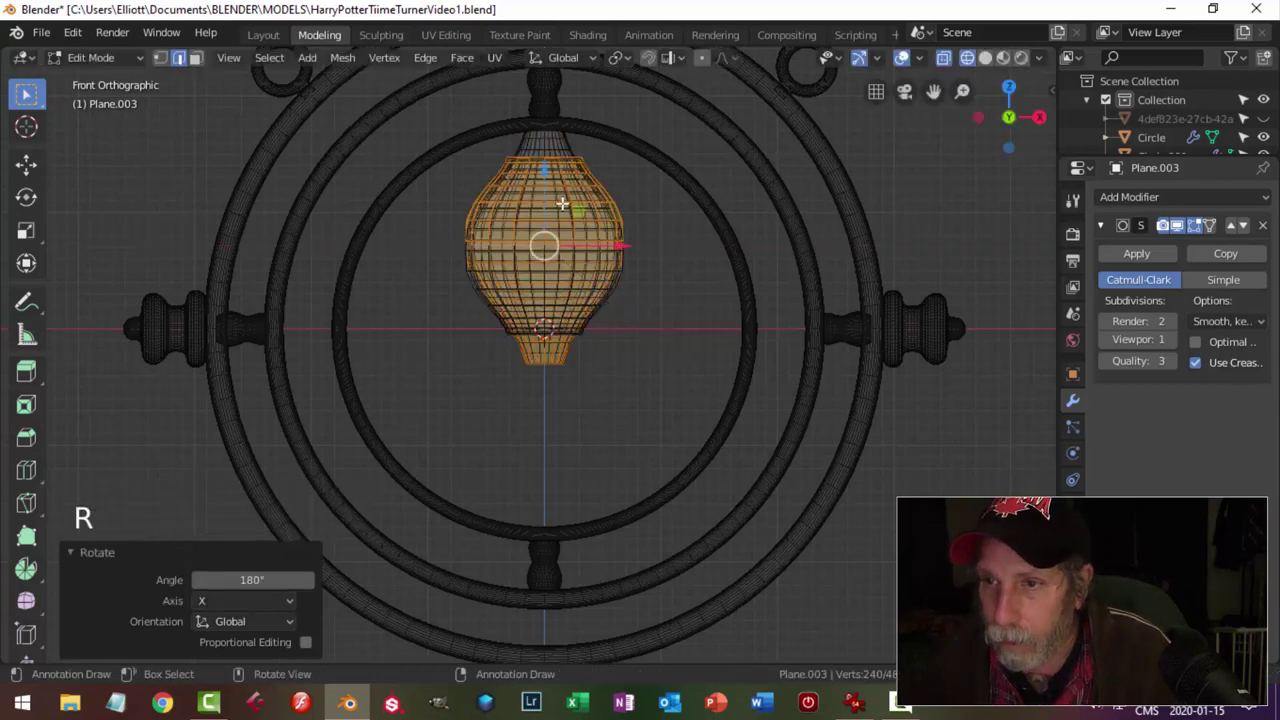
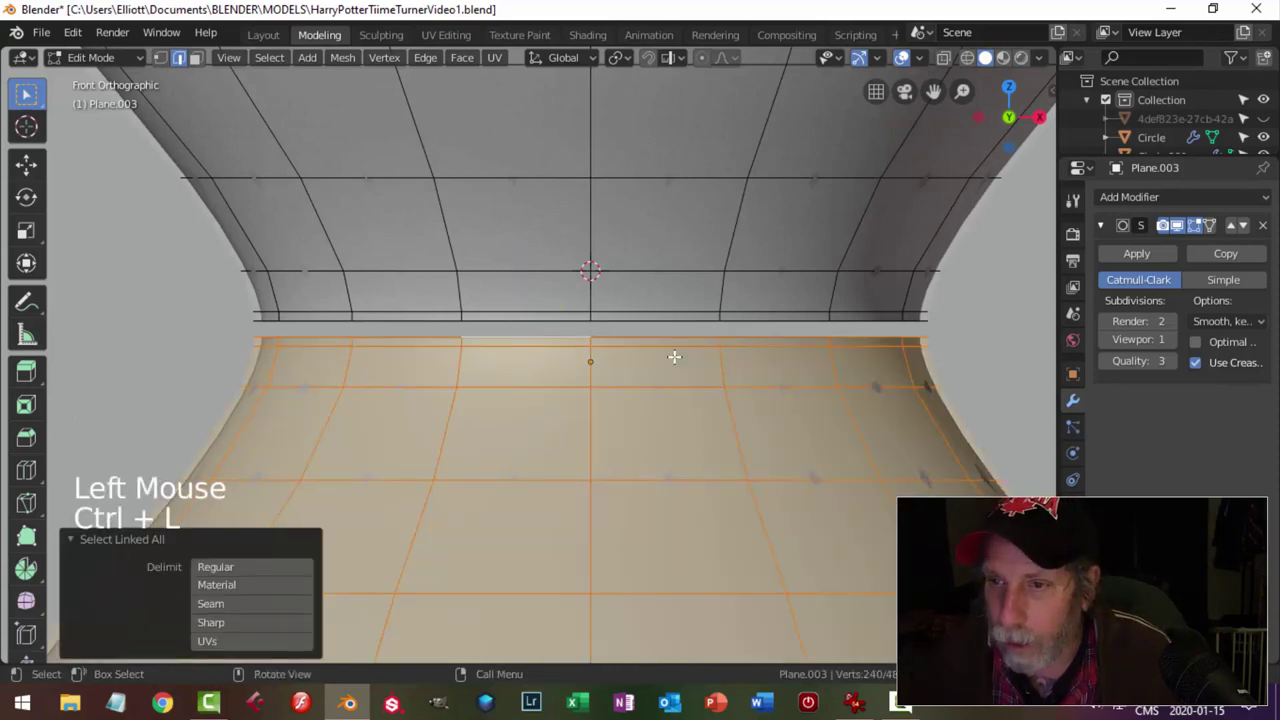
scroll(up, 3)
scroll(up, 3)
key(g)
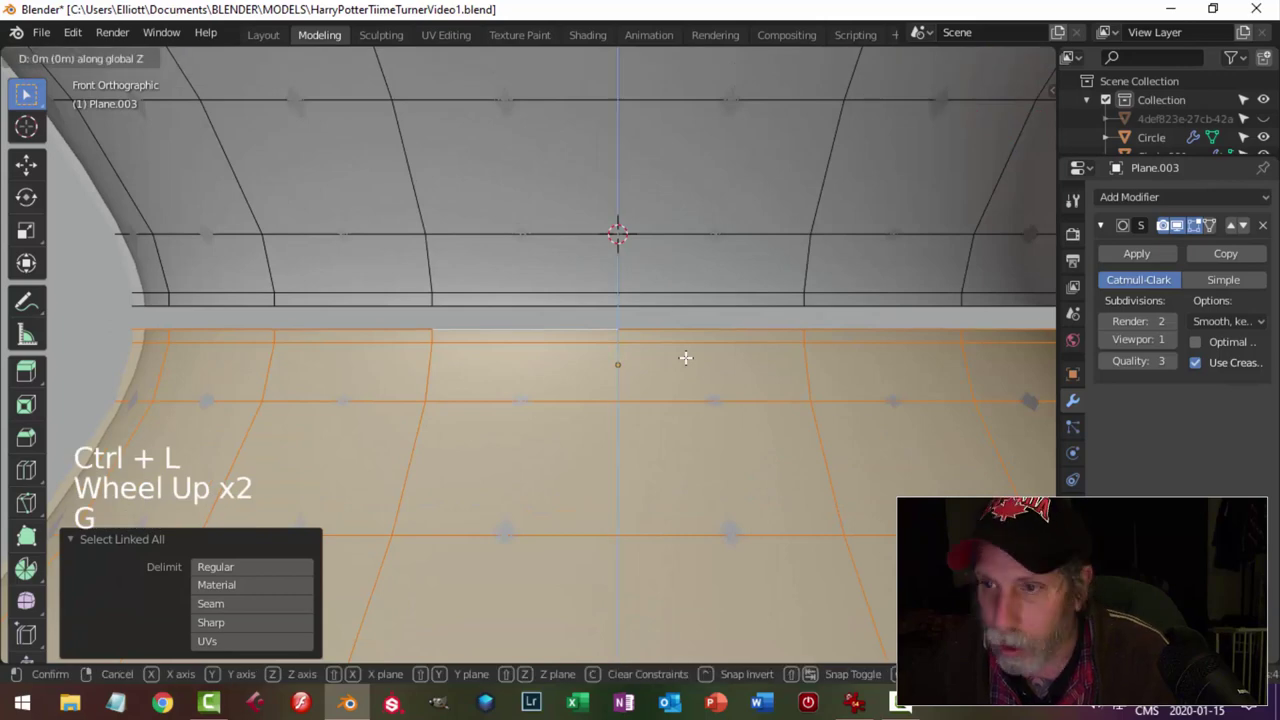
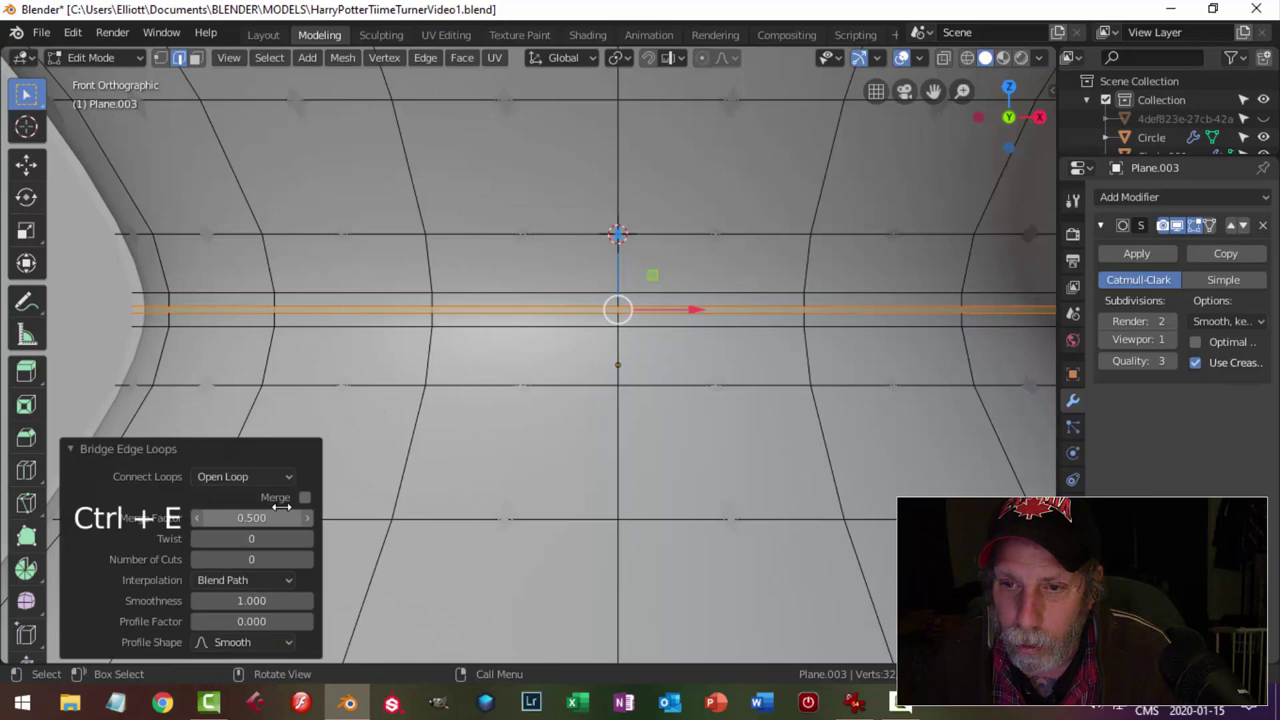
Bridge the neck edge loops into one continuous shape and return to Object Mode.
click(313, 492)
key(alt+a)
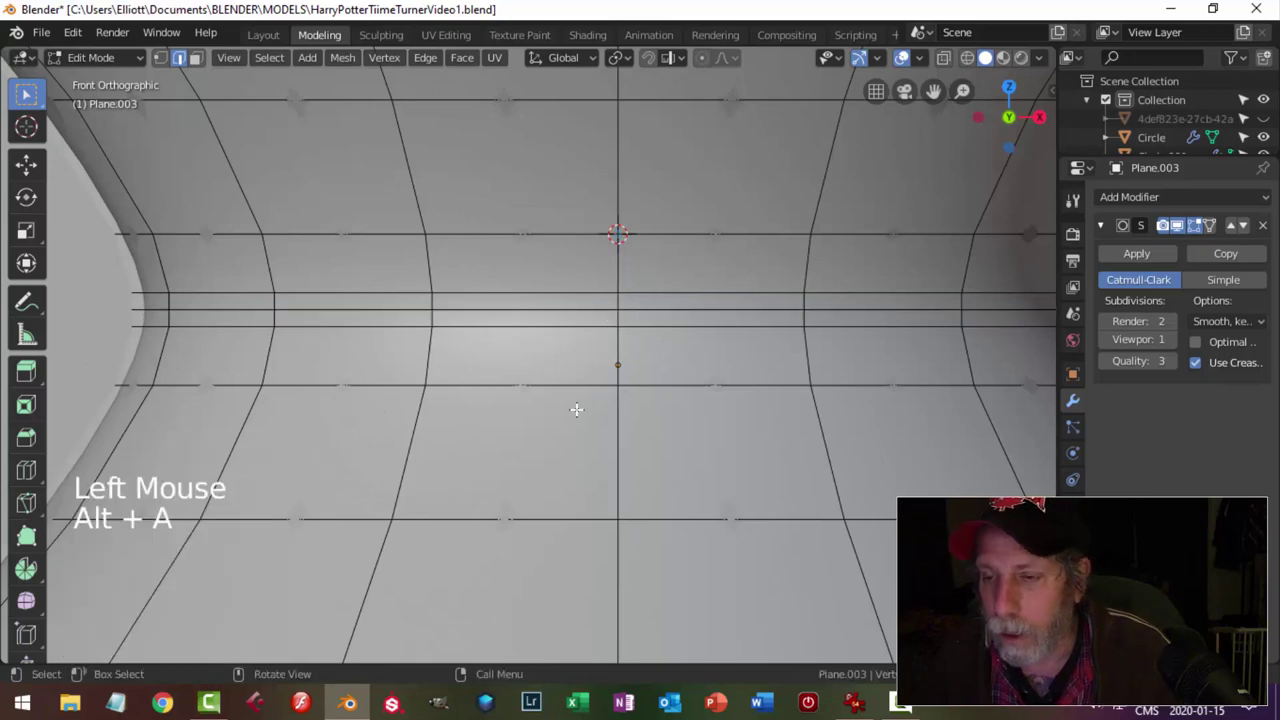
key(Tab)
scroll(down, 3)
Move the hourglass into place and squash it slightly along its height inside the inner ring.
click(562, 440)
scroll(down, 3)
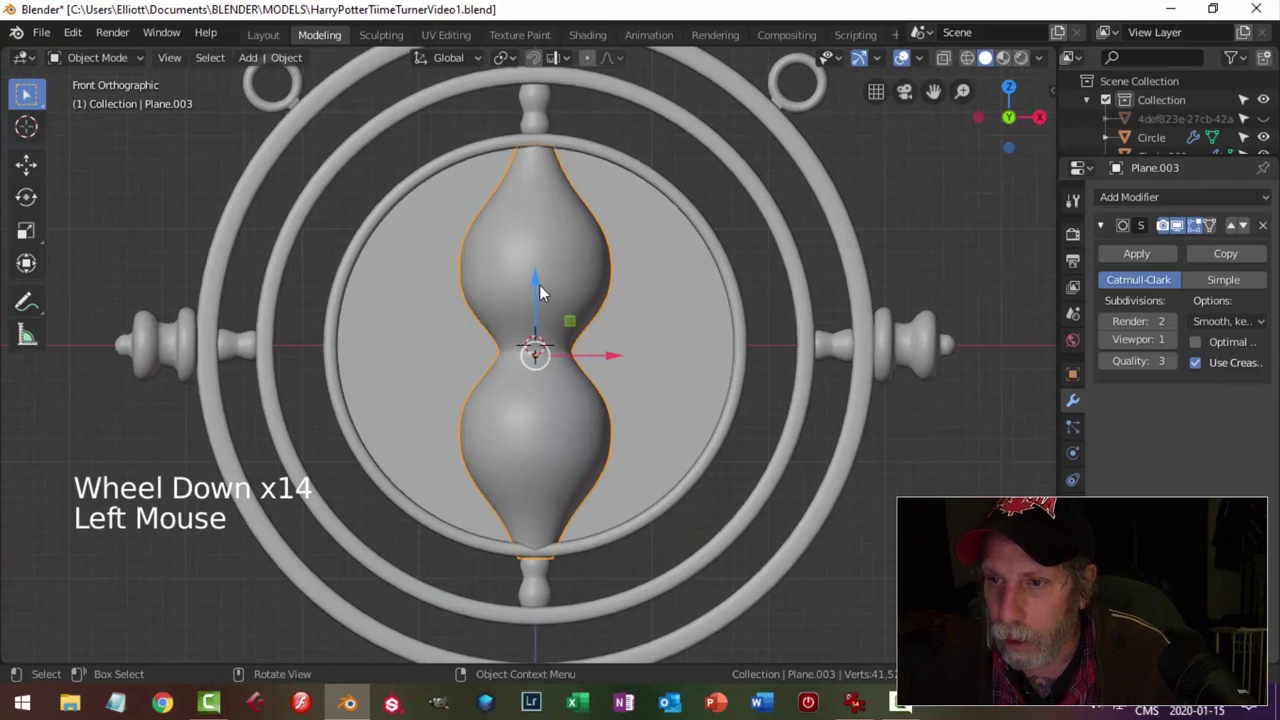
key(KP_1)
scroll(up, 3)
click(550, 284)
scroll(up, 3)
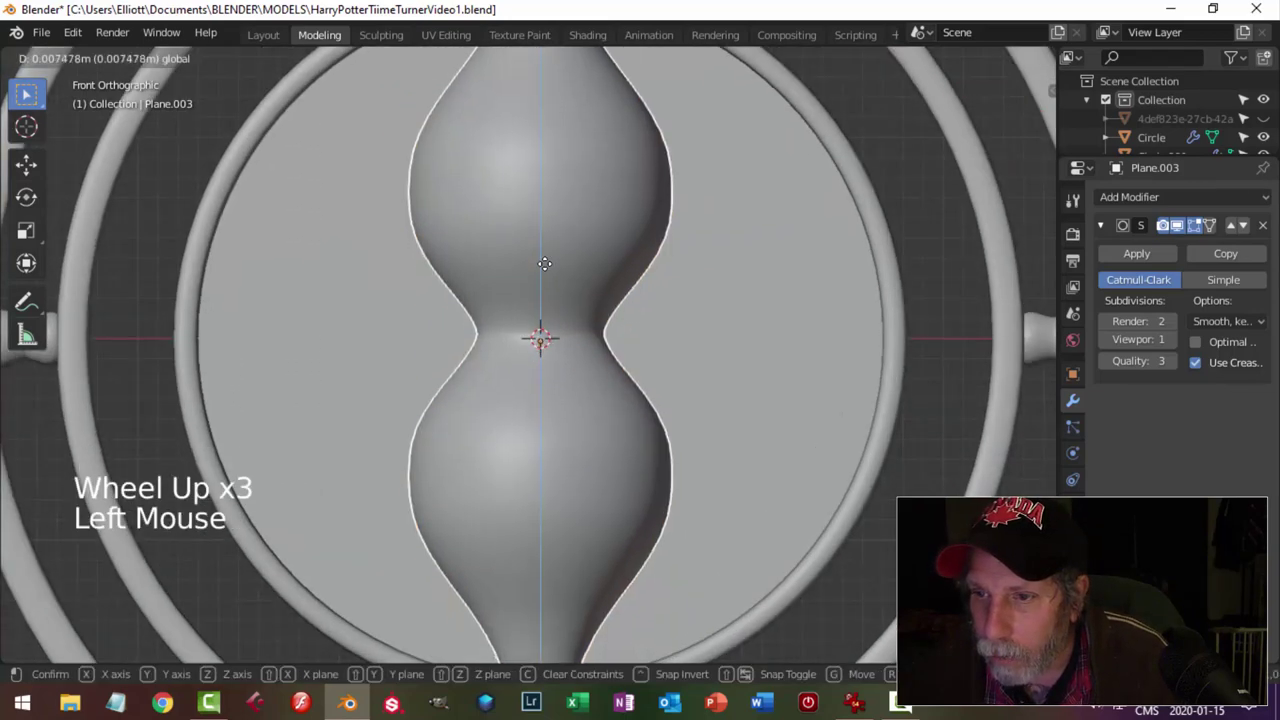
scroll(down, 3)
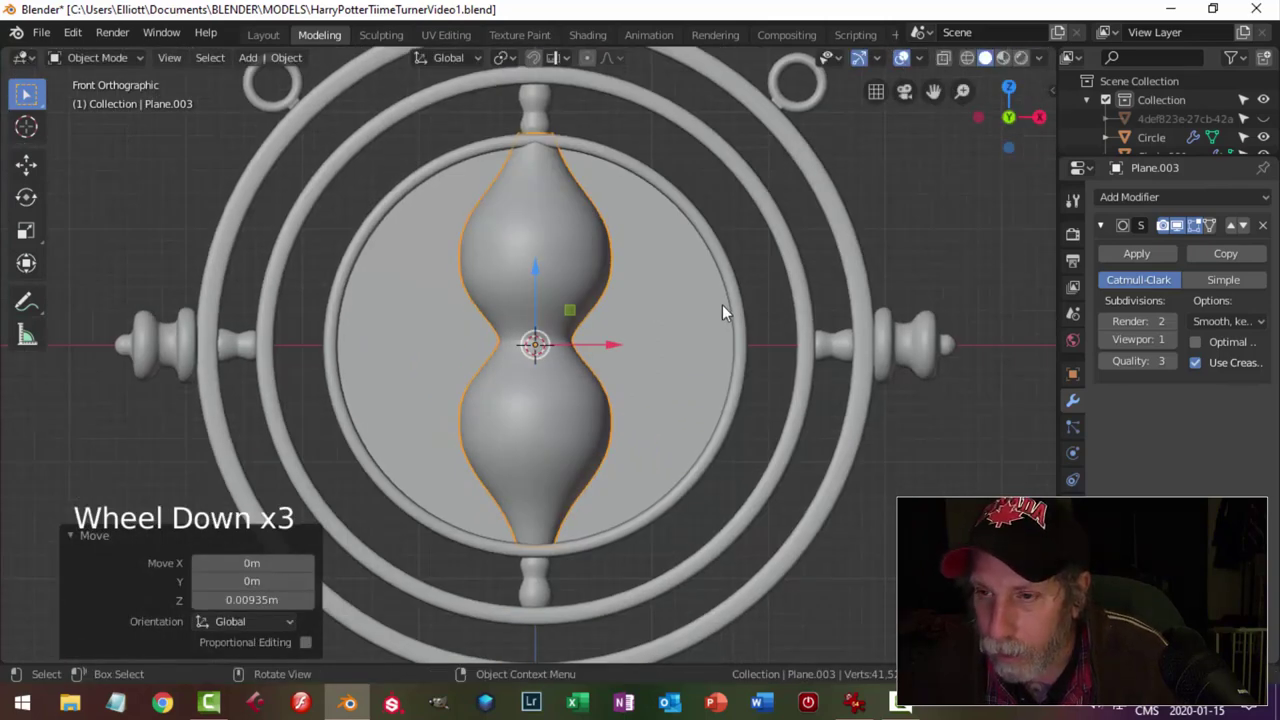
key(s)
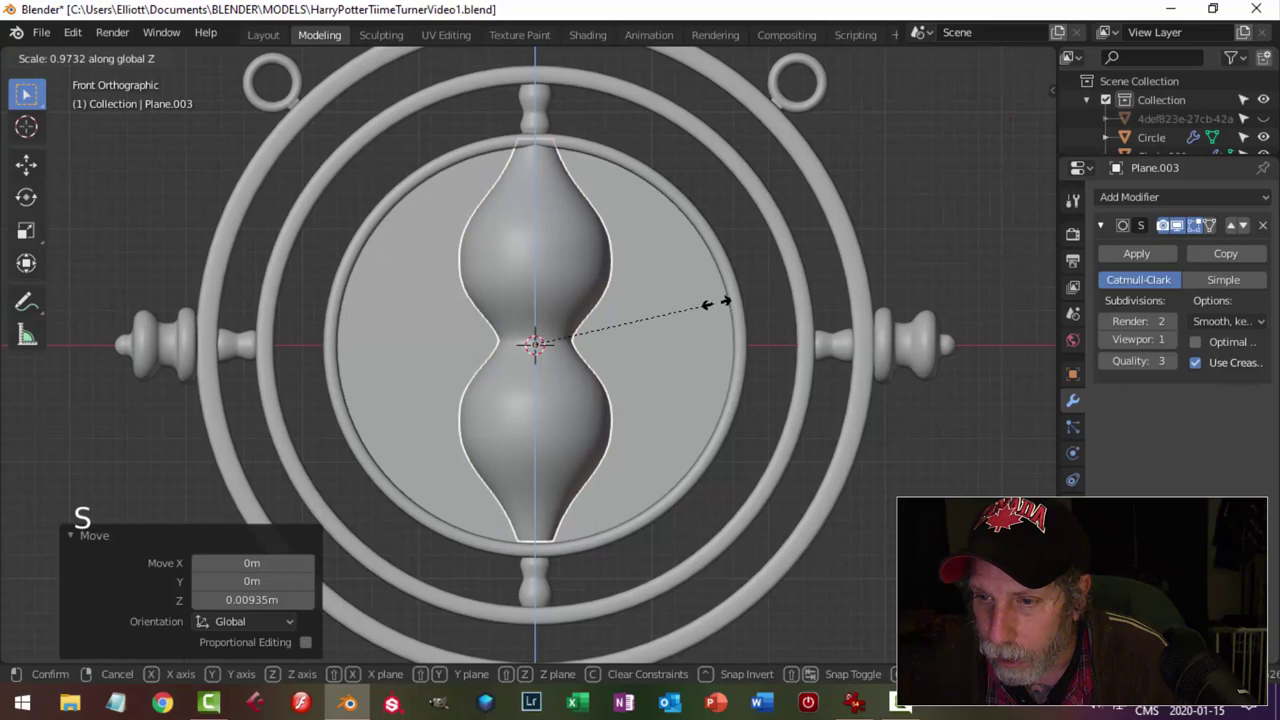
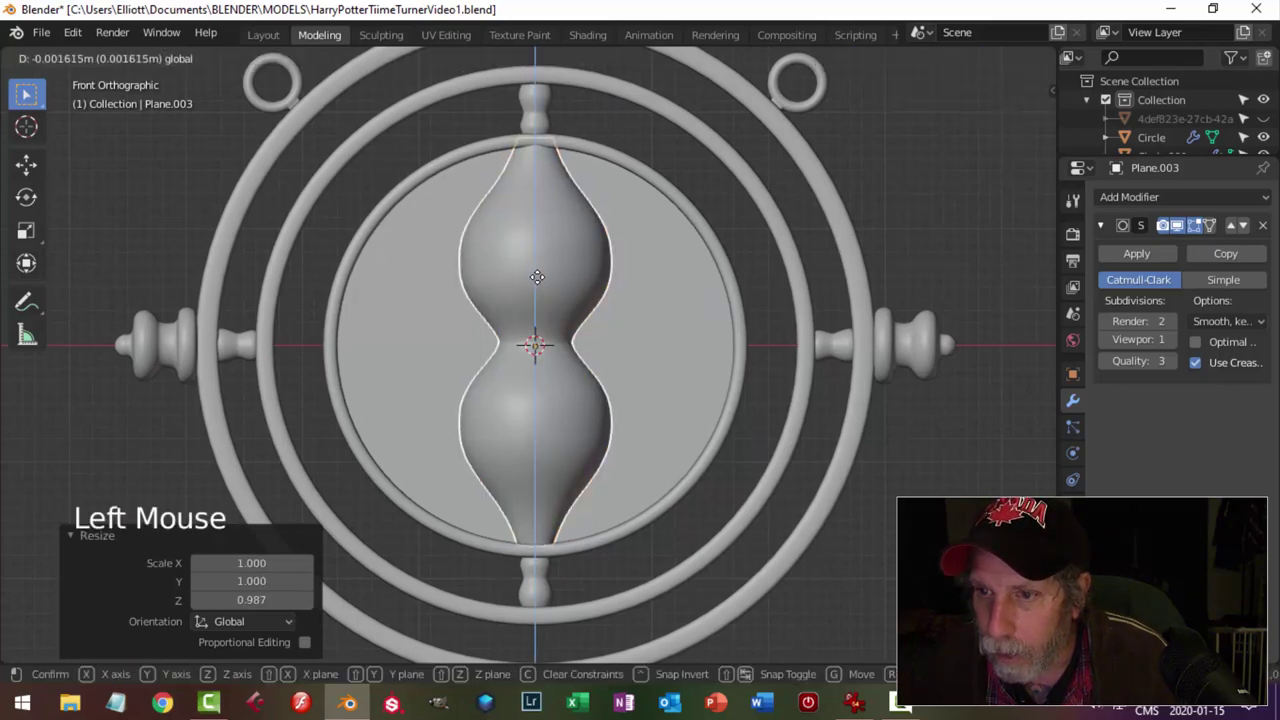
key(alt+a)
Orbit around the pendant to check the hourglass against the rings.
scroll(down, 3)
middle_click(664, 324)
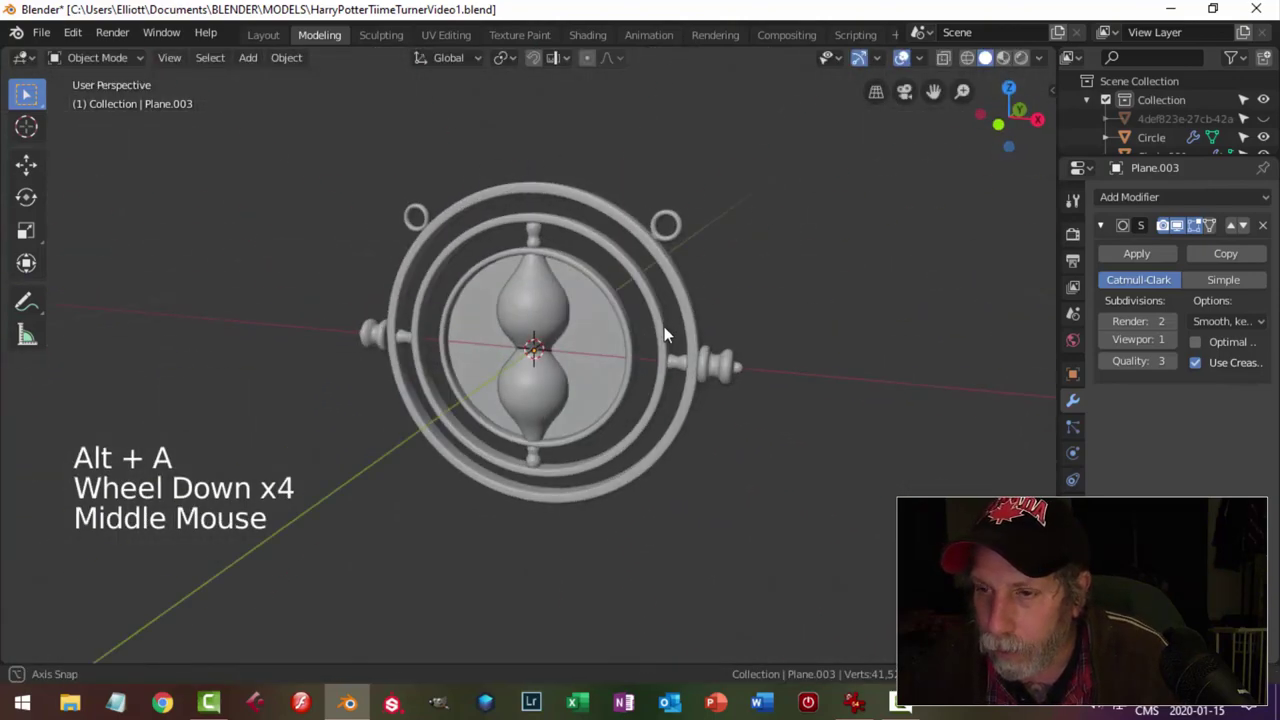
scroll(up, 3)
middle_click(670, 343)
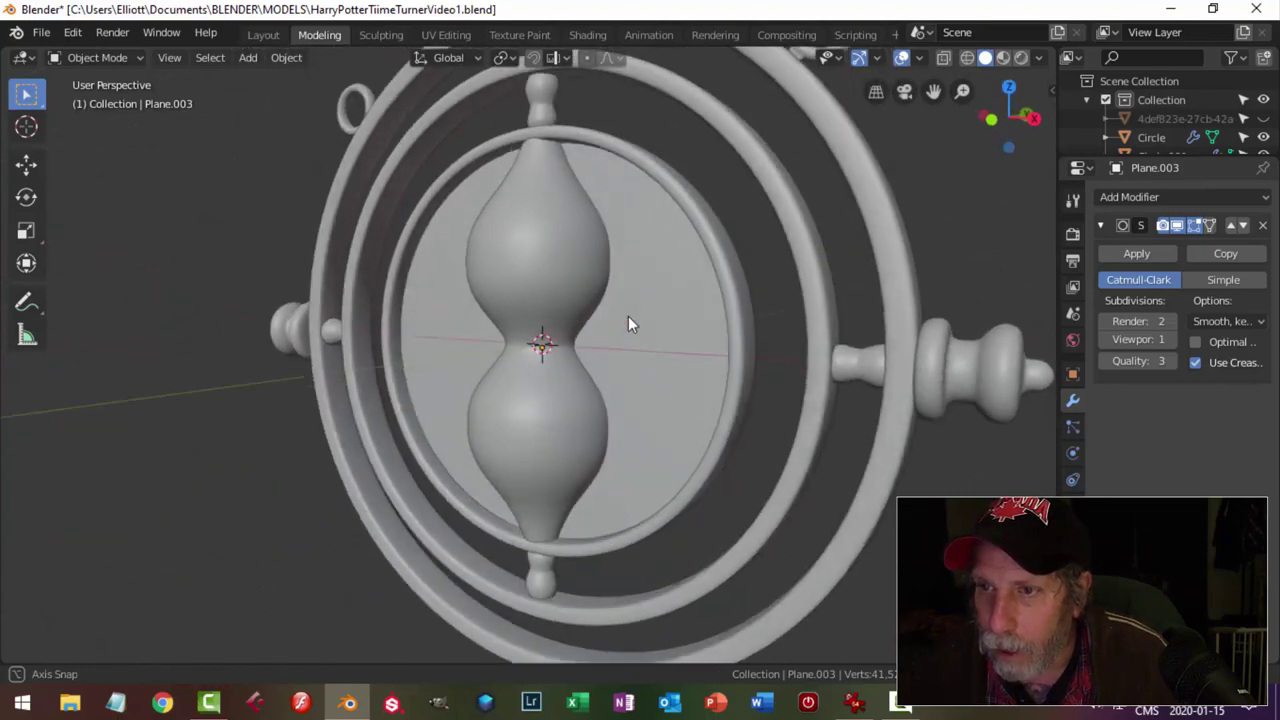
scroll(up, 3)
click(530, 188)
scroll(down, 3)
middle_click(607, 288)
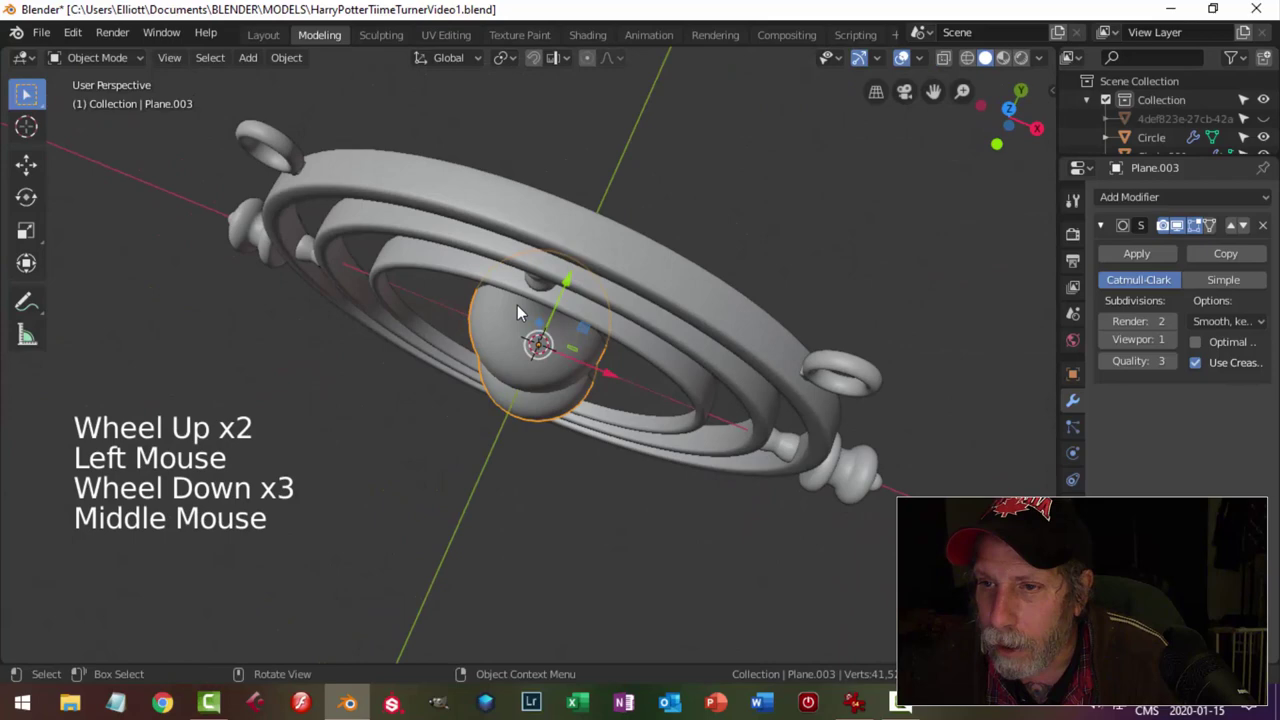
Check the ring from the Right Ortho view and save the file.
click(416, 262)
middle_click(374, 349)
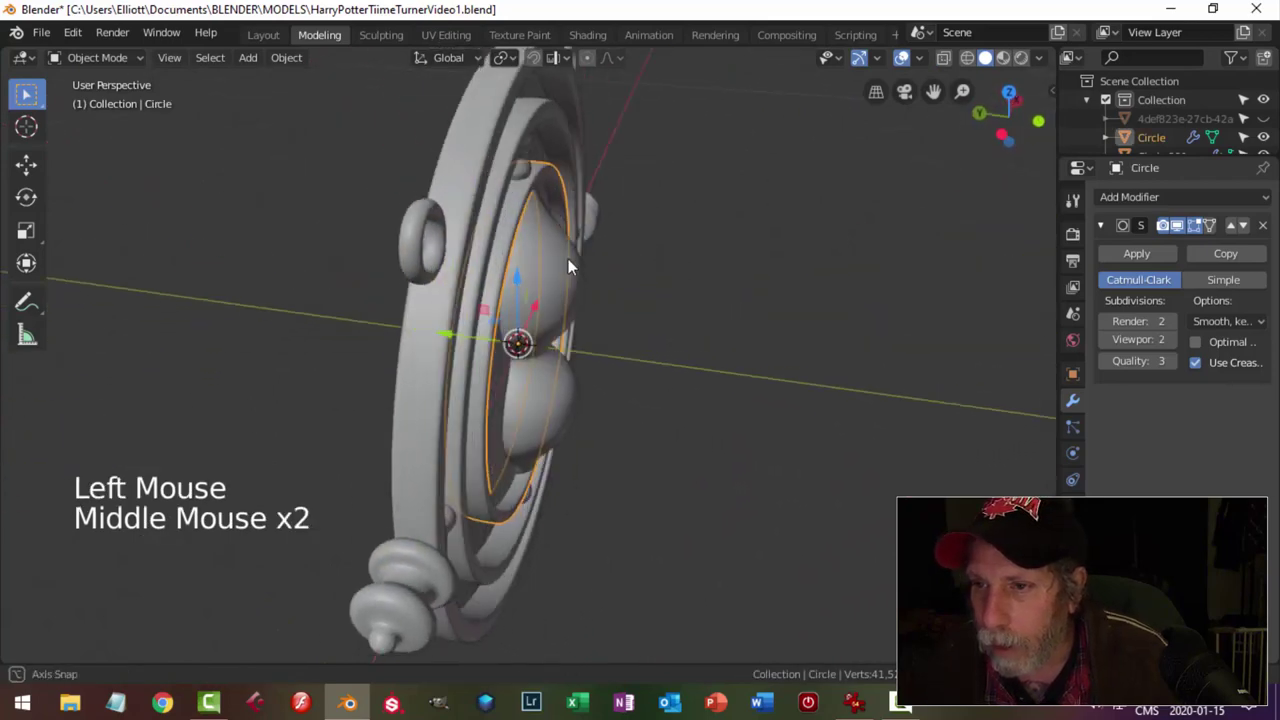
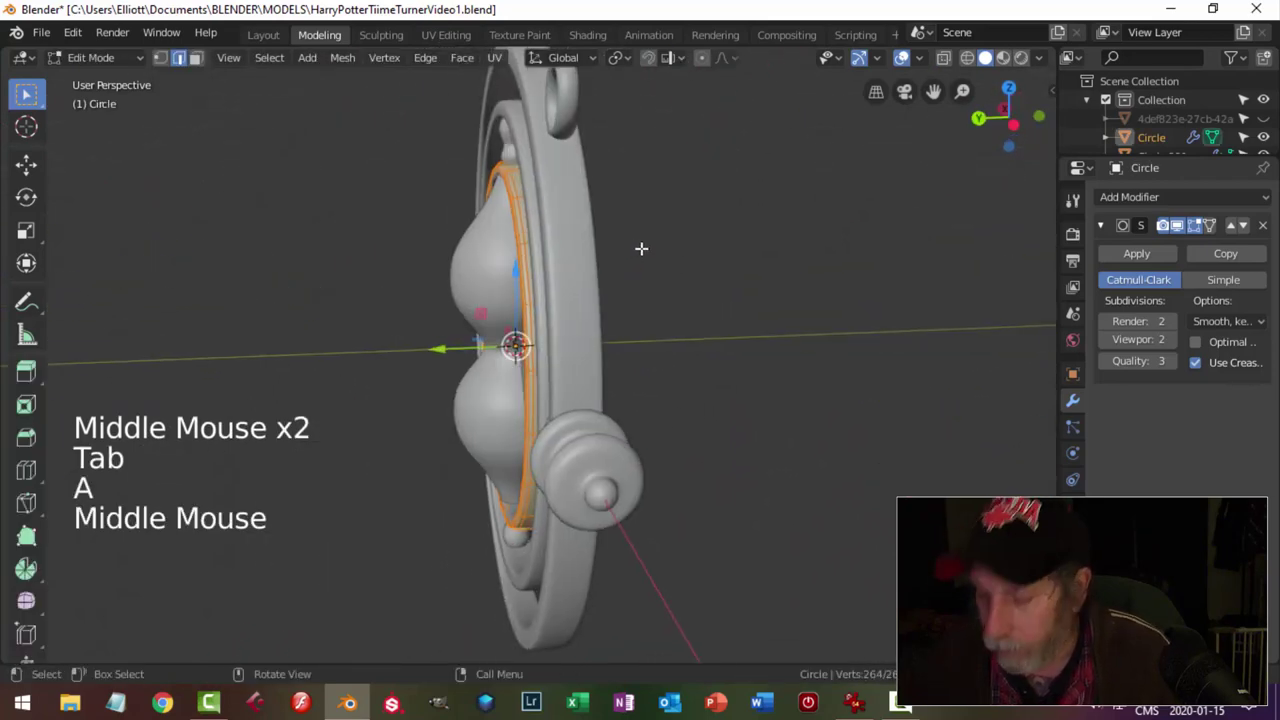
key(KP_3)
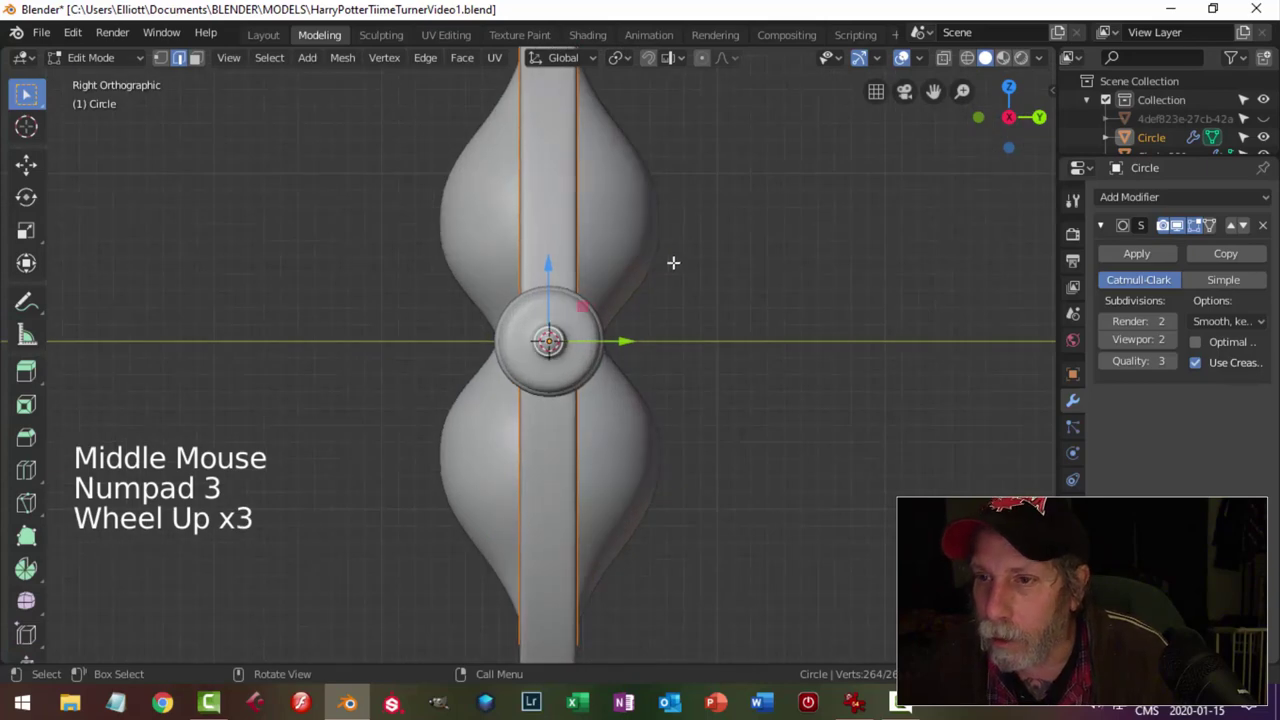
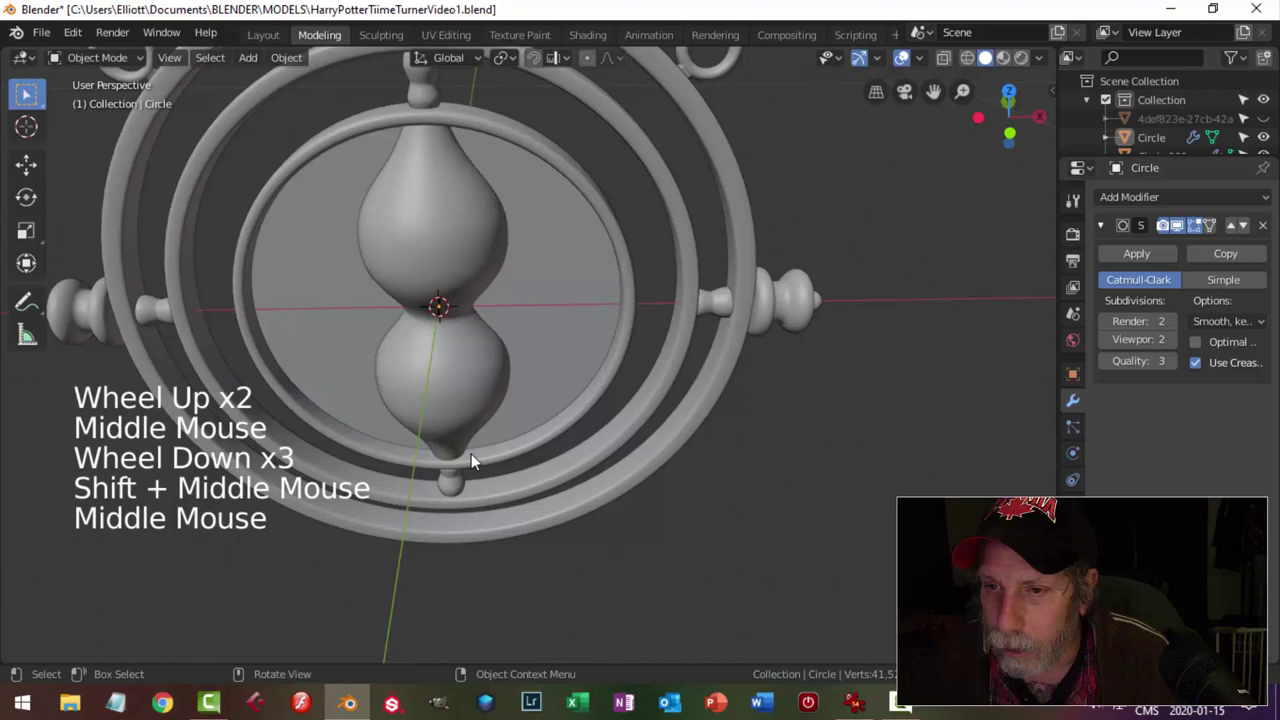
middle_click(494, 247)
middle_click(491, 250)
middle_click(501, 275)
middle_click(515, 278)
key(ctrl+s)
middle_click(614, 289)
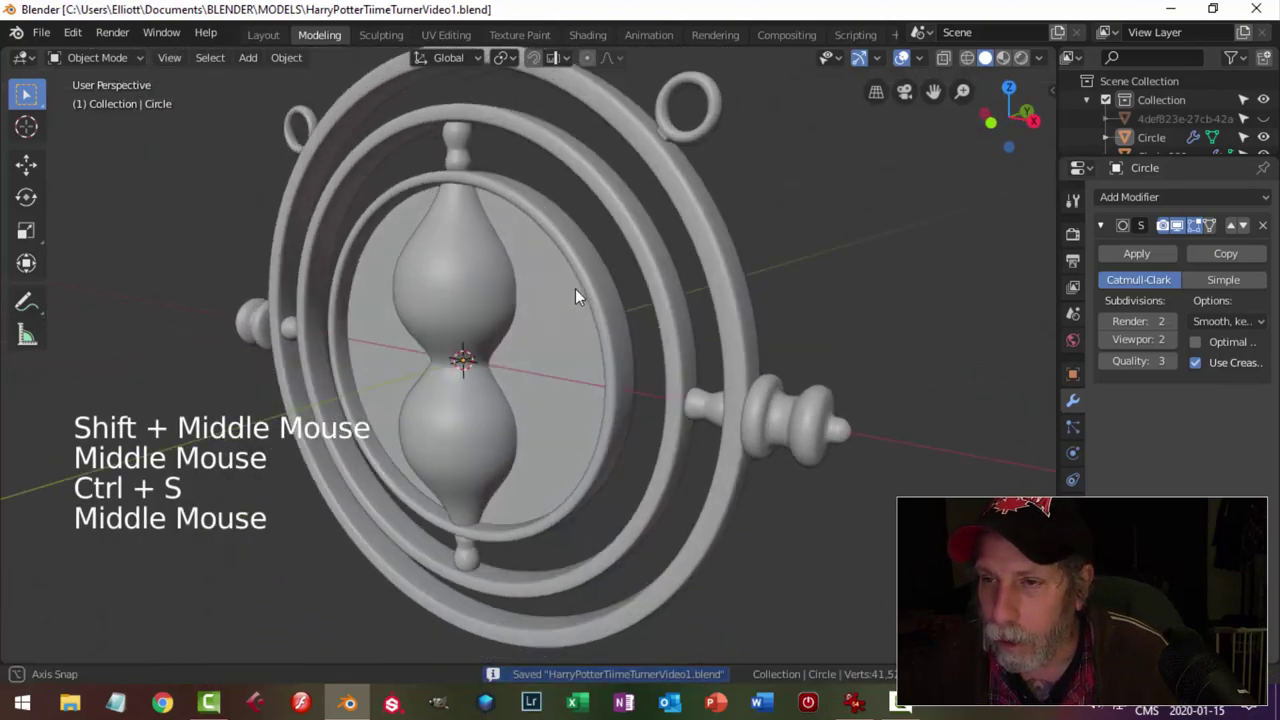
scroll(down, 3)
middle_click(592, 284)
Hide everything except the hourglass and the disc behind it, leaving the hourglass selected.
click(511, 259)
click(612, 303)
middle_click(666, 345)
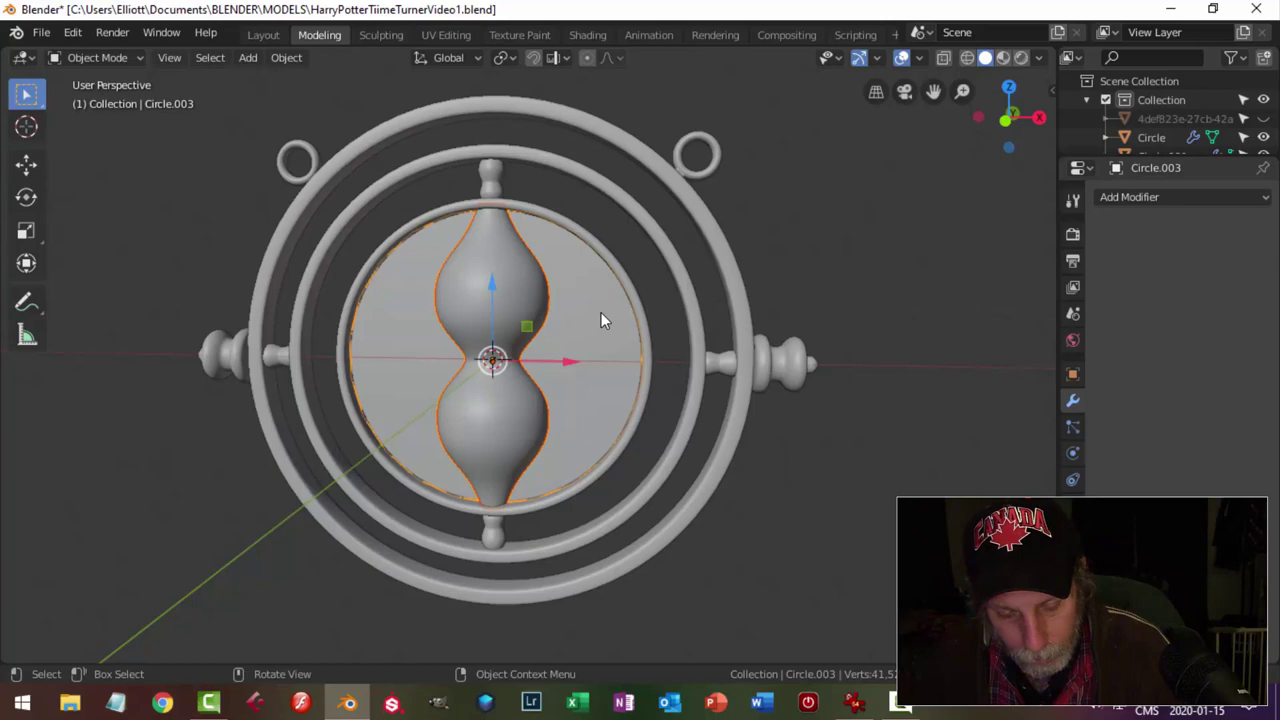
key(shift+h)
middle_click(620, 337)
key(alt+a)
middle_click(533, 347)
scroll(up, 3)
middle_click(690, 334)
scroll(down, 3)
middle_click(682, 304)
middle_click(680, 347)
click(565, 266)
middle_click(638, 342)
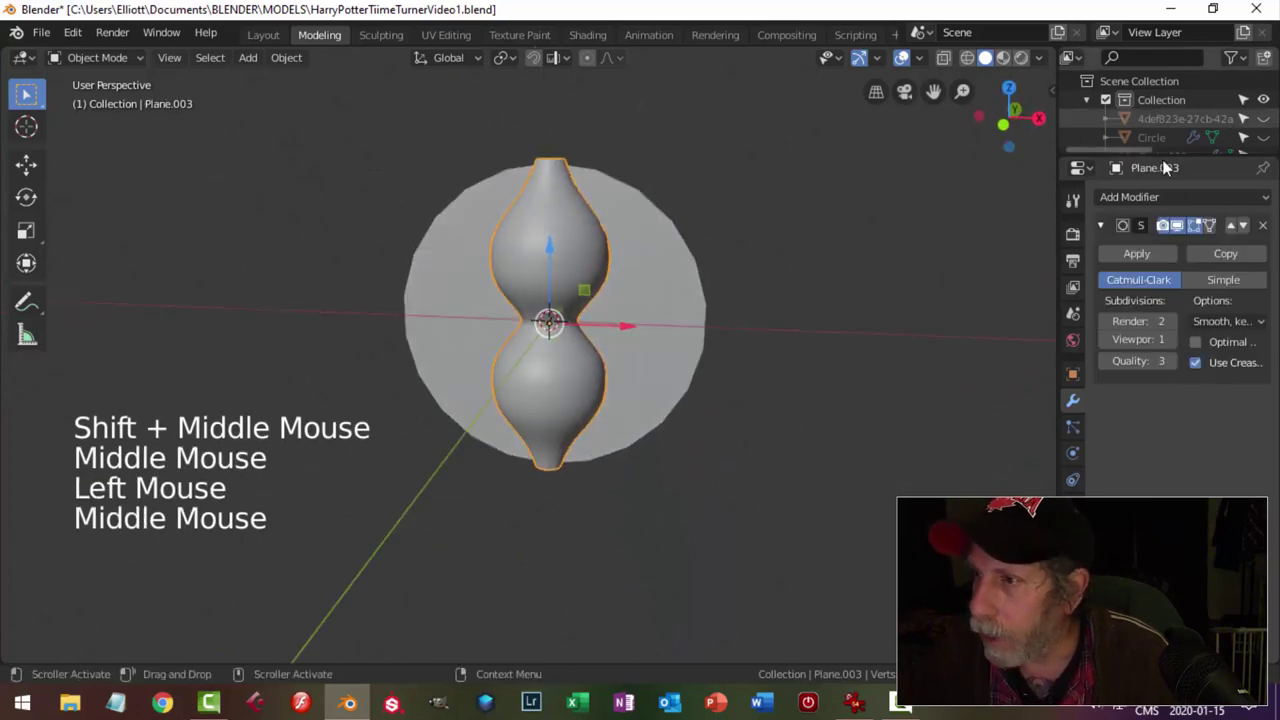
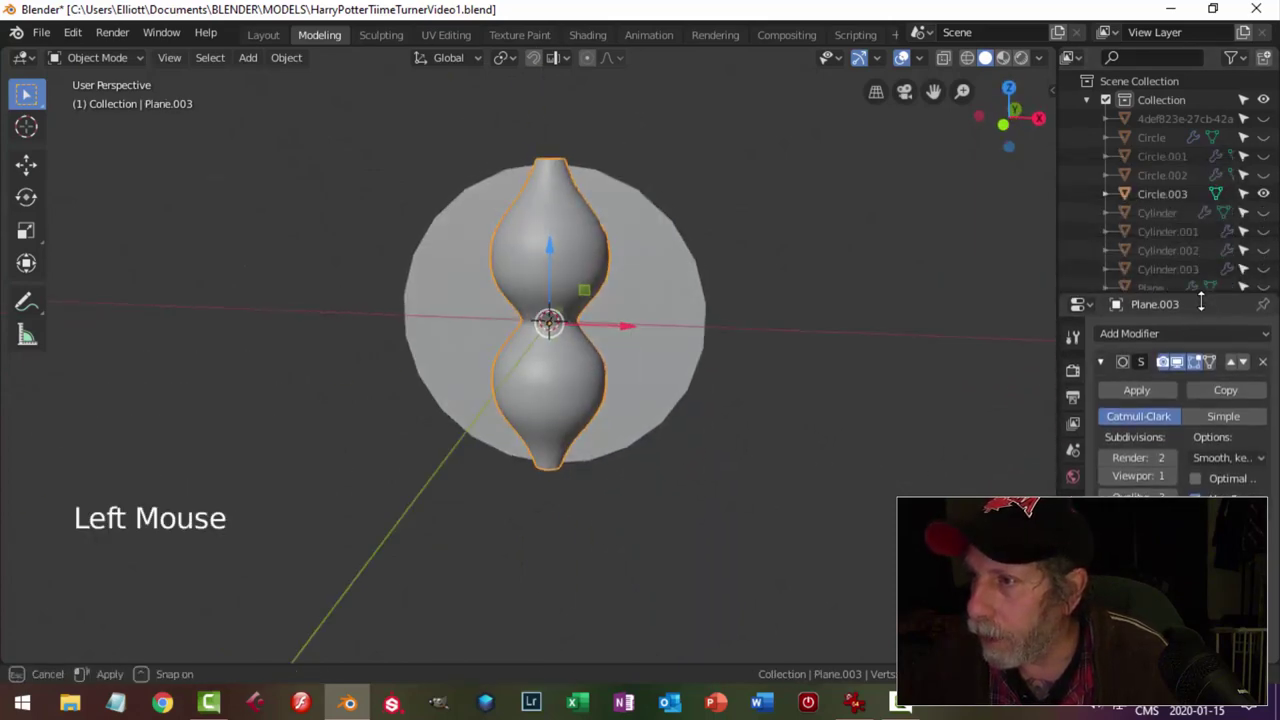
Rename Plane.003 to 'hourglass' in the Outliner and duplicate it as hourglass.001.
click(1265, 196)
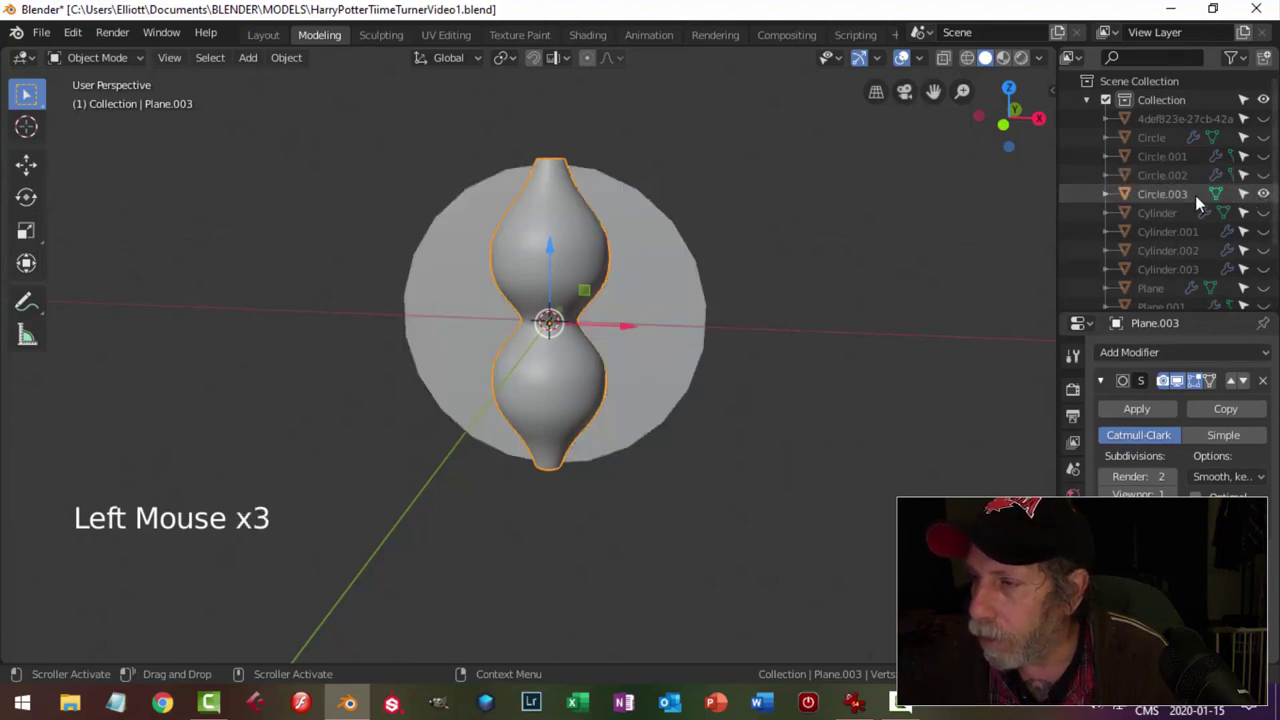
double_click(571, 206)
key(alt+a)
click(565, 193)
scroll(down, 3)
click(1271, 256)
click(1271, 256)
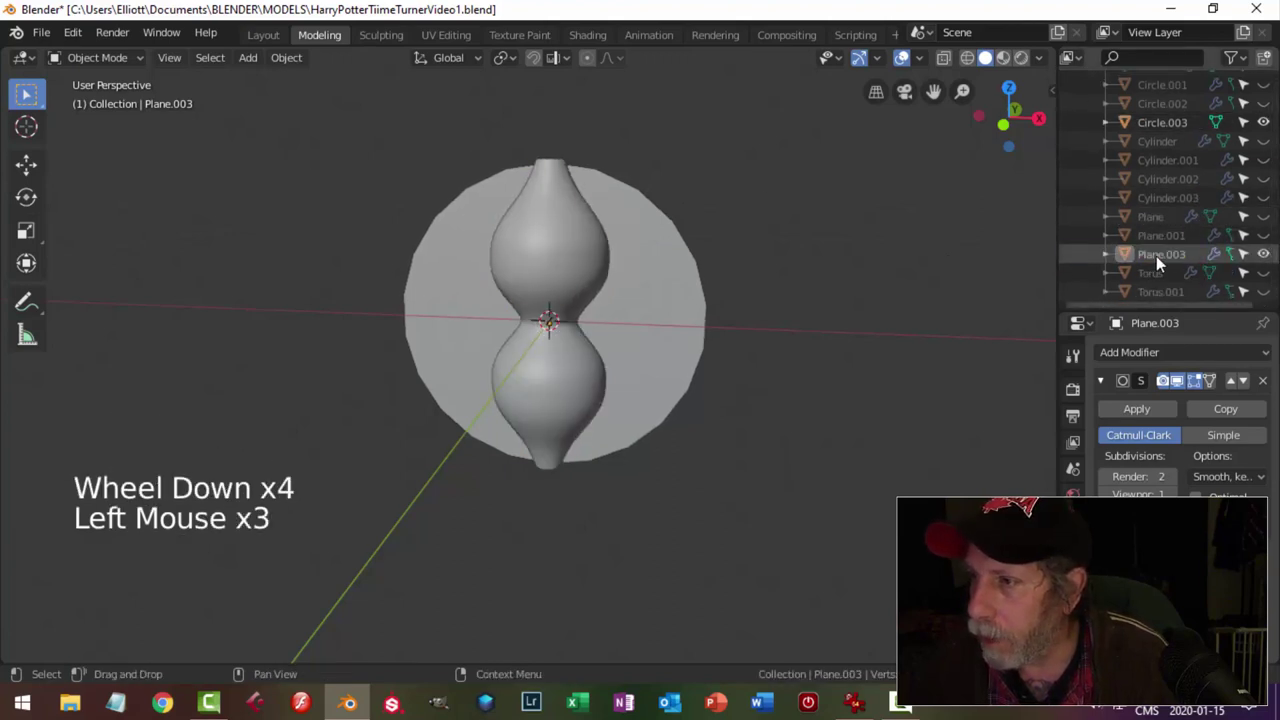
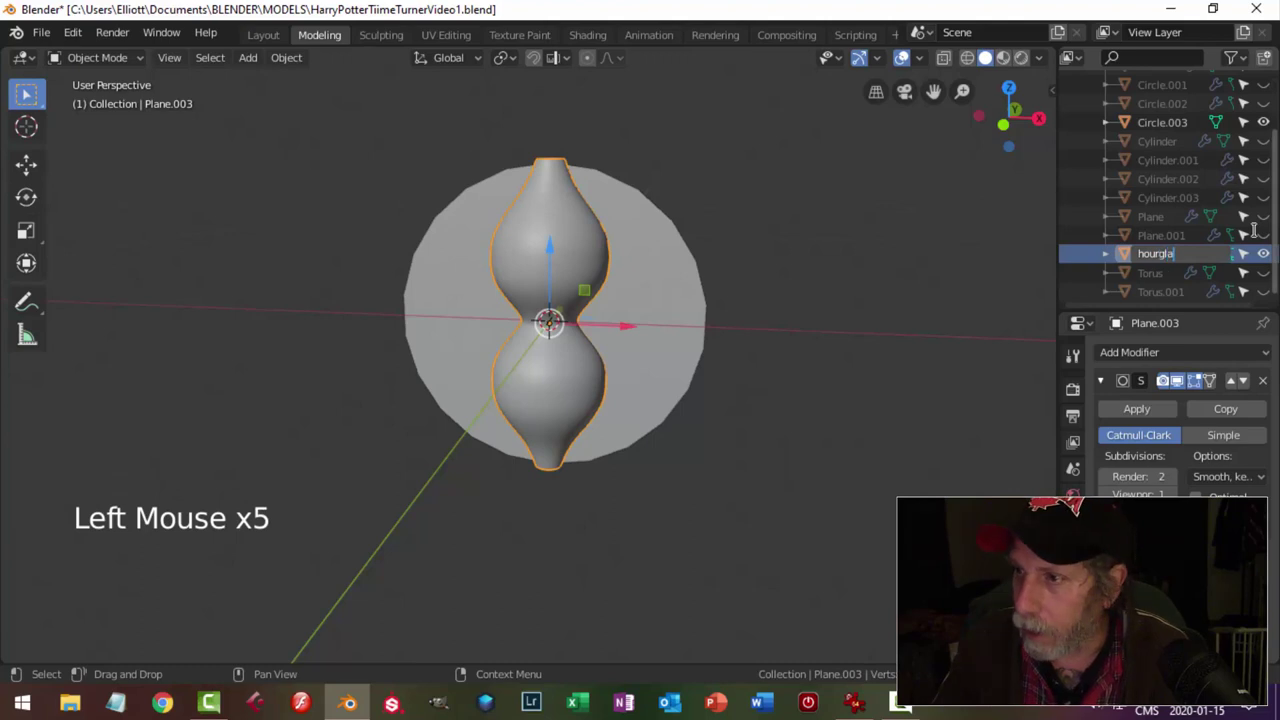
key(s)
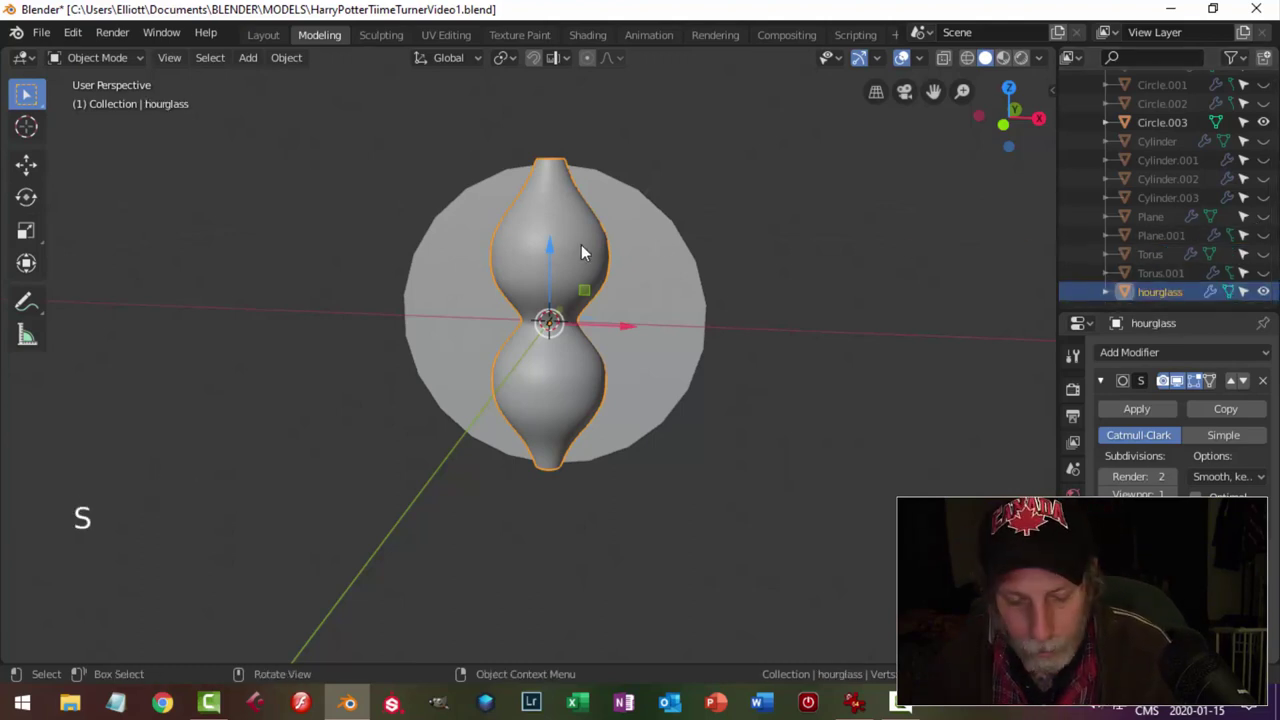
key(shift+d)
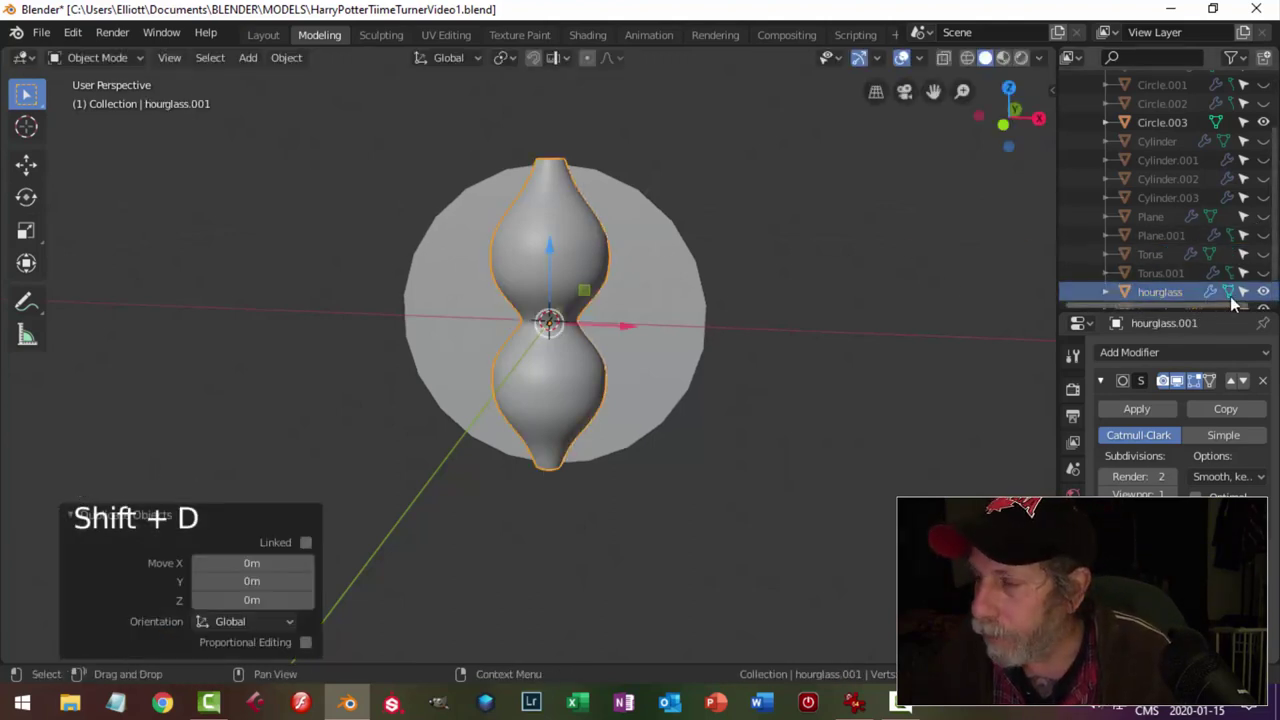
Select the hourglass copy and resize it, checking it in the chosen viewport shading.
scroll(down, 3)
click(1268, 277)
click(576, 234)
key(Tab)
key(a)
key(s)
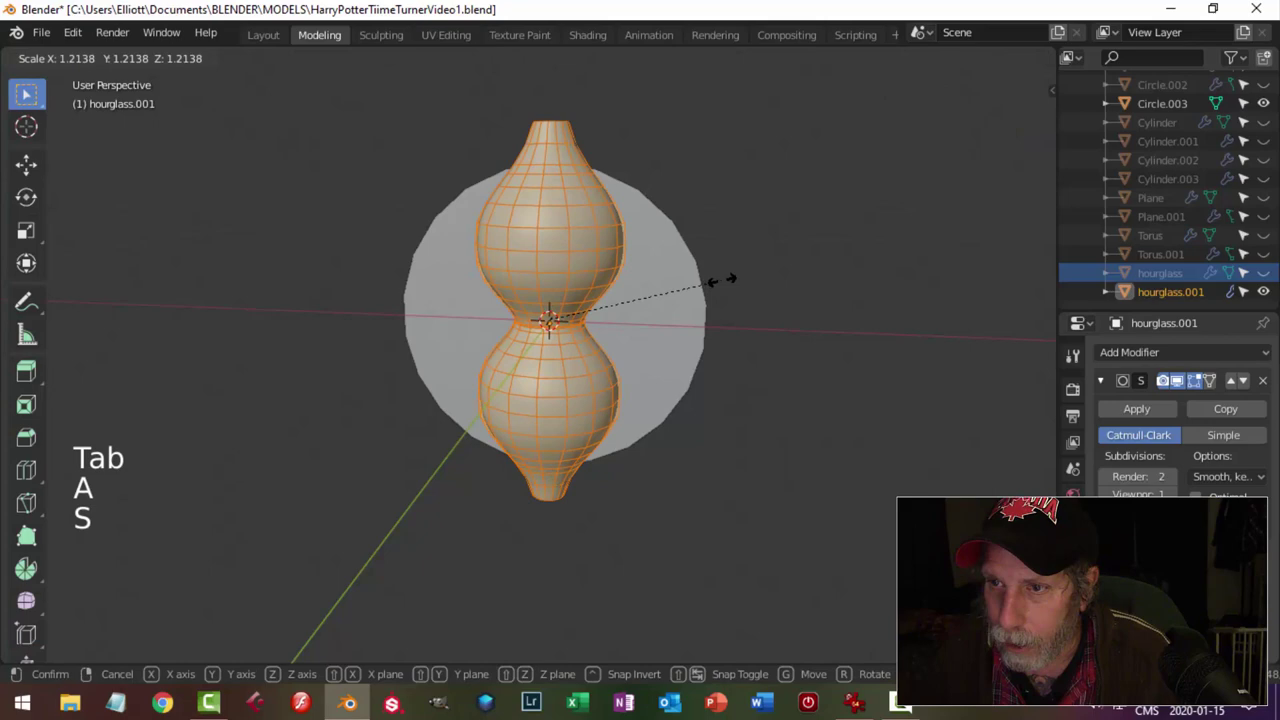
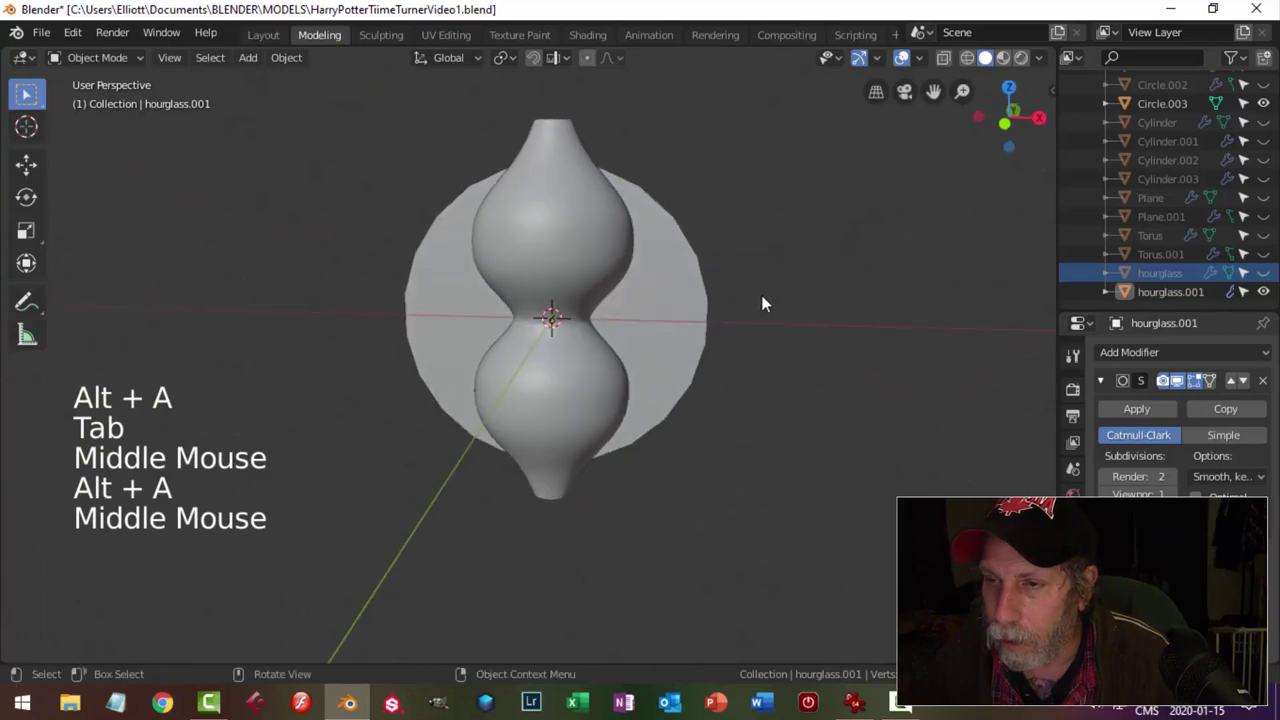
click(1265, 281)
key(z)
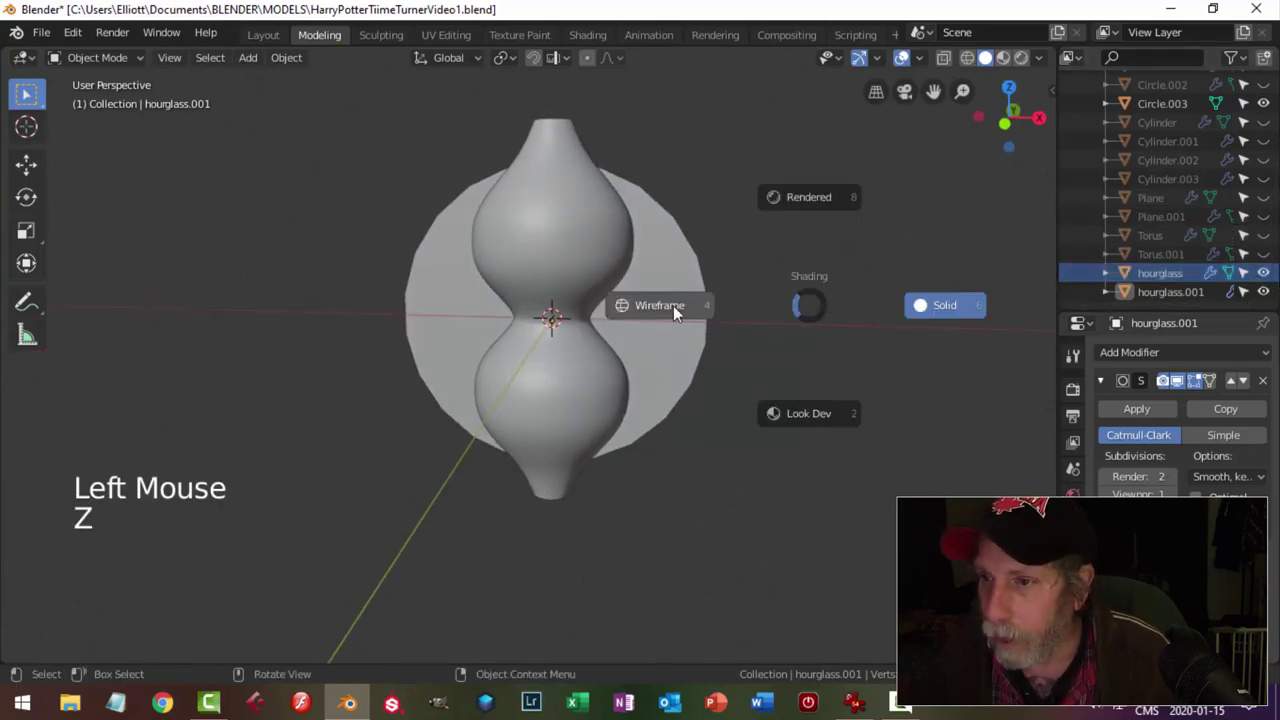
middle_click(650, 280)
scroll(up, 3)
middle_click(641, 299)
Squash hourglass.001 slightly along Z from the front view and hide the original hourglass.
click(665, 221)
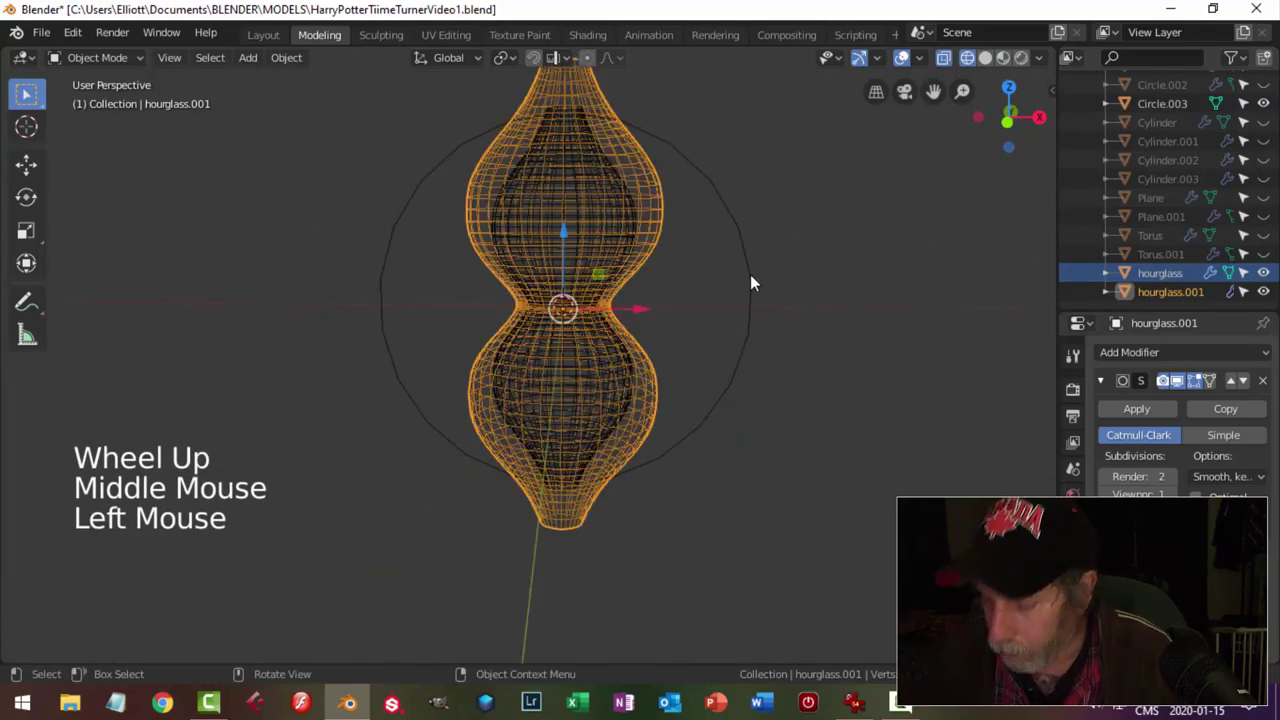
key(KP_1)
scroll(up, 3)
scroll(up, 3)
middle_click(730, 347)
scroll(down, 3)
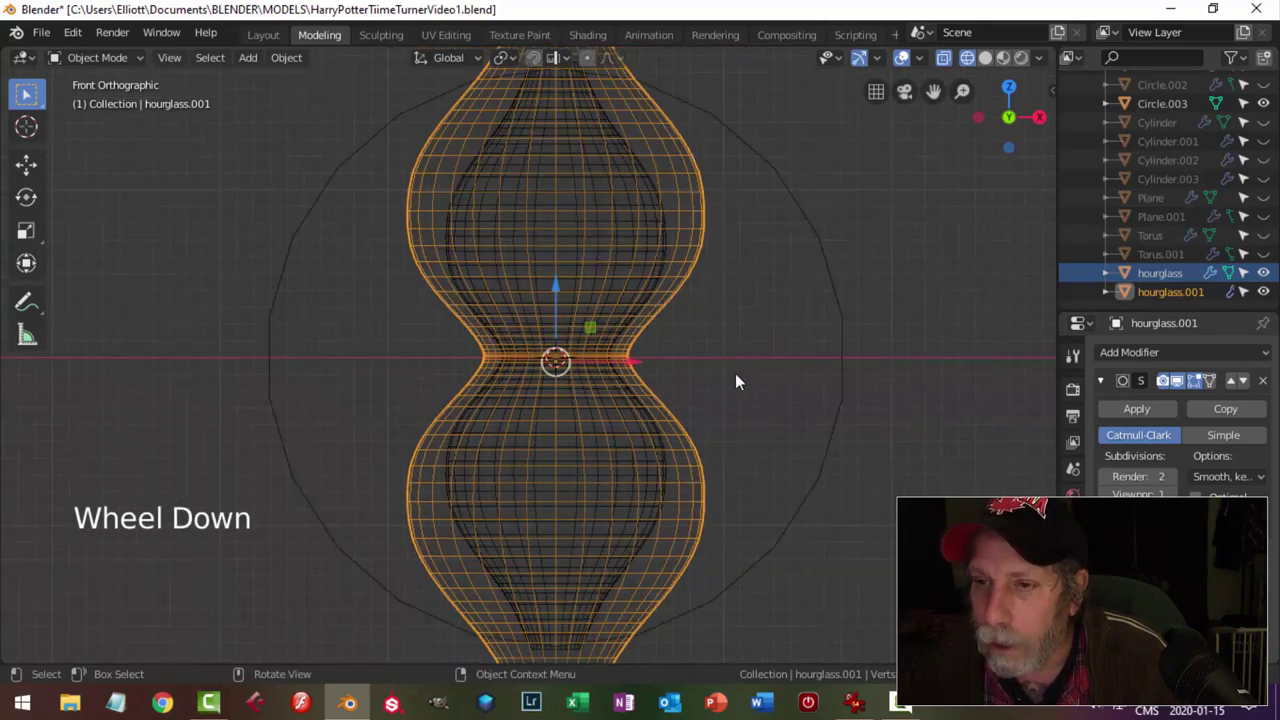
key(s)
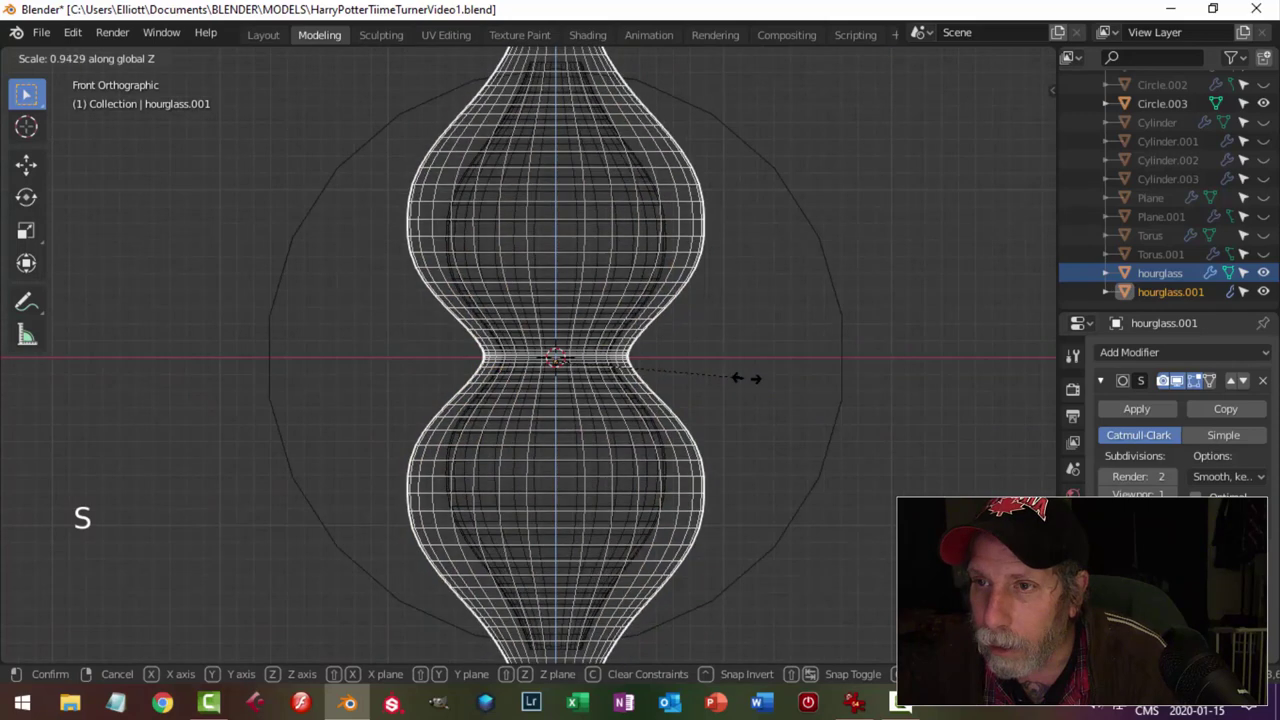
key(s)
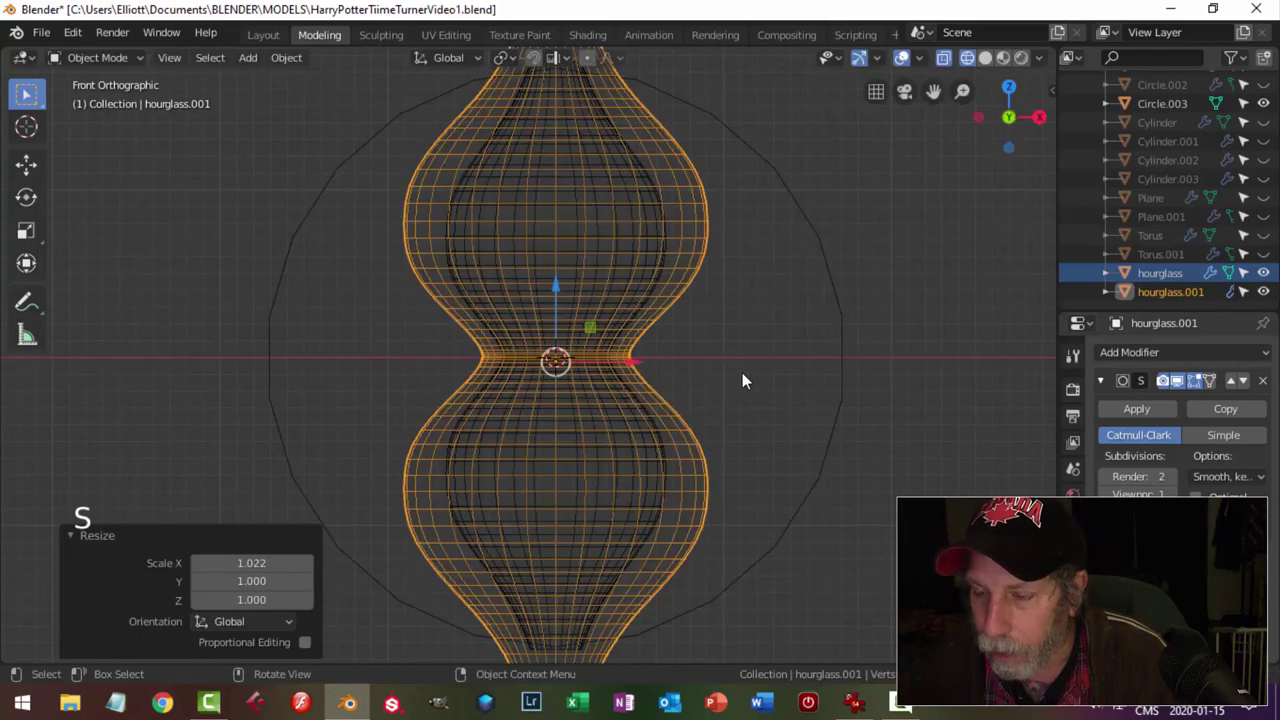
key(alt+a)
scroll(down, 3)
click(669, 248)
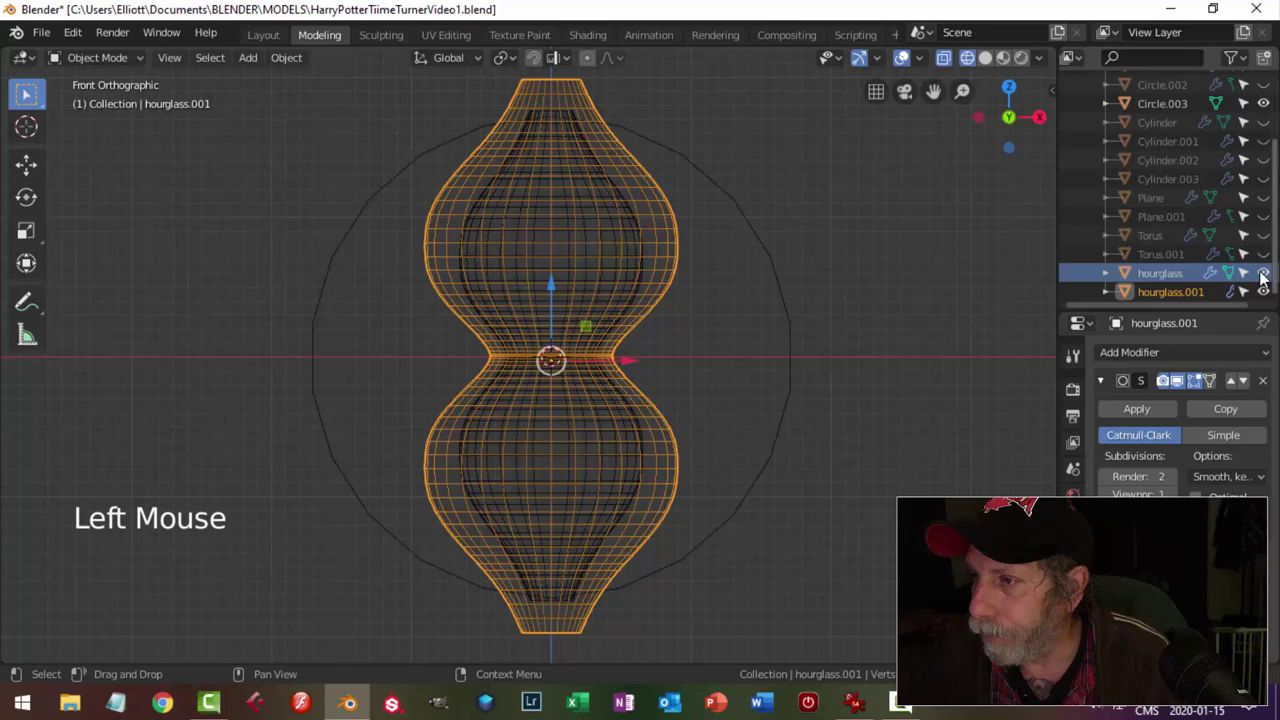
click(1265, 274)
Switch to Solid shading and select the round disc Circle.003.
key(z)
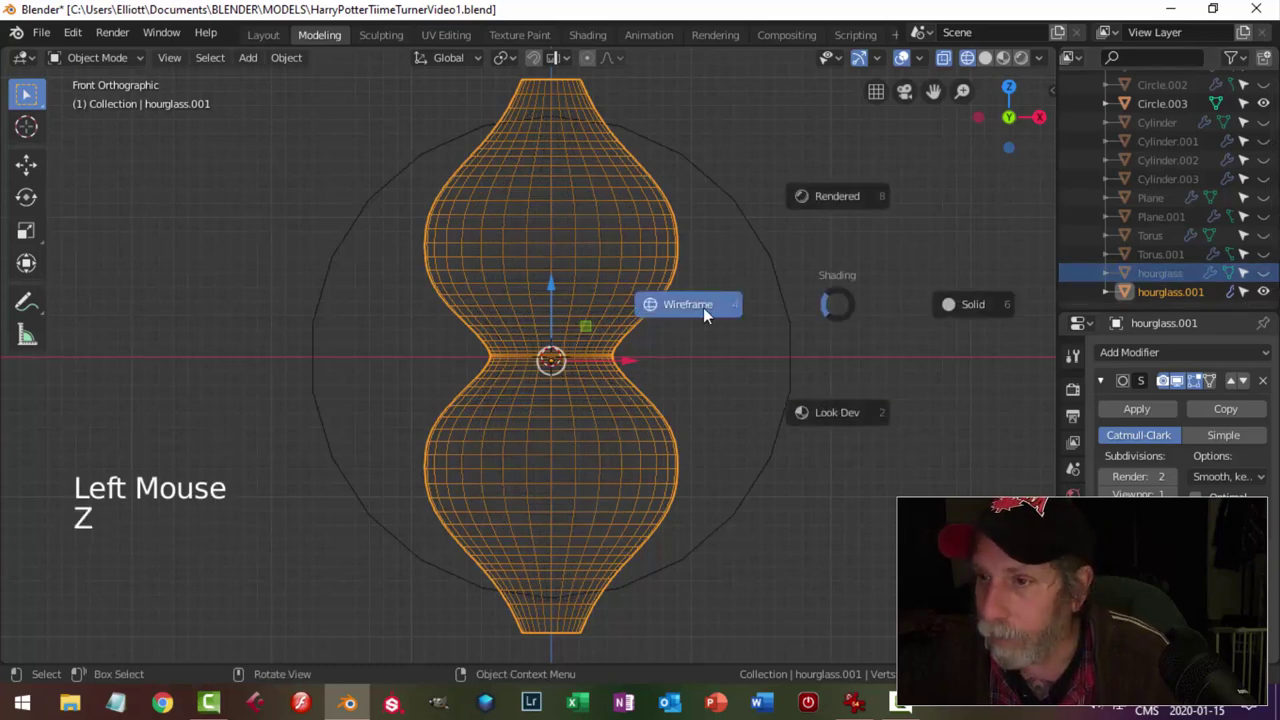
middle_click(852, 300)
key(alt+a)
middle_click(734, 360)
scroll(down, 3)
click(675, 353)
middle_click(749, 379)
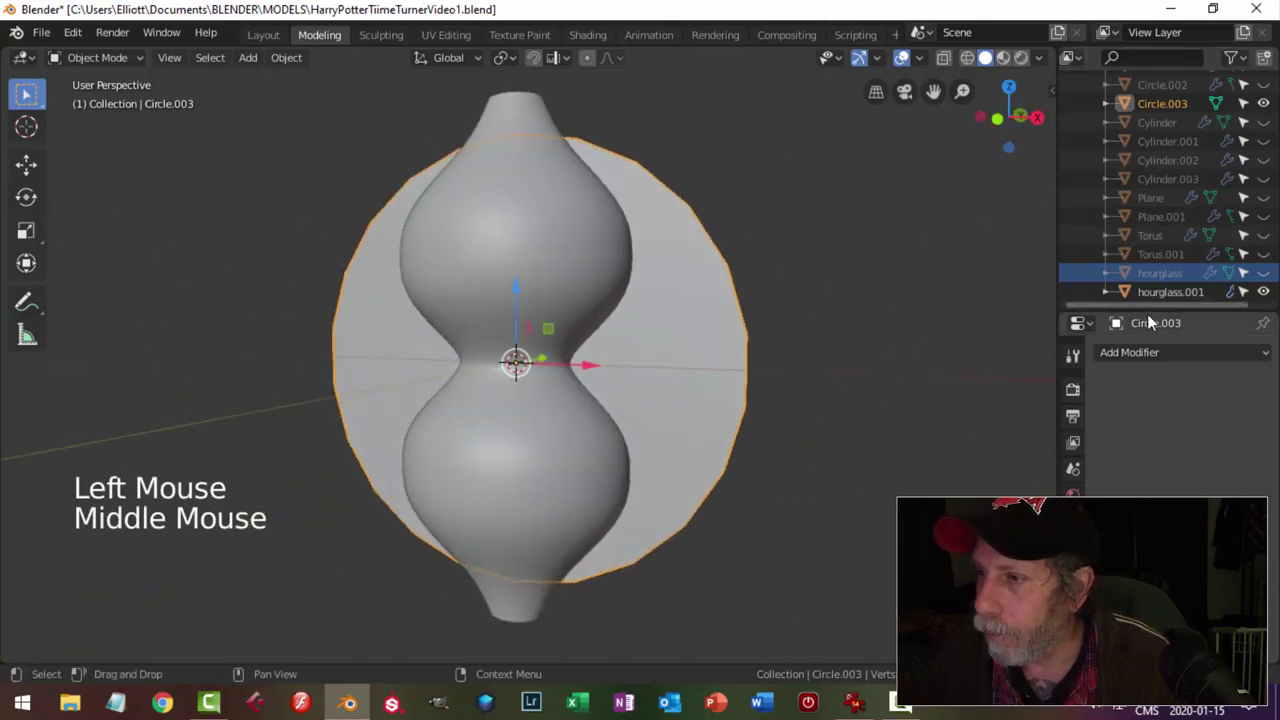
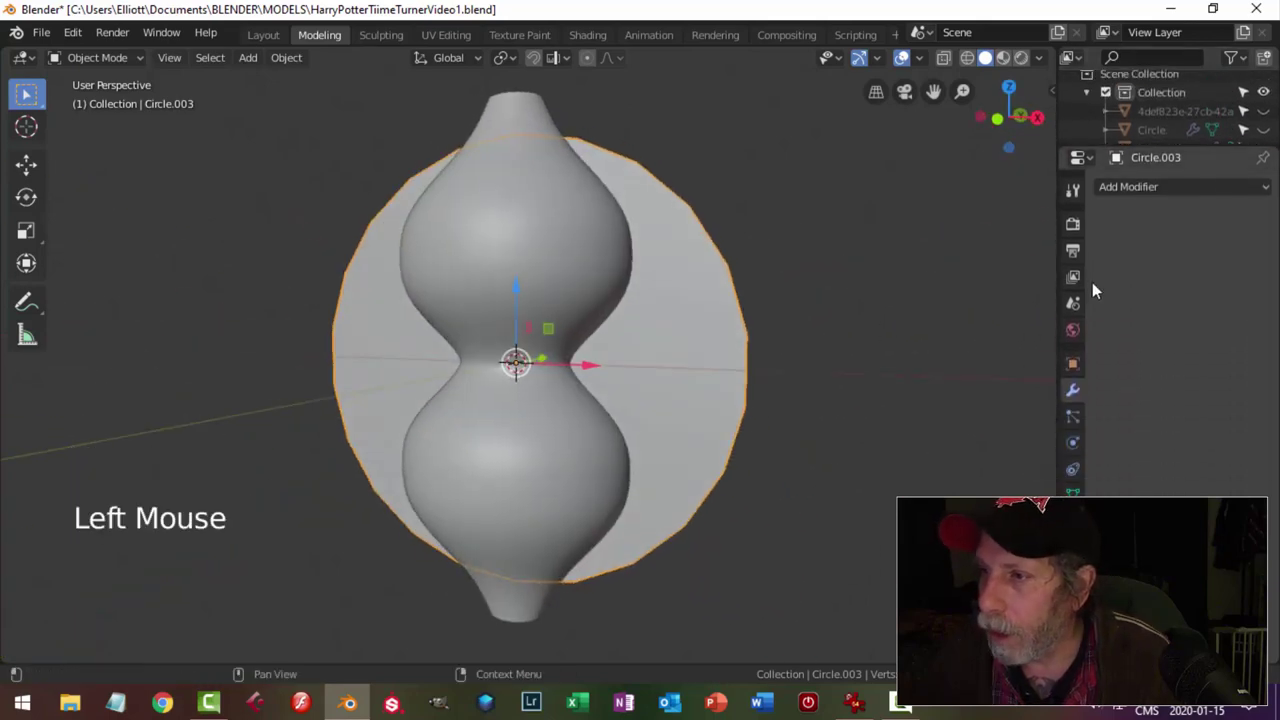
Add a Boolean Difference on the disc with hourglass.001 as cutter, then hide the cutter to reveal the opening.
click(1139, 195)
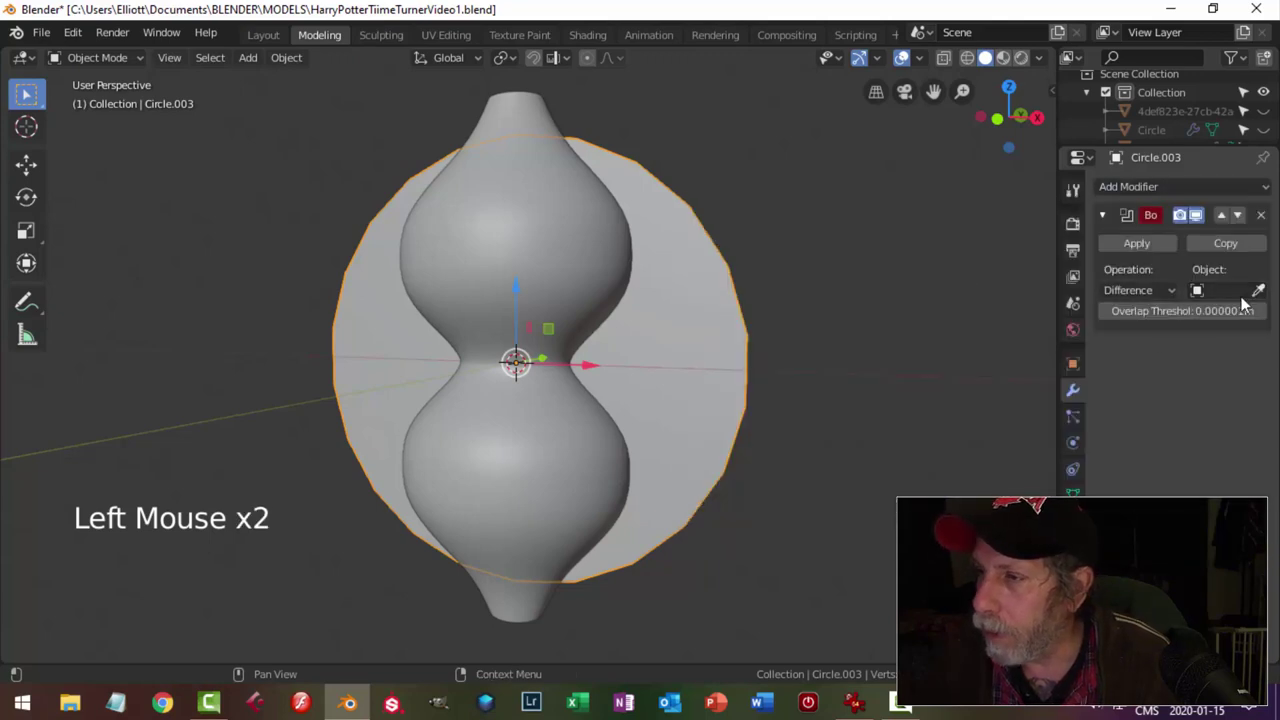
click(1263, 294)
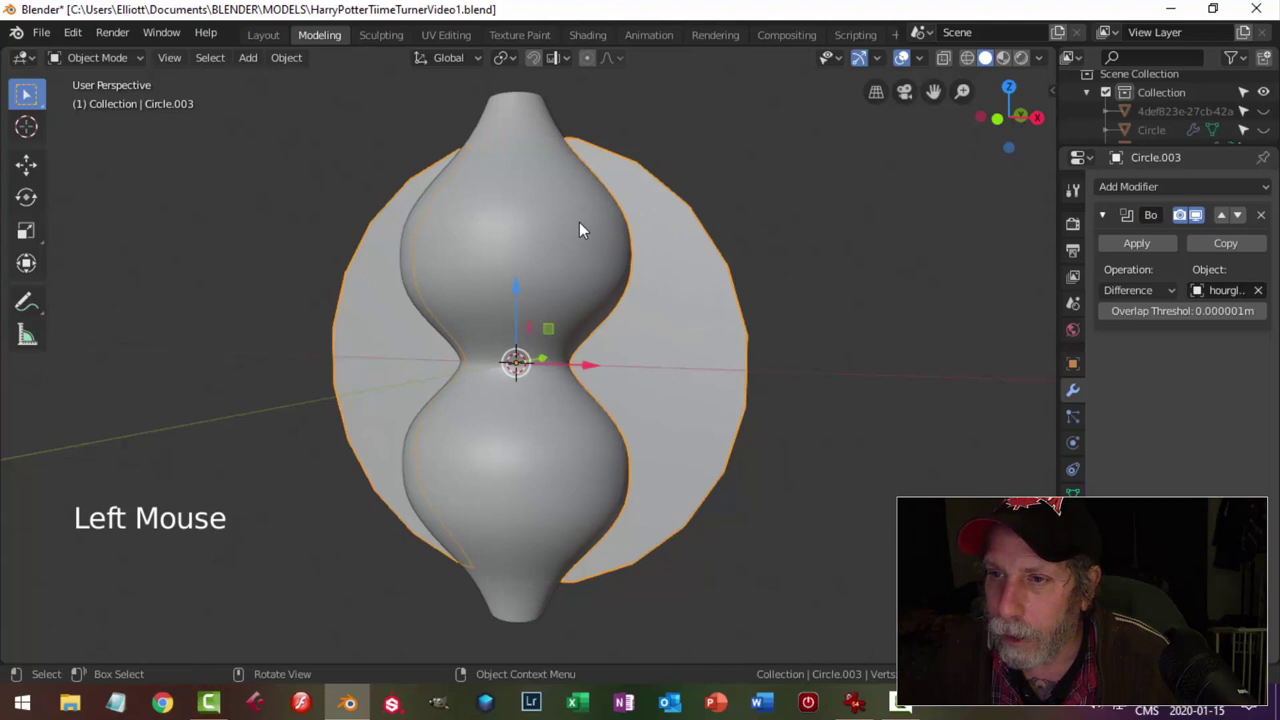
click(1138, 251)
click(551, 227)
key(h)
middle_click(575, 248)
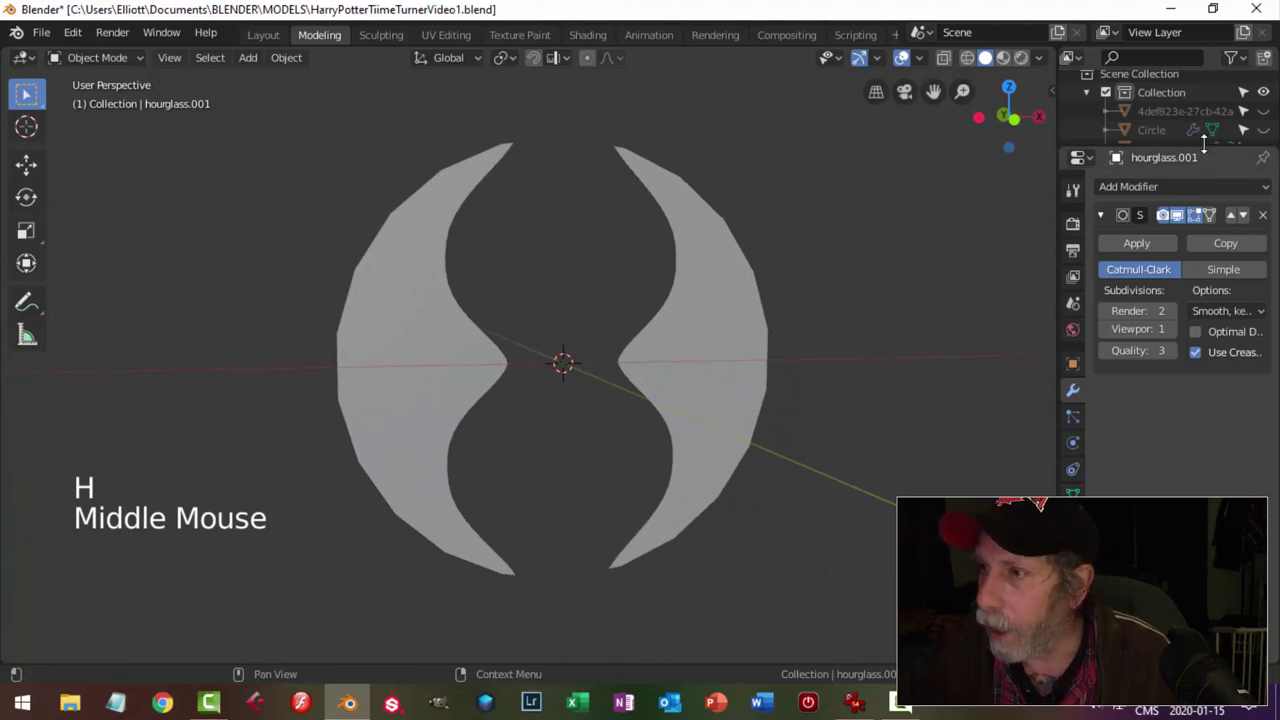
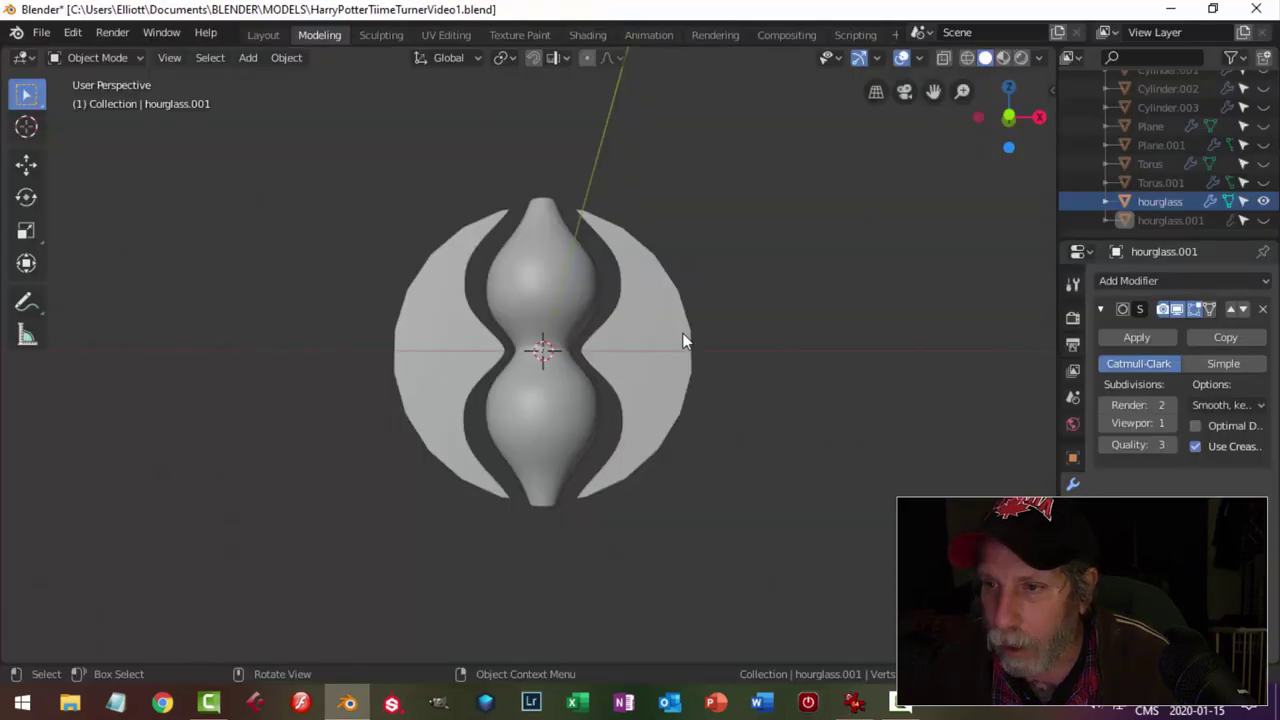
Delete the hourglass.001 cutter and select the disc with its permanent opening.
middle_click(673, 337)
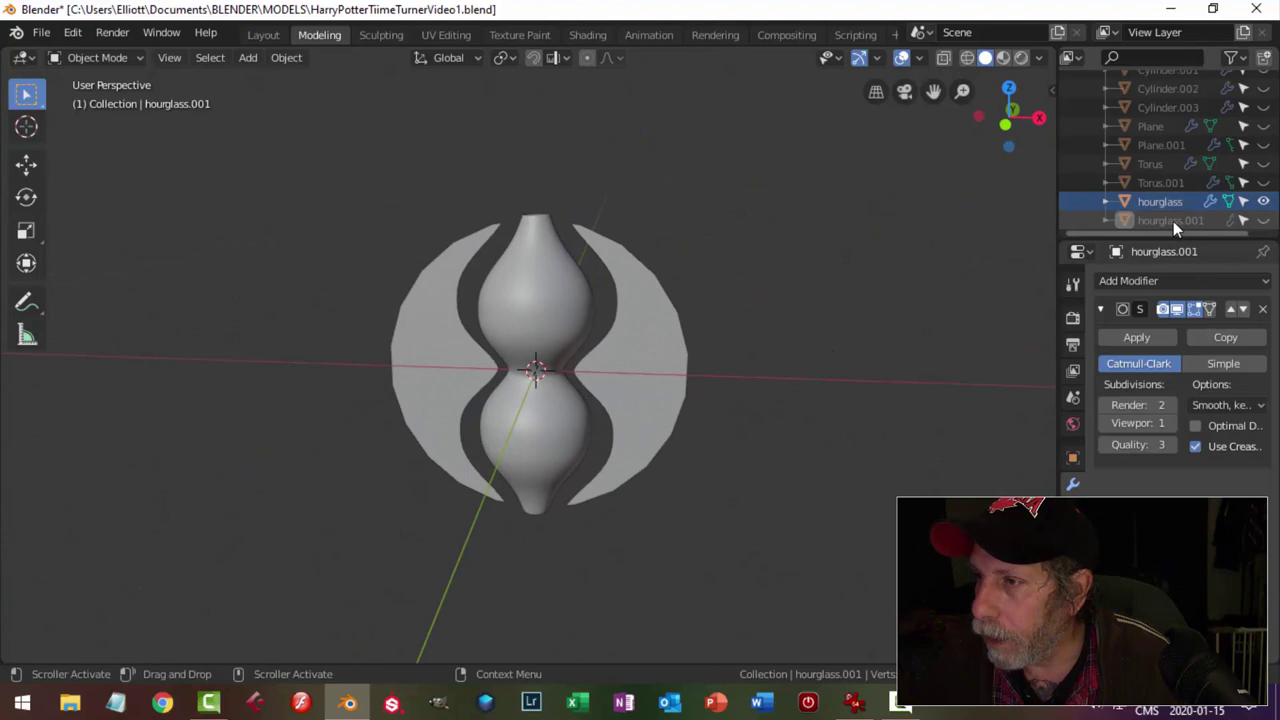
click(1263, 229)
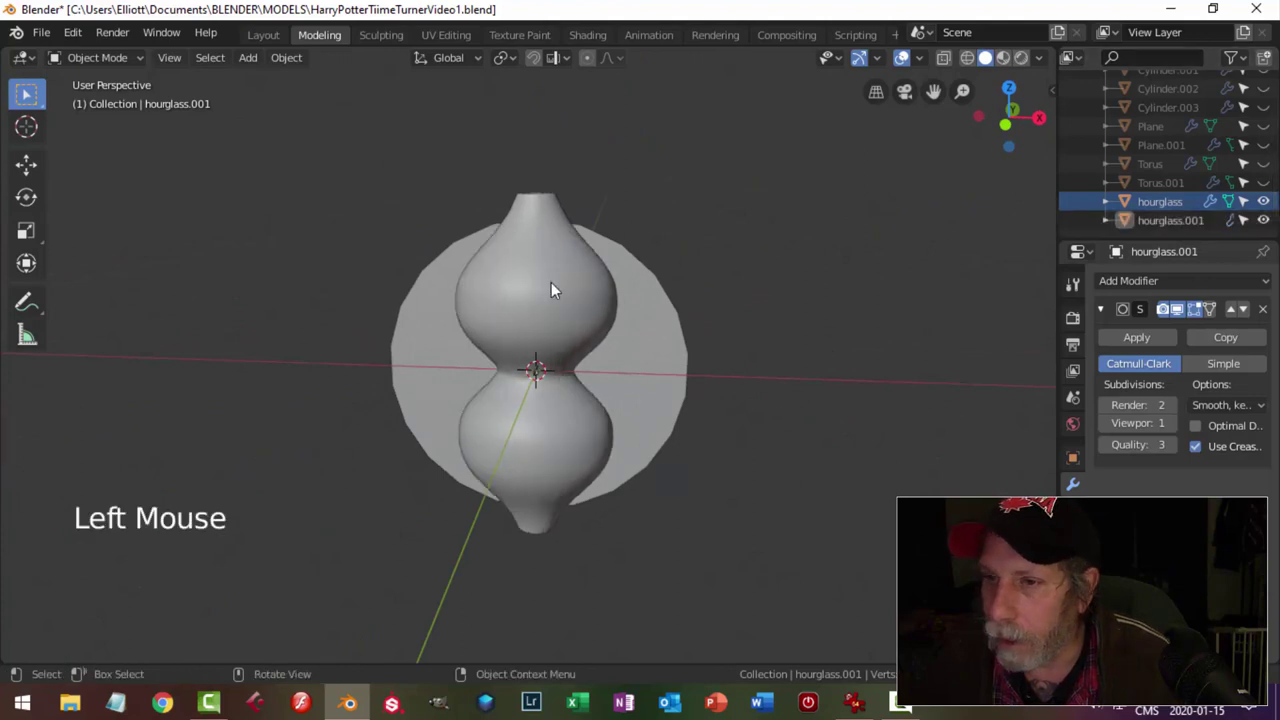
click(551, 287)
key(x)
middle_click(616, 352)
click(609, 361)
middle_click(616, 389)
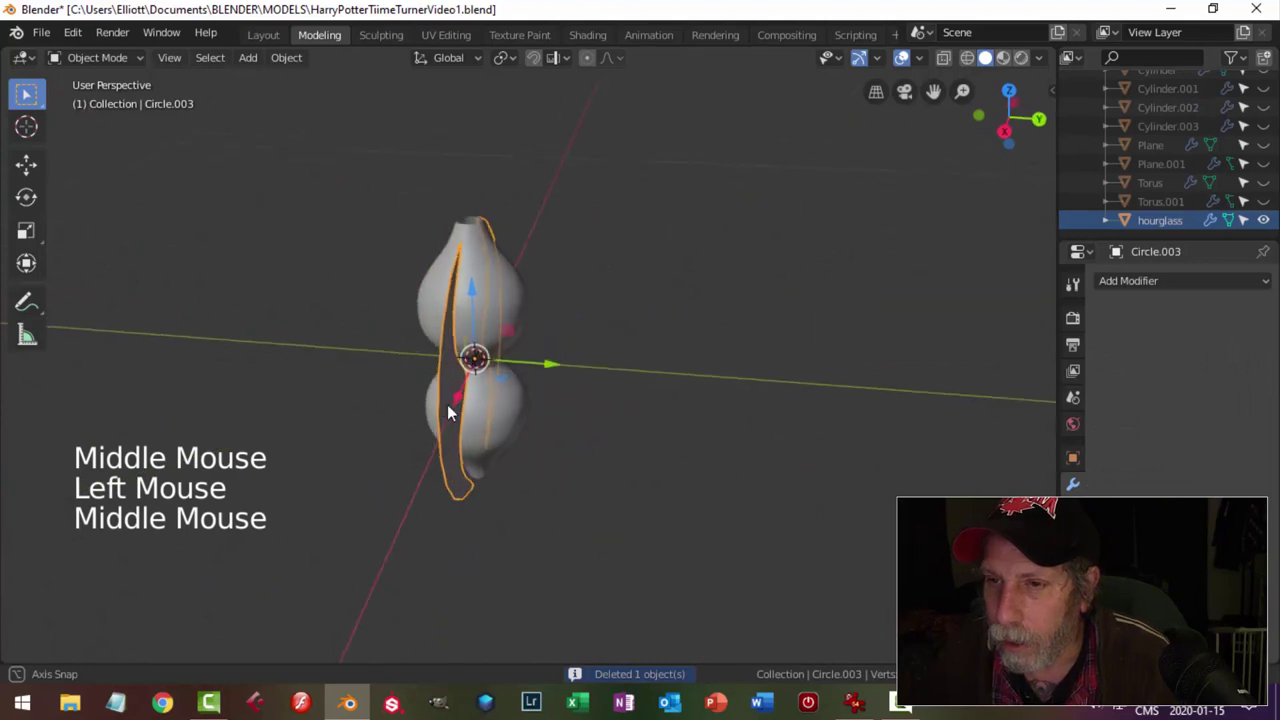
scroll(up, 3)
middle_click(533, 378)
Tidy the disc's geometry in Edit Mode from the side view and return to Object Mode.
key(KP_3)
key(Tab)
key(a)
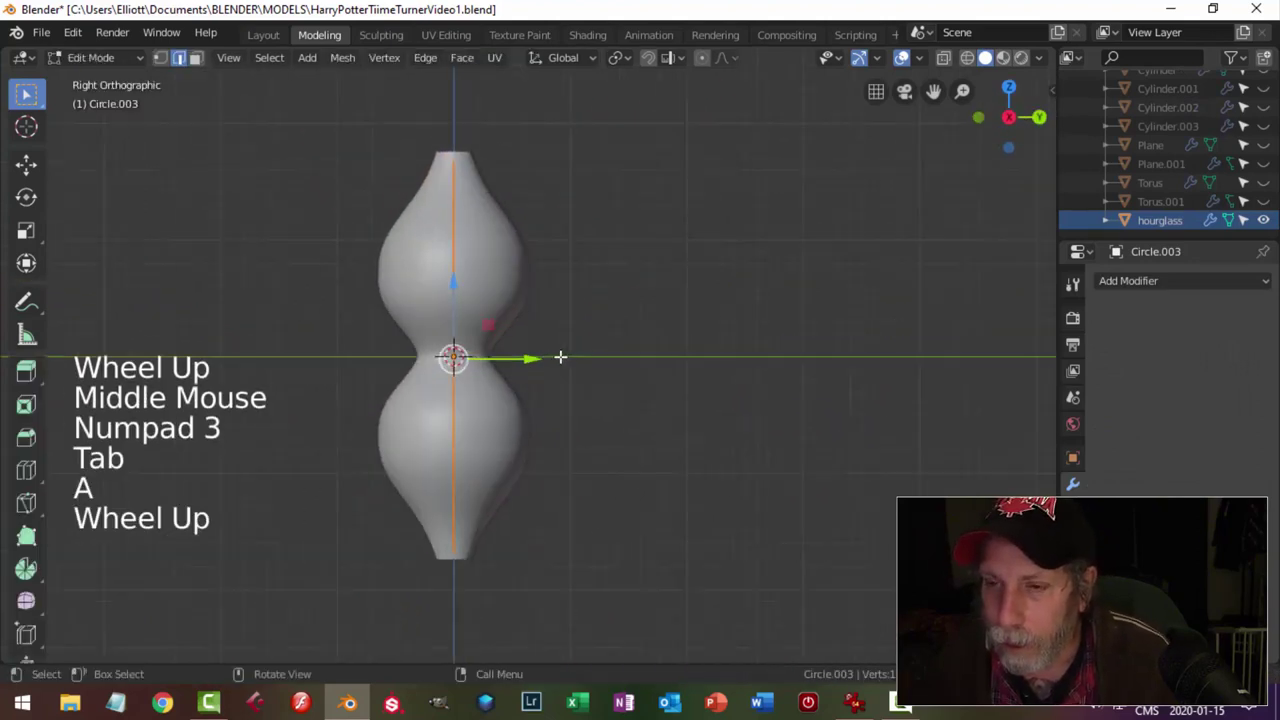
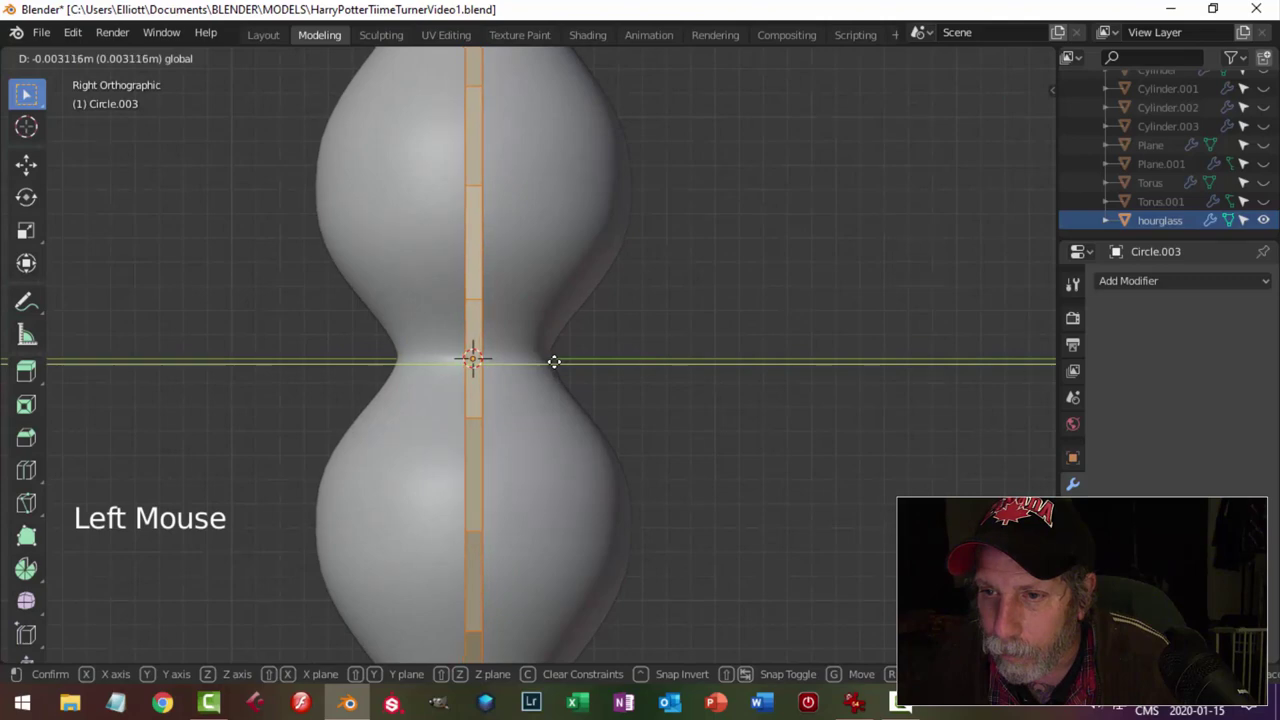
key(alt+a)
scroll(down, 3)
key(Tab)
key(alt+a)
middle_click(642, 309)
Hide the hourglass and return to the front view of the disc.
click(586, 253)
key(h)
scroll(down, 3)
middle_click(601, 323)
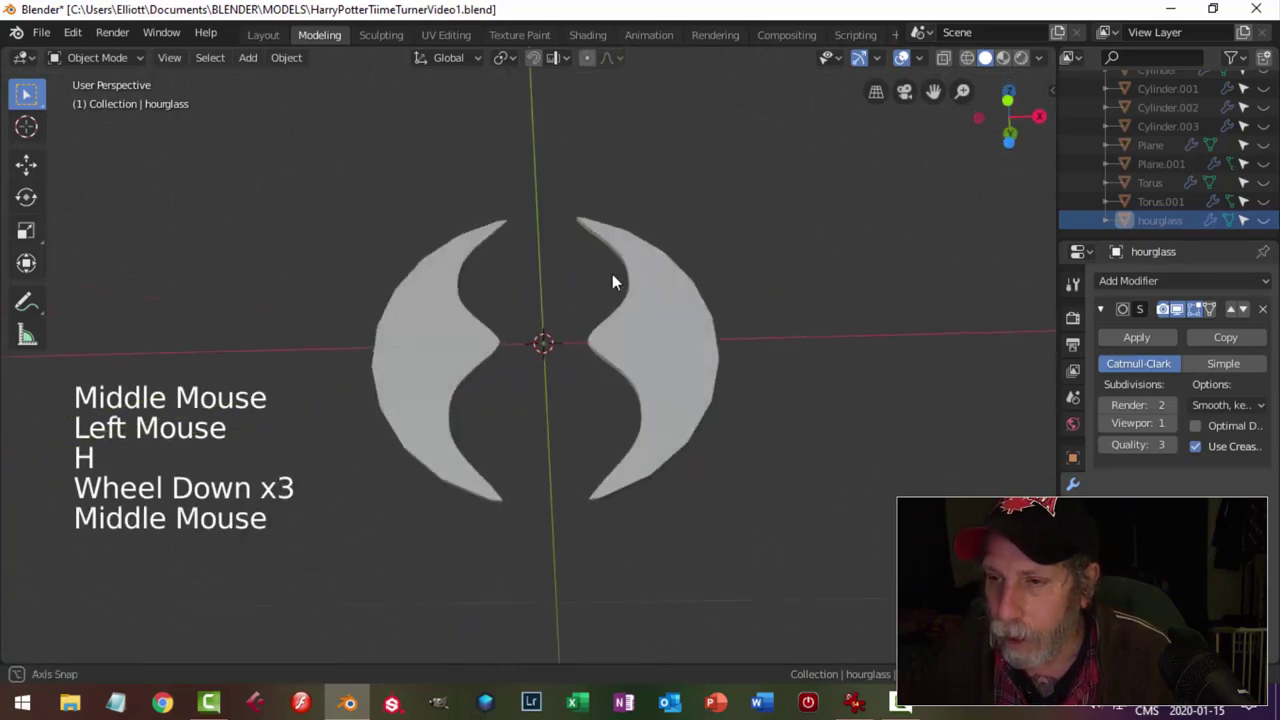
key(KP_1)
middle_click(632, 314)
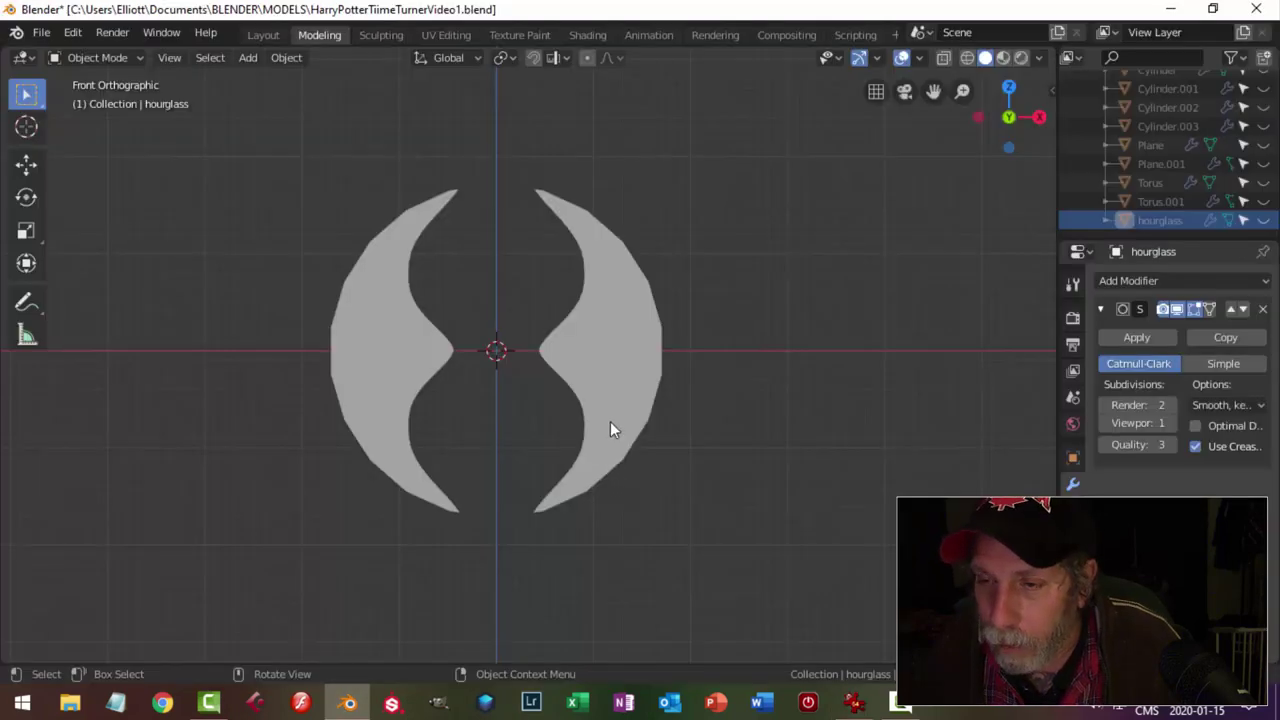
Add a new mesh circle and scale it down small.
key(shift+a)
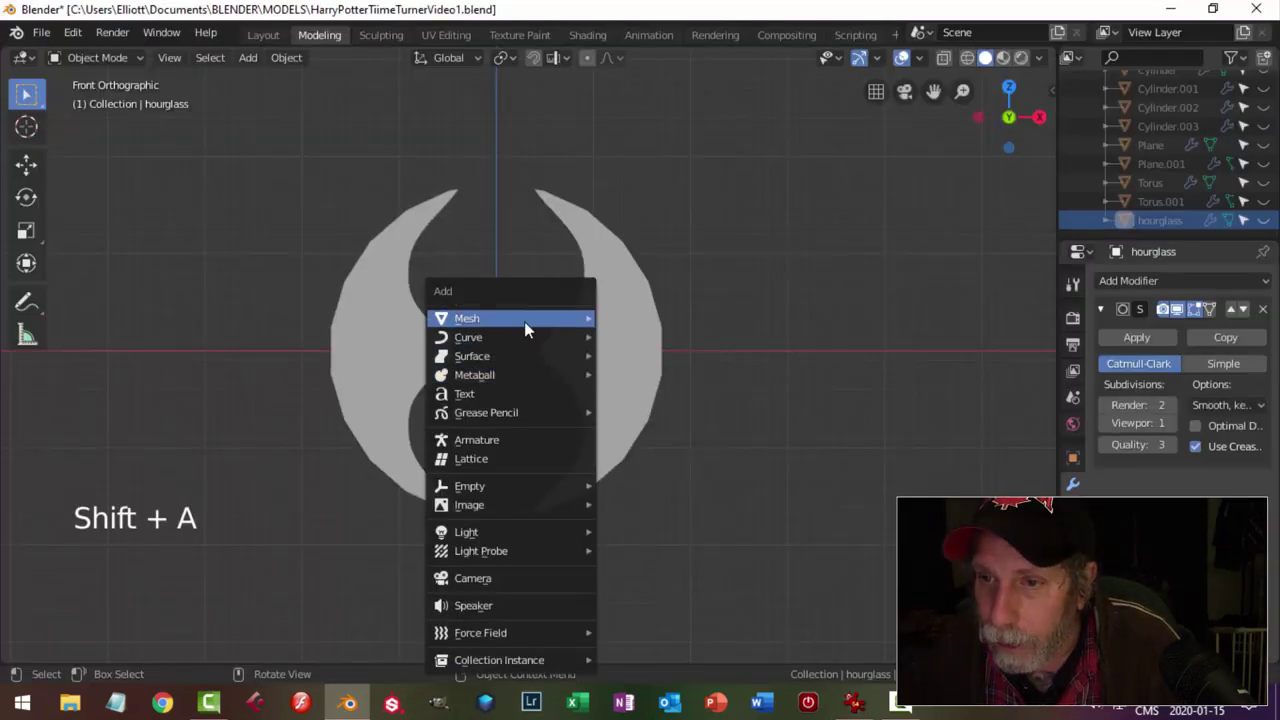
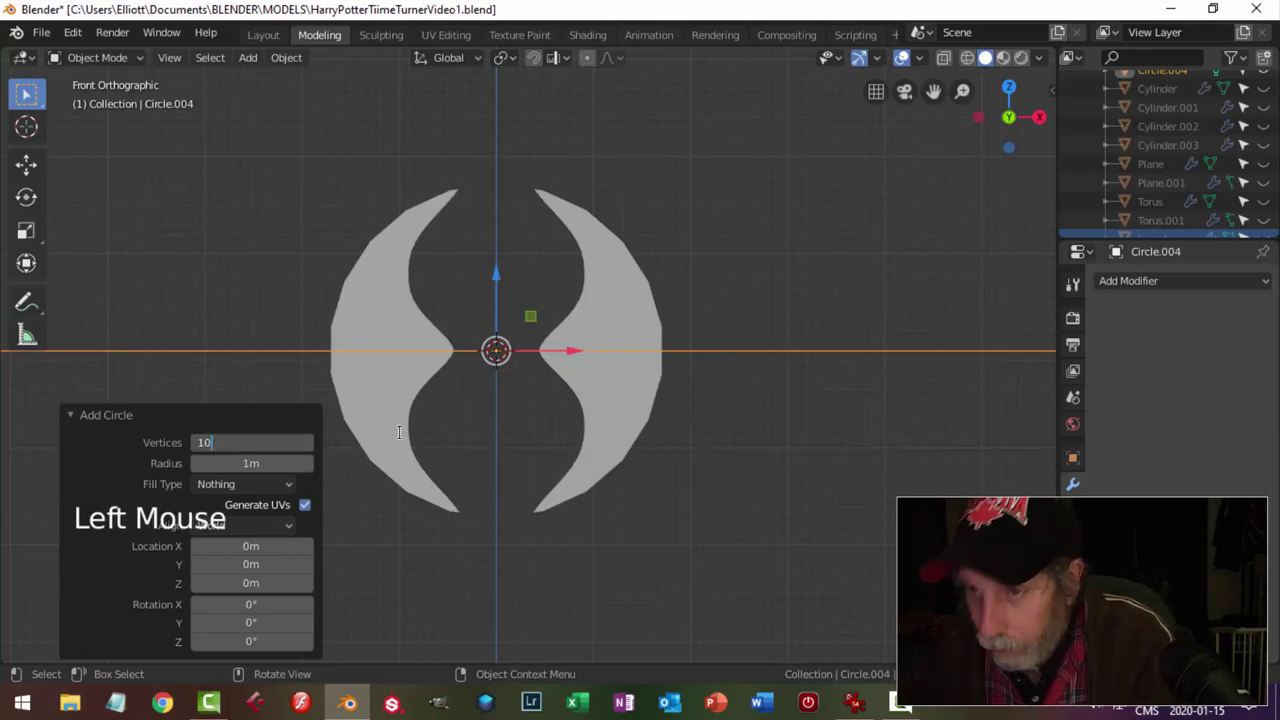
scroll(down, 3)
key(r)
scroll(down, 3)
key(s)
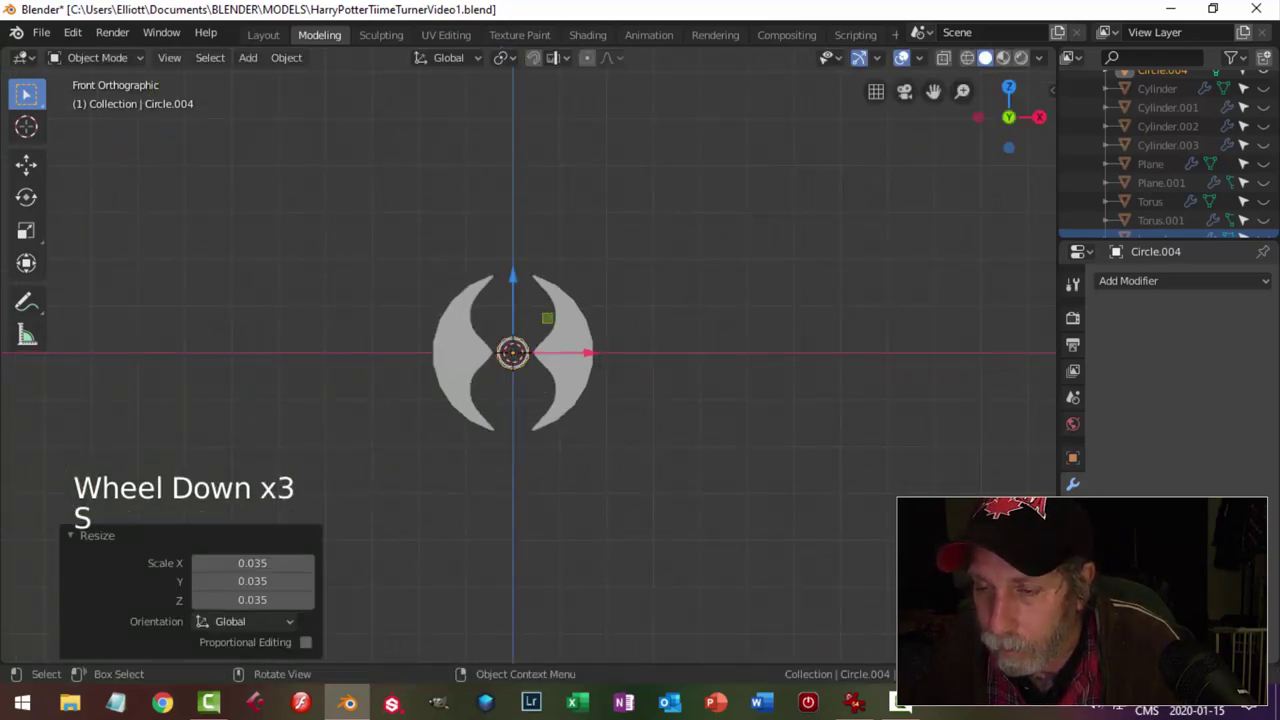
scroll(up, 3)
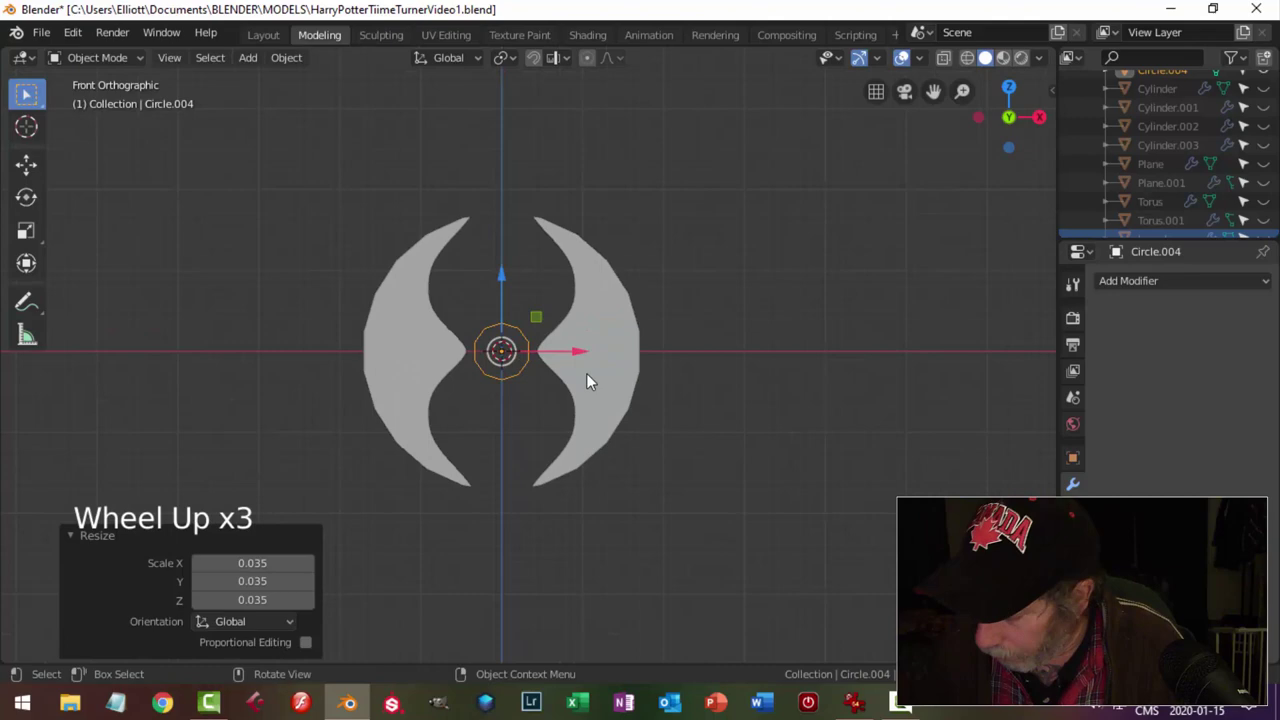
Scale alternate vertices inward to form a pointed star outline and start bevelling a tip edge.
key(KP_Decimal)
scroll(down, 3)
key(KP_Decimal)
key(KP_Decimal)
key(Tab)
key(1)
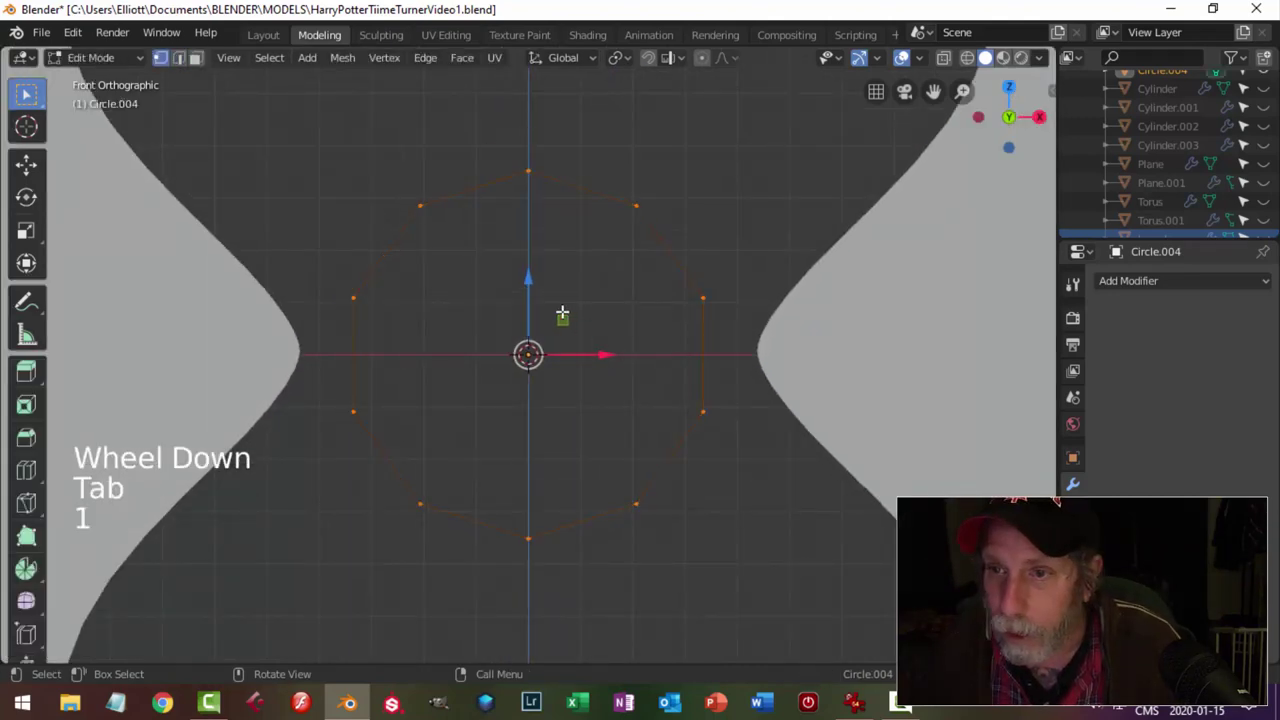
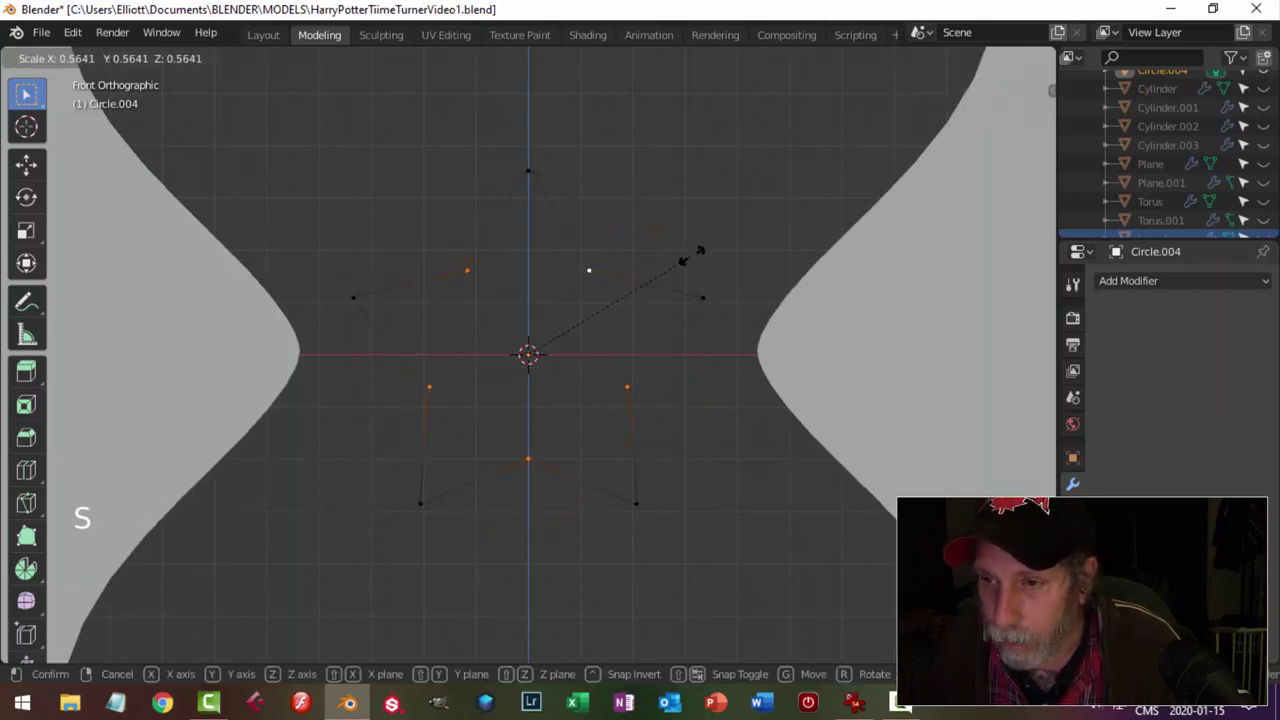
scroll(down, 3)
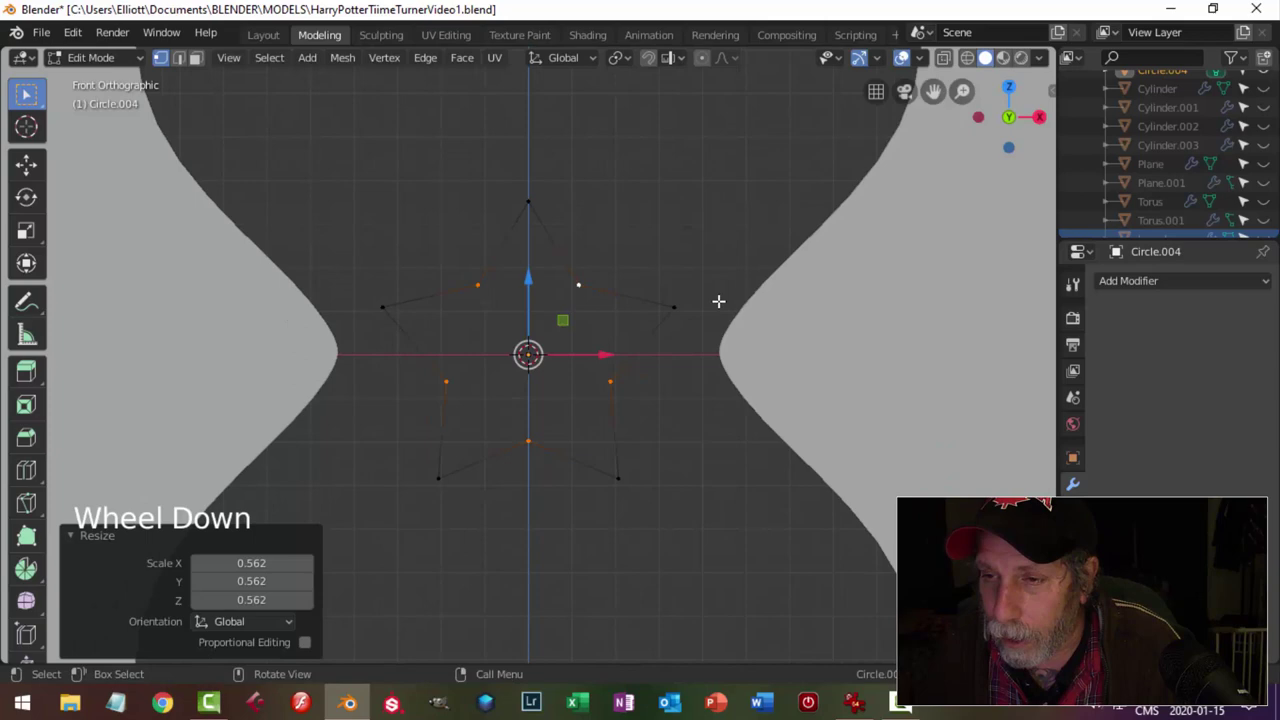
key(alt+a)
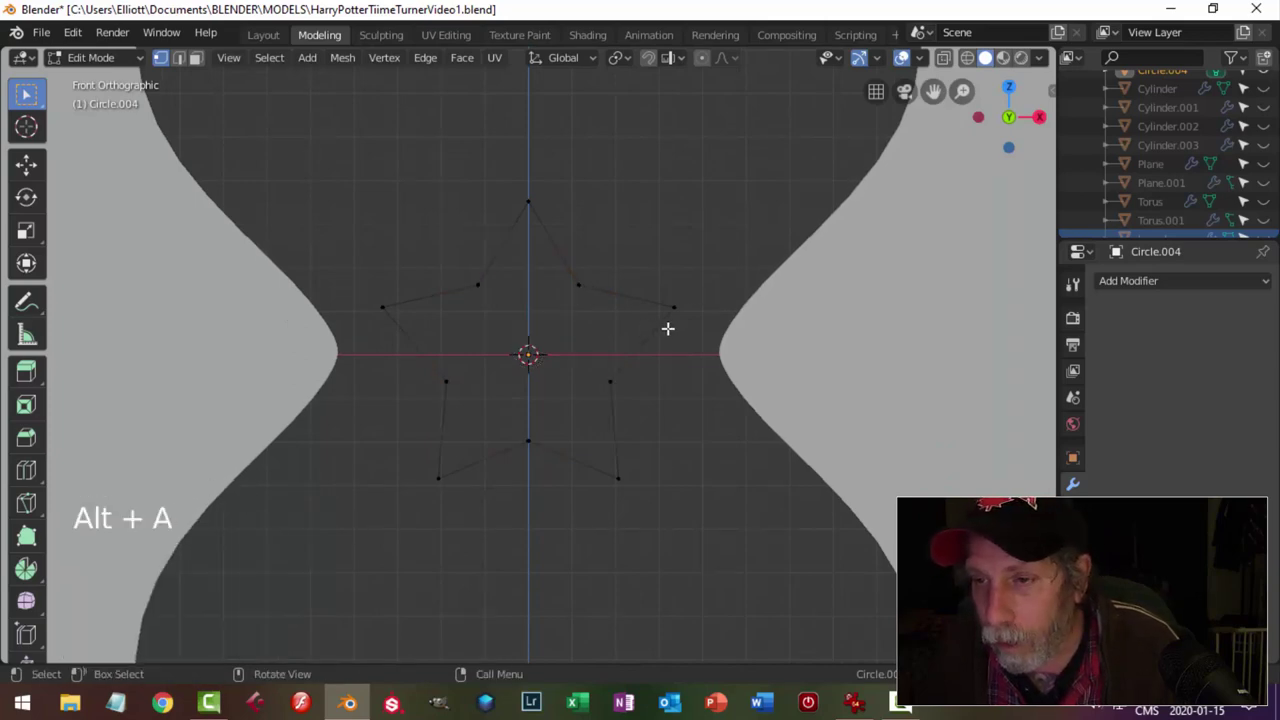
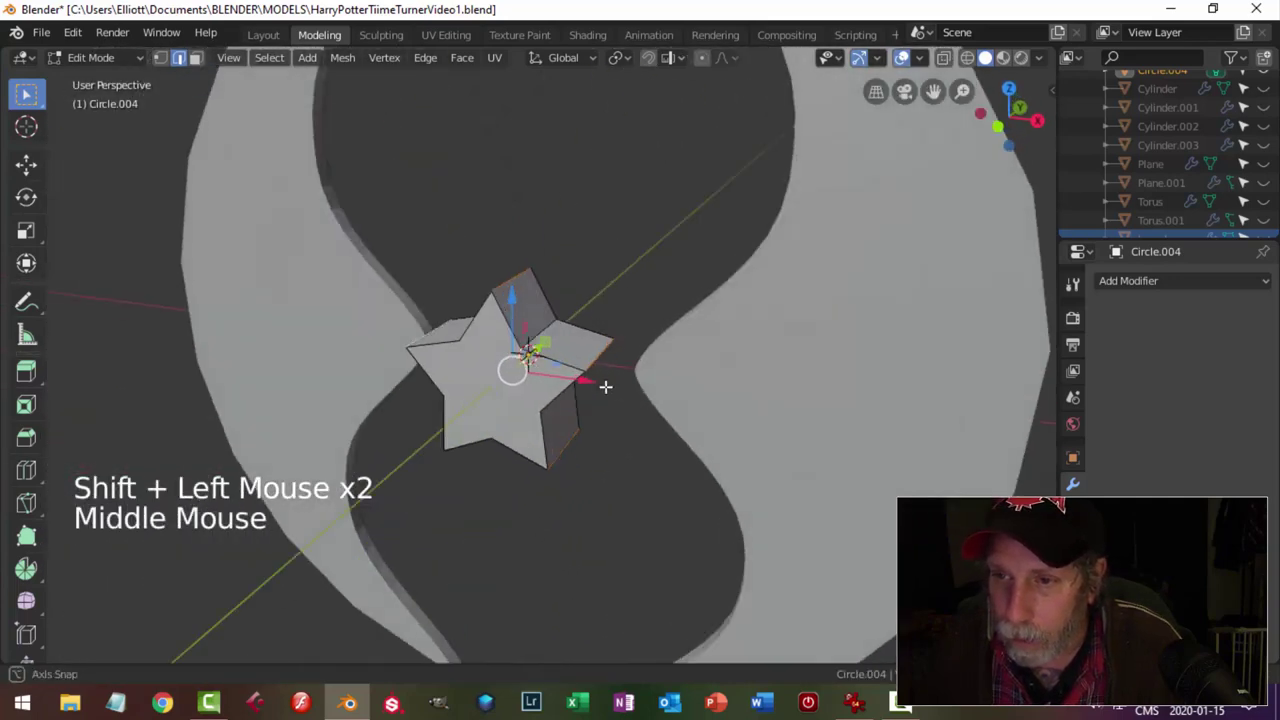
key(ctrl+b)
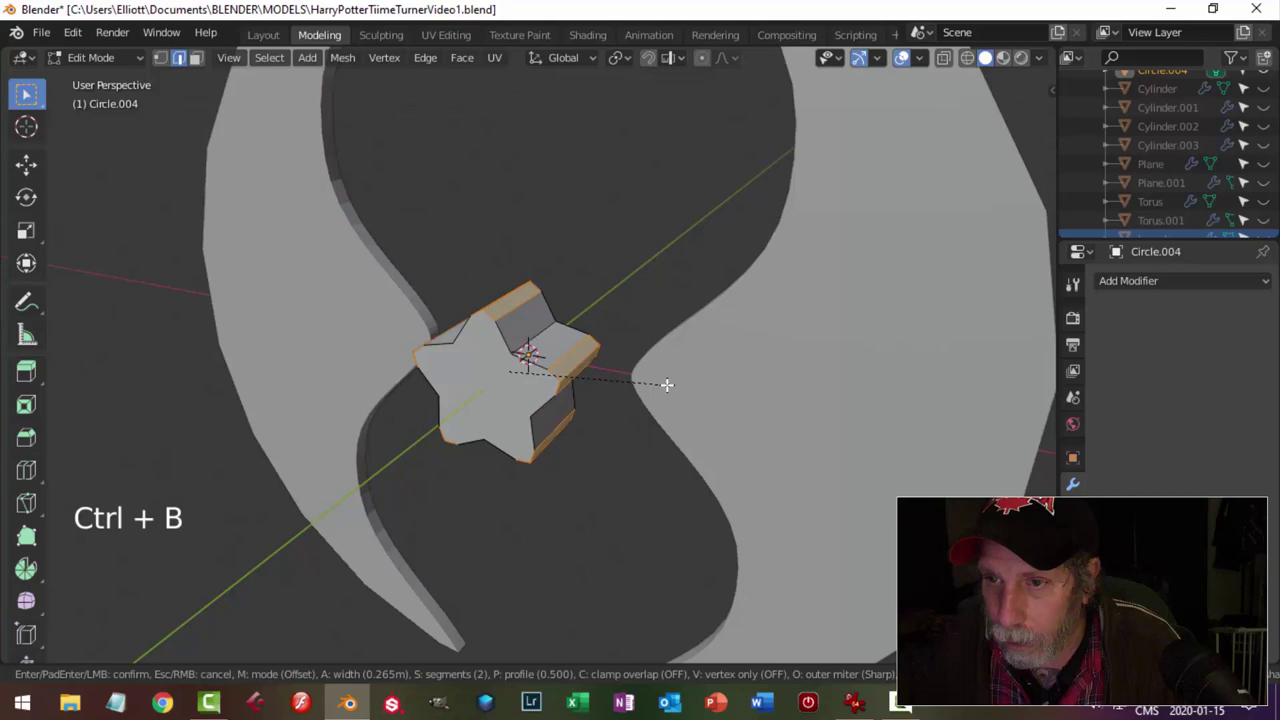
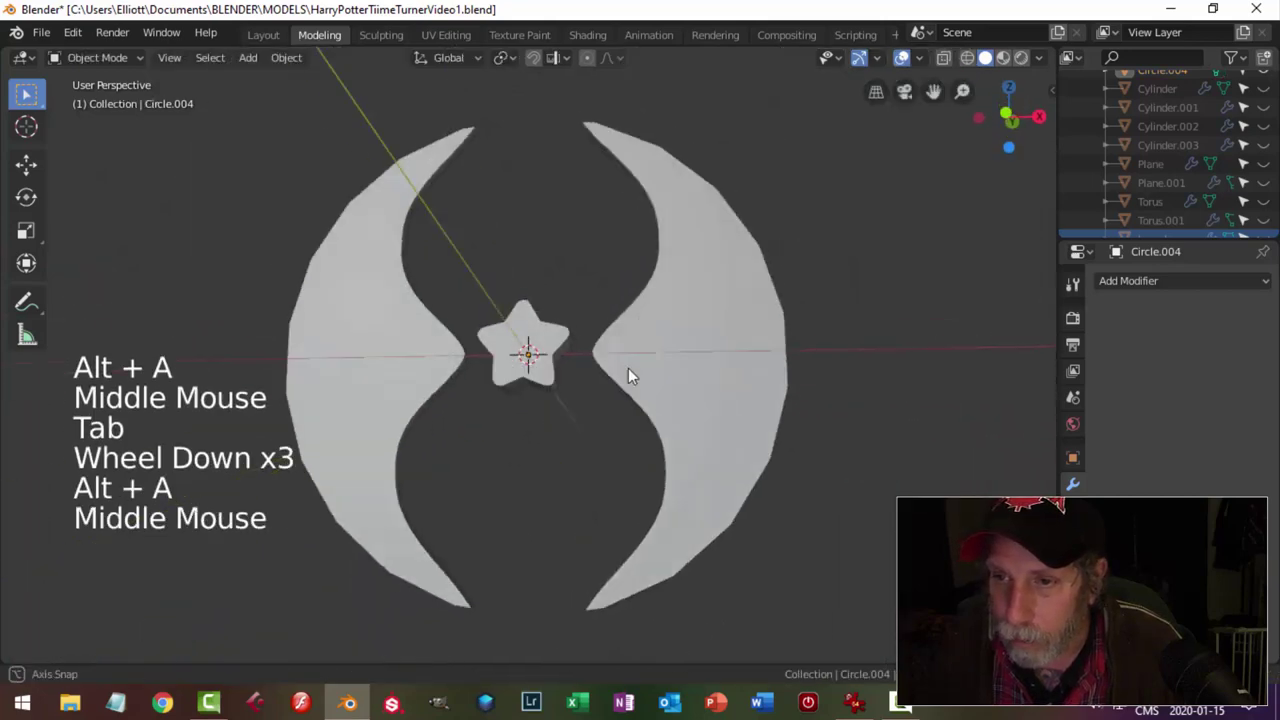
Select star Circle.004 in front view, shrink it and tilt it onto the crescent's right edge.
click(527, 389)
middle_click(648, 372)
click(515, 368)
key(KP_1)
key(g)
key(s)
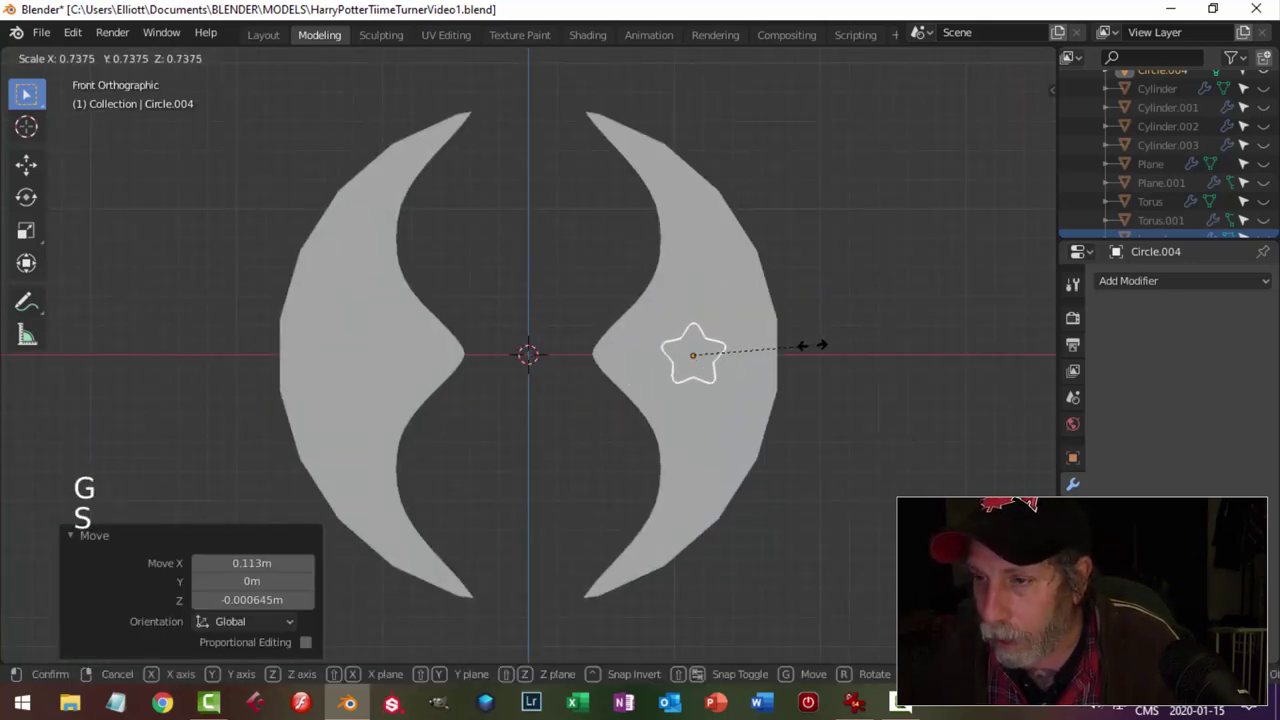
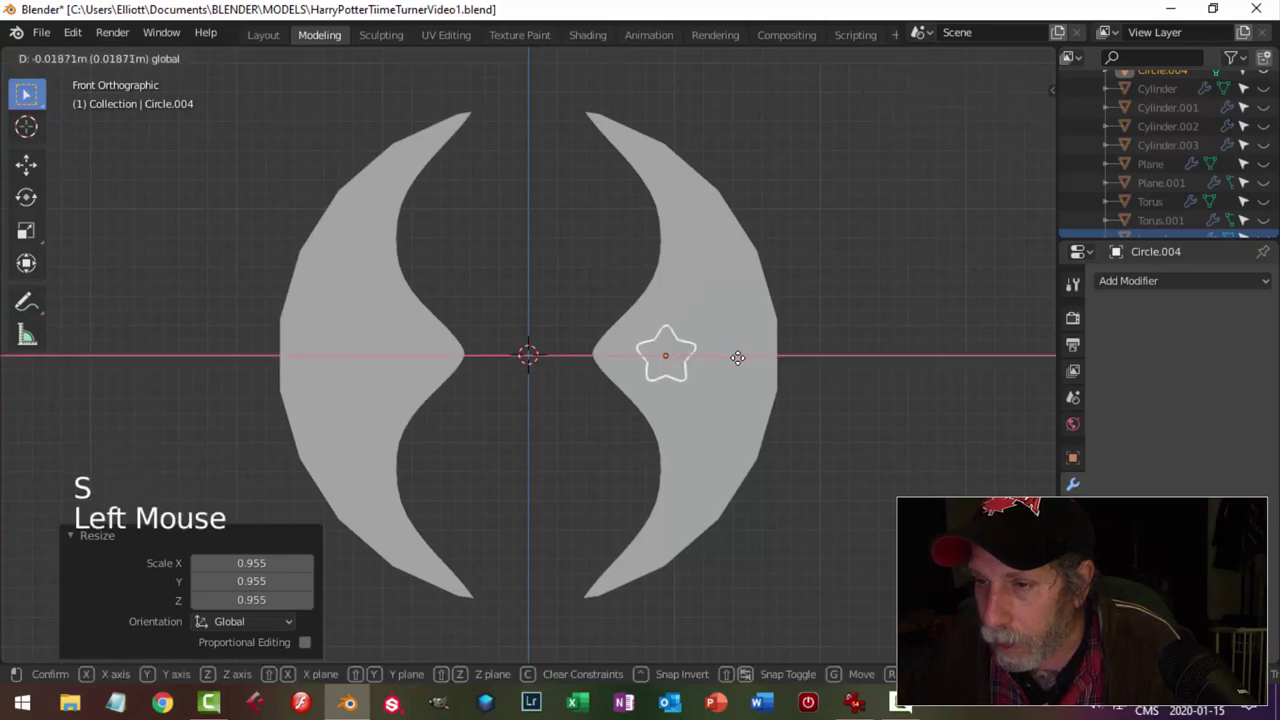
key(r)
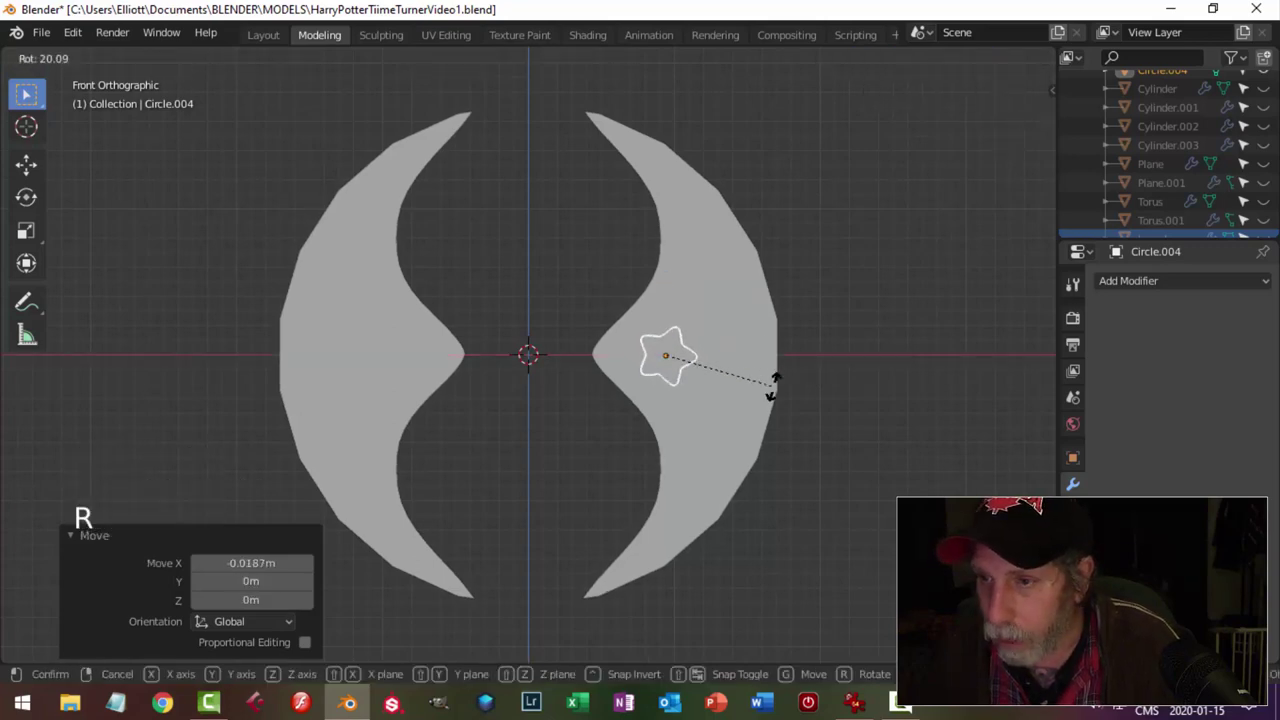
Duplicate the star as Circle.005 and place the rotated copy just below it.
key(shift+d)
key(g)
key(s)
key(r)
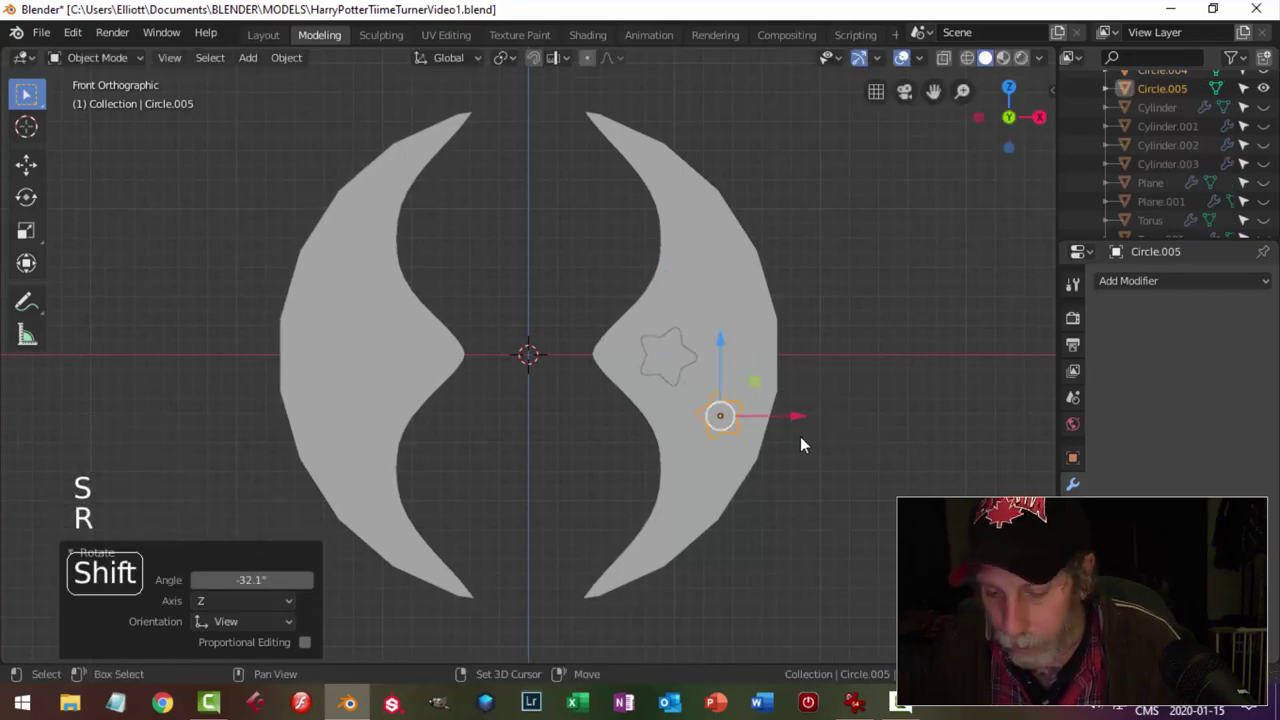
Duplicate two more stars and set each at its own size and angle along the crescent.
key(shift+d)
key(g)
key(r)
key(s)
key(shift+d)
key(g)
key(s)
key(r)
Check the crescent edge-on, then add three further star copies up and down the right arm.
middle_click(842, 258)
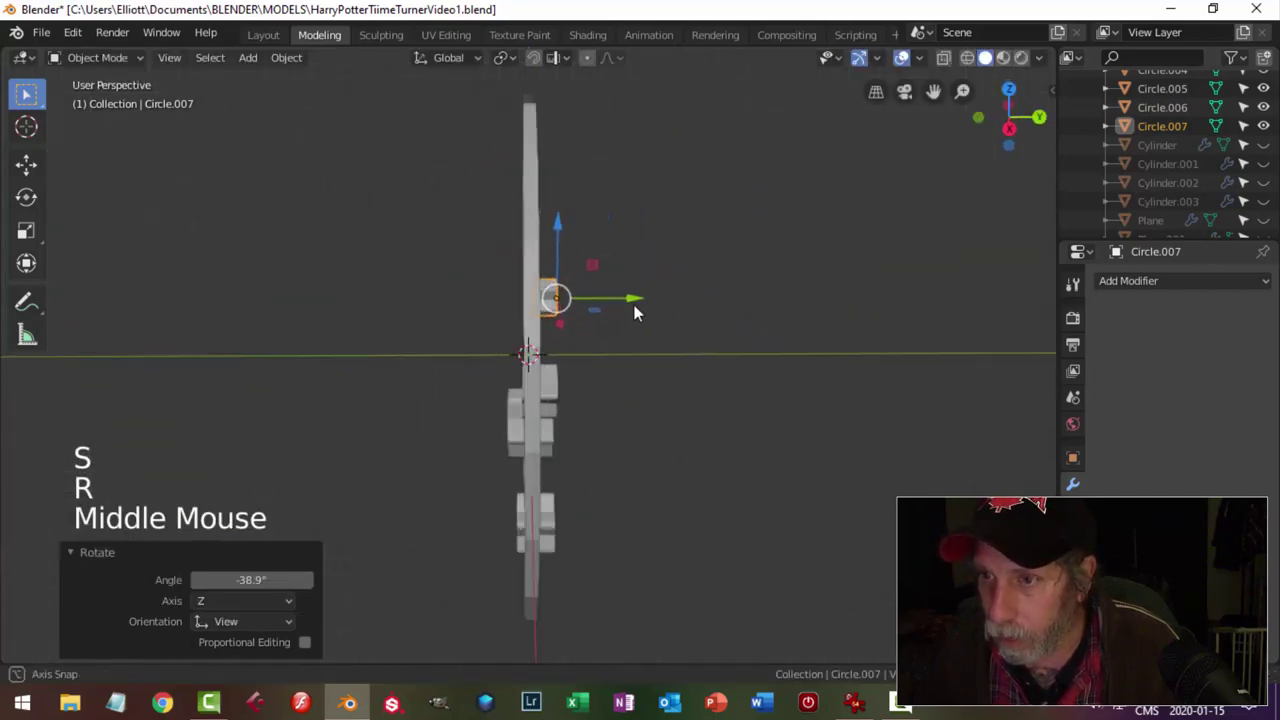
click(629, 299)
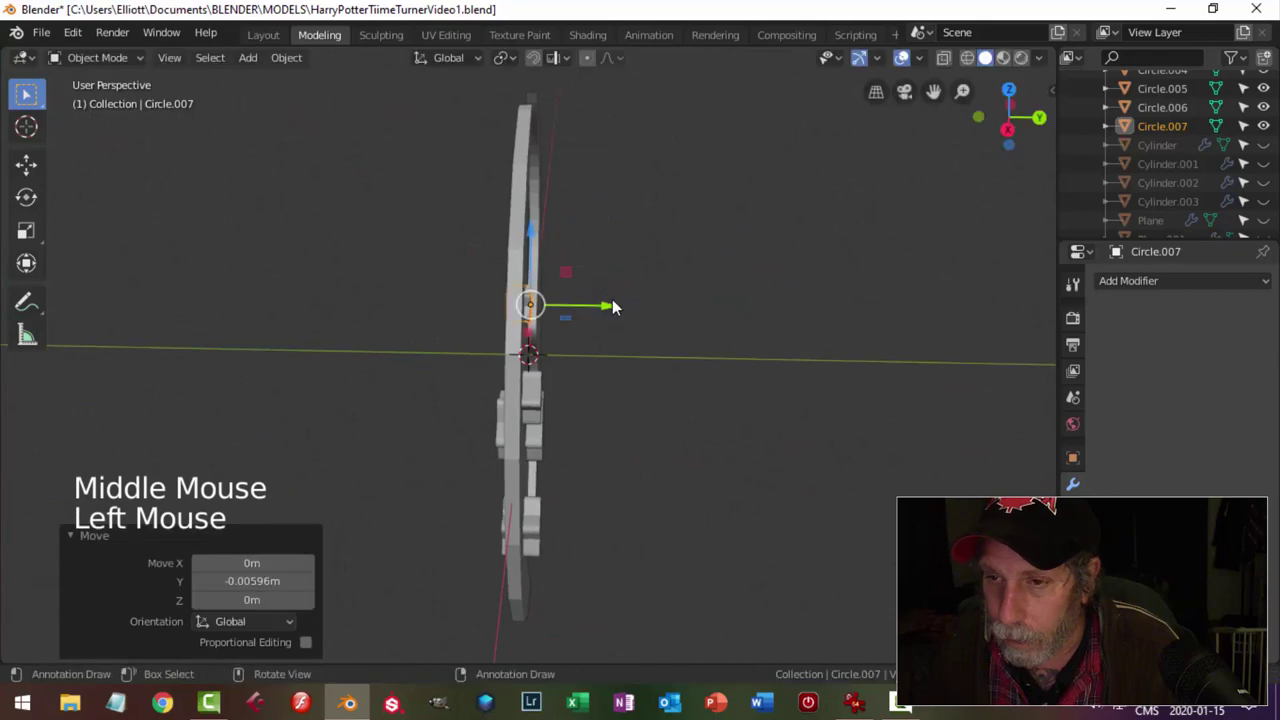
key(s)
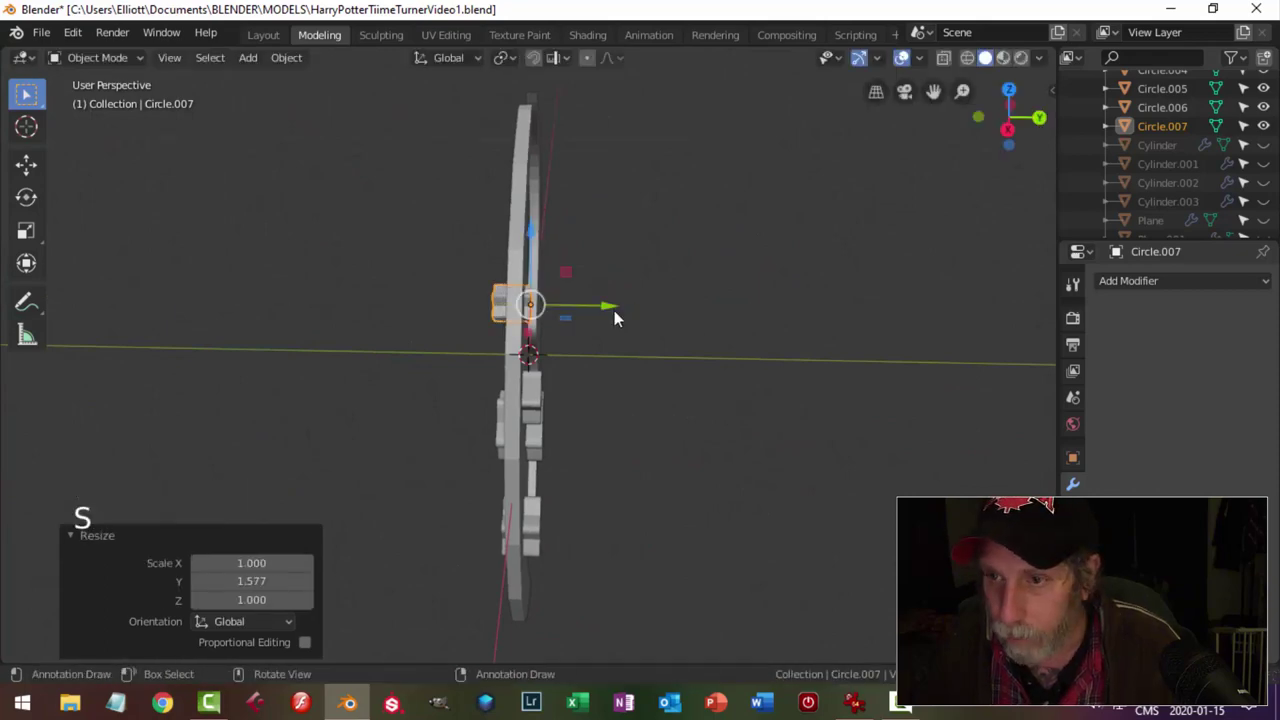
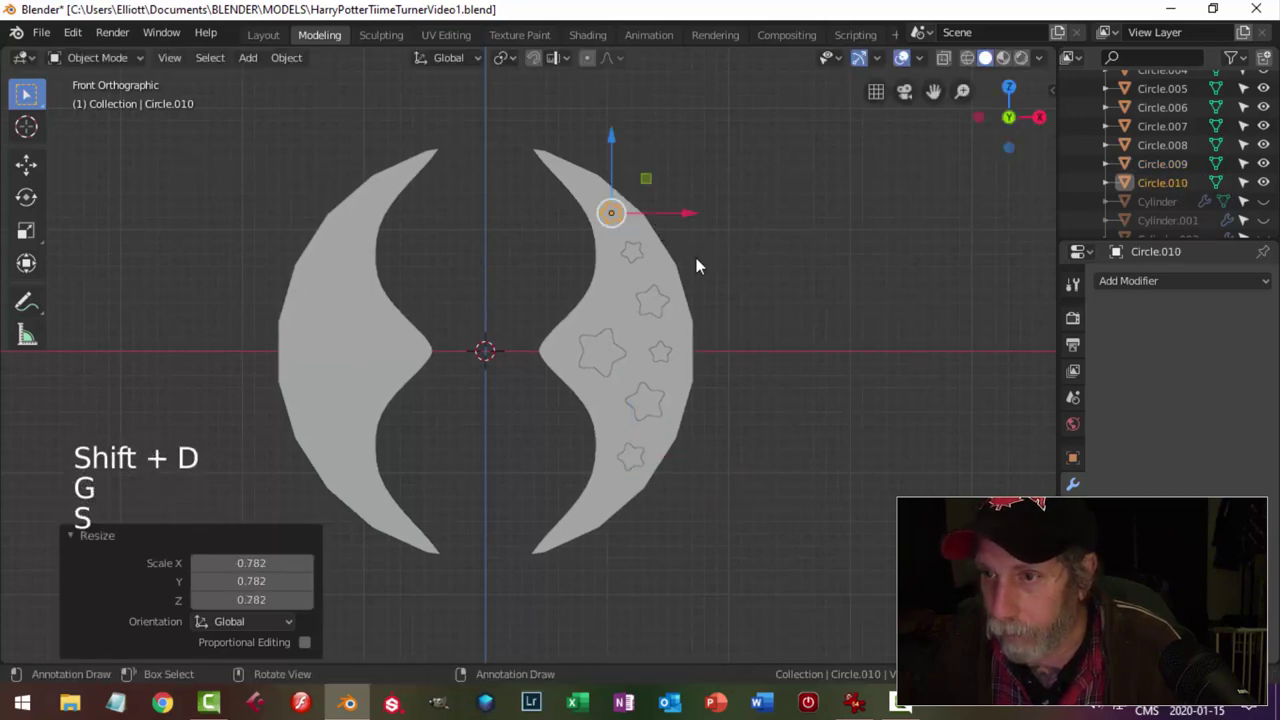
key(r)
key(shift+d)
key(g)
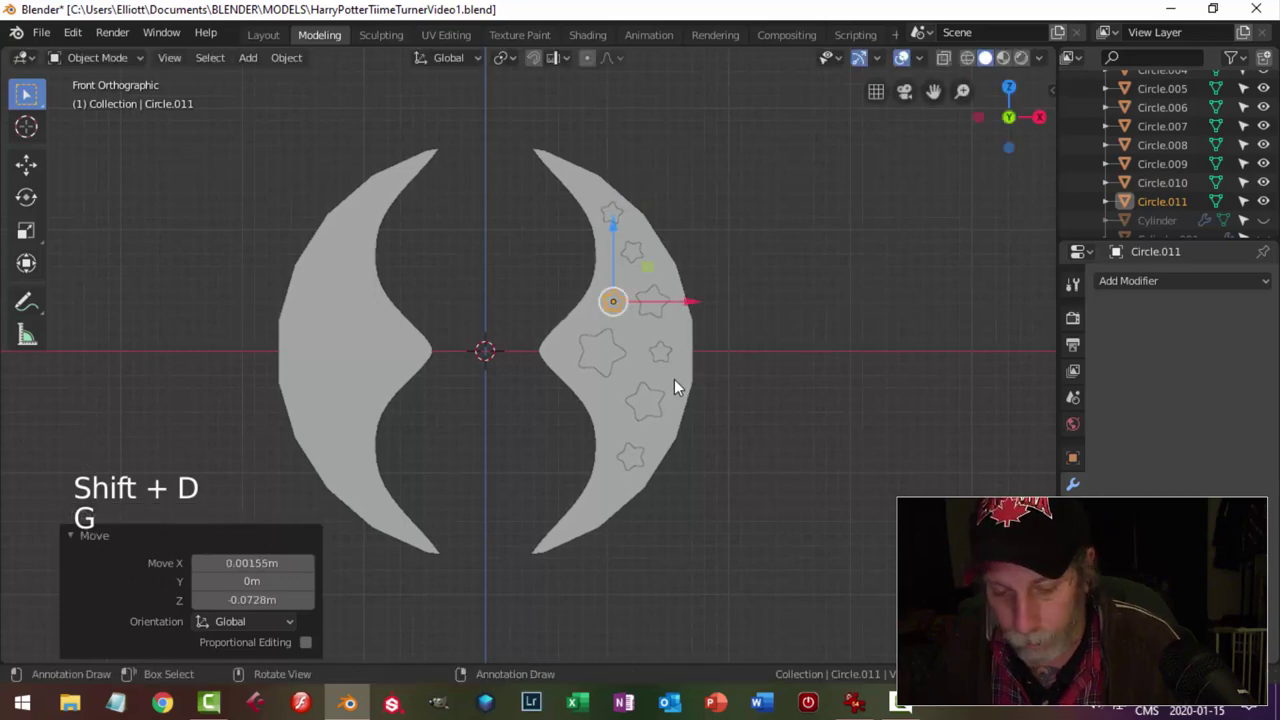
key(r)
key(s)
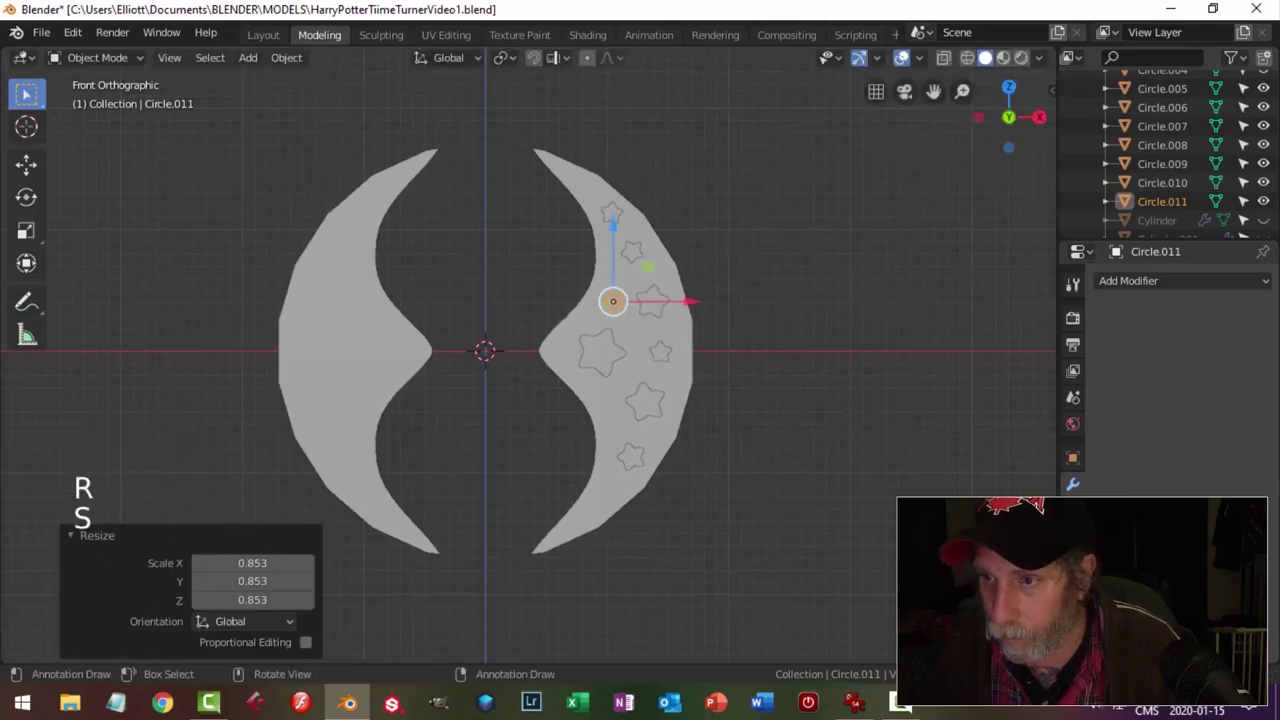
key(shift+d)
key(g)
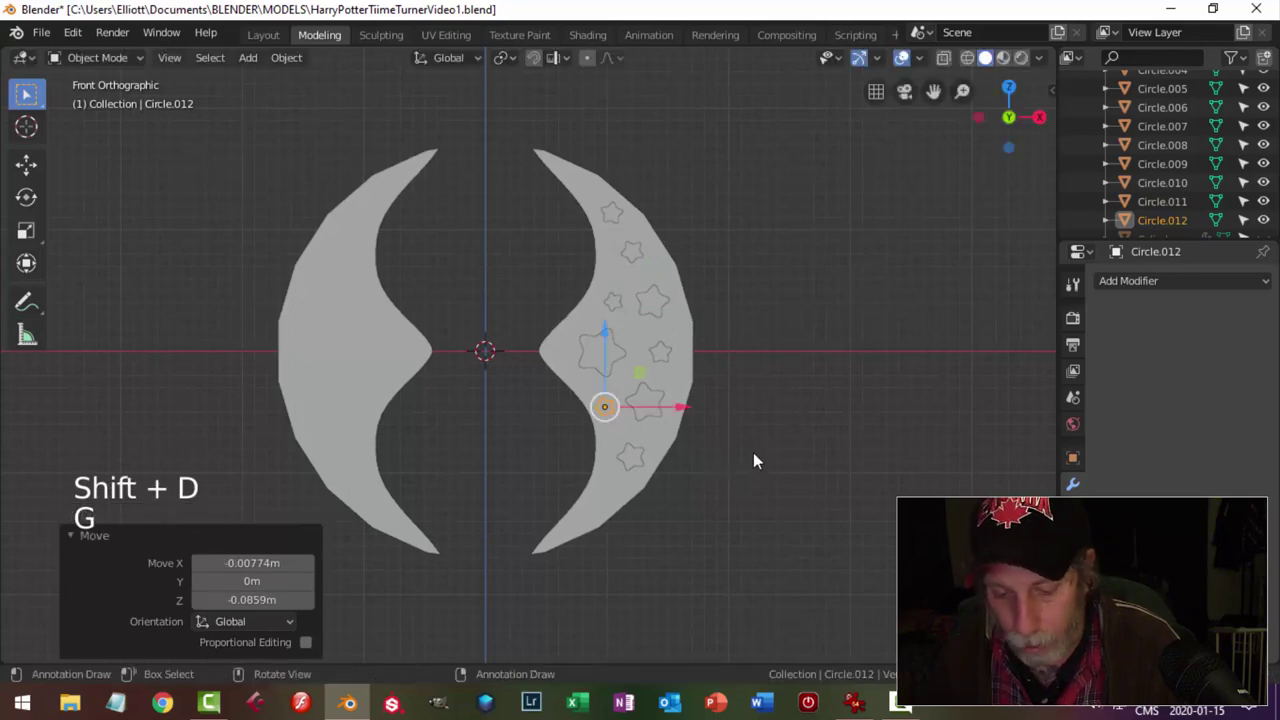
key(s)
key(r)
Place another rotated, resized star copy lower on the crescent.
click(635, 459)
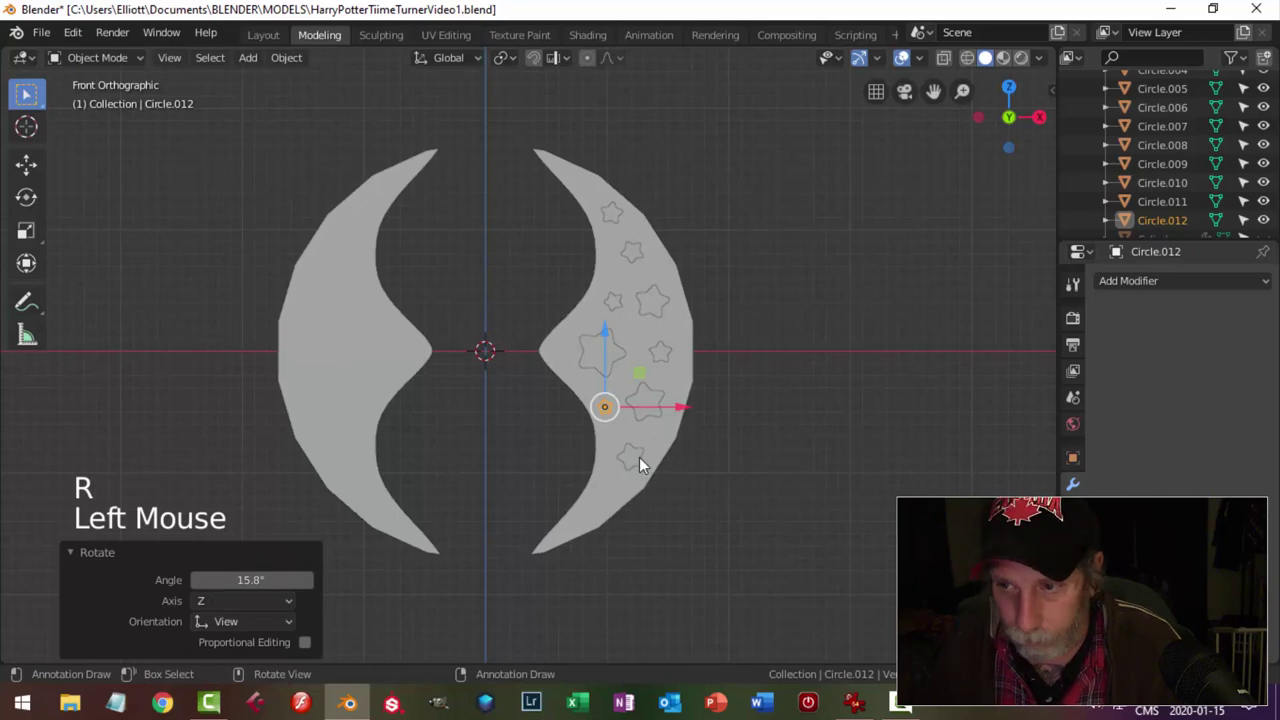
click(644, 461)
key(shift+d)
key(g)
key(r)
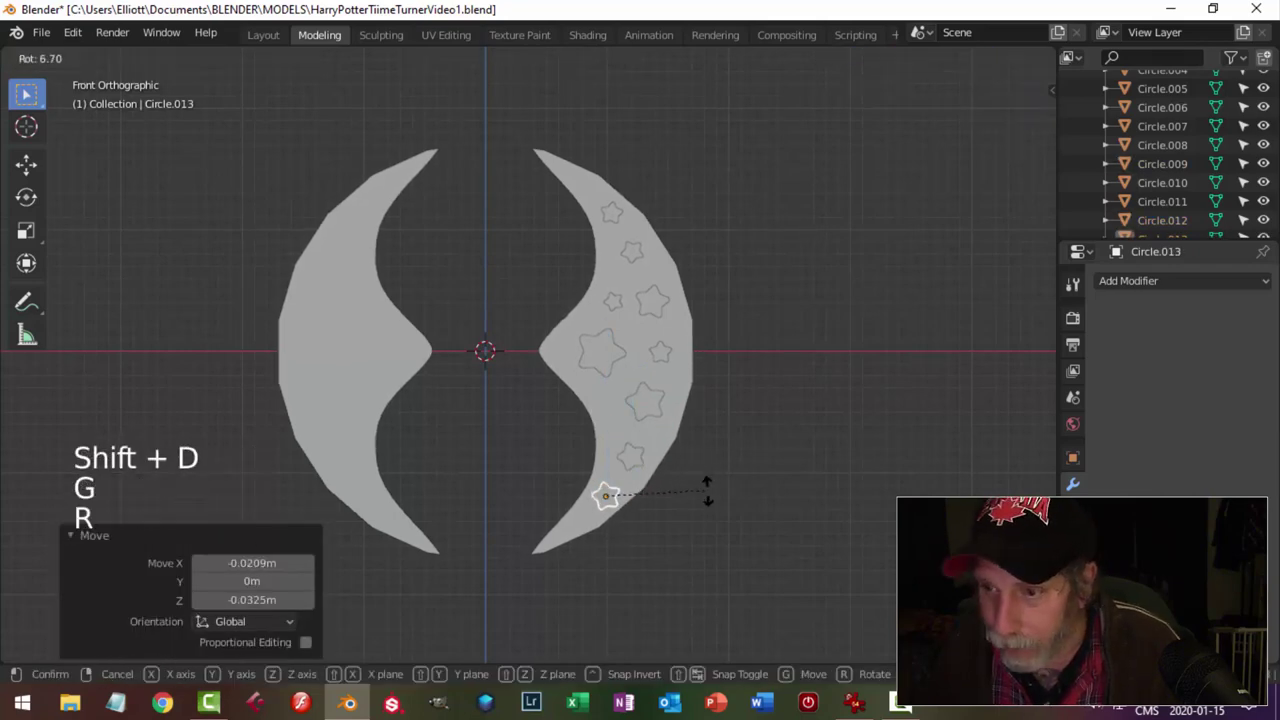
key(s)
key(g)
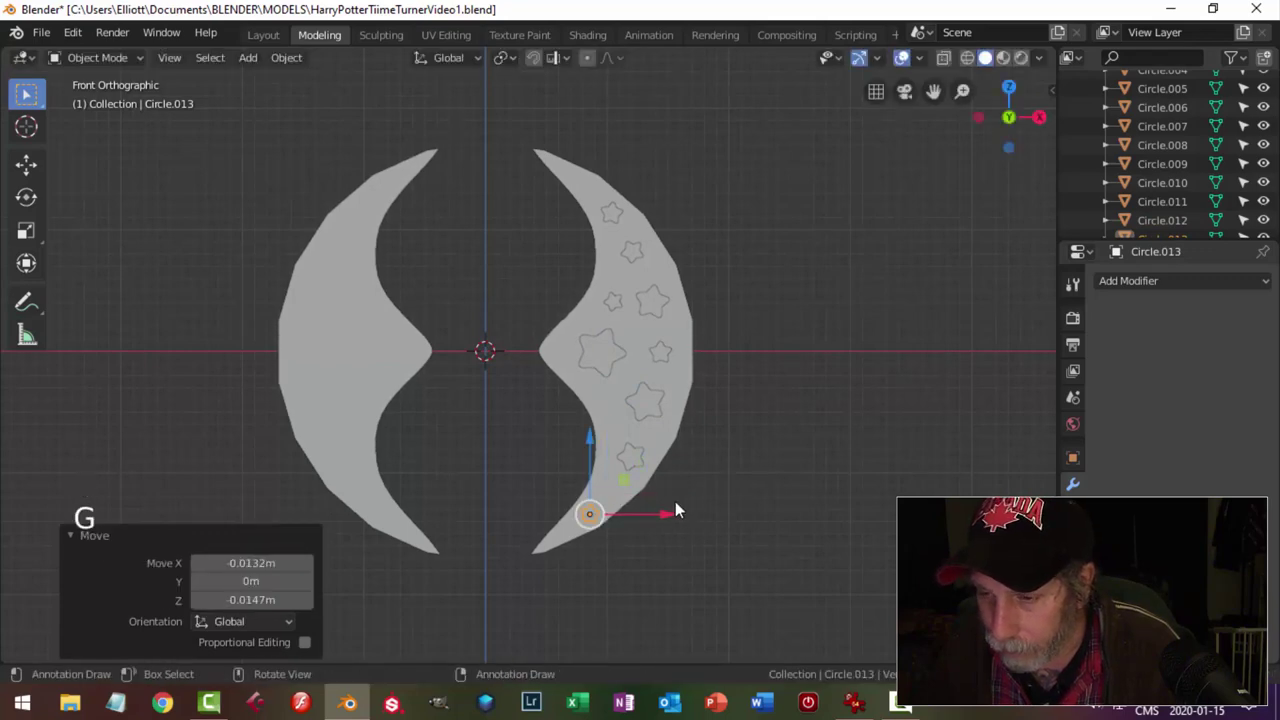
key(r)
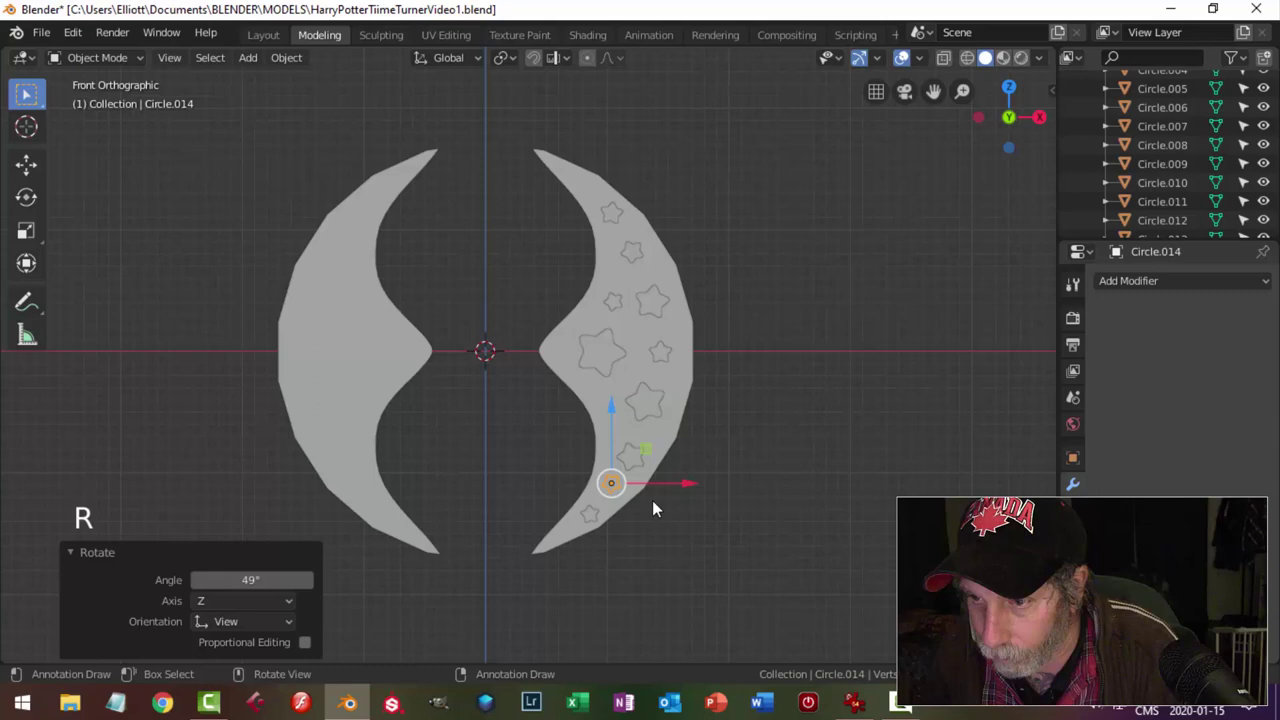
scroll(up, 3)
scroll(down, 3)
scroll(down, 3)
Fill the crescent up to its upper tip and one more below with star copies through Circle.017, then view from the side.
key(shift+d)
key(g)
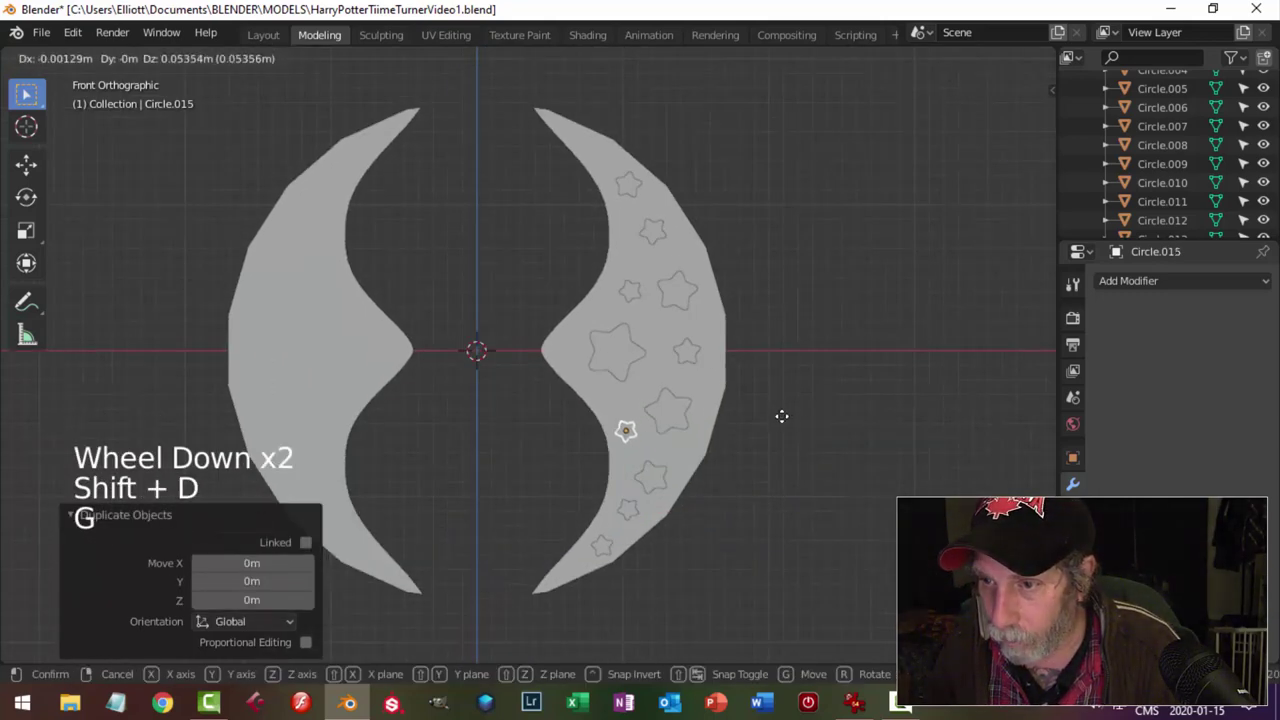
key(r)
key(s)
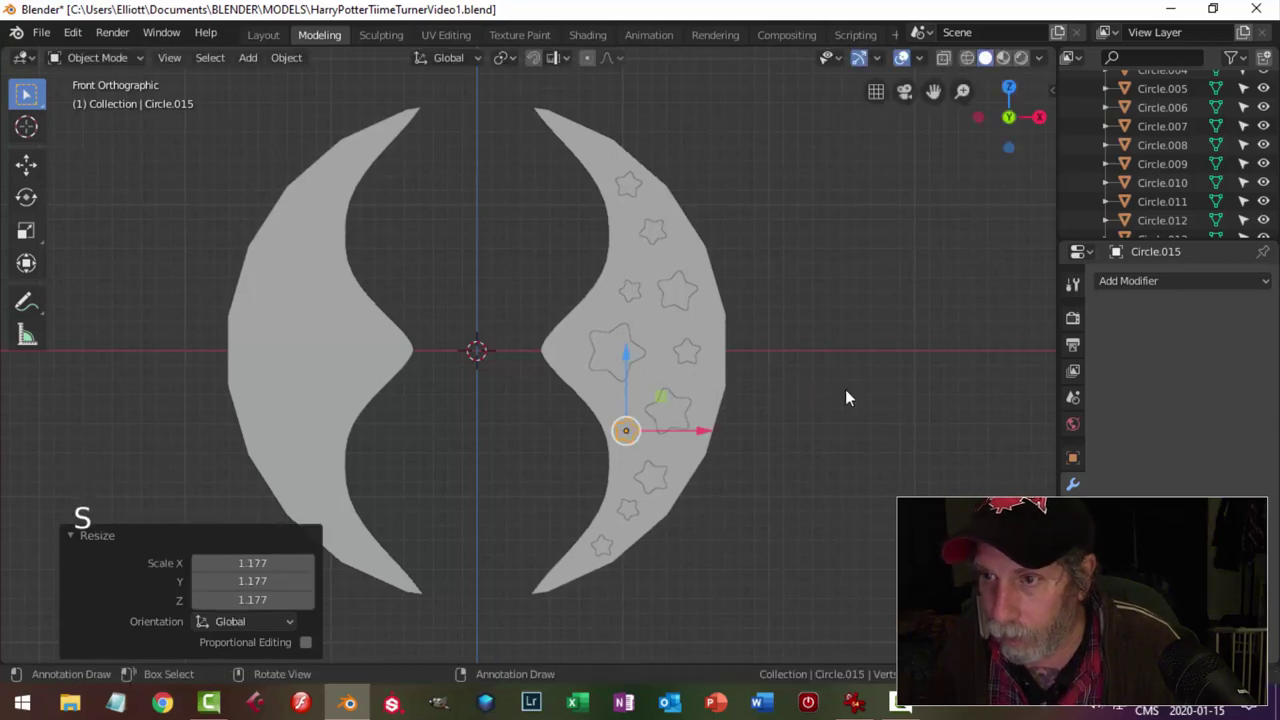
key(shift+d)
key(g)
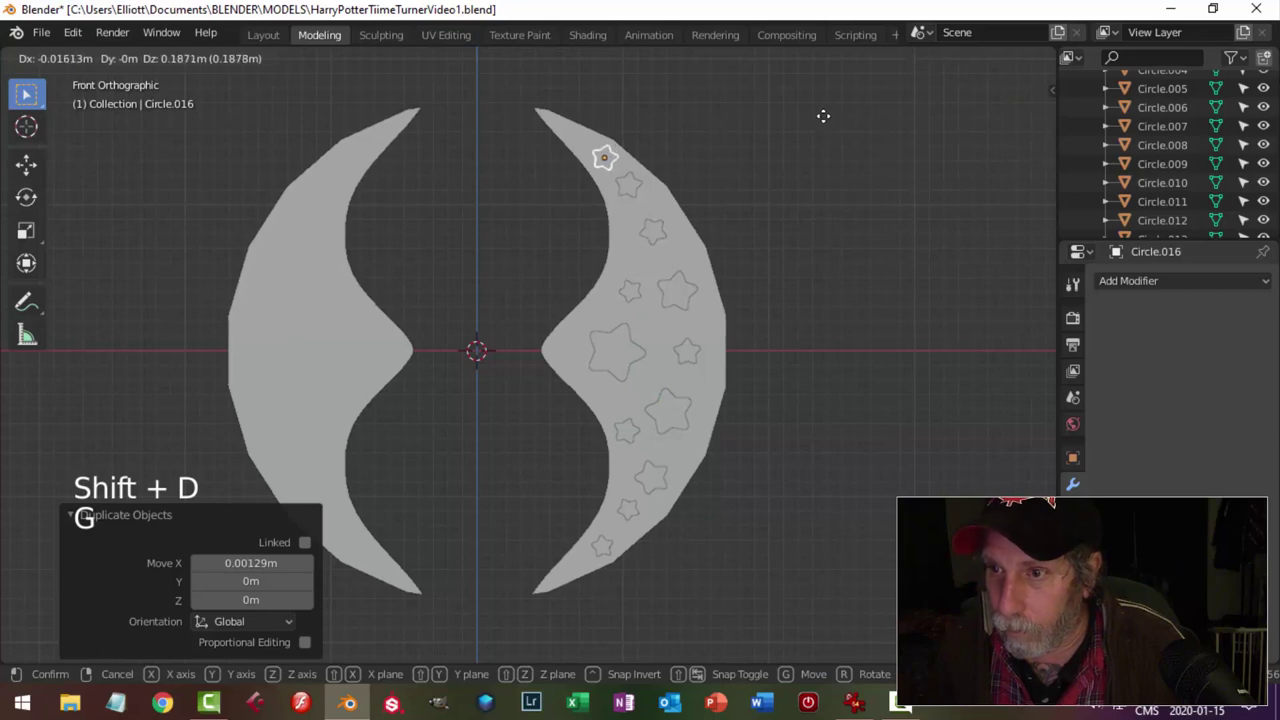
key(s)
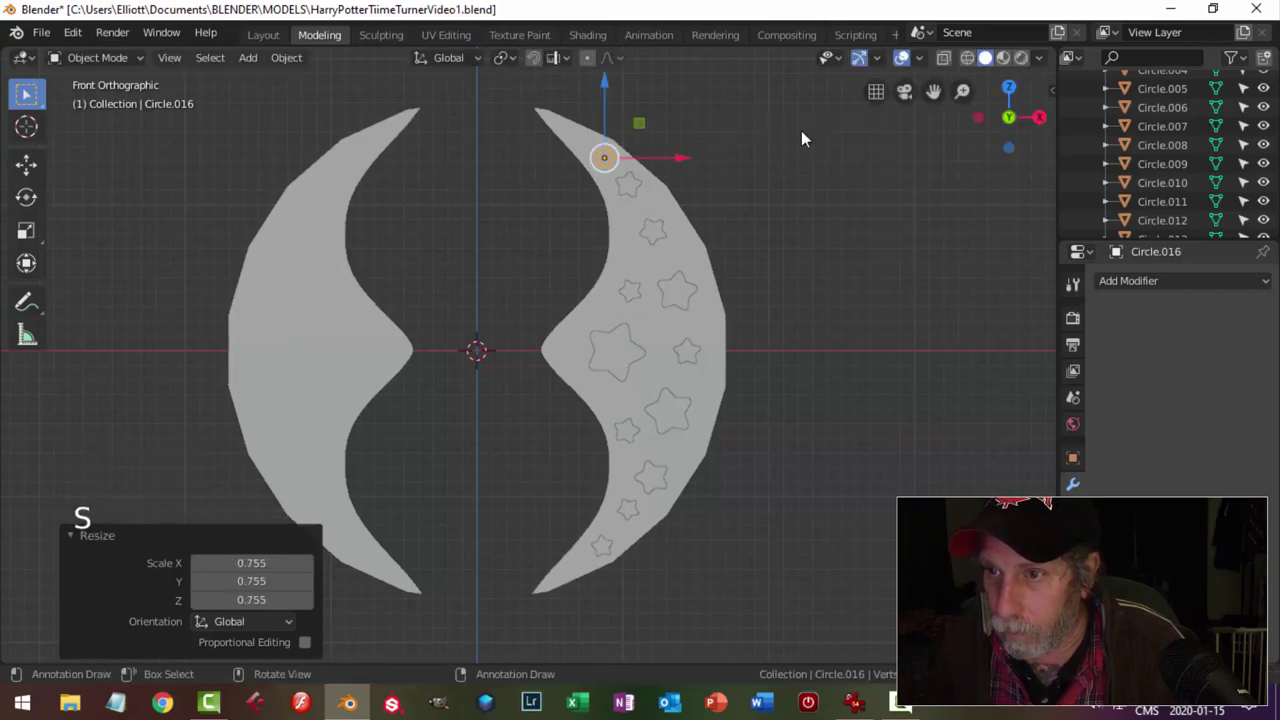
key(r)
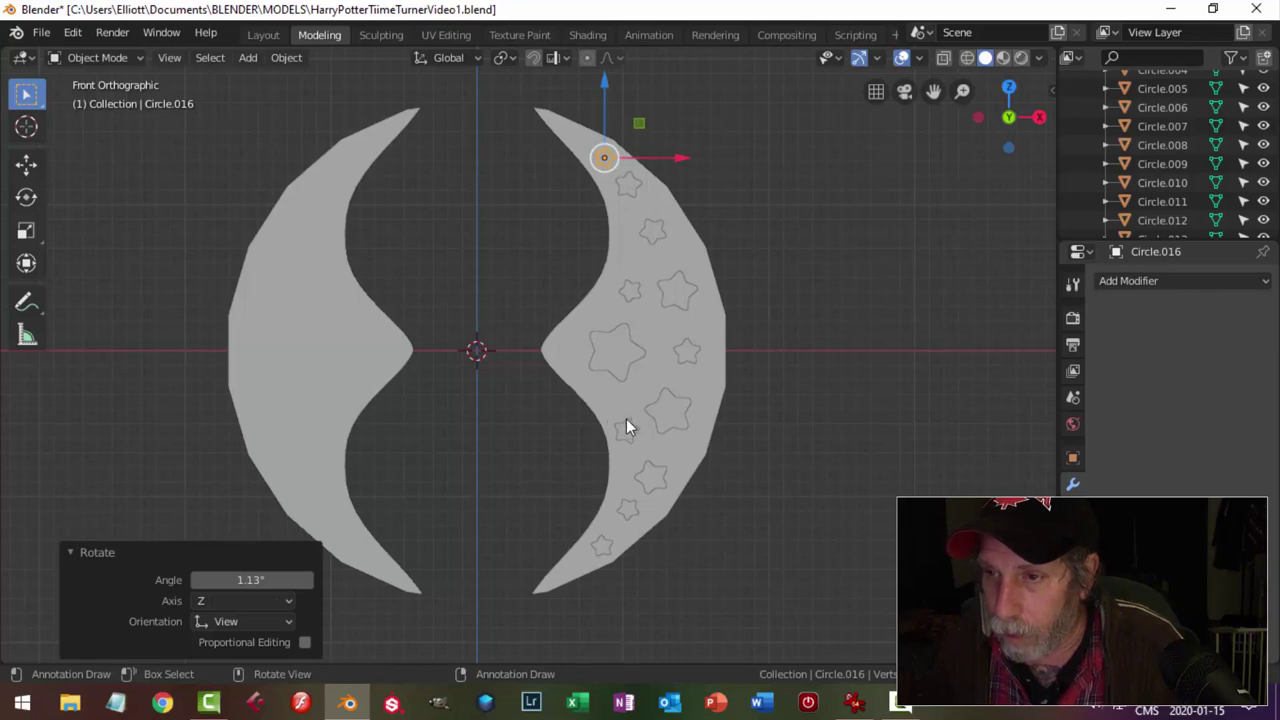
click(638, 294)
key(shift+d)
key(g)
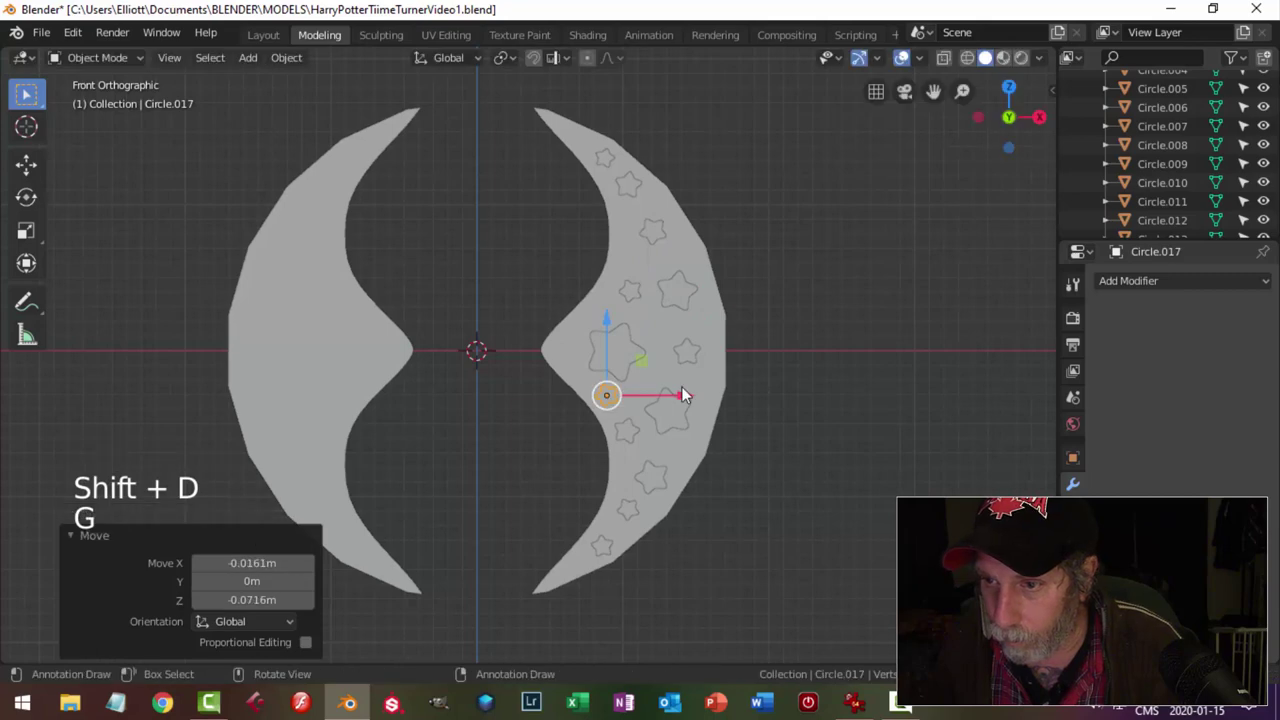
key(r)
key(s)
middle_click(737, 413)
From a side view, nudge selected stars in depth so they sit within the crescent's thickness.
key(s)
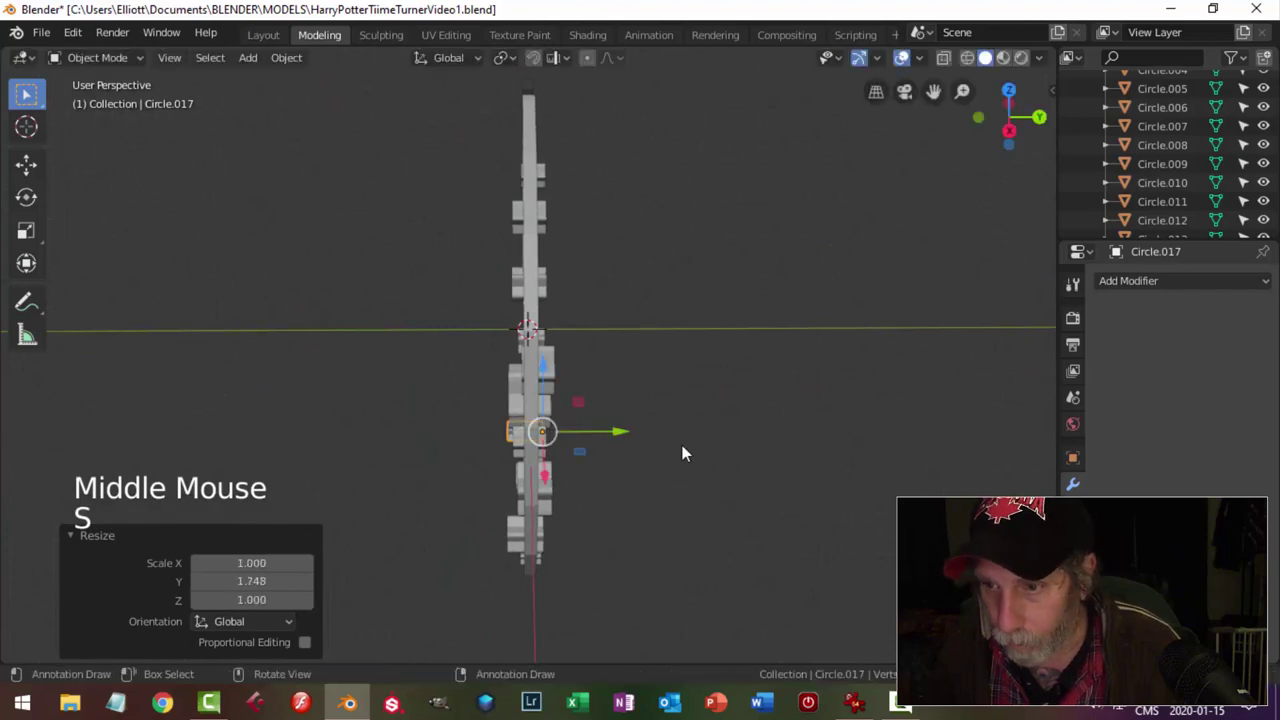
key(alt+a)
click(520, 435)
click(616, 433)
key(alt+a)
middle_click(624, 432)
click(551, 438)
click(641, 413)
key(alt+a)
middle_click(722, 379)
scroll(up, 3)
middle_click(612, 410)
Nudge the remaining stars including Circle.006 flush in depth and inspect the crescent face from an angle.
click(696, 377)
middle_click(746, 409)
click(629, 446)
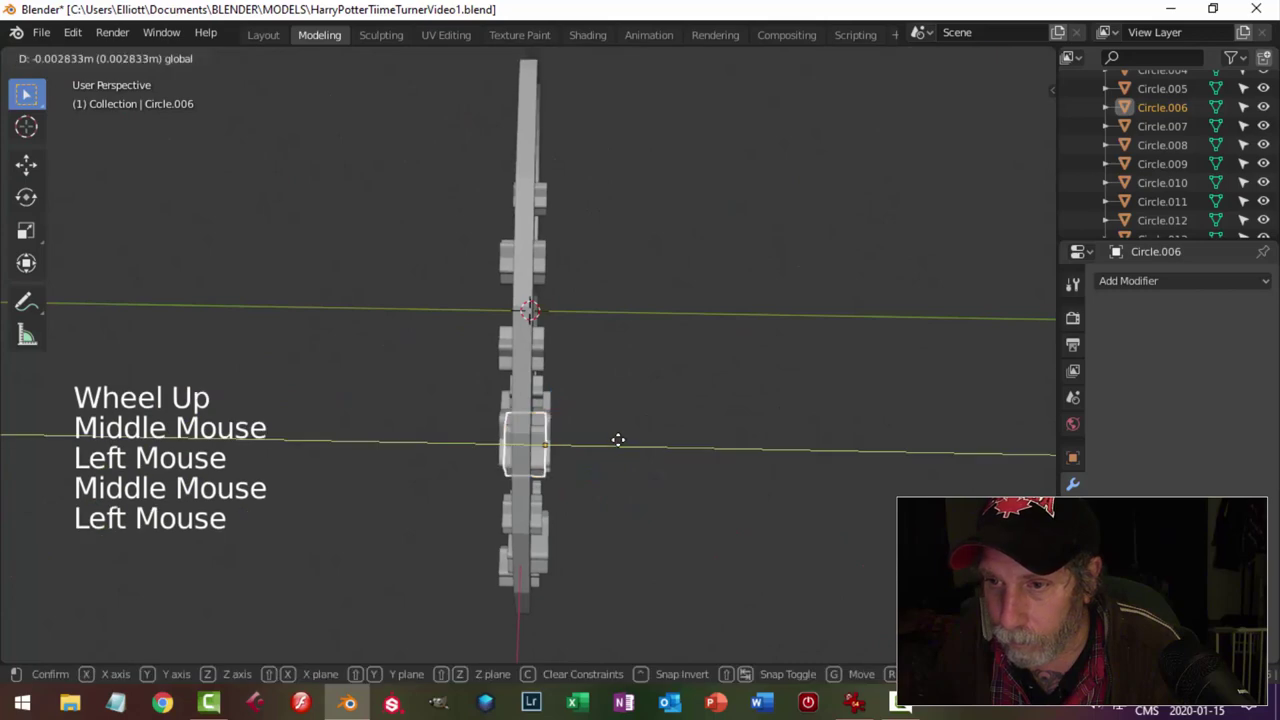
middle_click(616, 403)
key(alt+a)
click(588, 367)
middle_click(687, 279)
scroll(down, 3)
middle_click(672, 263)
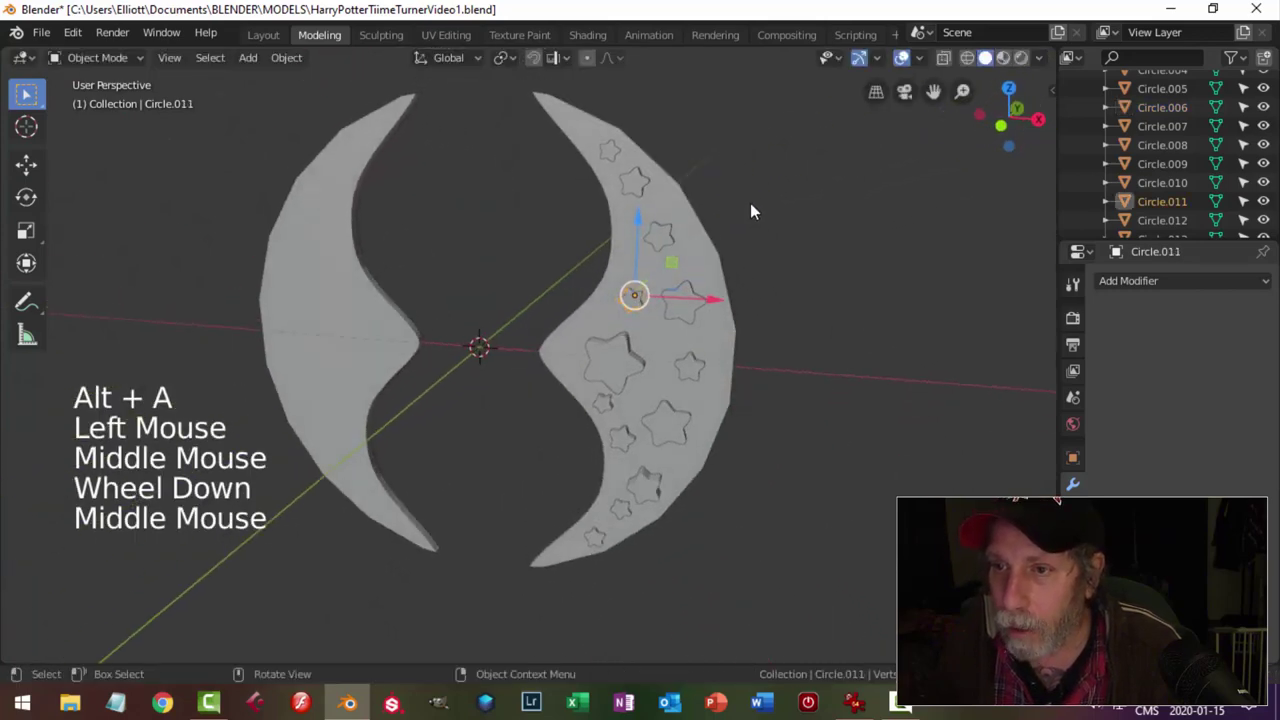
key(alt+a)
middle_click(734, 372)
middle_click(737, 466)
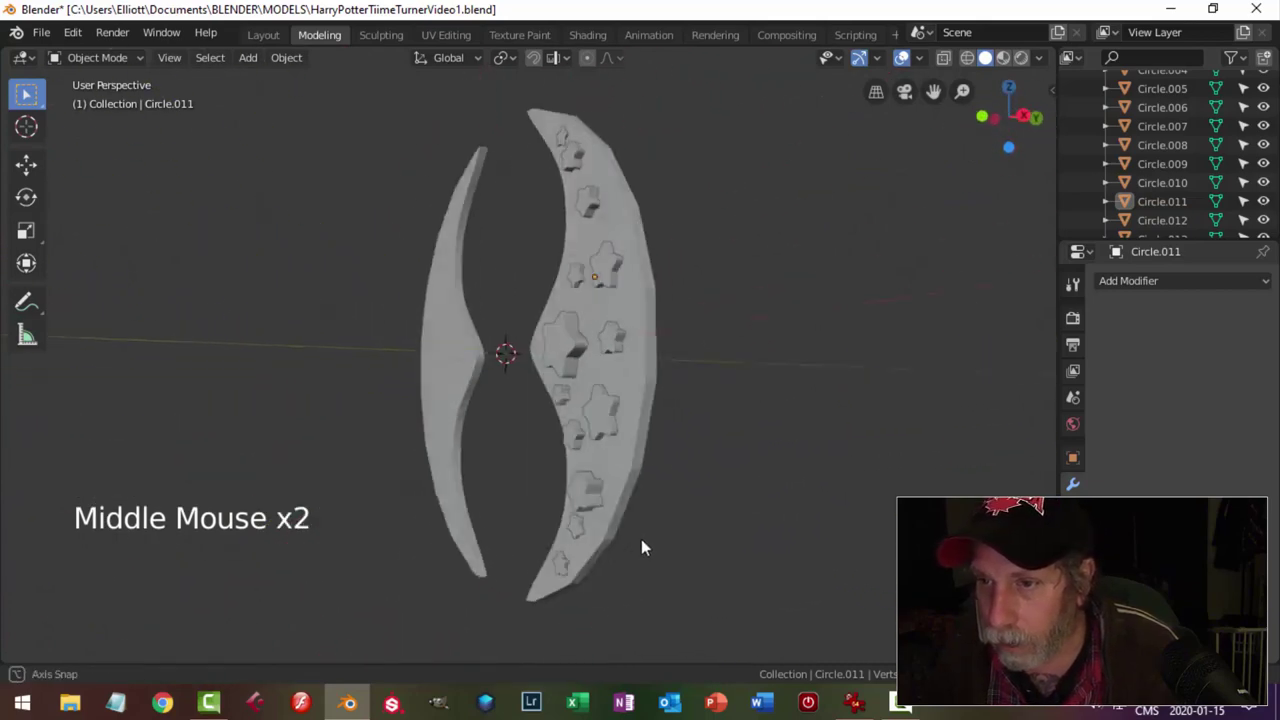
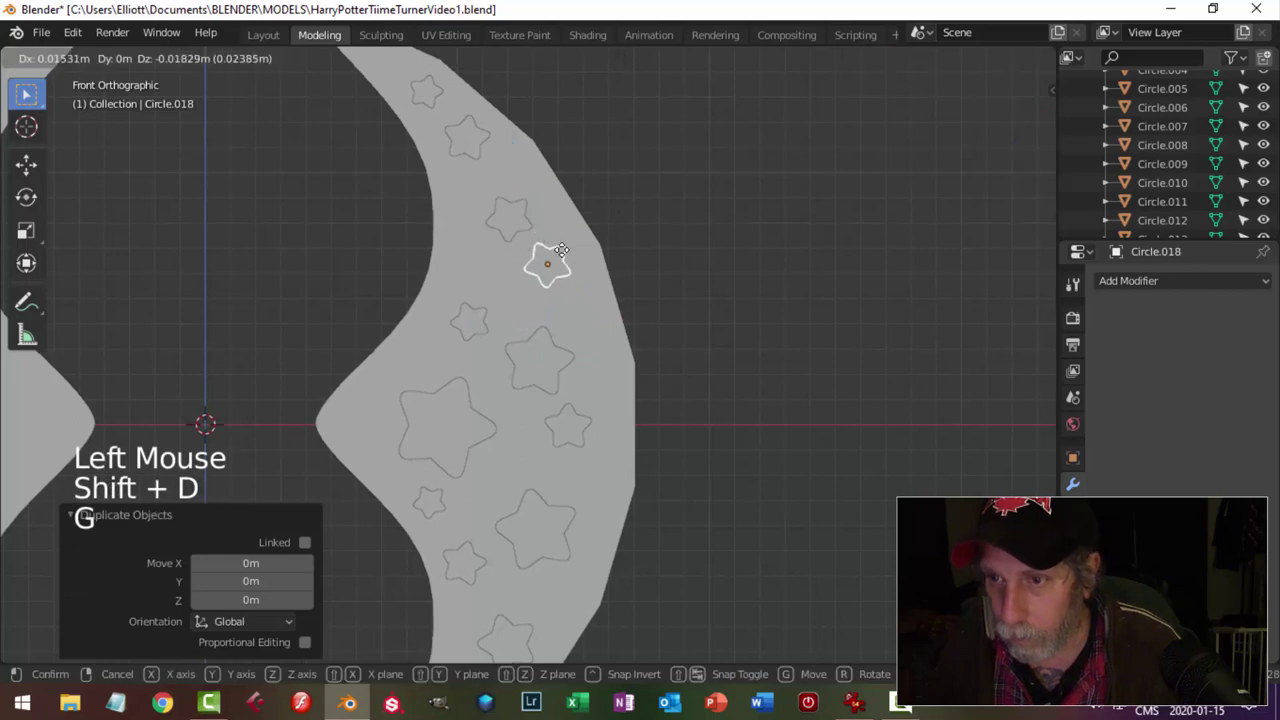
Rotate the newest star into place and duplicate another copy lower on the crescent.
key(r)
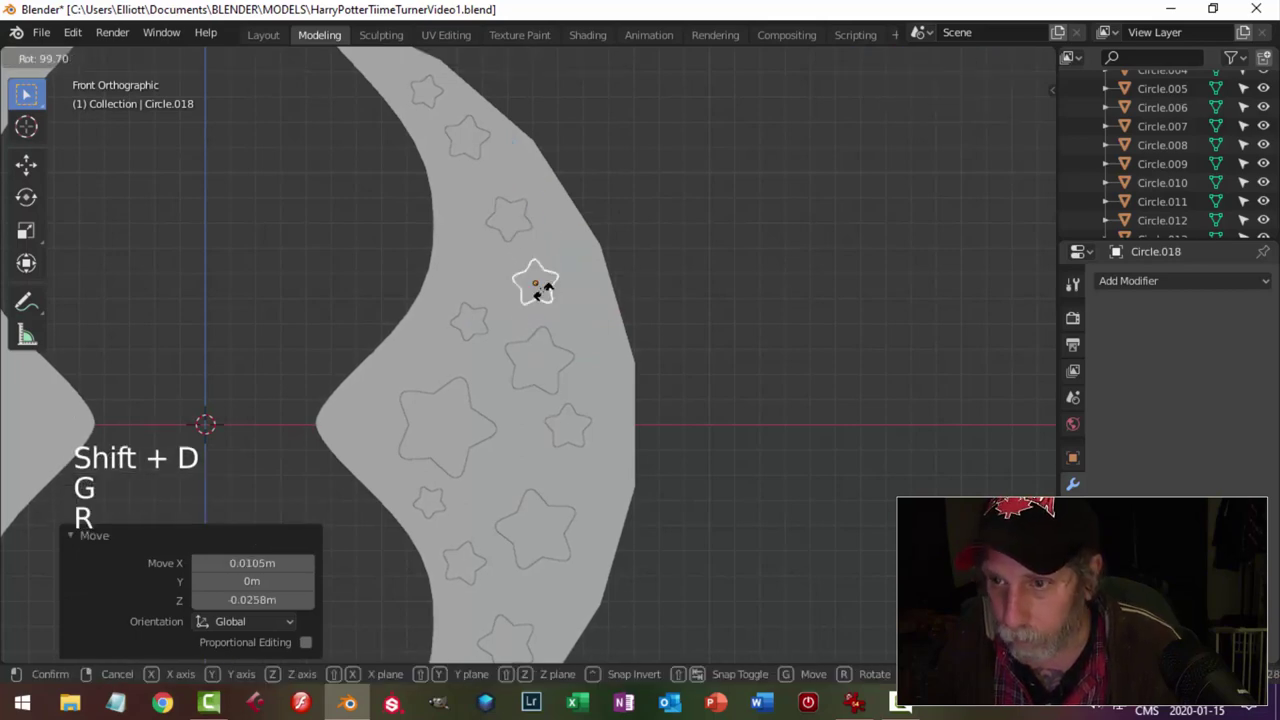
key(alt+a)
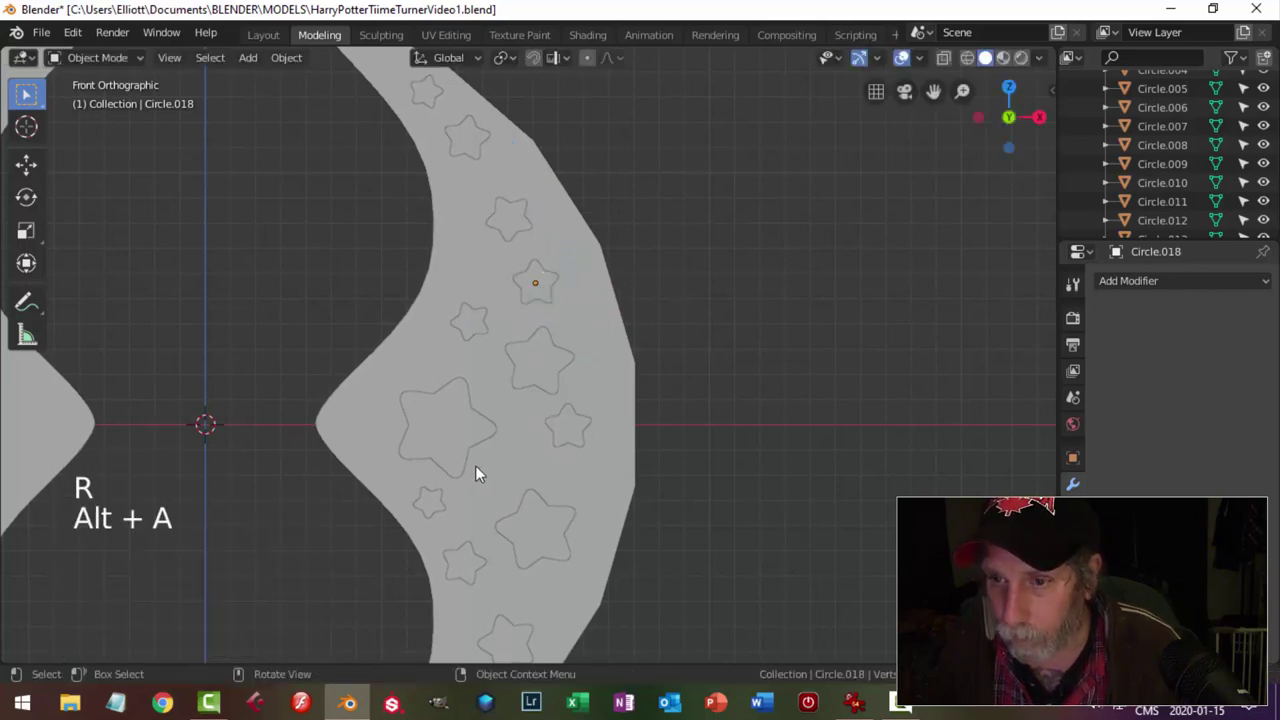
click(437, 500)
key(shift+d)
key(g)
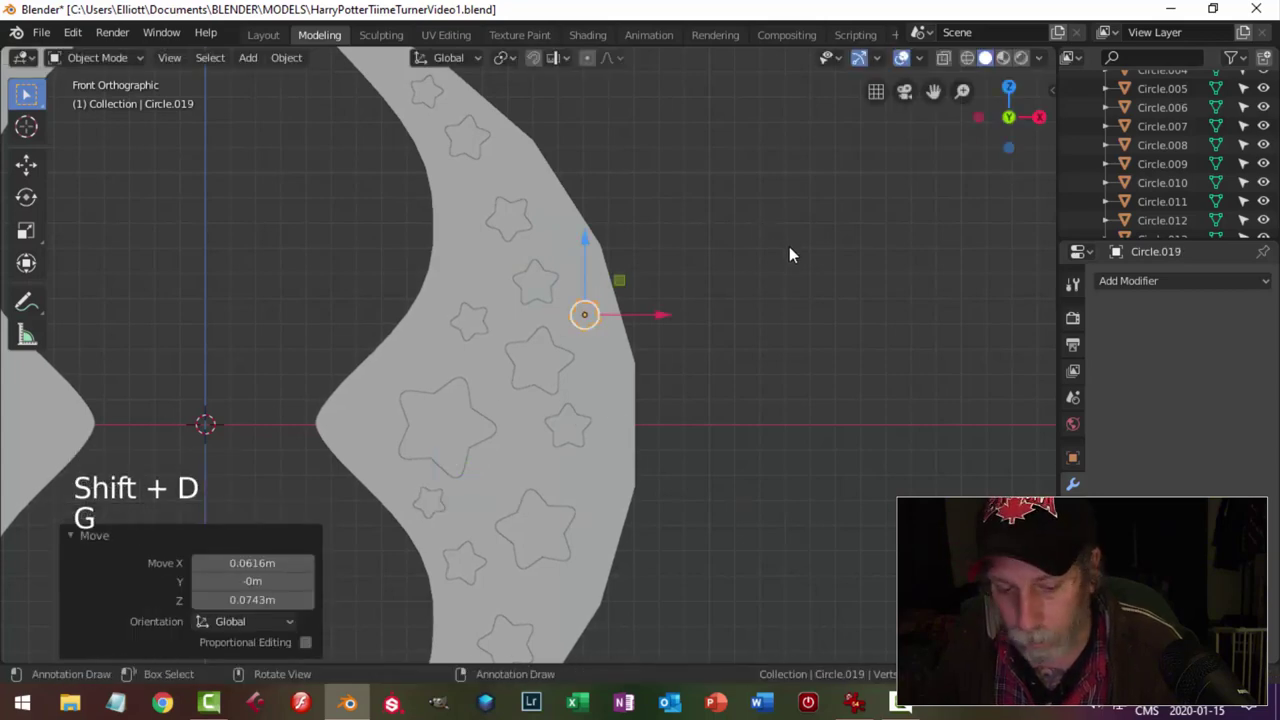
key(r)
key(alt+a)
scroll(down, 3)
click(568, 338)
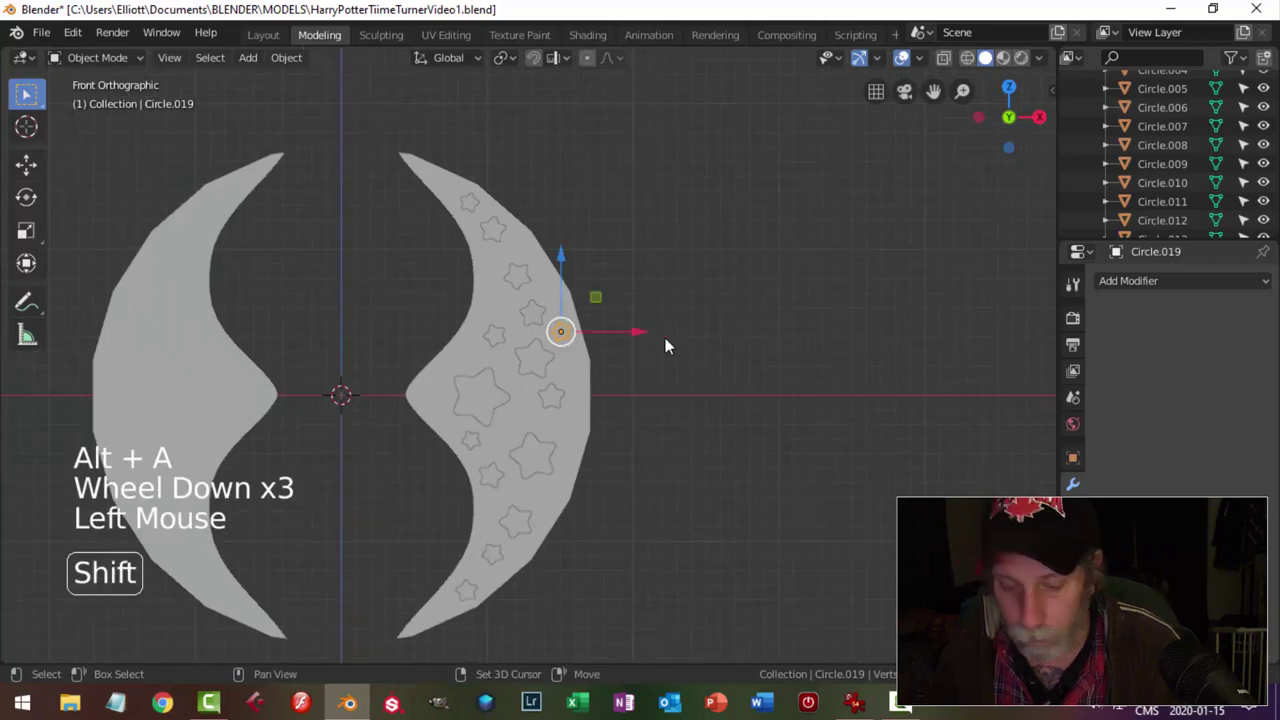
key(alt+a)
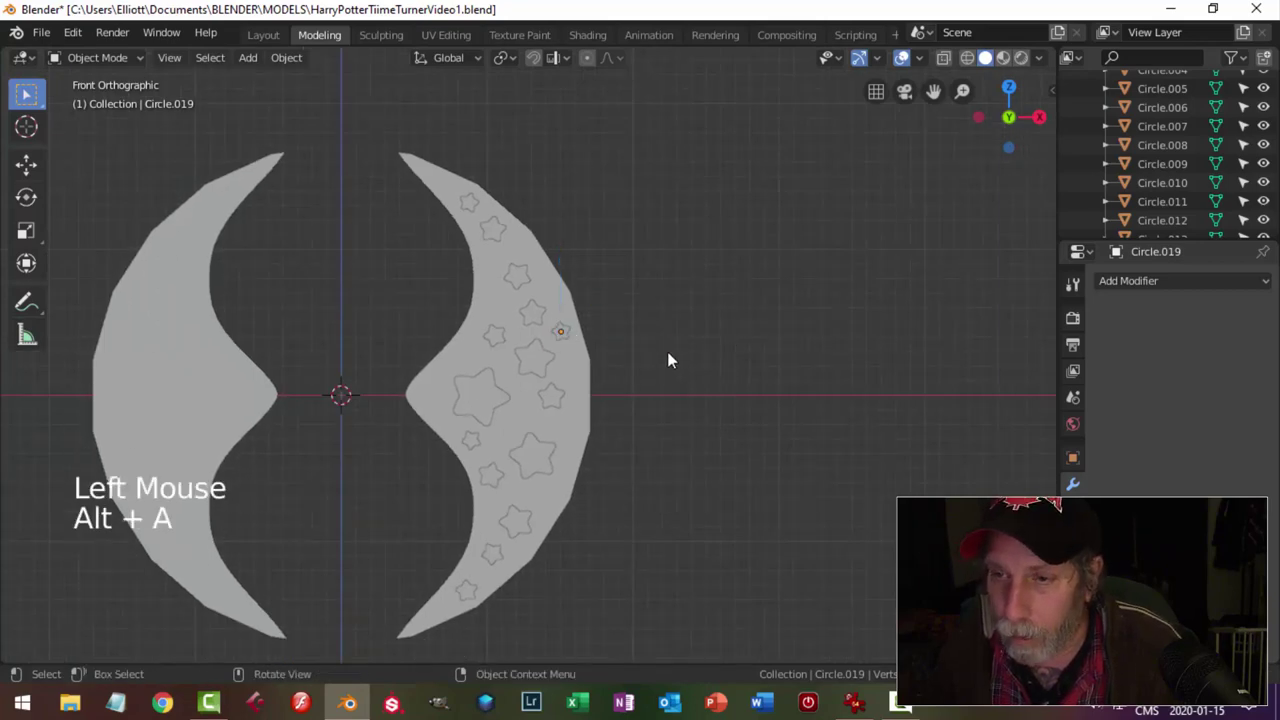
Reposition stars on the right crescent for even spacing and add one more rotated copy.
click(497, 334)
key(g)
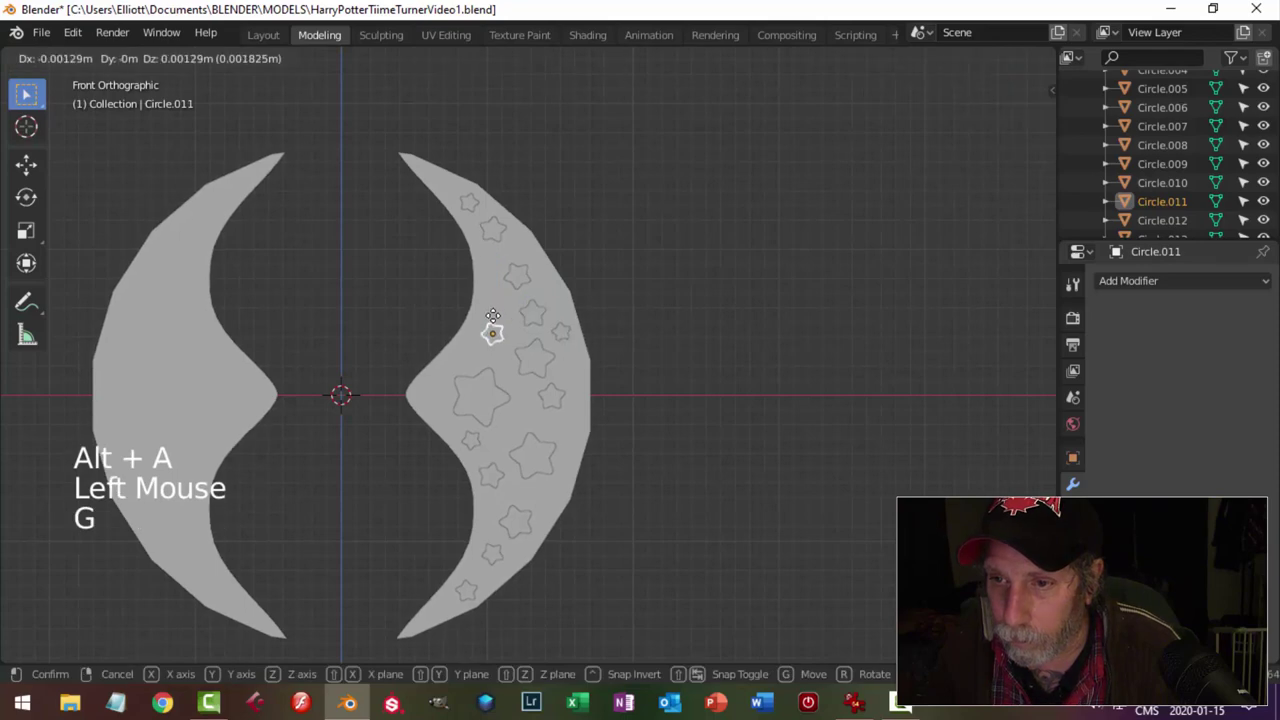
click(532, 282)
key(g)
click(573, 333)
key(shift+d)
key(g)
key(r)
key(alt+a)
scroll(down, 3)
scroll(up, 3)
middle_click(647, 356)
scroll(up, 3)
Save the file and pan up the crescent checking the star placements.
key(ctrl+s)
middle_click(670, 345)
scroll(up, 3)
middle_click(580, 295)
scroll(up, 3)
middle_click(431, 176)
click(432, 98)
middle_click(593, 207)
scroll(down, 3)
Pan back down the crescent reviewing the stars, ending on Circle.017 in front view.
middle_click(639, 242)
click(653, 245)
middle_click(625, 303)
key(alt+a)
scroll(up, 3)
middle_click(647, 263)
middle_click(677, 394)
middle_click(671, 385)
click(571, 386)
key(KP_1)
middle_click(712, 330)
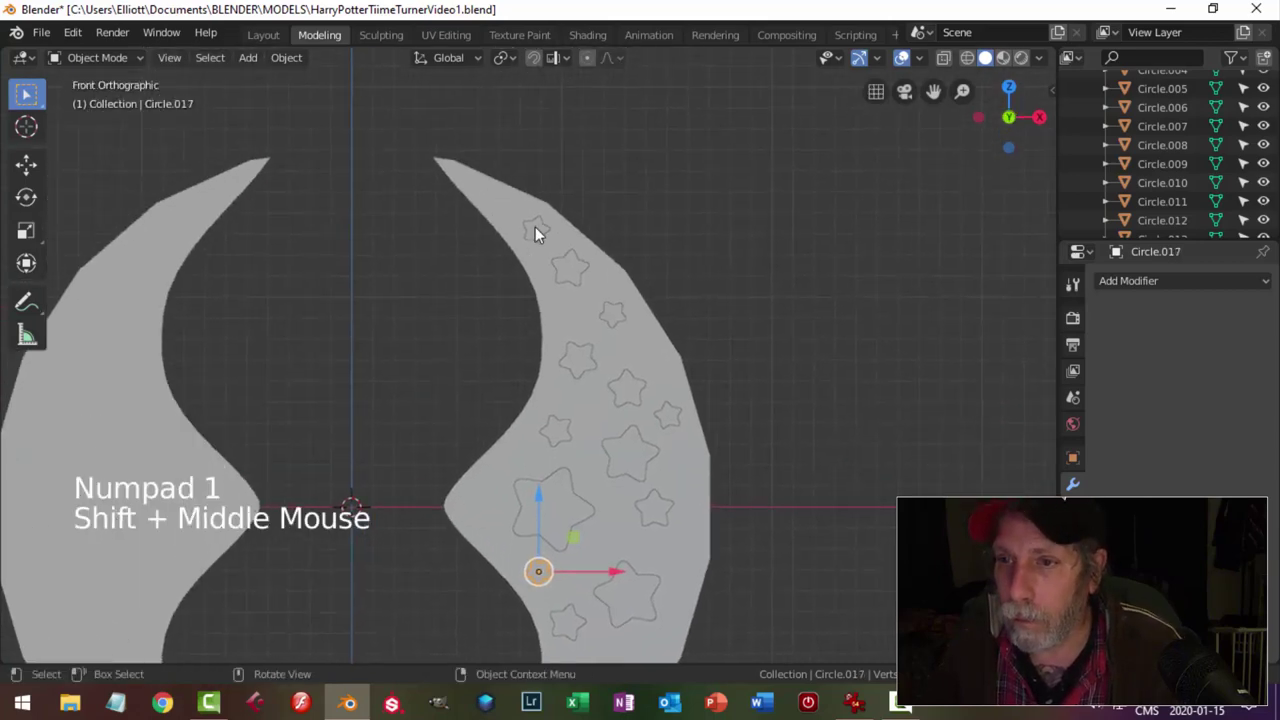
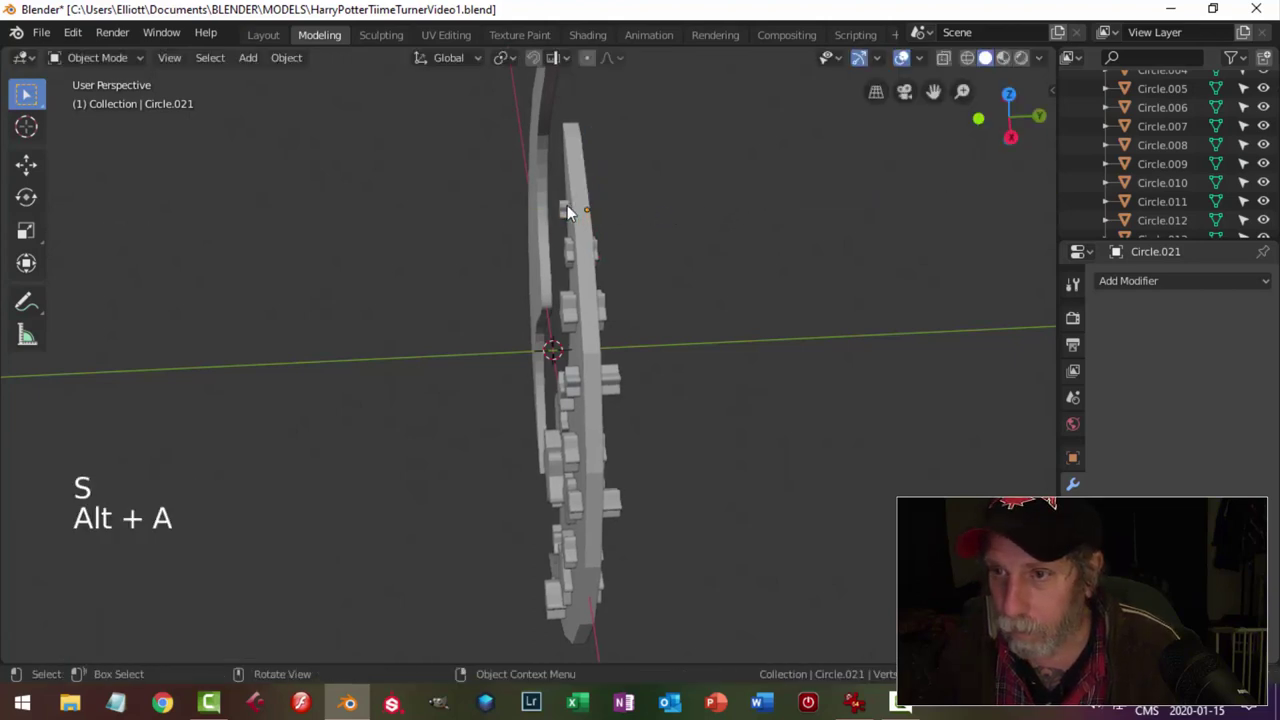
Finish resizing the small star and bring the crescent face-on.
click(559, 213)
click(655, 208)
key(alt+a)
key(alt+s)
middle_click(659, 267)
scroll(up, 3)
Shift-select every star on the crescent and join them into one object with Ctrl+J.
click(532, 174)
click(571, 201)
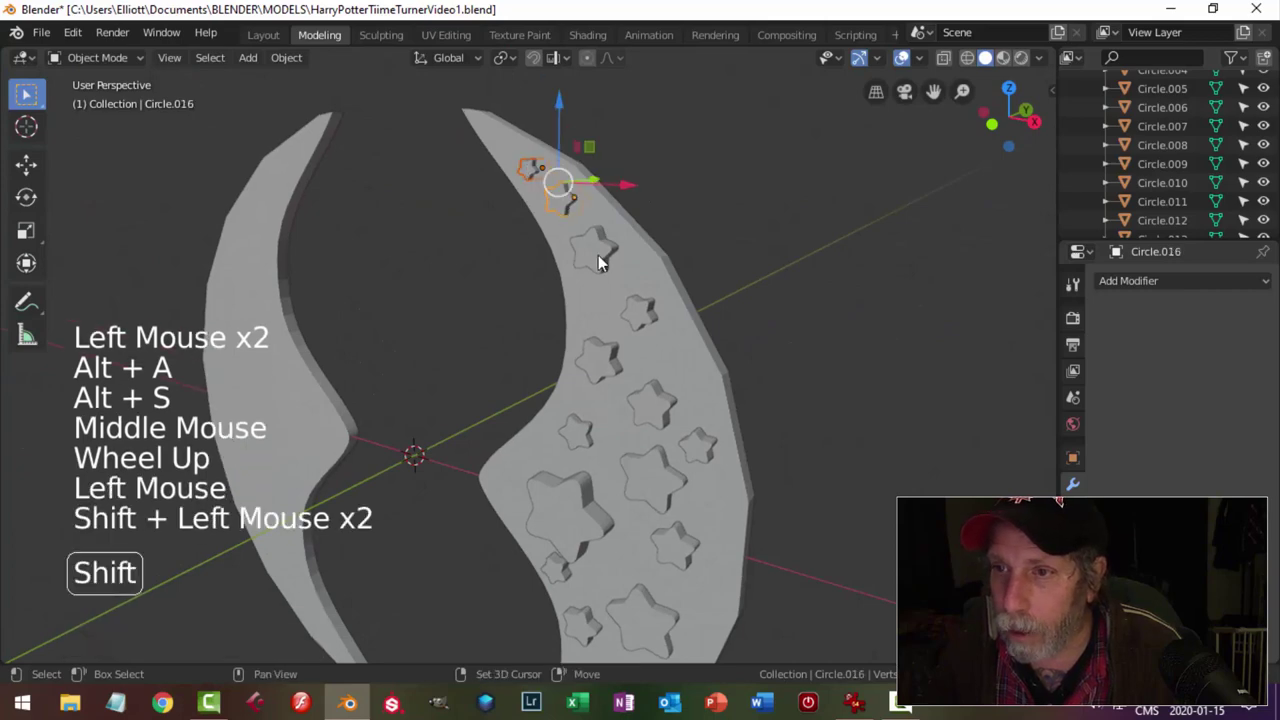
double_click(604, 365)
click(580, 427)
middle_click(769, 556)
click(672, 417)
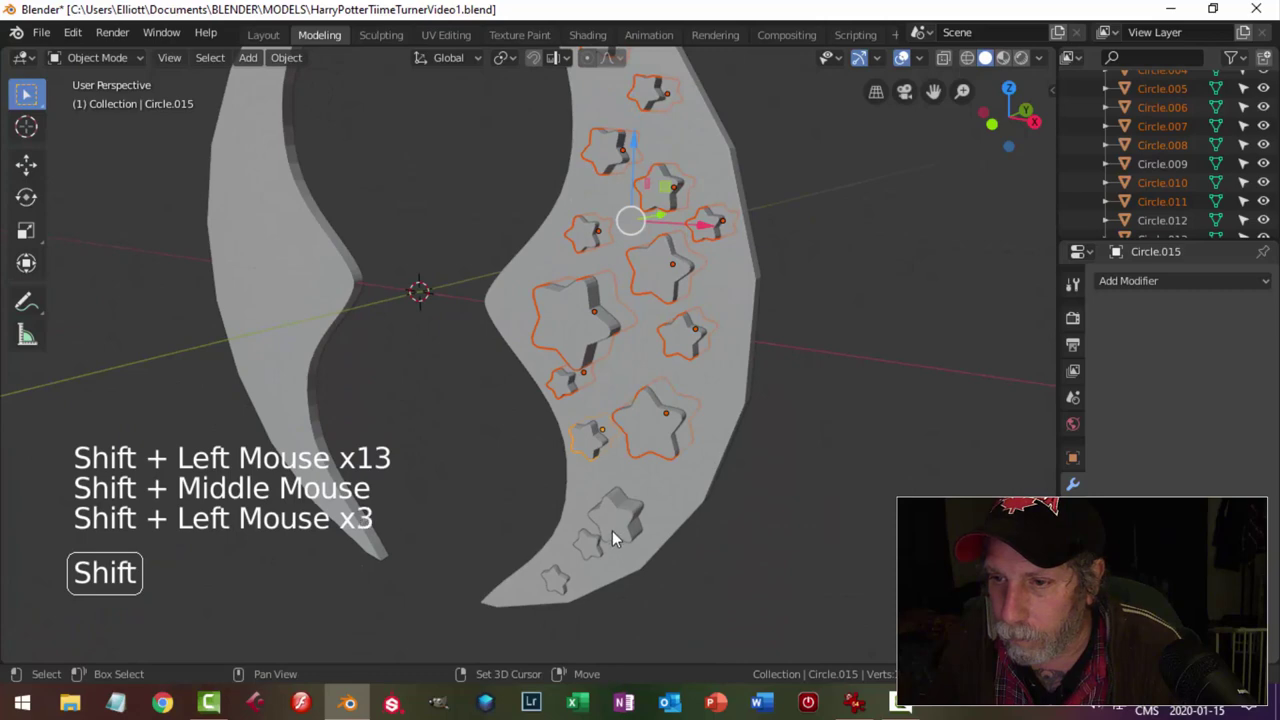
double_click(735, 524)
key(ctrl+j)
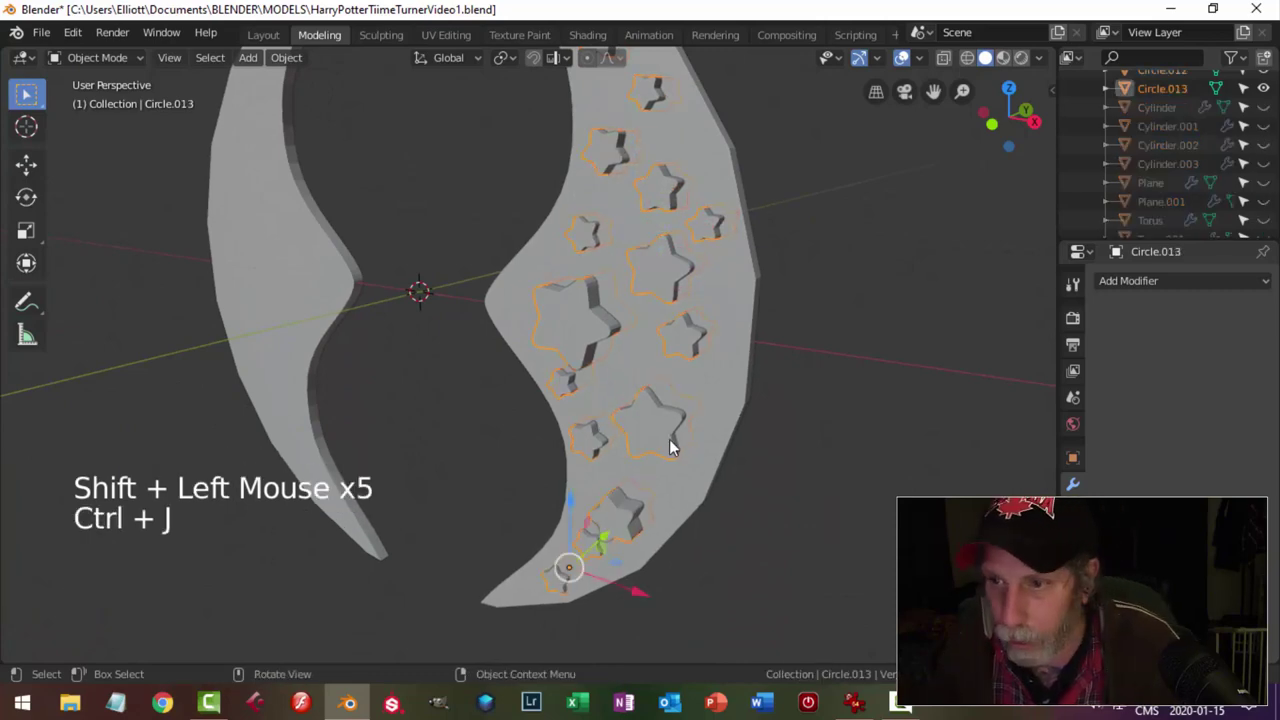
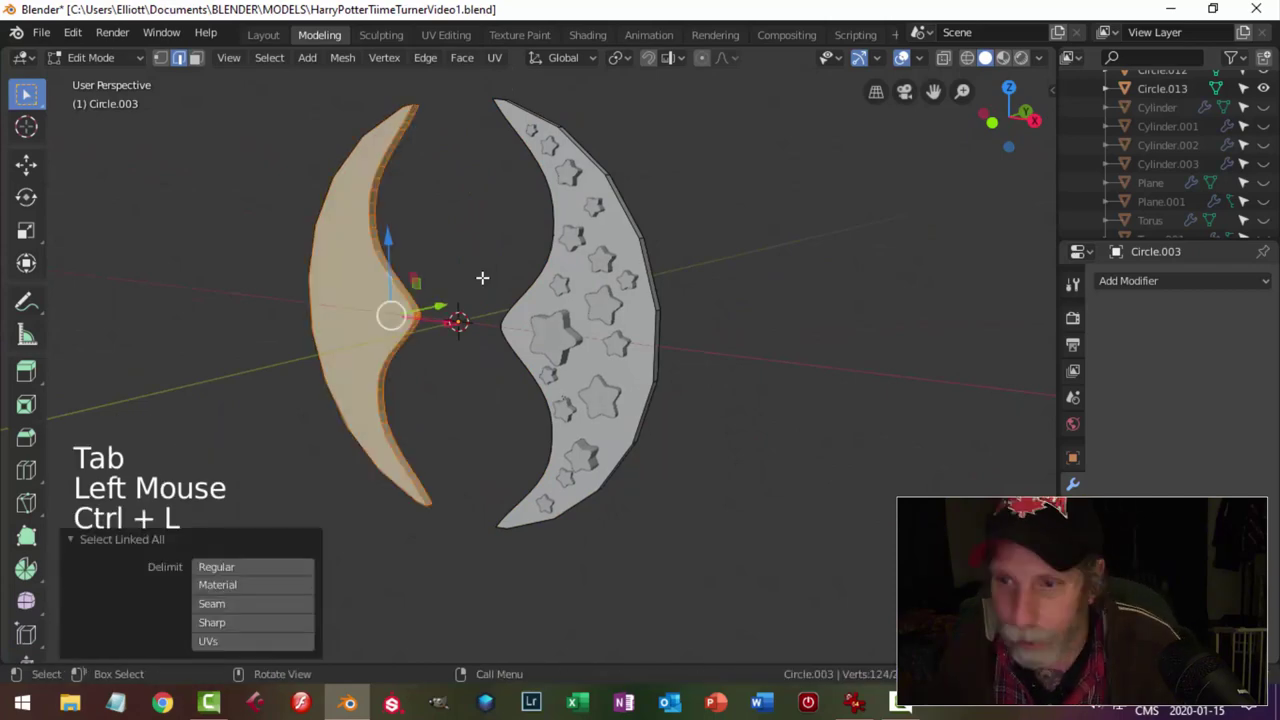
Hide the left crescent's geometry, leave Edit Mode and select the starred right crescent.
key(x)
key(Tab)
key(alt+a)
middle_click(726, 341)
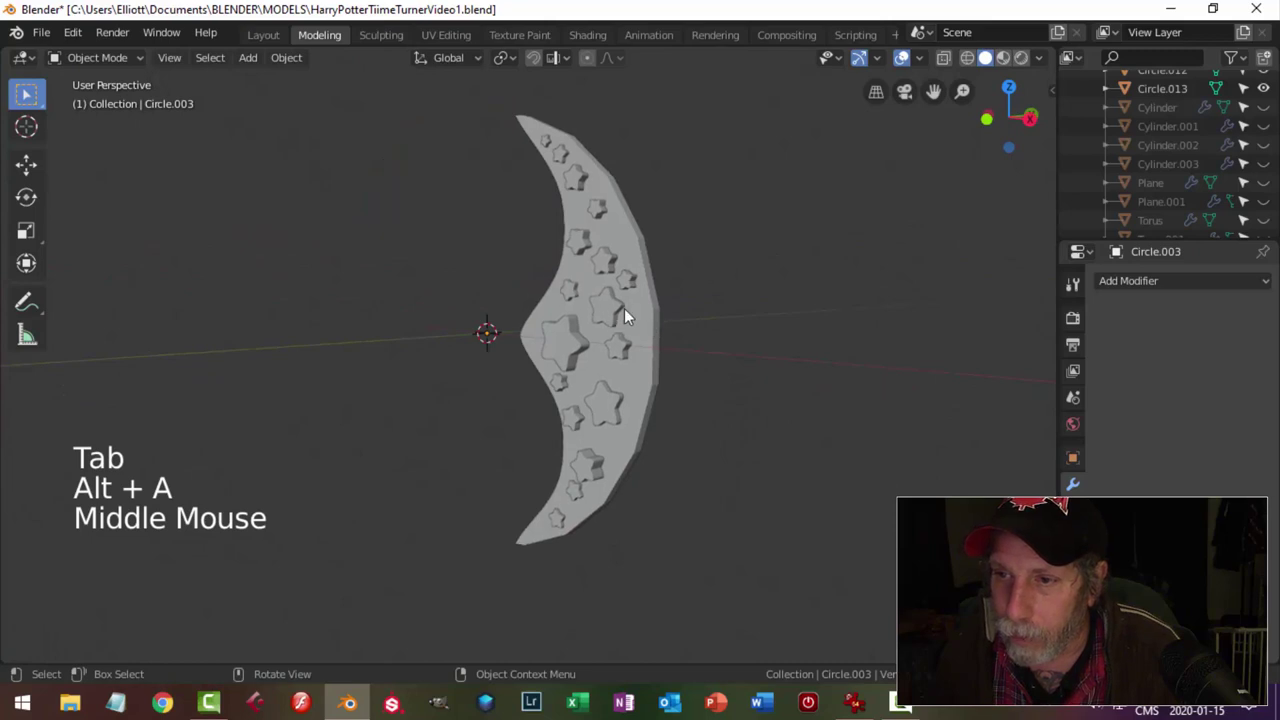
click(640, 315)
middle_click(651, 292)
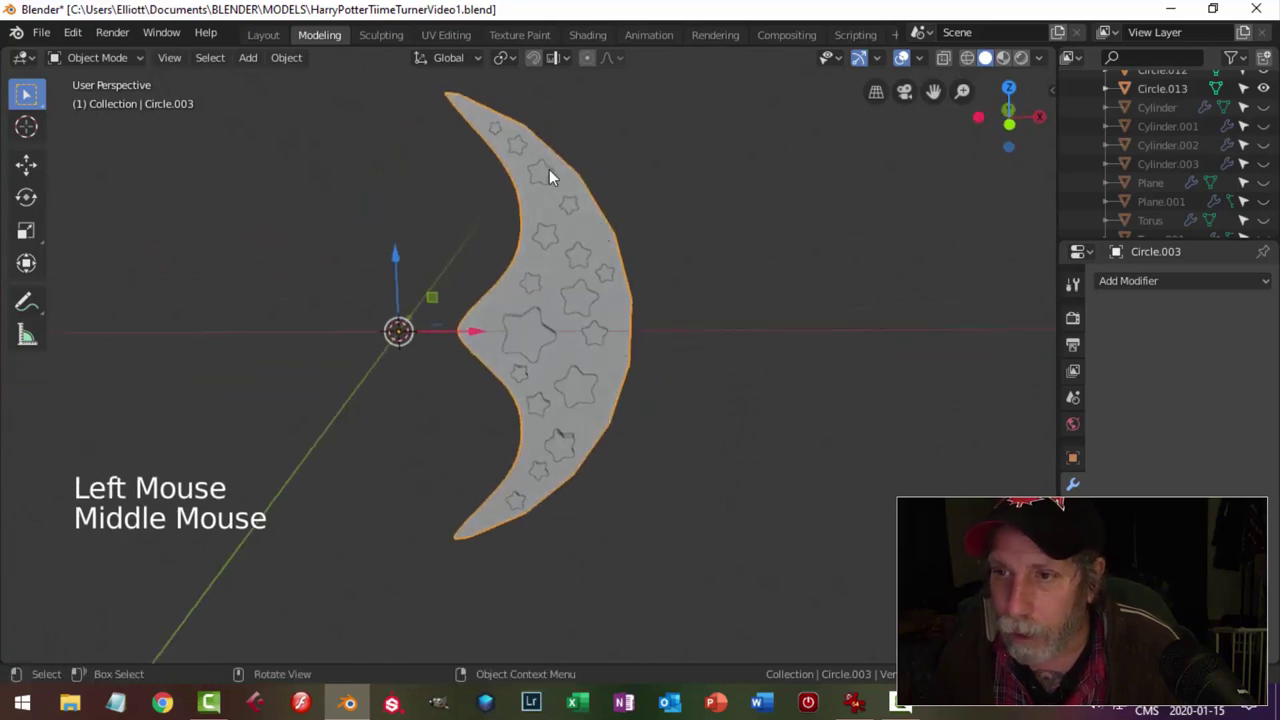
middle_click(645, 410)
Add a Boolean Difference modifier on the crescent using the joined stars as cutter, then inspect the holes.
click(1113, 279)
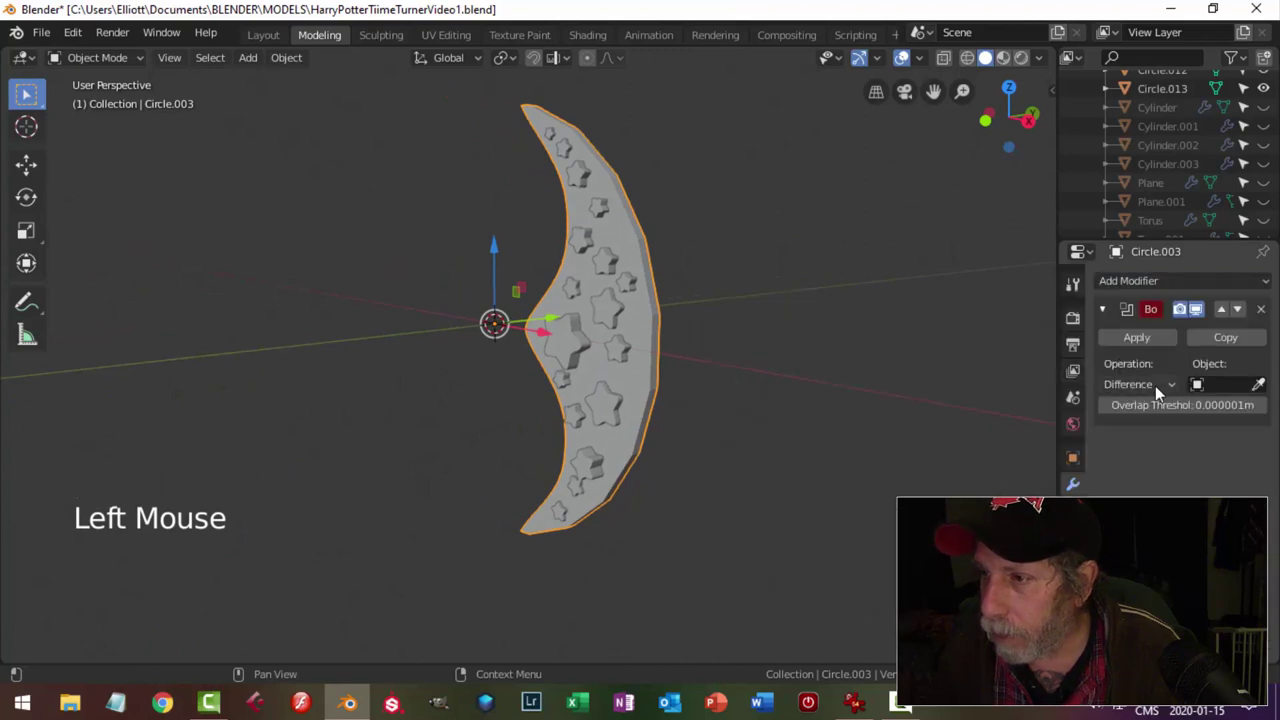
click(1261, 386)
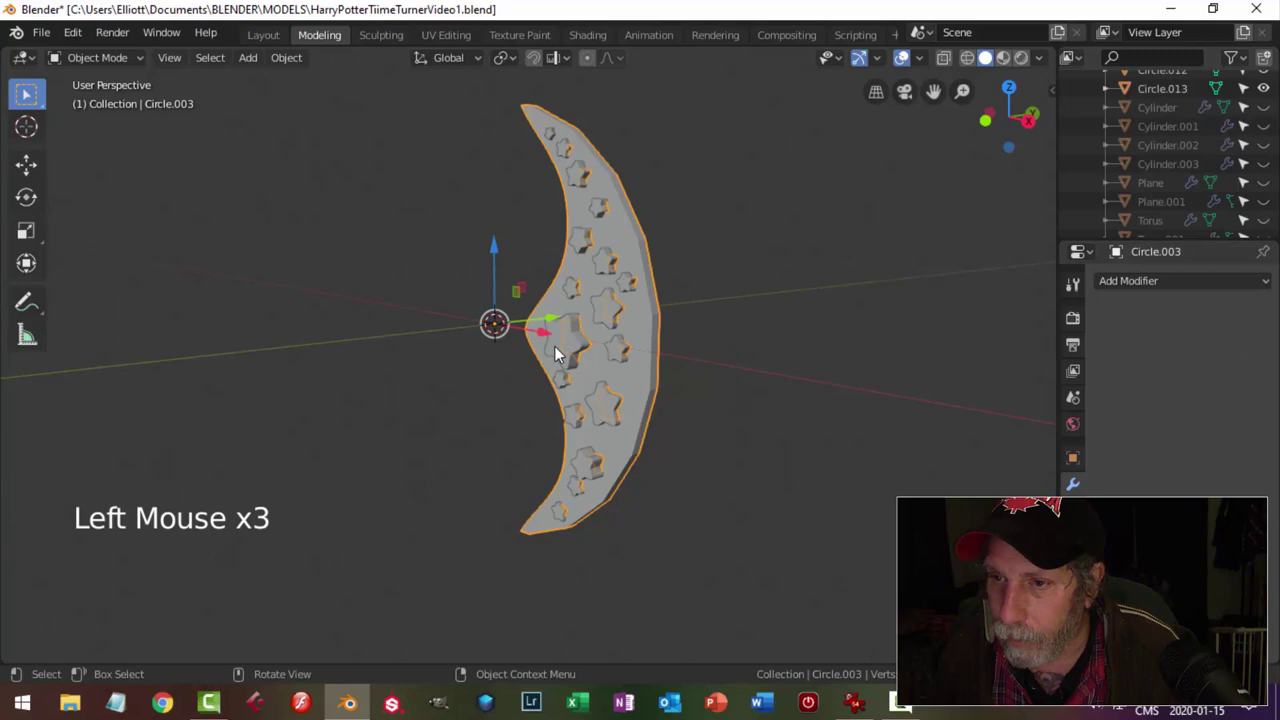
double_click(562, 351)
key(h)
middle_click(584, 295)
scroll(up, 3)
middle_click(742, 342)
scroll(down, 3)
scroll(down, 3)
Unhide everything, delete the joined star cutter object and return to front view.
key(alt+h)
key(alt+a)
key(alt+s)
click(554, 336)
key(x)
click(591, 352)
key(KP_1)
scroll(down, 3)
Duplicate the starred crescent and rotate the copy 180° around Z onto the opposite half.
middle_click(582, 341)
scroll(up, 3)
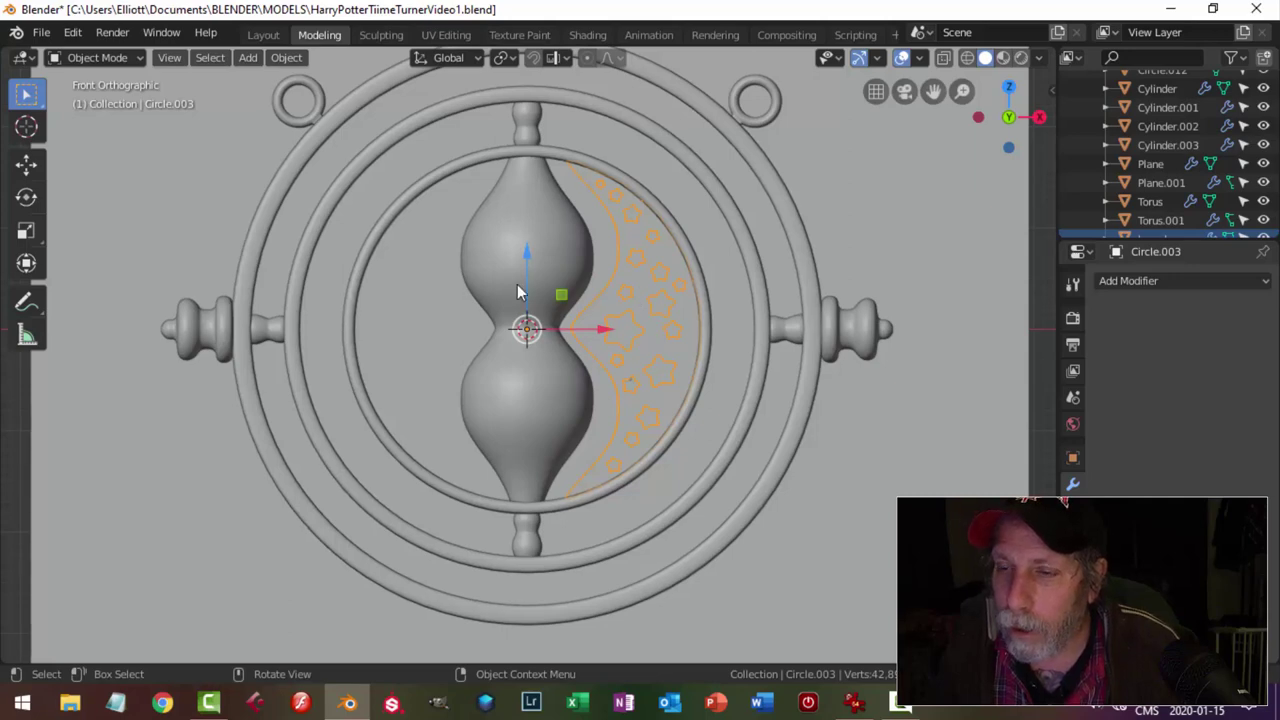
key(shift+d)
key(r)
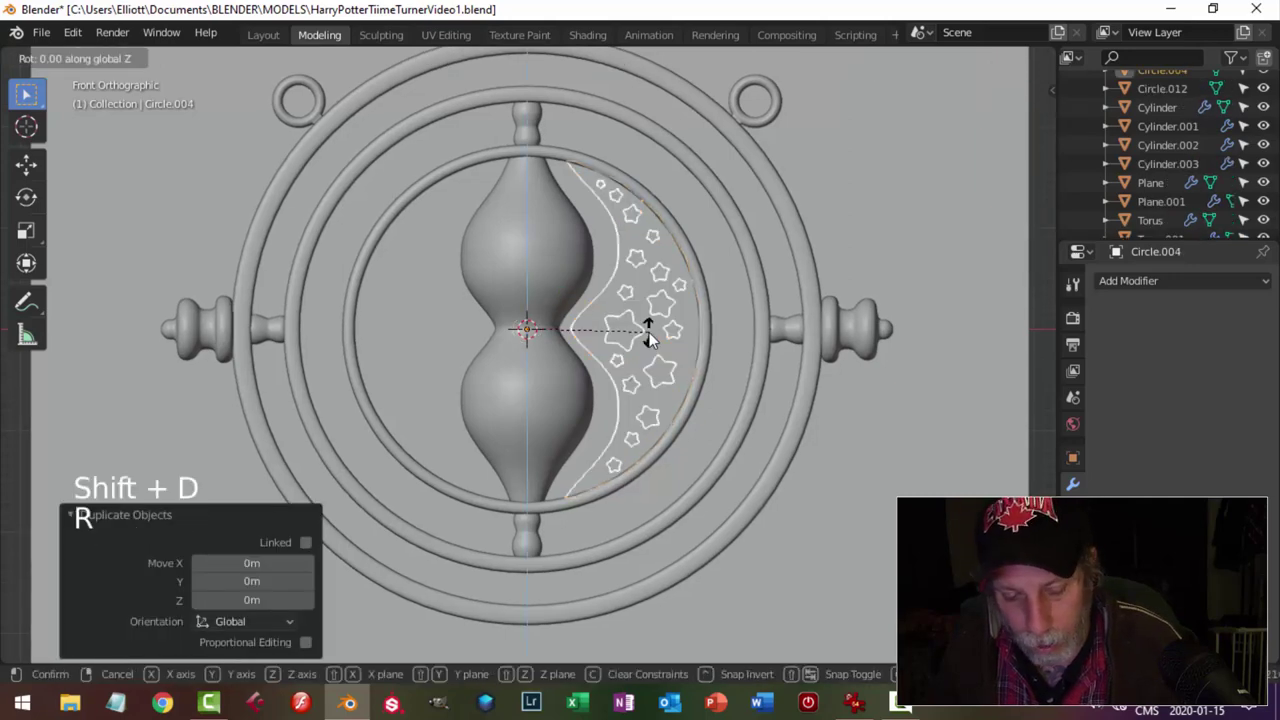
key(alt+a)
scroll(down, 3)
middle_click(643, 362)
click(802, 292)
Orbit around the pendant to check the star holes on both halves of the disc.
key(h)
scroll(down, 3)
middle_click(555, 348)
scroll(up, 3)
middle_click(649, 346)
scroll(up, 3)
middle_click(653, 354)
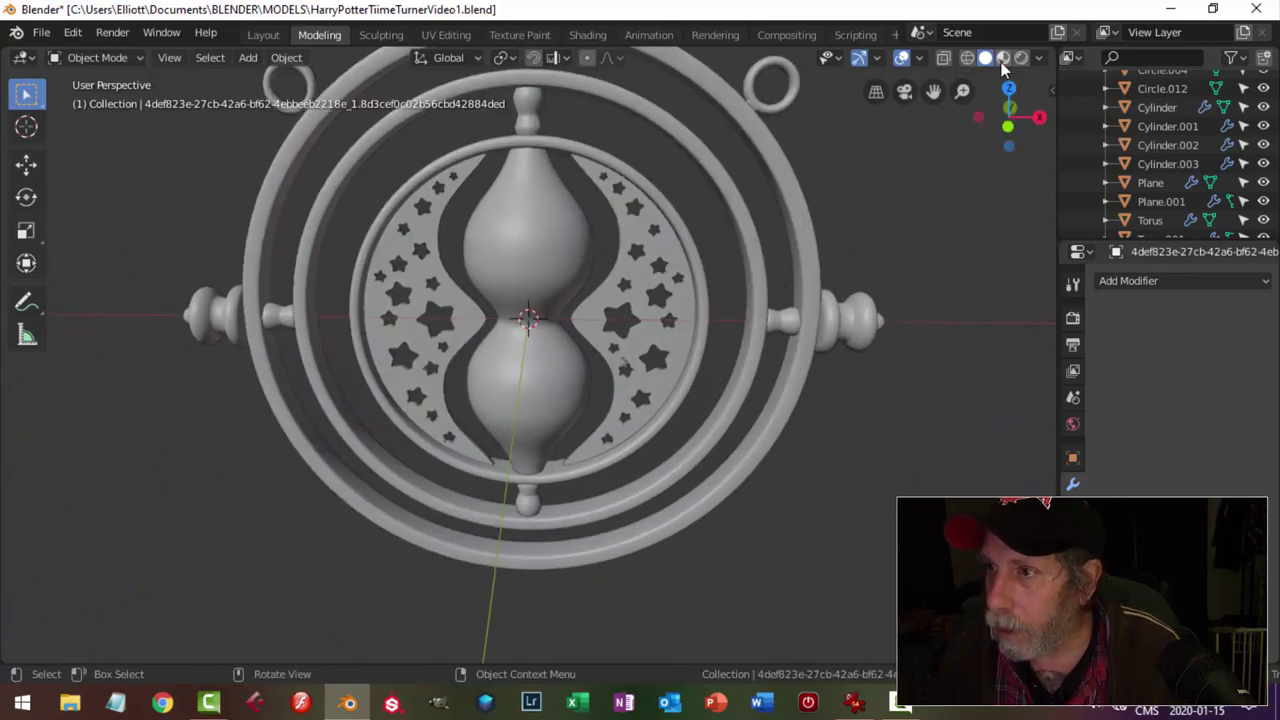
Switch viewport shading to a shiny metallic MatCap and save the file.
click(1045, 60)
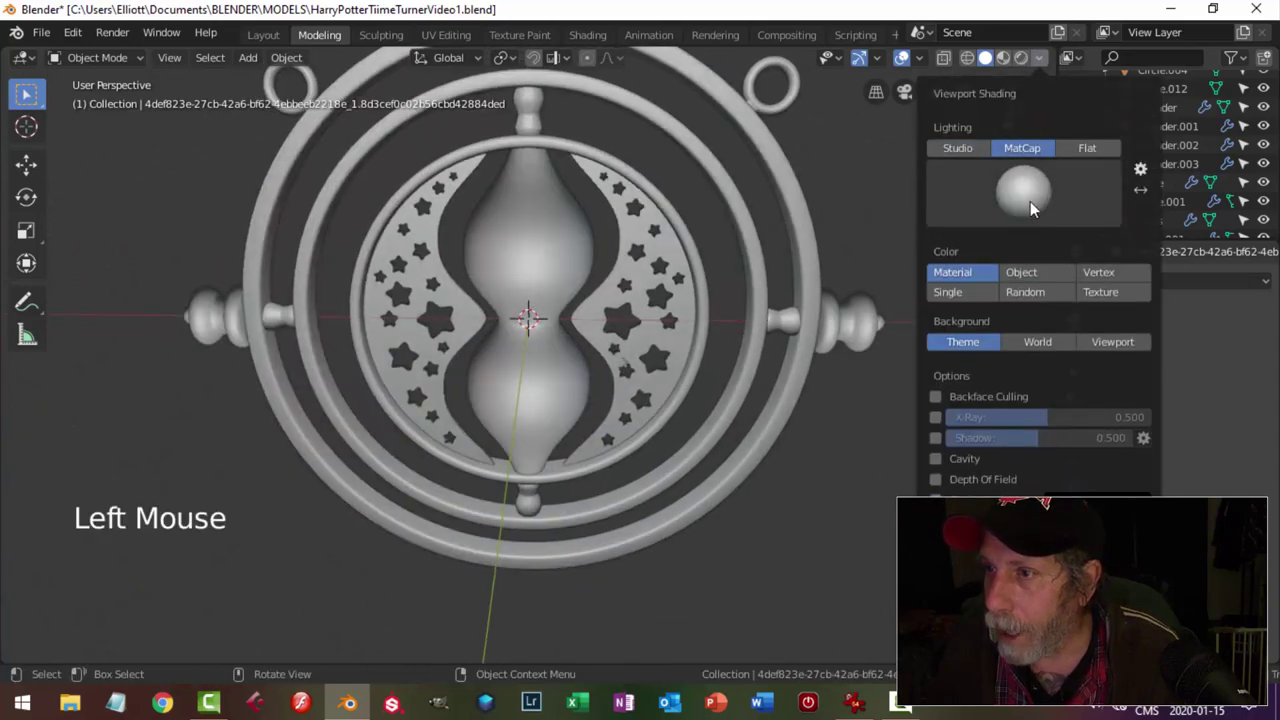
scroll(down, 3)
middle_click(605, 306)
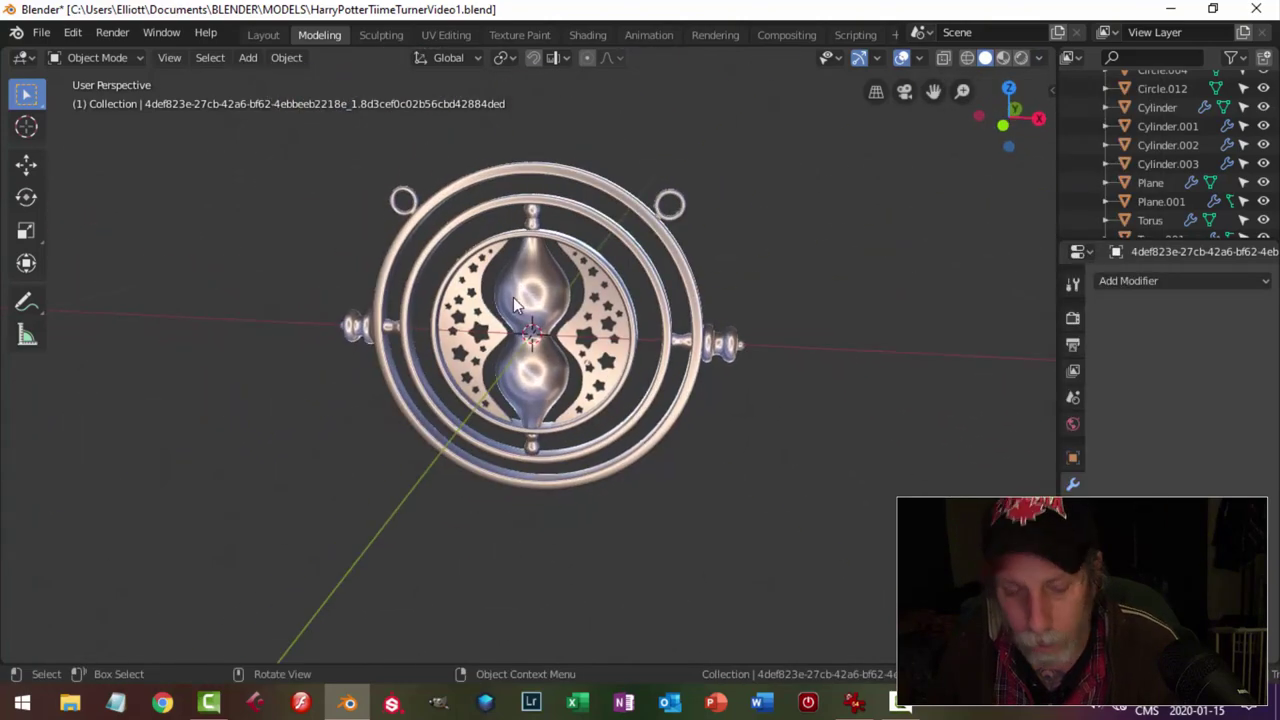
key(ctrl+s)
scroll(up, 3)
Orbit around the metallic Time-Turner from all sides, ending on a front-on view of the hourglass.
middle_click(669, 377)
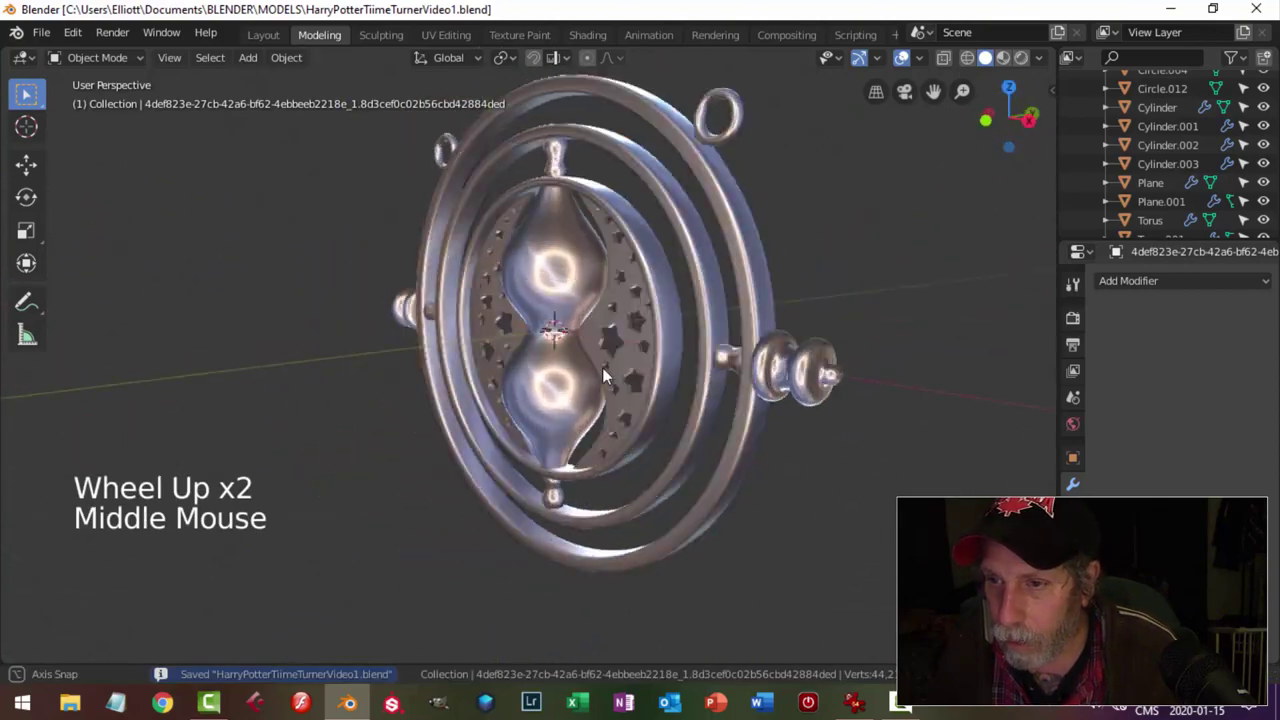
middle_click(559, 365)
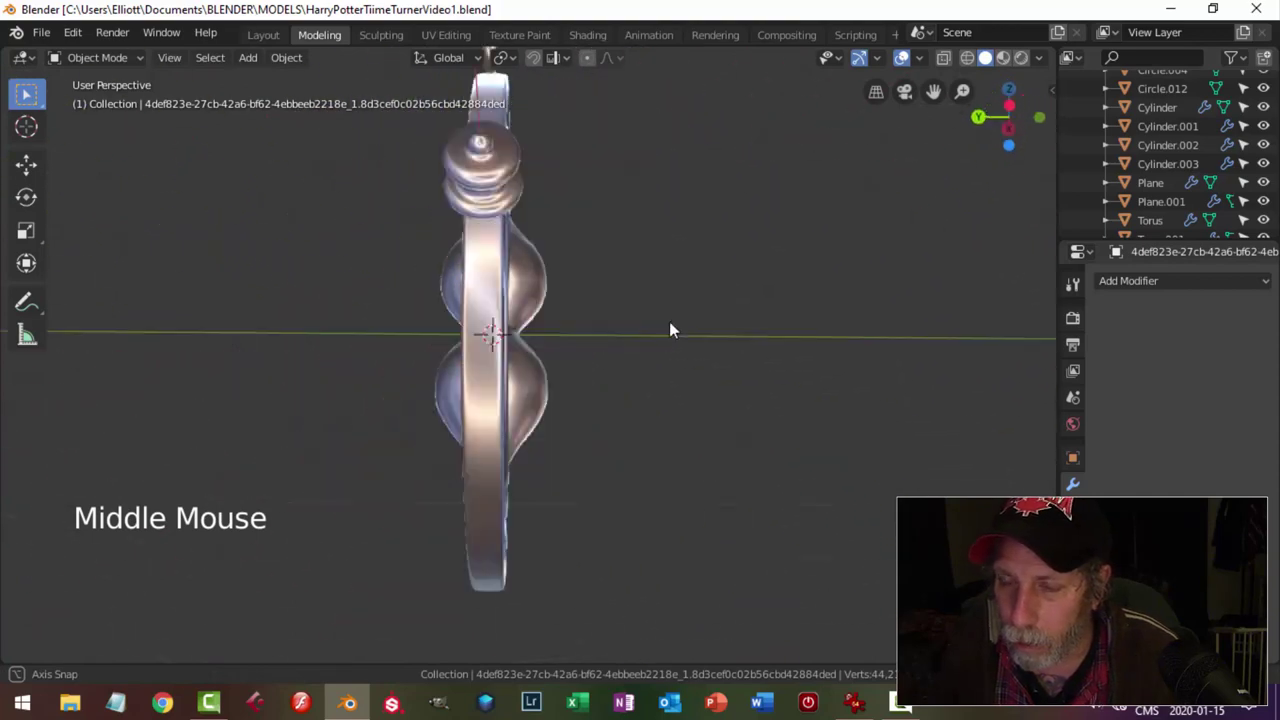
scroll(down, 3)
middle_click(608, 337)
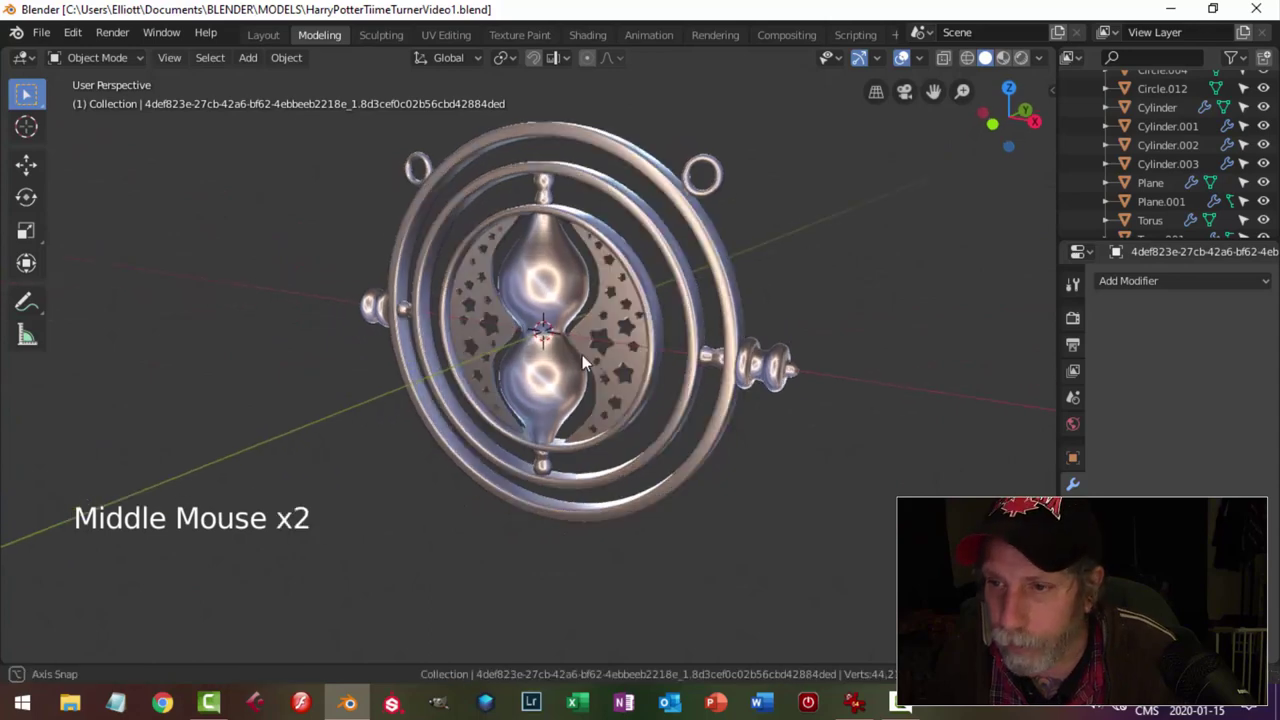
middle_click(564, 361)
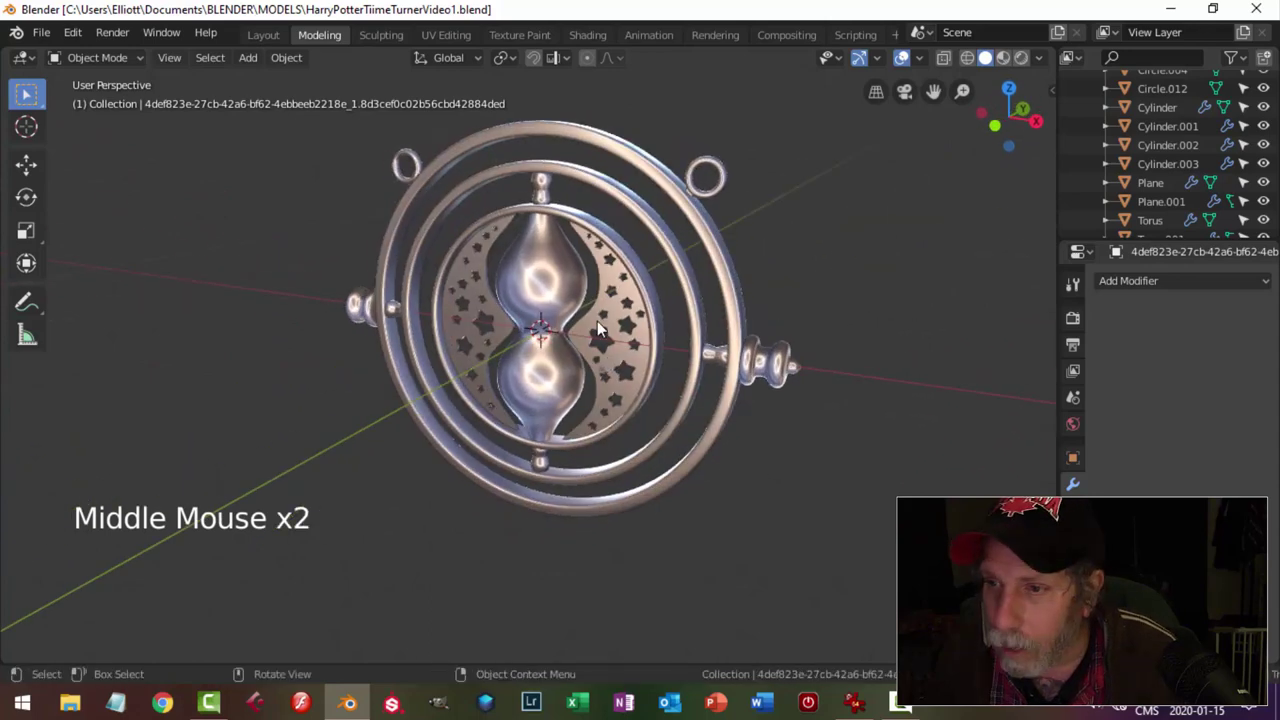
middle_click(638, 352)
middle_click(686, 376)
middle_click(677, 379)
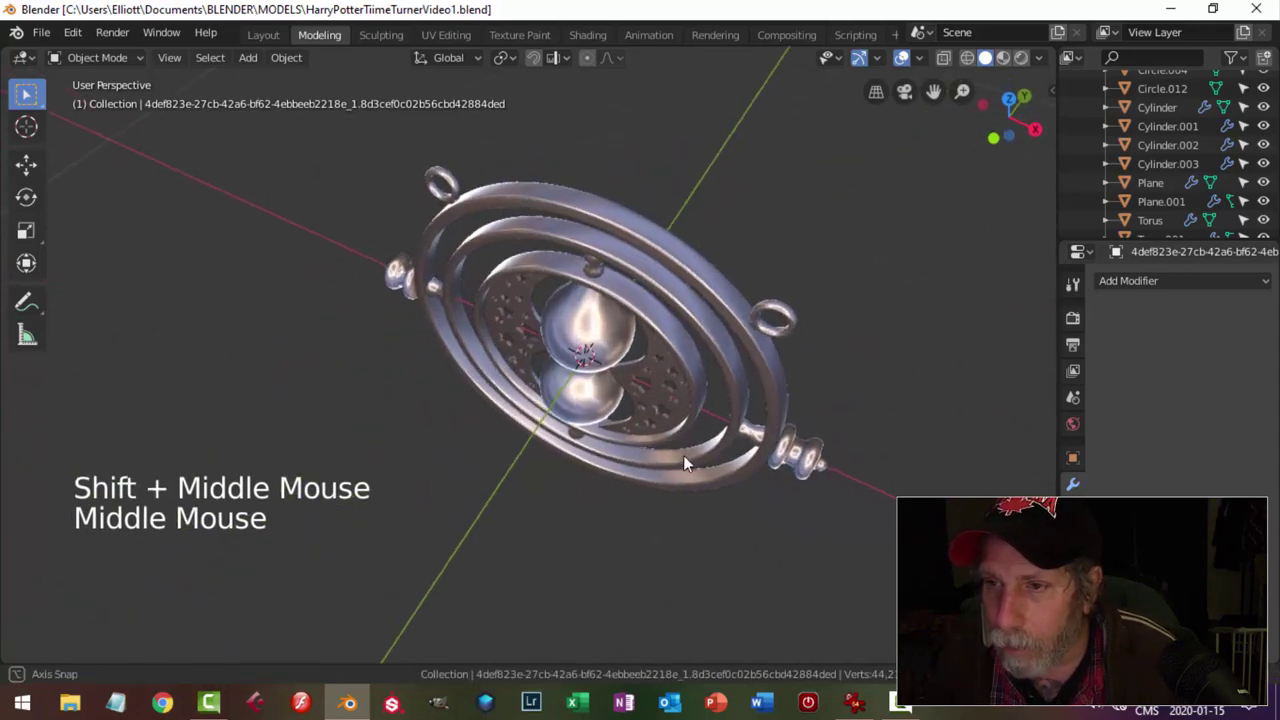
scroll(down, 3)
middle_click(657, 365)
middle_click(616, 339)
middle_click(619, 293)
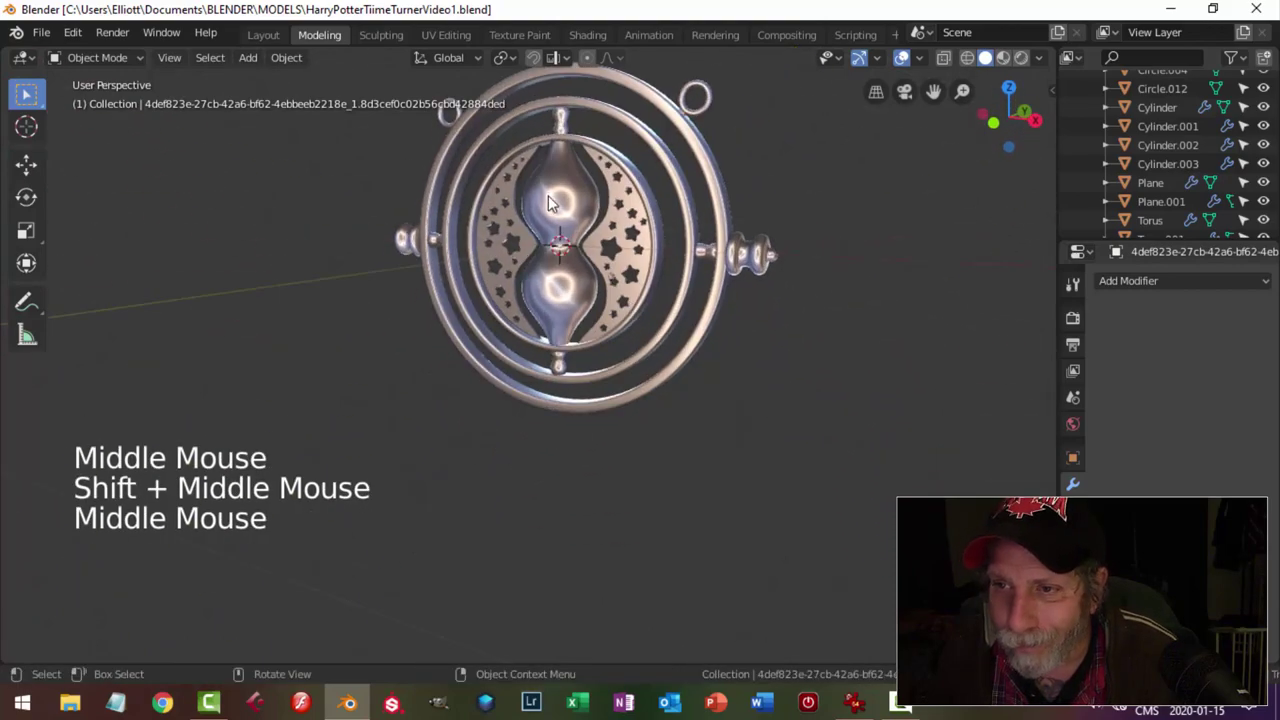